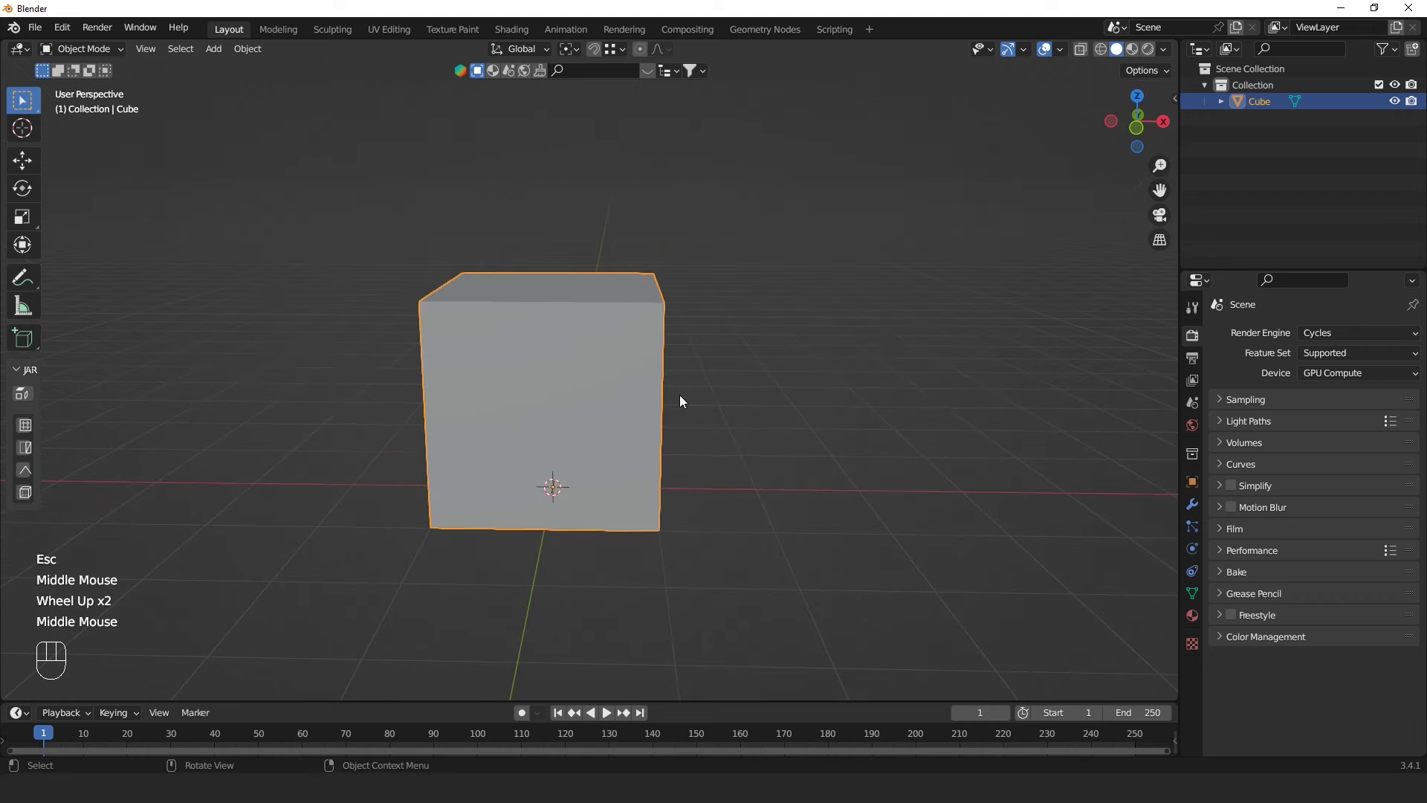
Orbit the view around the default cube before inspecting it
{"action": "left_click_drag", "start_coordinate": [706, 430], "coordinate": [624, 429]}
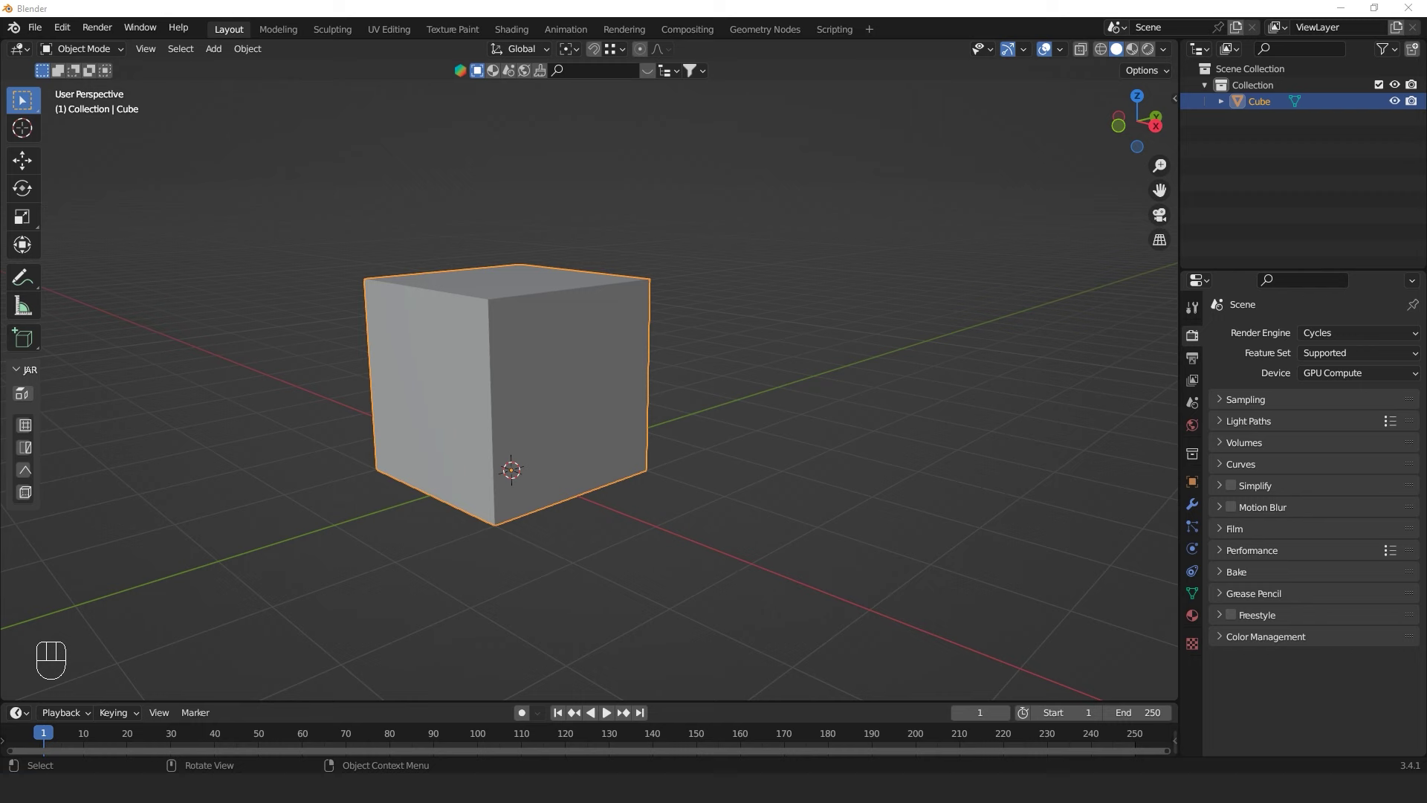
{"action": "middle_click", "coordinate": [428, 343]}
Show the cube's transform values, set its X dimension to 4 m and bring up Apply transforms
{"action": "key", "text": "n"}
{"action": "left_click", "coordinate": [1175, 107]}
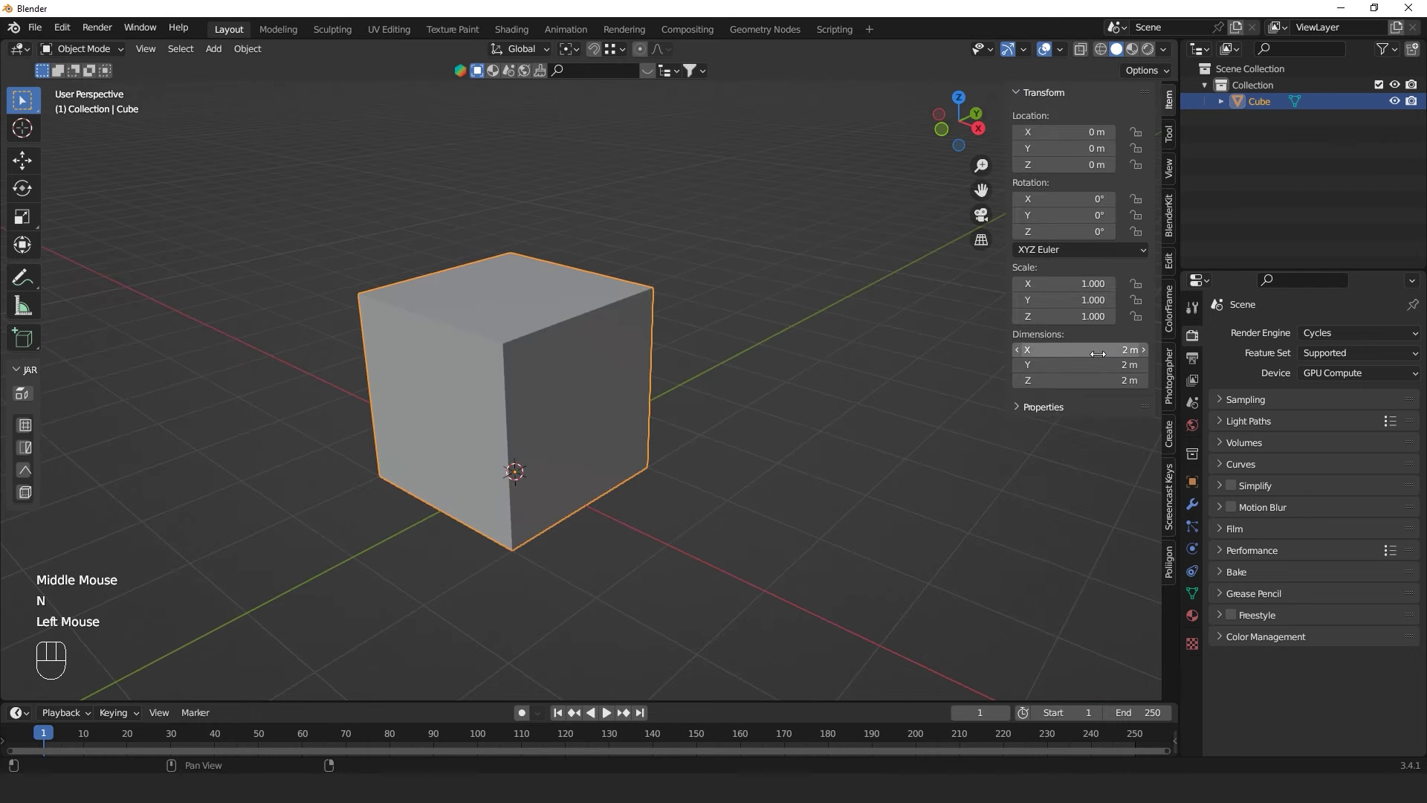
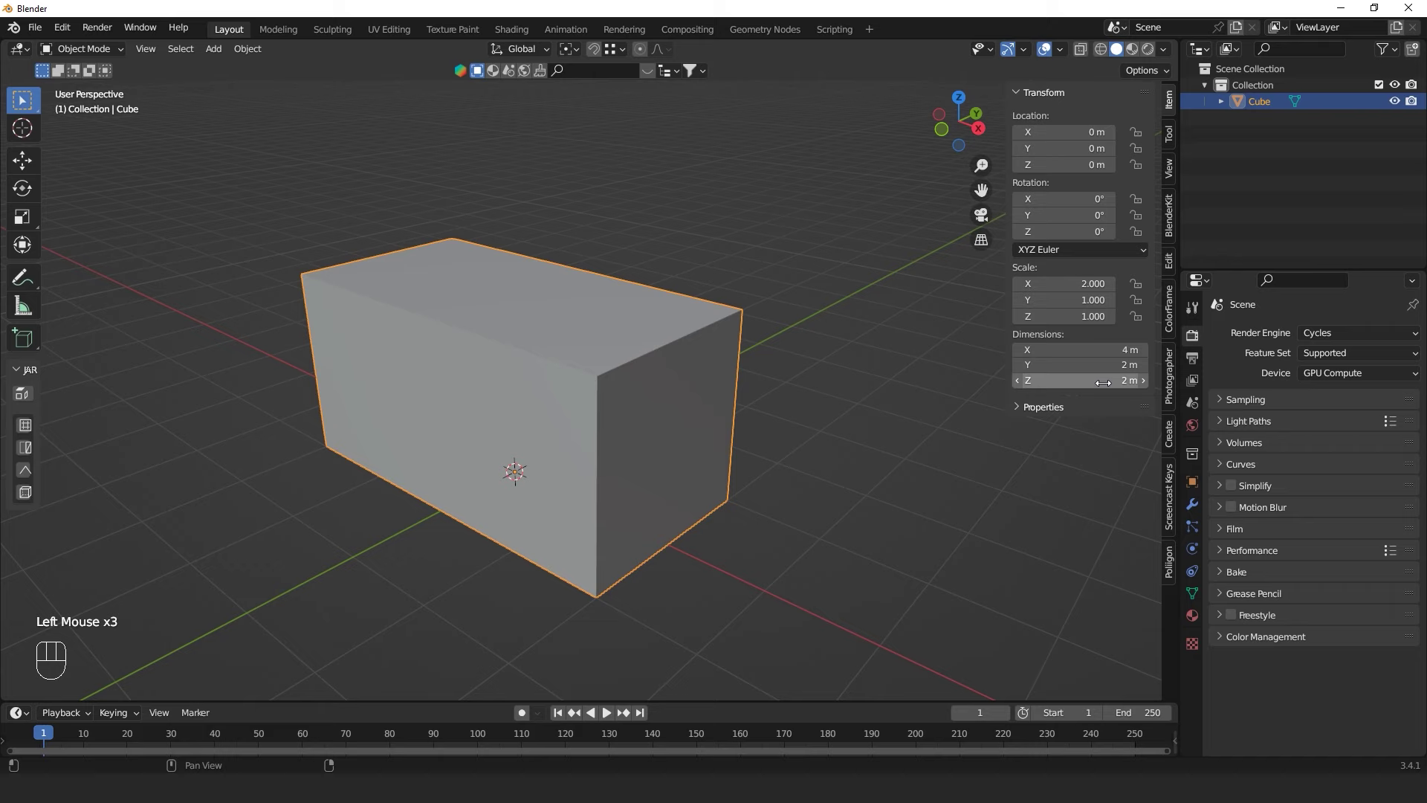
{"action": "key", "text": "Tab"}
{"action": "key", "text": "ctrl+a"}
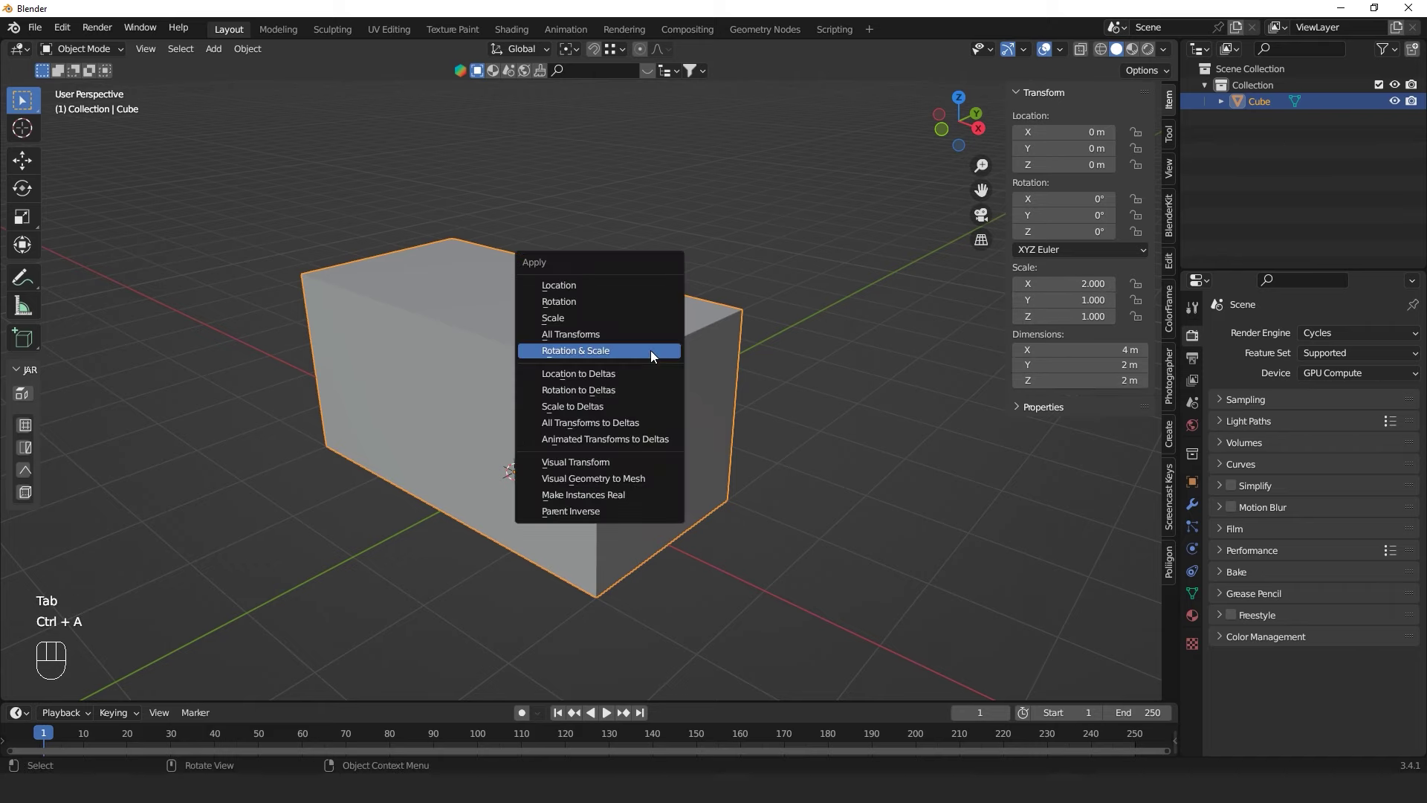
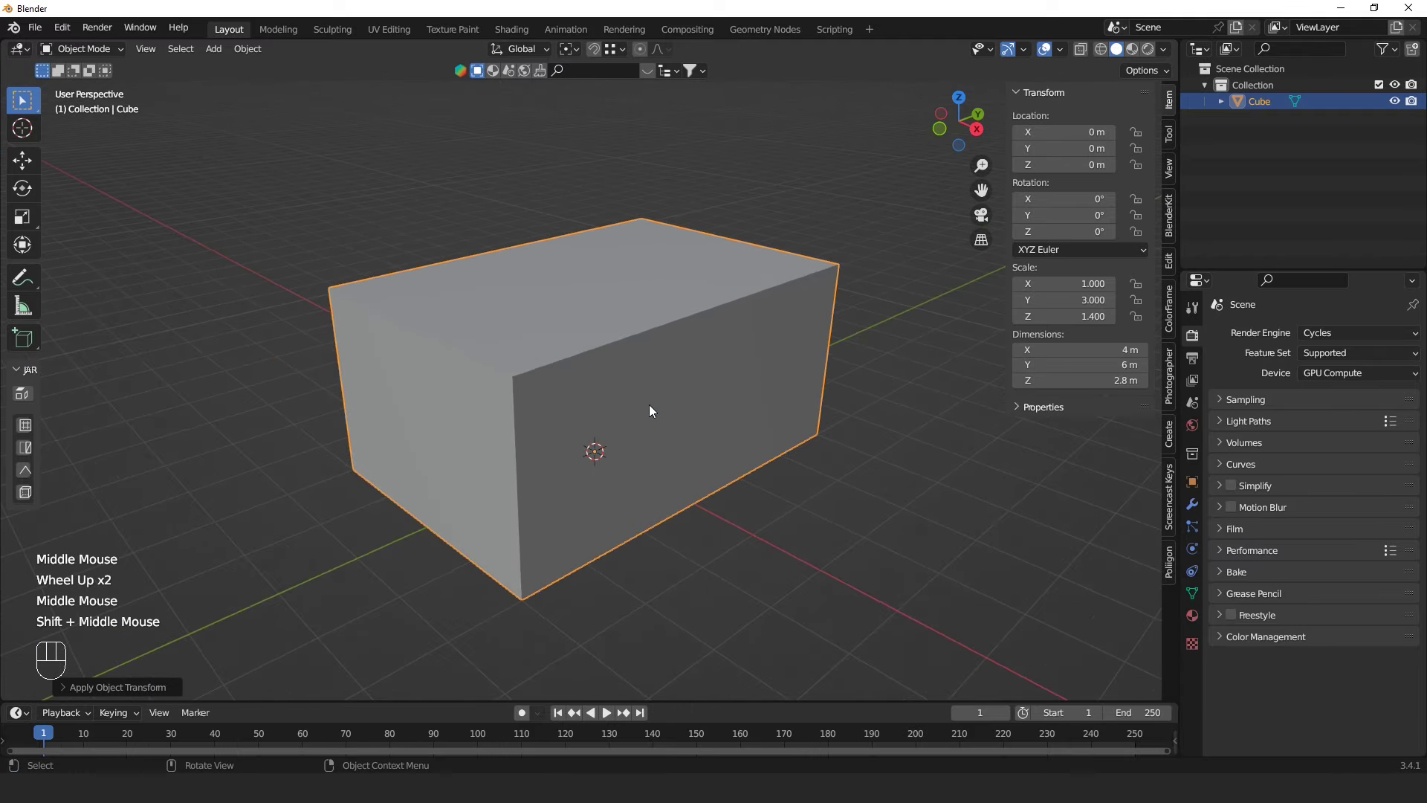
Set the scene's length unit to centimetres in Scene Properties
{"action": "left_click", "coordinate": [1197, 409]}
{"action": "left_click", "coordinate": [1236, 428]}
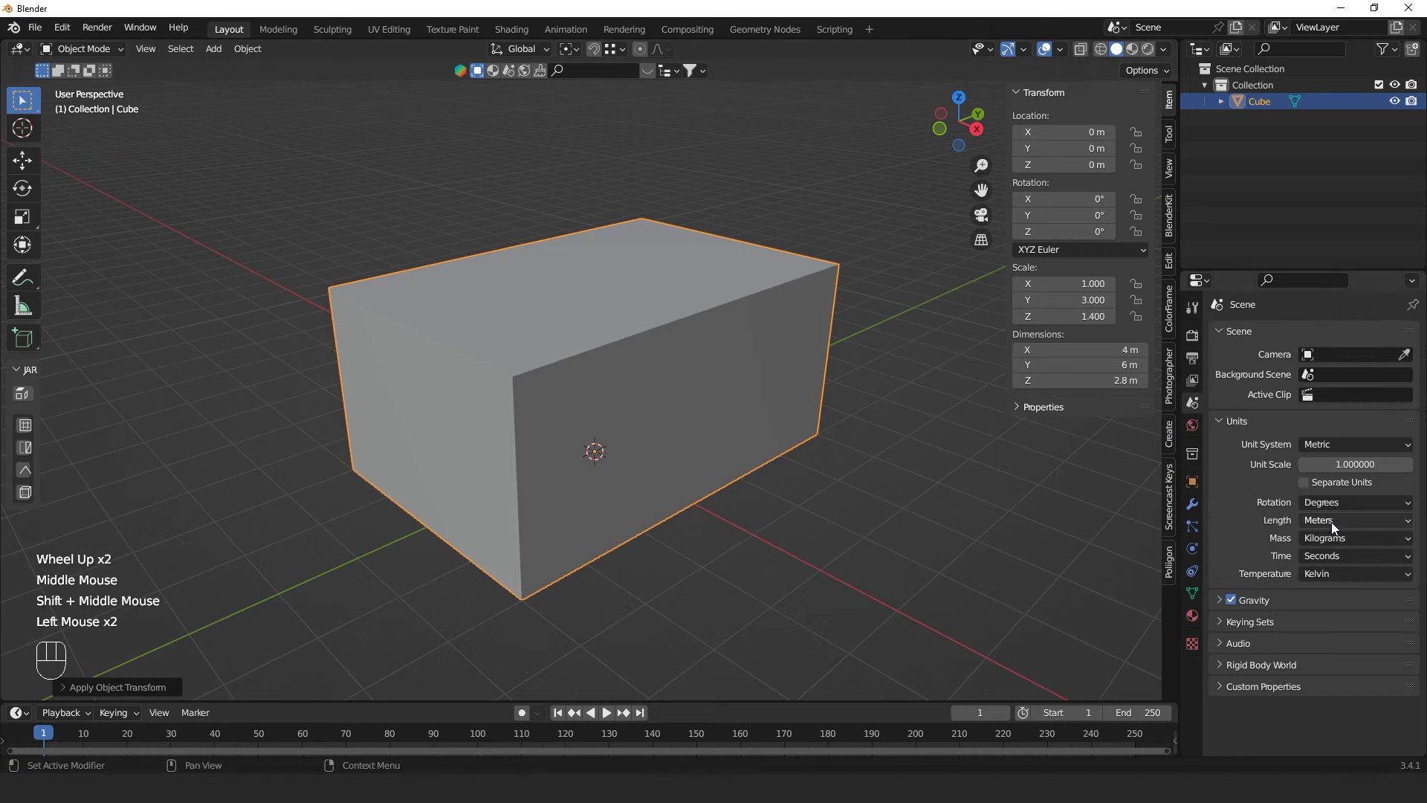
{"action": "left_click_drag", "start_coordinate": [1345, 523], "coordinate": [1344, 602]}
{"action": "left_click", "coordinate": [940, 474]}
Reselect the 400 × 600 × 280 cm box, apply transforms and enter Edit Mode
{"action": "left_click_drag", "start_coordinate": [926, 458], "coordinate": [901, 460]}
{"action": "key", "text": "n"}
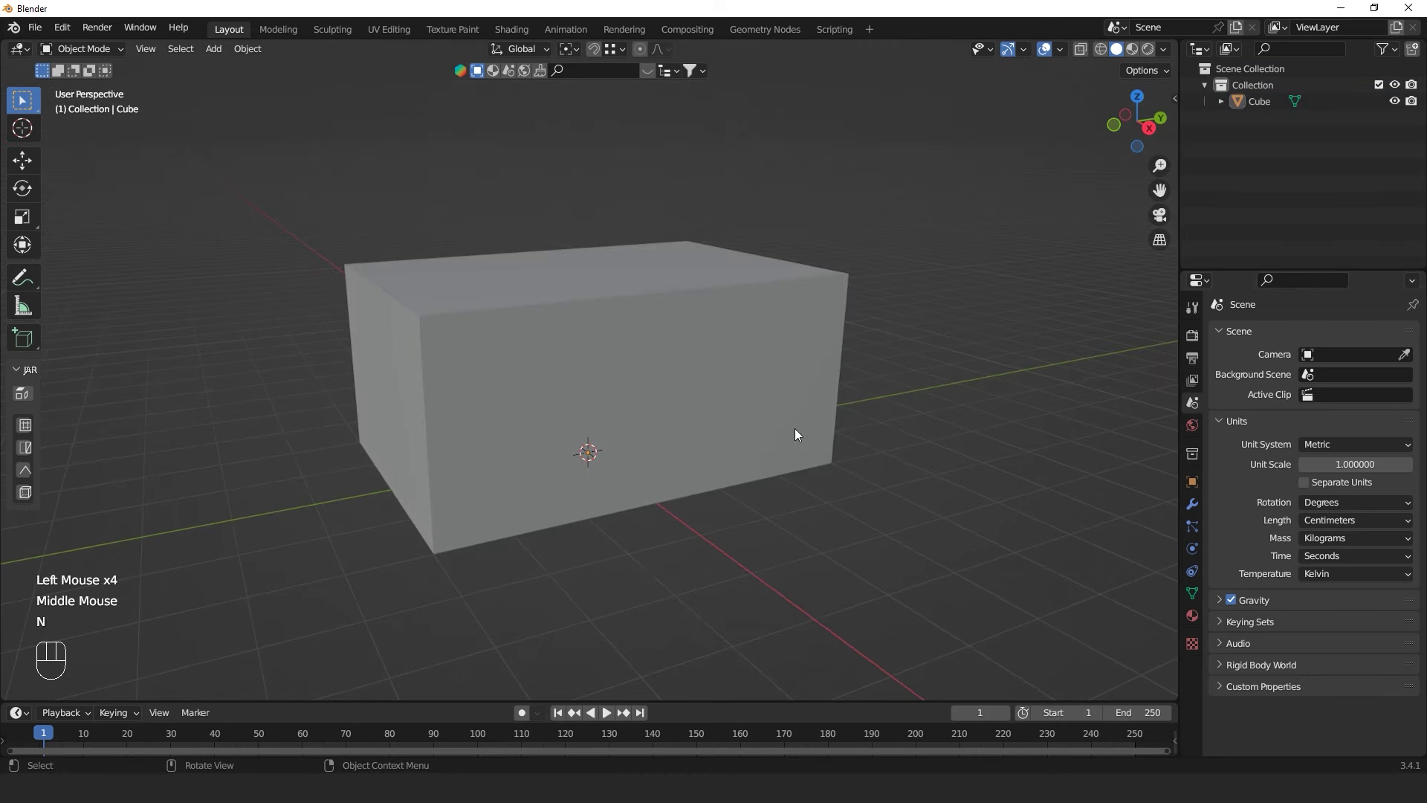
{"action": "left_click", "coordinate": [579, 350]}
{"action": "left_click_drag", "start_coordinate": [596, 357], "coordinate": [621, 385]}
{"action": "key", "text": "ctrl+a"}
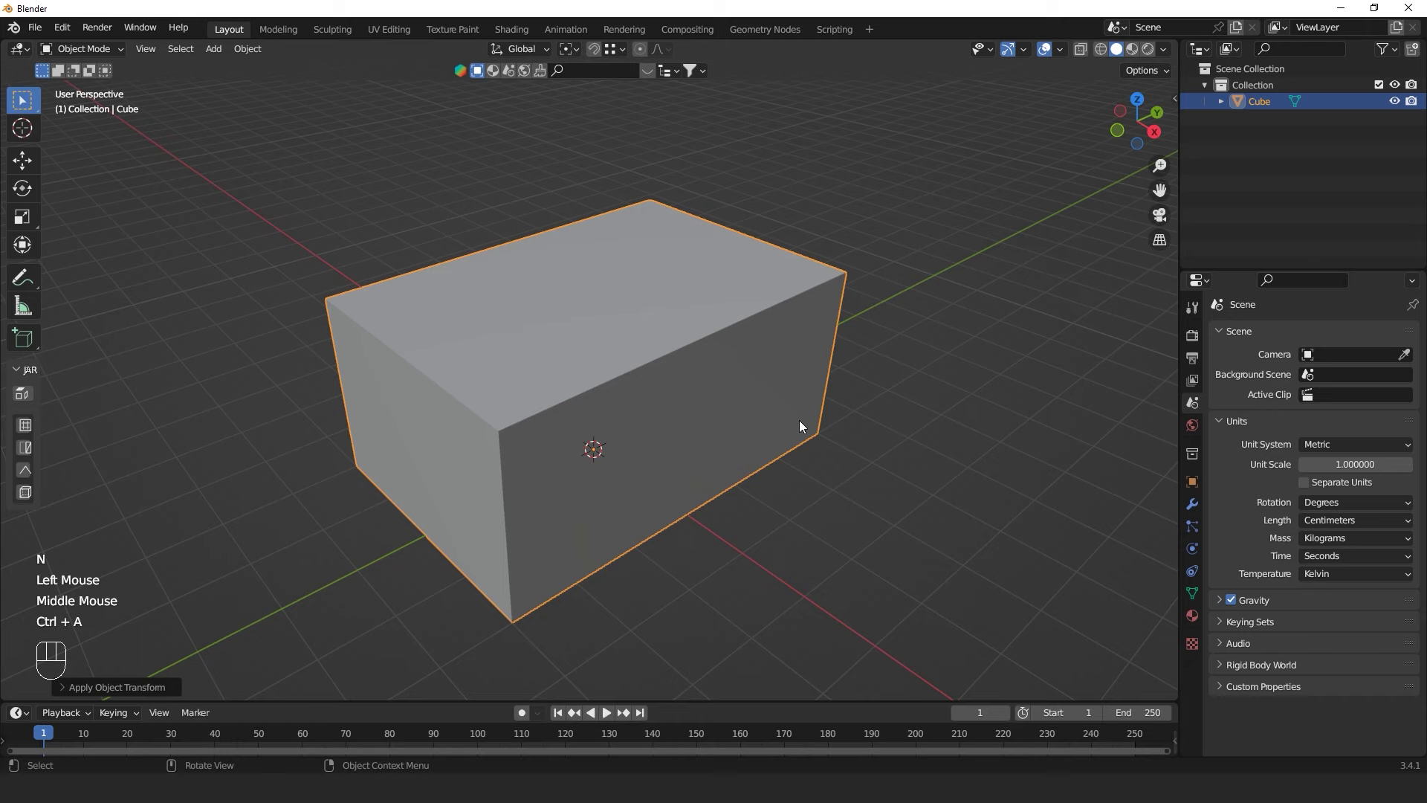
{"action": "middle_click", "coordinate": [825, 426]}
{"action": "left_click_drag", "start_coordinate": [853, 420], "coordinate": [811, 433]}
{"action": "middle_click", "coordinate": [726, 387]}
{"action": "key", "text": "Tab"}
Toggle back into Edit Mode on the box mesh to start hollowing it out
{"action": "key", "text": "Tab"}
{"action": "key", "text": "Tab"}
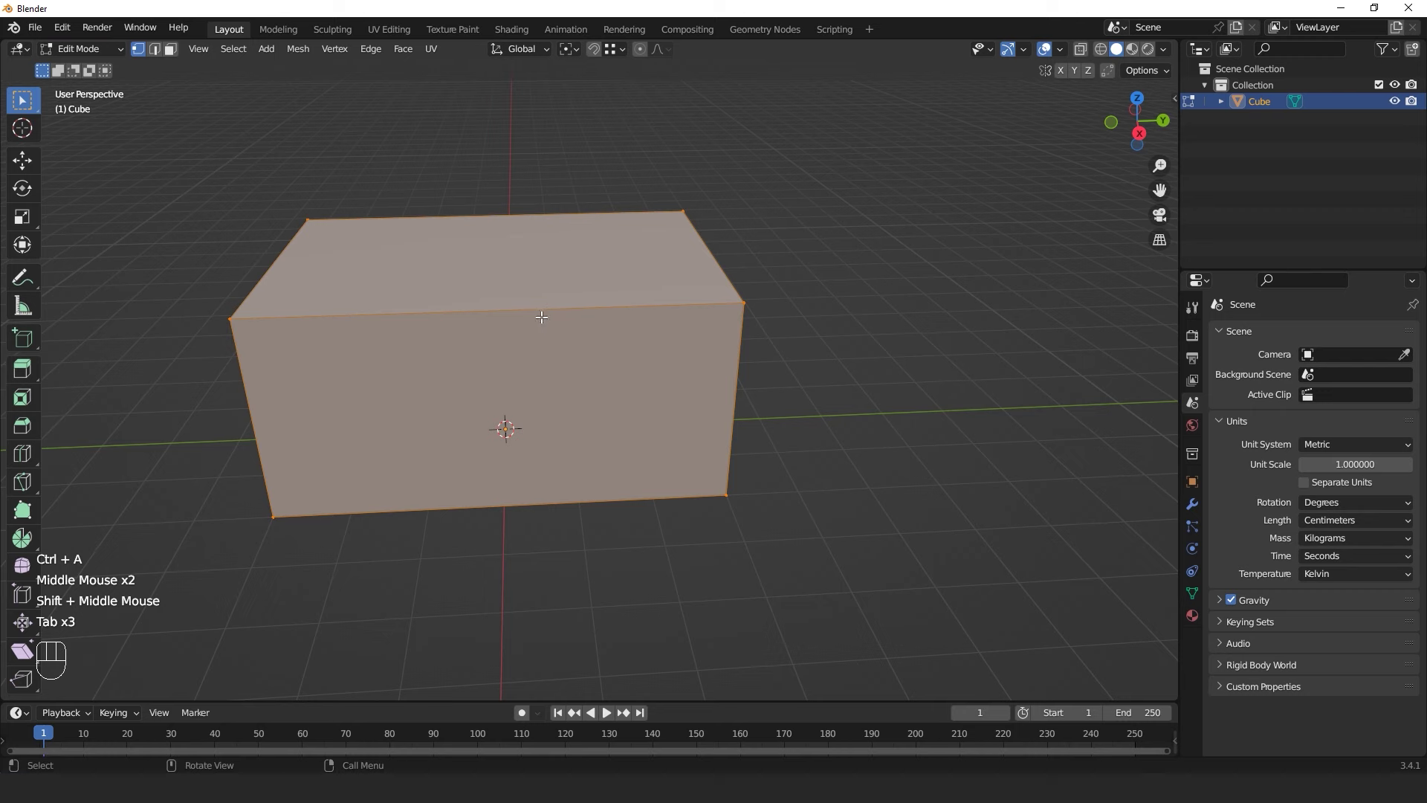
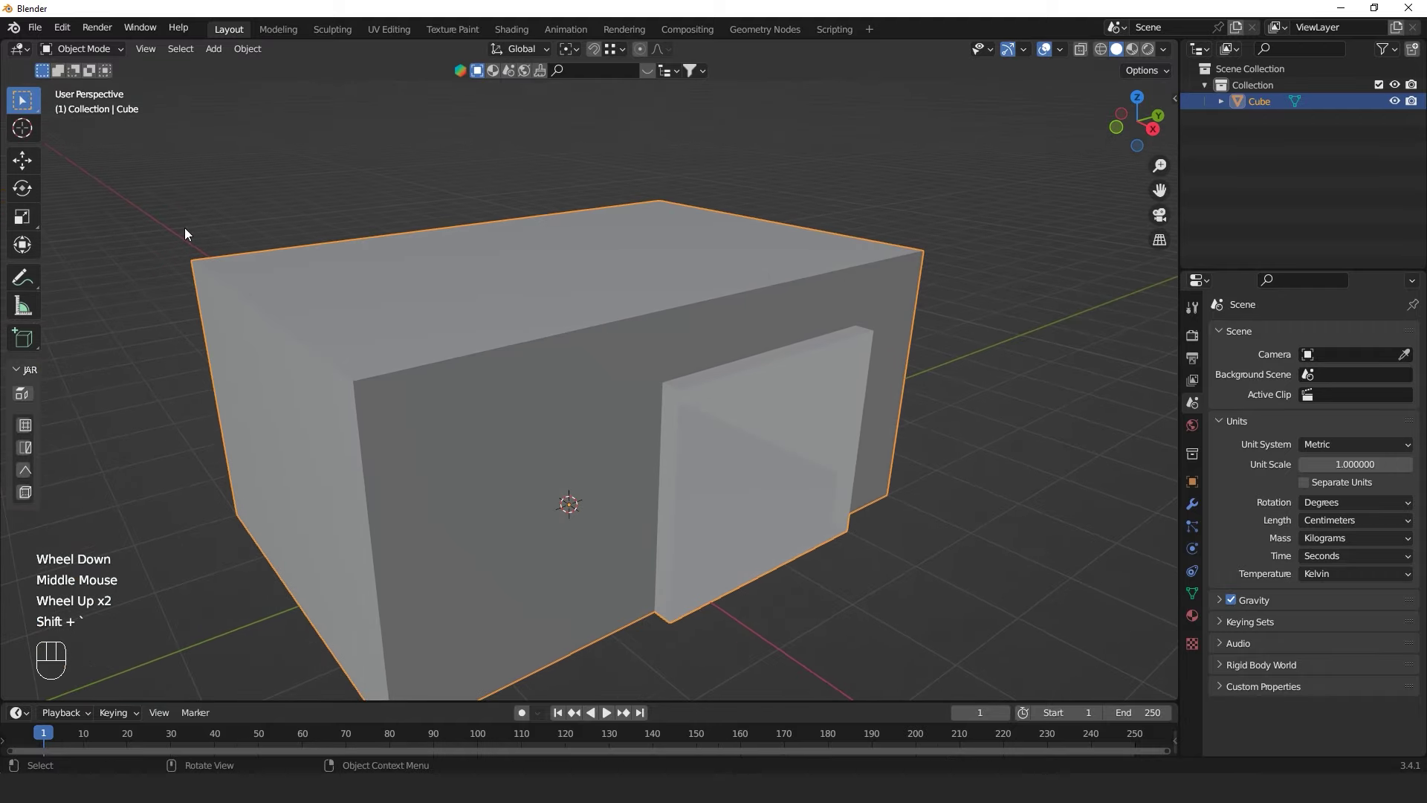
Start fly navigation to walk through the hollow room shell
{"action": "key", "text": "shift+`"}
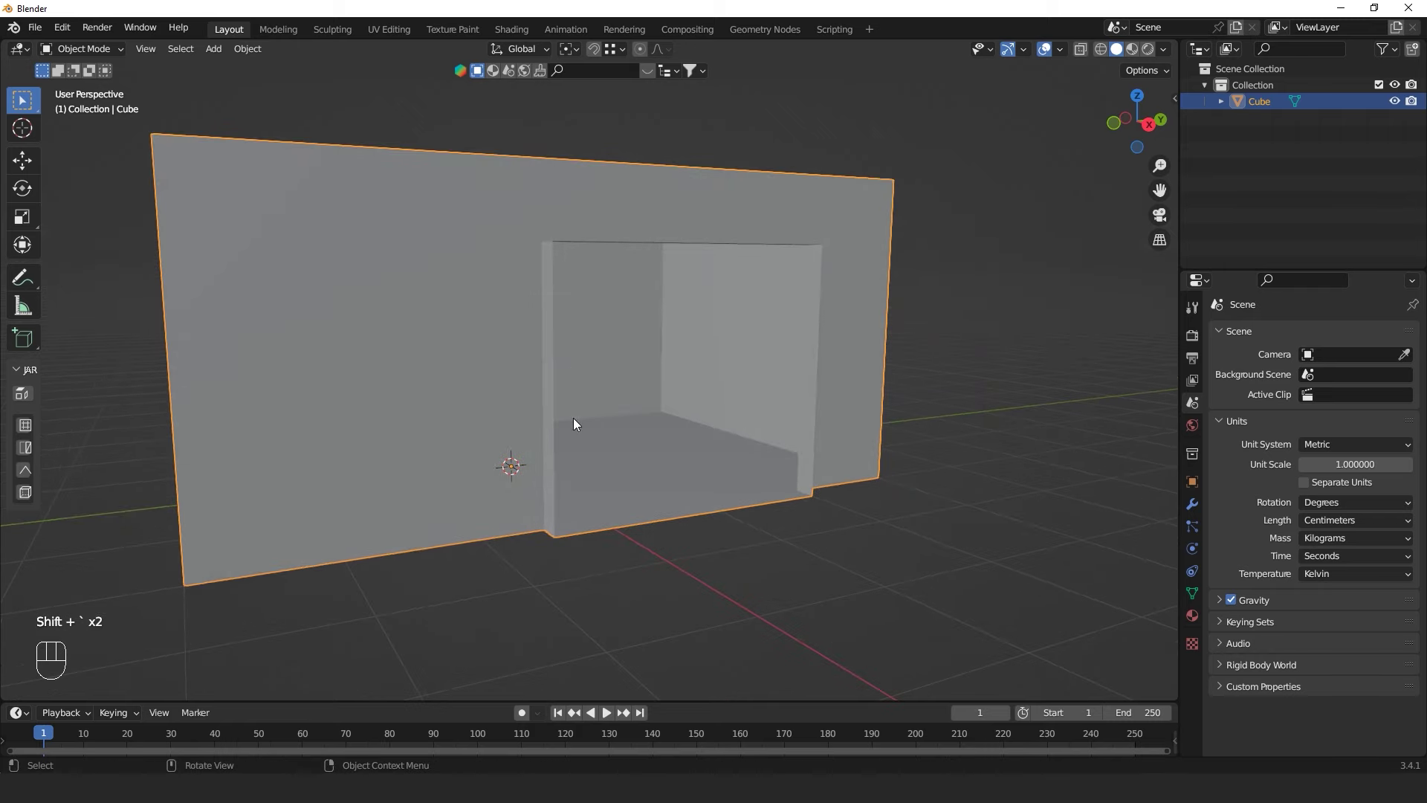
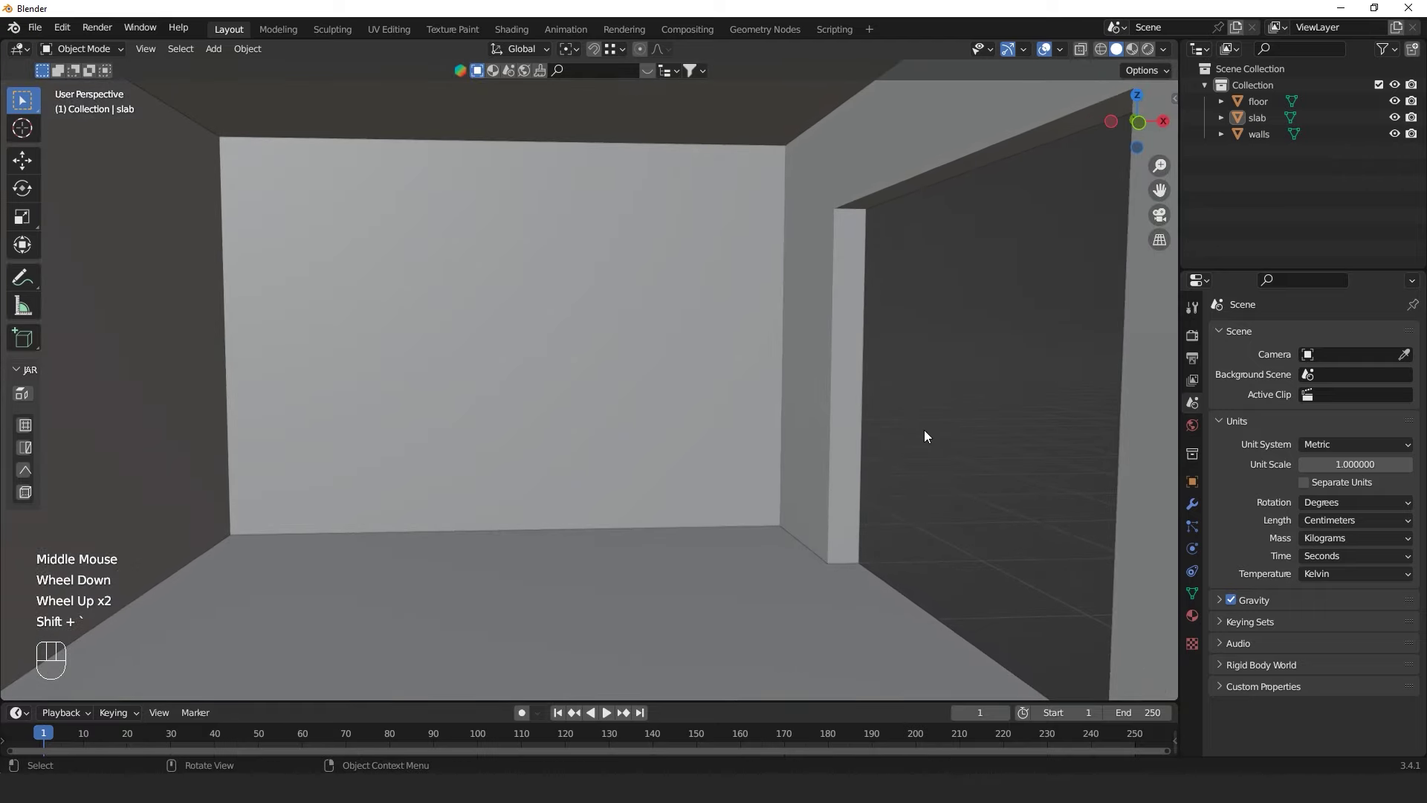
Walk through the room interior, looking around from inside with the wider lens
{"action": "key", "text": "n"}
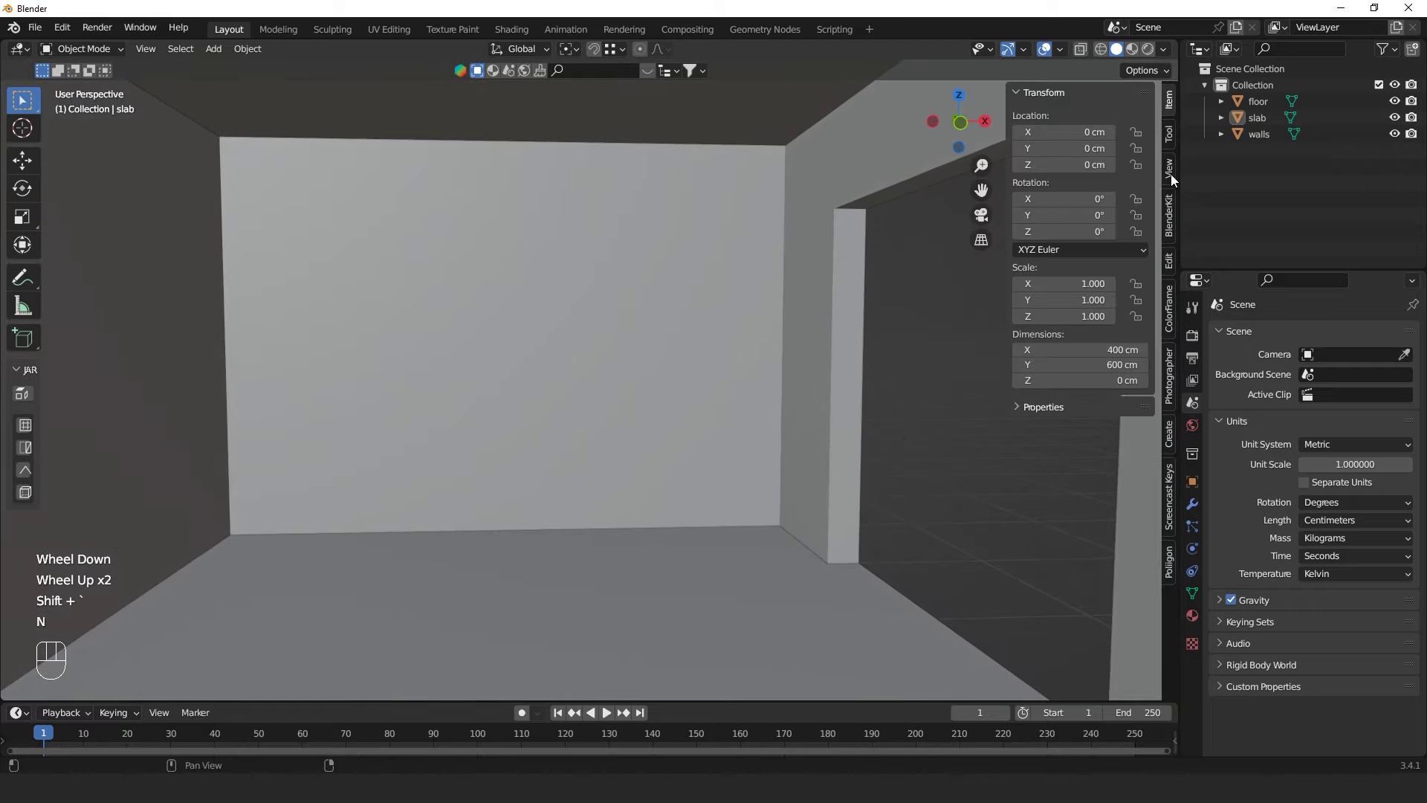
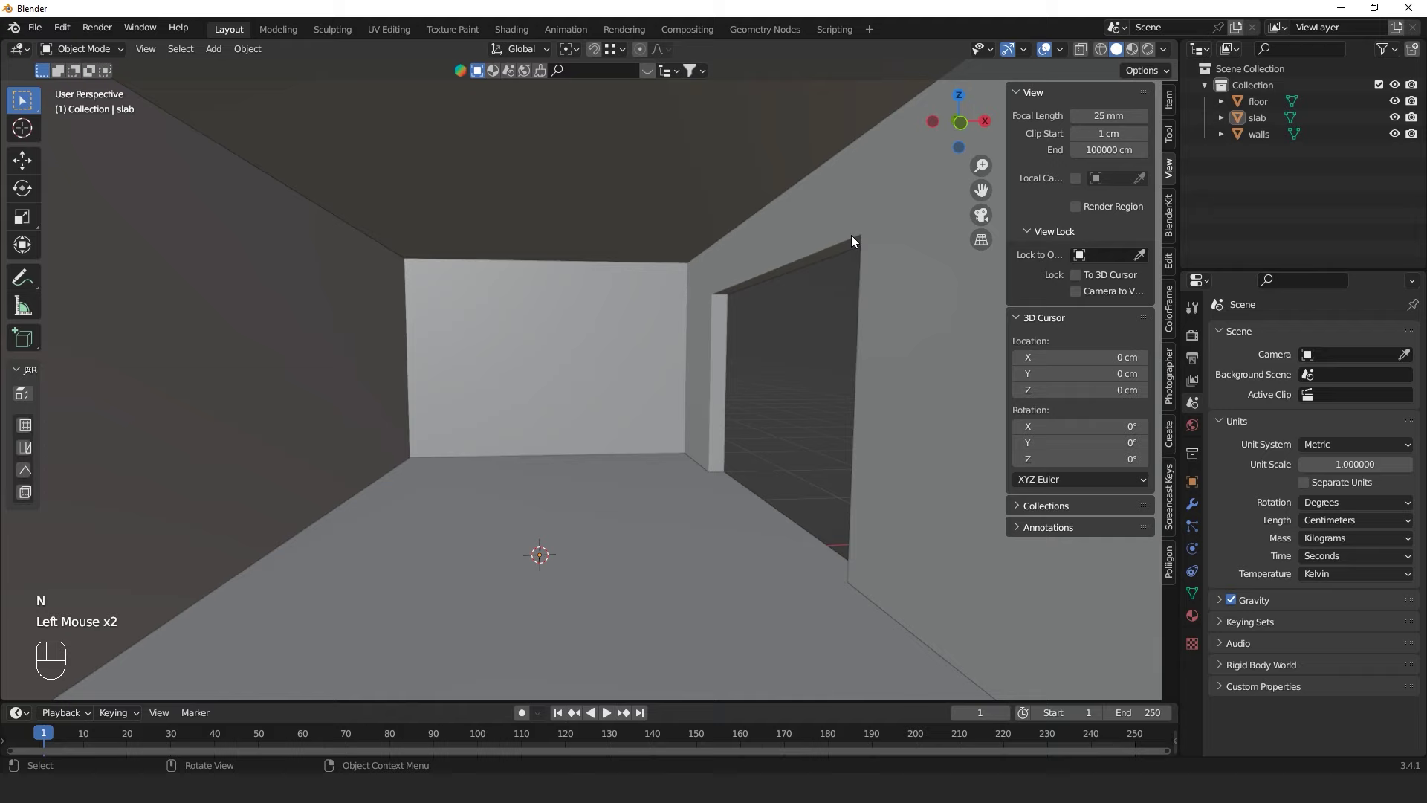
{"action": "key", "text": "n"}
{"action": "key", "text": "shift+`"}
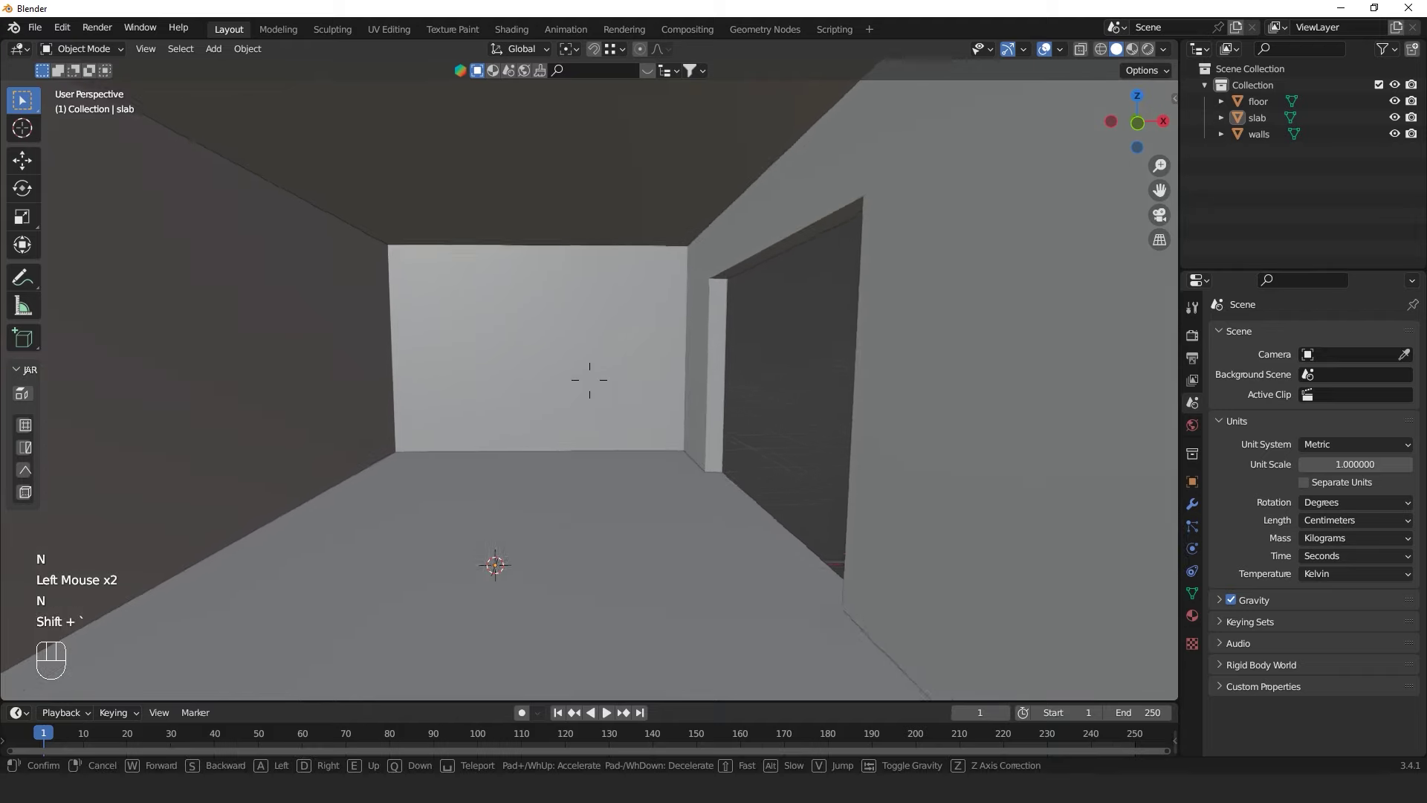
{"action": "scroll", "scroll_direction": "down", "scroll_amount": 3}
{"action": "middle_click", "coordinate": [703, 411]}
{"action": "scroll", "scroll_direction": "up", "scroll_amount": 3}
{"action": "left_click_drag", "start_coordinate": [669, 425], "coordinate": [683, 431]}
{"action": "scroll", "scroll_direction": "up", "scroll_amount": 3}
{"action": "left_click_drag", "start_coordinate": [700, 433], "coordinate": [732, 424]}
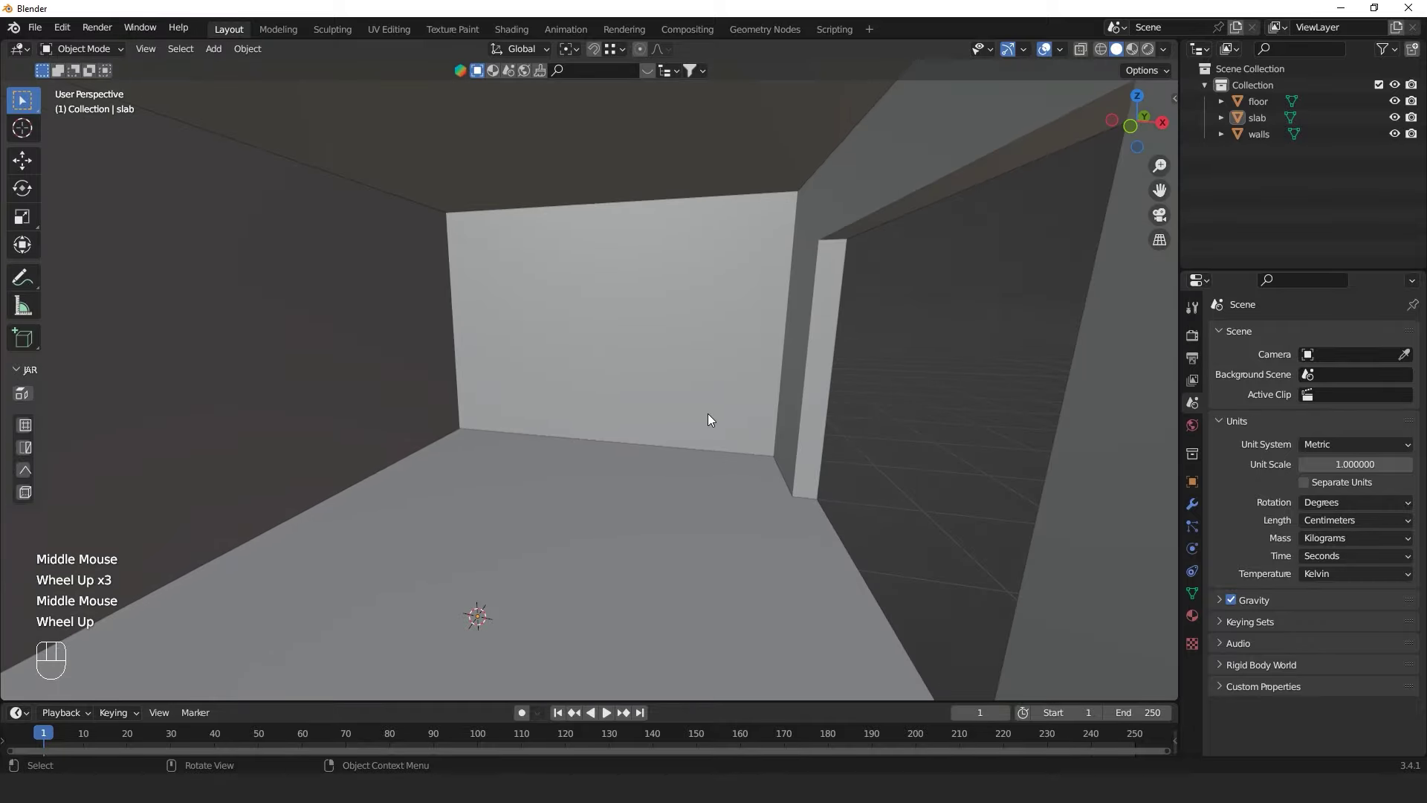
{"action": "left_click_drag", "start_coordinate": [698, 417], "coordinate": [730, 403]}
{"action": "middle_click", "coordinate": [709, 408]}
{"action": "scroll", "scroll_direction": "down", "scroll_amount": 3}
{"action": "scroll", "scroll_direction": "up", "scroll_amount": 3}
{"action": "middle_click", "coordinate": [682, 395]}
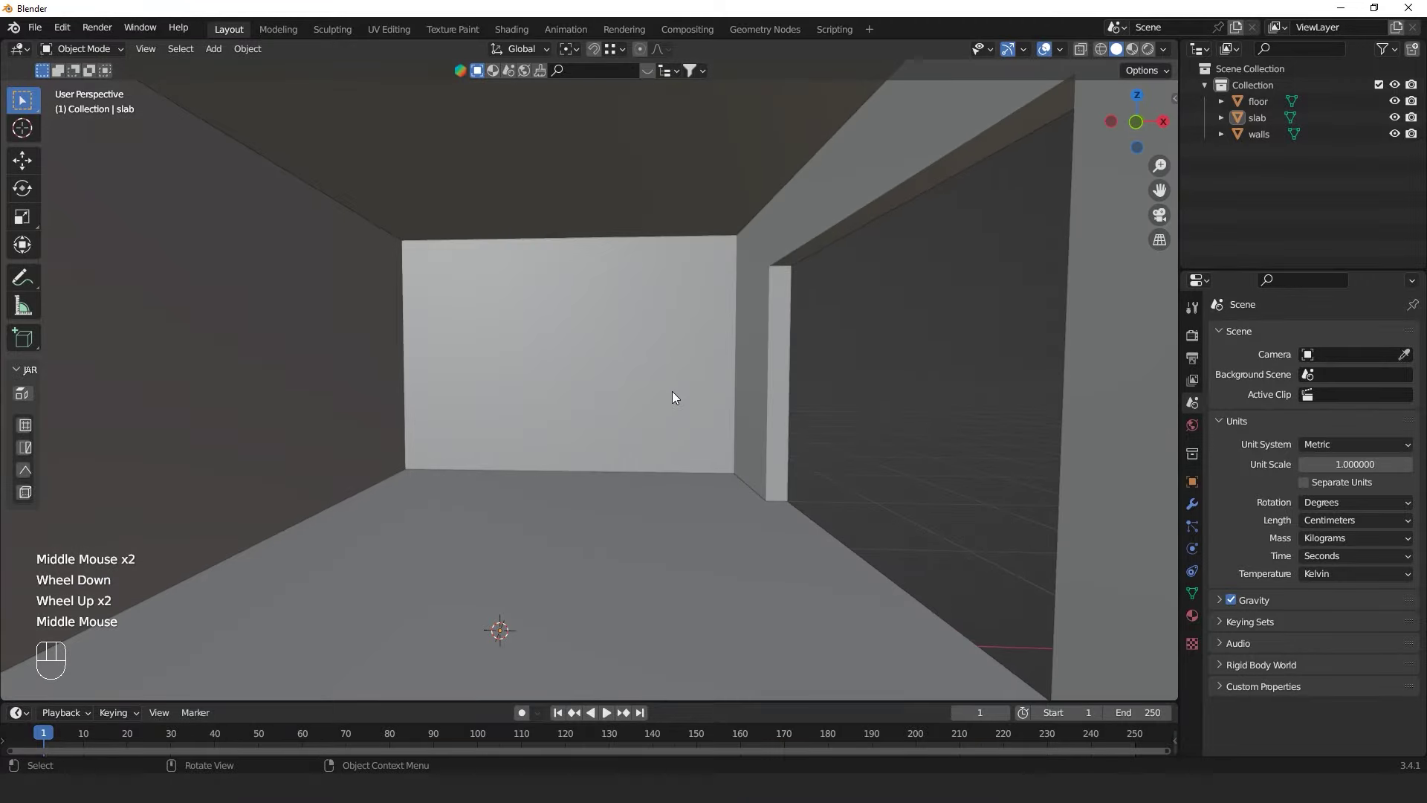
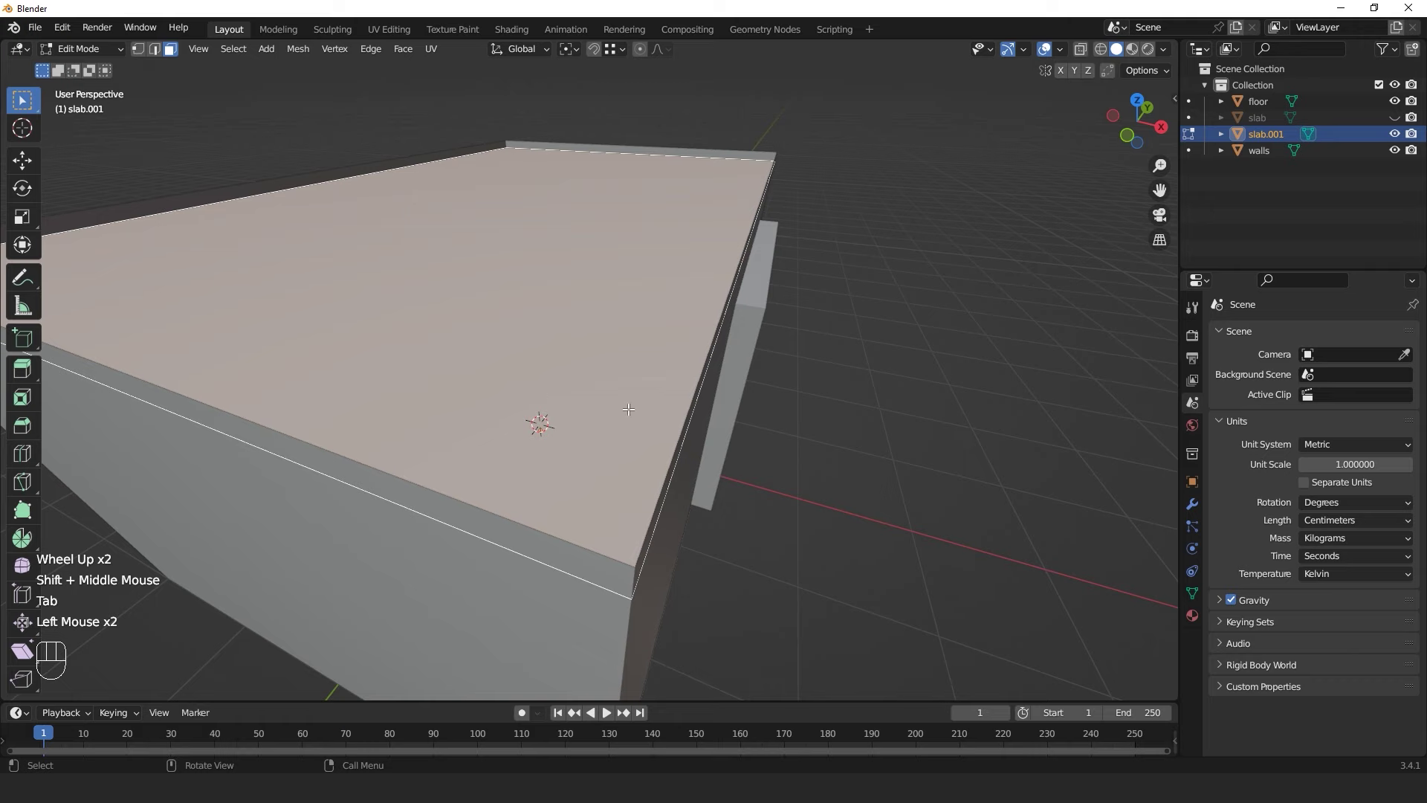
Attempt an inset on slab.001's top face, abandon it and return to Object Mode
{"action": "key", "text": "i"}
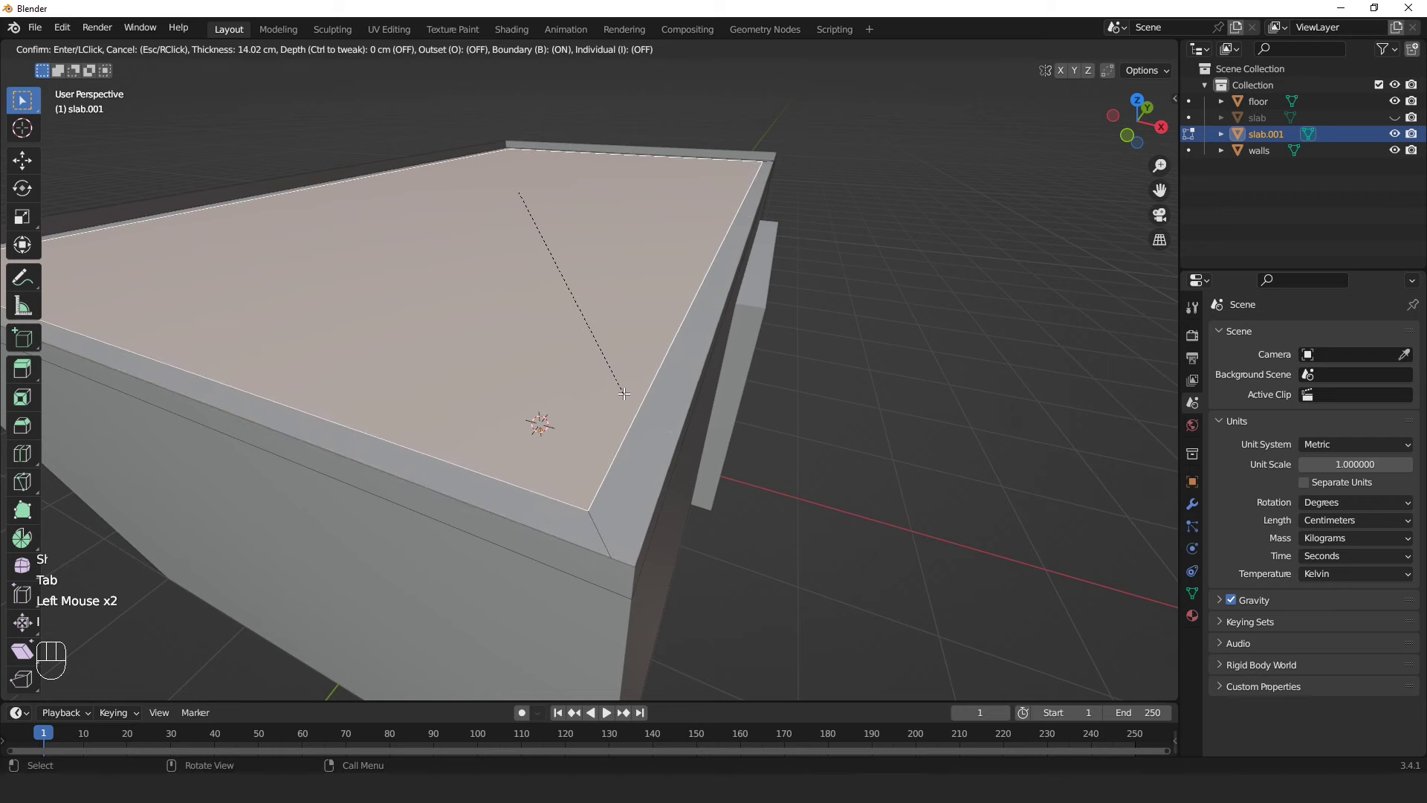
{"action": "key", "text": "Escape"}
{"action": "key", "text": "ctrl+z"}
{"action": "key", "text": "Tab"}
{"action": "key", "text": "m"}
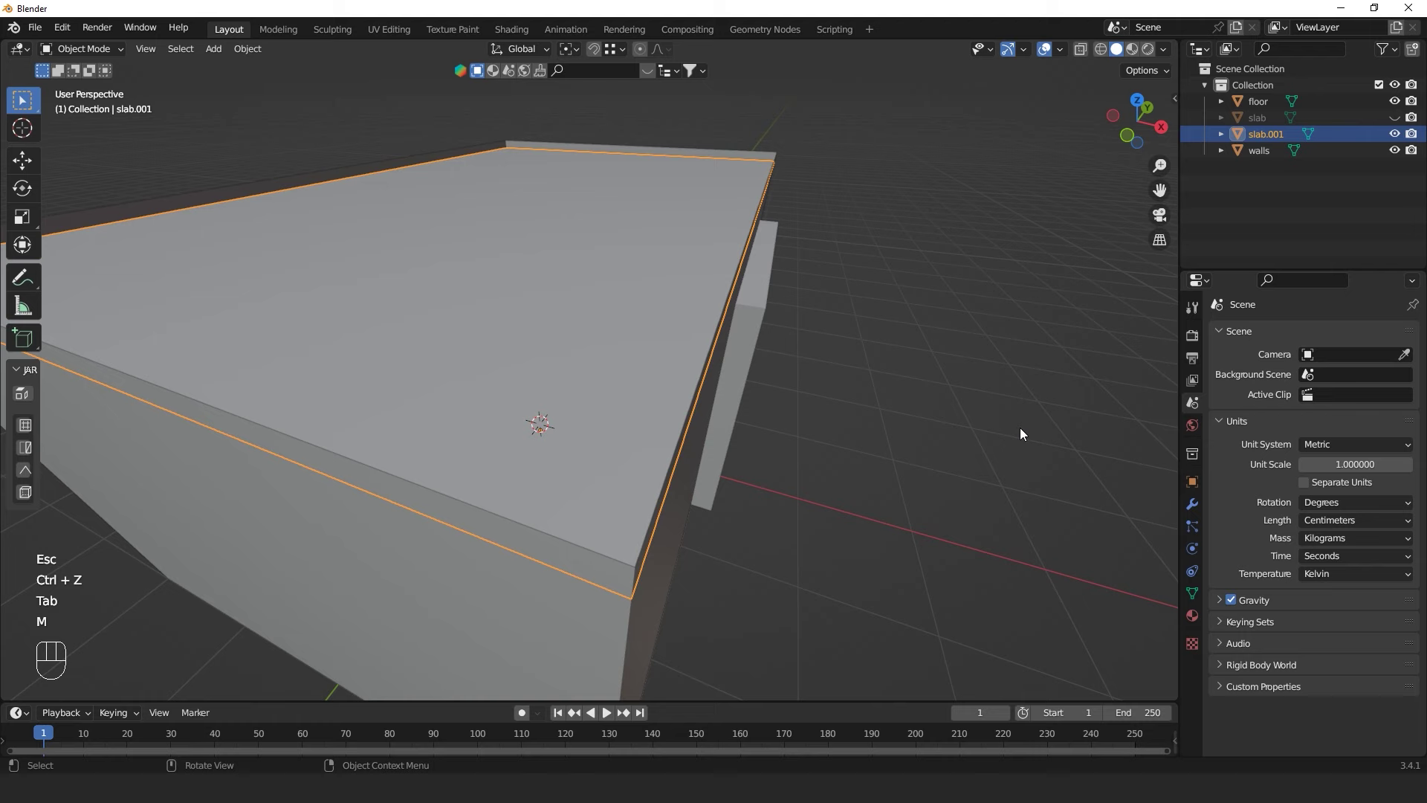
{"action": "key", "text": "n"}
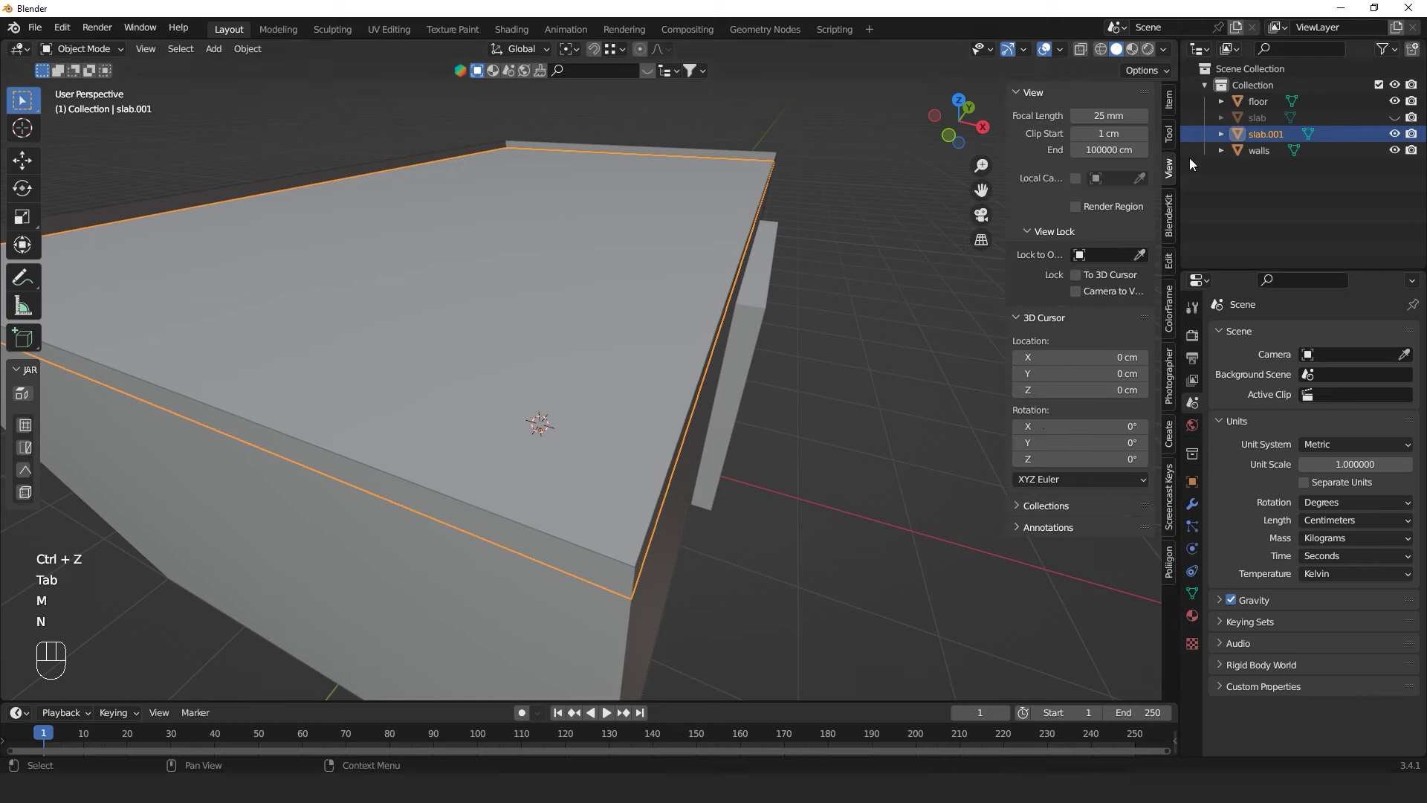
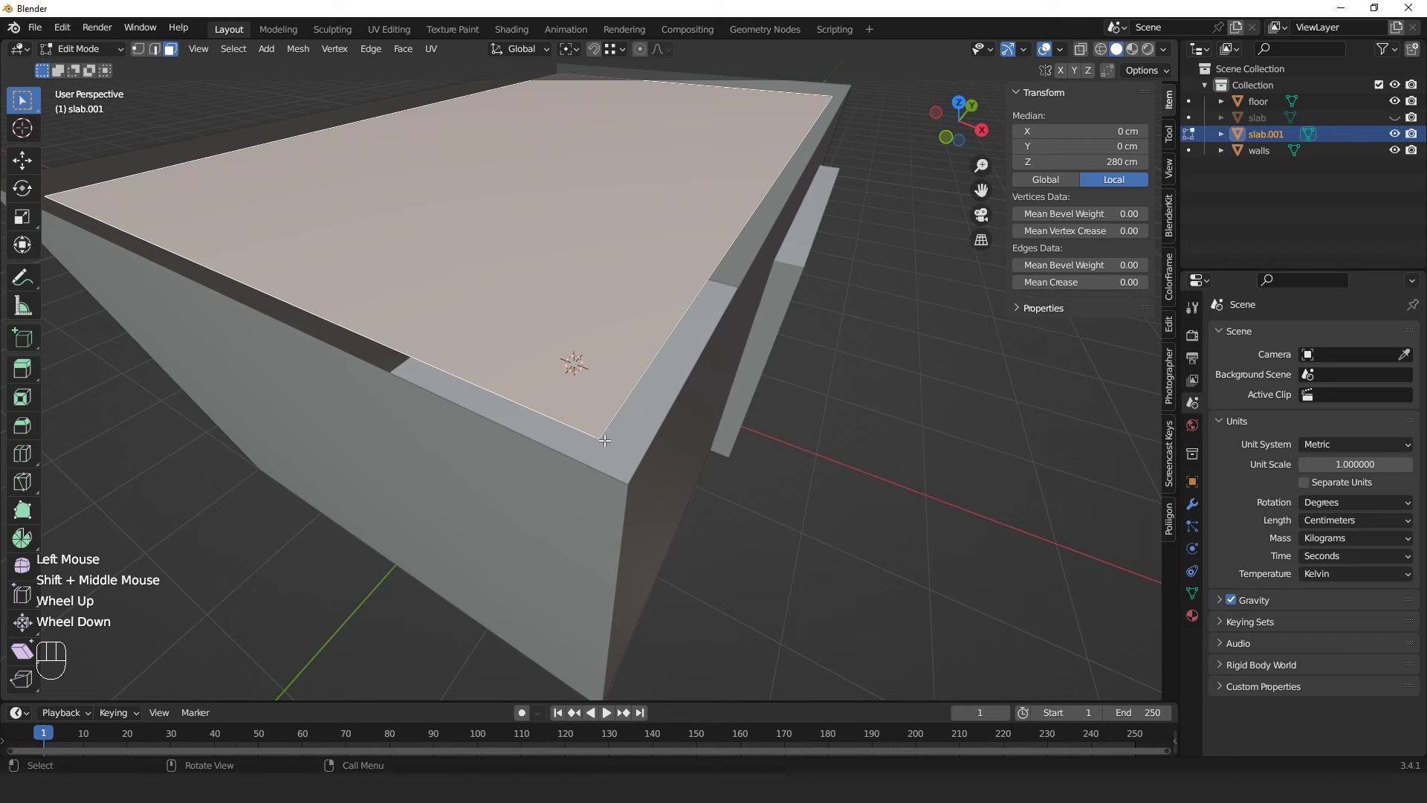
{"action": "left_click", "coordinate": [732, 265]}
{"action": "middle_click", "coordinate": [732, 265]}
{"action": "scroll", "scroll_direction": "down", "scroll_amount": 3}
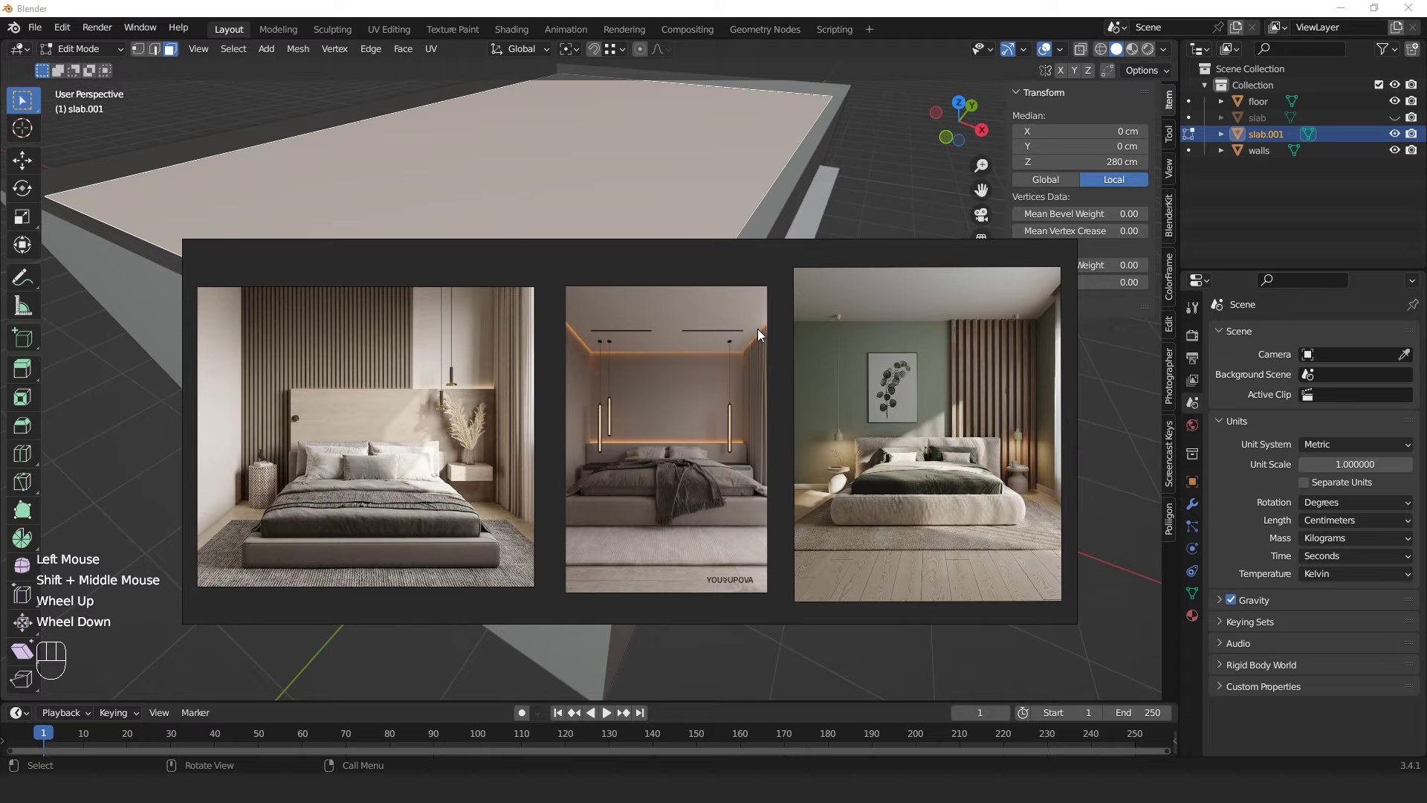
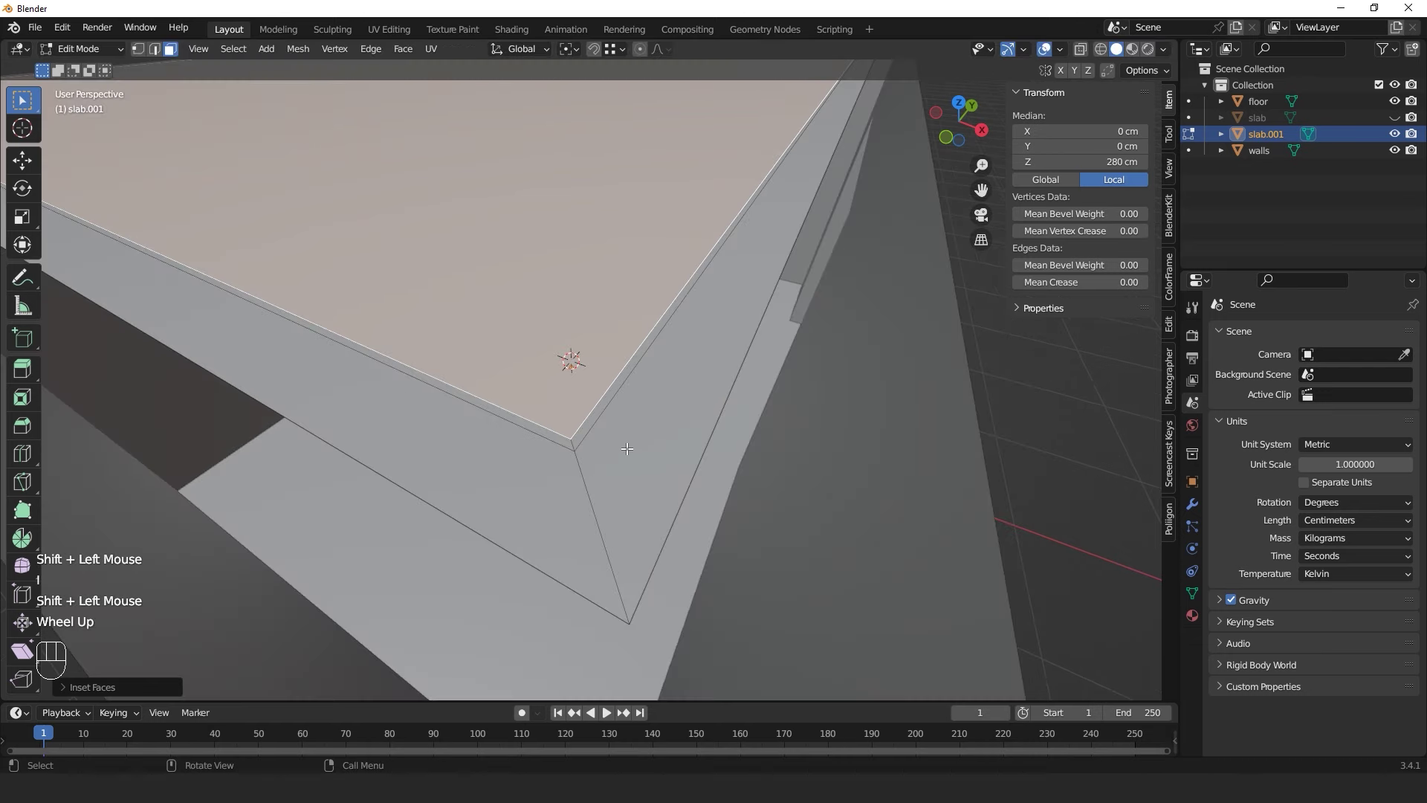
Inset the slab top again, then select the walls object in the Outliner
{"action": "key", "text": "i"}
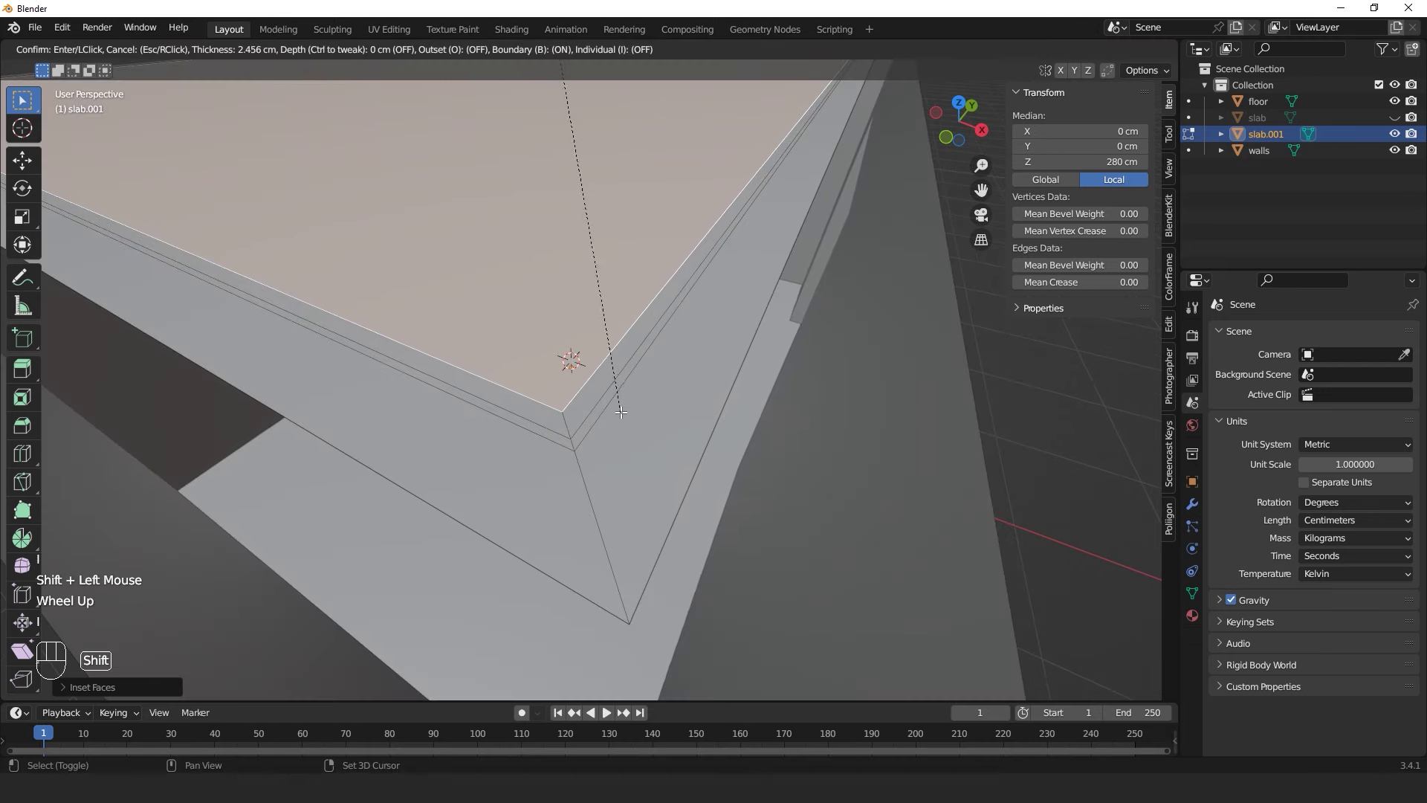
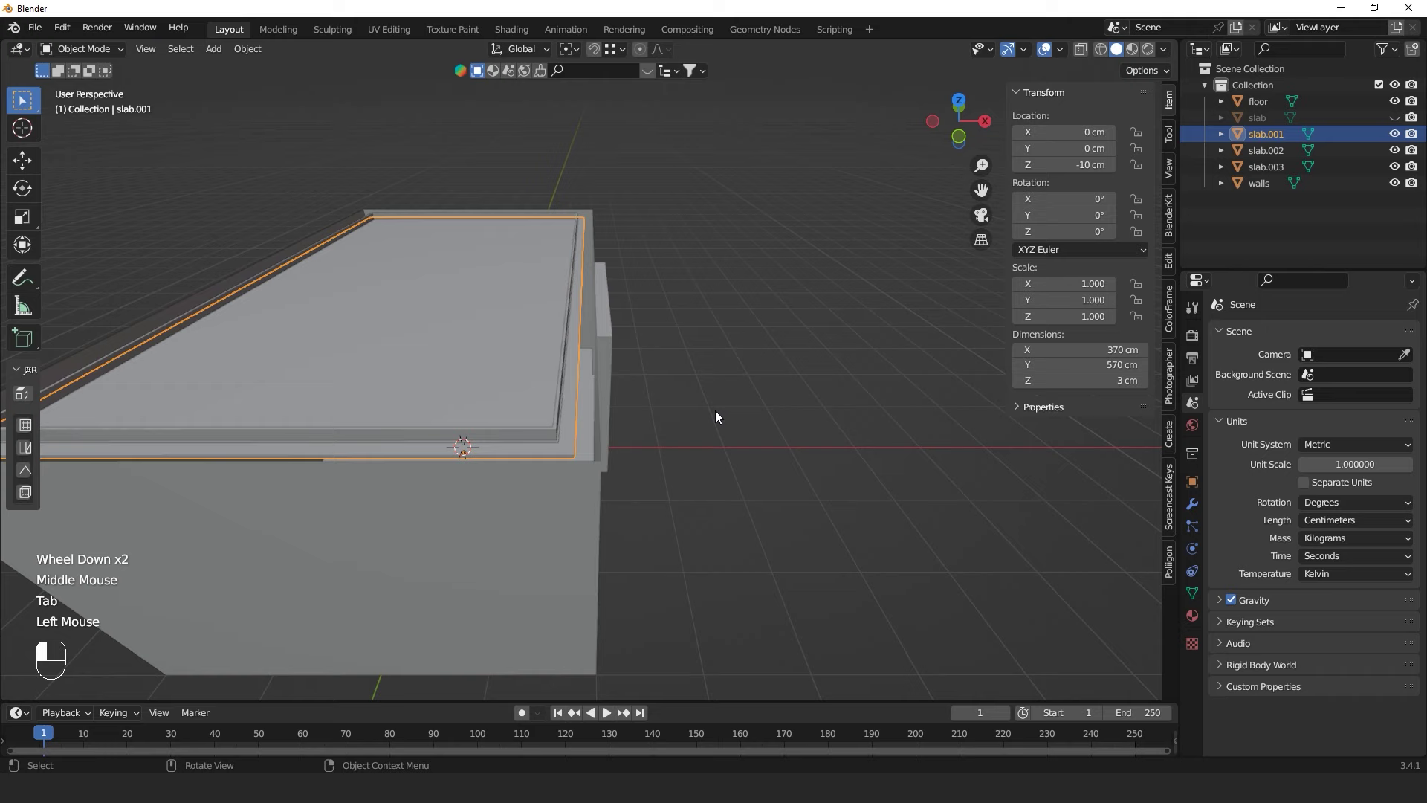
{"action": "scroll", "scroll_direction": "up", "scroll_amount": 3}
{"action": "middle_click", "coordinate": [671, 441]}
{"action": "left_click", "coordinate": [744, 367]}
{"action": "left_click", "coordinate": [823, 345]}
Center the view on the walls, switch to Solid shading and look around inside the room
{"action": "key", "text": "alt+h"}
{"action": "left_click", "coordinate": [826, 354]}
{"action": "left_click_drag", "start_coordinate": [813, 383], "coordinate": [744, 335]}
{"action": "scroll", "scroll_direction": "up", "scroll_amount": 3}
{"action": "key", "text": "shift+`"}
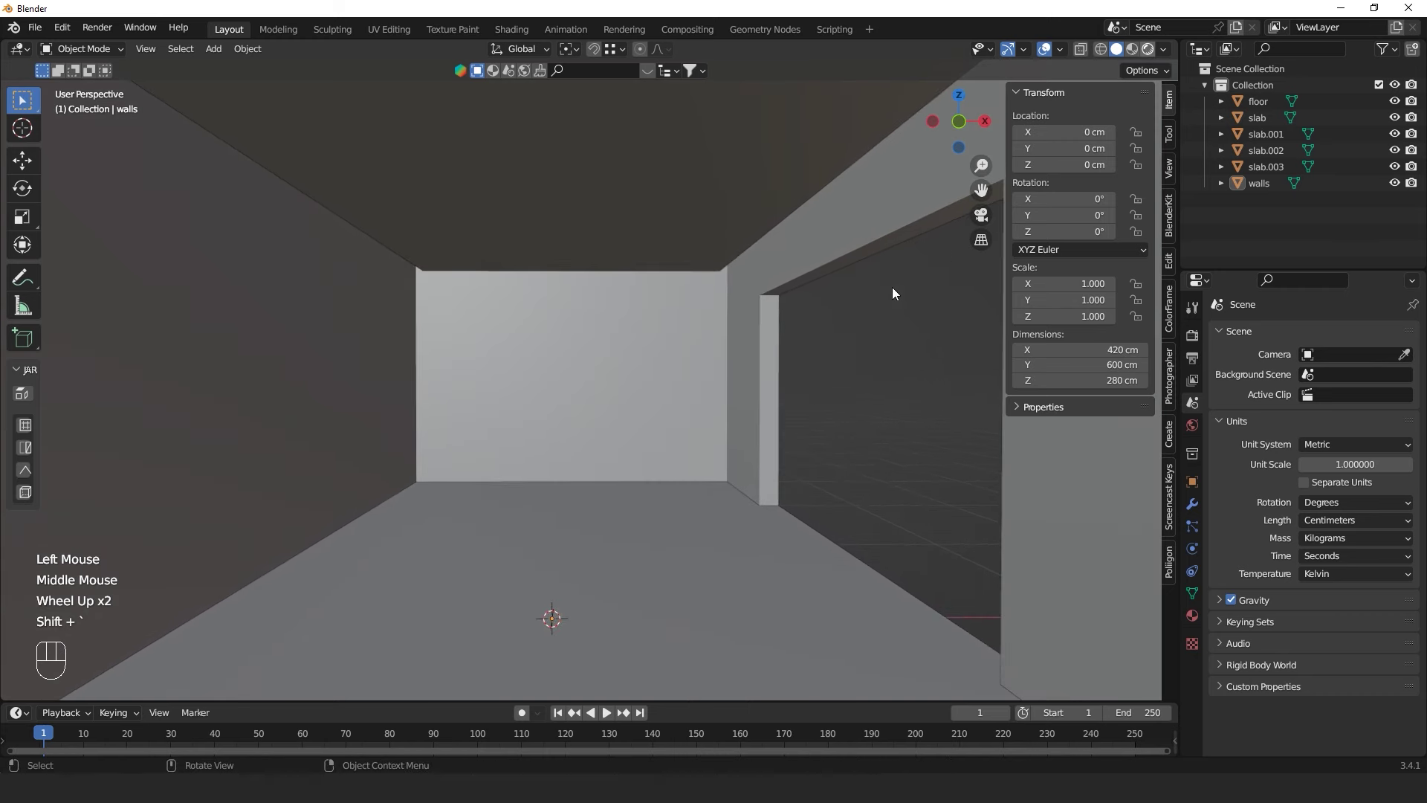
{"action": "left_click", "coordinate": [807, 365]}
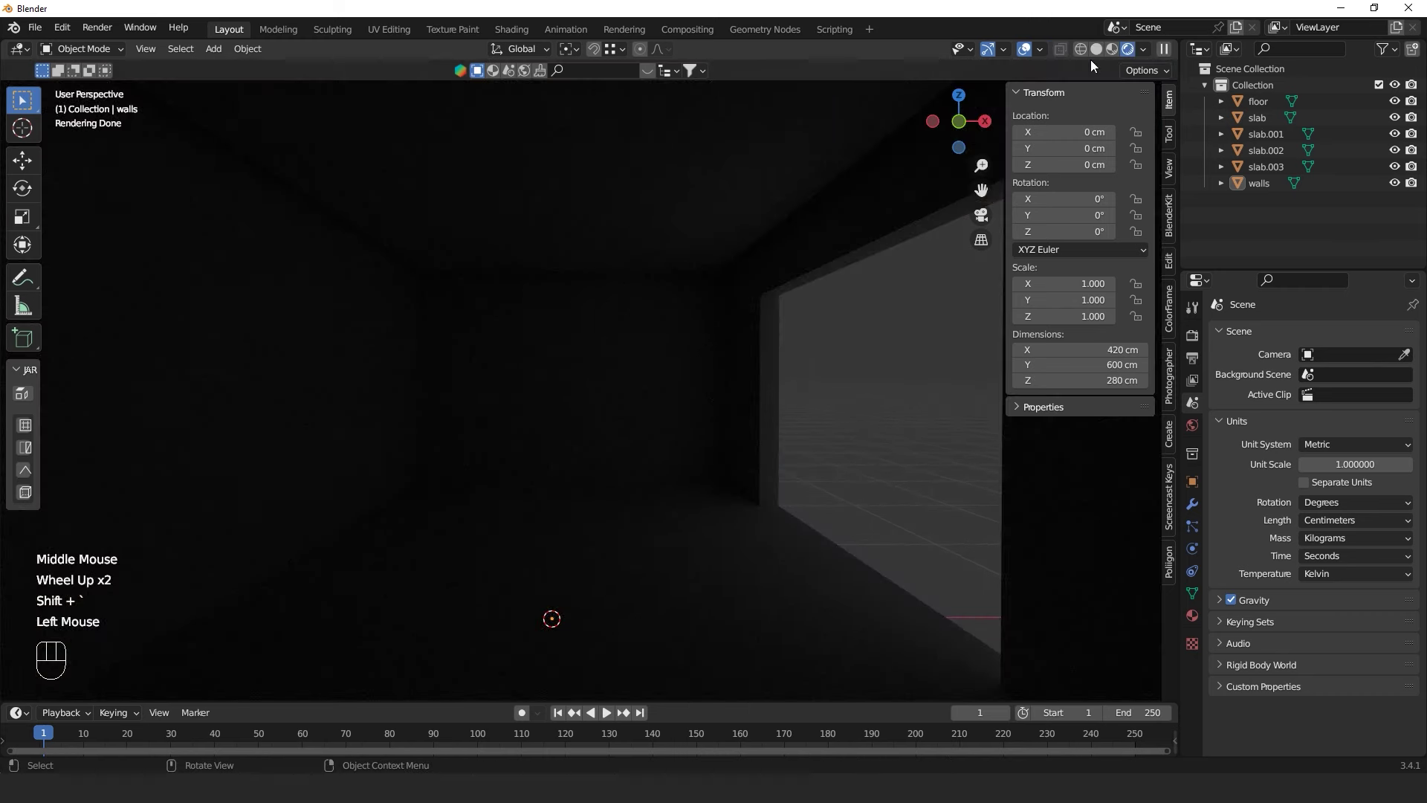
{"action": "left_click", "coordinate": [1104, 52]}
{"action": "left_click", "coordinate": [859, 376]}
{"action": "scroll", "scroll_direction": "down", "scroll_amount": 3}
{"action": "left_click_drag", "start_coordinate": [849, 375], "coordinate": [824, 372]}
{"action": "scroll", "scroll_direction": "up", "scroll_amount": 3}
{"action": "middle_click", "coordinate": [816, 381]}
Continue inspecting the room interior from different angles
{"action": "scroll", "scroll_direction": "up", "scroll_amount": 3}
{"action": "scroll", "scroll_direction": "down", "scroll_amount": 3}
{"action": "left_click_drag", "start_coordinate": [803, 383], "coordinate": [677, 380]}
{"action": "scroll", "scroll_direction": "down", "scroll_amount": 3}
{"action": "left_click_drag", "start_coordinate": [633, 358], "coordinate": [659, 361]}
{"action": "scroll", "scroll_direction": "up", "scroll_amount": 3}
{"action": "left_click_drag", "start_coordinate": [672, 349], "coordinate": [769, 334]}
{"action": "scroll", "scroll_direction": "up", "scroll_amount": 3}
{"action": "left_click_drag", "start_coordinate": [736, 319], "coordinate": [755, 318]}
{"action": "left_click_drag", "start_coordinate": [768, 304], "coordinate": [786, 260]}
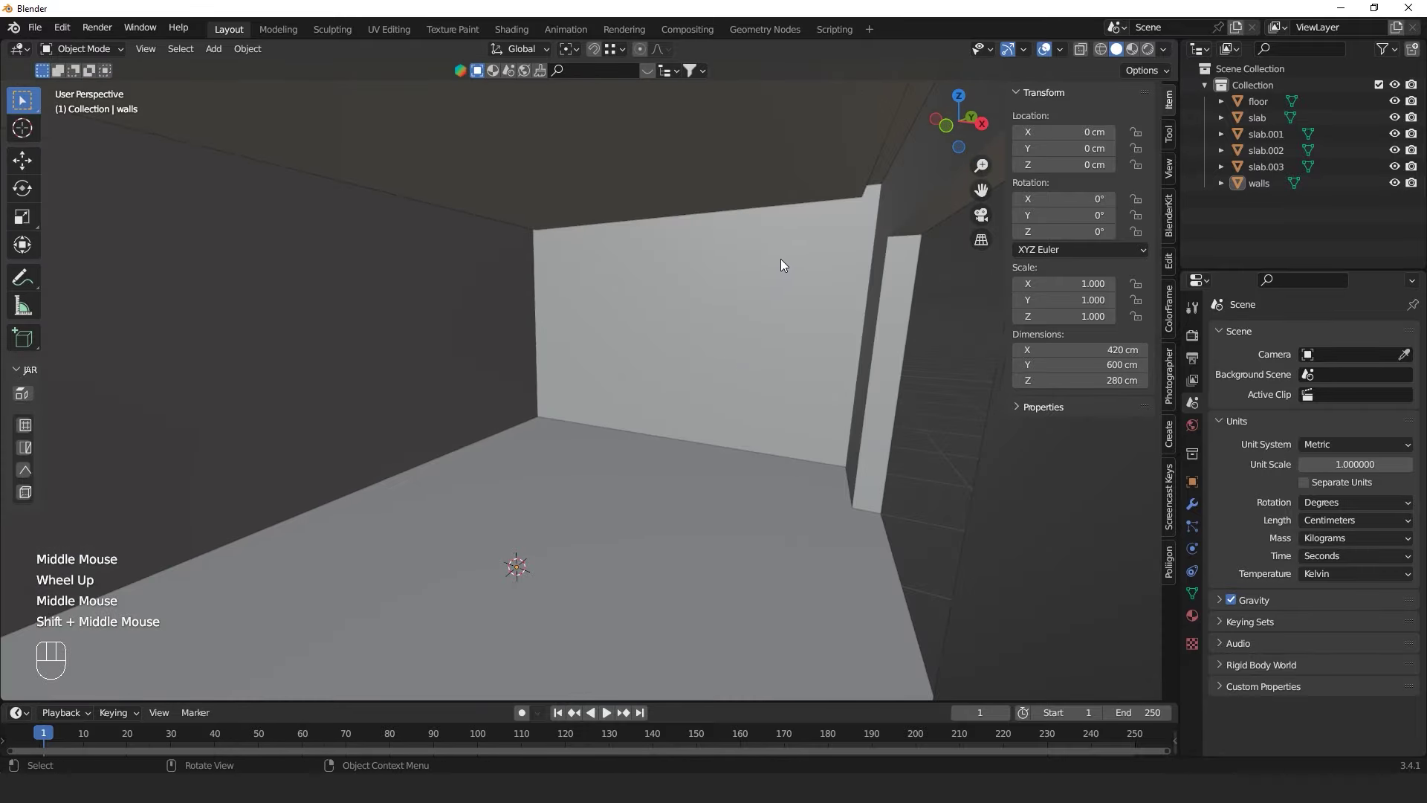
Save the scene as tutu.blend in the Downloads folder and view the exterior again
{"action": "key", "text": "ctrl+s"}
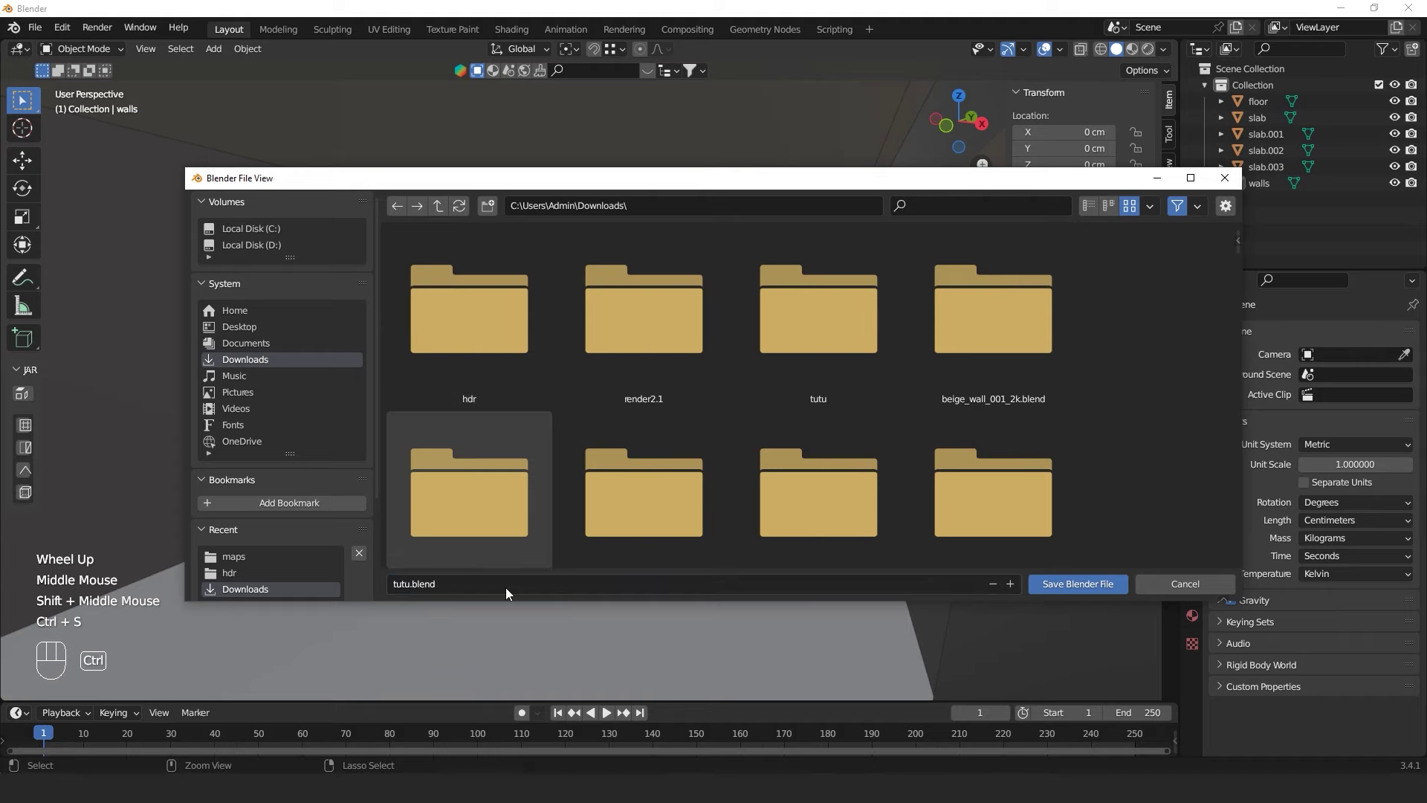
{"action": "scroll", "scroll_direction": "down", "scroll_amount": 3}
{"action": "left_click_drag", "start_coordinate": [653, 414], "coordinate": [598, 447]}
{"action": "scroll", "scroll_direction": "down", "scroll_amount": 3}
{"action": "left_click_drag", "start_coordinate": [602, 421], "coordinate": [695, 422]}
{"action": "scroll", "scroll_direction": "up", "scroll_amount": 3}
{"action": "left_click_drag", "start_coordinate": [700, 398], "coordinate": [633, 488]}
{"action": "scroll", "scroll_direction": "down", "scroll_amount": 3}
{"action": "middle_click", "coordinate": [661, 406]}
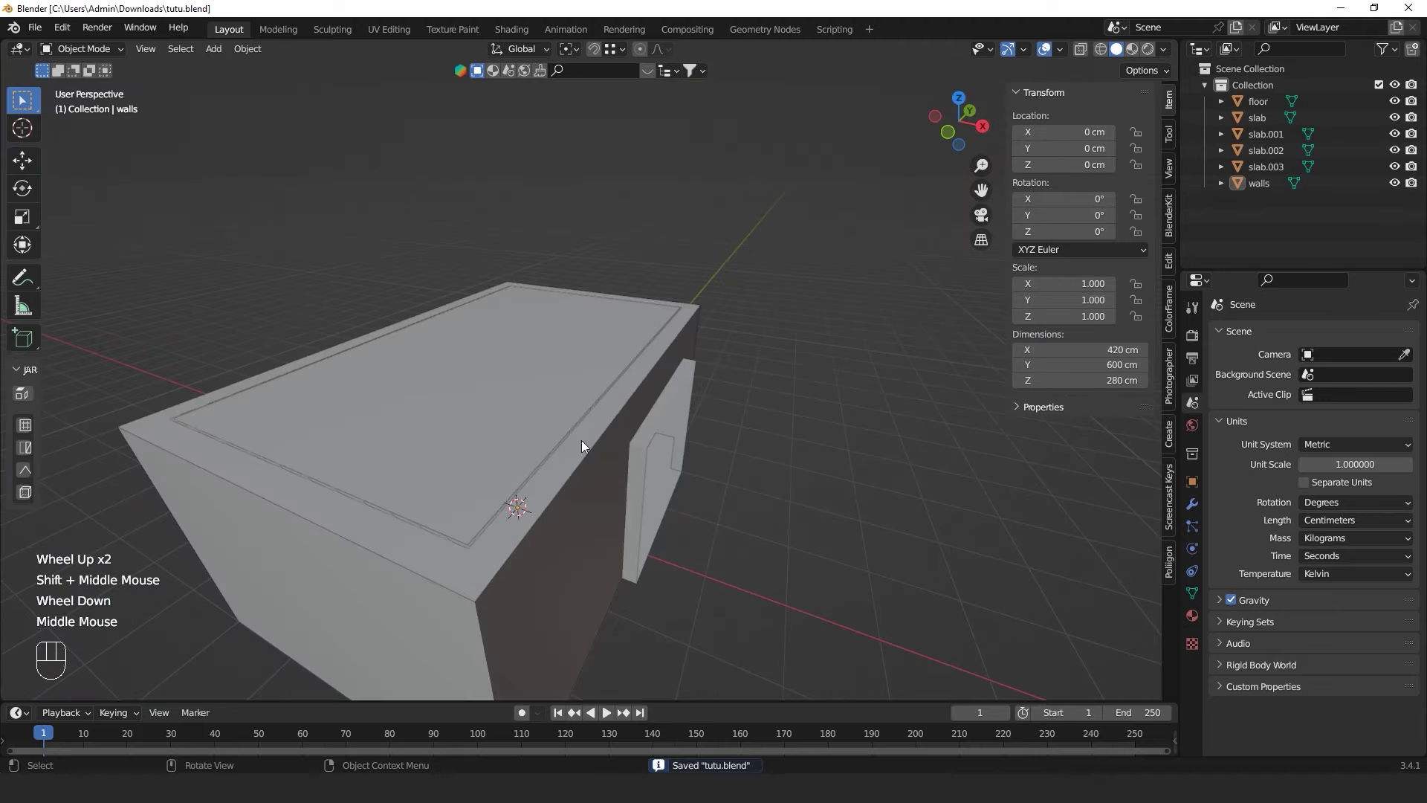
Orbit out to see the whole room, then bring up the editor type list for the right view
{"action": "middle_click", "coordinate": [620, 457]}
{"action": "left_click_drag", "start_coordinate": [651, 419], "coordinate": [702, 343]}
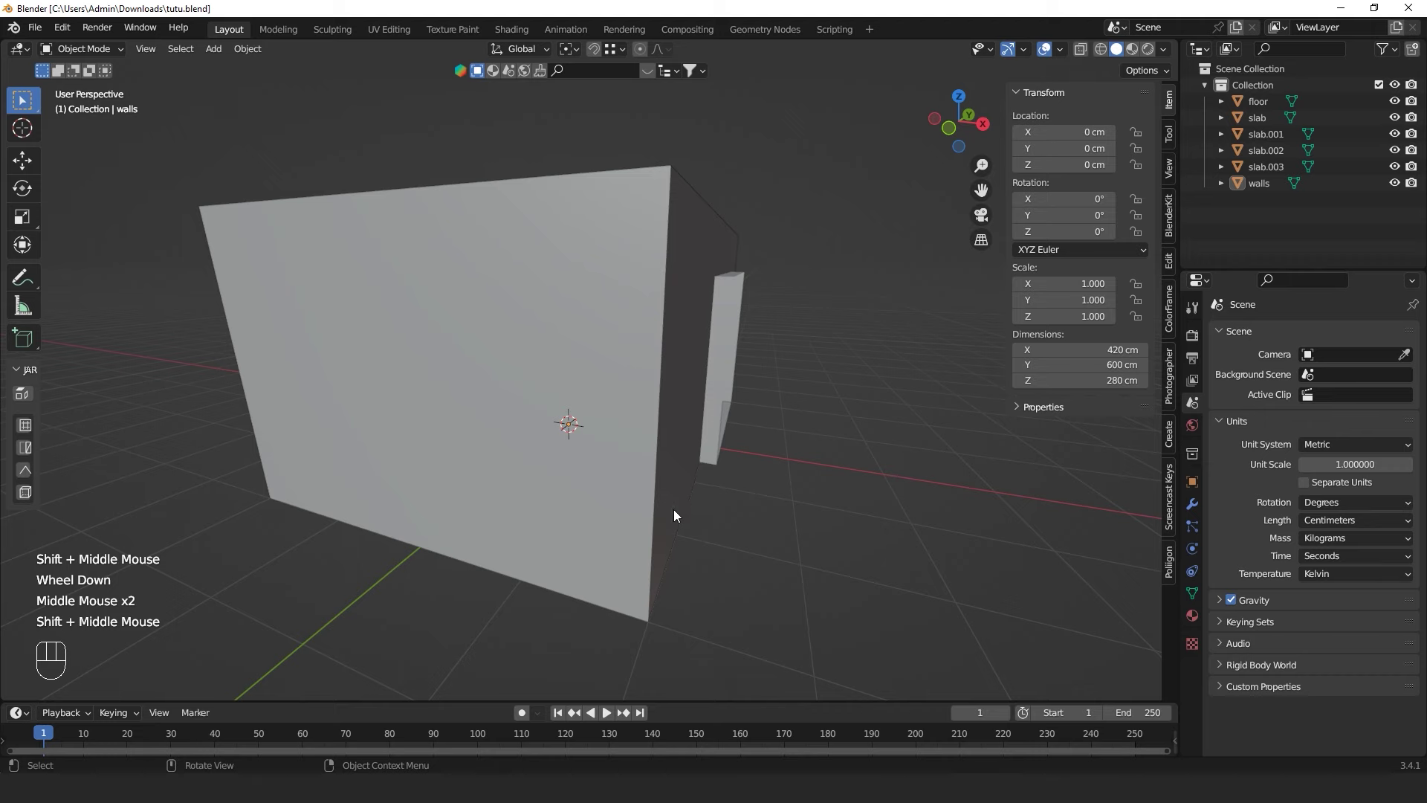
{"action": "scroll", "scroll_direction": "down", "scroll_amount": 3}
{"action": "left_click_drag", "start_coordinate": [805, 436], "coordinate": [761, 441]}
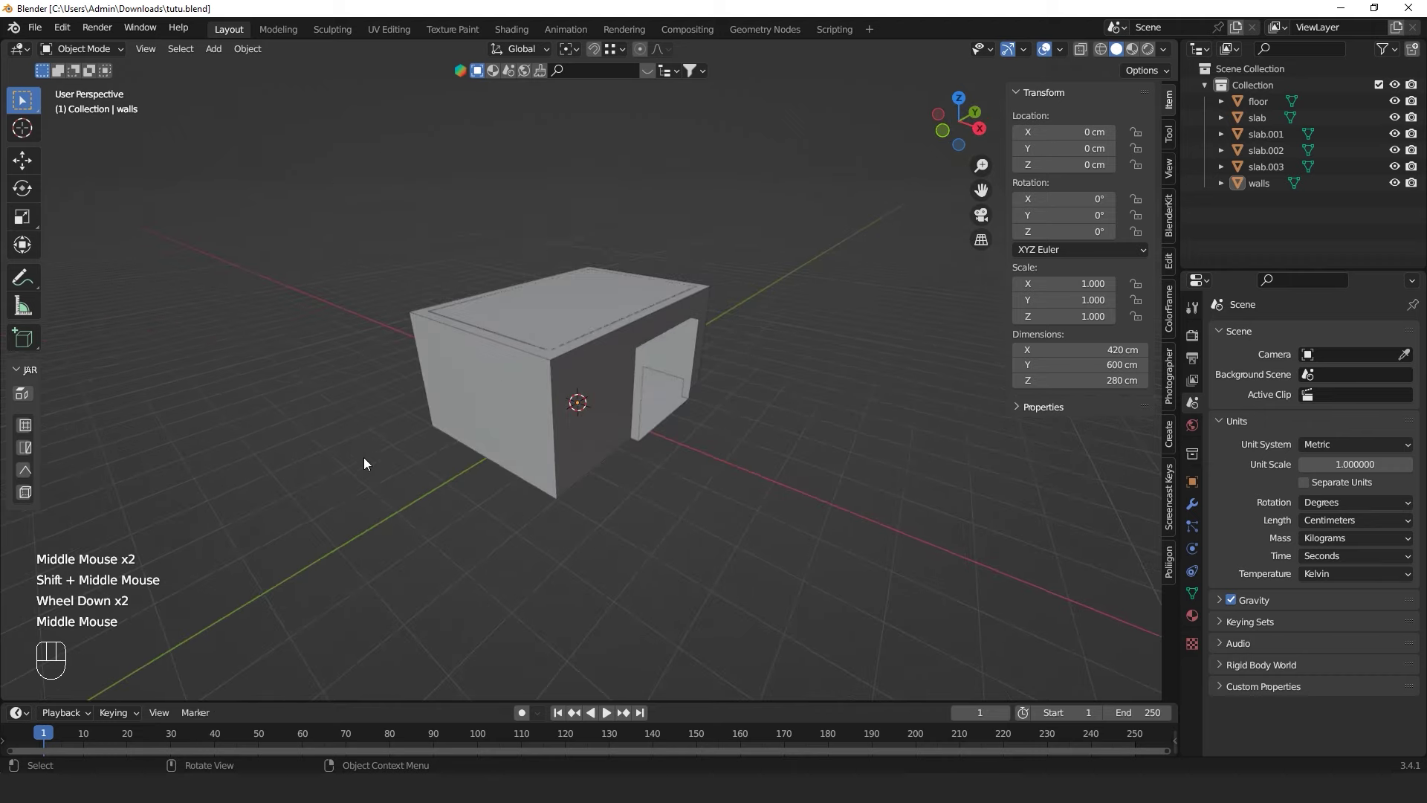
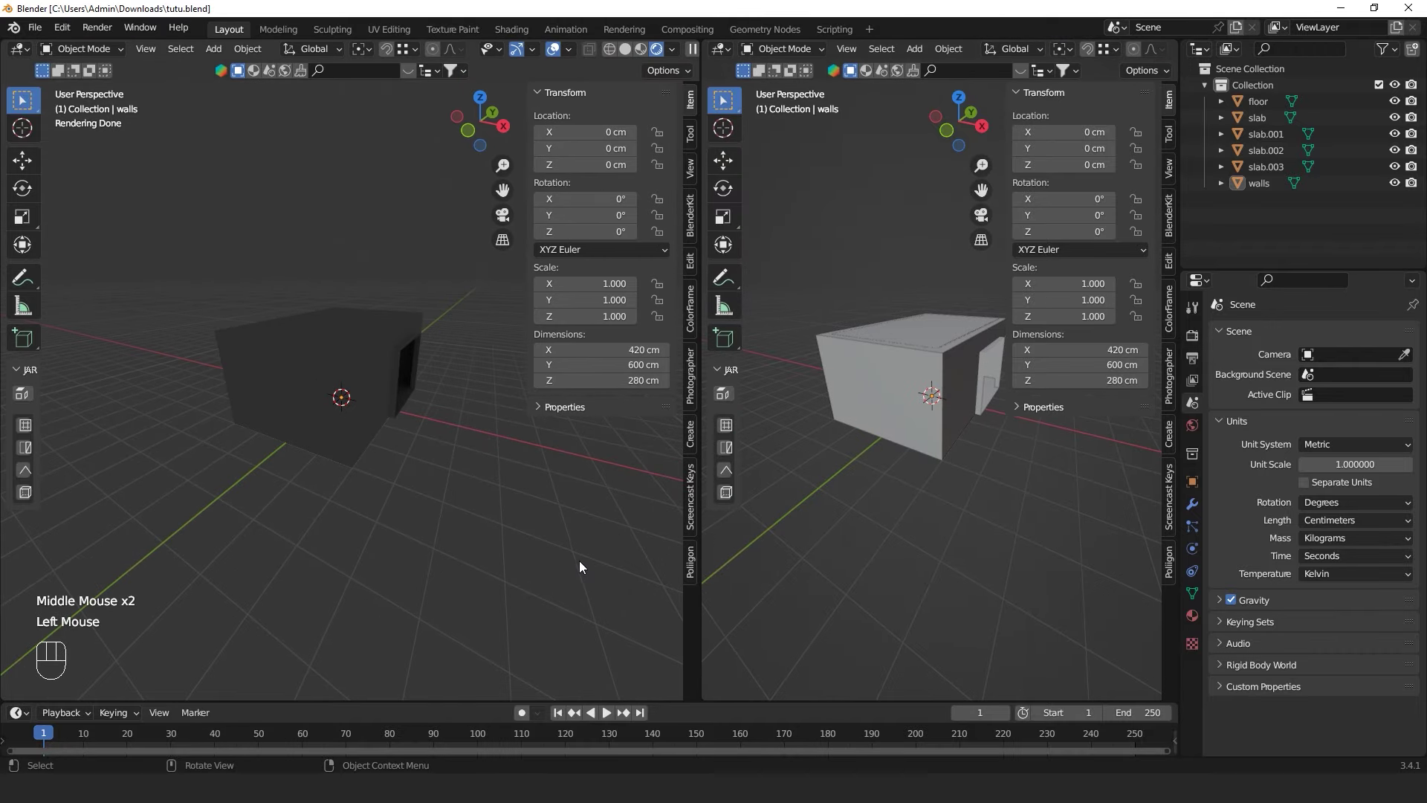
{"action": "key", "text": "n"}
{"action": "left_click_drag", "start_coordinate": [734, 49], "coordinate": [768, 205]}
Switch the right area to the World shader editor and feed clarens_midday_1k HDRI via Texture Coordinate and Mapping into Background
{"action": "key", "text": "n"}
{"action": "left_click_drag", "start_coordinate": [768, 53], "coordinate": [784, 92]}
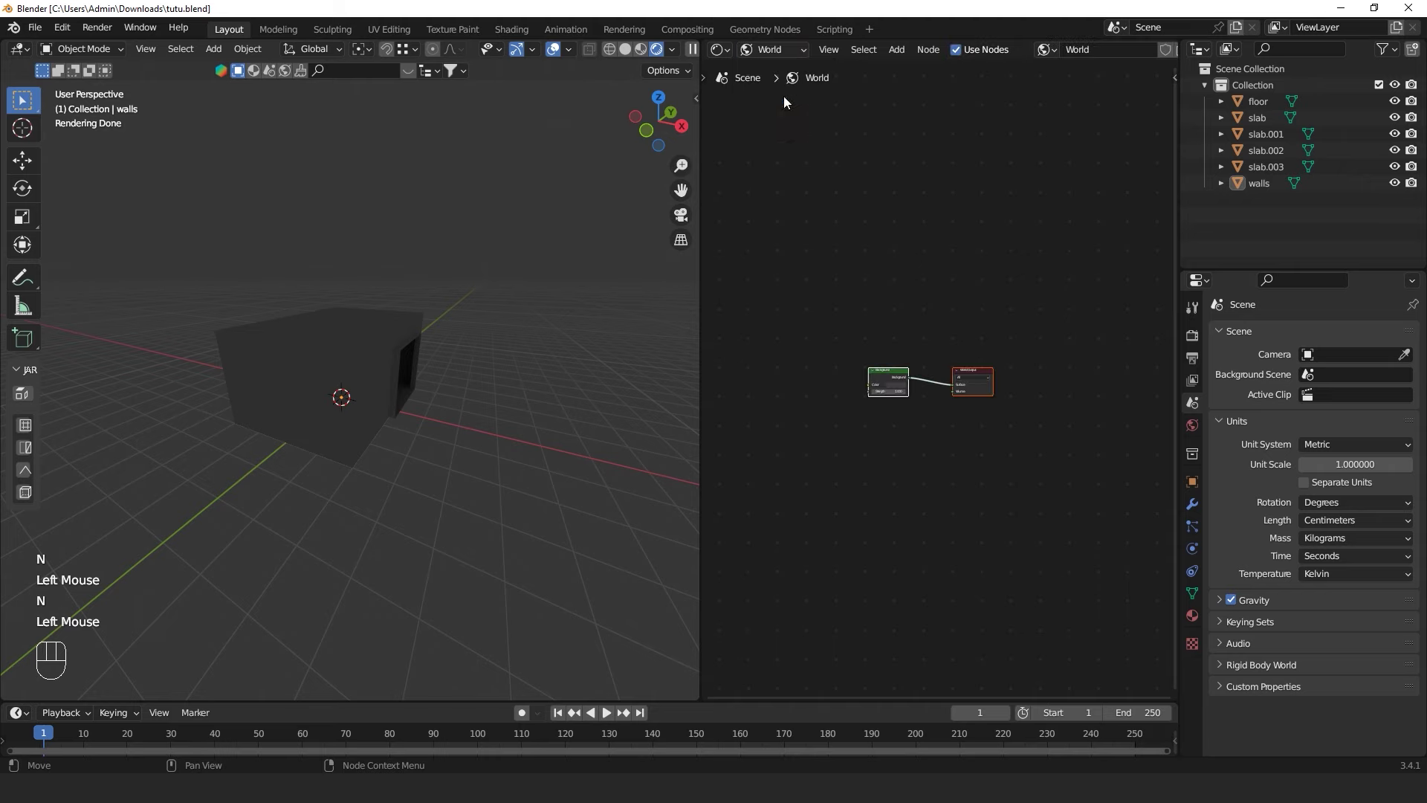
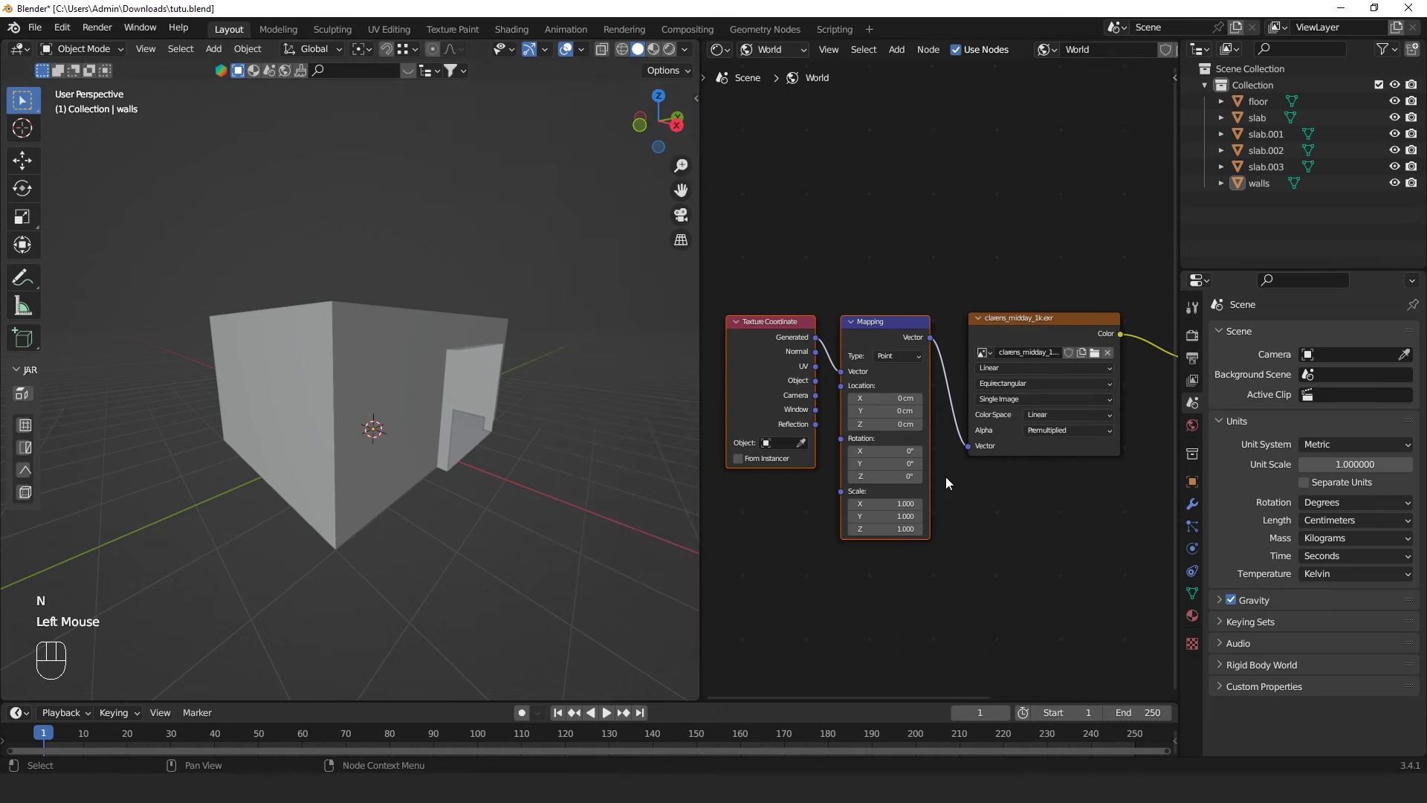
{"action": "scroll", "scroll_direction": "down", "scroll_amount": 3}
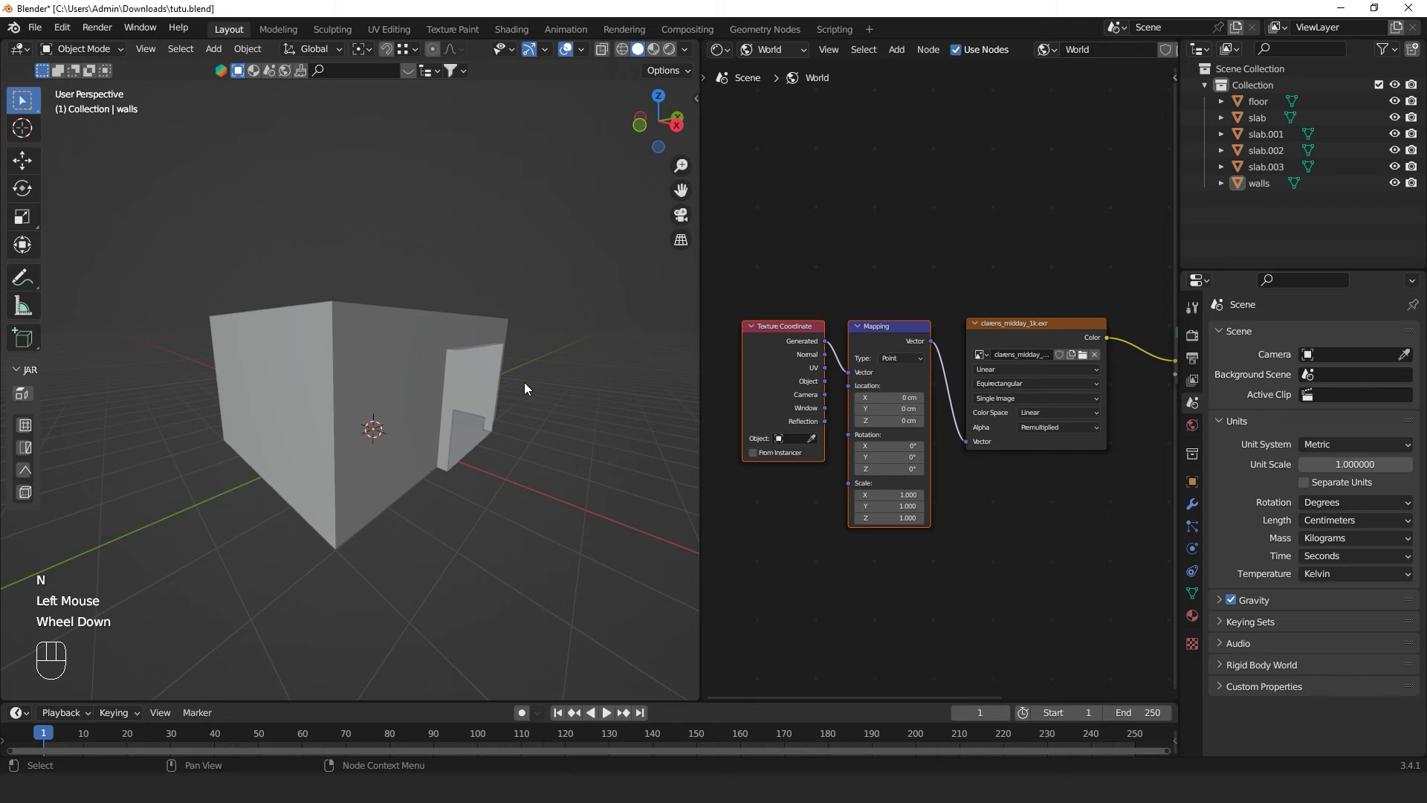
{"action": "middle_click", "coordinate": [528, 387]}
{"action": "scroll", "scroll_direction": "down", "scroll_amount": 3}
{"action": "middle_click", "coordinate": [527, 384]}
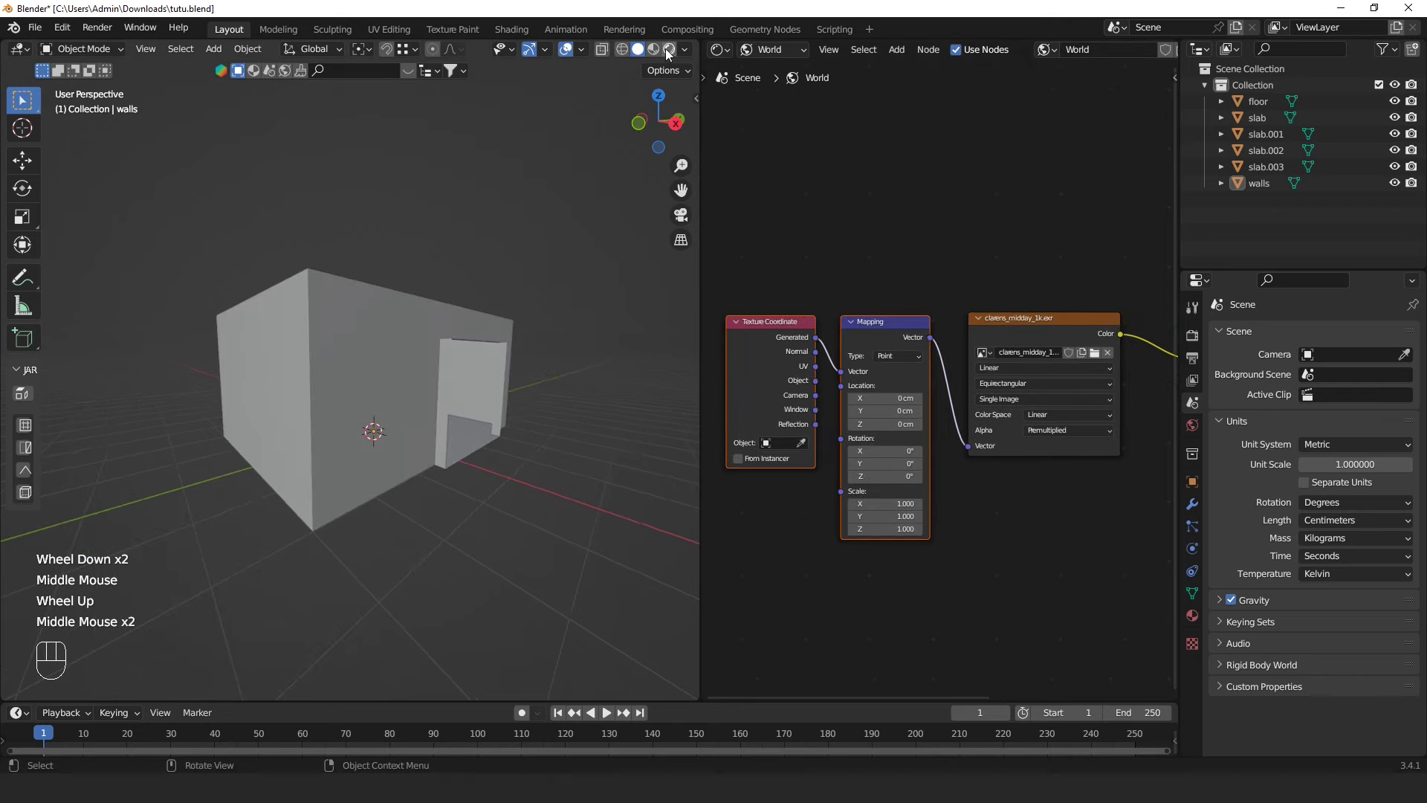
Switch the left view to rendered preview and move inside the room toward the opening
{"action": "left_click", "coordinate": [655, 79]}
{"action": "scroll", "scroll_direction": "up", "scroll_amount": 3}
{"action": "left_click_drag", "start_coordinate": [440, 379], "coordinate": [497, 380]}
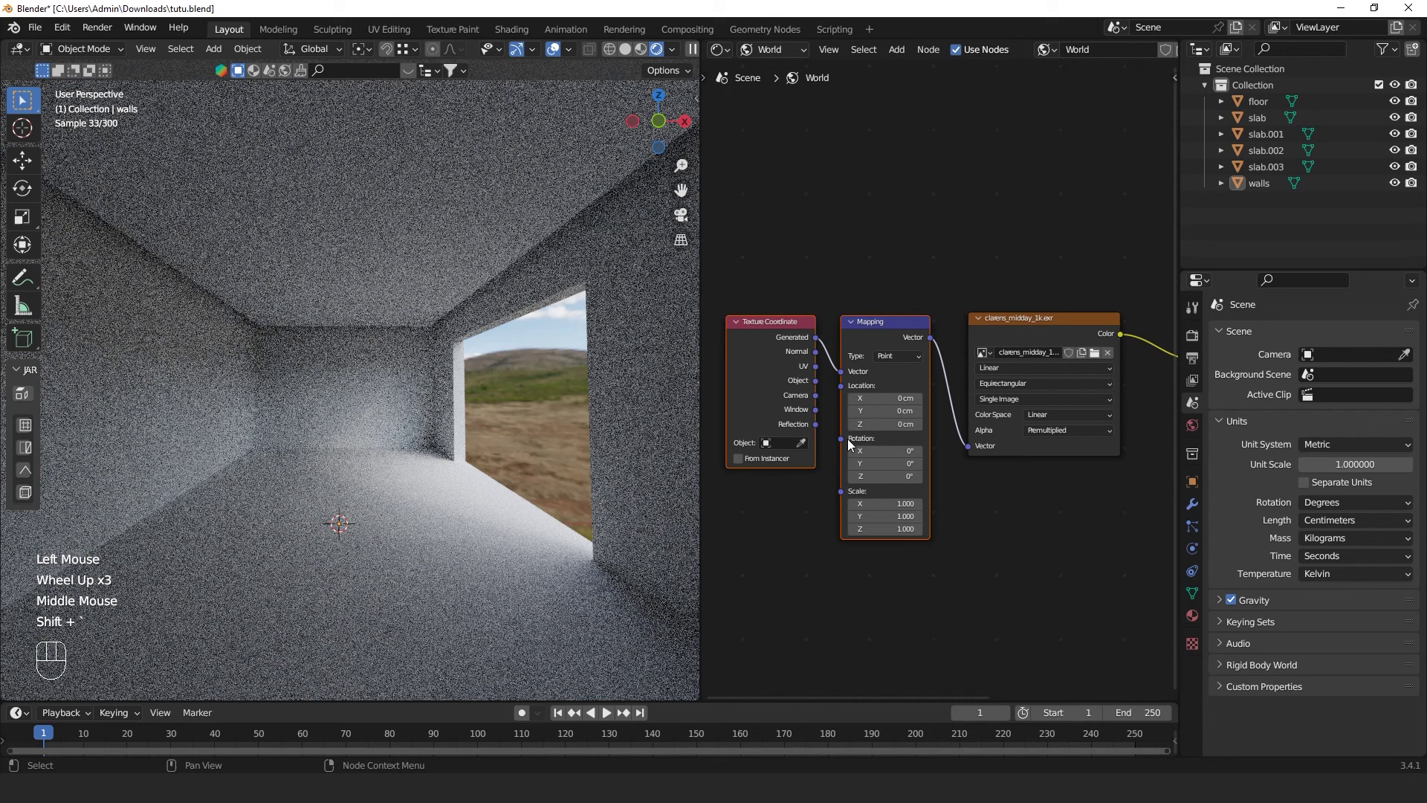
{"action": "scroll", "scroll_direction": "down", "scroll_amount": 3}
{"action": "middle_click", "coordinate": [896, 406]}
{"action": "scroll", "scroll_direction": "down", "scroll_amount": 3}
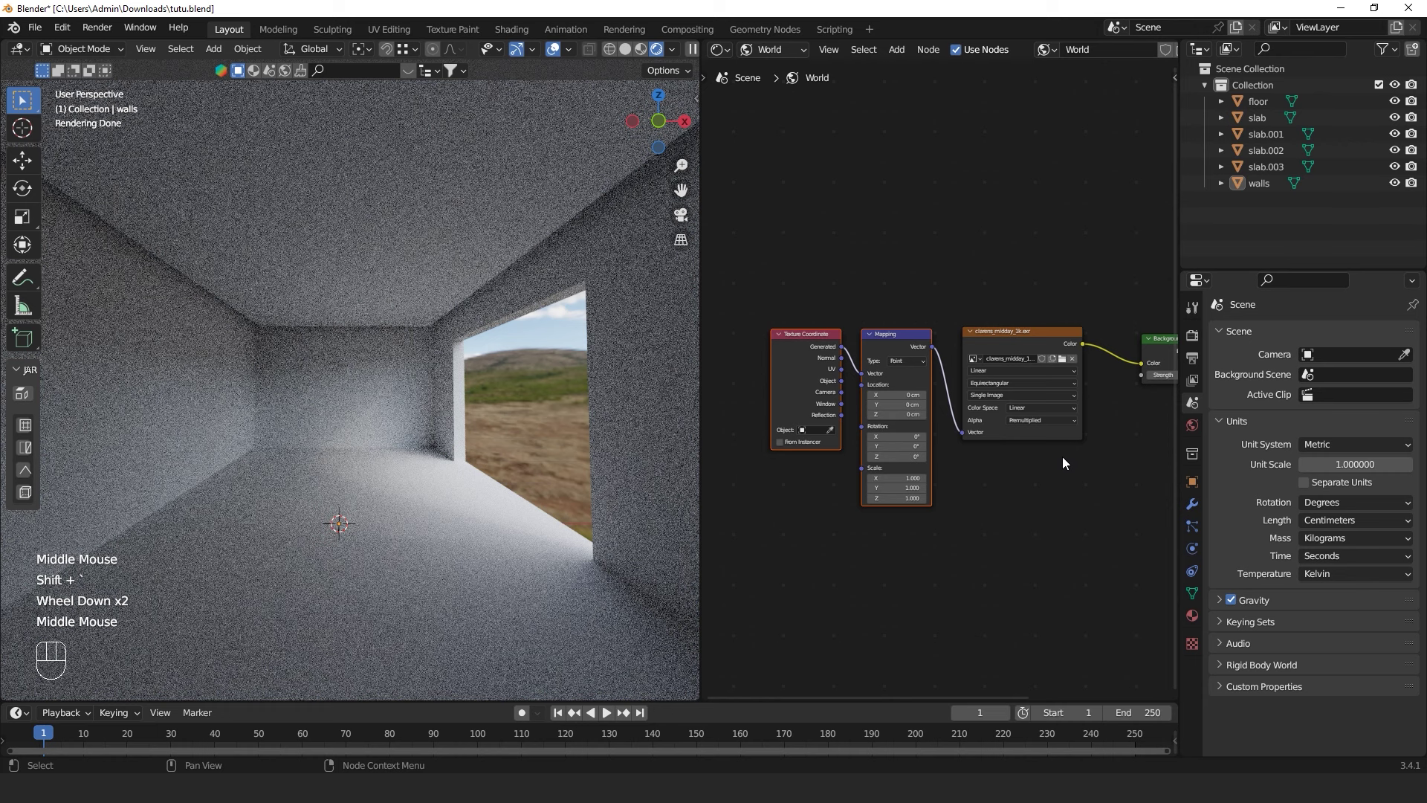
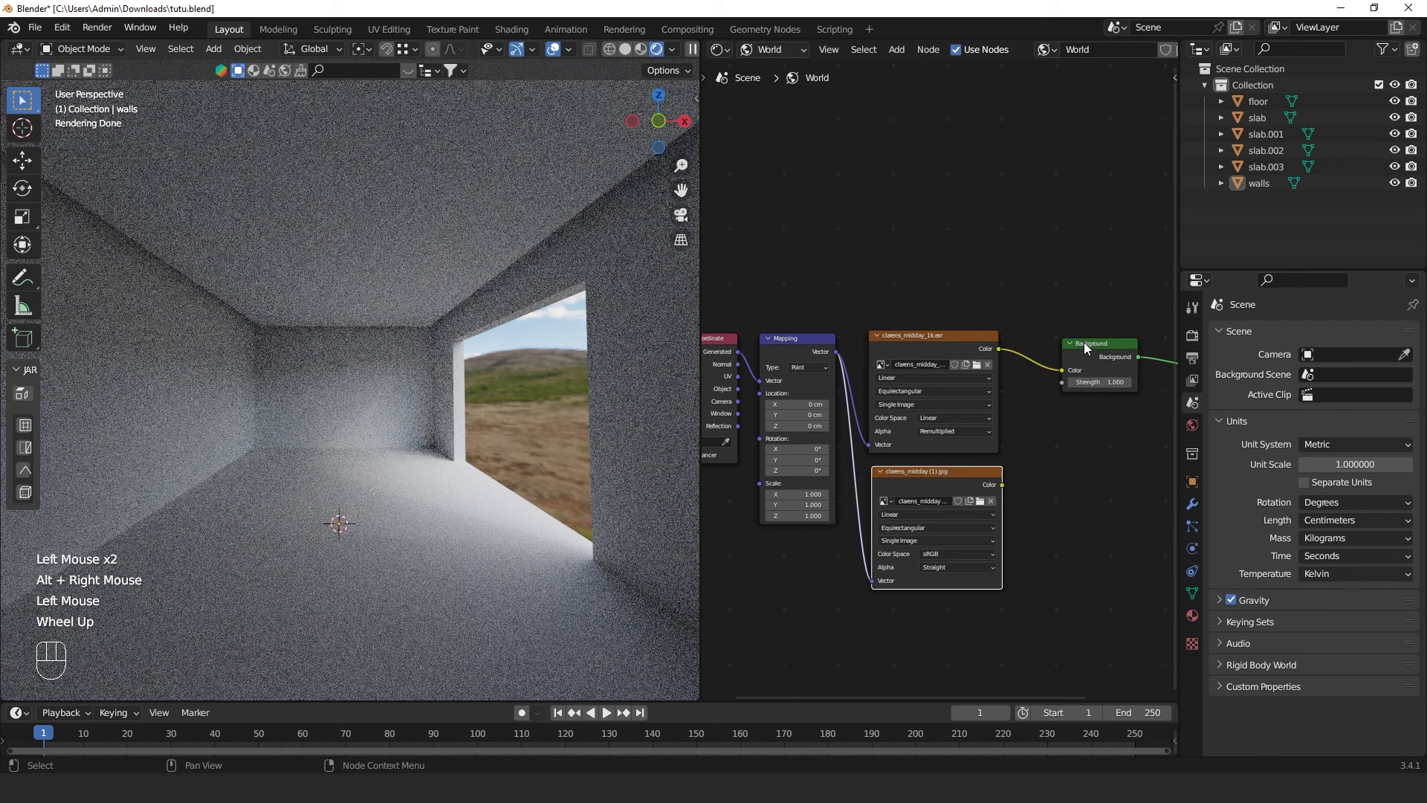
Add a second Environment Texture loading clarens_midday (1).jpg, its Vector linked from Mapping, toward a Mix Shader blend
{"action": "left_click", "coordinate": [1086, 434]}
{"action": "middle_click", "coordinate": [1086, 434]}
{"action": "scroll", "scroll_direction": "up", "scroll_amount": 3}
{"action": "scroll", "scroll_direction": "down", "scroll_amount": 3}
{"action": "middle_click", "coordinate": [1016, 402]}
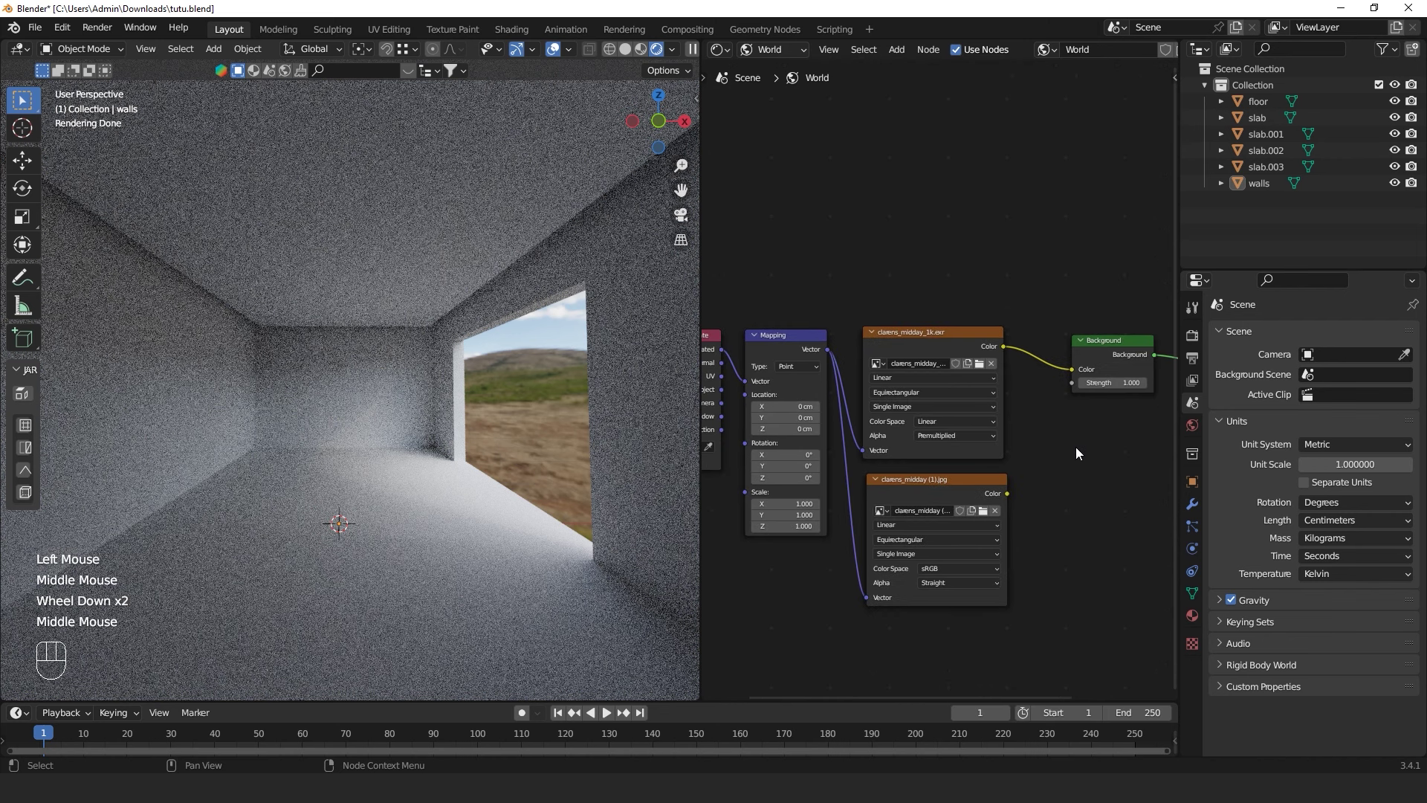
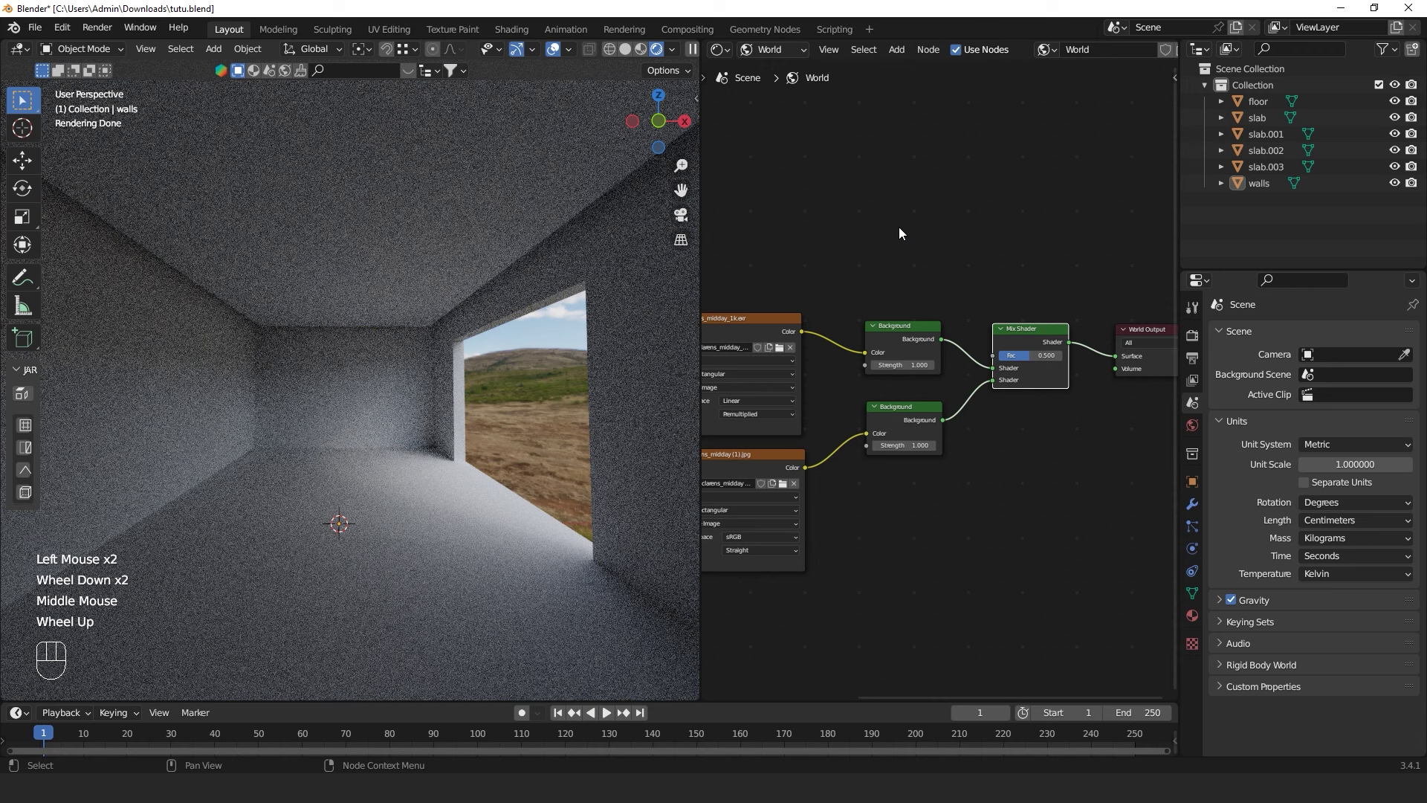
Add a Light Path node above the Mix Shader and wire a ray output into its Fac
{"action": "scroll", "scroll_direction": "up", "scroll_amount": 3}
{"action": "key", "text": "space"}
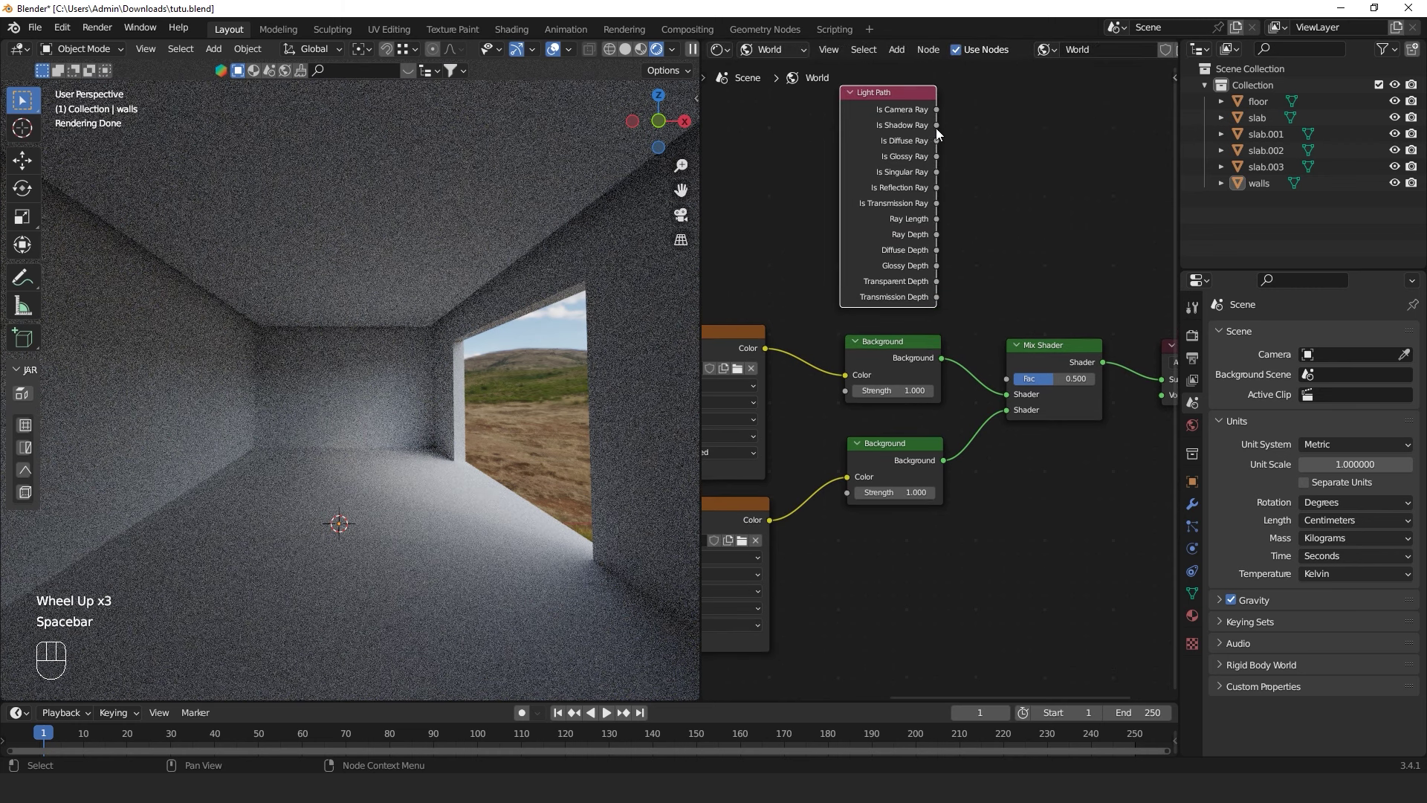
{"action": "left_click_drag", "start_coordinate": [941, 132], "coordinate": [1019, 386]}
{"action": "left_click_drag", "start_coordinate": [870, 106], "coordinate": [862, 116]}
{"action": "scroll", "scroll_direction": "up", "scroll_amount": 3}
{"action": "left_click", "coordinate": [990, 489]}
{"action": "scroll", "scroll_direction": "up", "scroll_amount": 3}
{"action": "left_click", "coordinate": [924, 479]}
Duplicate the Mix Shader to place a second mixer after the first
{"action": "scroll", "scroll_direction": "down", "scroll_amount": 3}
{"action": "middle_click", "coordinate": [1032, 476]}
{"action": "scroll", "scroll_direction": "down", "scroll_amount": 3}
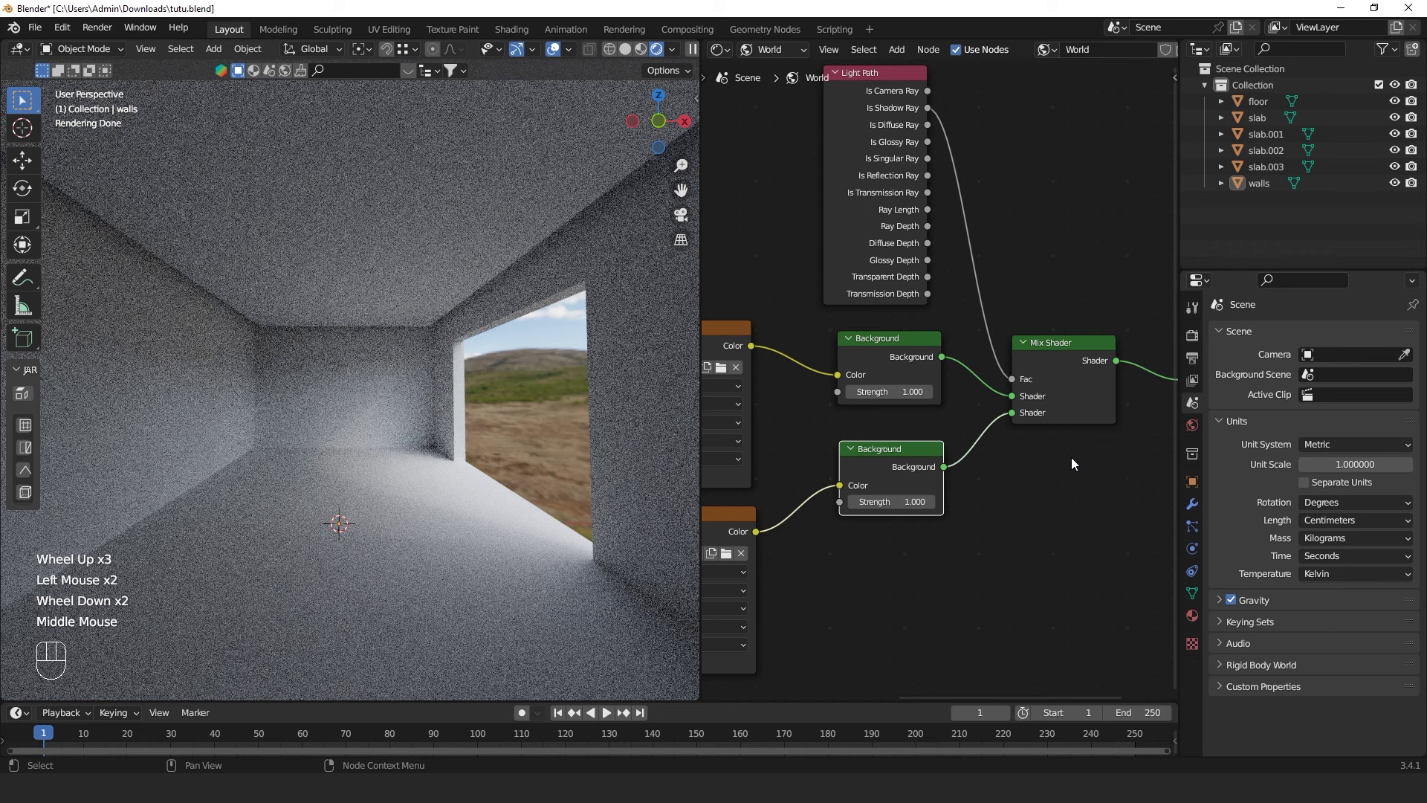
{"action": "left_click", "coordinate": [1057, 411]}
{"action": "scroll", "scroll_direction": "down", "scroll_amount": 3}
{"action": "left_click", "coordinate": [1033, 375]}
{"action": "key", "text": "shift+d"}
{"action": "left_click", "coordinate": [1116, 376]}
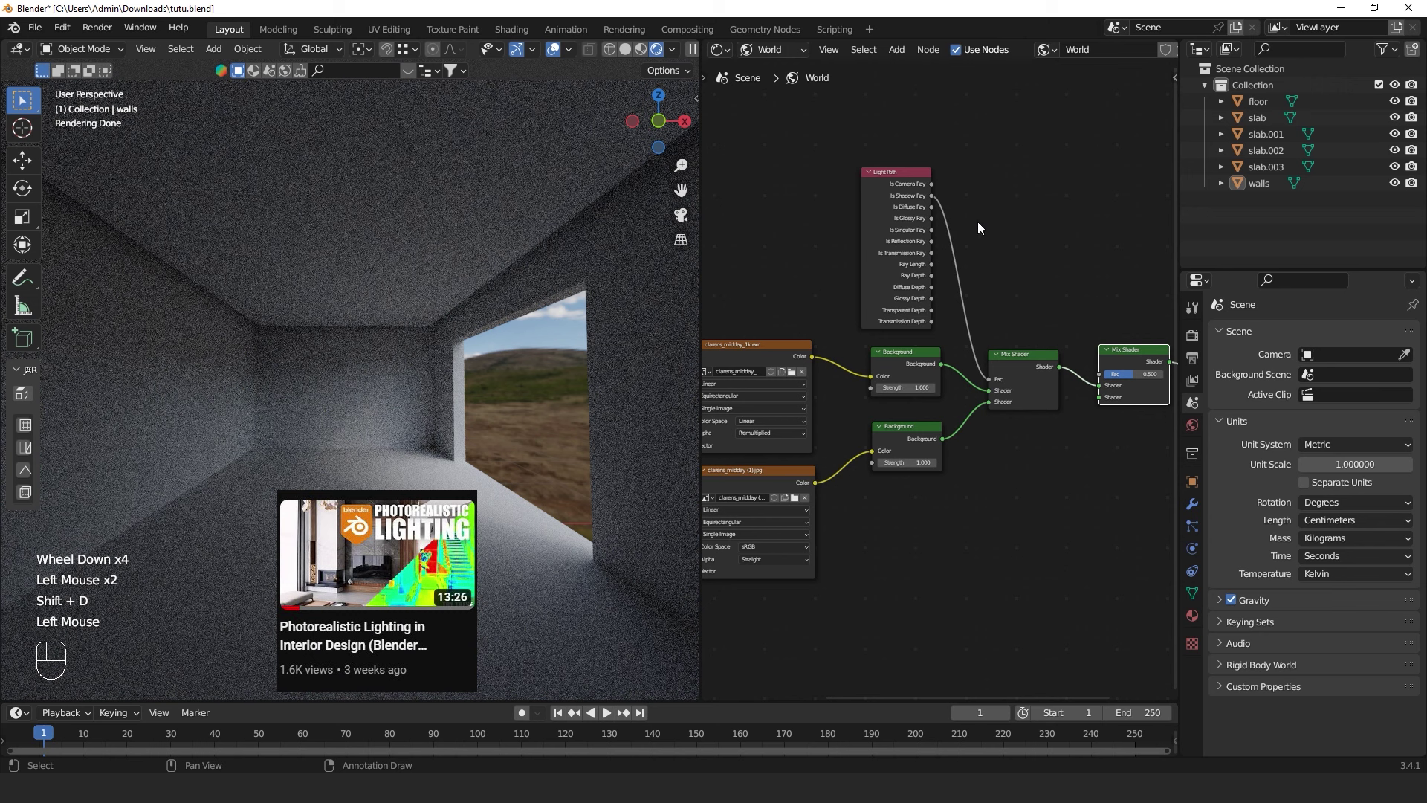
Drive the second mixer with Is Glossy Ray and the JPG background, and the first with Is Camera Ray
{"action": "scroll", "scroll_direction": "up", "scroll_amount": 3}
{"action": "scroll", "scroll_direction": "up", "scroll_amount": 3}
{"action": "left_click_drag", "start_coordinate": [933, 195], "coordinate": [1106, 384]}
{"action": "left_click_drag", "start_coordinate": [950, 453], "coordinate": [1128, 406]}
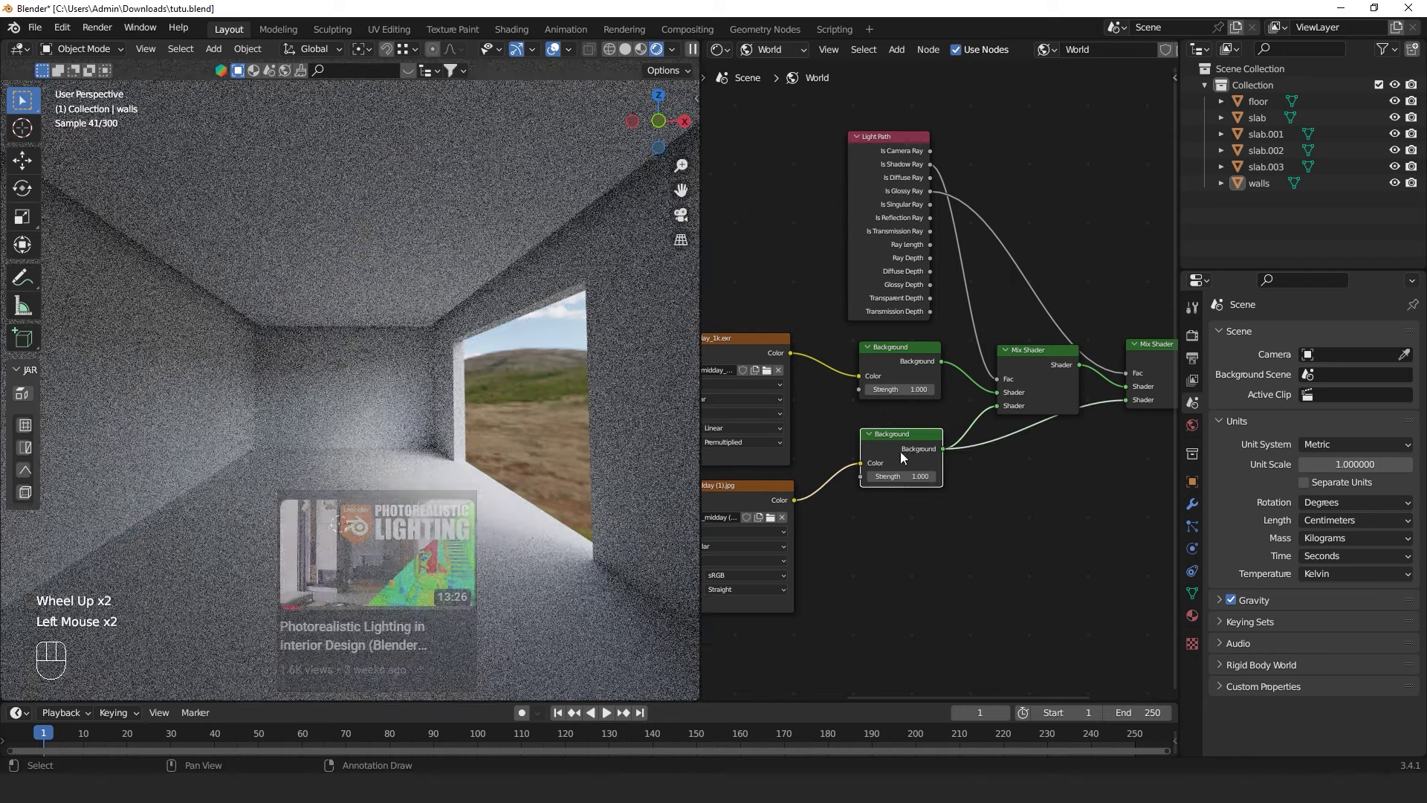
{"action": "scroll", "scroll_direction": "up", "scroll_amount": 3}
{"action": "scroll", "scroll_direction": "up", "scroll_amount": 3}
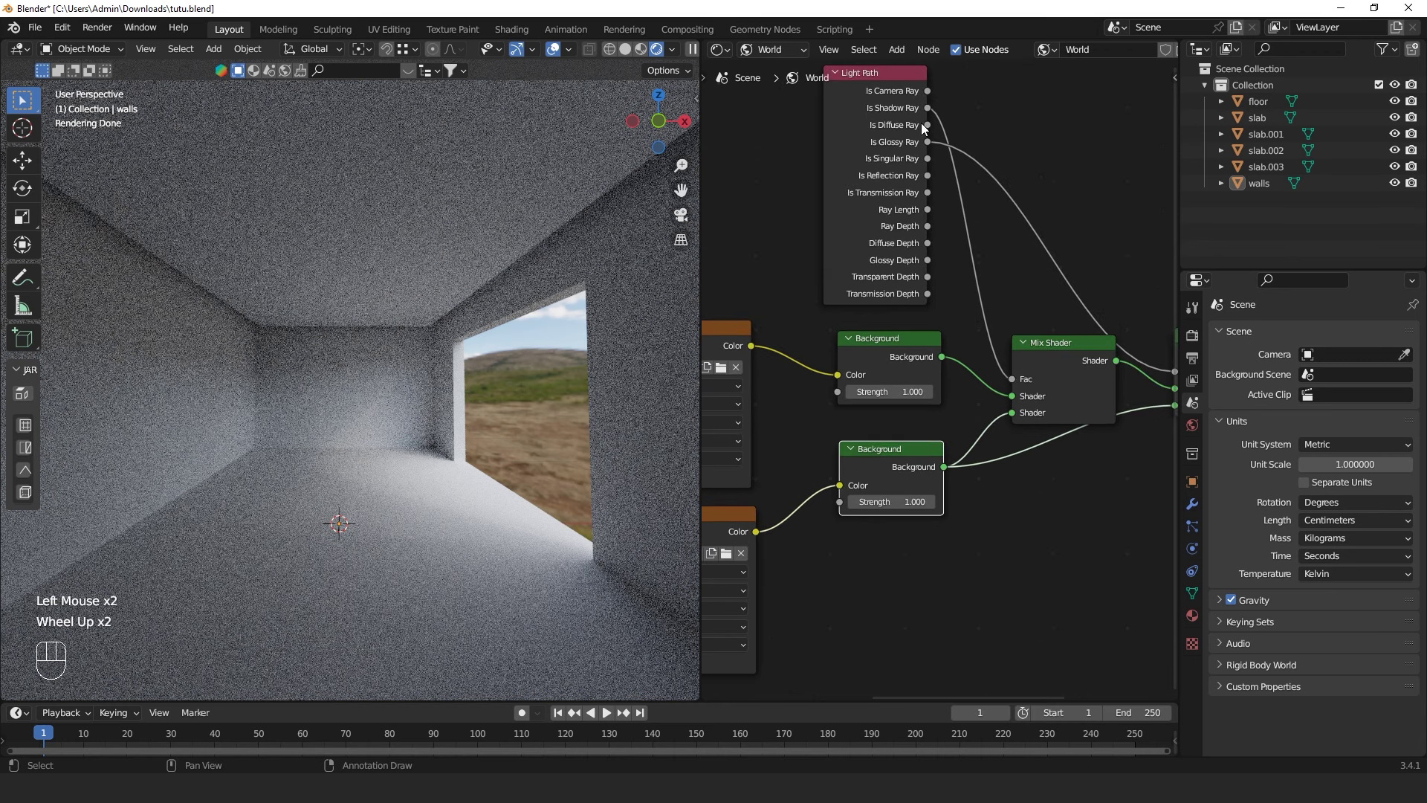
{"action": "left_click_drag", "start_coordinate": [929, 89], "coordinate": [1018, 381]}
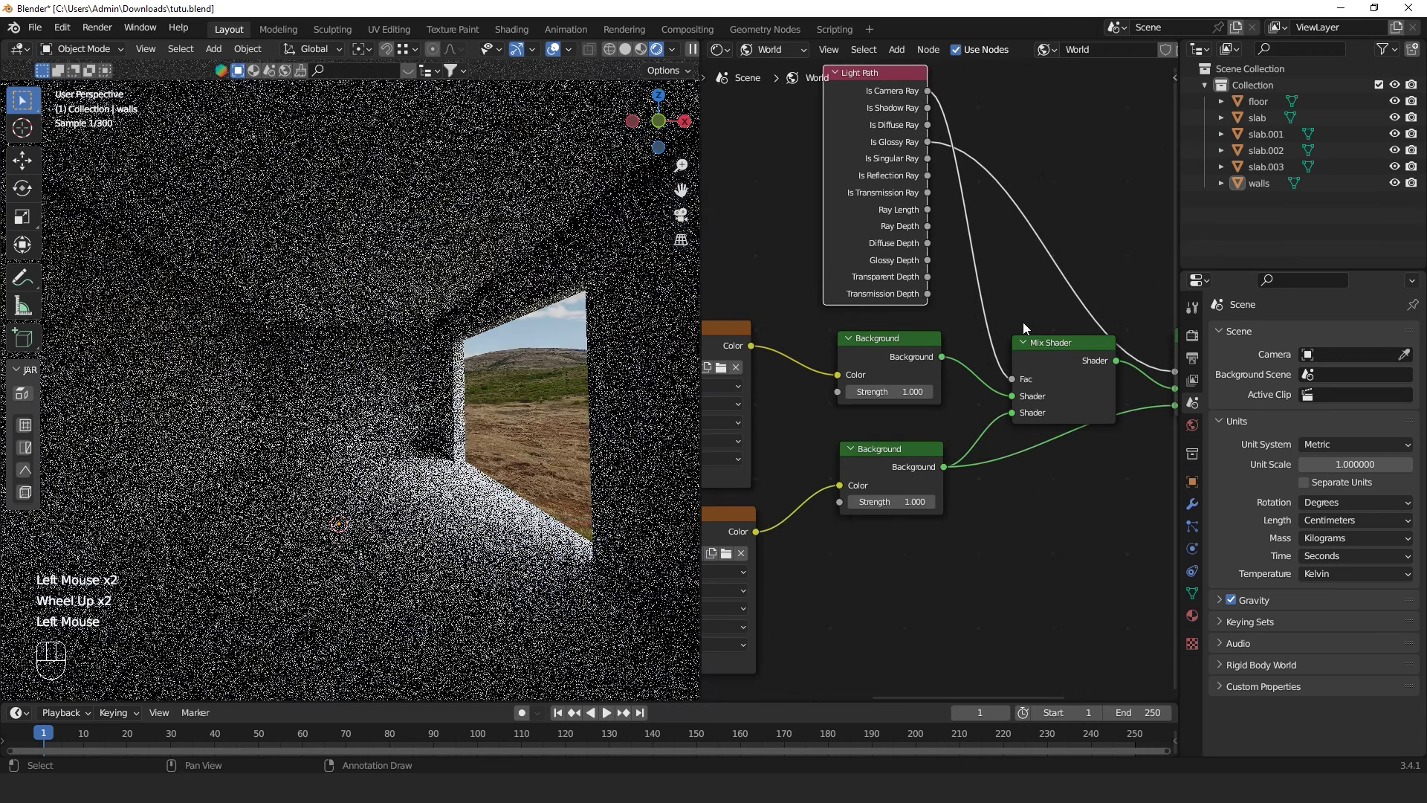
{"action": "left_click", "coordinate": [1010, 290]}
{"action": "scroll", "scroll_direction": "down", "scroll_amount": 3}
{"action": "left_click", "coordinate": [1068, 508]}
{"action": "scroll", "scroll_direction": "down", "scroll_amount": 3}
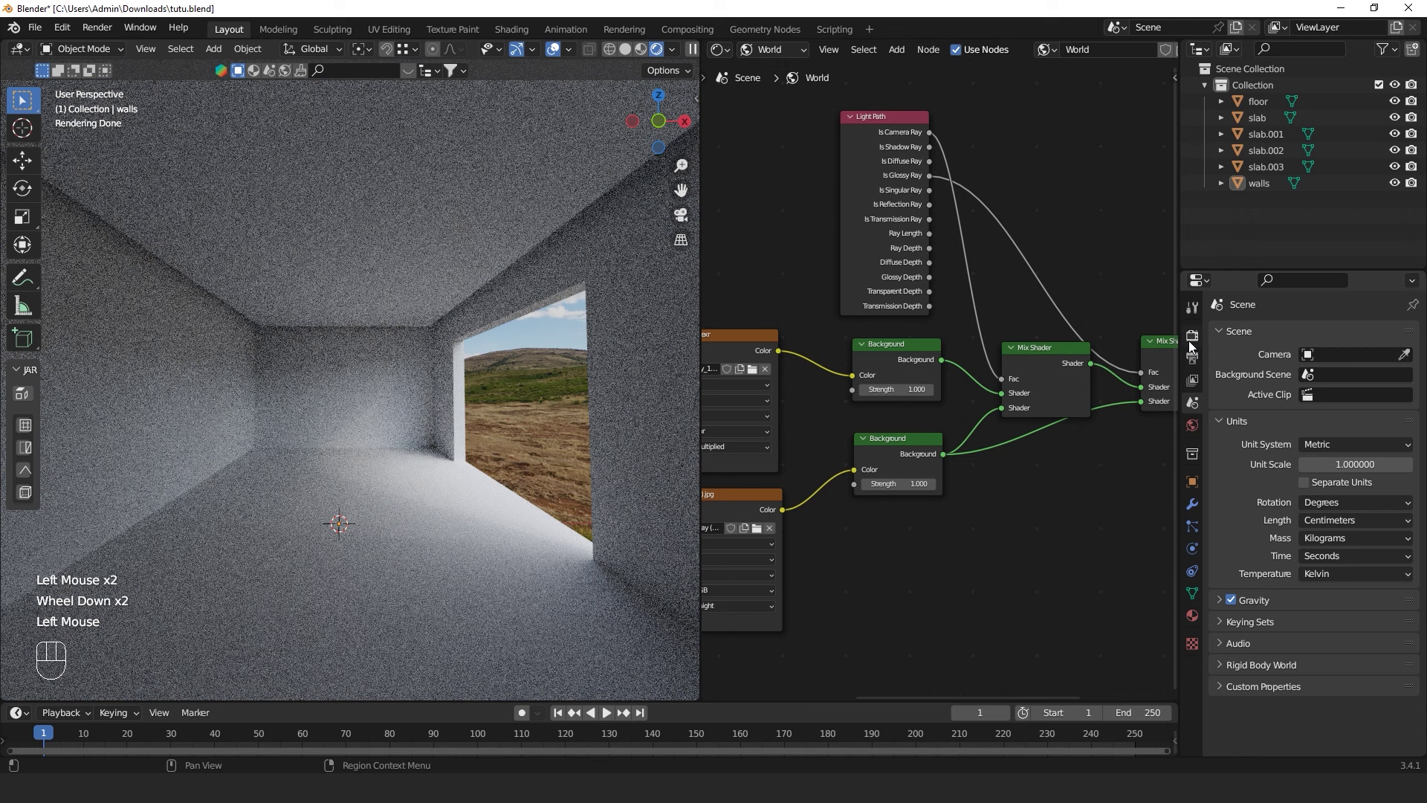
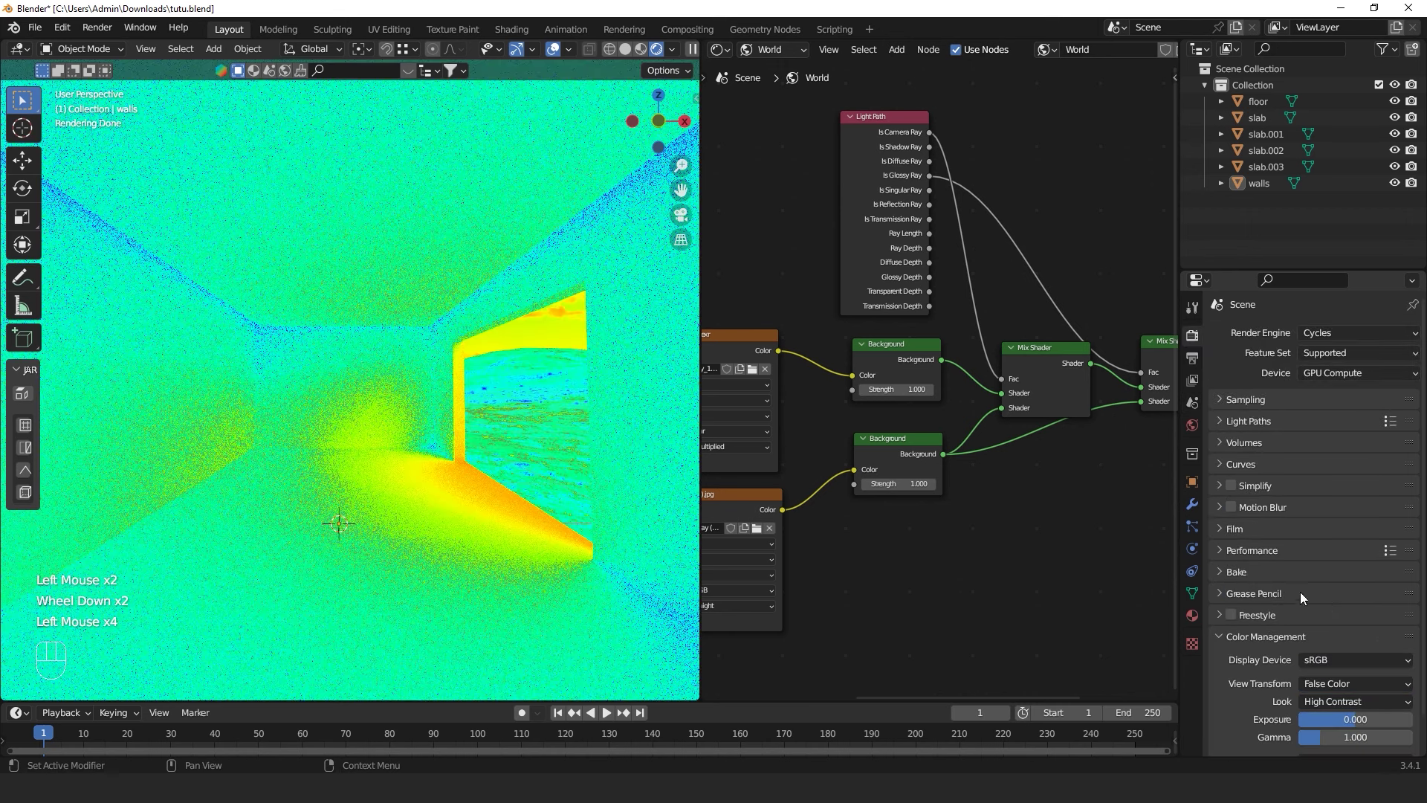
After the False Color exposure check, return the view transform to Filmic with the background strength raised
{"action": "middle_click", "coordinate": [516, 461]}
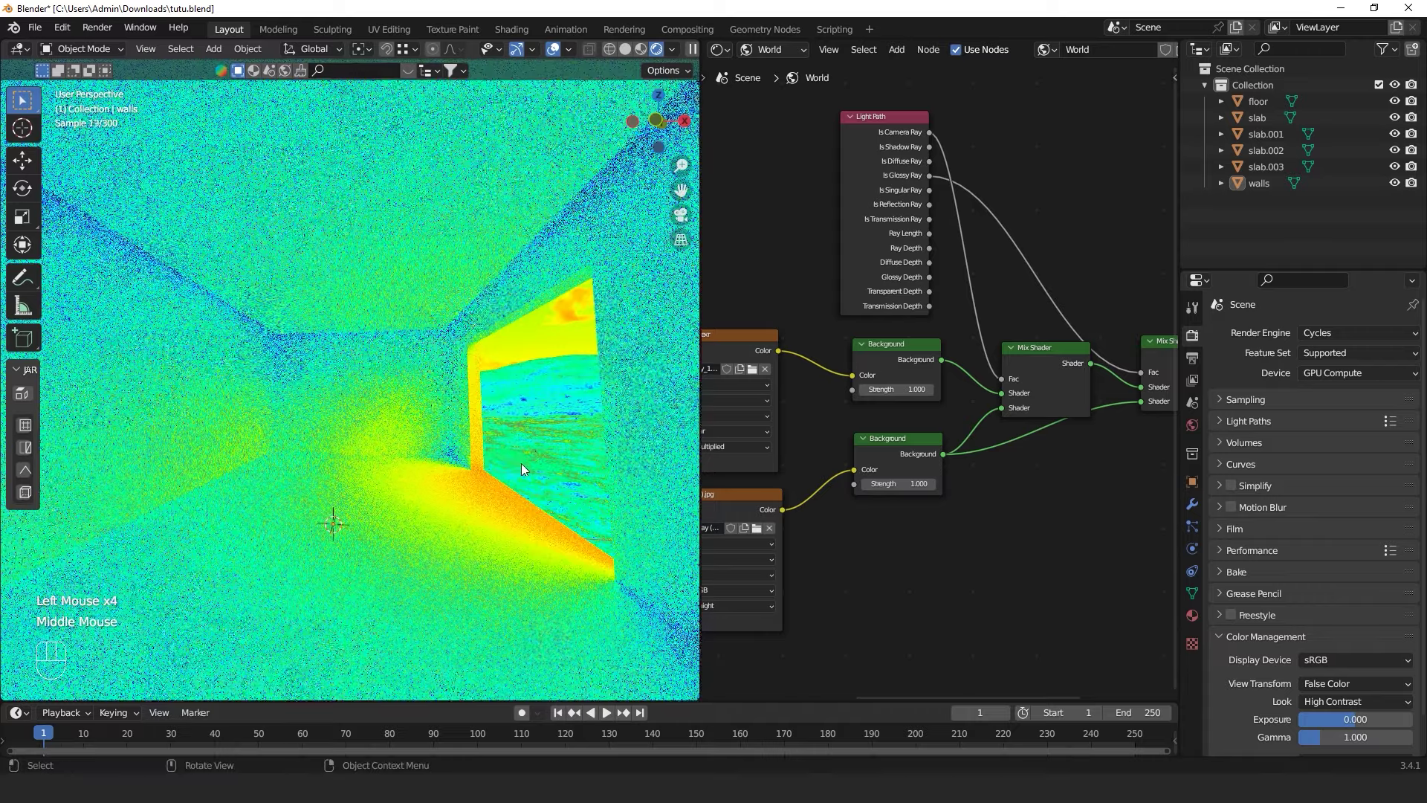
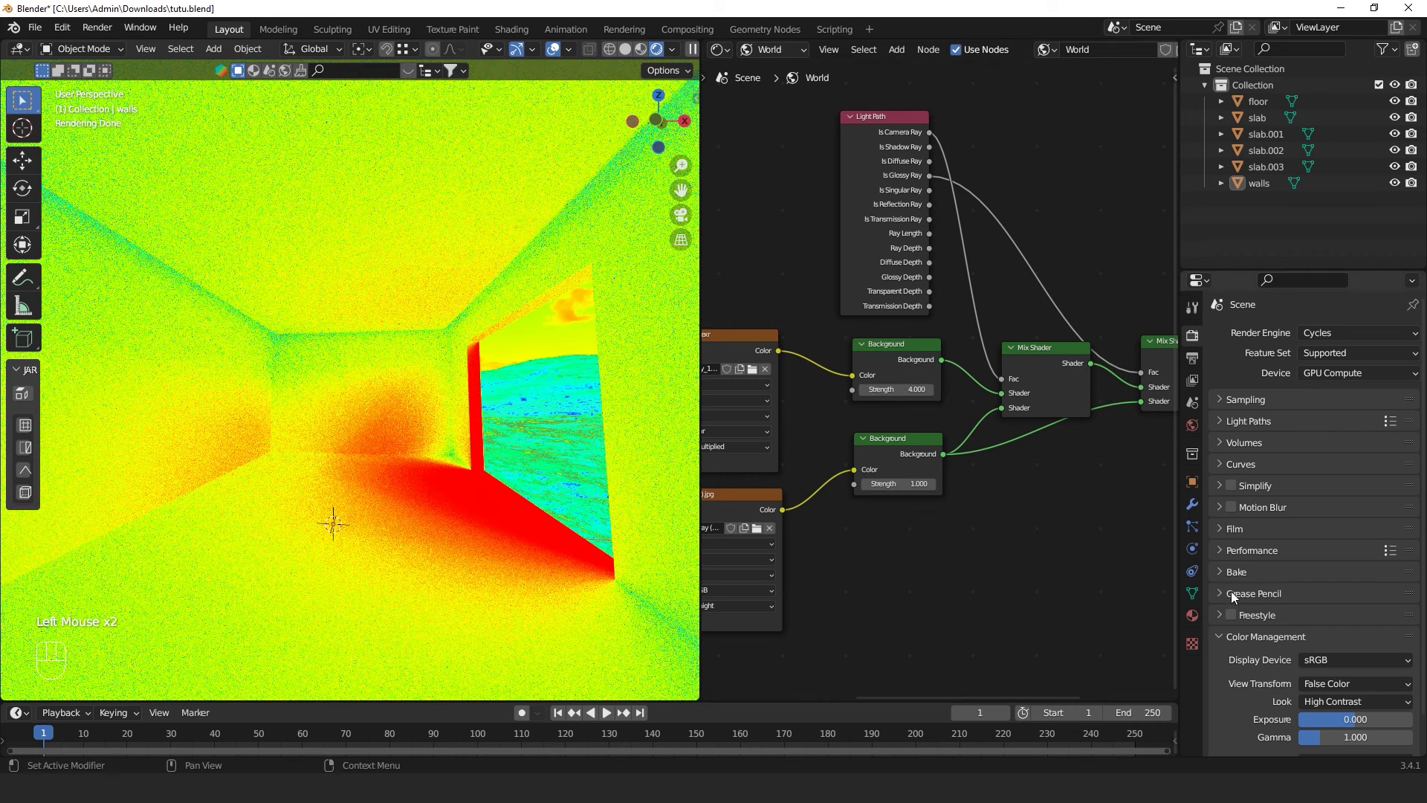
{"action": "left_click", "coordinate": [1346, 686]}
{"action": "left_click_drag", "start_coordinate": [1347, 687], "coordinate": [1339, 652]}
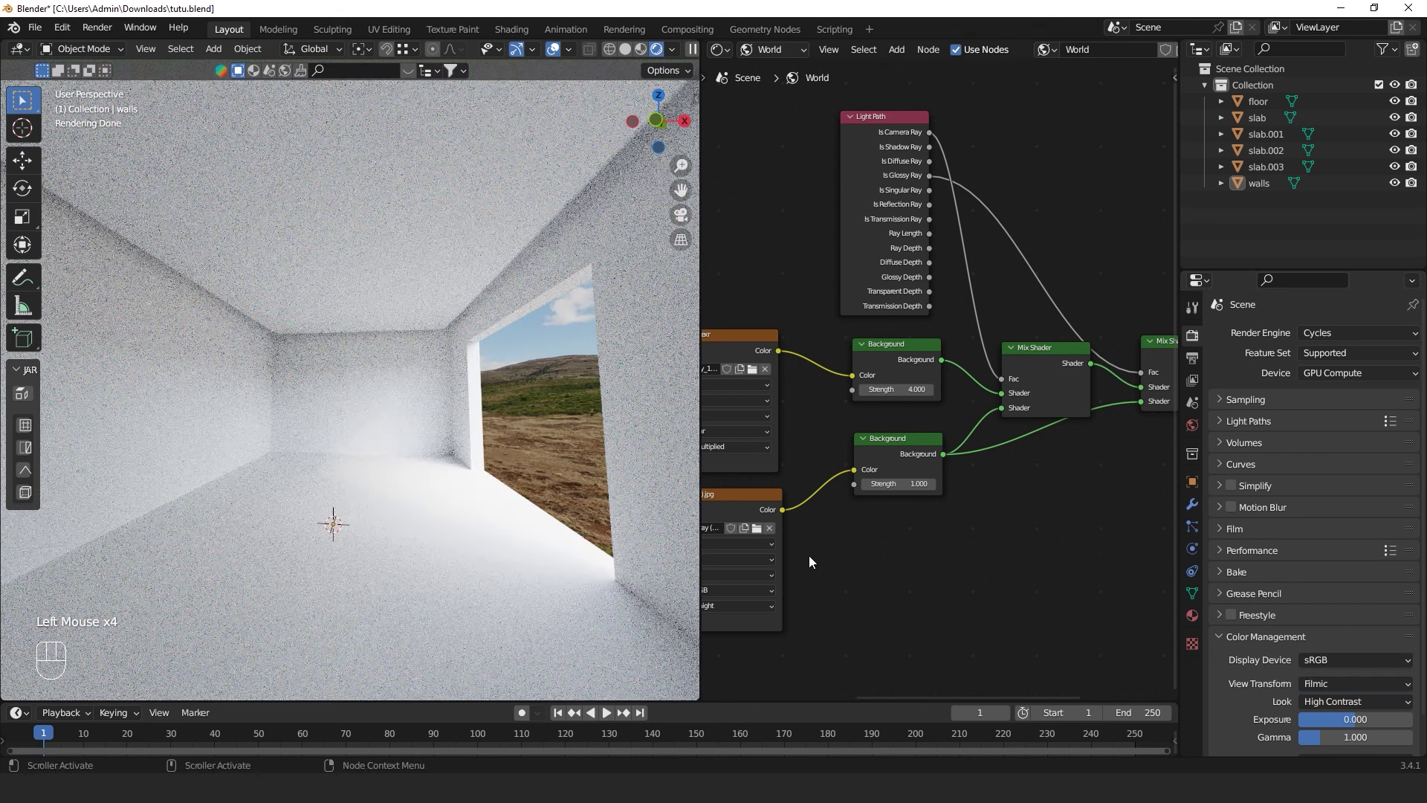
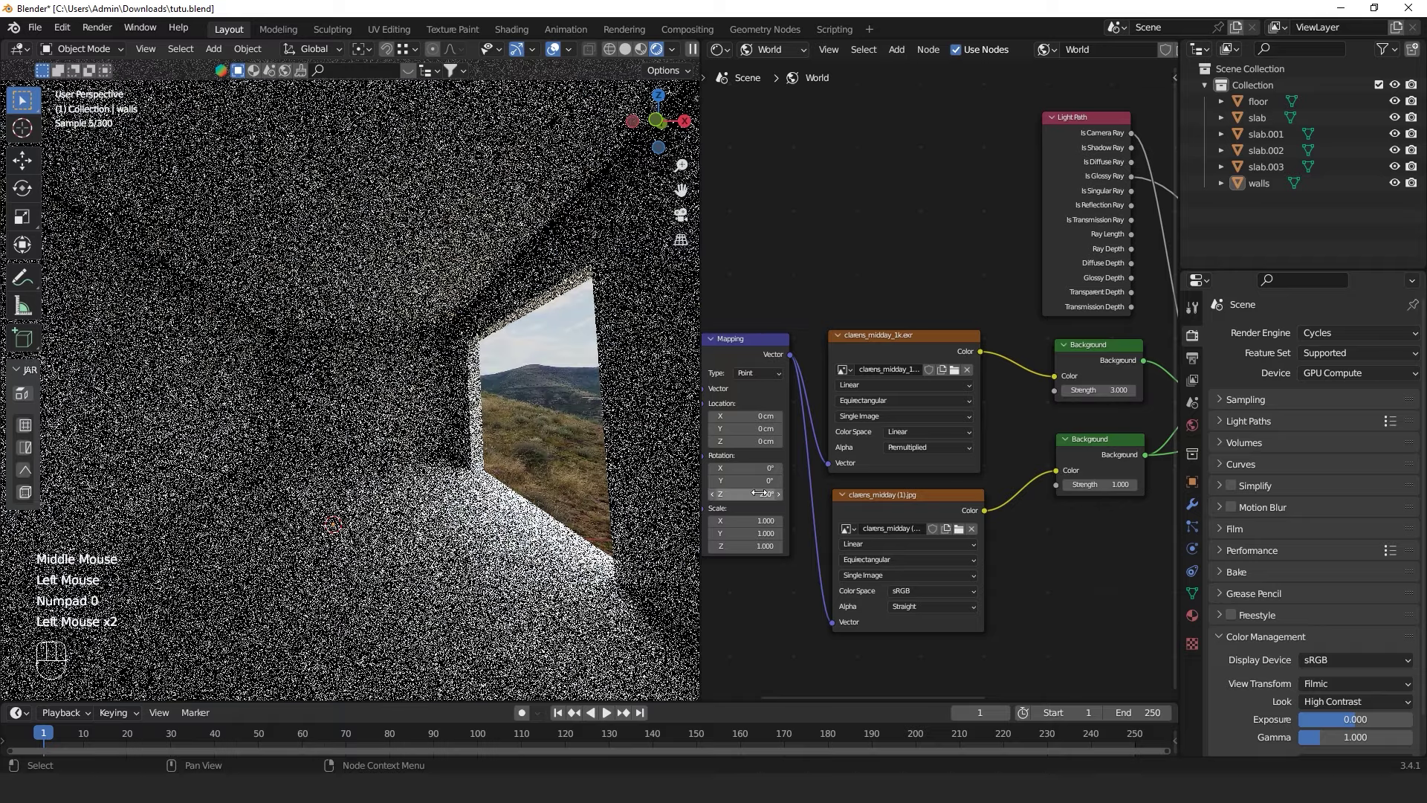
Rotate the HDRI 300° around Z in the Mapping node so flatter landscape sits beyond the opening
{"action": "left_click_drag", "start_coordinate": [579, 548], "coordinate": [398, 572]}
{"action": "scroll", "scroll_direction": "down", "scroll_amount": 3}
{"action": "scroll", "scroll_direction": "down", "scroll_amount": 3}
{"action": "left_click_drag", "start_coordinate": [389, 516], "coordinate": [513, 500]}
{"action": "scroll", "scroll_direction": "up", "scroll_amount": 3}
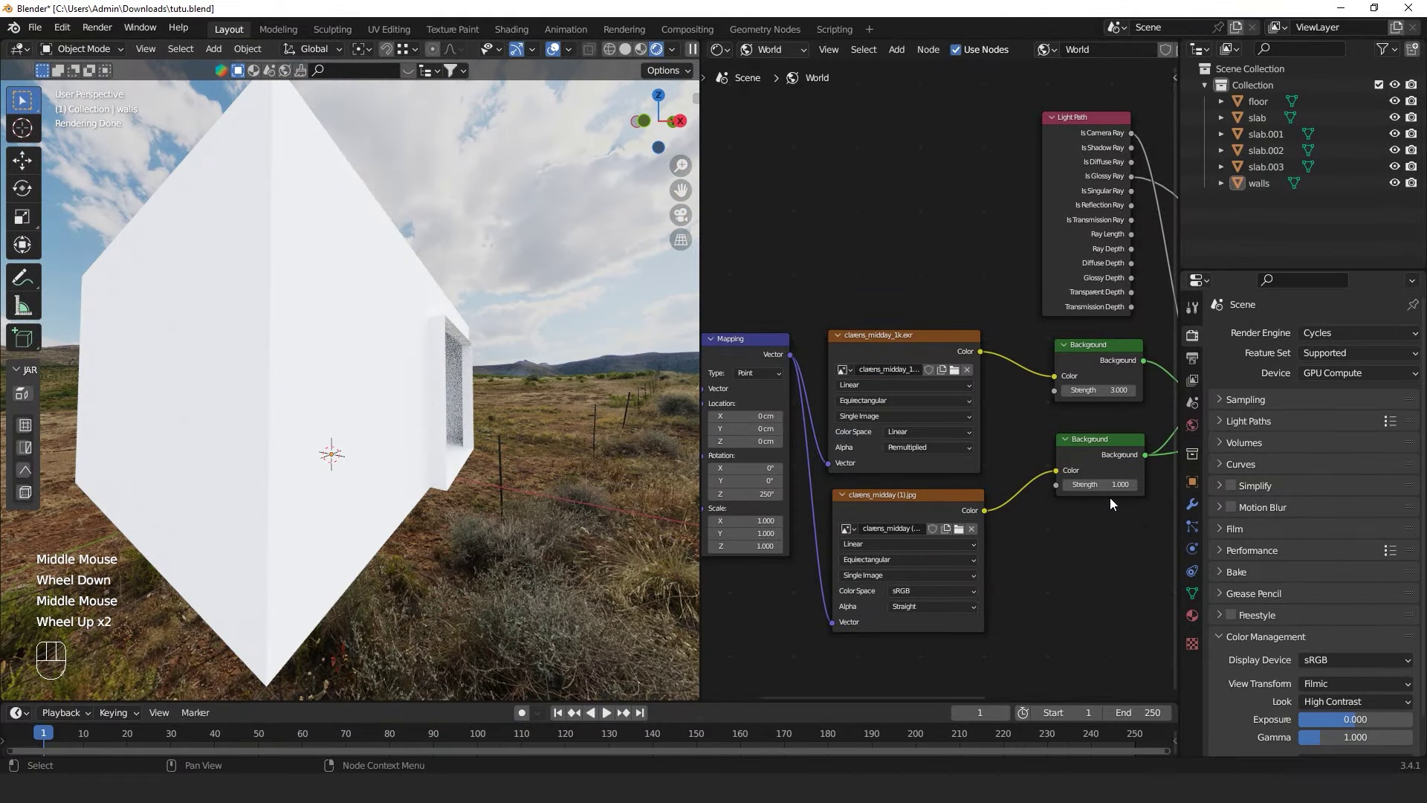
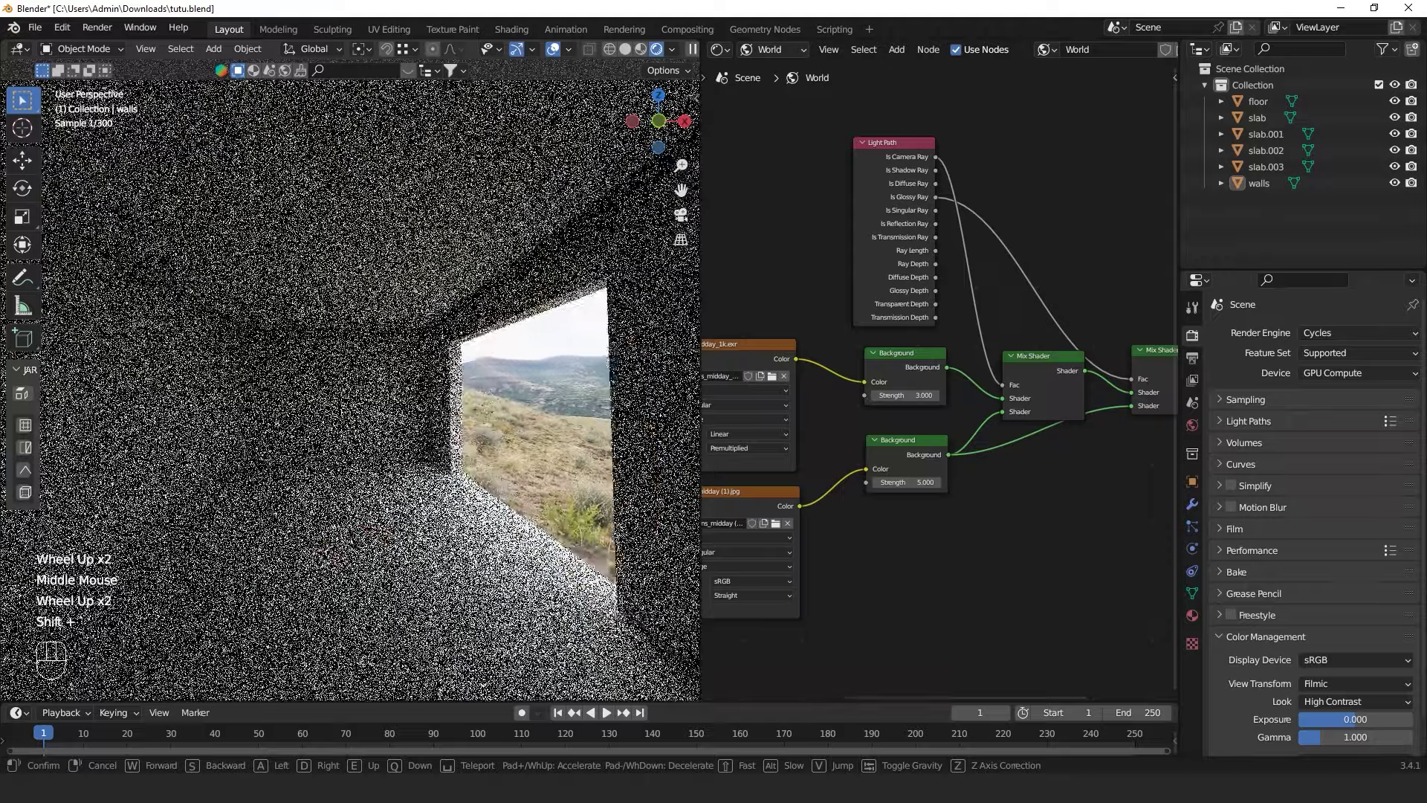
Walk the view into the room and orbit up toward the ceiling slab slab.003
{"action": "key", "text": "shift+`"}
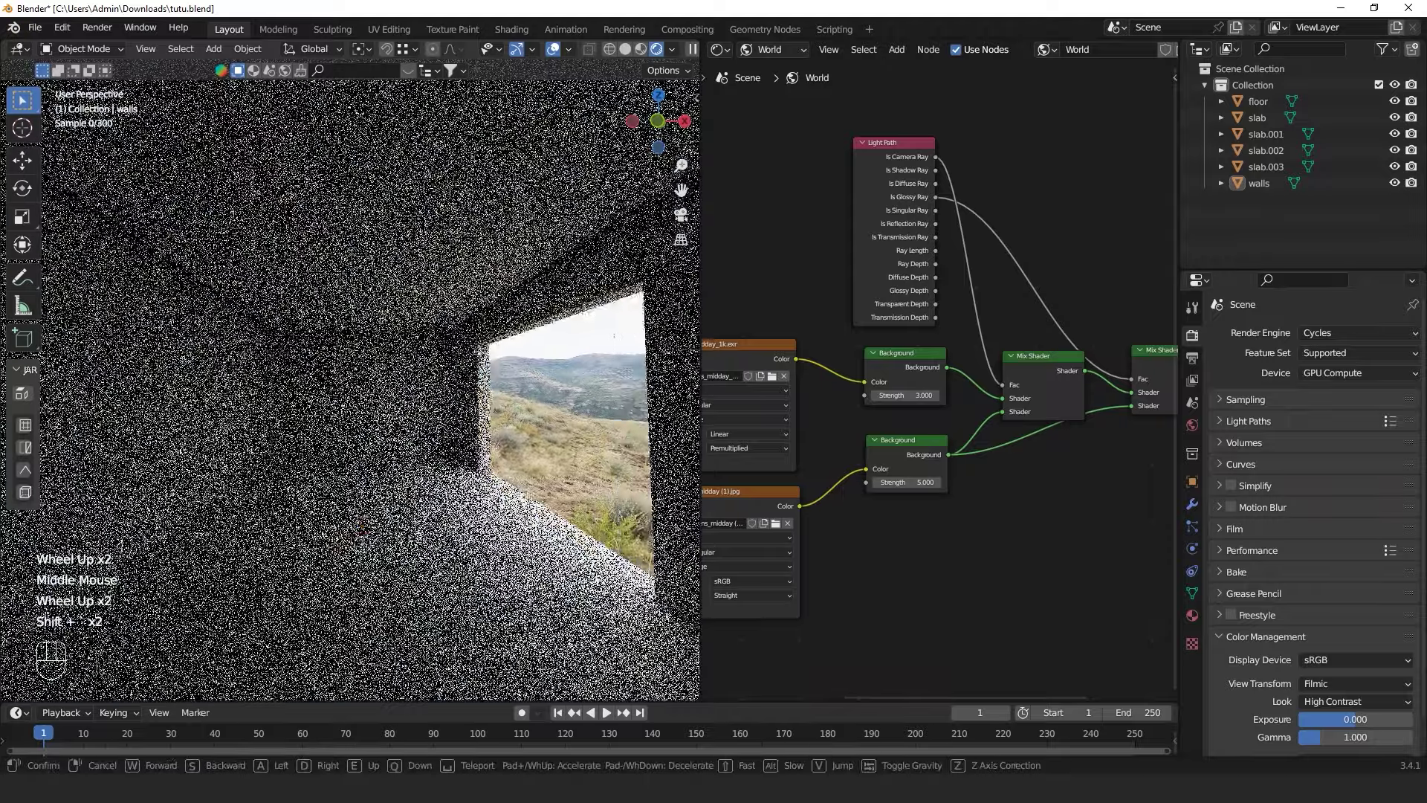
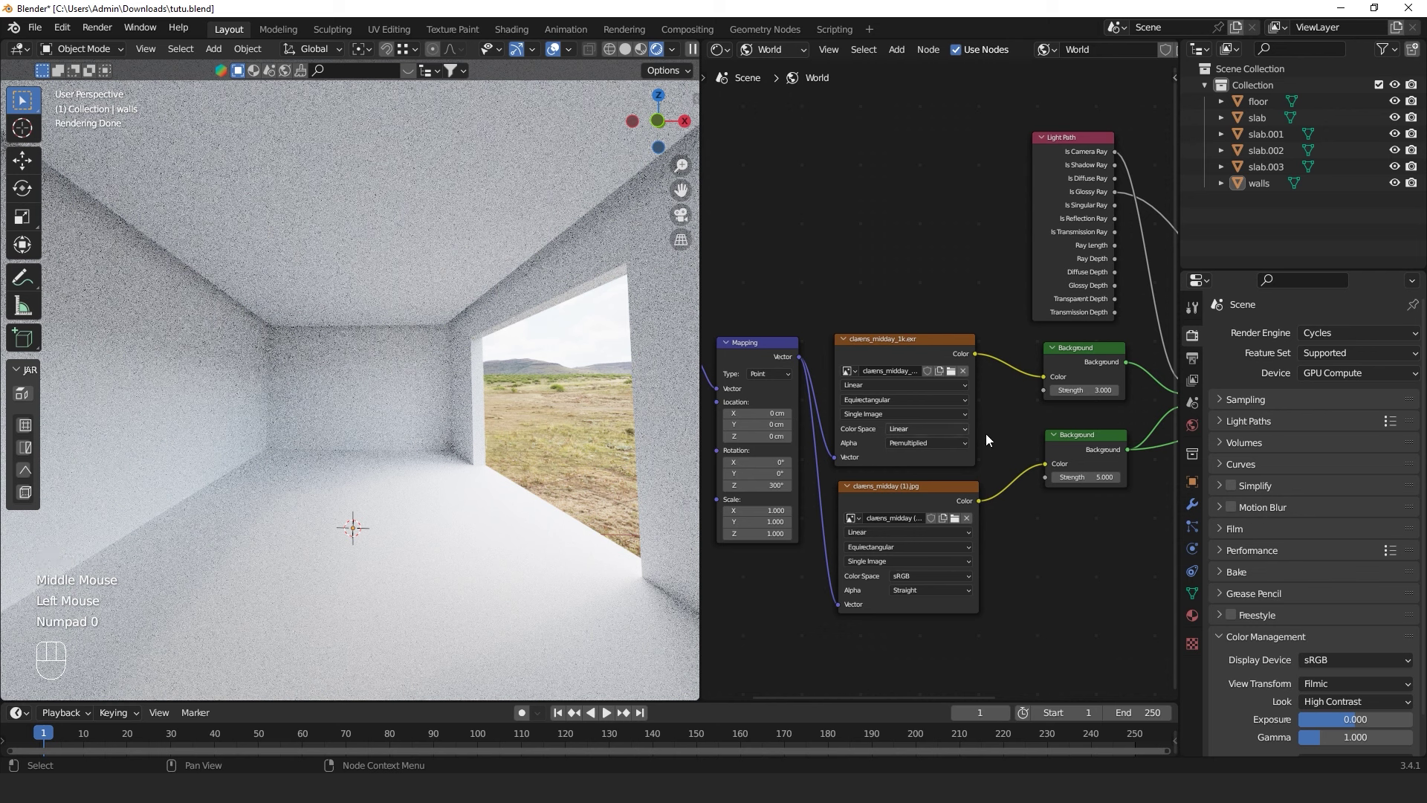
{"action": "scroll", "scroll_direction": "down", "scroll_amount": 3}
{"action": "scroll", "scroll_direction": "down", "scroll_amount": 3}
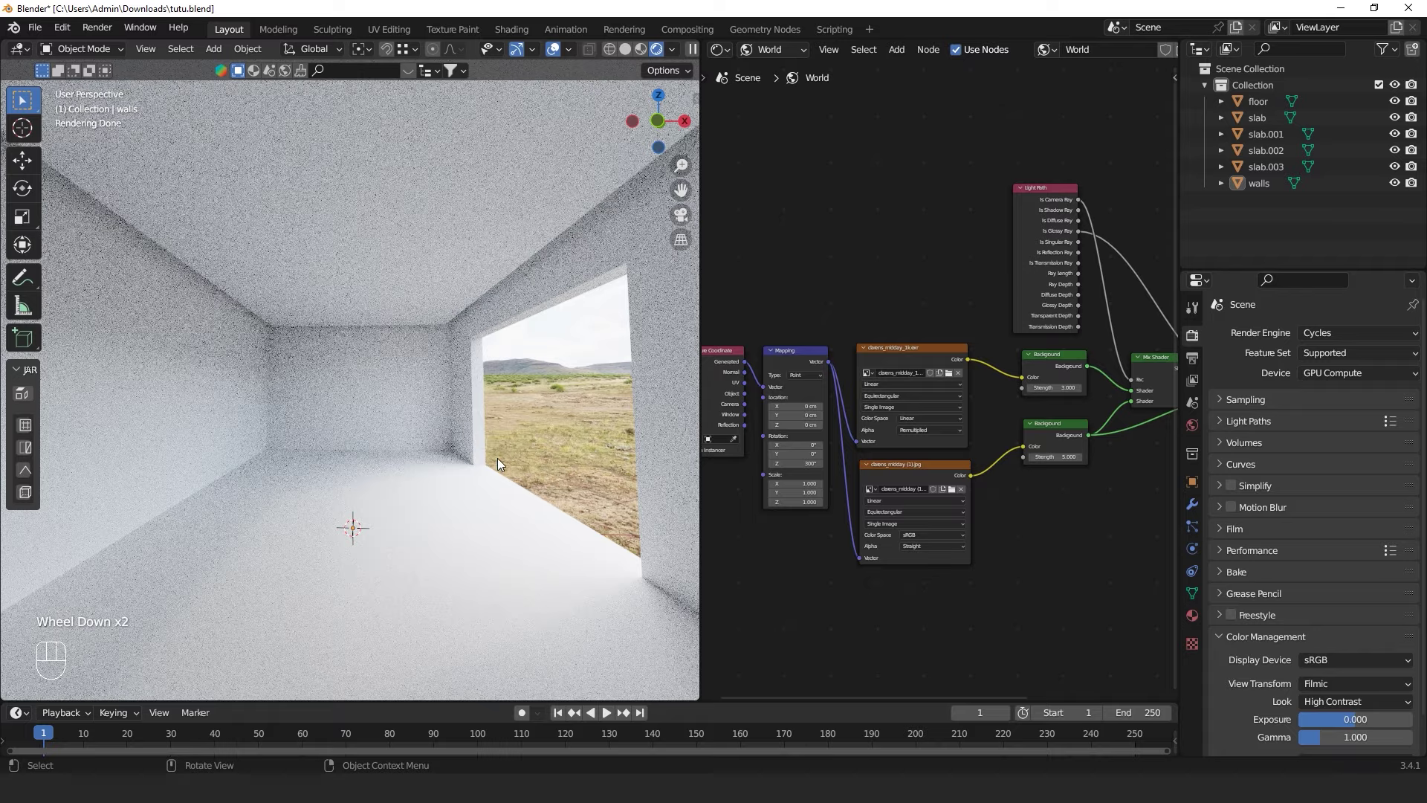
{"action": "left_click_drag", "start_coordinate": [517, 370], "coordinate": [476, 380]}
{"action": "middle_click", "coordinate": [513, 369]}
{"action": "middle_click", "coordinate": [446, 409]}
{"action": "scroll", "scroll_direction": "down", "scroll_amount": 3}
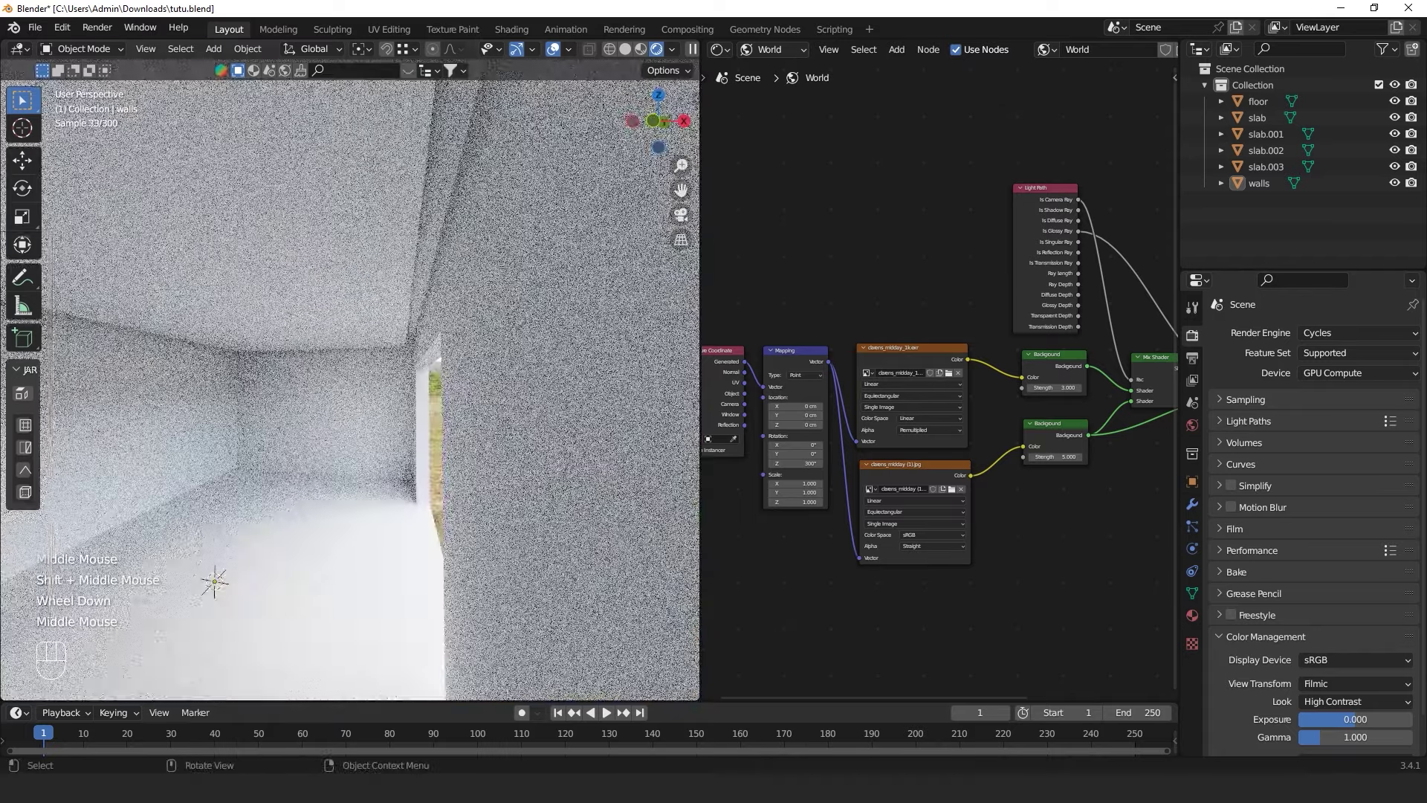
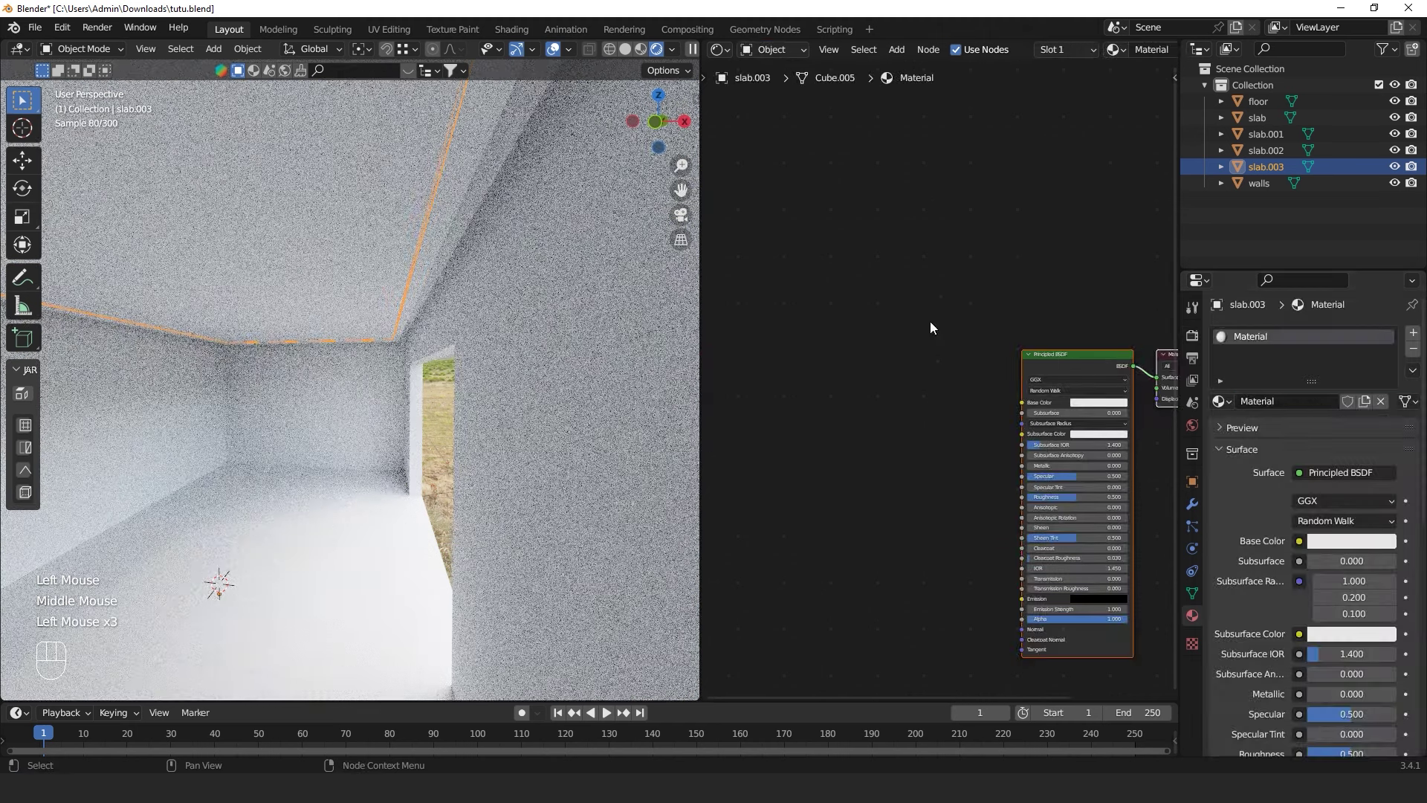
Give slab.003 a new material with a Blackbody node wired into the Principled BSDF Emission
{"action": "scroll", "scroll_direction": "down", "scroll_amount": 3}
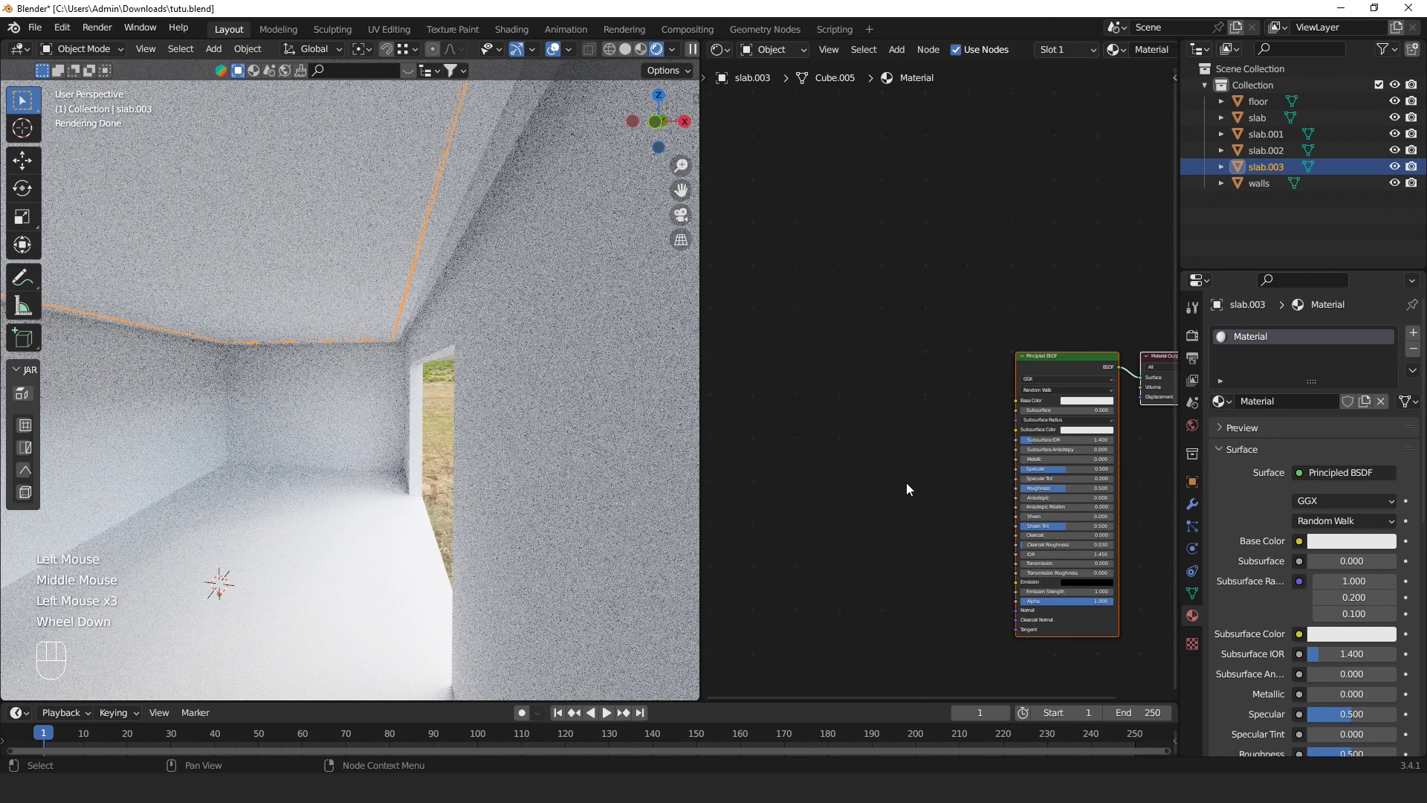
{"action": "middle_click", "coordinate": [945, 414]}
{"action": "scroll", "scroll_direction": "up", "scroll_amount": 3}
{"action": "middle_click", "coordinate": [928, 391]}
{"action": "scroll", "scroll_direction": "up", "scroll_amount": 3}
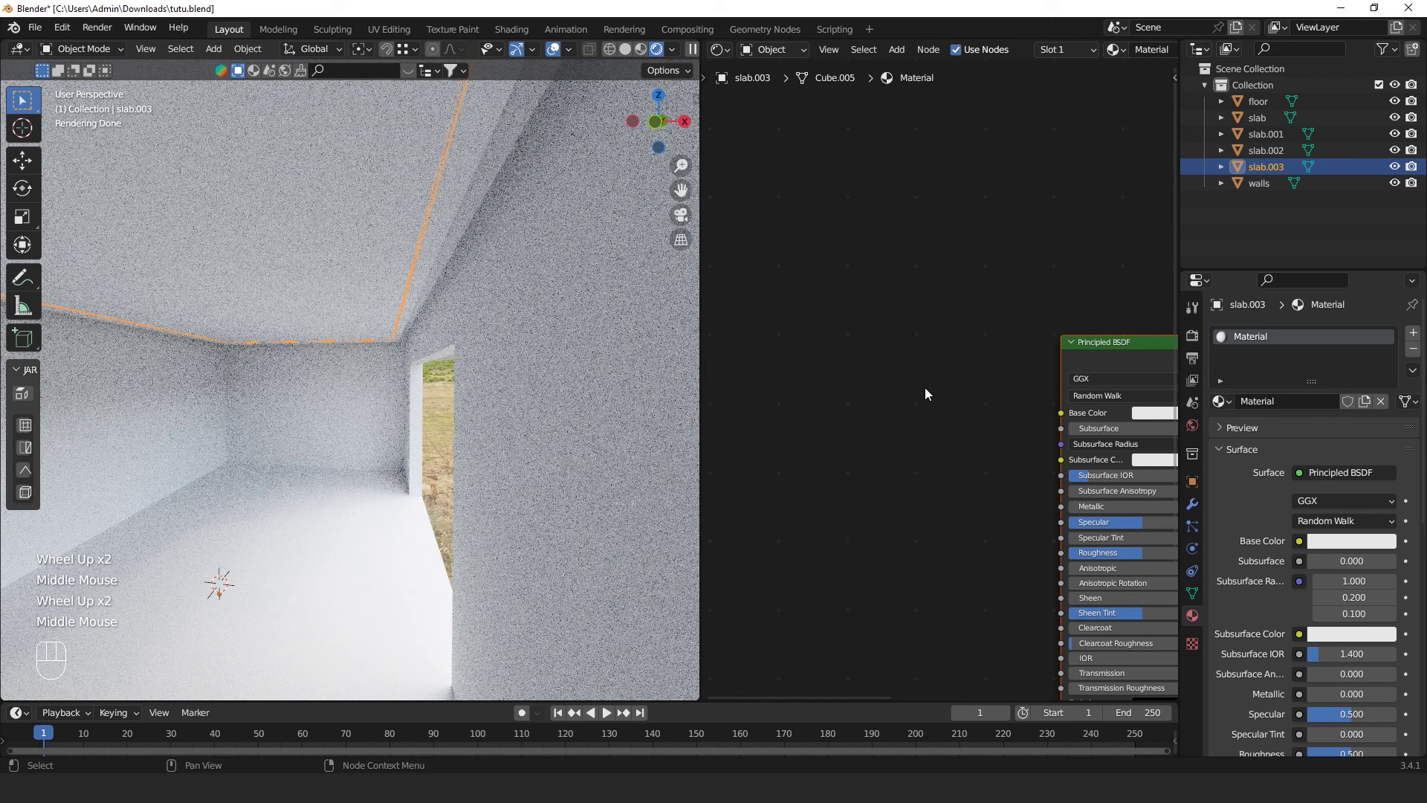
{"action": "middle_click", "coordinate": [966, 419]}
{"action": "scroll", "scroll_direction": "down", "scroll_amount": 3}
{"action": "key", "text": "space"}
{"action": "scroll", "scroll_direction": "down", "scroll_amount": 3}
{"action": "left_click_drag", "start_coordinate": [799, 549], "coordinate": [802, 597]}
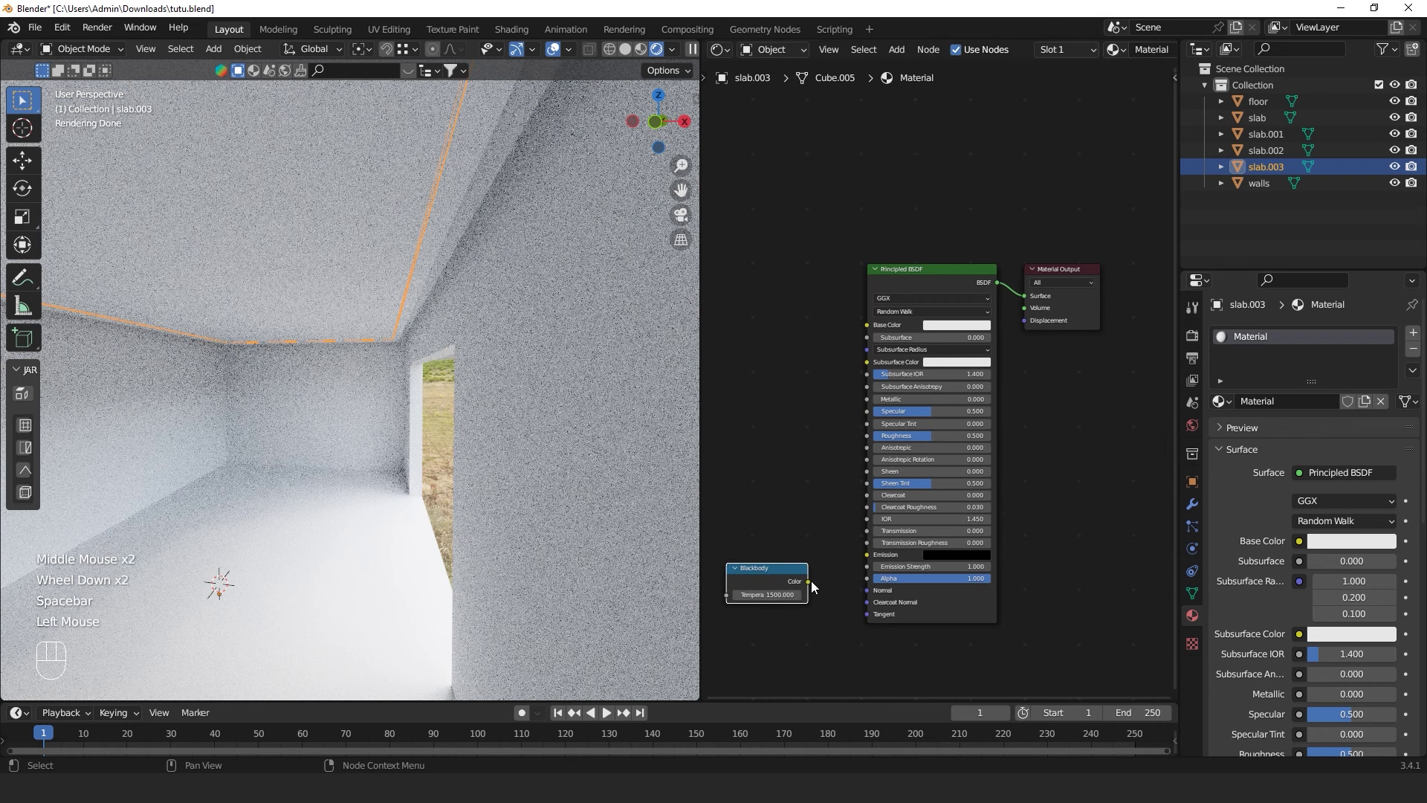
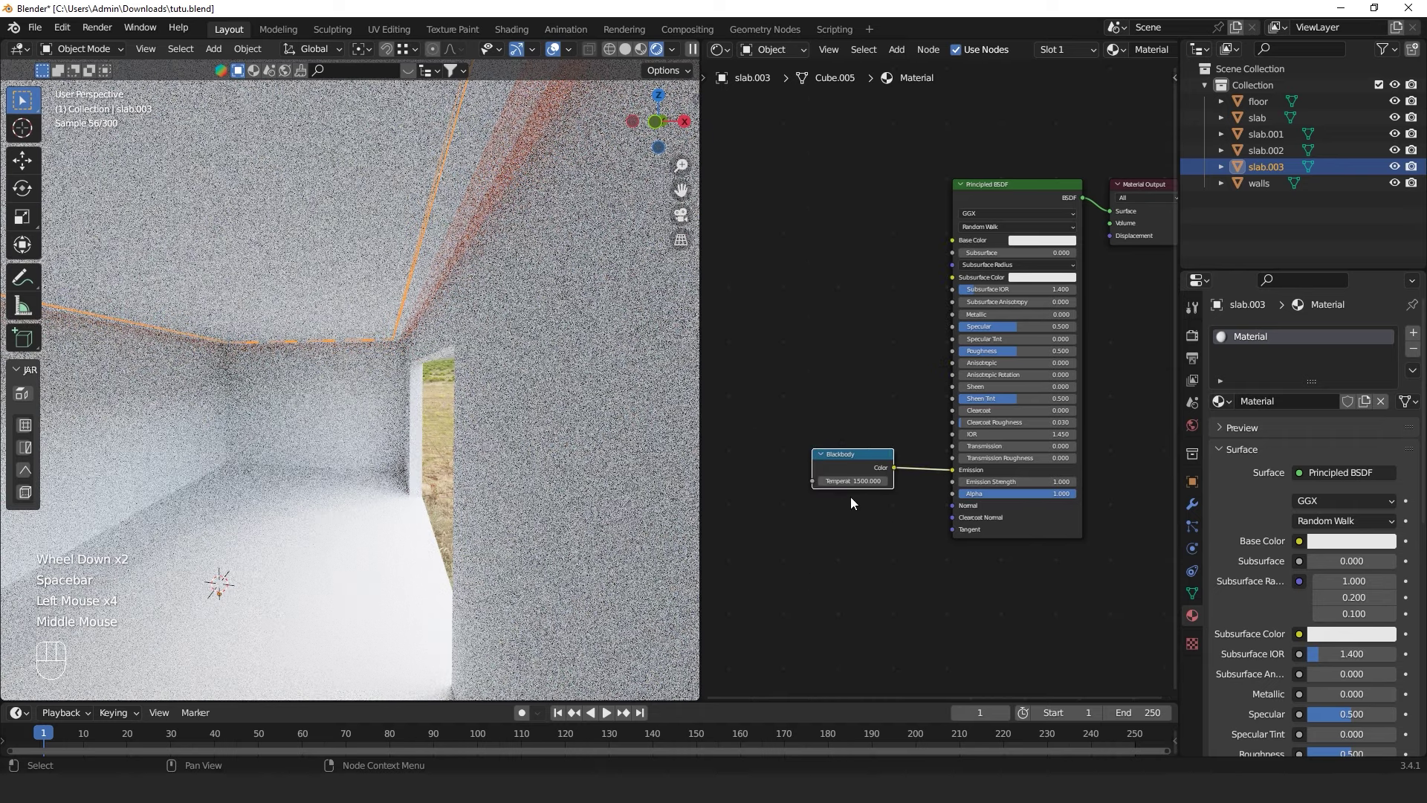
Set the Blackbody temperature to 4000 K and save tutu.blend
{"action": "scroll", "scroll_direction": "up", "scroll_amount": 3}
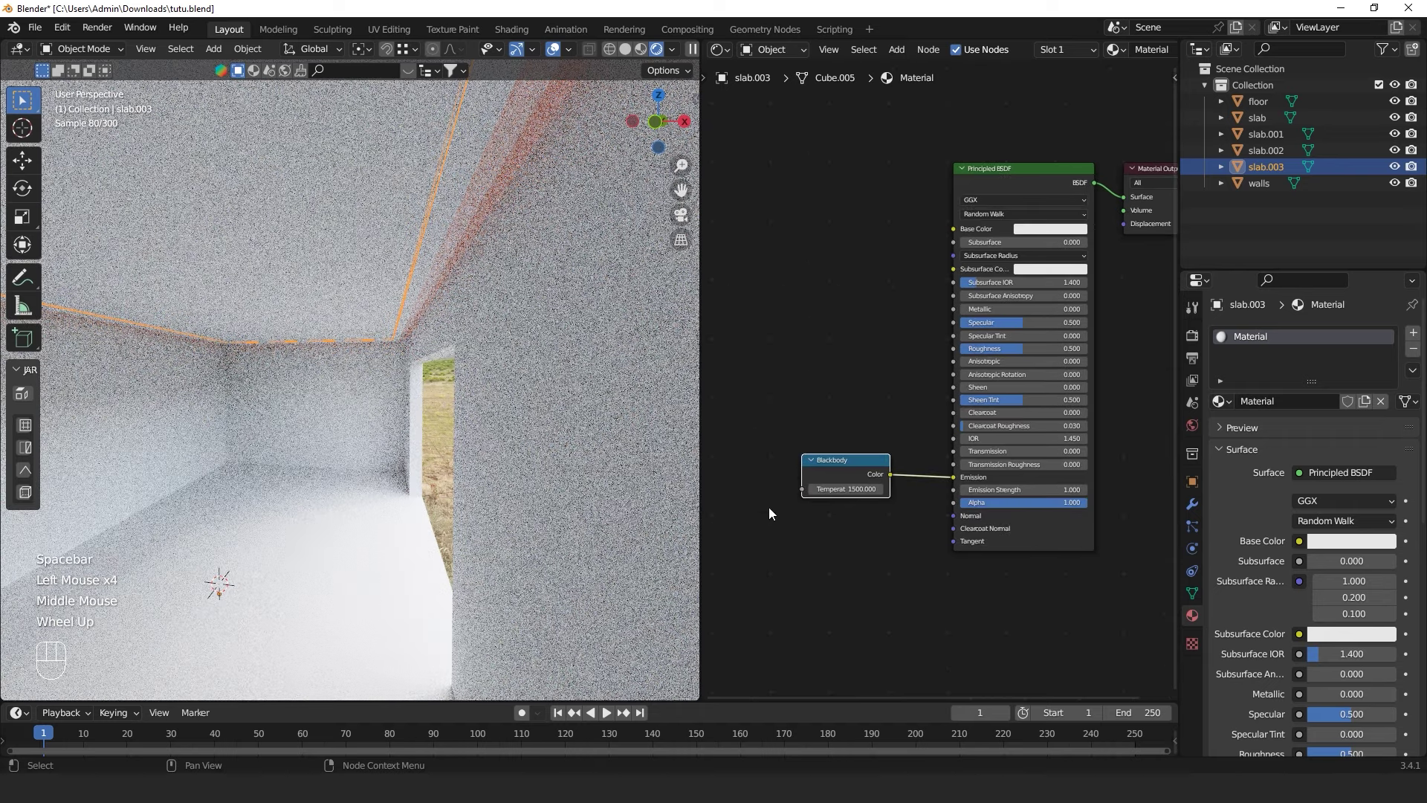
{"action": "scroll", "scroll_direction": "up", "scroll_amount": 3}
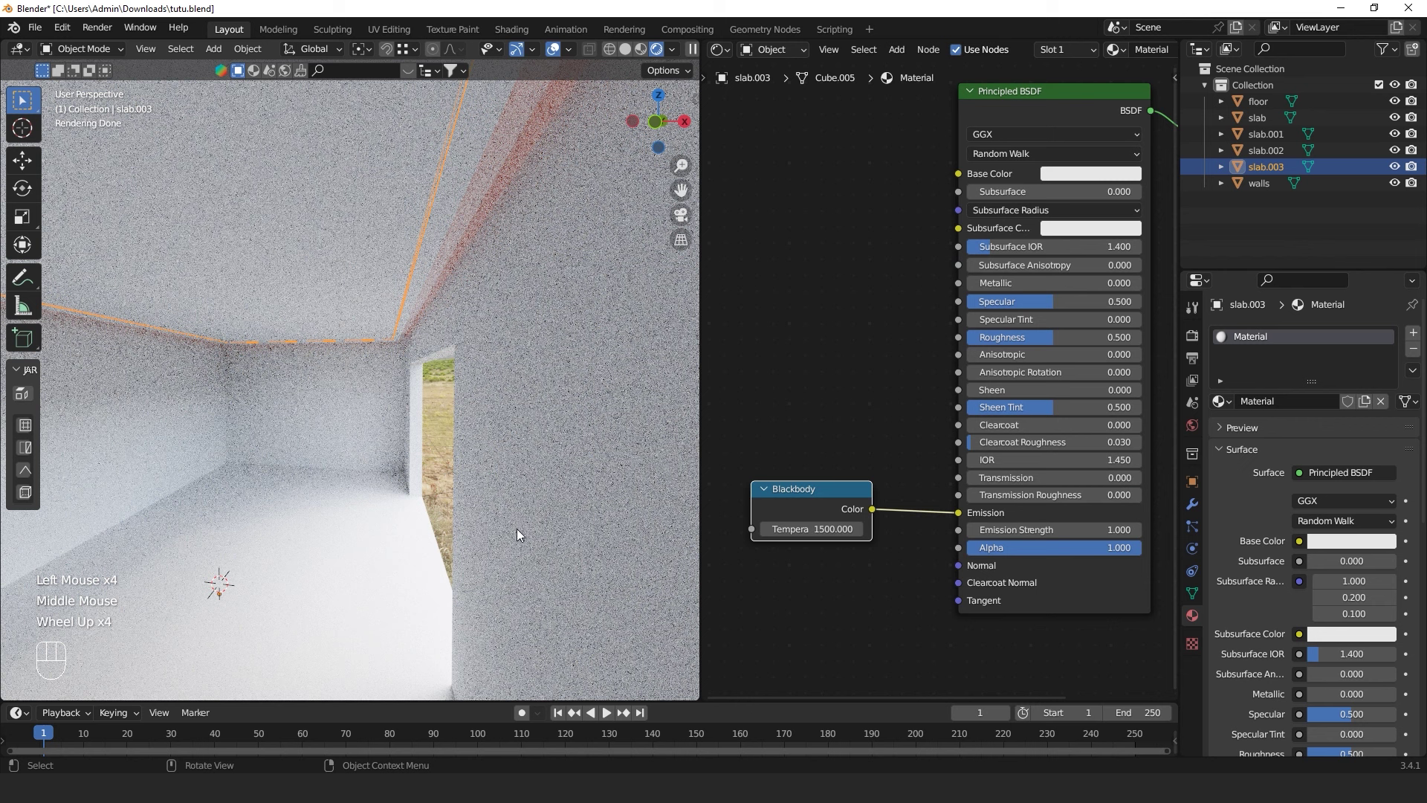
{"action": "key", "text": "ctrl+s"}
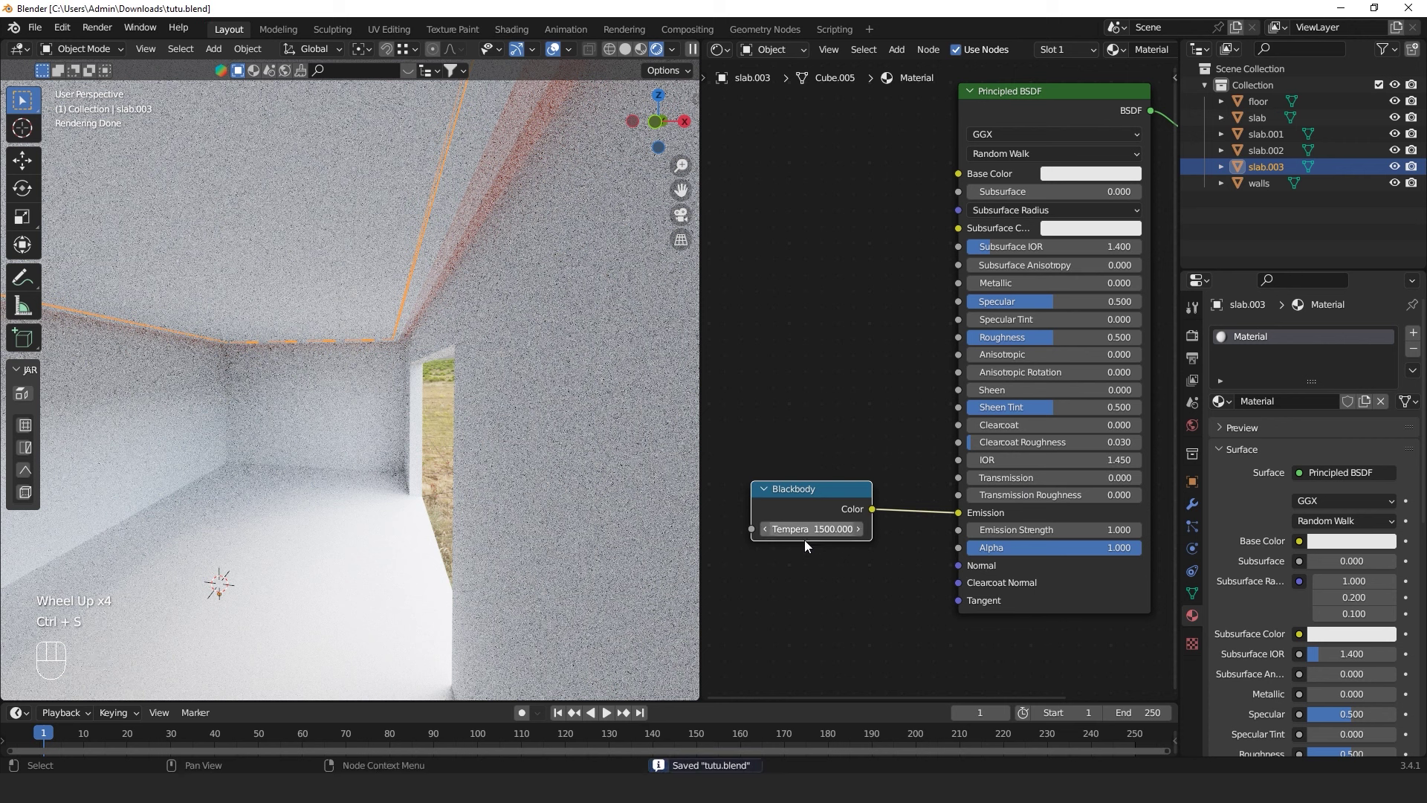
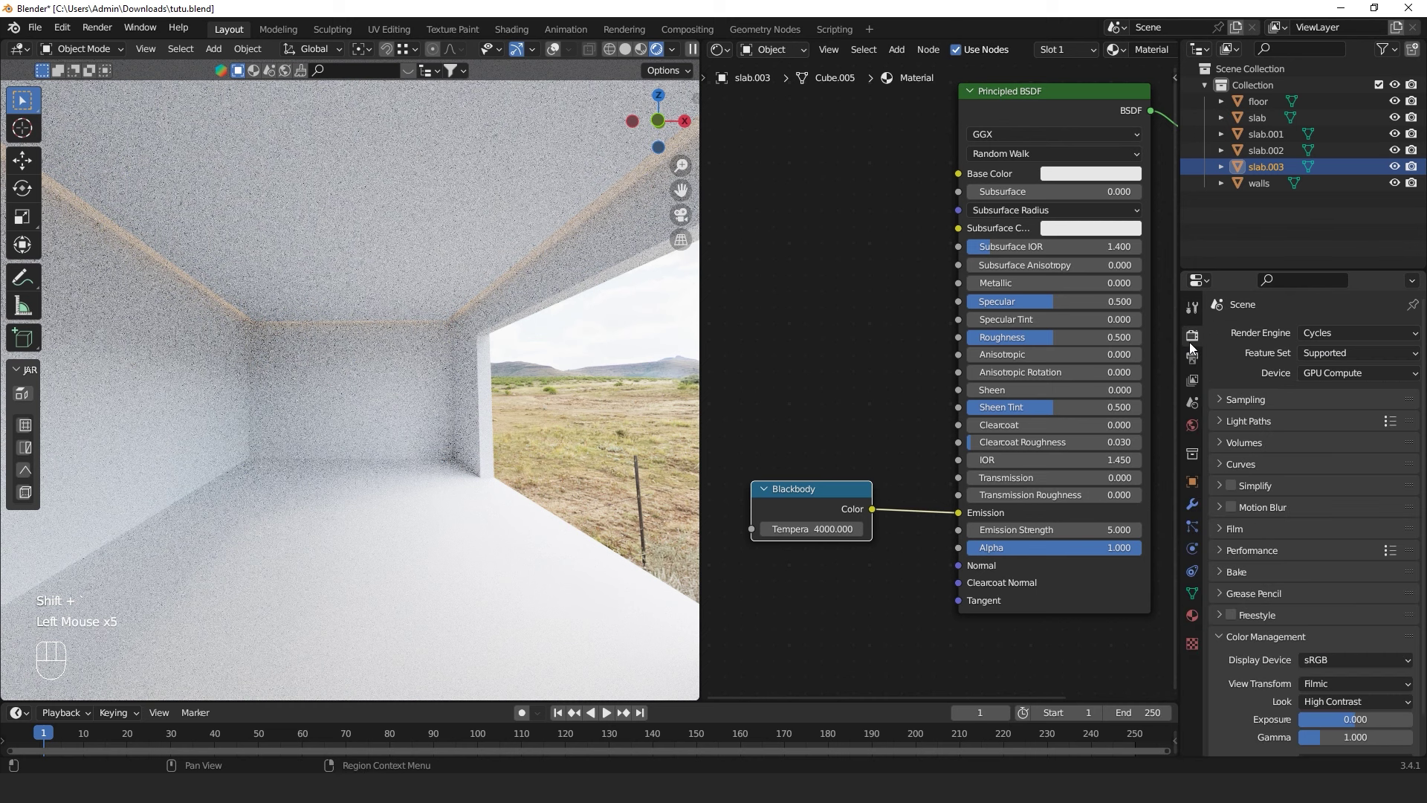
Enable viewport denoising under Render Properties > Sampling, starting at sample 50
{"action": "left_click", "coordinate": [1235, 431]}
{"action": "left_click", "coordinate": [1236, 431]}
{"action": "left_click", "coordinate": [1240, 401]}
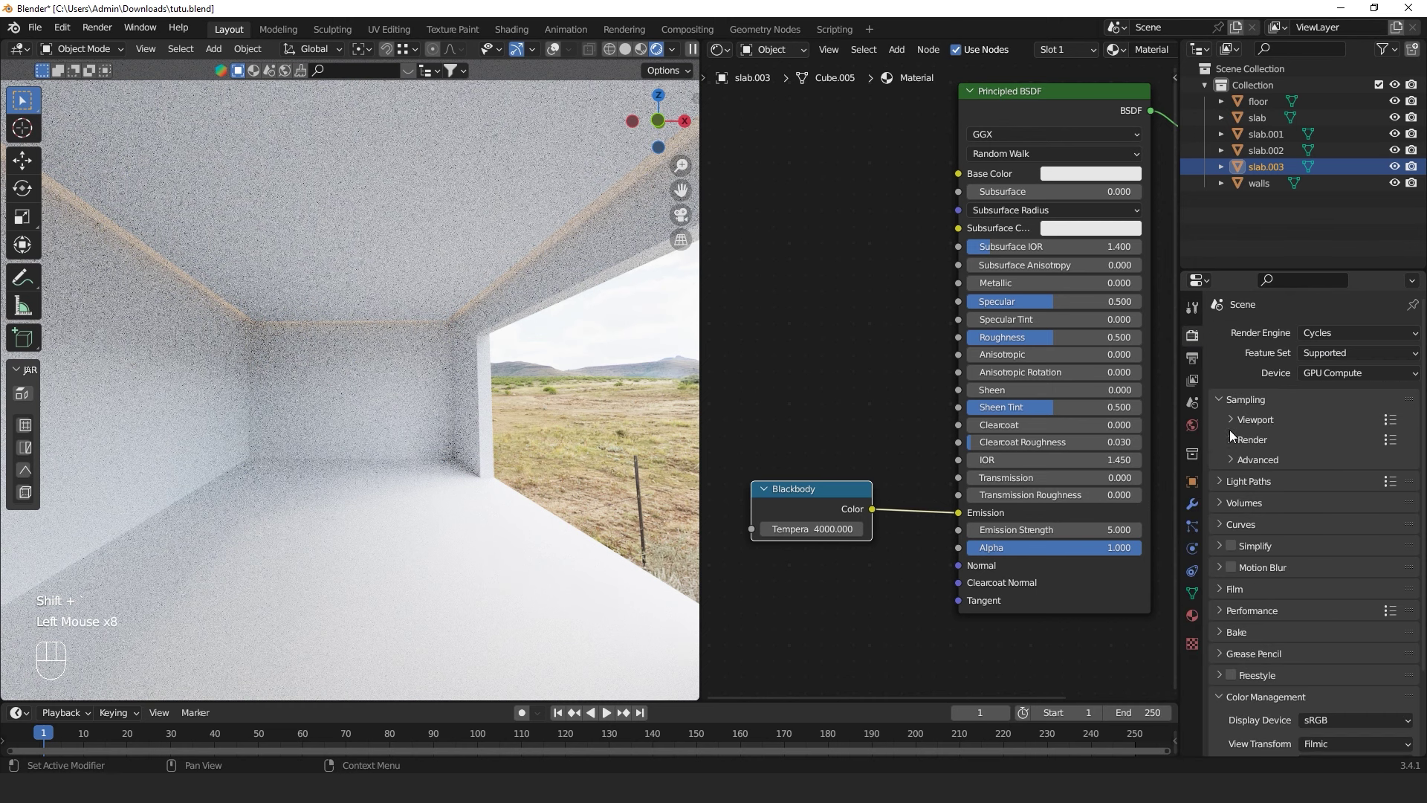
{"action": "left_click", "coordinate": [1234, 447]}
{"action": "left_click", "coordinate": [1227, 423]}
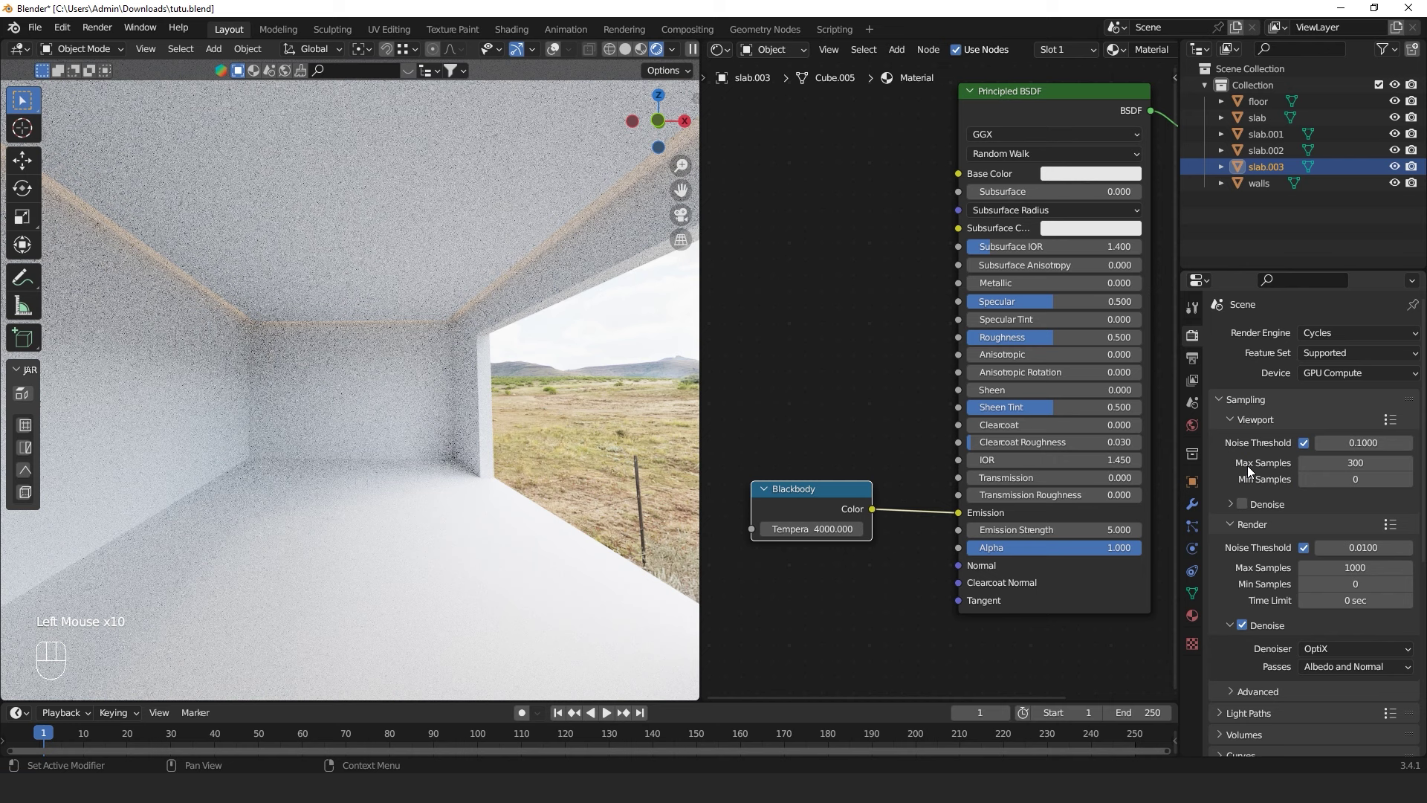
{"action": "left_click", "coordinate": [1249, 509]}
{"action": "double_click", "coordinate": [1248, 511]}
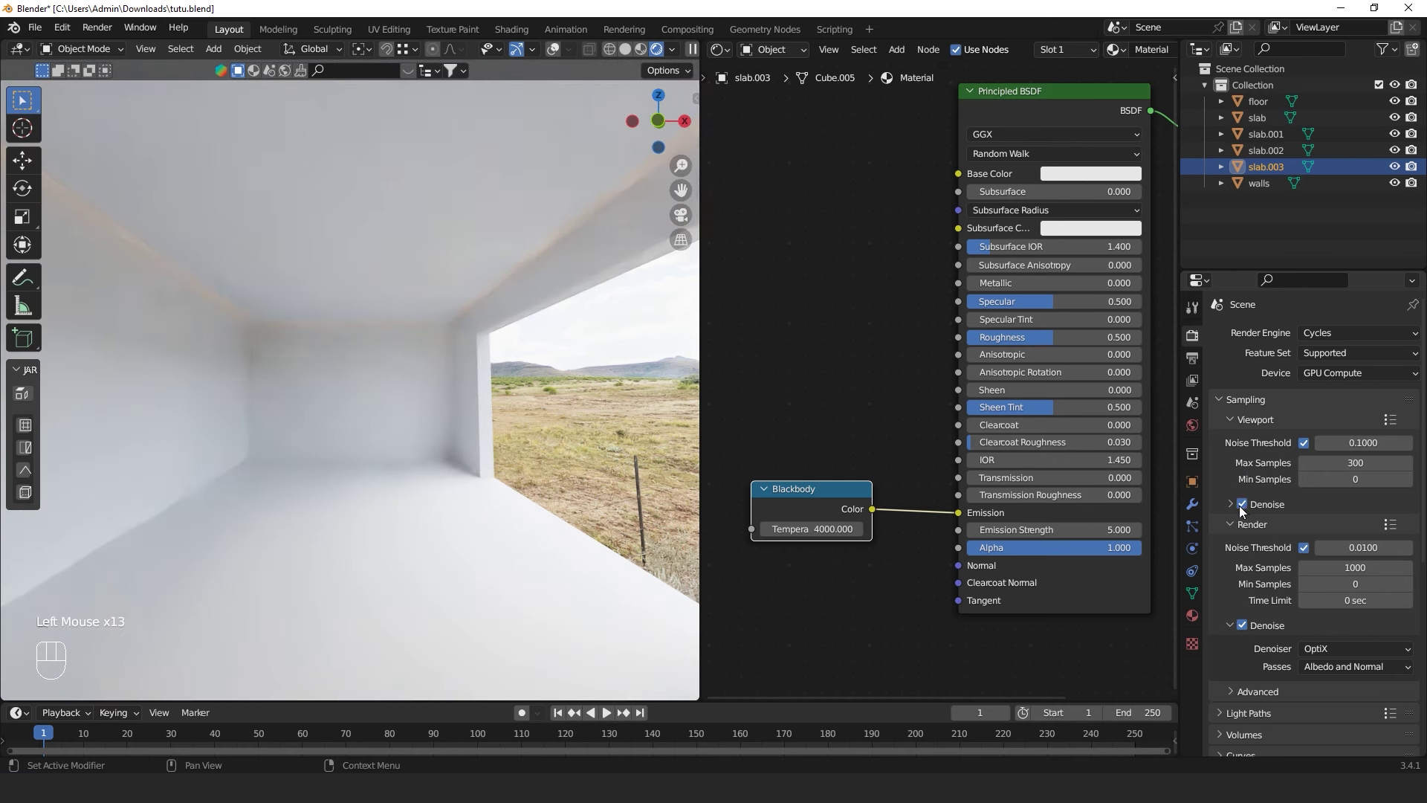
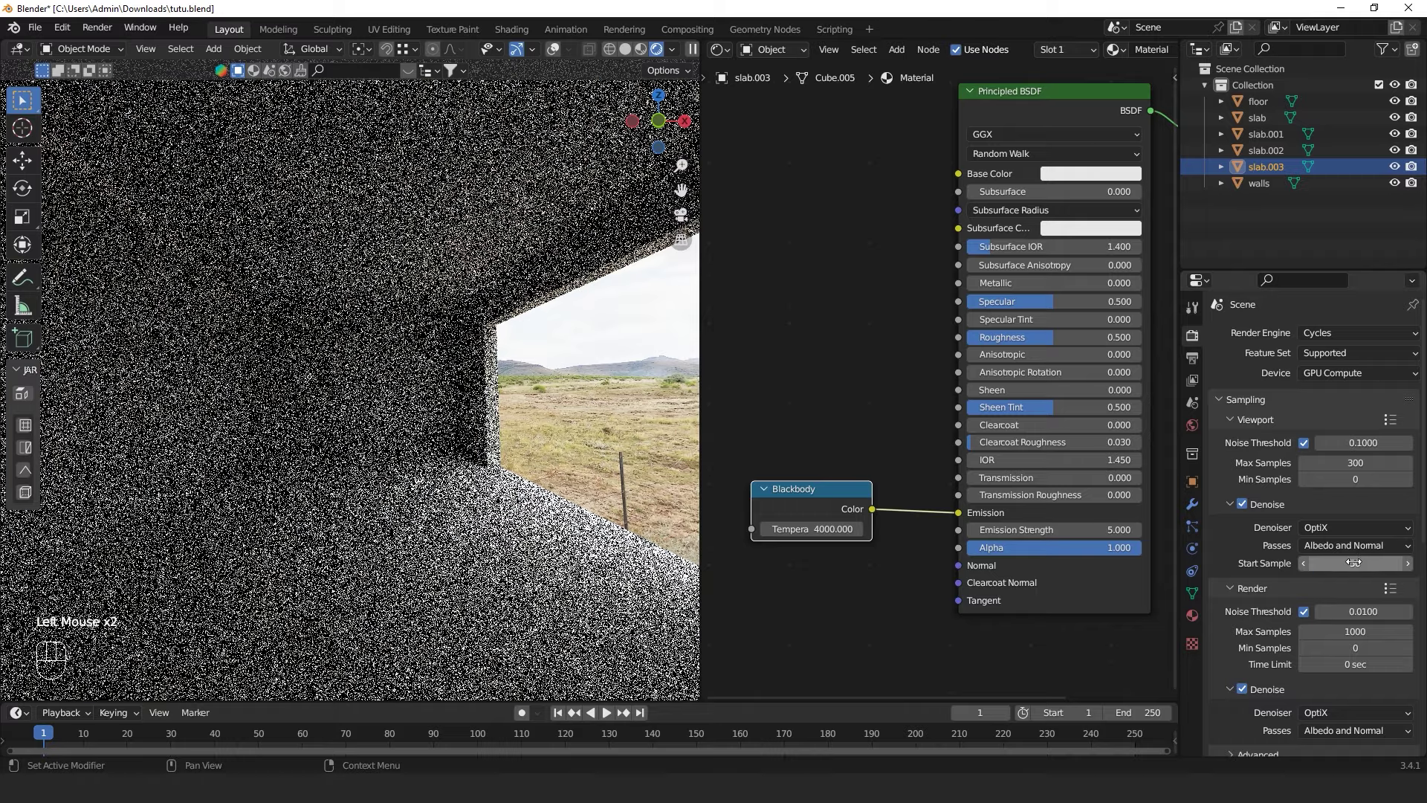
Walk through the room to inspect the ceiling glow at strength 7 and 3500 K
{"action": "key", "text": "shift+`"}
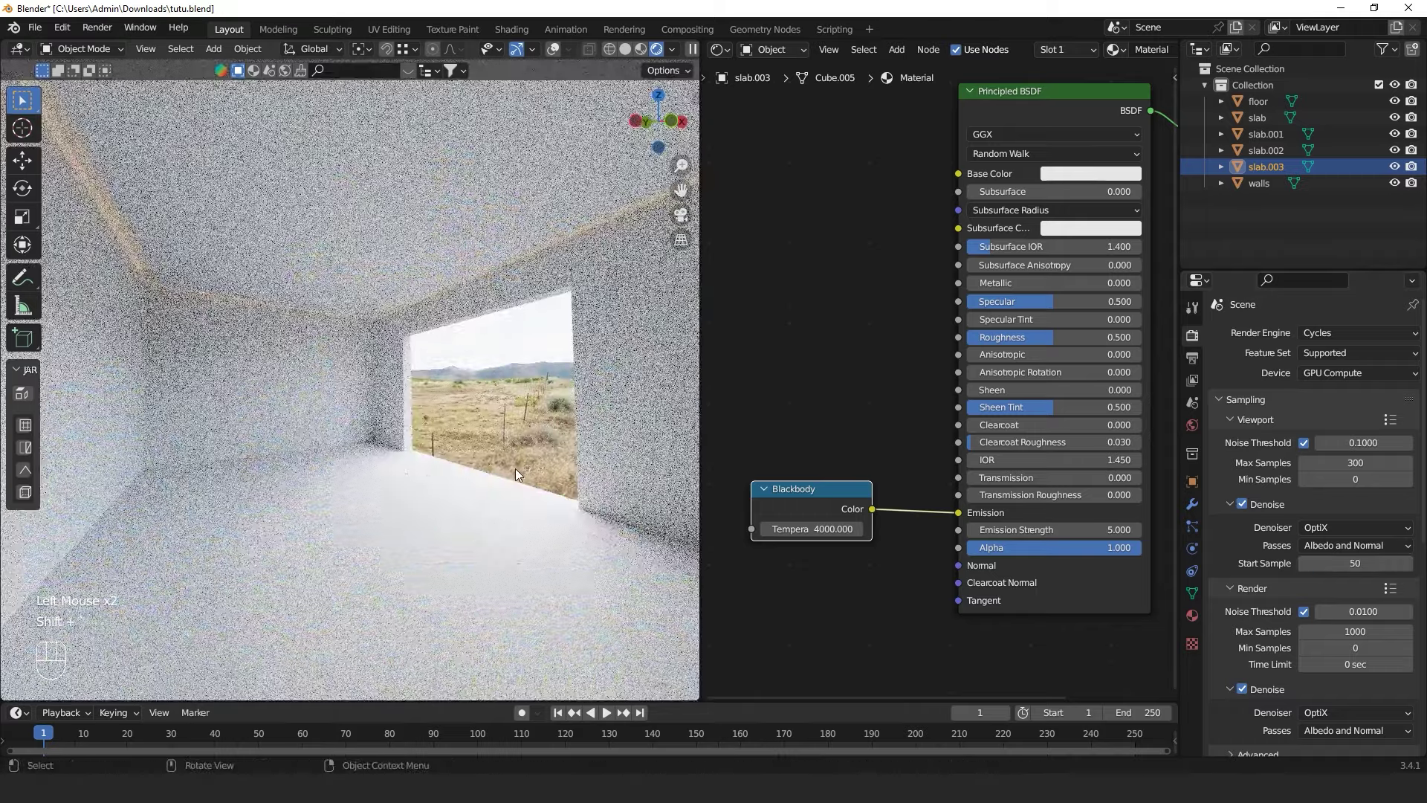
{"action": "middle_click", "coordinate": [518, 472]}
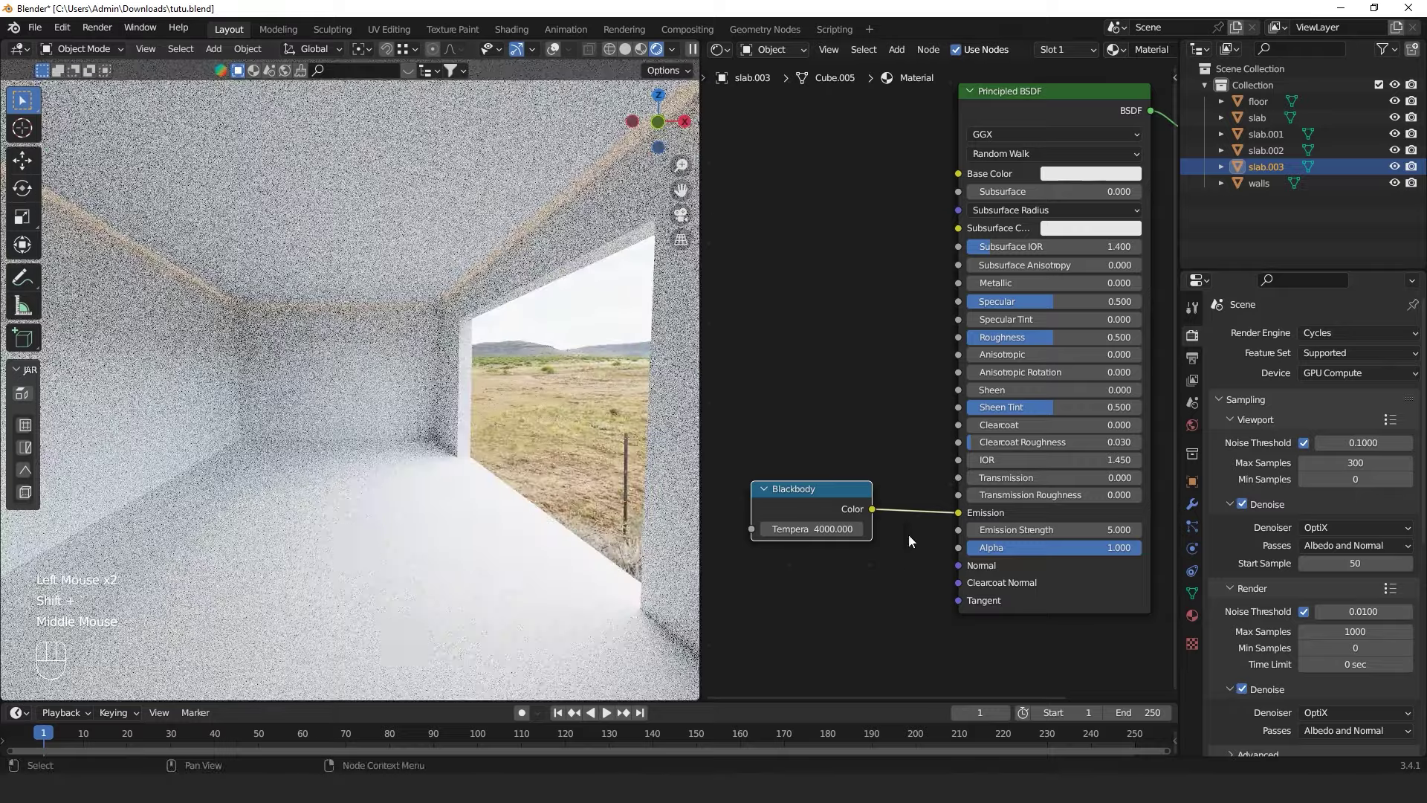
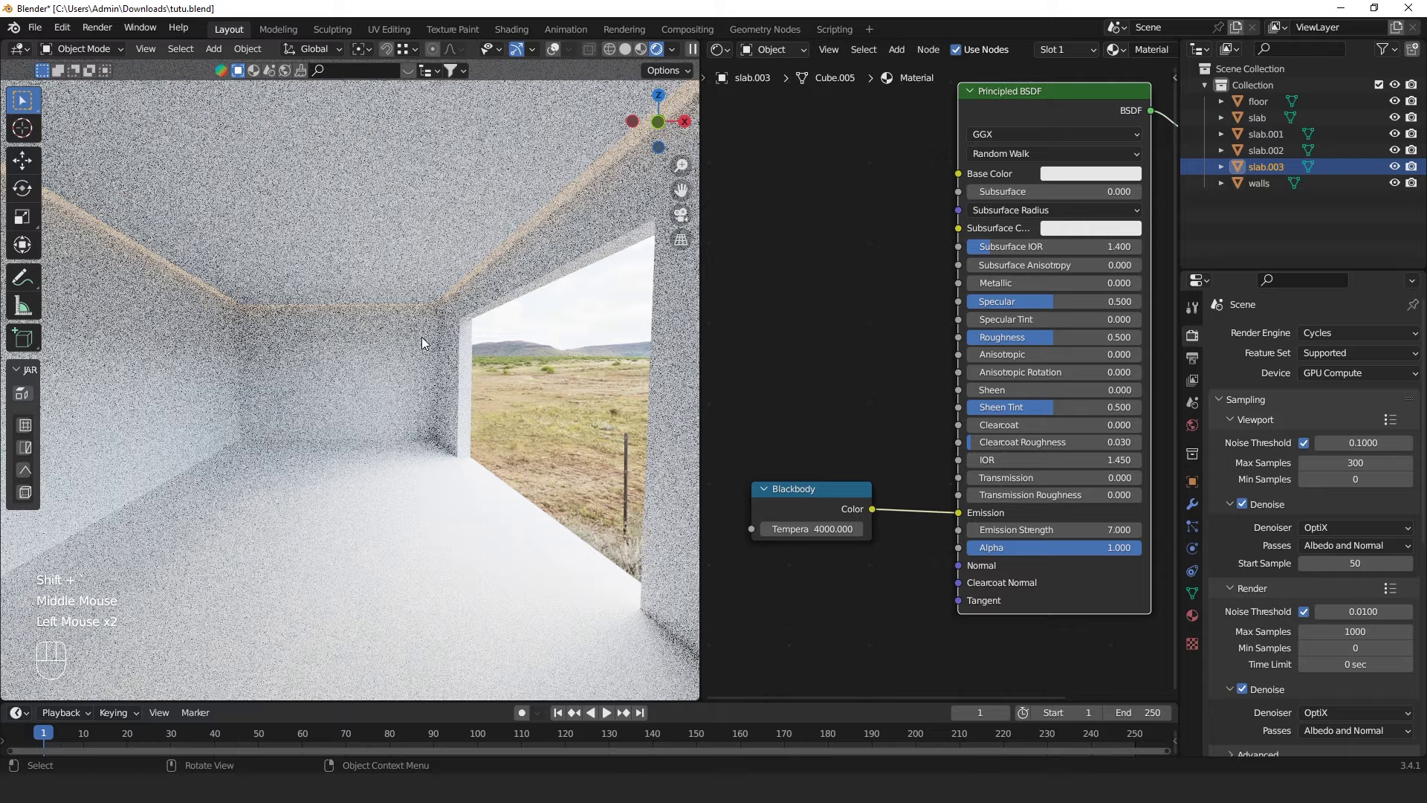
{"action": "key", "text": "shift+`"}
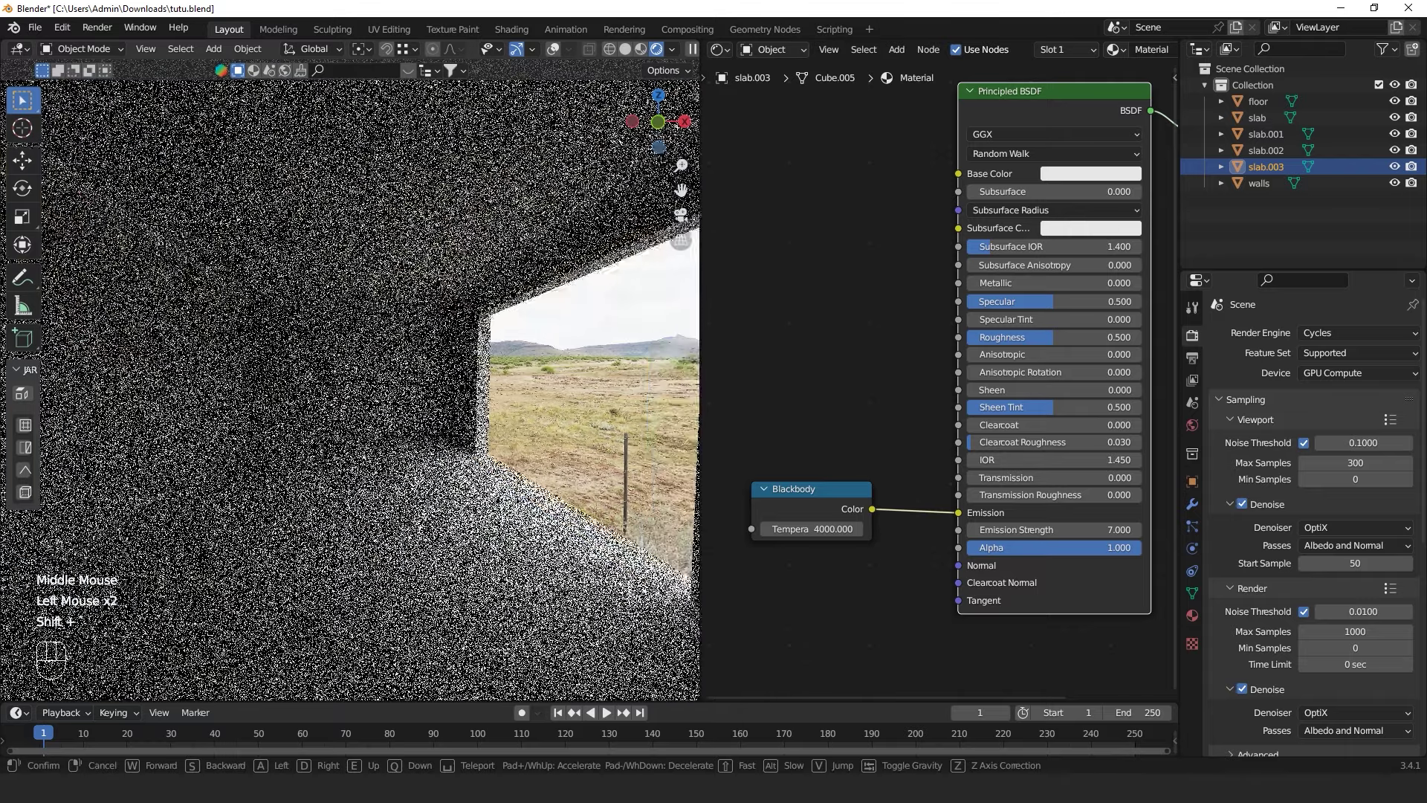
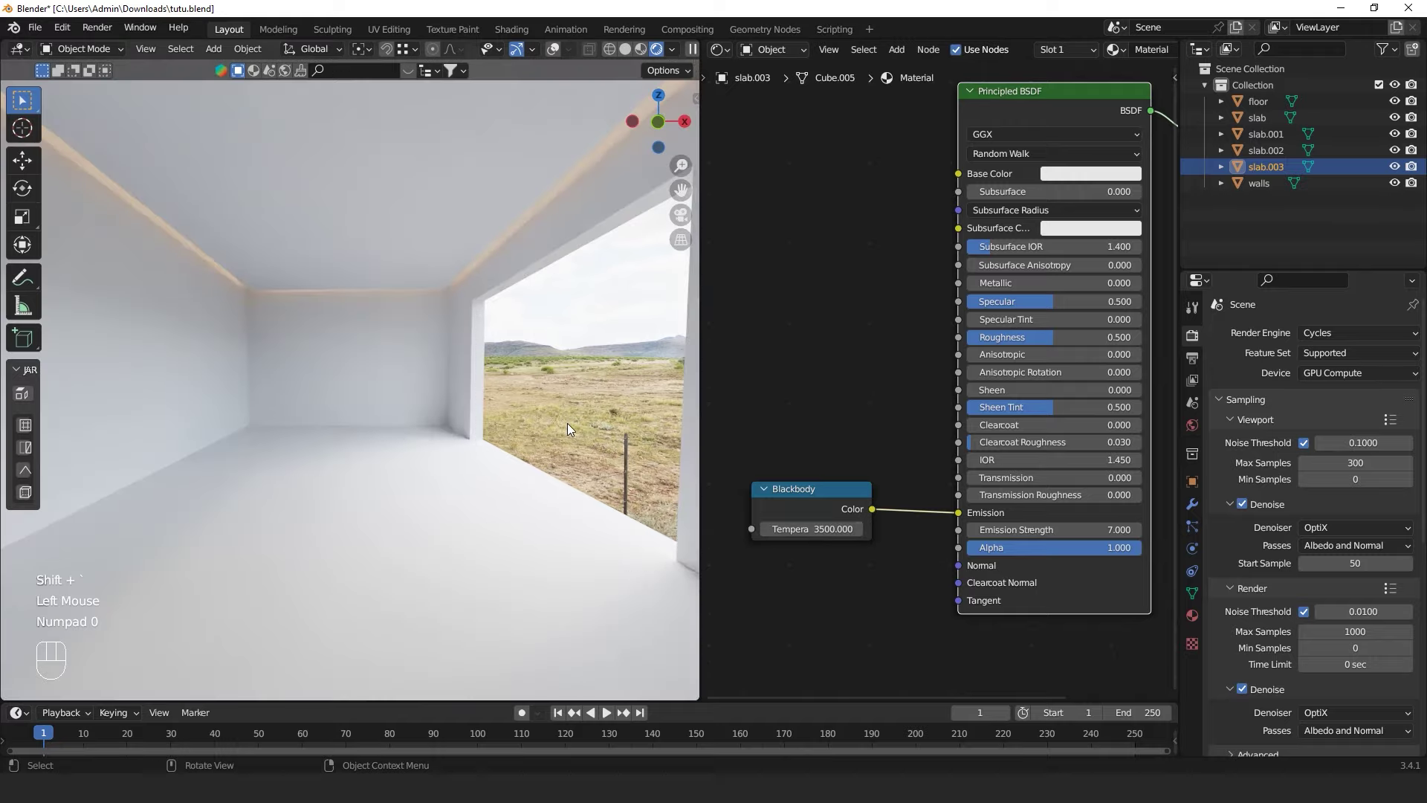
{"action": "key", "text": "shift+`"}
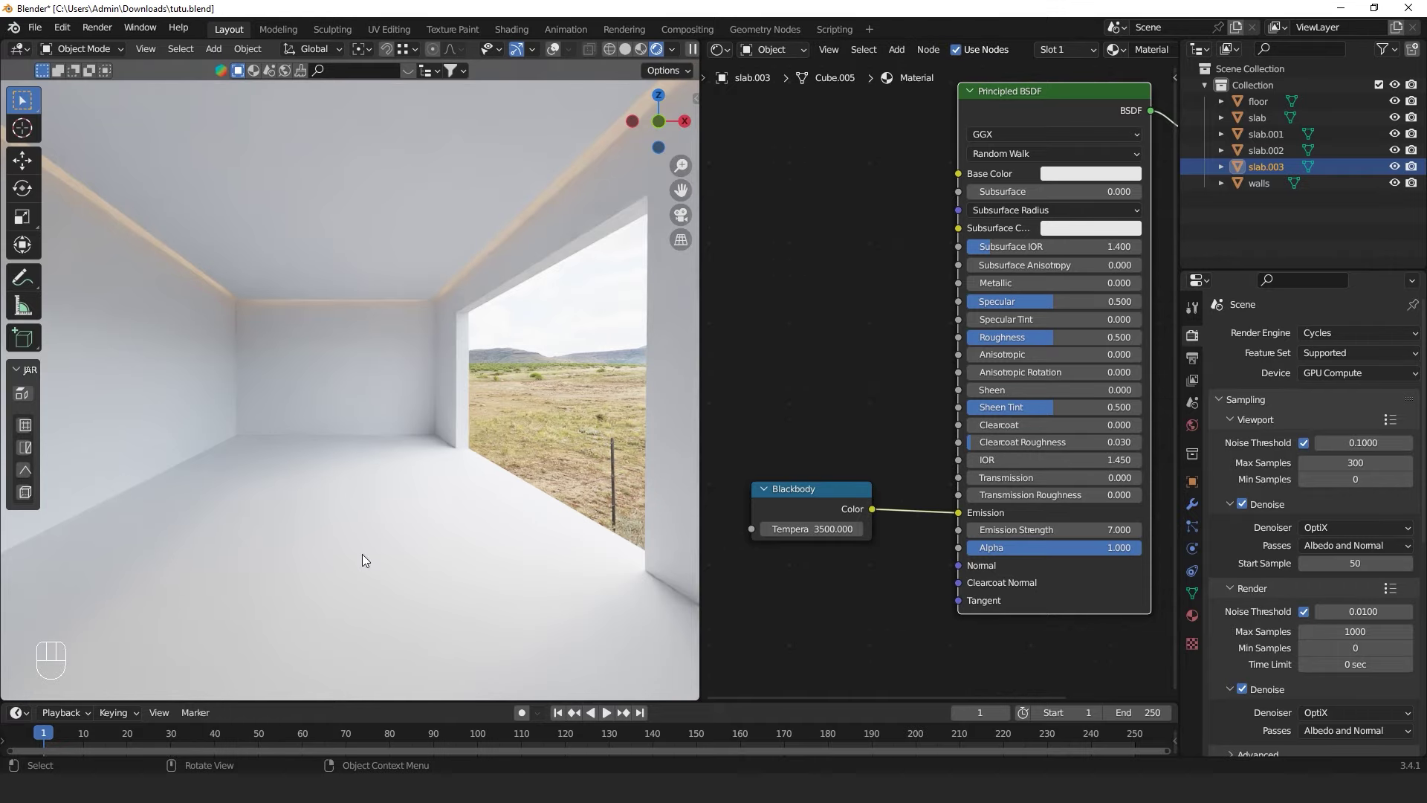
Select the floor object and bring up its empty material settings
{"action": "left_click", "coordinate": [382, 486]}
{"action": "left_click", "coordinate": [557, 53]}
{"action": "left_click_drag", "start_coordinate": [494, 440], "coordinate": [512, 439]}
{"action": "key", "text": "g"}
{"action": "key", "text": "Escape"}
{"action": "left_click", "coordinate": [1198, 615]}
{"action": "middle_click", "coordinate": [433, 509]}
{"action": "middle_click", "coordinate": [415, 498]}
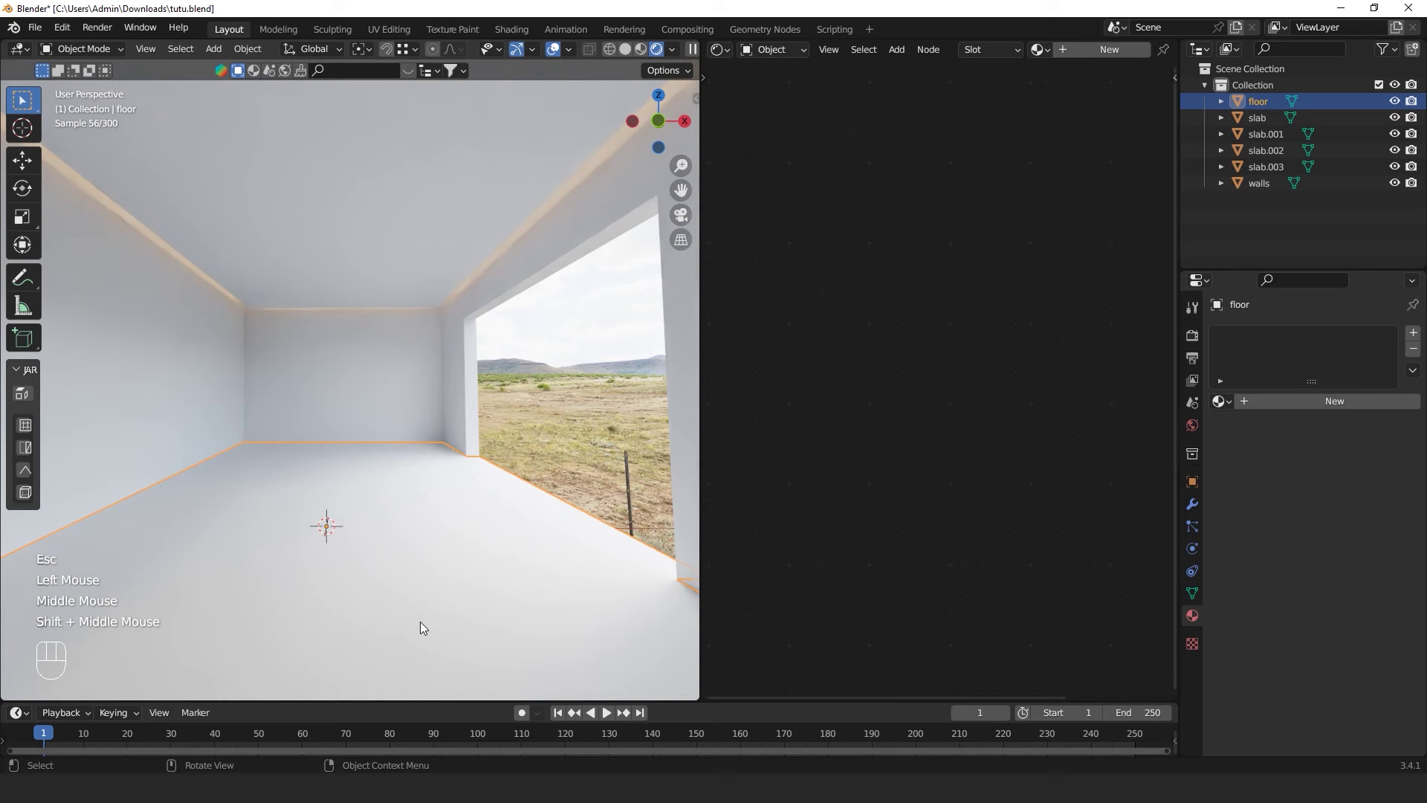
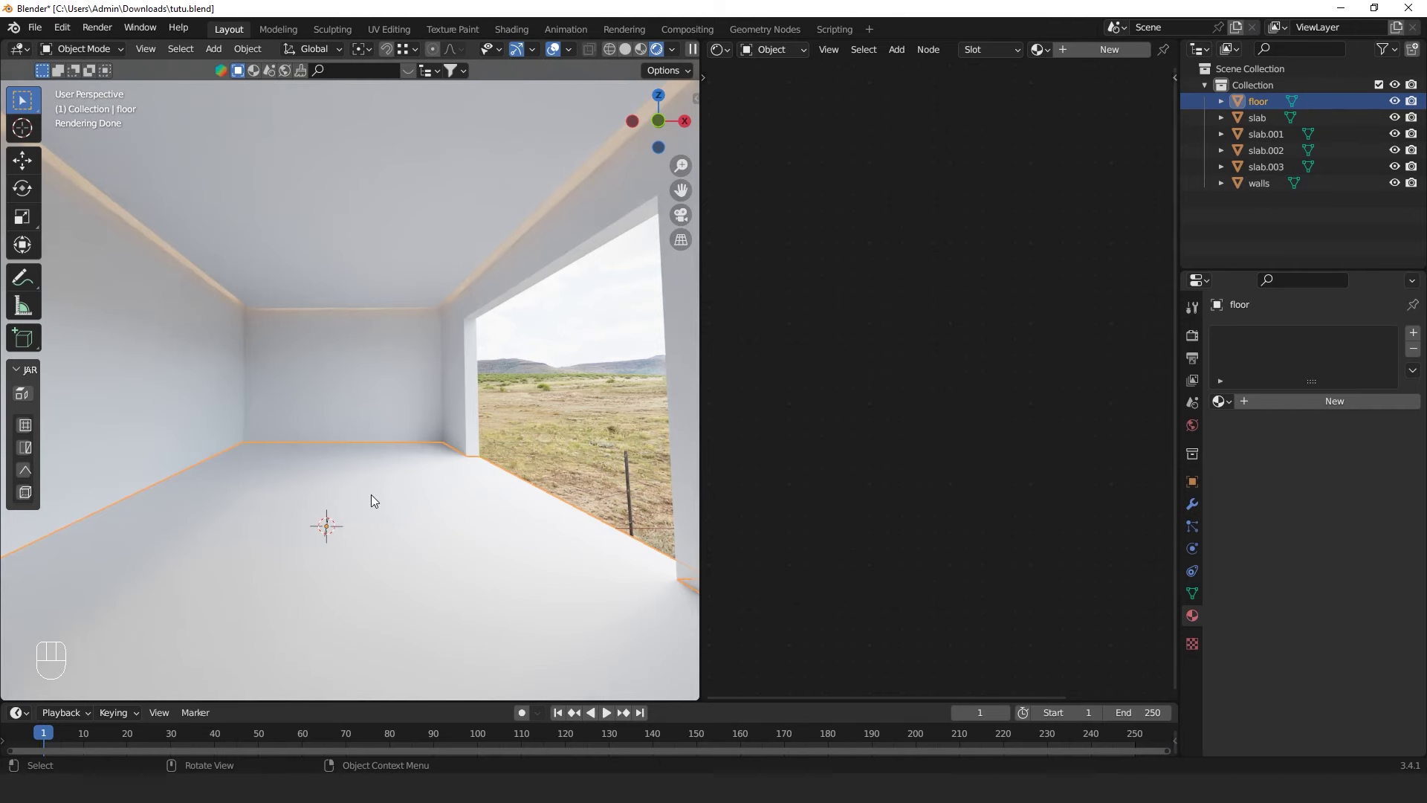
Append the laminate_floor_02 wood-plank material from another blend file onto the floor
{"action": "left_click", "coordinate": [544, 440]}
{"action": "left_click_drag", "start_coordinate": [40, 35], "coordinate": [100, 214]}
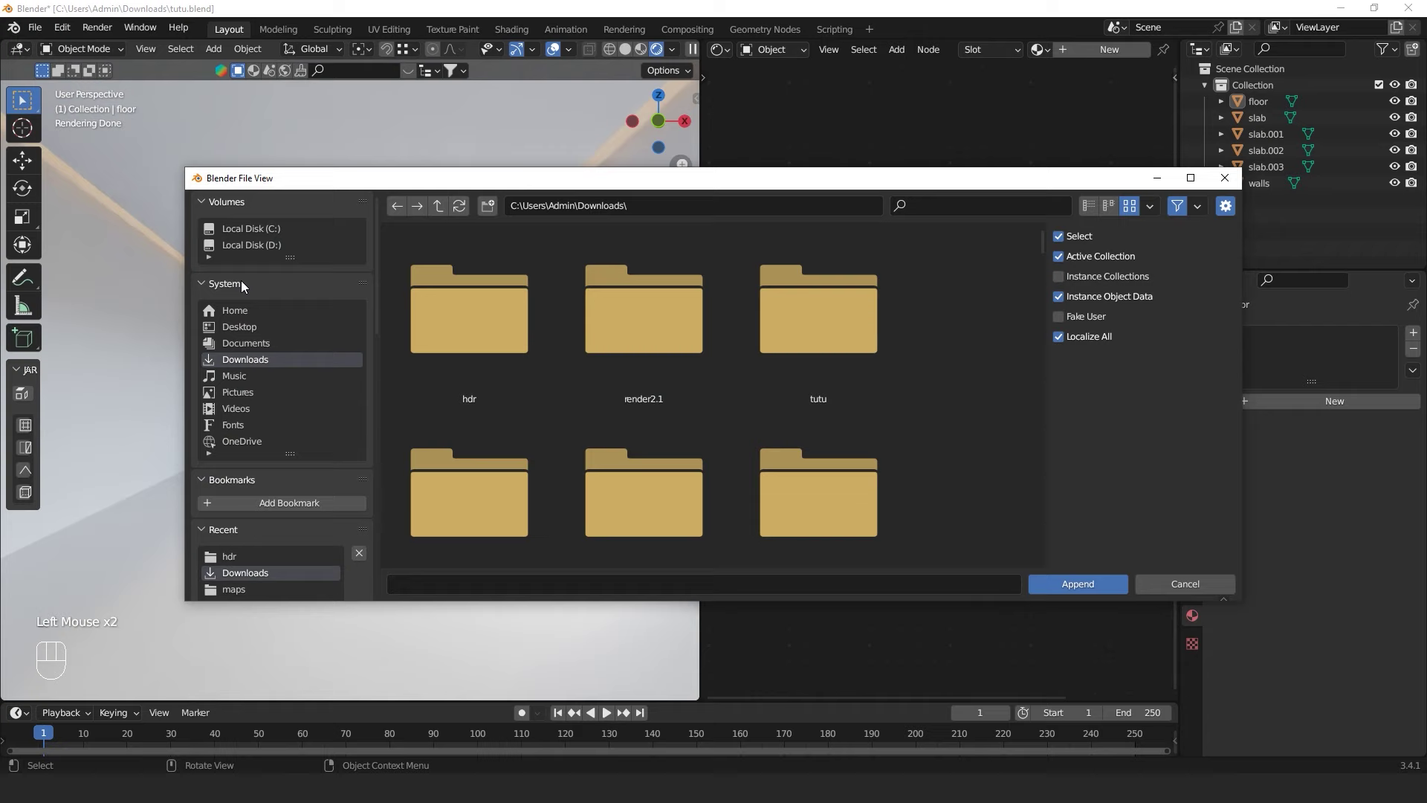
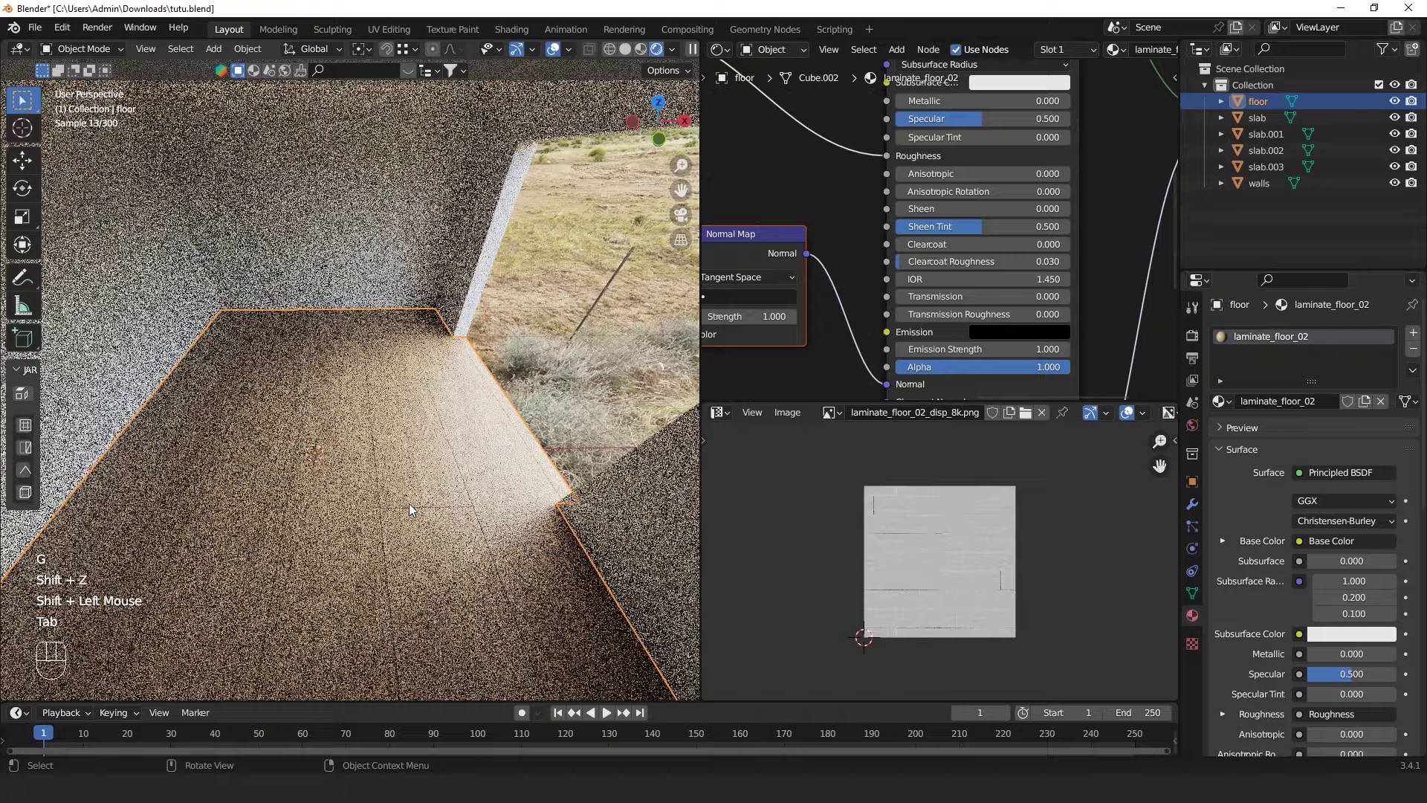
{"action": "left_click_drag", "start_coordinate": [396, 520], "coordinate": [374, 405]}
{"action": "middle_click", "coordinate": [373, 443]}
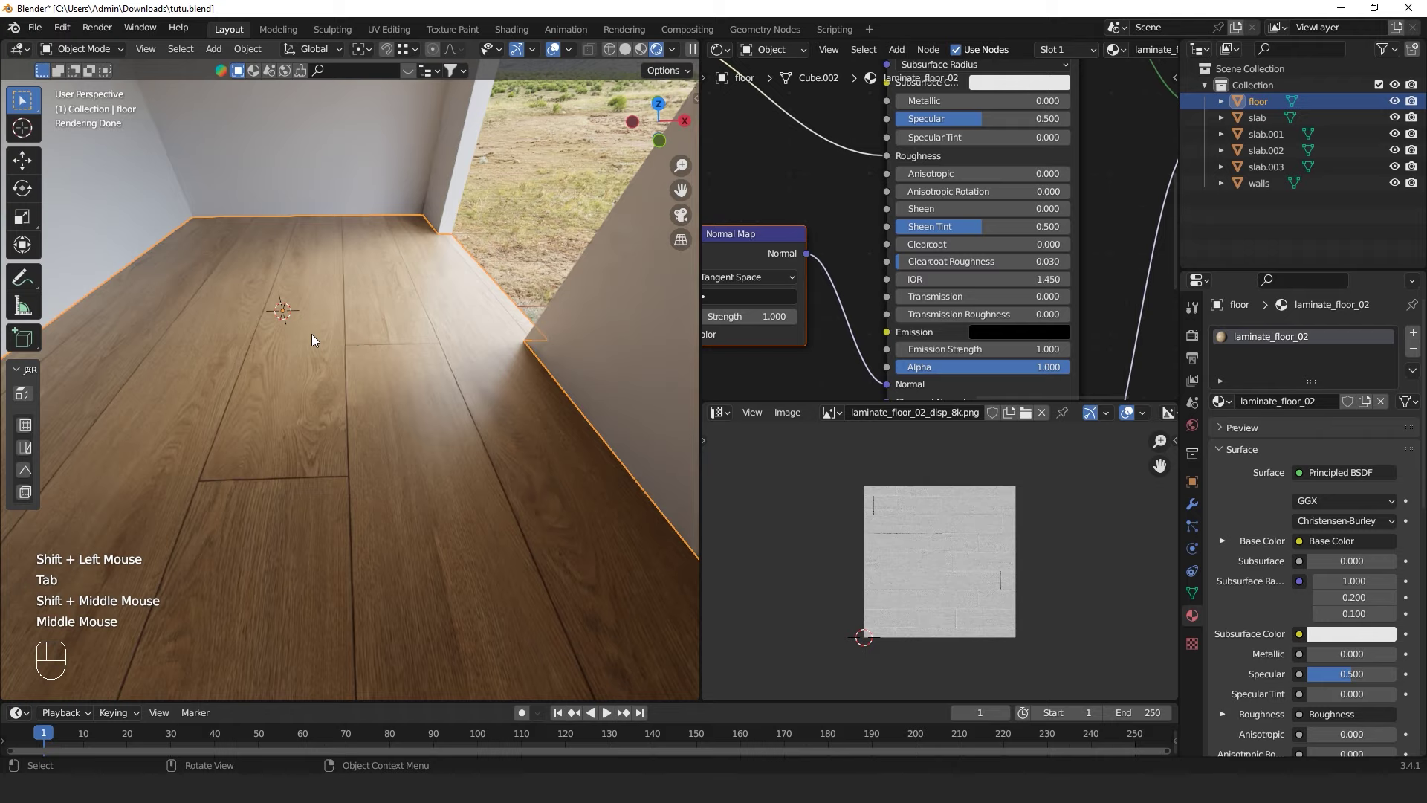
Add a cube mesh to the room as a scale reference
{"action": "right_click", "coordinate": [307, 348]}
{"action": "right_click", "coordinate": [310, 342]}
{"action": "key", "text": "shift+a"}
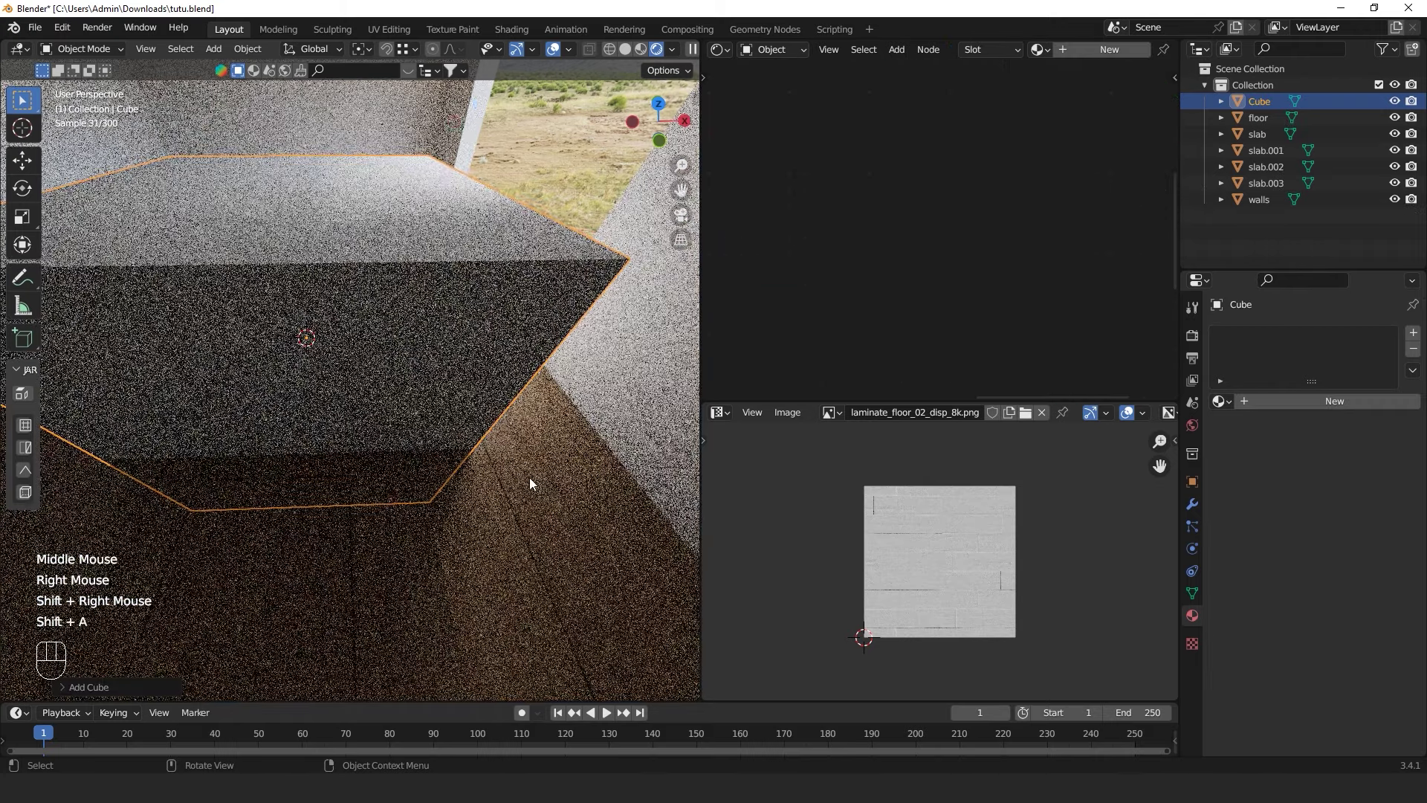
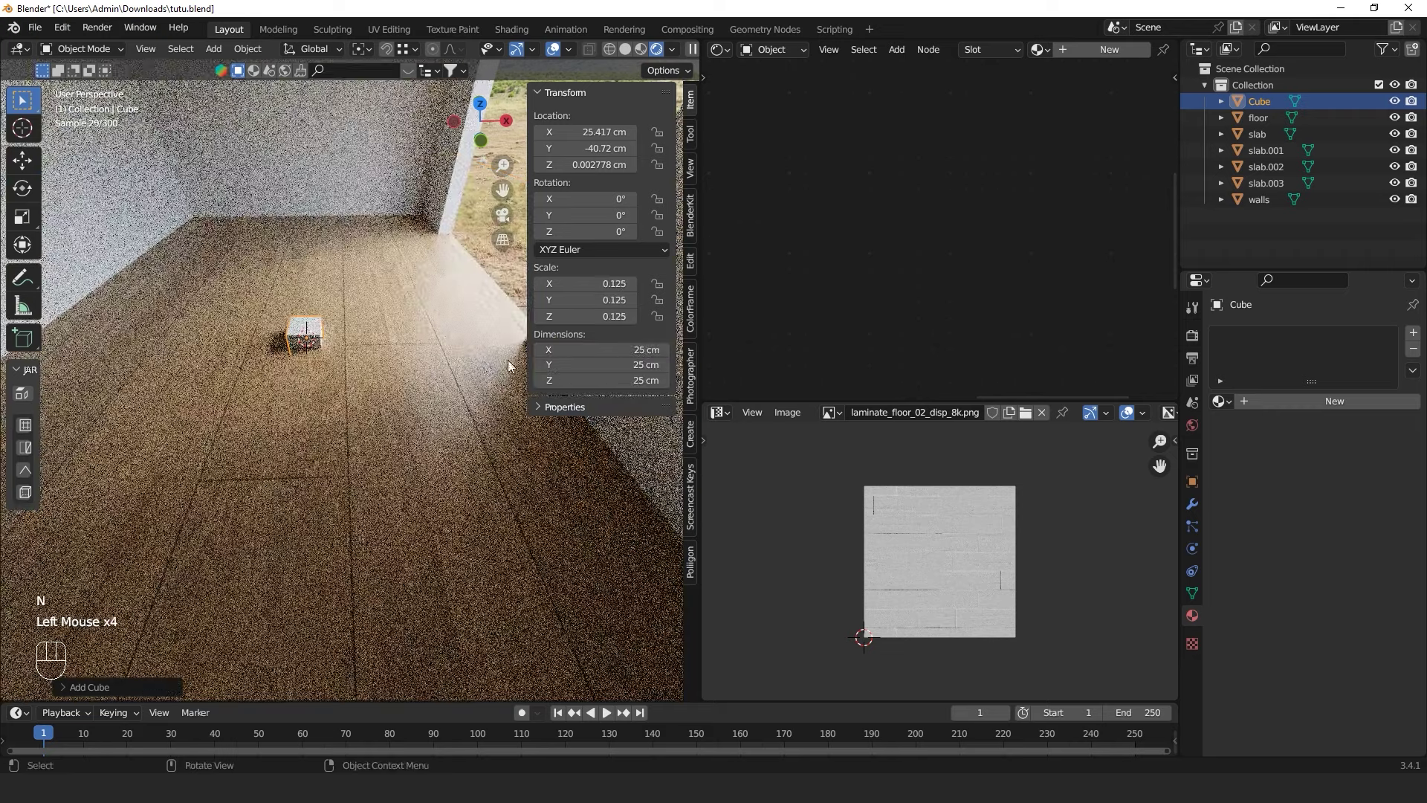
Hide the cube's transform sidebar and select the floor to show its material nodes
{"action": "key", "text": "n"}
{"action": "left_click_drag", "start_coordinate": [364, 352], "coordinate": [391, 371]}
{"action": "left_click", "coordinate": [391, 380]}
{"action": "scroll", "scroll_direction": "down", "scroll_amount": 3}
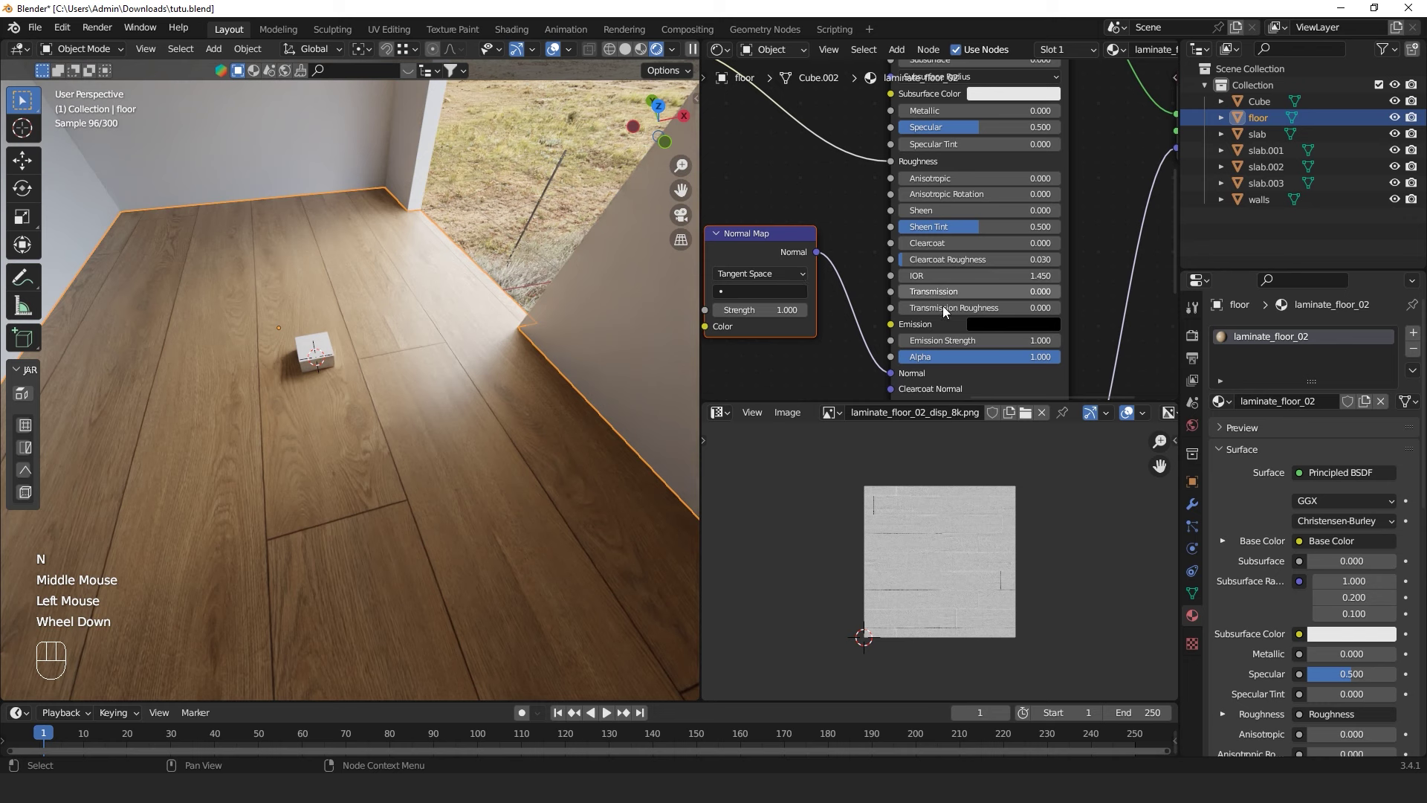
Set the floor's Mapping node Scale to 2 on X, Y and Z for narrower wood planks
{"action": "middle_click", "coordinate": [801, 189]}
{"action": "scroll", "scroll_direction": "down", "scroll_amount": 3}
{"action": "middle_click", "coordinate": [795, 192]}
{"action": "scroll", "scroll_direction": "down", "scroll_amount": 3}
{"action": "scroll", "scroll_direction": "down", "scroll_amount": 3}
{"action": "scroll", "scroll_direction": "down", "scroll_amount": 3}
{"action": "middle_click", "coordinate": [830, 205]}
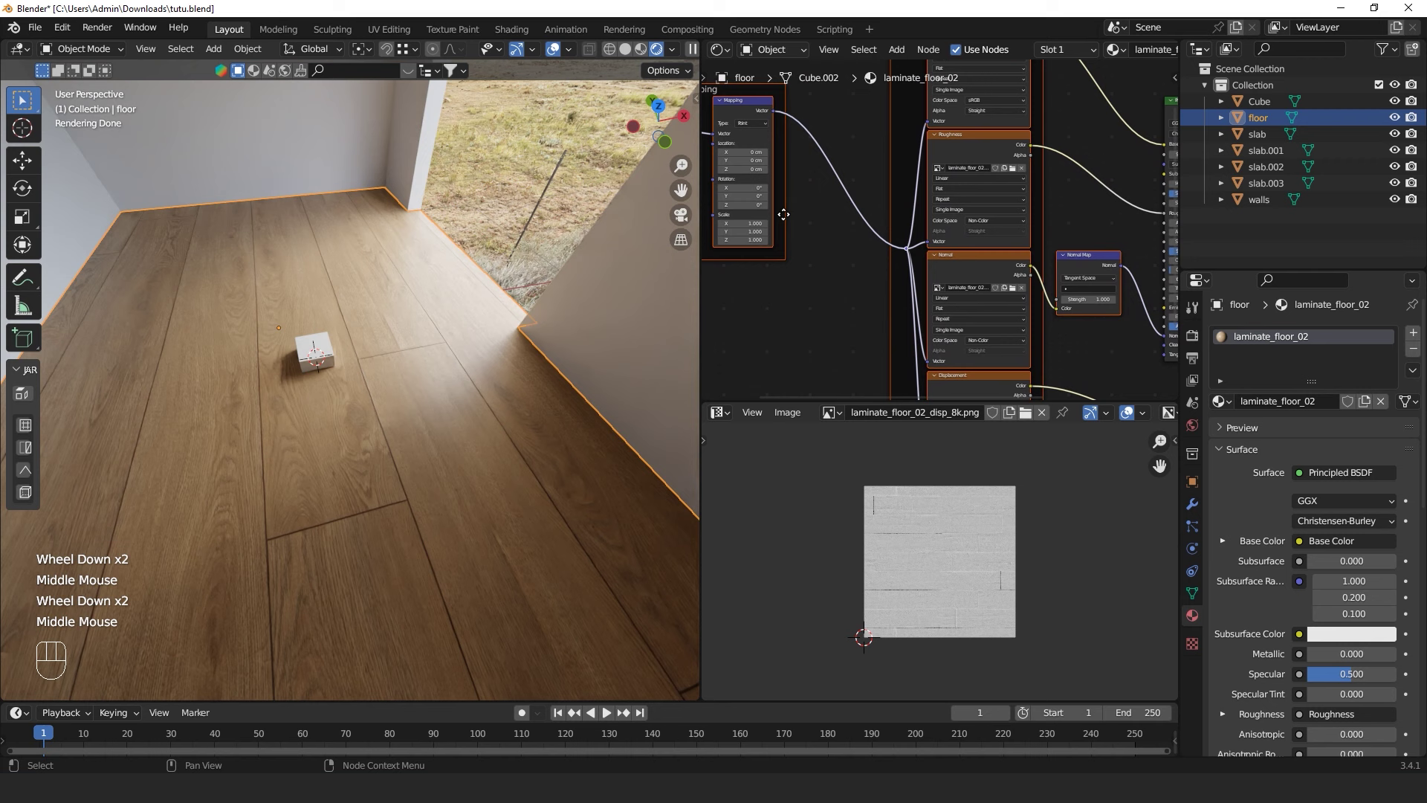
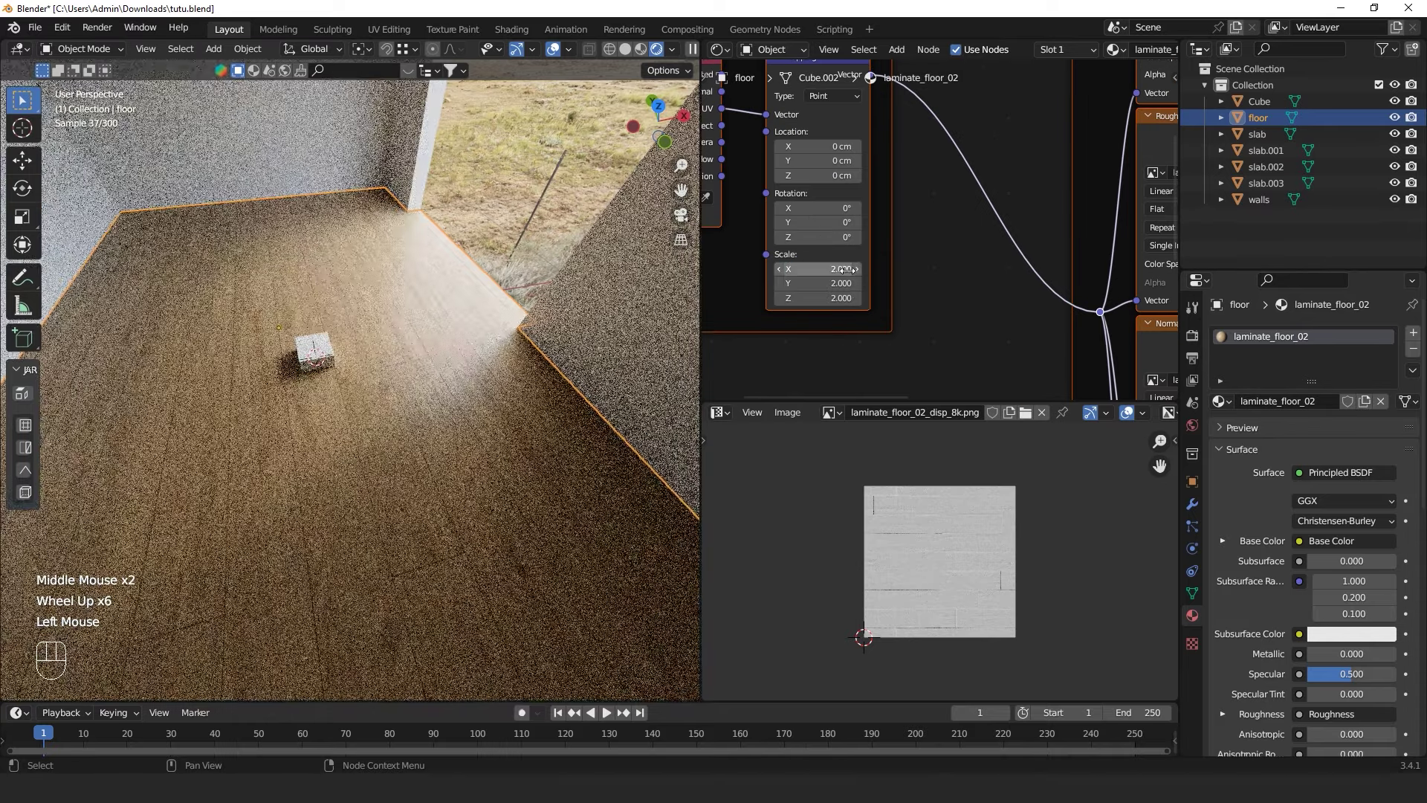
{"action": "scroll", "scroll_direction": "up", "scroll_amount": 3}
{"action": "scroll", "scroll_direction": "down", "scroll_amount": 3}
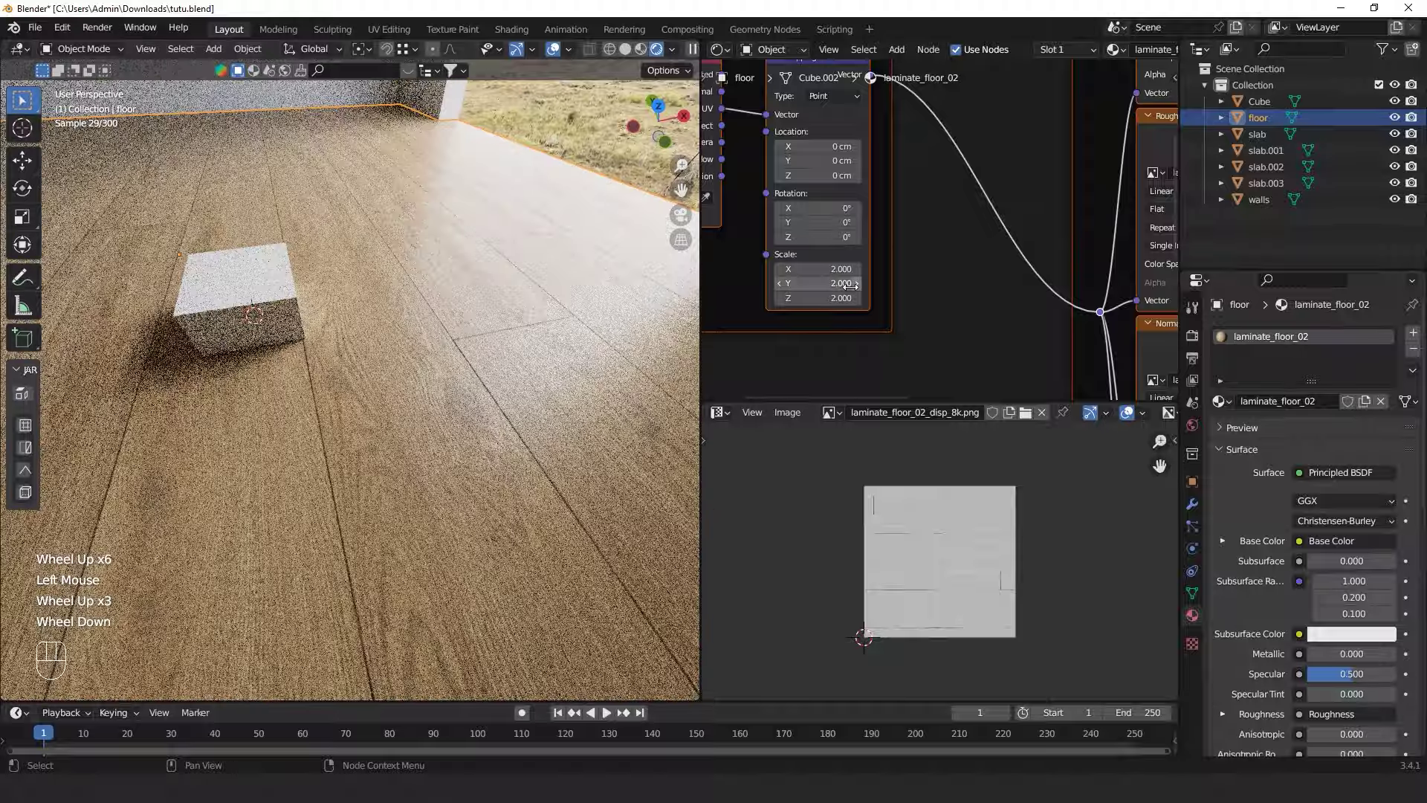
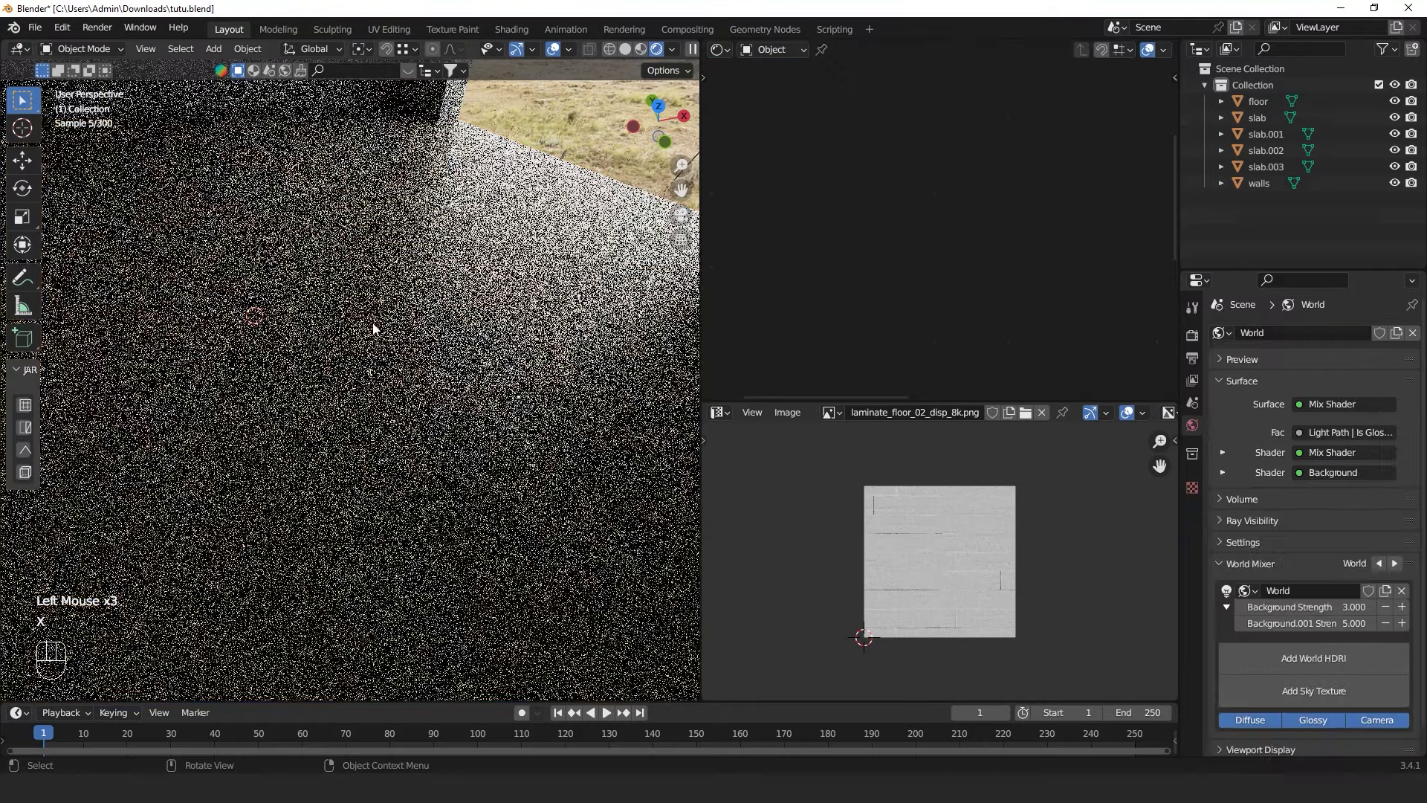
Select the floor and set its texture Mapping node Scale to 2.76 on X, Y and Z
{"action": "scroll", "scroll_direction": "down", "scroll_amount": 3}
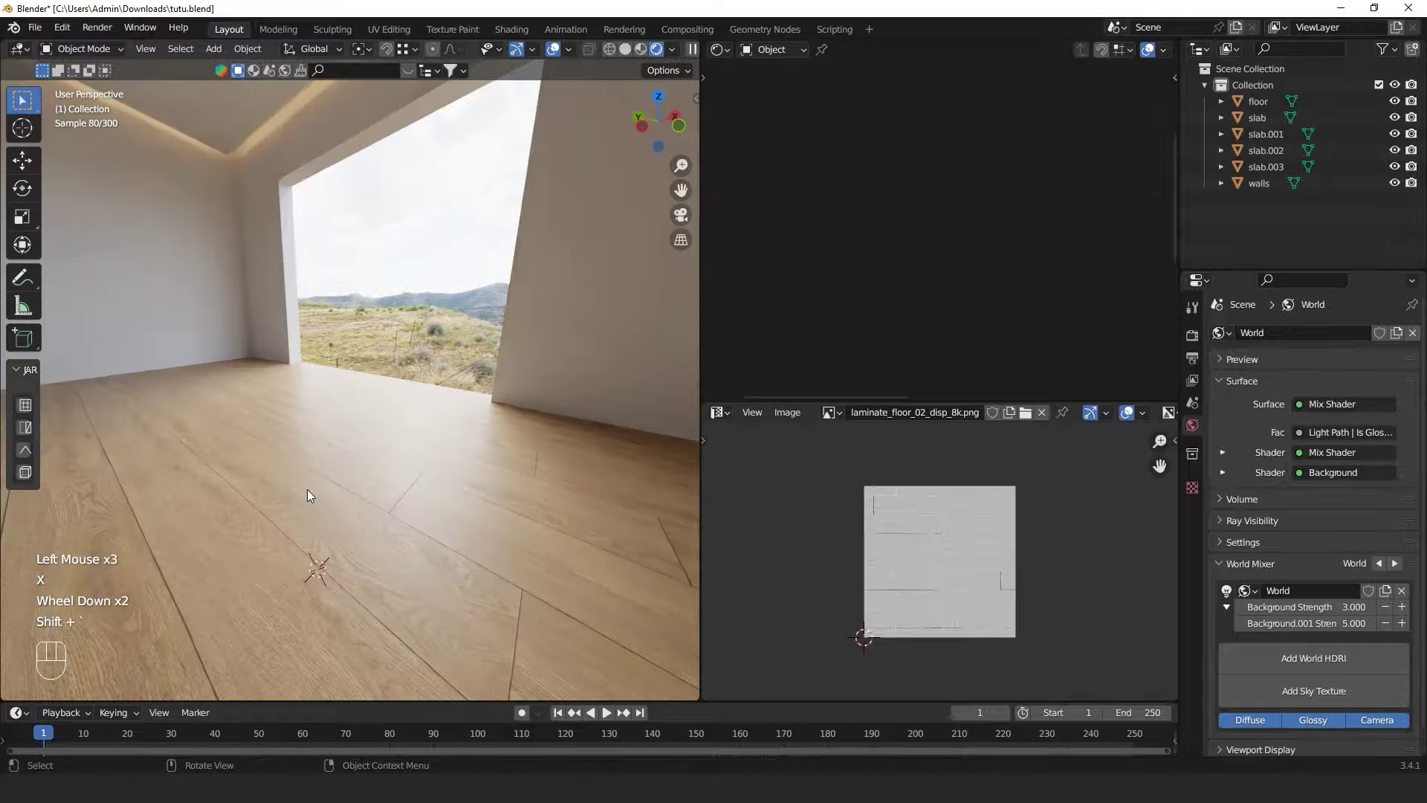
{"action": "left_click_drag", "start_coordinate": [382, 525], "coordinate": [374, 504]}
{"action": "left_click", "coordinate": [415, 274]}
{"action": "left_click", "coordinate": [384, 506]}
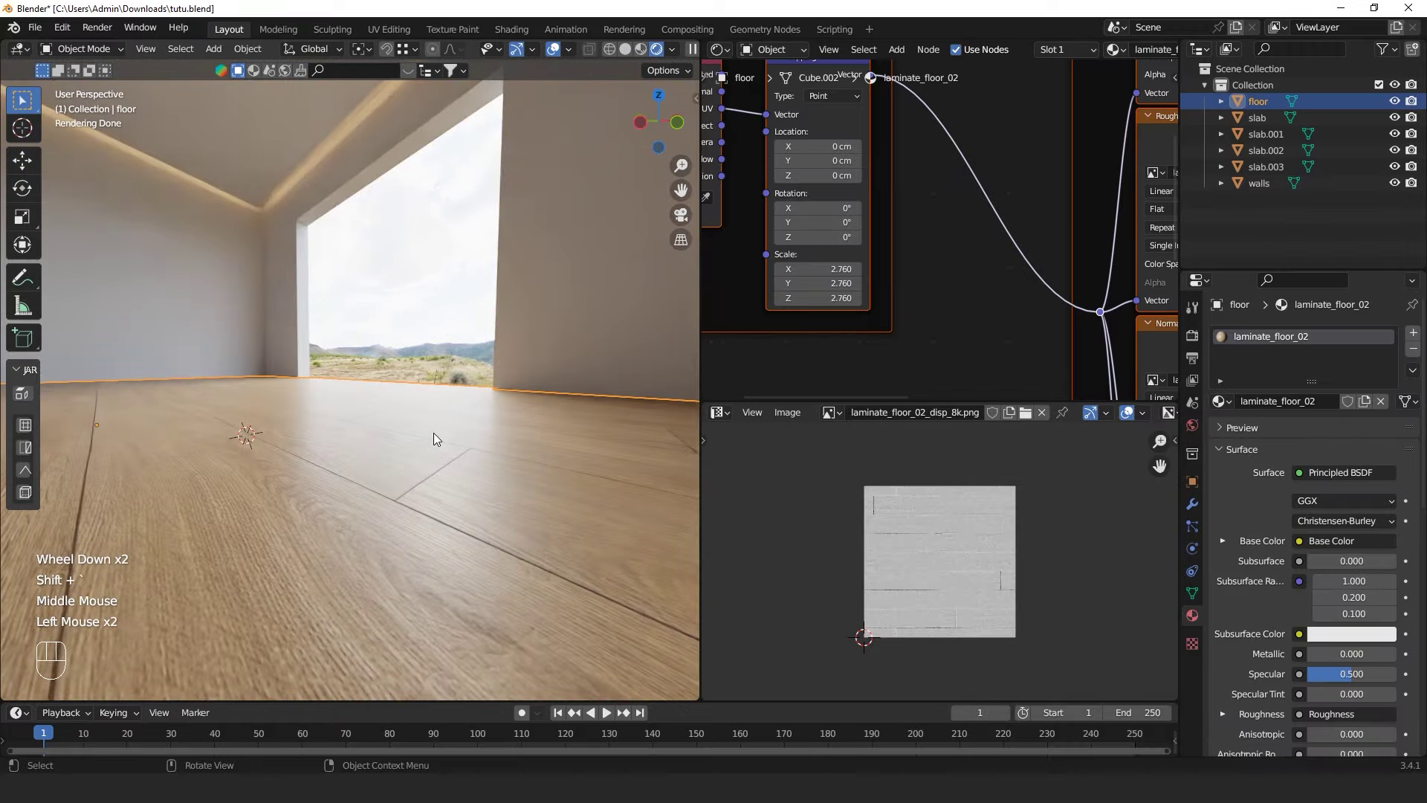
{"action": "scroll", "scroll_direction": "down", "scroll_amount": 3}
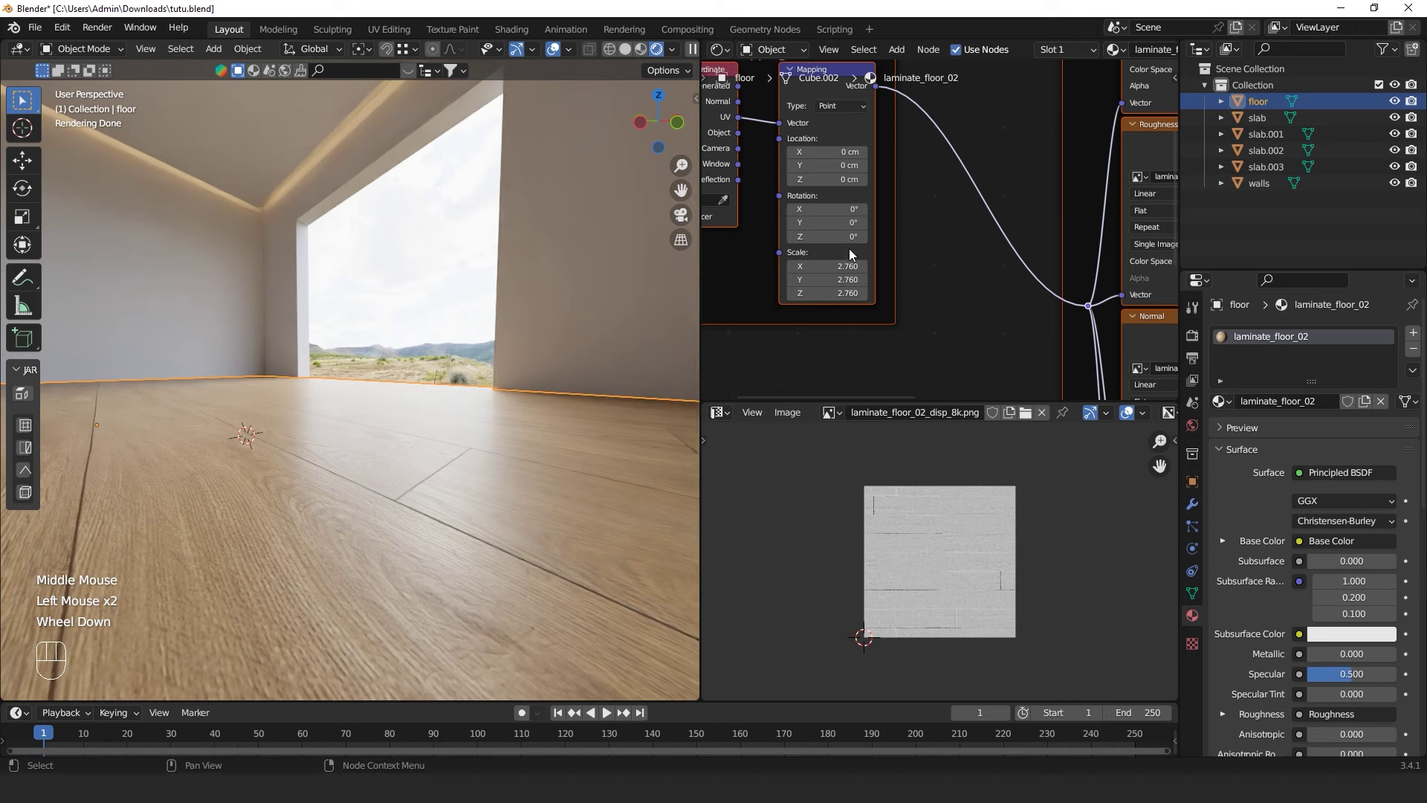
{"action": "scroll", "scroll_direction": "down", "scroll_amount": 3}
Review the floor material nodes and save tutu.blend
{"action": "middle_click", "coordinate": [421, 306]}
{"action": "left_click", "coordinate": [421, 306]}
{"action": "middle_click", "coordinate": [392, 345]}
{"action": "scroll", "scroll_direction": "up", "scroll_amount": 3}
{"action": "key", "text": "ctrl+s"}
{"action": "key", "text": "ctrl+s"}
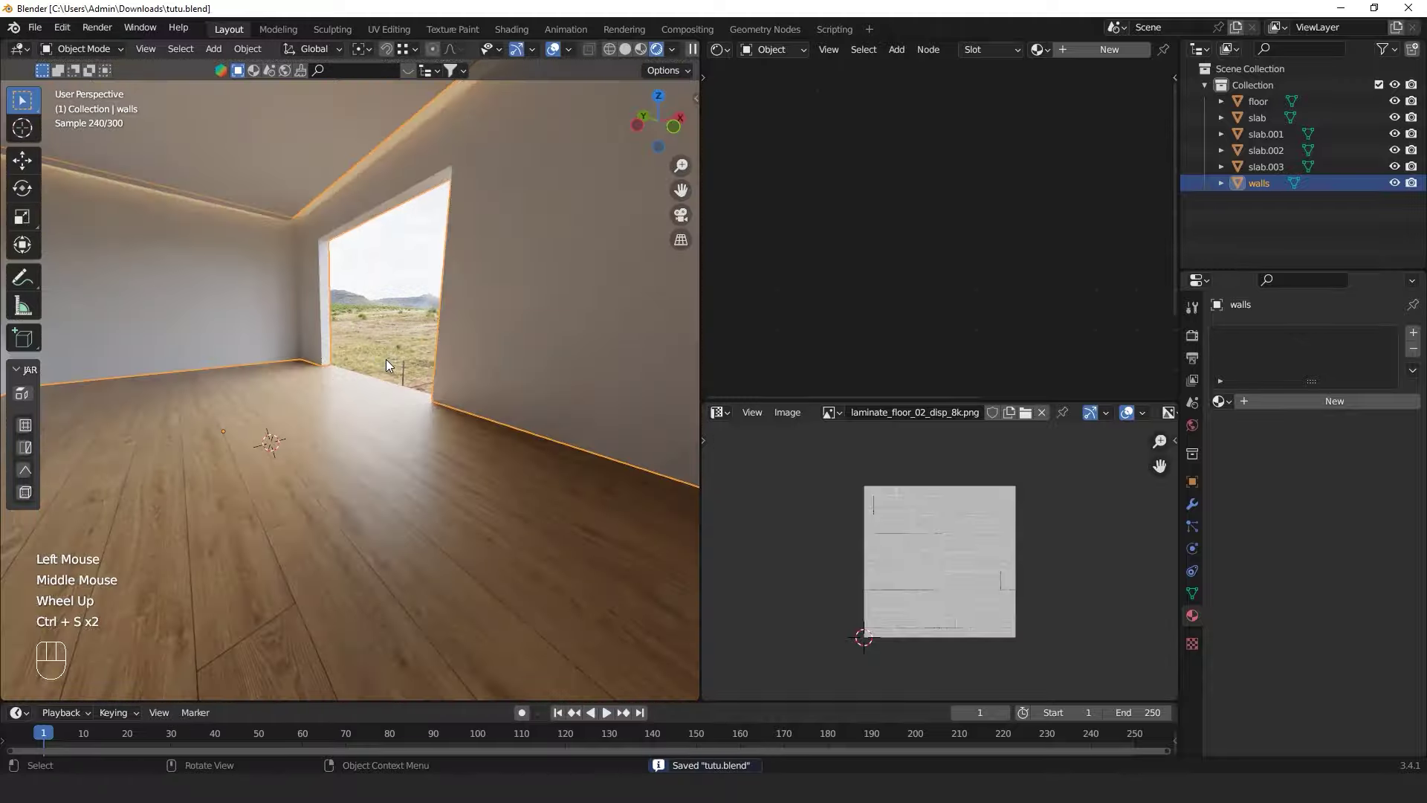
In Edit > Preferences > System, choose OptiX as the Cycles render device type
{"action": "middle_click", "coordinate": [364, 328]}
{"action": "left_click_drag", "start_coordinate": [63, 36], "coordinate": [177, 99]}
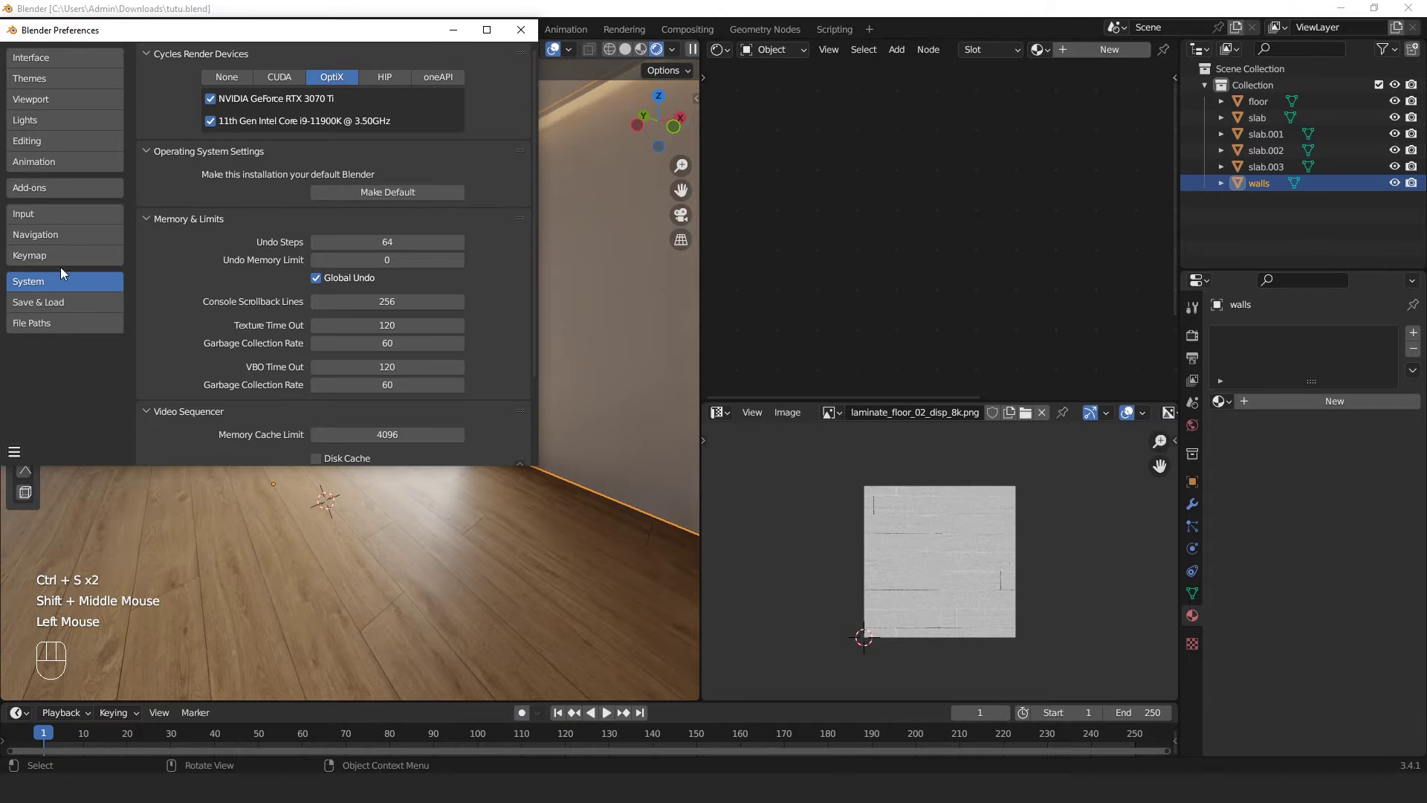
{"action": "left_click", "coordinate": [395, 315]}
{"action": "left_click_drag", "start_coordinate": [417, 373], "coordinate": [326, 376]}
{"action": "middle_click", "coordinate": [325, 383]}
{"action": "middle_click", "coordinate": [390, 414]}
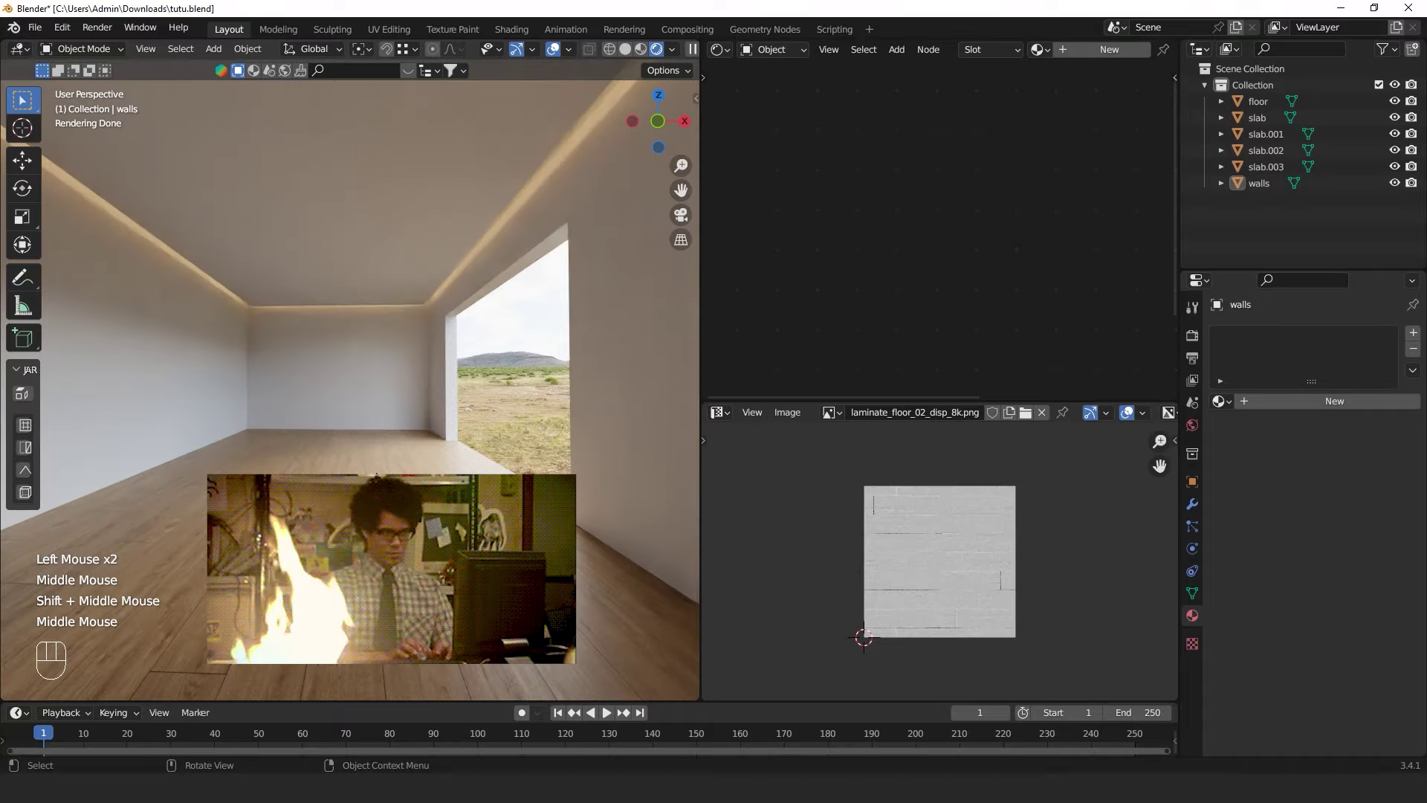
{"action": "middle_click", "coordinate": [462, 417]}
{"action": "middle_click", "coordinate": [434, 414]}
{"action": "middle_click", "coordinate": [443, 428]}
{"action": "middle_click", "coordinate": [424, 439]}
Enable both the RTX 3070 Ti GPU and the Intel CPU under OptiX and save tutu.blend
{"action": "left_click", "coordinate": [510, 414]}
{"action": "middle_click", "coordinate": [425, 440]}
{"action": "key", "text": "ctrl+s"}
{"action": "middle_click", "coordinate": [424, 433]}
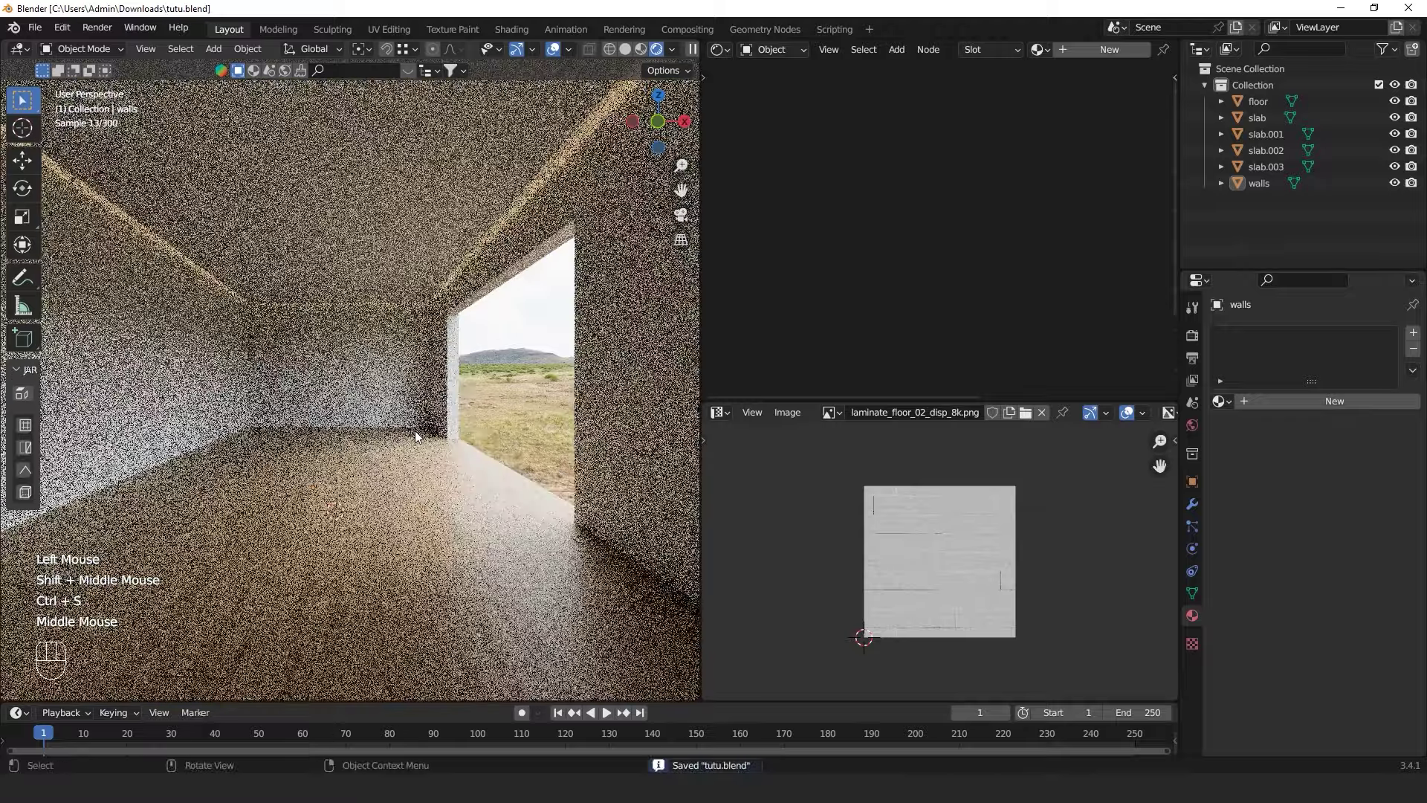
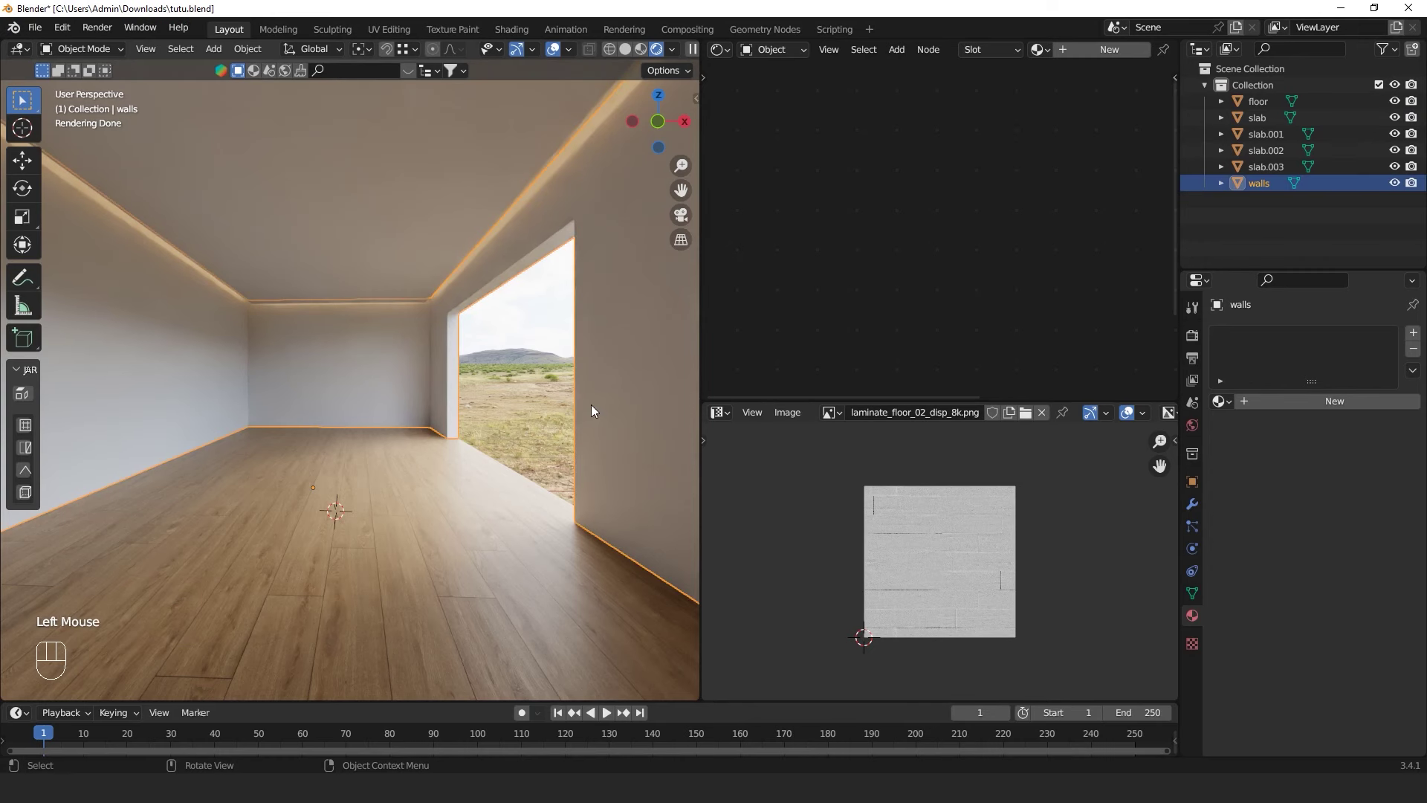
Append the beige_wall_001 material from another blend file and leave the slab's Edit Mode
{"action": "left_click_drag", "start_coordinate": [39, 31], "coordinate": [77, 213]}
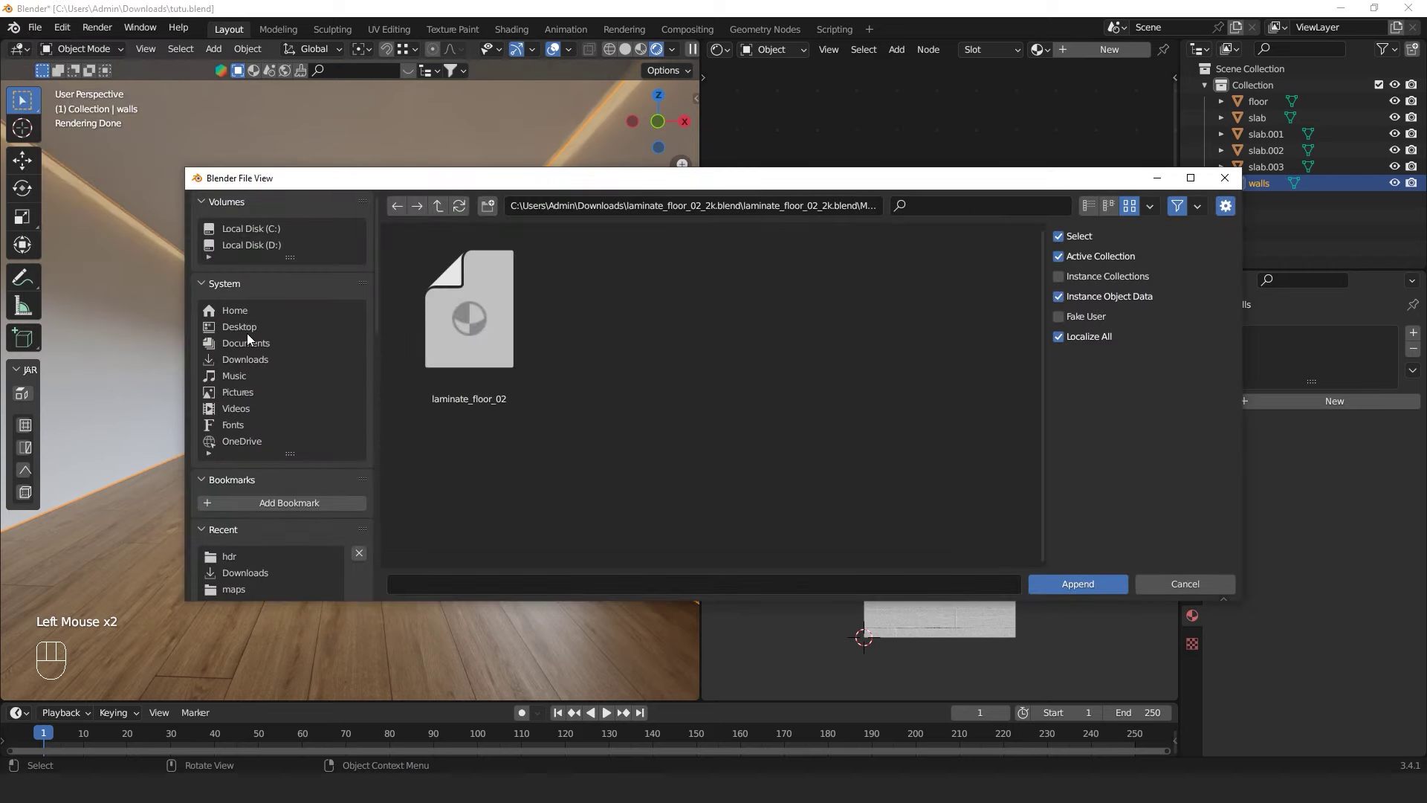
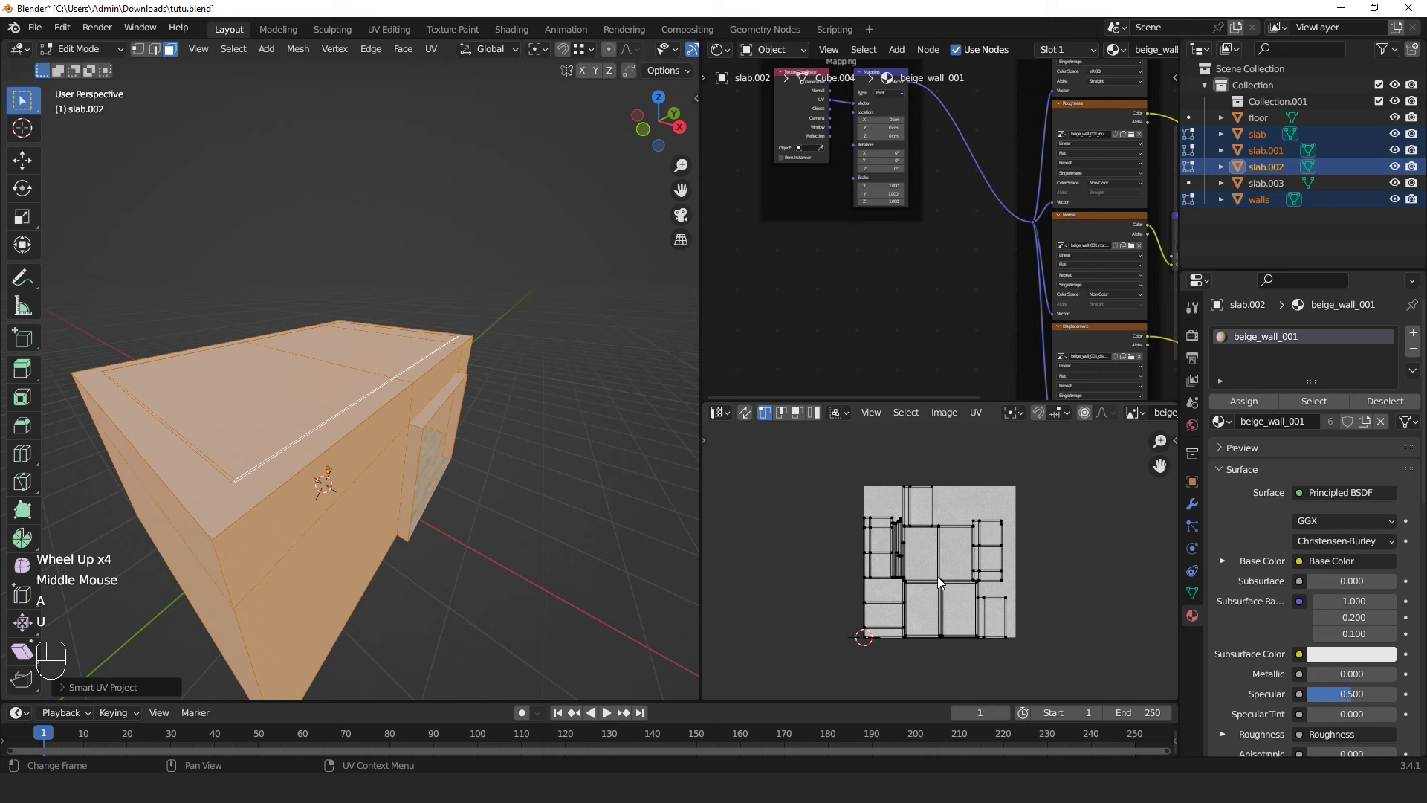
{"action": "key", "text": "Tab"}
{"action": "middle_click", "coordinate": [389, 528]}
{"action": "left_click_drag", "start_coordinate": [326, 505], "coordinate": [490, 465]}
{"action": "scroll", "scroll_direction": "up", "scroll_amount": 3}
{"action": "left_click_drag", "start_coordinate": [472, 467], "coordinate": [391, 473]}
{"action": "scroll", "scroll_direction": "down", "scroll_amount": 3}
{"action": "left_click_drag", "start_coordinate": [388, 476], "coordinate": [409, 491]}
{"action": "key", "text": "Tab"}
{"action": "key", "text": "Tab"}
{"action": "middle_click", "coordinate": [950, 252]}
{"action": "scroll", "scroll_direction": "up", "scroll_amount": 3}
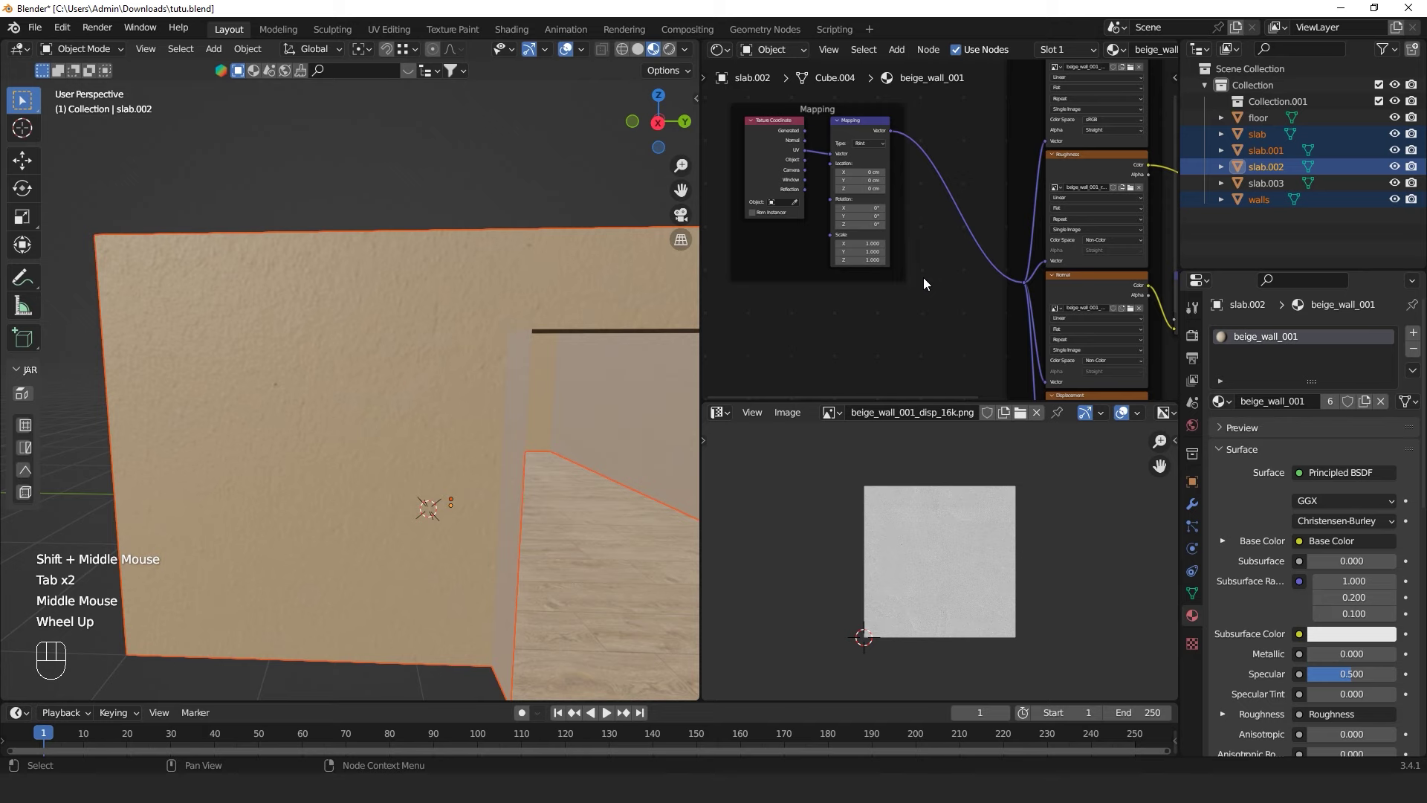
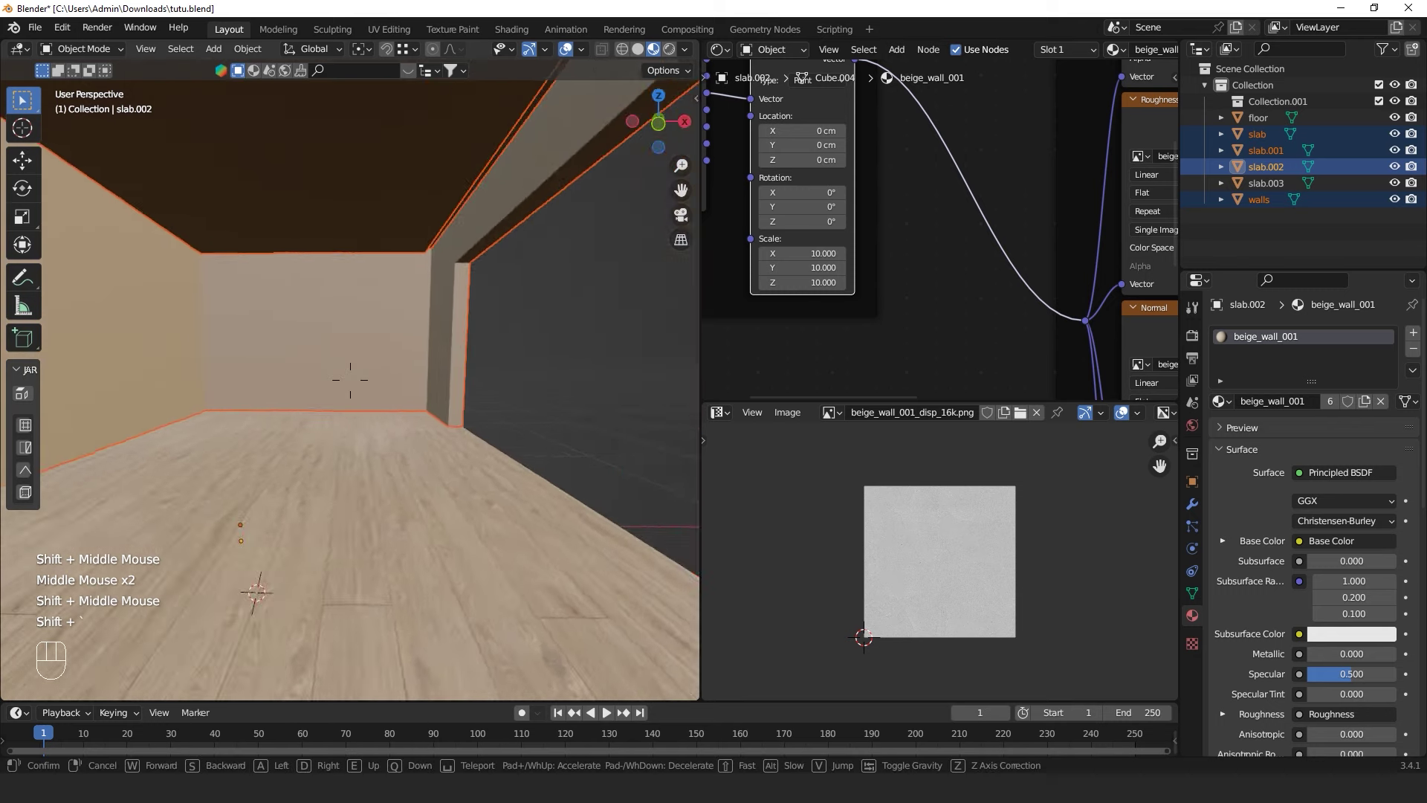
Walk through the room interior to inspect the walls and ceiling with the new material
{"action": "left_click", "coordinate": [553, 353]}
{"action": "scroll", "scroll_direction": "down", "scroll_amount": 3}
{"action": "left_click_drag", "start_coordinate": [527, 362], "coordinate": [448, 380]}
{"action": "scroll", "scroll_direction": "down", "scroll_amount": 3}
{"action": "left_click_drag", "start_coordinate": [529, 388], "coordinate": [518, 409]}
{"action": "scroll", "scroll_direction": "up", "scroll_amount": 3}
{"action": "left_click_drag", "start_coordinate": [584, 51], "coordinate": [424, 439]}
{"action": "left_click", "coordinate": [434, 541]}
{"action": "left_click_drag", "start_coordinate": [456, 474], "coordinate": [362, 448]}
{"action": "scroll", "scroll_direction": "up", "scroll_amount": 3}
{"action": "left_click_drag", "start_coordinate": [343, 425], "coordinate": [336, 419]}
{"action": "scroll", "scroll_direction": "up", "scroll_amount": 3}
{"action": "left_click_drag", "start_coordinate": [332, 416], "coordinate": [517, 414]}
{"action": "scroll", "scroll_direction": "down", "scroll_amount": 3}
{"action": "left_click_drag", "start_coordinate": [534, 405], "coordinate": [478, 423]}
{"action": "scroll", "scroll_direction": "down", "scroll_amount": 3}
{"action": "left_click_drag", "start_coordinate": [446, 427], "coordinate": [546, 447]}
{"action": "scroll", "scroll_direction": "down", "scroll_amount": 3}
{"action": "left_click_drag", "start_coordinate": [536, 443], "coordinate": [571, 448]}
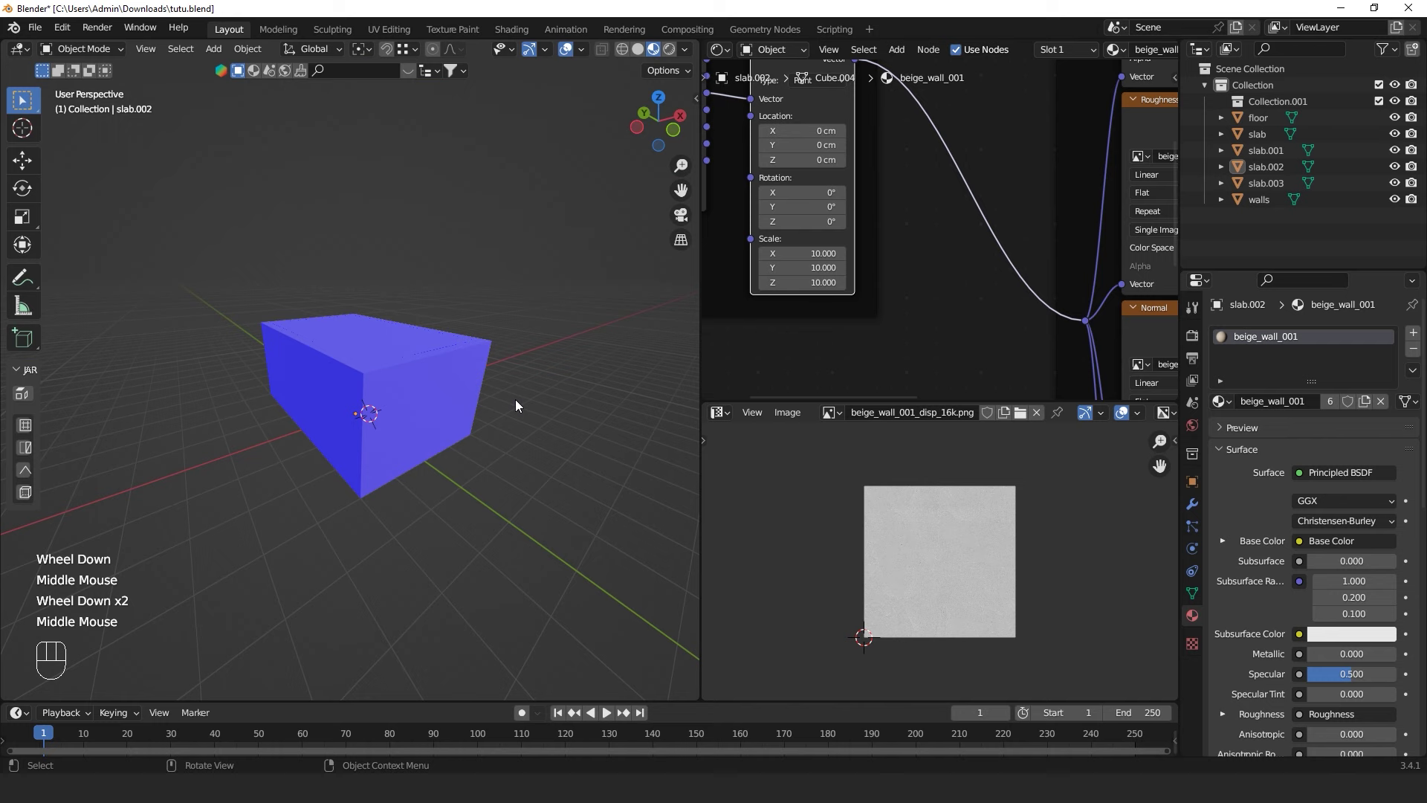
{"action": "left_click_drag", "start_coordinate": [477, 399], "coordinate": [340, 390]}
{"action": "scroll", "scroll_direction": "up", "scroll_amount": 3}
{"action": "left_click_drag", "start_coordinate": [395, 385], "coordinate": [333, 401]}
{"action": "left_click_drag", "start_coordinate": [330, 411], "coordinate": [355, 417]}
{"action": "scroll", "scroll_direction": "up", "scroll_amount": 3}
{"action": "left_click_drag", "start_coordinate": [392, 406], "coordinate": [499, 396]}
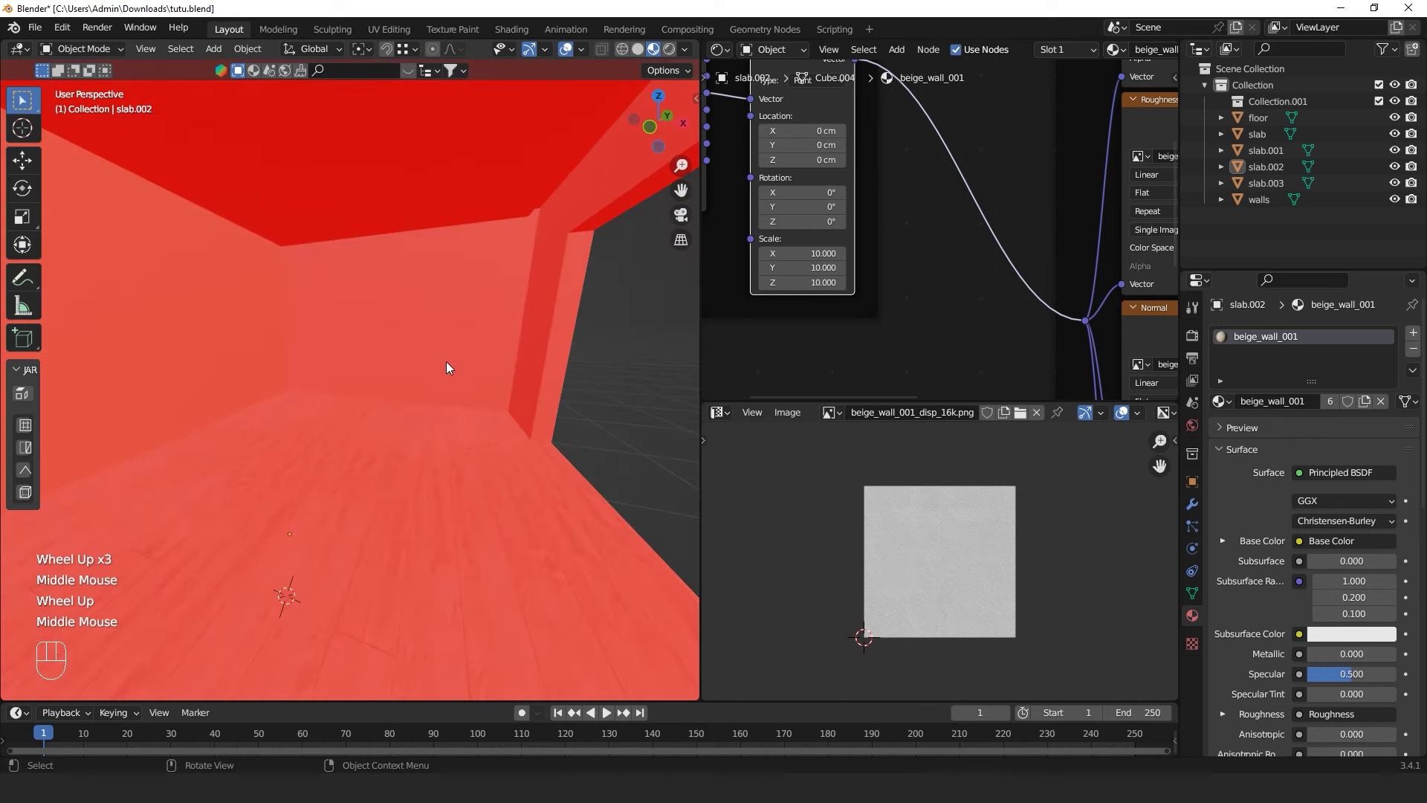
{"action": "scroll", "scroll_direction": "down", "scroll_amount": 3}
{"action": "left_click_drag", "start_coordinate": [448, 366], "coordinate": [399, 415]}
Delete the stray plane left inside the room
{"action": "right_click", "coordinate": [506, 374]}
{"action": "key", "text": "shift+a"}
{"action": "key", "text": "g"}
{"action": "key", "text": "shift+z"}
{"action": "left_click", "coordinate": [656, 492]}
{"action": "left_click_drag", "start_coordinate": [543, 439], "coordinate": [548, 435]}
{"action": "key", "text": "x"}
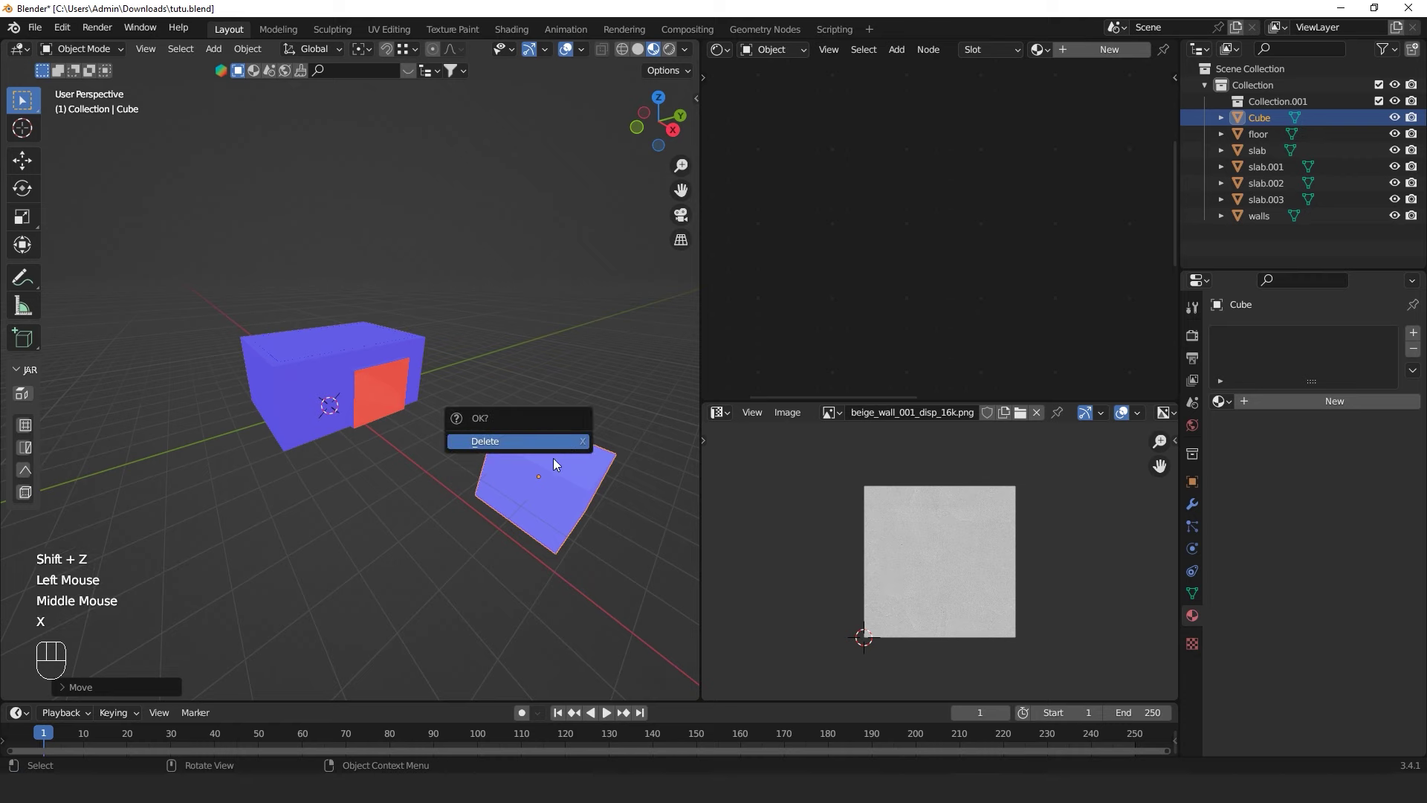
{"action": "scroll", "scroll_direction": "up", "scroll_amount": 3}
{"action": "left_click_drag", "start_coordinate": [347, 395], "coordinate": [456, 369]}
{"action": "middle_click", "coordinate": [422, 365]}
{"action": "left_click", "coordinate": [415, 382]}
{"action": "scroll", "scroll_direction": "down", "scroll_amount": 3}
{"action": "left_click_drag", "start_coordinate": [416, 379], "coordinate": [396, 361]}
{"action": "scroll", "scroll_direction": "down", "scroll_amount": 3}
{"action": "left_click_drag", "start_coordinate": [372, 370], "coordinate": [311, 421]}
{"action": "scroll", "scroll_direction": "up", "scroll_amount": 3}
Select all faces of the first slab in Edit Mode and fix its normals with Alt+N
{"action": "key", "text": "a"}
{"action": "key", "text": "Tab"}
{"action": "key", "text": "a"}
{"action": "key", "text": "alt+n"}
{"action": "key", "text": "Tab"}
{"action": "left_click", "coordinate": [557, 510]}
{"action": "scroll", "scroll_direction": "down", "scroll_amount": 3}
{"action": "left_click_drag", "start_coordinate": [525, 474], "coordinate": [408, 408]}
{"action": "scroll", "scroll_direction": "up", "scroll_amount": 3}
{"action": "left_click_drag", "start_coordinate": [394, 405], "coordinate": [333, 426]}
Give slab.002 the beige_wall_001 material with Mapping scale 10 and fix its normals with Alt+N
{"action": "left_click_drag", "start_coordinate": [367, 400], "coordinate": [395, 557]}
{"action": "left_click", "coordinate": [432, 417]}
{"action": "left_click", "coordinate": [440, 371]}
{"action": "key", "text": "Tab"}
{"action": "key", "text": "a"}
{"action": "key", "text": "s"}
{"action": "key", "text": "Escape"}
{"action": "key", "text": "a"}
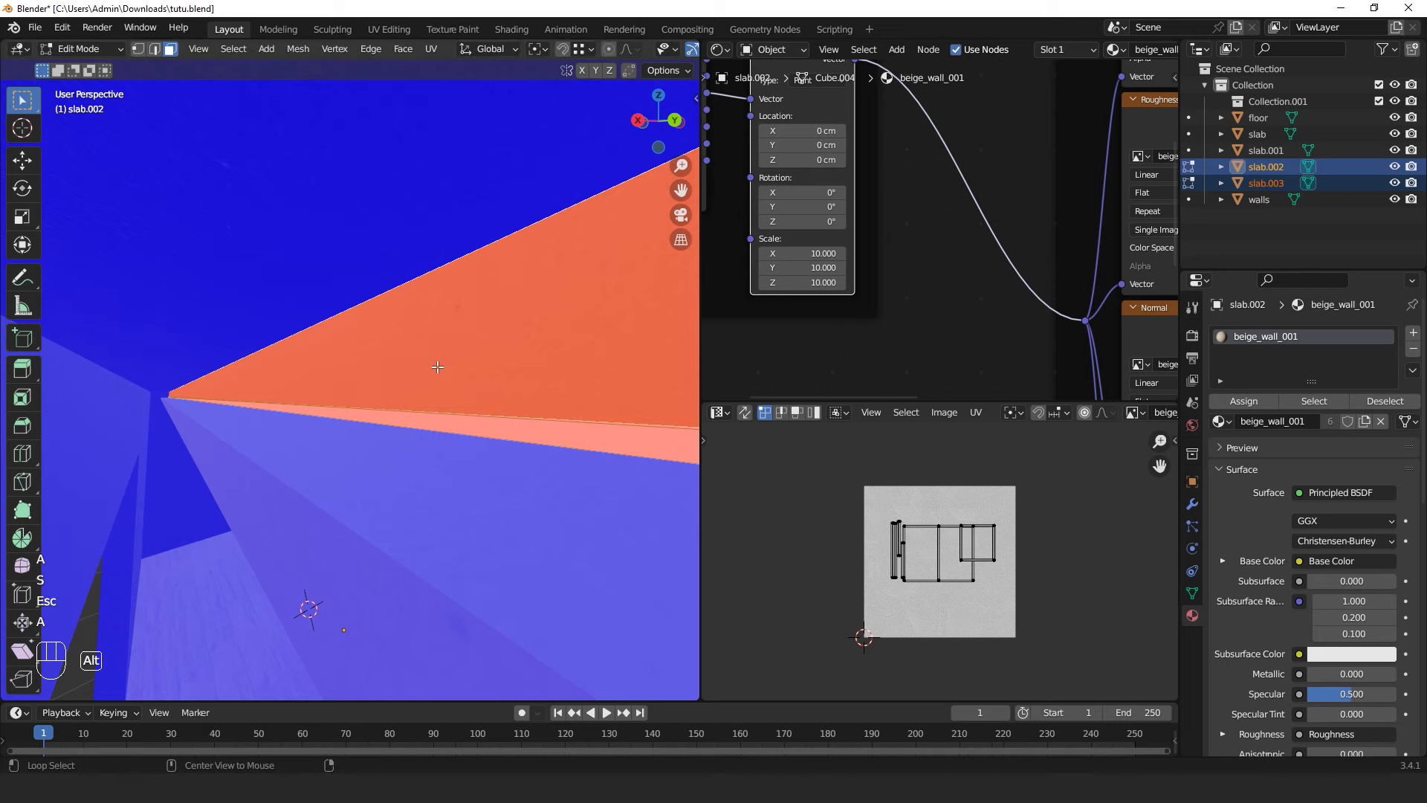
{"action": "key", "text": "alt+n"}
{"action": "key", "text": "Tab"}
Fly through the room to check the beige walls and save tutu.blend
{"action": "middle_click", "coordinate": [429, 399]}
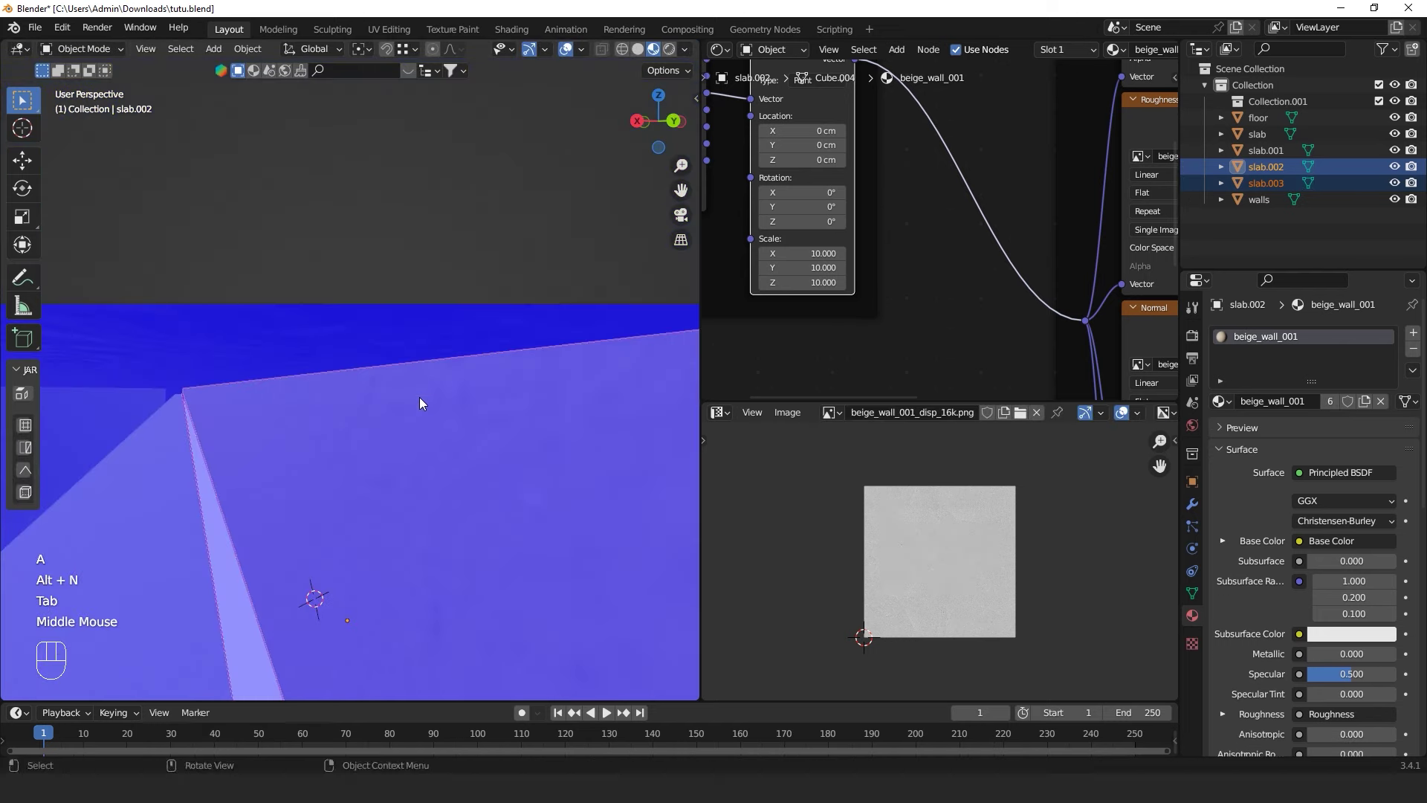
{"action": "middle_click", "coordinate": [386, 443]}
{"action": "middle_click", "coordinate": [386, 436]}
{"action": "left_click_drag", "start_coordinate": [387, 440], "coordinate": [388, 414]}
{"action": "key", "text": "shift+`"}
{"action": "left_click", "coordinate": [520, 426]}
{"action": "key", "text": "ctrl+s"}
{"action": "key", "text": "shift+`"}
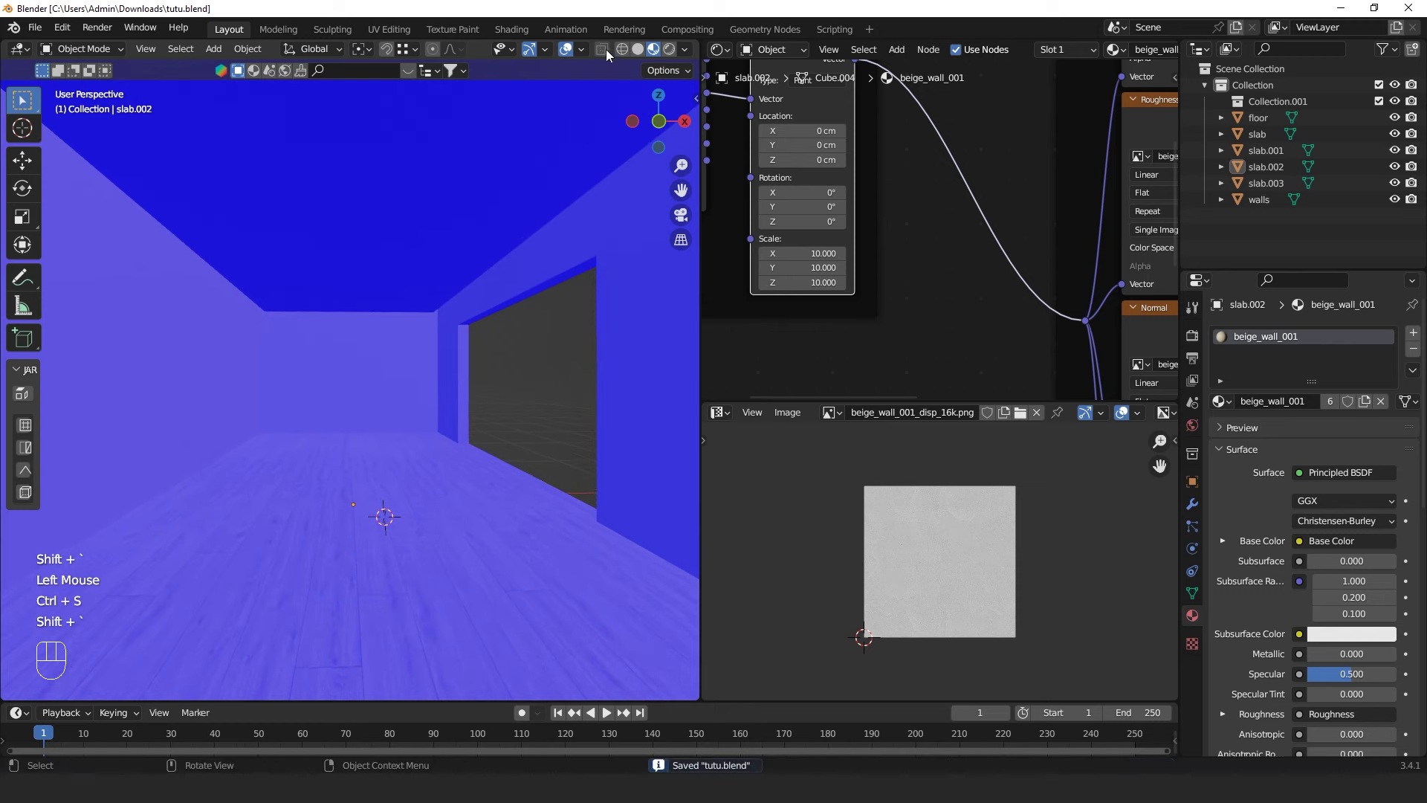
Switch the viewport to rendered preview, fly inside the room and save tutu.blend
{"action": "left_click_drag", "start_coordinate": [586, 58], "coordinate": [397, 425]}
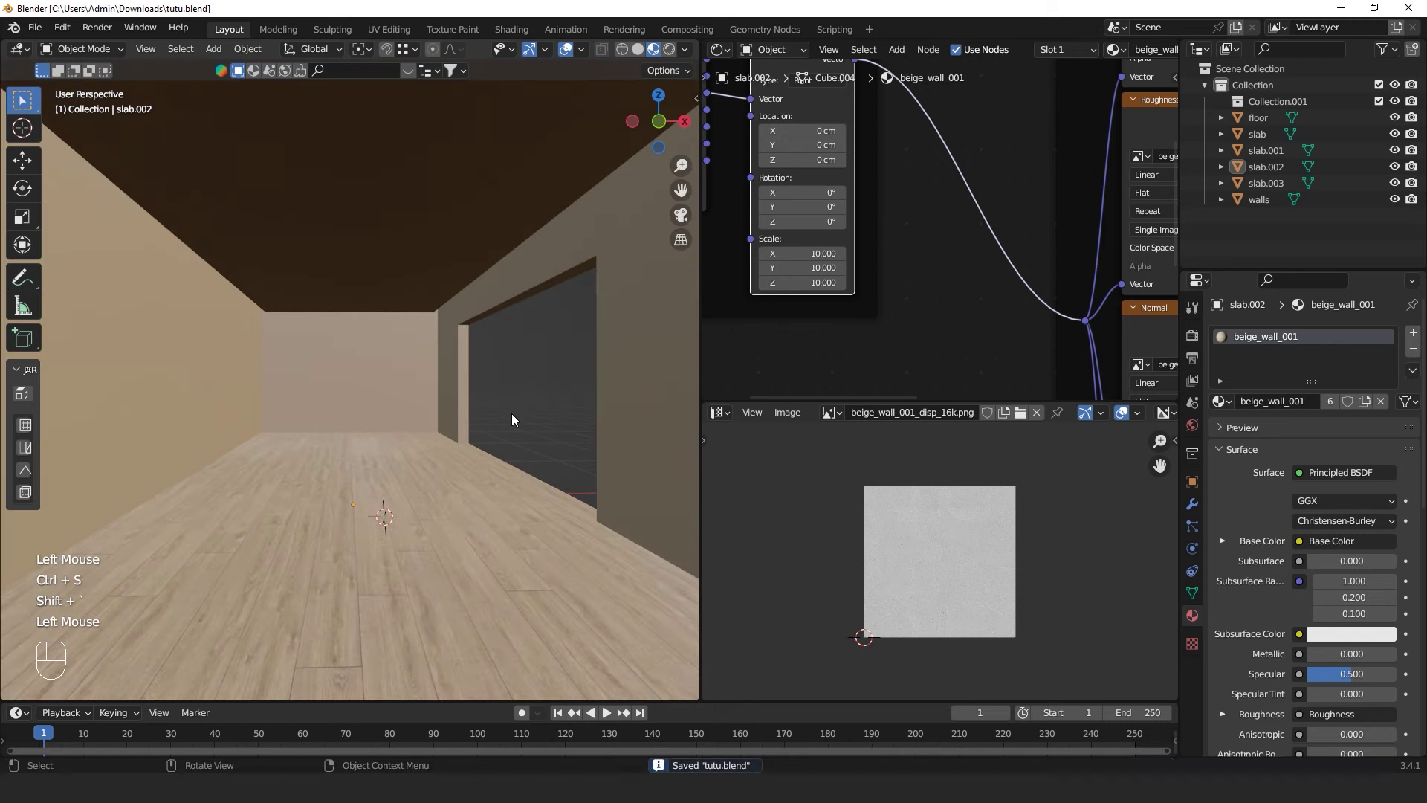
{"action": "middle_click", "coordinate": [514, 416]}
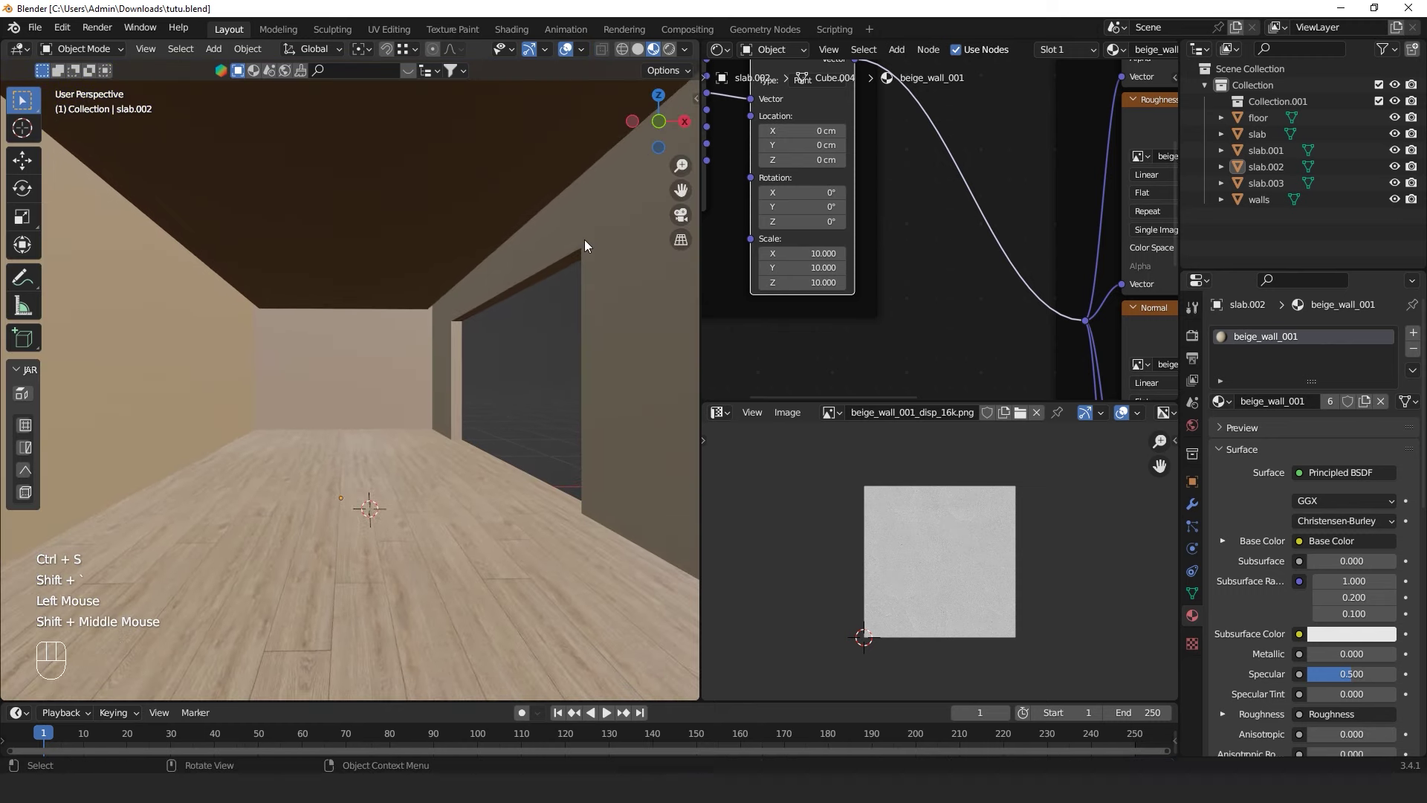
{"action": "left_click", "coordinate": [672, 48]}
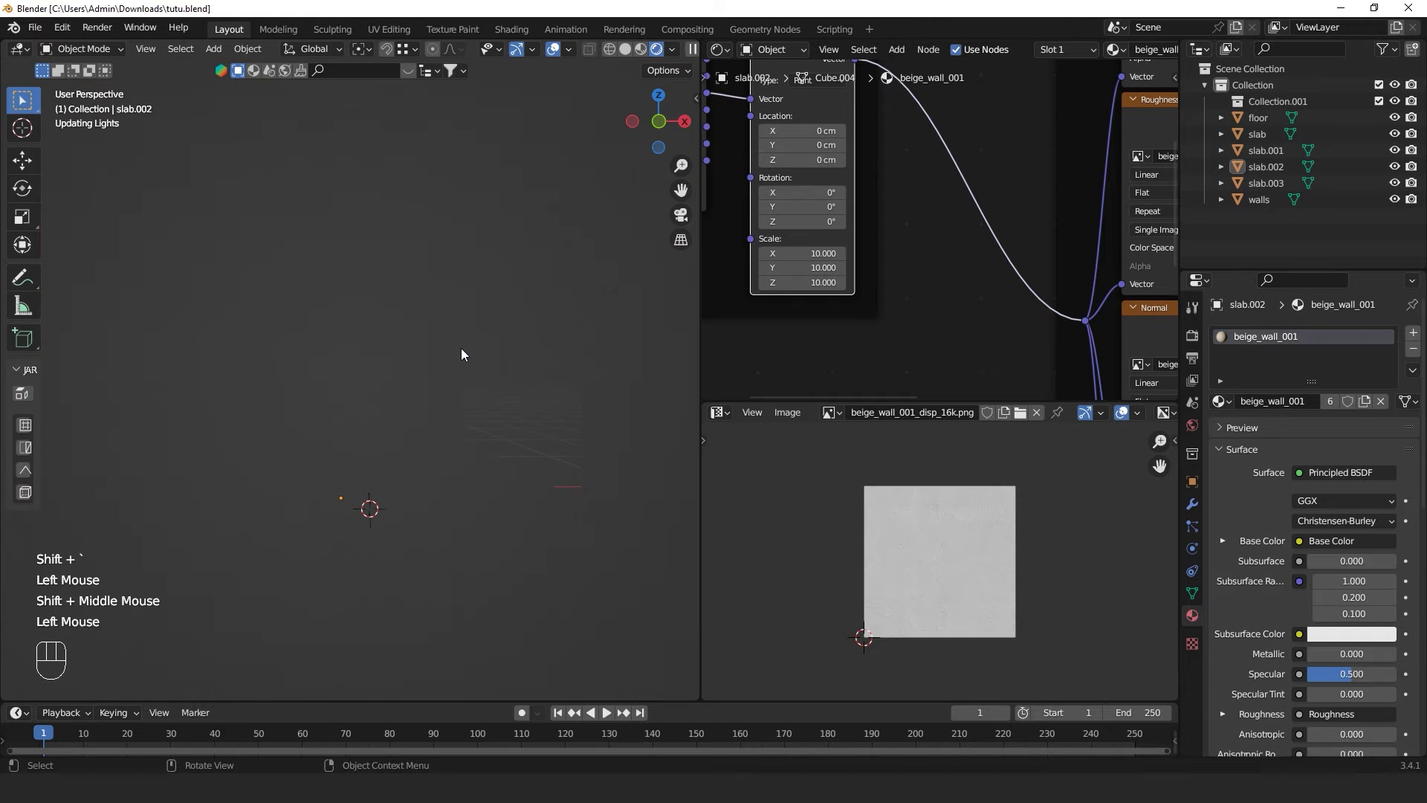
{"action": "left_click", "coordinate": [508, 387]}
{"action": "key", "text": "ctrl+s"}
{"action": "key", "text": "shift+`"}
{"action": "left_click", "coordinate": [569, 425]}
{"action": "key", "text": "ctrl+s"}
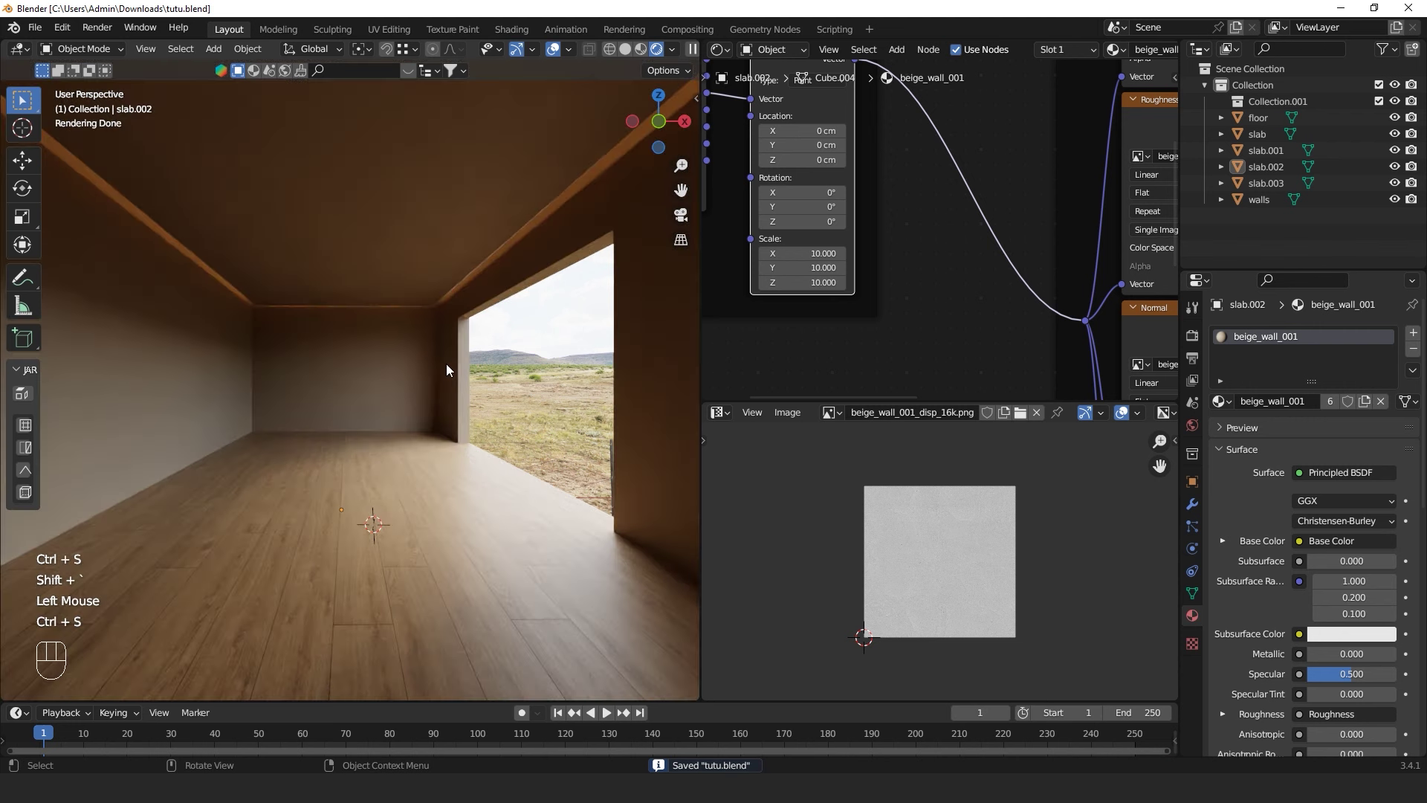
Select the walls object and bring its beige_wall_001 texture nodes into view in the Shader Editor
{"action": "left_click", "coordinate": [449, 367]}
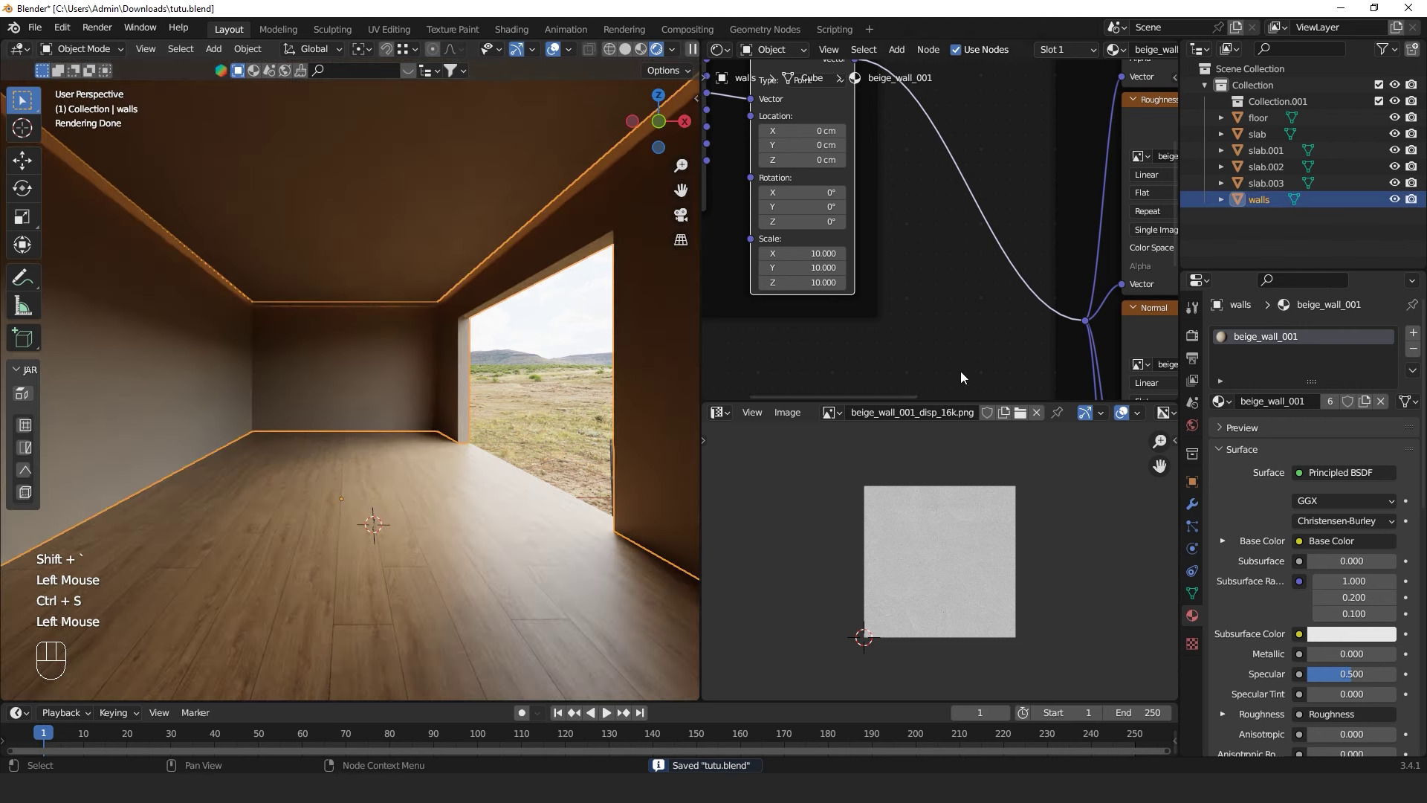
{"action": "scroll", "scroll_direction": "down", "scroll_amount": 3}
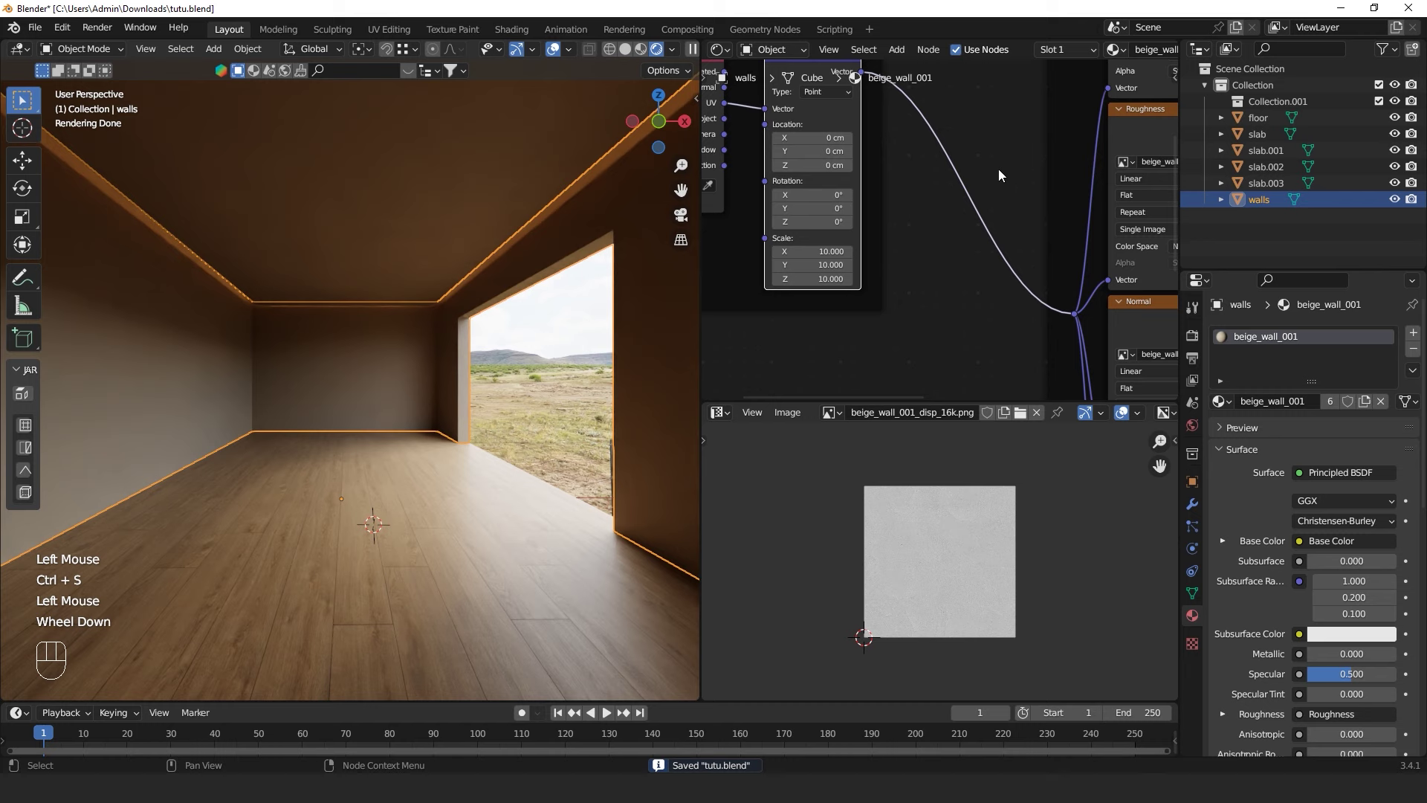
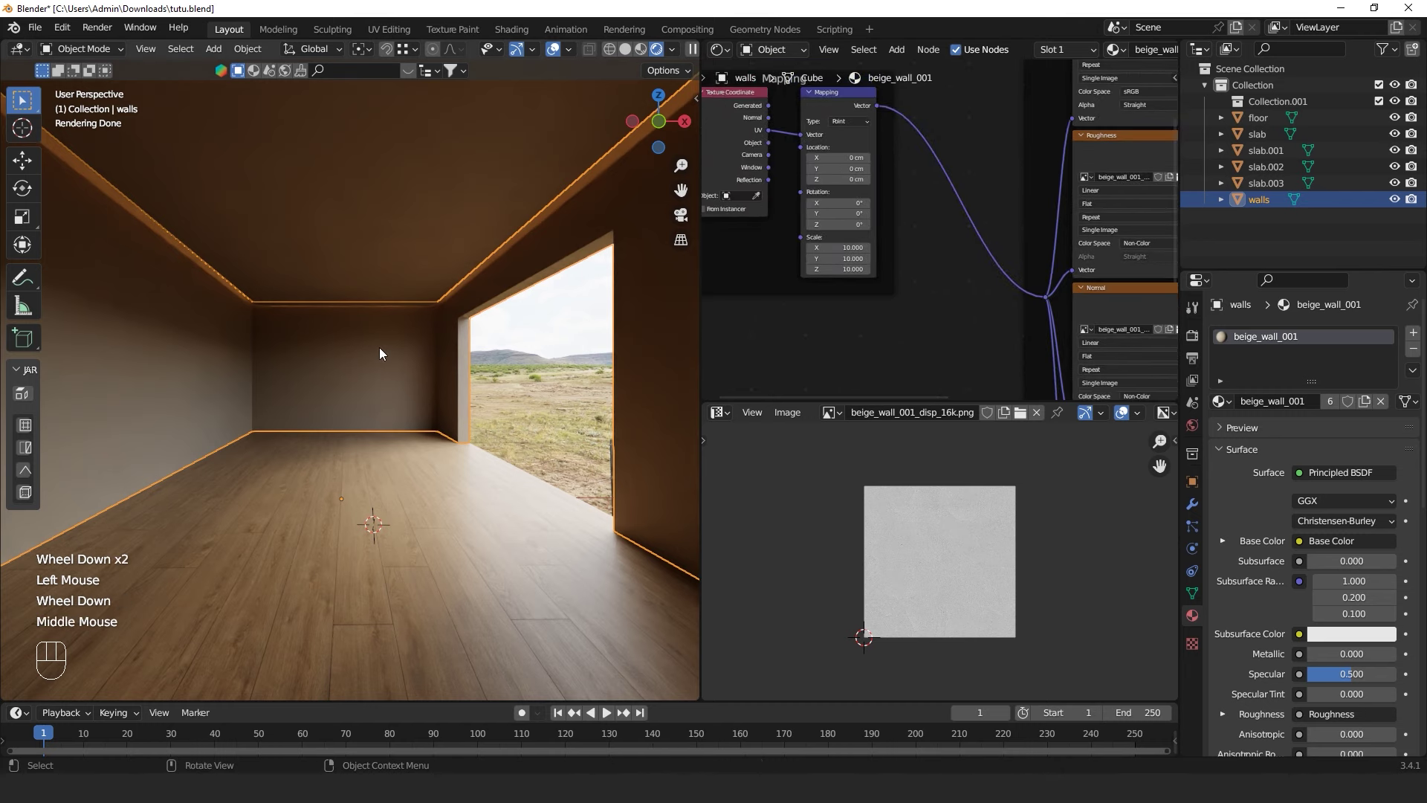
{"action": "left_click", "coordinate": [994, 146]}
{"action": "scroll", "scroll_direction": "down", "scroll_amount": 3}
{"action": "middle_click", "coordinate": [989, 182]}
{"action": "scroll", "scroll_direction": "down", "scroll_amount": 3}
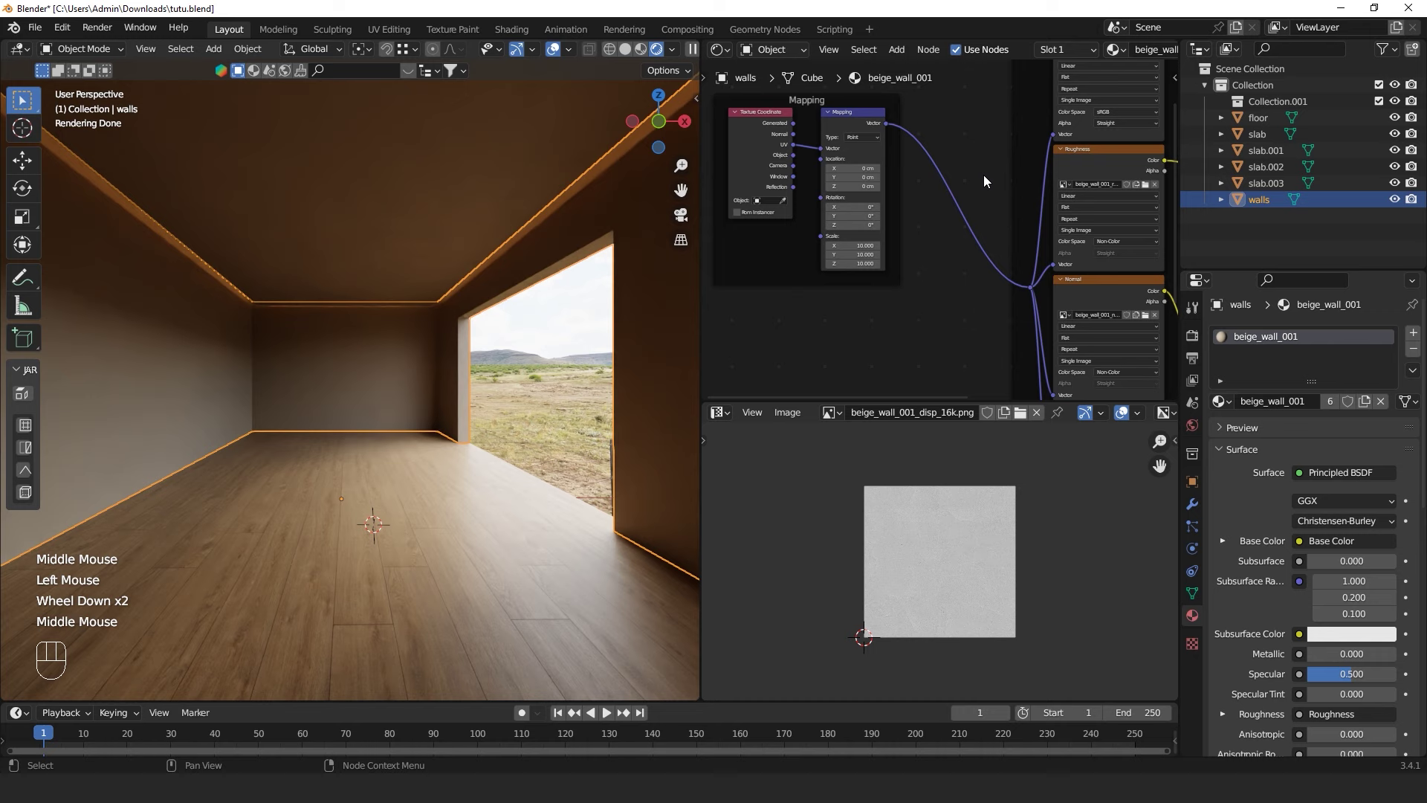
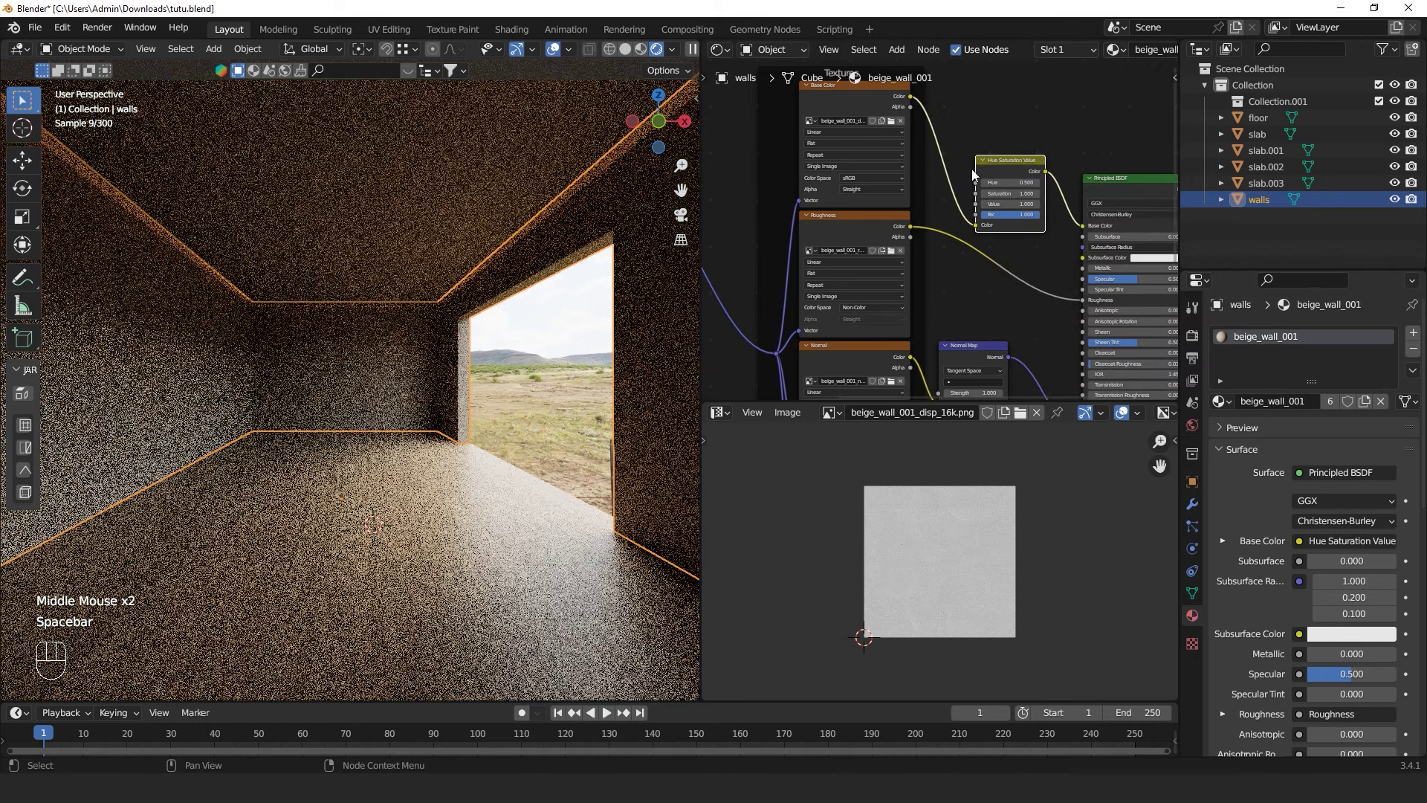
Set the Hue/Saturation/Value Hue to 1.0, then unplug its link from the Principled BSDF Base Color
{"action": "scroll", "scroll_direction": "up", "scroll_amount": 3}
{"action": "scroll", "scroll_direction": "up", "scroll_amount": 3}
{"action": "left_click", "coordinate": [561, 358]}
{"action": "scroll", "scroll_direction": "up", "scroll_amount": 3}
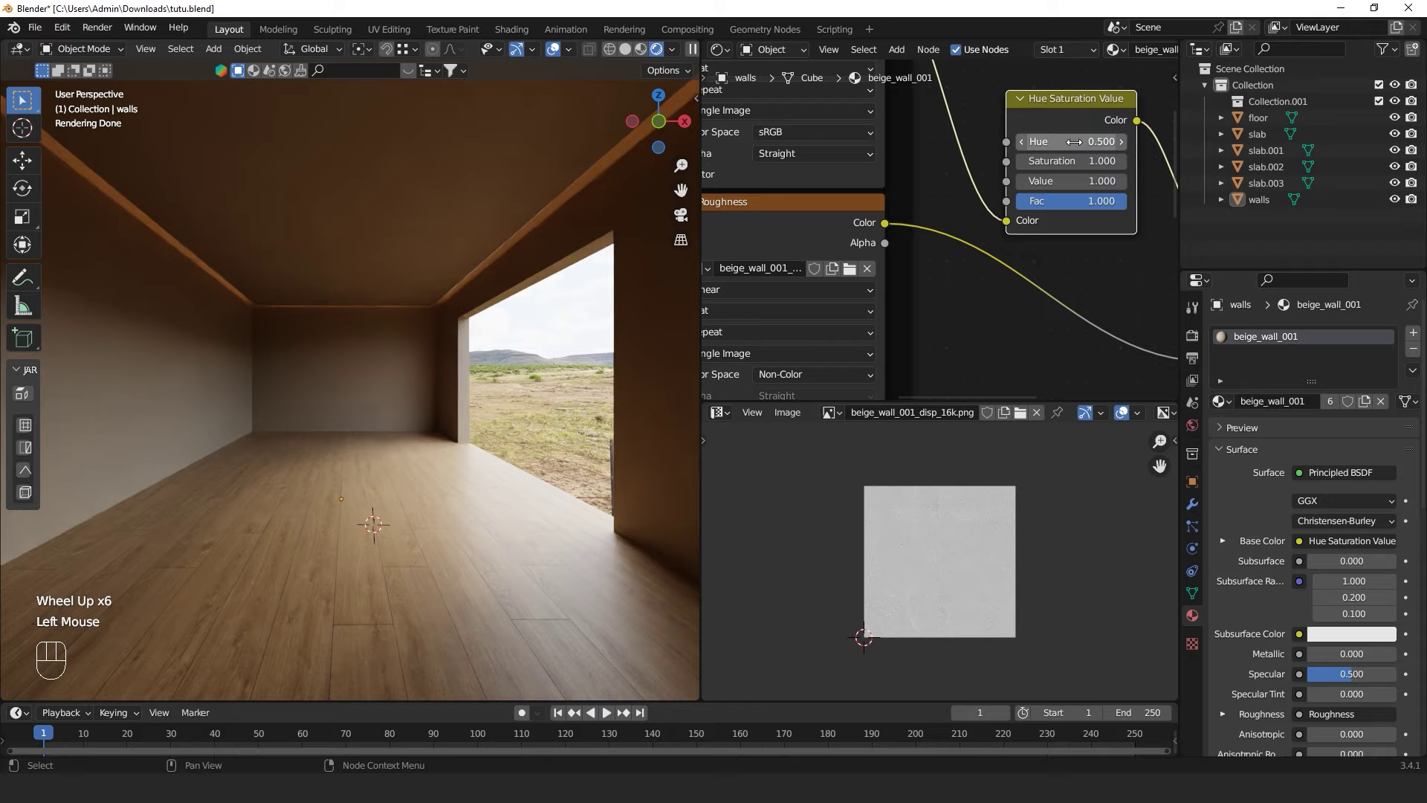
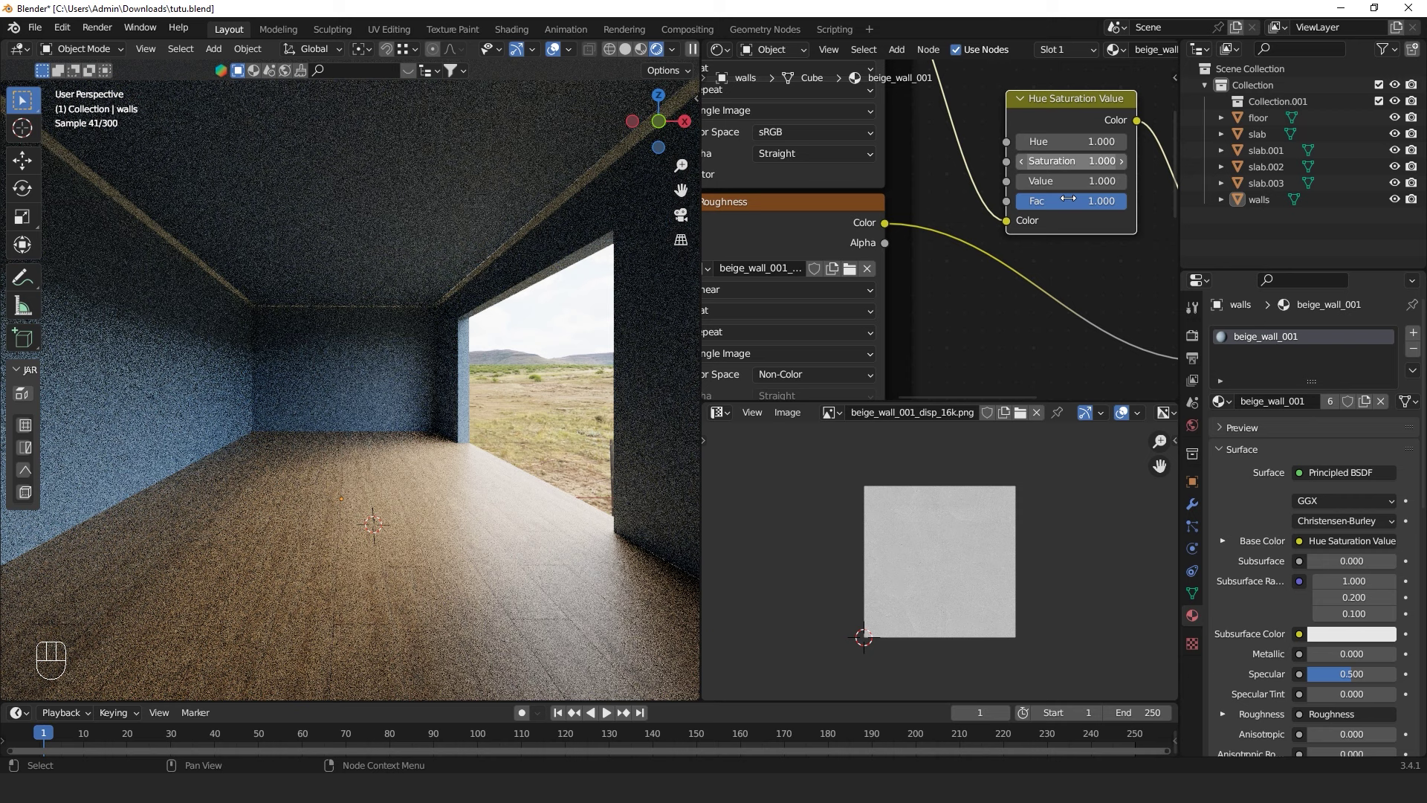
{"action": "scroll", "scroll_direction": "down", "scroll_amount": 3}
{"action": "scroll", "scroll_direction": "down", "scroll_amount": 3}
{"action": "left_click_drag", "start_coordinate": [1136, 230], "coordinate": [1108, 220]}
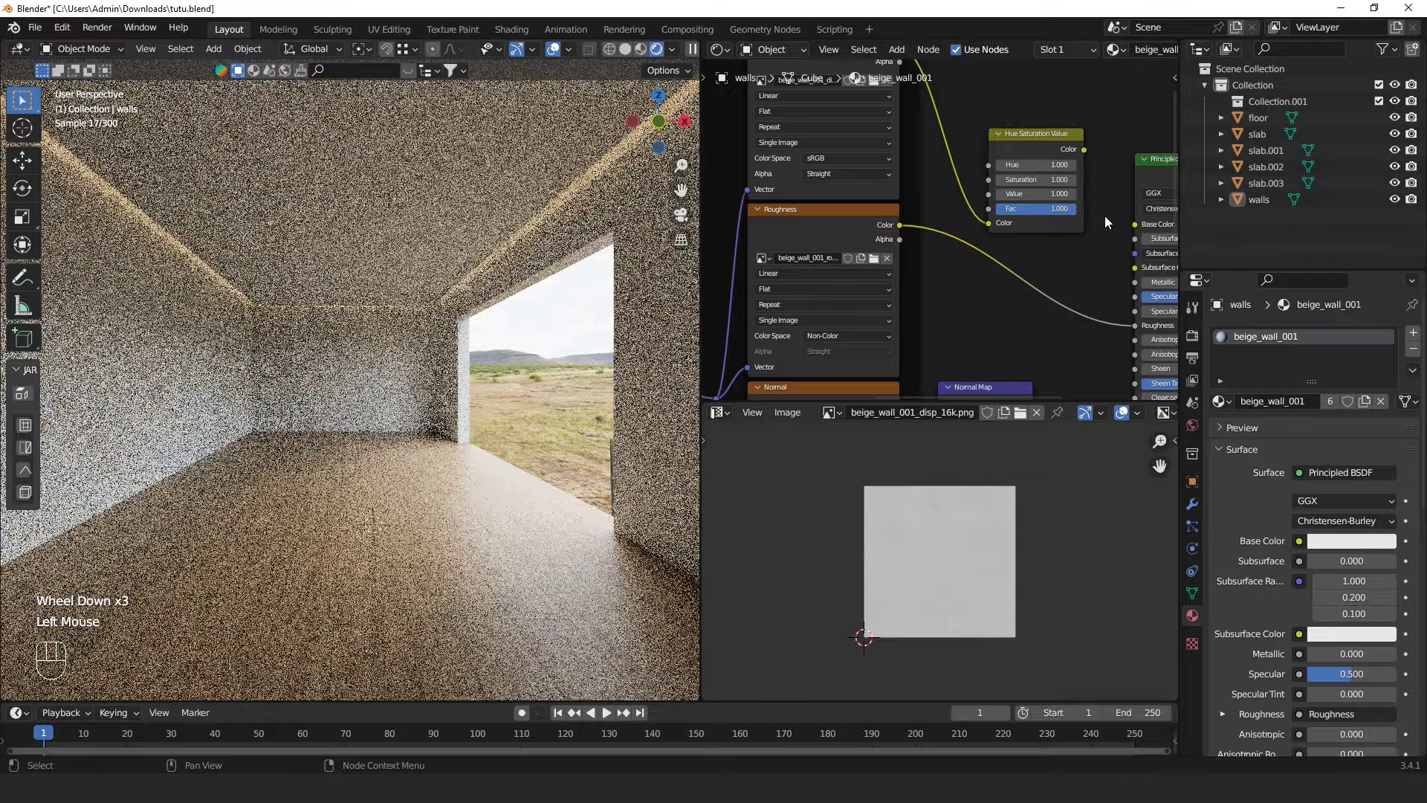
Check the walls' Base Color in the Principled BSDF picker and save the blend file
{"action": "middle_click", "coordinate": [1123, 228]}
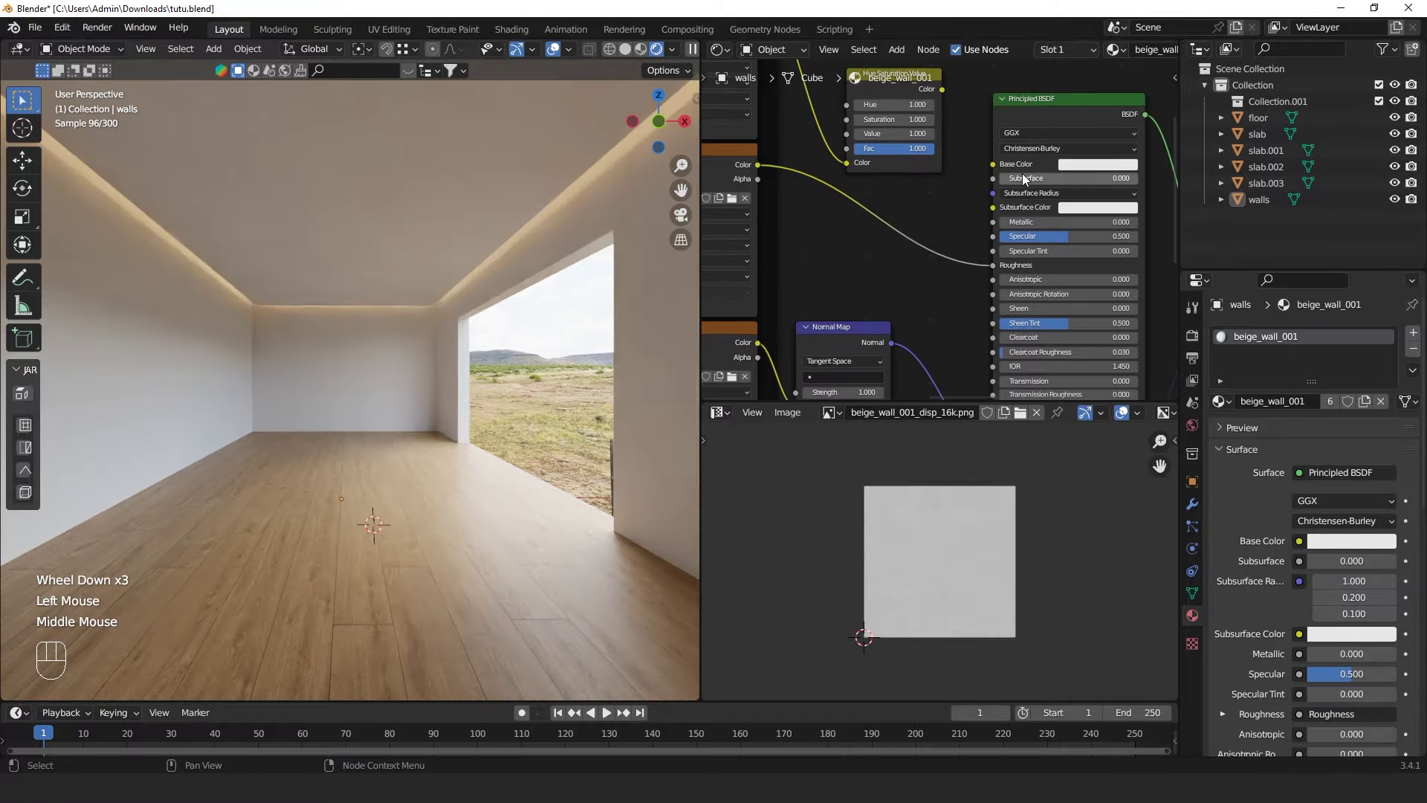
{"action": "scroll", "scroll_direction": "up", "scroll_amount": 3}
{"action": "scroll", "scroll_direction": "up", "scroll_amount": 3}
{"action": "left_click_drag", "start_coordinate": [1121, 169], "coordinate": [1042, 176]}
{"action": "left_click", "coordinate": [1123, 148]}
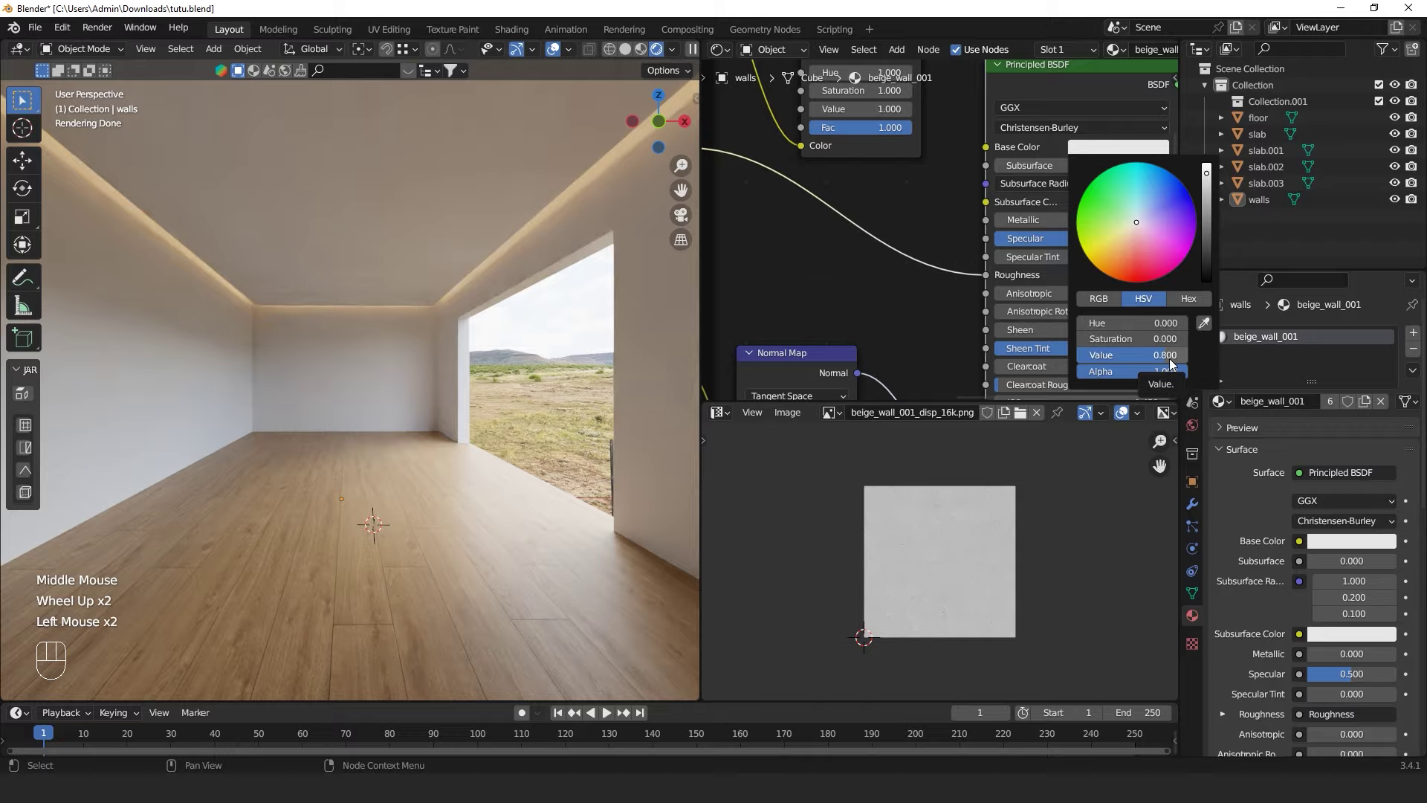
{"action": "left_click", "coordinate": [613, 369]}
{"action": "key", "text": "ctrl+s"}
Walk through the room with walk navigation to inspect the white walls, saving again
{"action": "key", "text": "shift+`"}
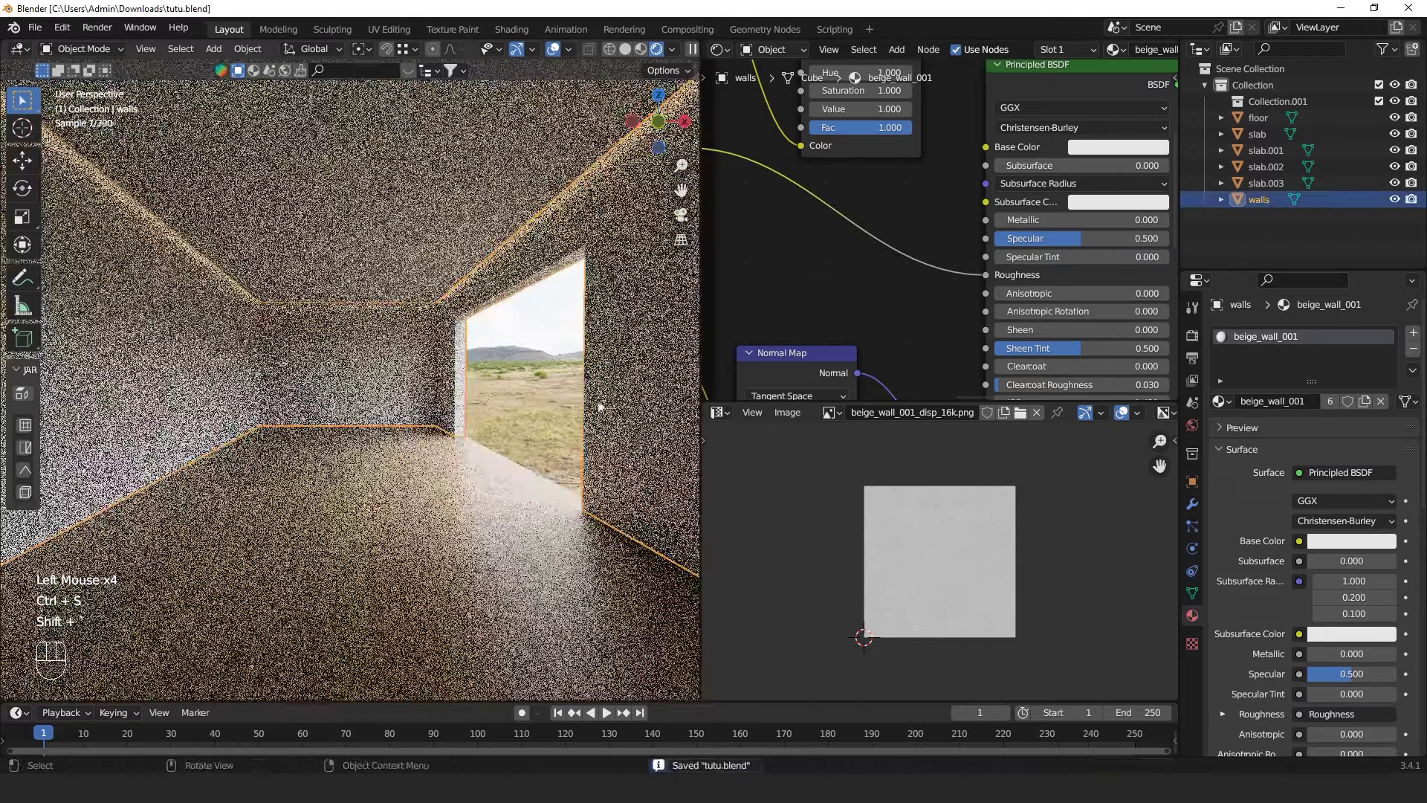
{"action": "left_click", "coordinate": [524, 406]}
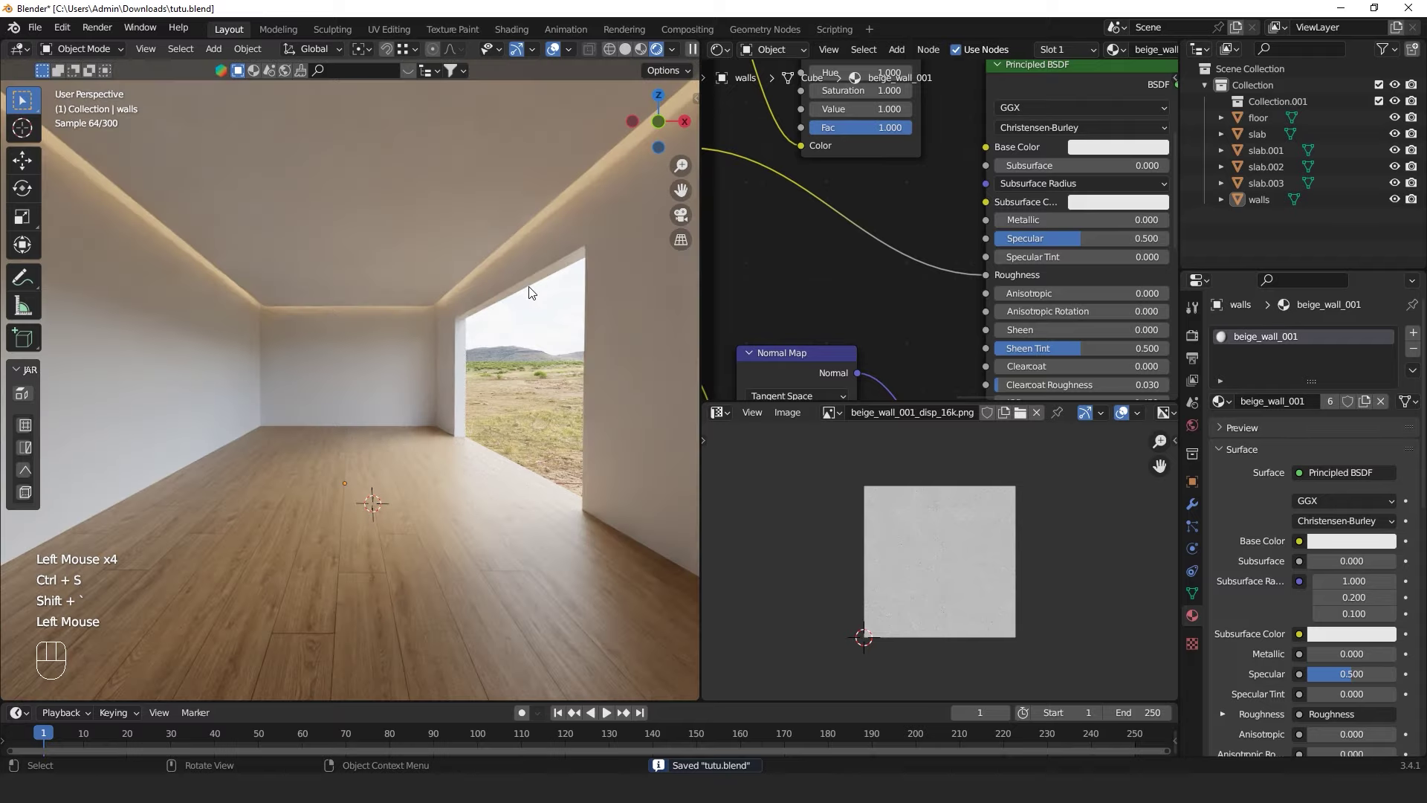
{"action": "key", "text": "ctrl+s"}
{"action": "key", "text": "ctrl+s"}
{"action": "middle_click", "coordinate": [527, 387]}
{"action": "key", "text": "shift+`"}
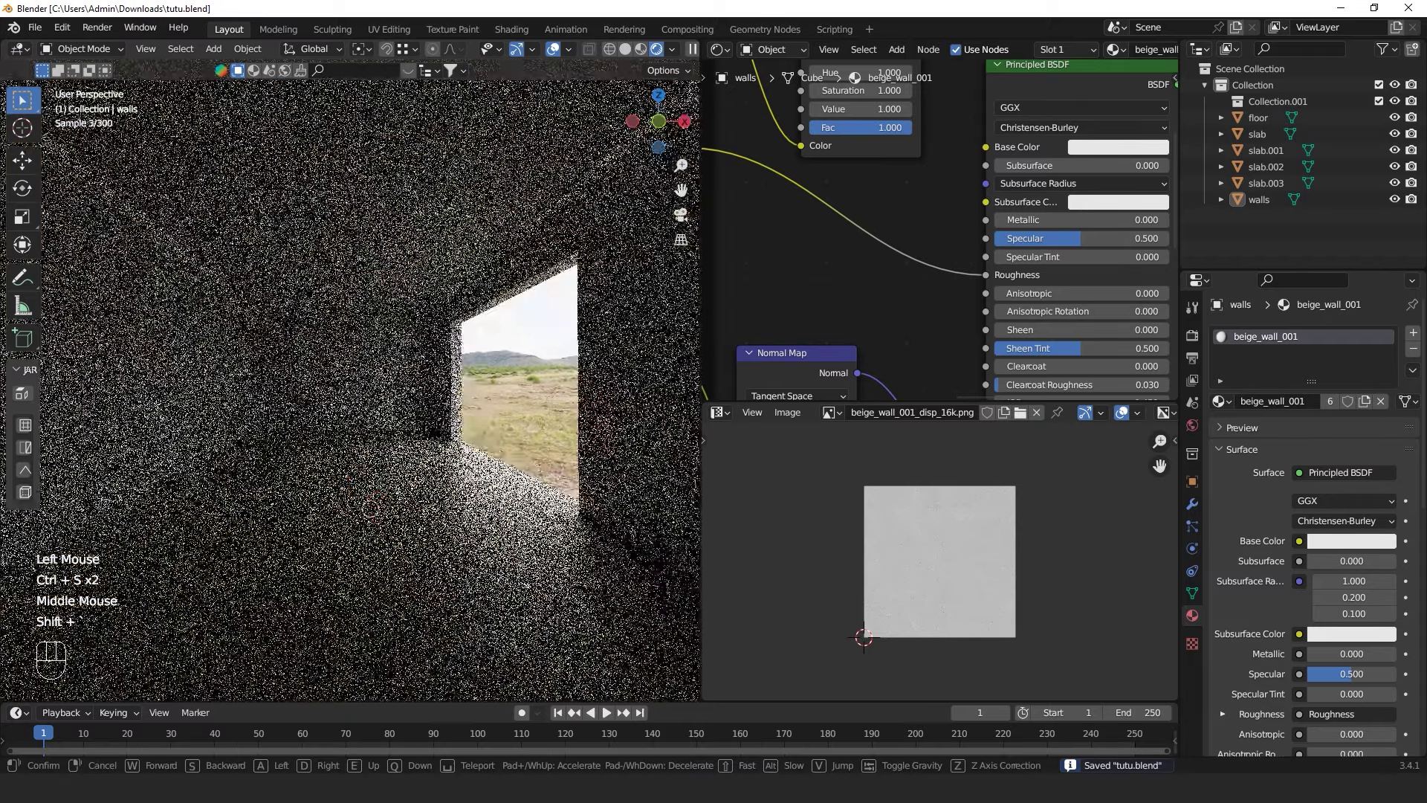
{"action": "left_click", "coordinate": [525, 372]}
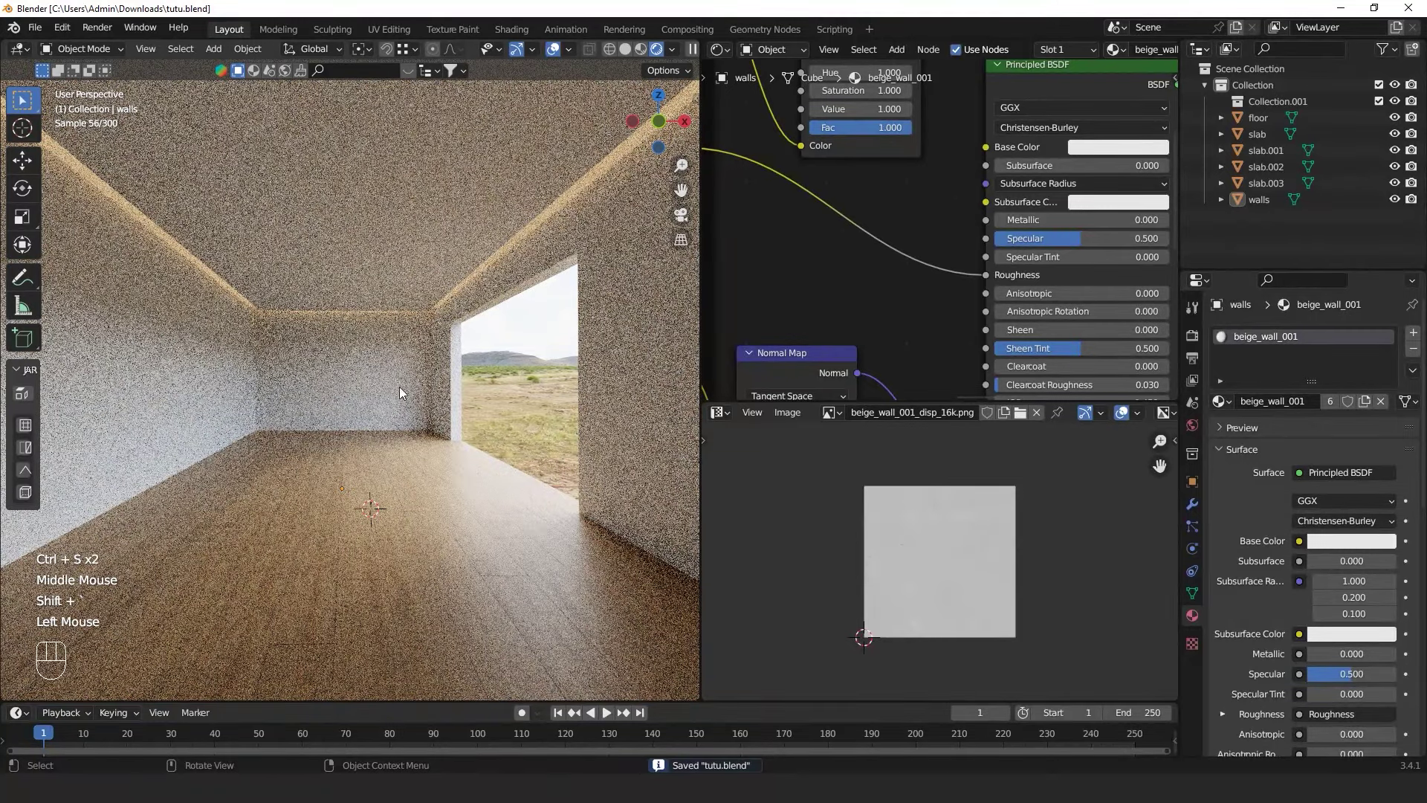
Look around the room and bring up the Preferences window from the Edit menu
{"action": "left_click", "coordinate": [628, 56]}
{"action": "scroll", "scroll_direction": "down", "scroll_amount": 3}
{"action": "left_click_drag", "start_coordinate": [515, 396], "coordinate": [348, 438]}
{"action": "scroll", "scroll_direction": "down", "scroll_amount": 3}
{"action": "left_click_drag", "start_coordinate": [400, 444], "coordinate": [319, 373]}
{"action": "left_click_drag", "start_coordinate": [324, 374], "coordinate": [379, 400]}
{"action": "scroll", "scroll_direction": "up", "scroll_amount": 3}
{"action": "left_click_drag", "start_coordinate": [388, 425], "coordinate": [425, 412]}
{"action": "left_click_drag", "start_coordinate": [68, 36], "coordinate": [153, 257]}
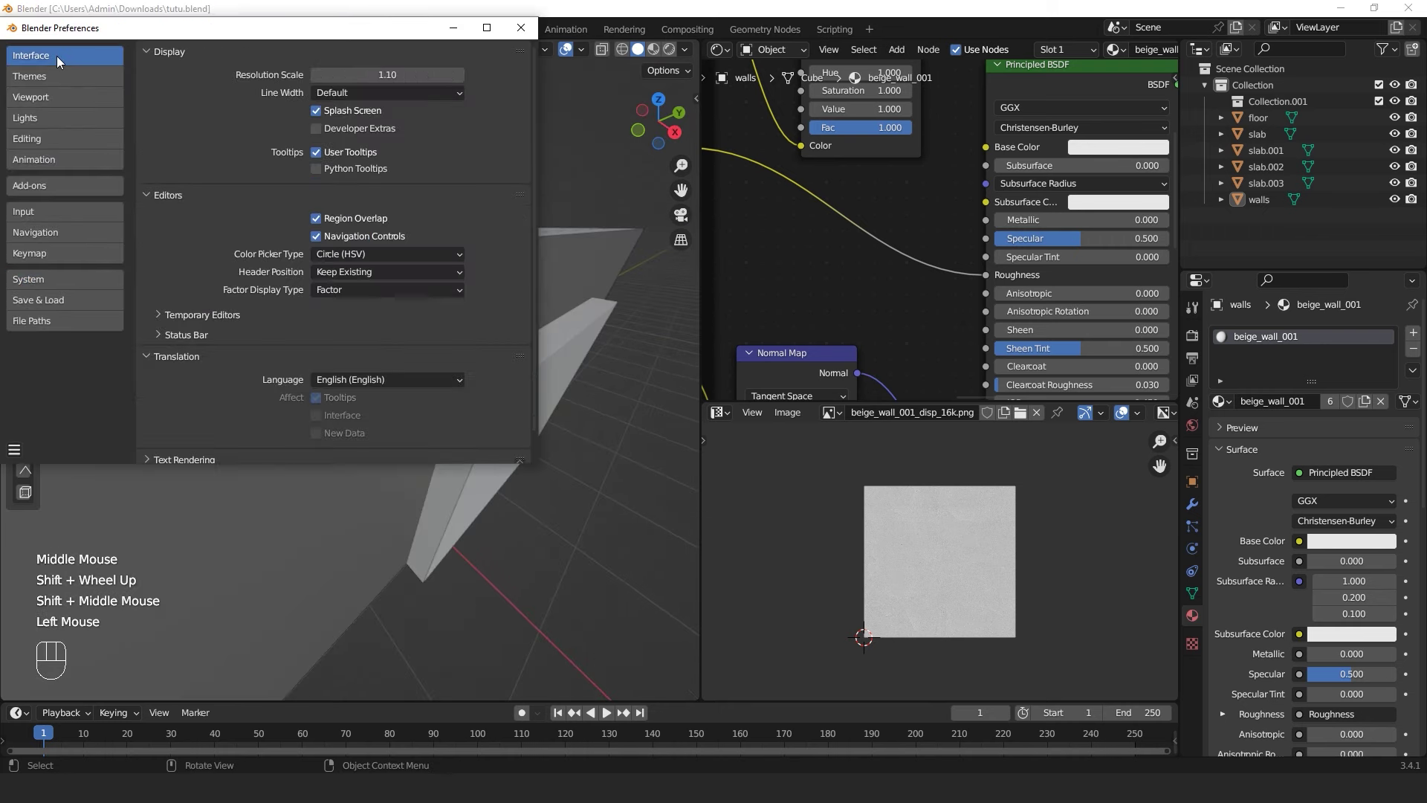
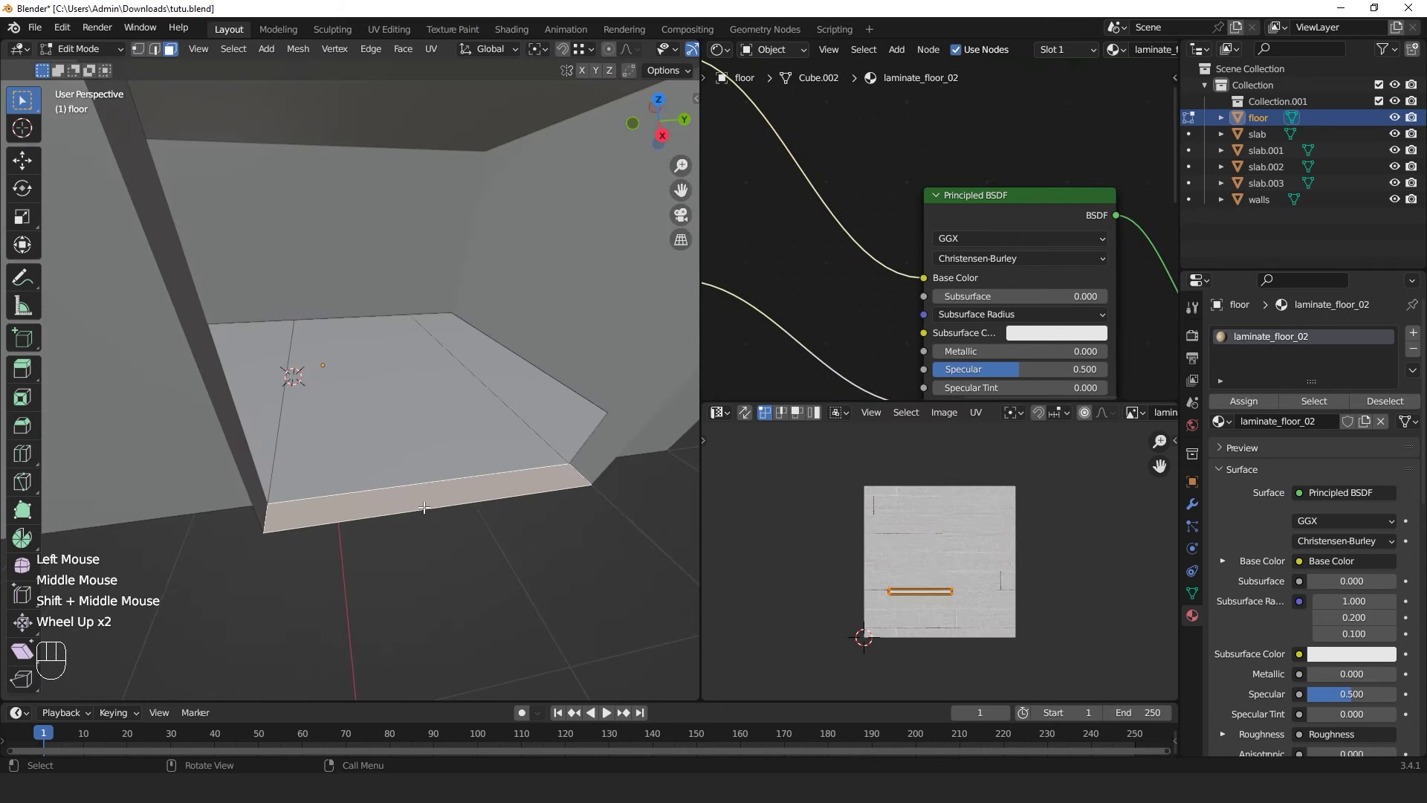
Snap the 3D cursor to the selected floor edge and add an Archimesh window there
{"action": "key", "text": "shift+s"}
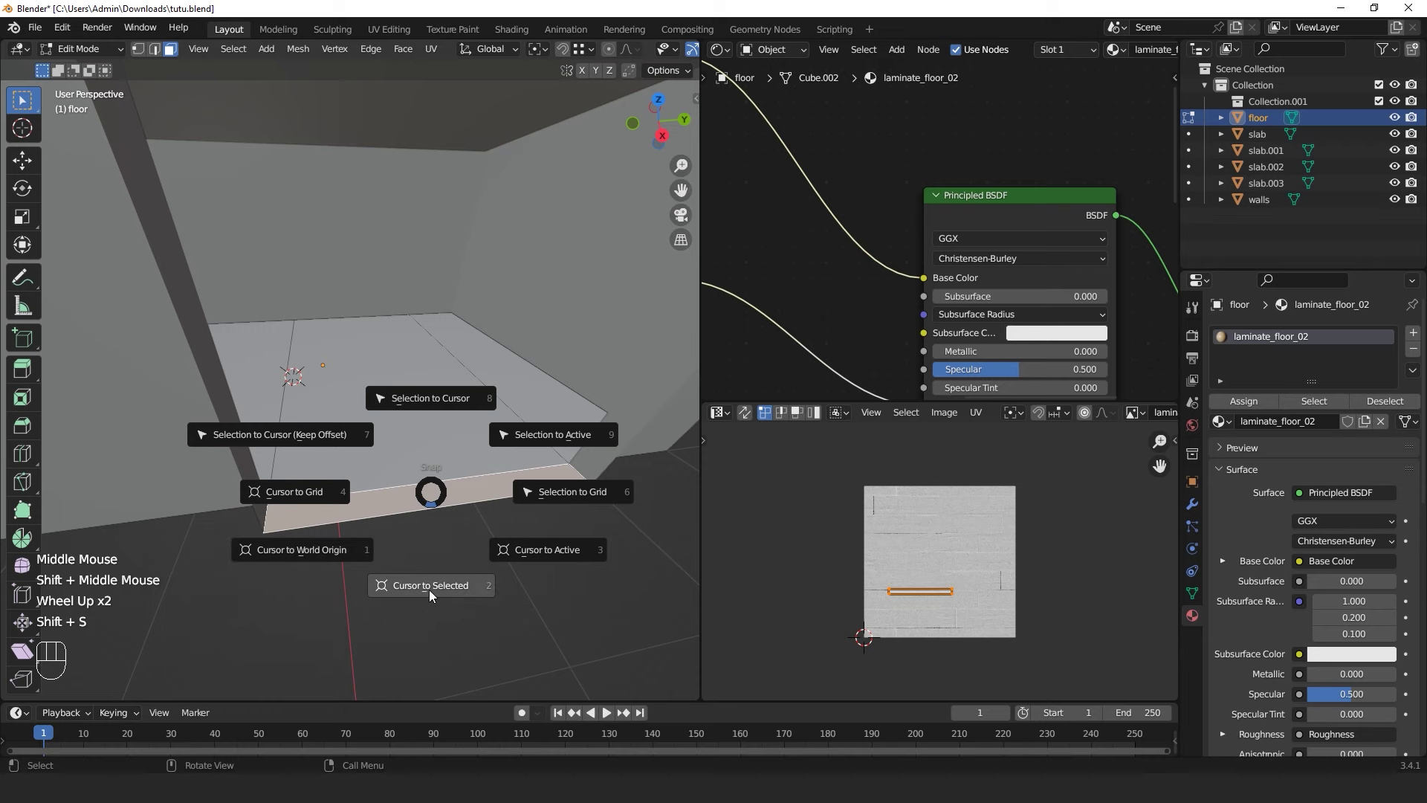
{"action": "key", "text": "Tab"}
{"action": "scroll", "scroll_direction": "down", "scroll_amount": 3}
{"action": "middle_click", "coordinate": [433, 533]}
{"action": "left_click", "coordinate": [471, 508]}
{"action": "key", "text": "shift+a"}
{"action": "key", "text": "shift+a"}
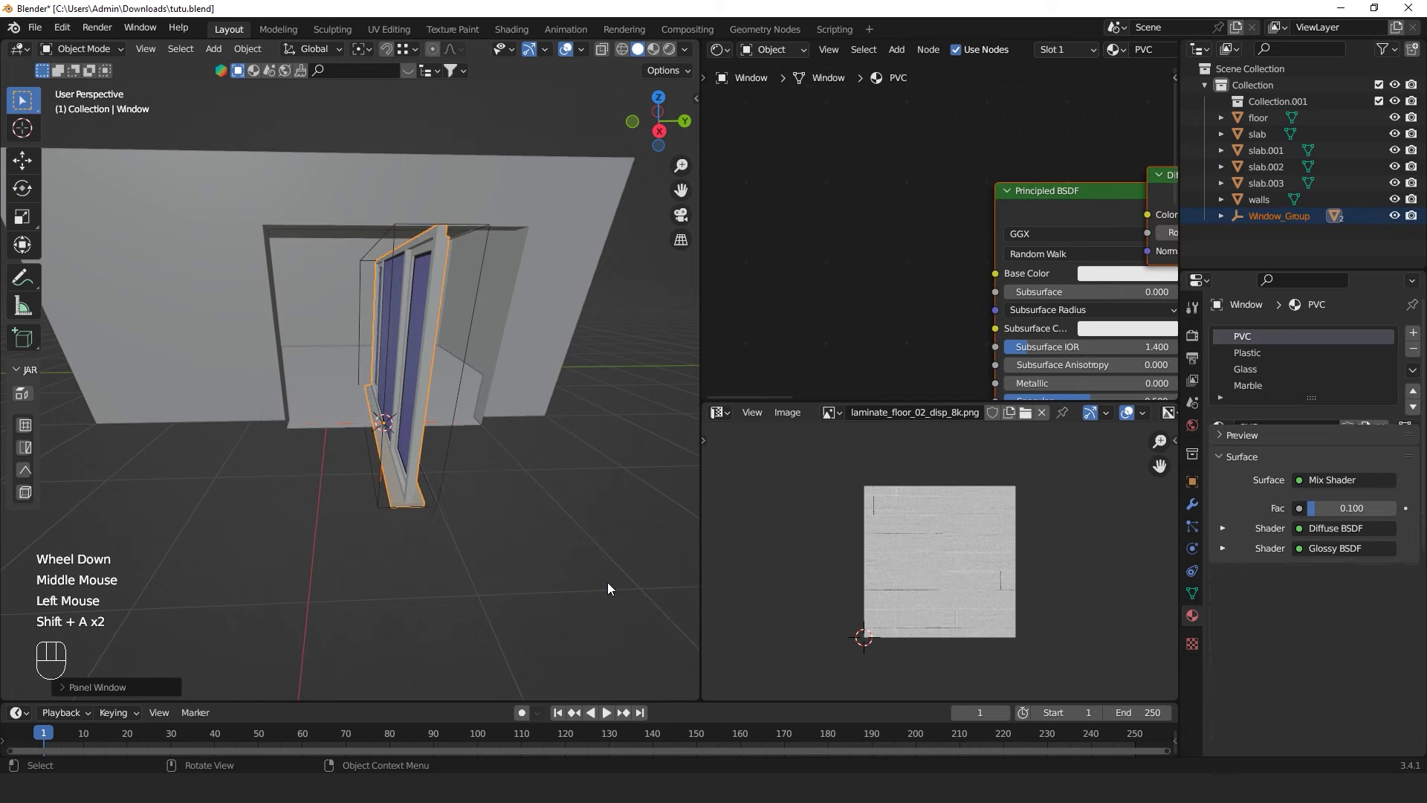
Orbit the view around the new window in the room opening
{"action": "middle_click", "coordinate": [453, 470]}
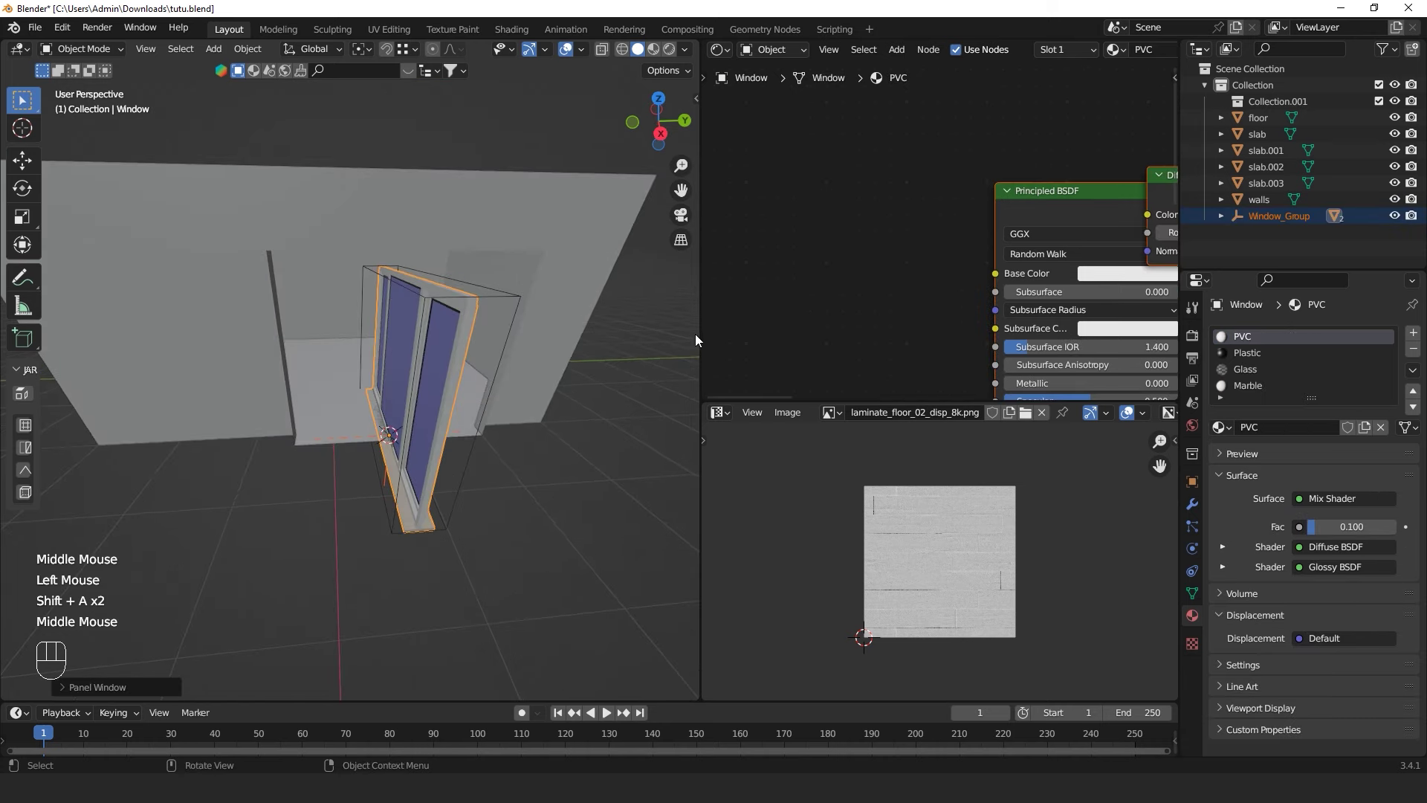
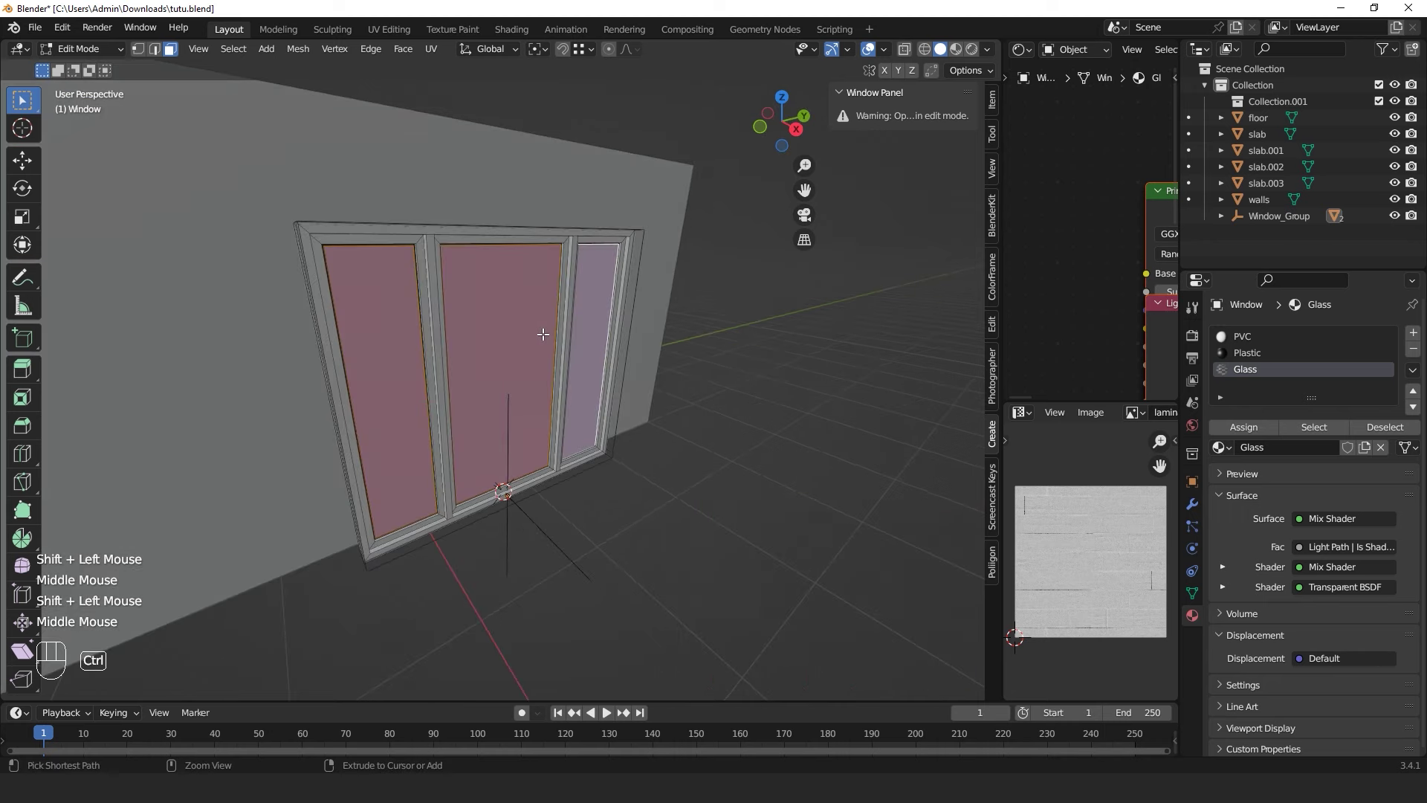
Select the window's linked geometry and start moving it
{"action": "key", "text": "ctrl+l"}
{"action": "key", "text": "g"}
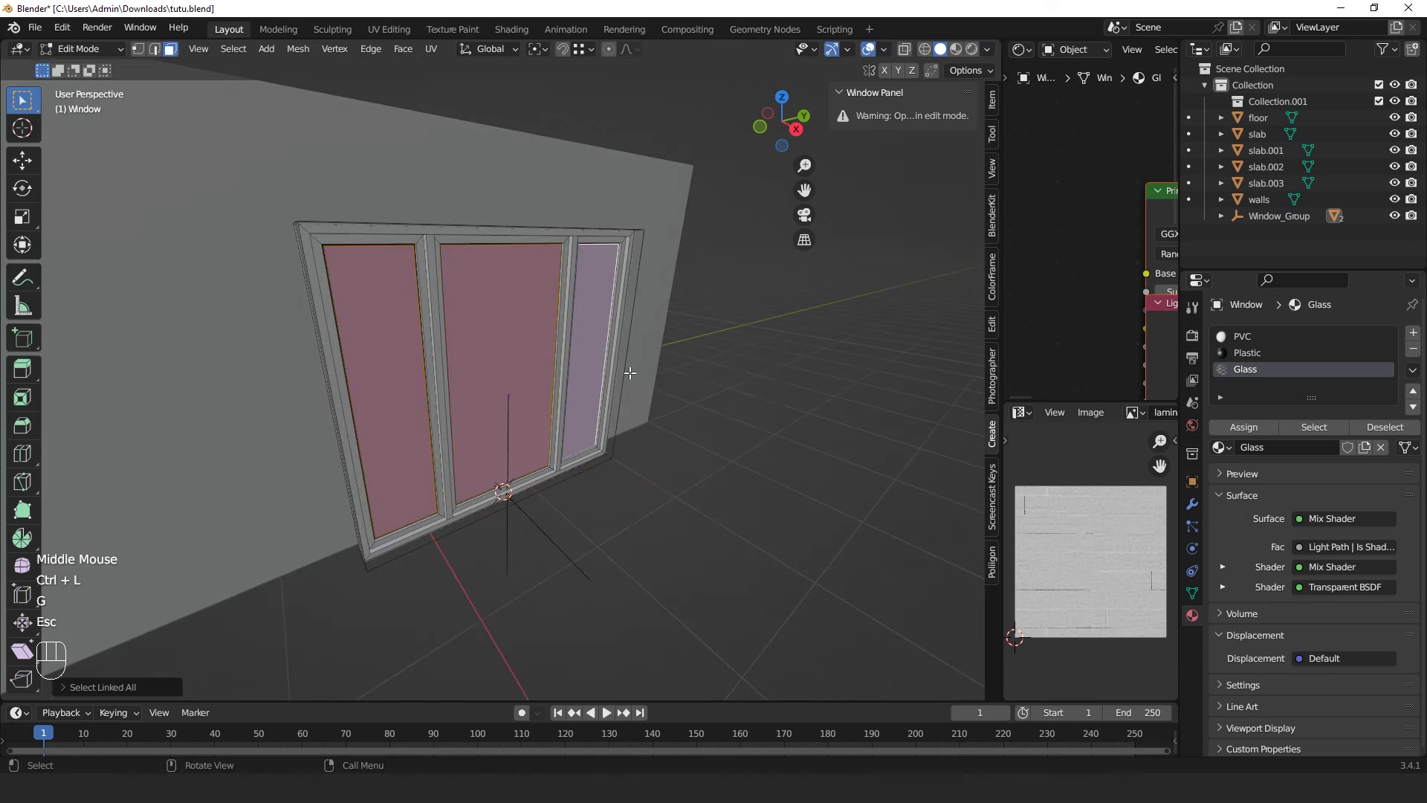
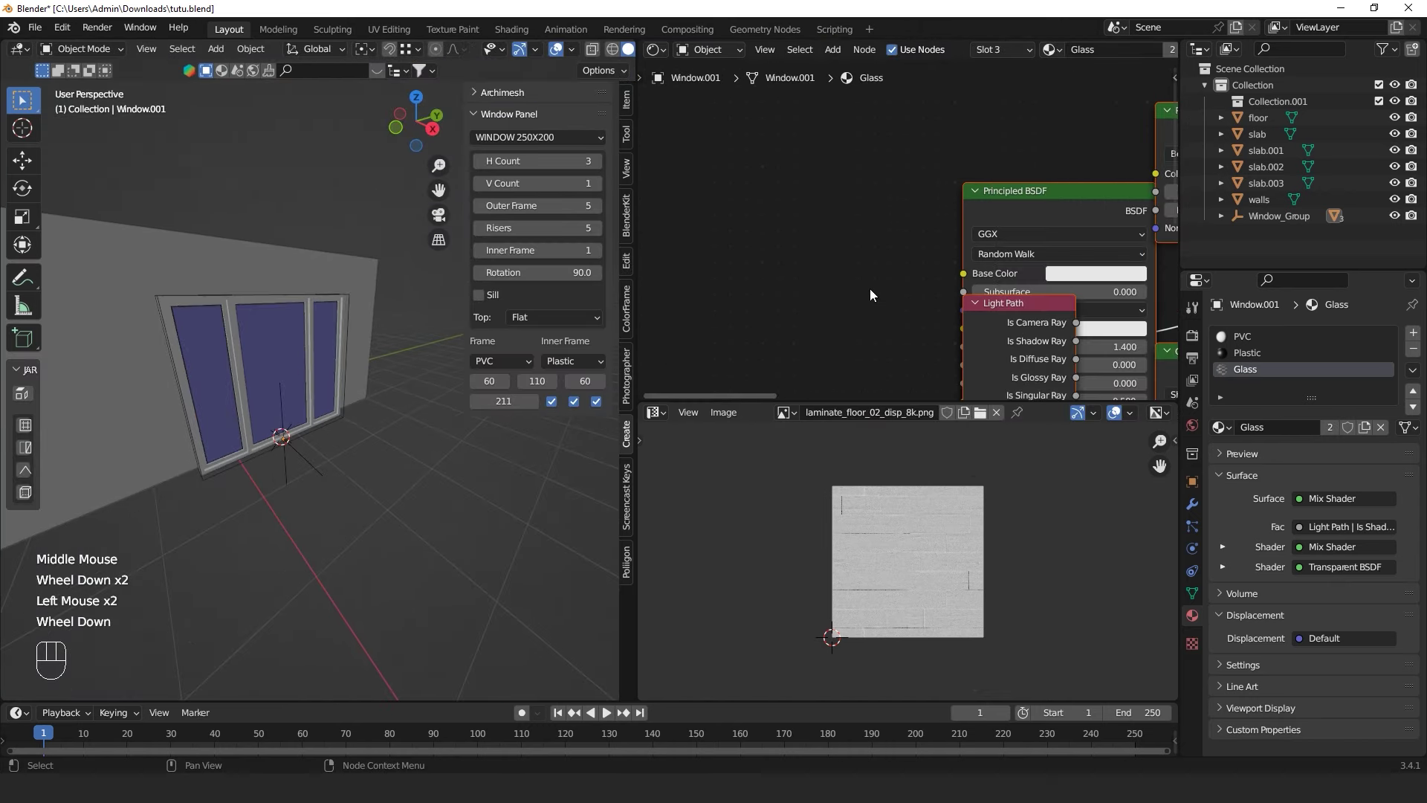
Replace the Glass material's shader with a Glass BSDF wired to the Material Output
{"action": "scroll", "scroll_direction": "down", "scroll_amount": 3}
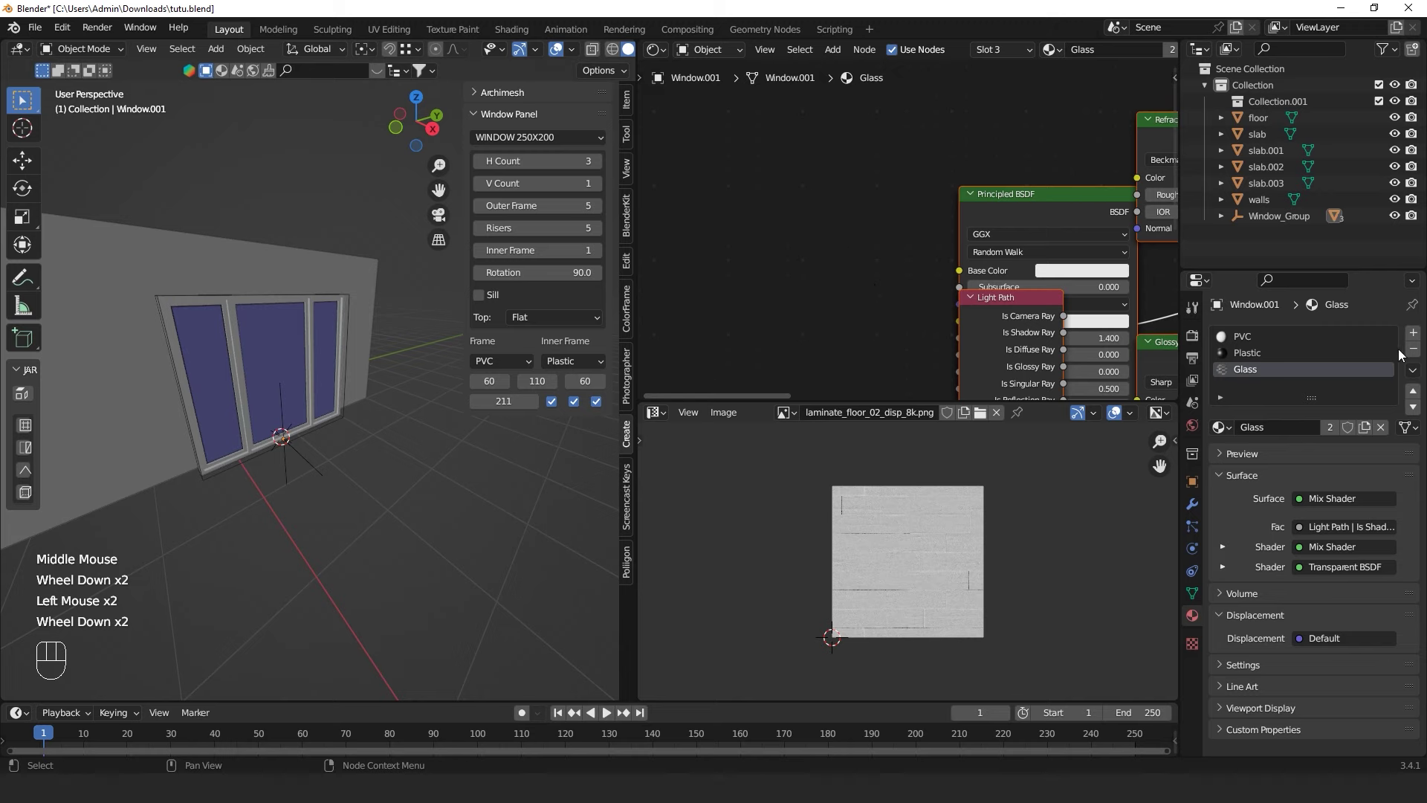
{"action": "scroll", "scroll_direction": "down", "scroll_amount": 3}
{"action": "left_click", "coordinate": [1420, 357]}
{"action": "middle_click", "coordinate": [1420, 356]}
{"action": "left_click", "coordinate": [1420, 357]}
{"action": "left_click", "coordinate": [1418, 356]}
{"action": "left_click", "coordinate": [1043, 55]}
{"action": "middle_click", "coordinate": [929, 190]}
{"action": "scroll", "scroll_direction": "down", "scroll_amount": 3}
{"action": "left_click", "coordinate": [990, 211]}
{"action": "key", "text": "x"}
{"action": "key", "text": "space"}
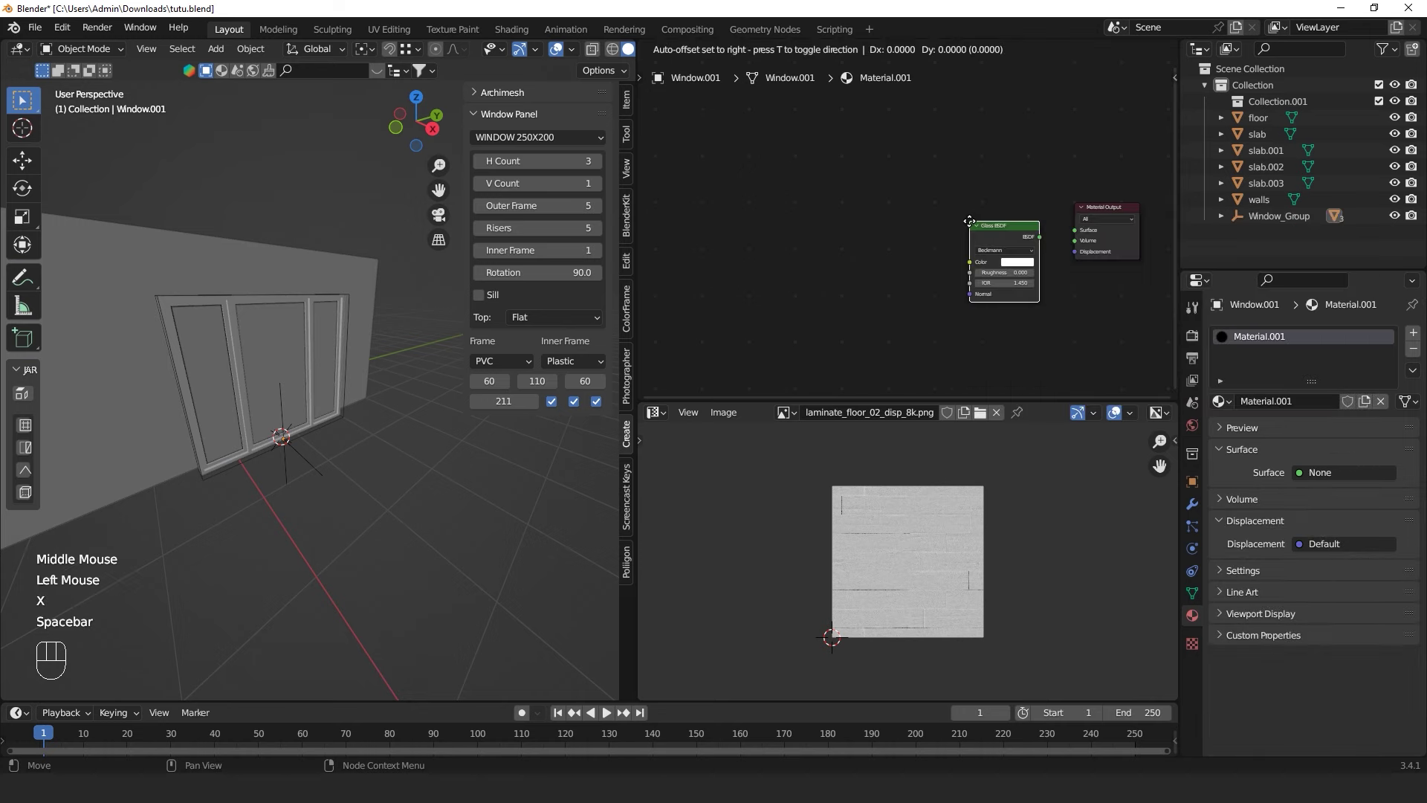
{"action": "left_click_drag", "start_coordinate": [1003, 236], "coordinate": [1070, 239]}
Add a Transparent BSDF and mix it with the glass via Light Path ray values
{"action": "left_click", "coordinate": [964, 230]}
{"action": "key", "text": "space"}
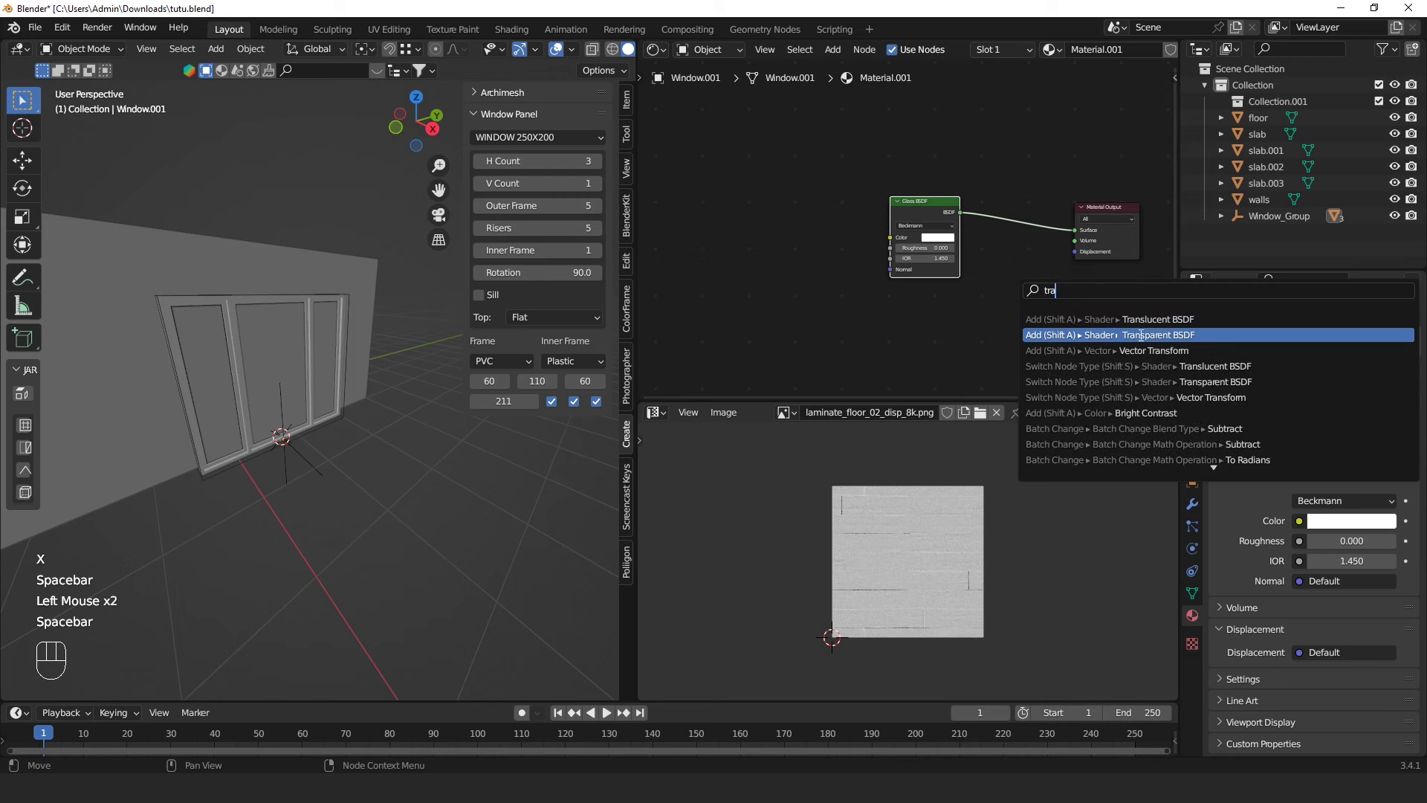
{"action": "key", "text": "space"}
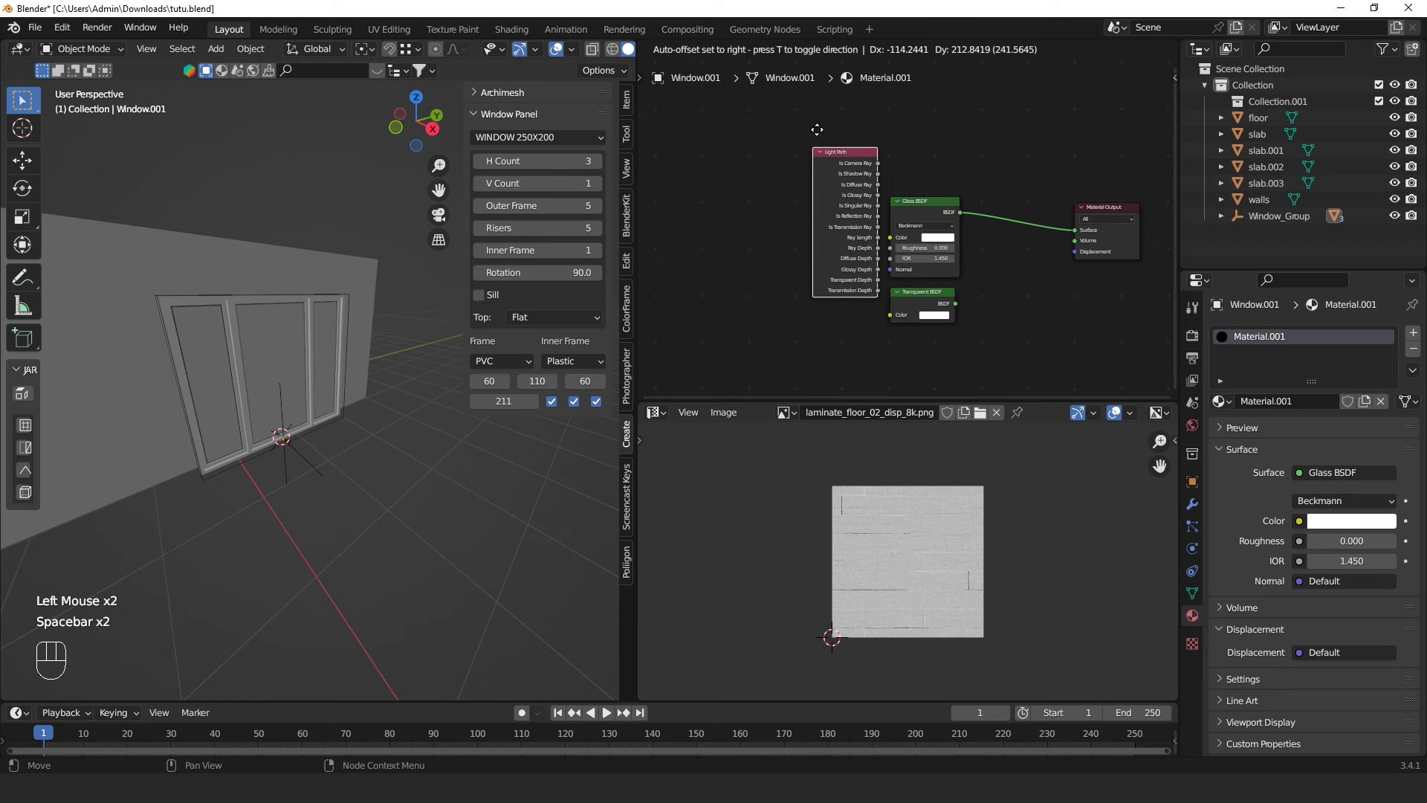
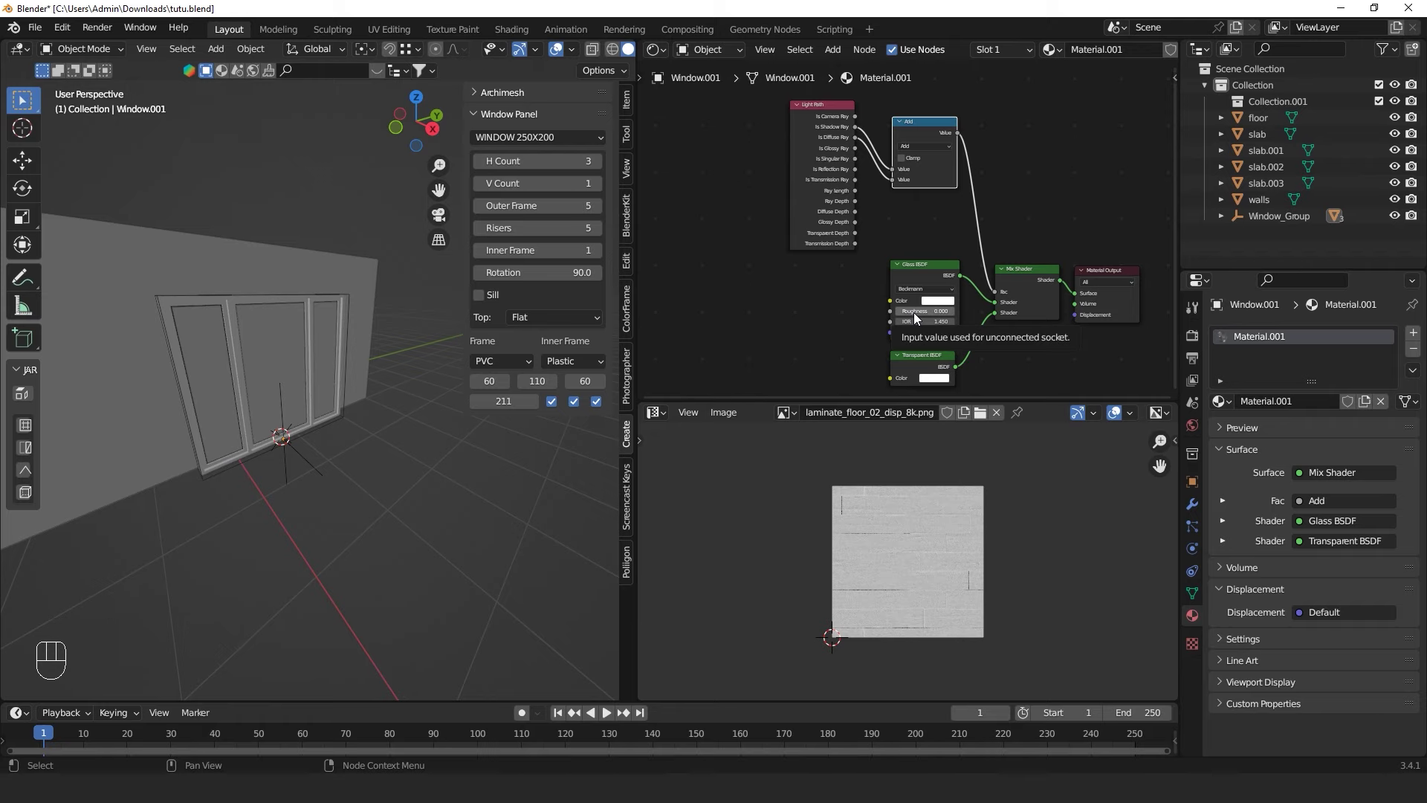
{"action": "left_click", "coordinate": [1024, 189]}
Turn on face orientation display and orbit around the window to check which way its faces point
{"action": "left_click_drag", "start_coordinate": [272, 395], "coordinate": [266, 365]}
{"action": "left_click", "coordinate": [281, 351]}
{"action": "middle_click", "coordinate": [278, 356]}
{"action": "left_click_drag", "start_coordinate": [582, 49], "coordinate": [345, 449]}
{"action": "left_click", "coordinate": [268, 486]}
{"action": "left_click_drag", "start_coordinate": [273, 437], "coordinate": [290, 445]}
{"action": "left_click", "coordinate": [289, 364]}
{"action": "left_click_drag", "start_coordinate": [234, 404], "coordinate": [426, 376]}
{"action": "scroll", "scroll_direction": "up", "scroll_amount": 3}
{"action": "left_click", "coordinate": [343, 374]}
Recalculate all the window's face normals to point outside and save tutu.blend
{"action": "key", "text": "g"}
{"action": "key", "text": "Escape"}
{"action": "key", "text": "Tab"}
{"action": "key", "text": "a"}
{"action": "key", "text": "alt+n"}
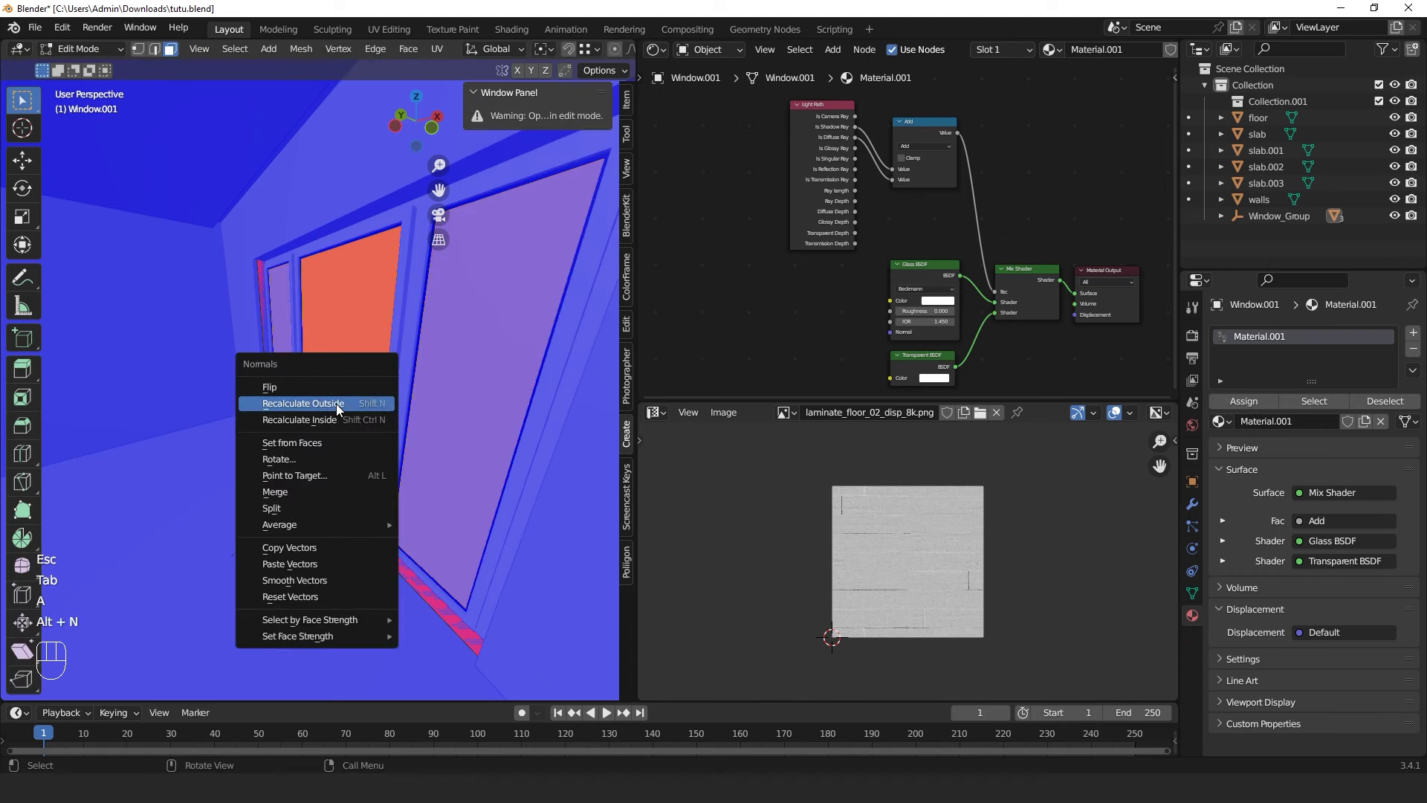
{"action": "key", "text": "Tab"}
{"action": "left_click_drag", "start_coordinate": [393, 410], "coordinate": [272, 411]}
{"action": "left_click", "coordinate": [455, 456]}
{"action": "scroll", "scroll_direction": "down", "scroll_amount": 3}
{"action": "left_click_drag", "start_coordinate": [383, 425], "coordinate": [337, 400]}
{"action": "key", "text": "ctrl+s"}
Orbit inside the room and hide the sidebar to give the 3D view more room
{"action": "left_click_drag", "start_coordinate": [285, 426], "coordinate": [393, 435]}
{"action": "left_click_drag", "start_coordinate": [246, 423], "coordinate": [359, 423]}
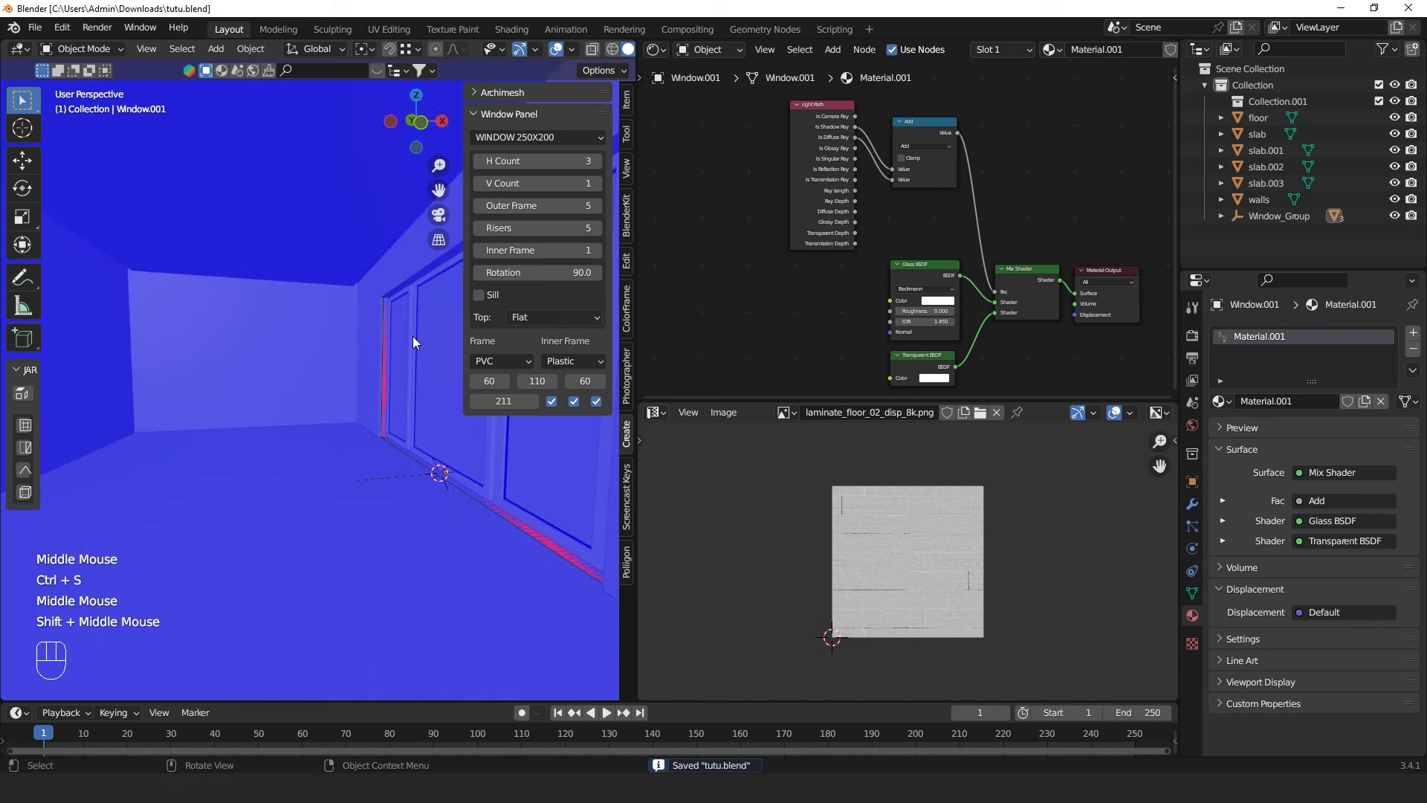
{"action": "key", "text": "n"}
{"action": "scroll", "scroll_direction": "down", "scroll_amount": 3}
{"action": "left_click", "coordinate": [475, 322]}
{"action": "key", "text": "ctrl+a"}
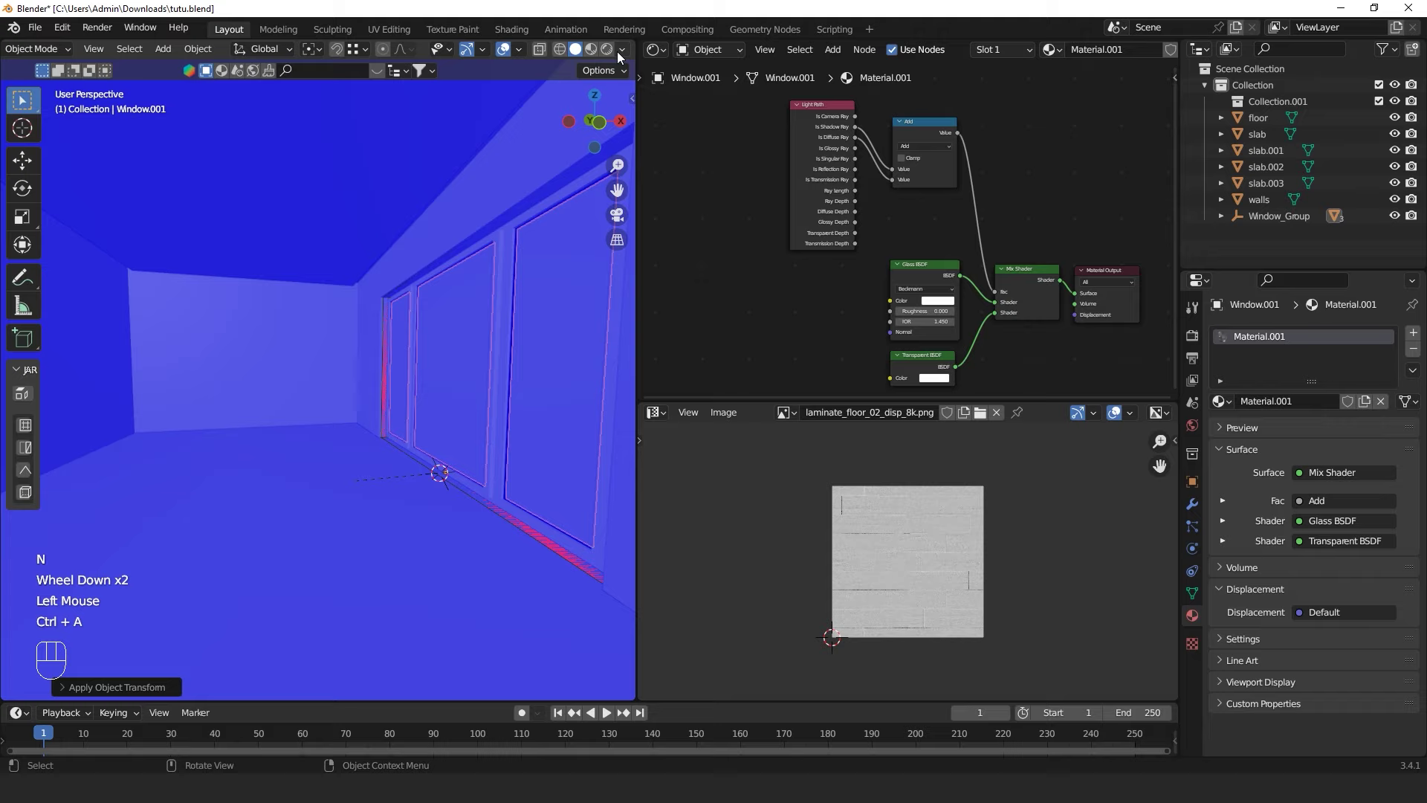
Switch the viewport to Rendered shading and orbit to see the landscape through the windows
{"action": "left_click", "coordinate": [607, 53]}
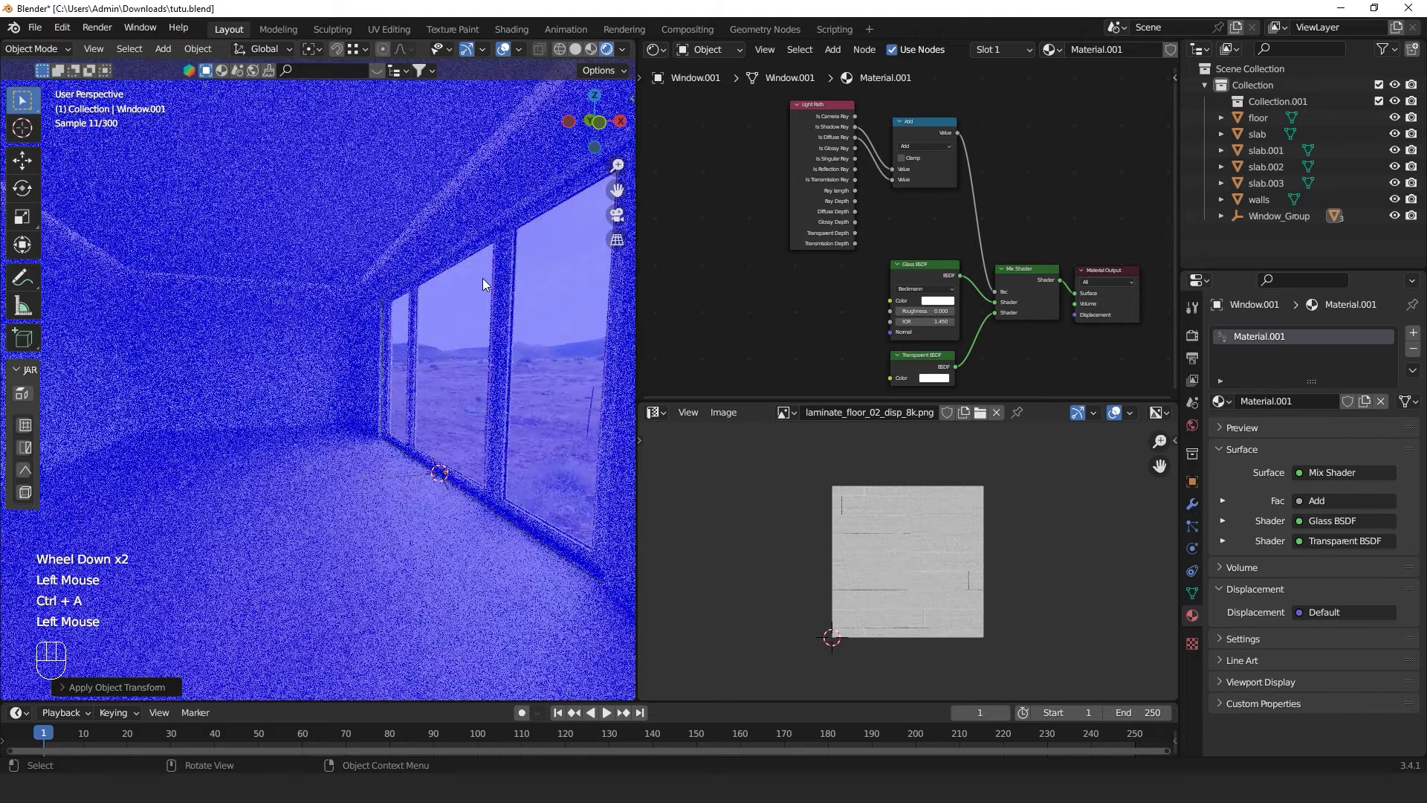
{"action": "left_click_drag", "start_coordinate": [527, 52], "coordinate": [334, 406]}
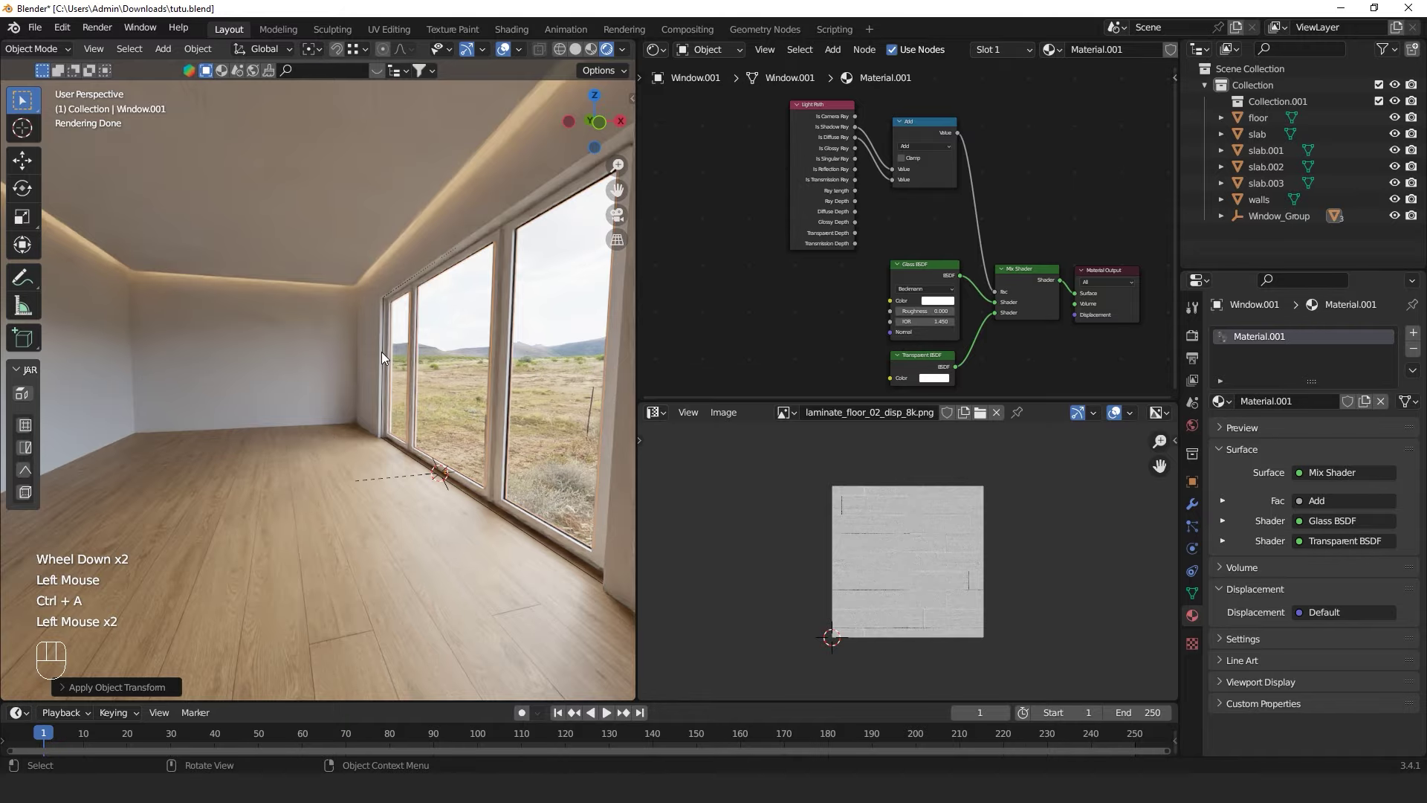
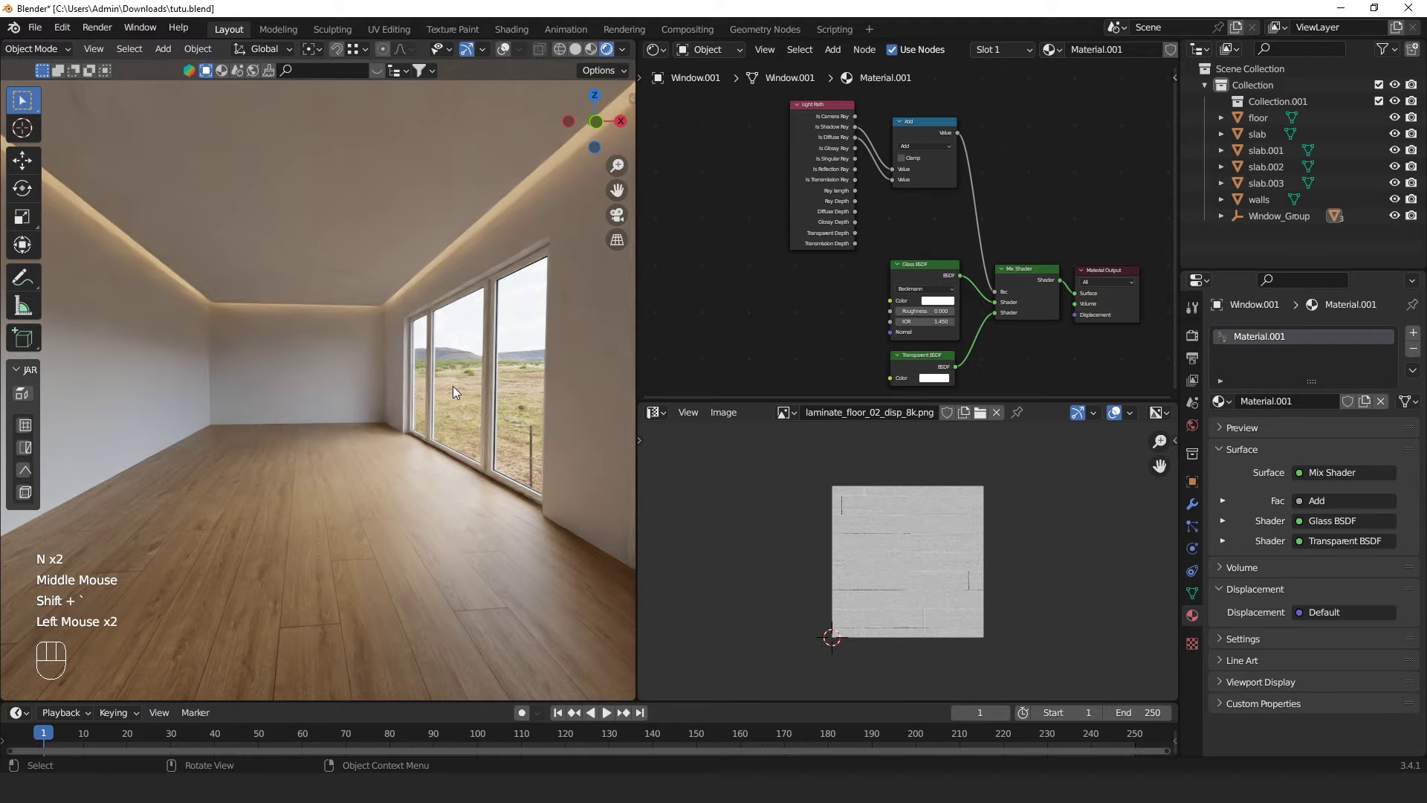
{"action": "left_click", "coordinate": [461, 383]}
{"action": "left_click", "coordinate": [503, 51]}
Turn off face orientation display and start walking through the rendered room
{"action": "key", "text": "h"}
{"action": "key", "text": "ctrl+z"}
{"action": "left_click", "coordinate": [472, 354]}
{"action": "key", "text": "shift+`"}
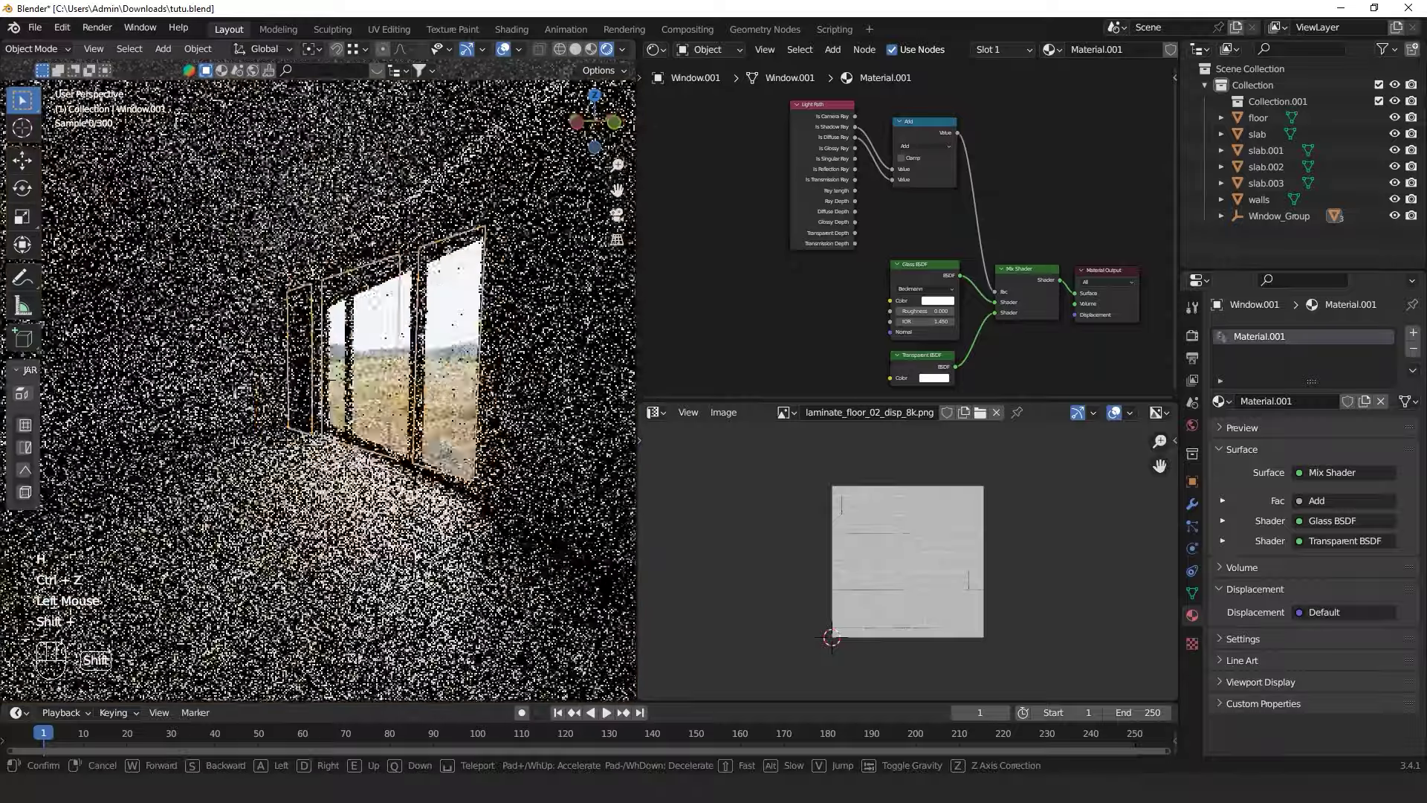
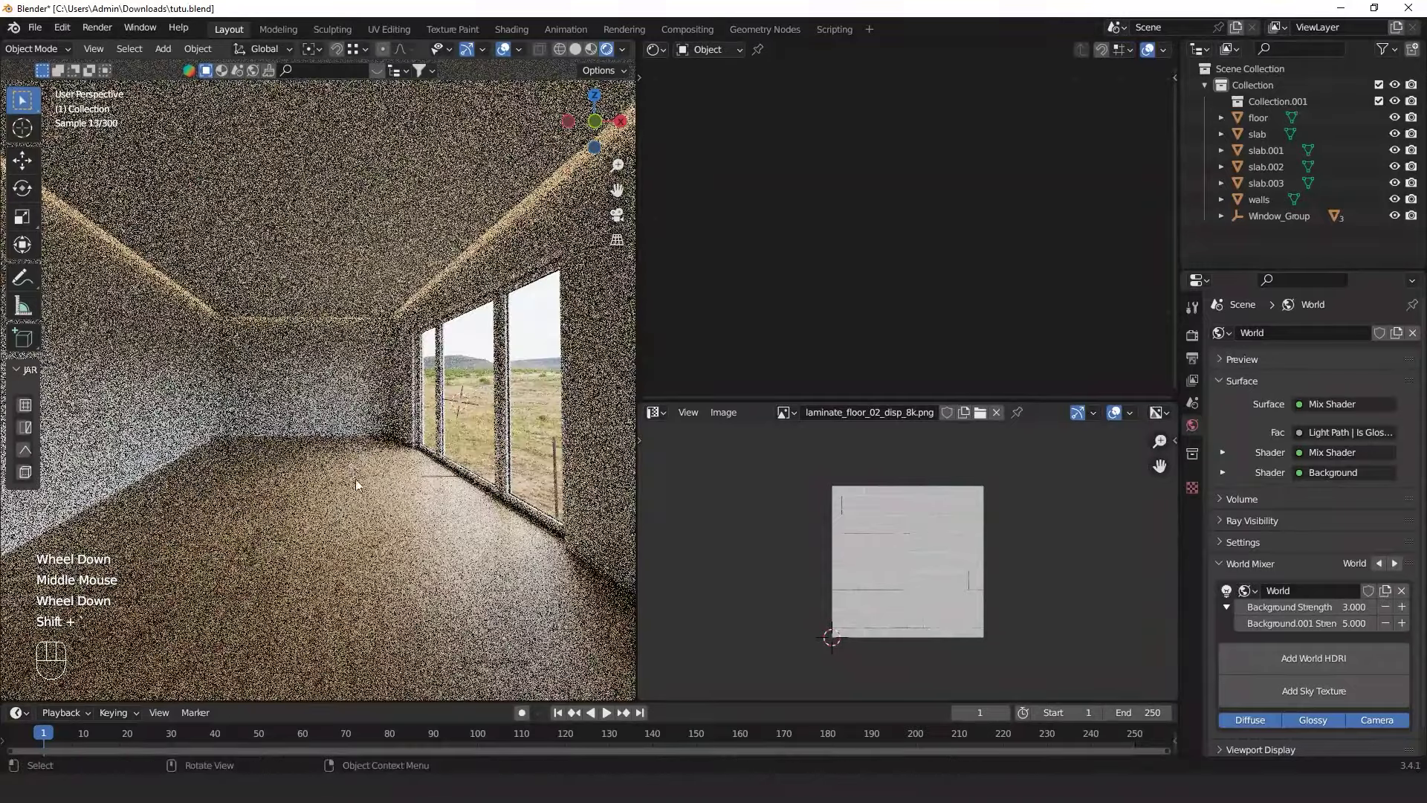
Save tutu.blend, return the viewport to Solid shading and walk through the room
{"action": "key", "text": "ctrl+s"}
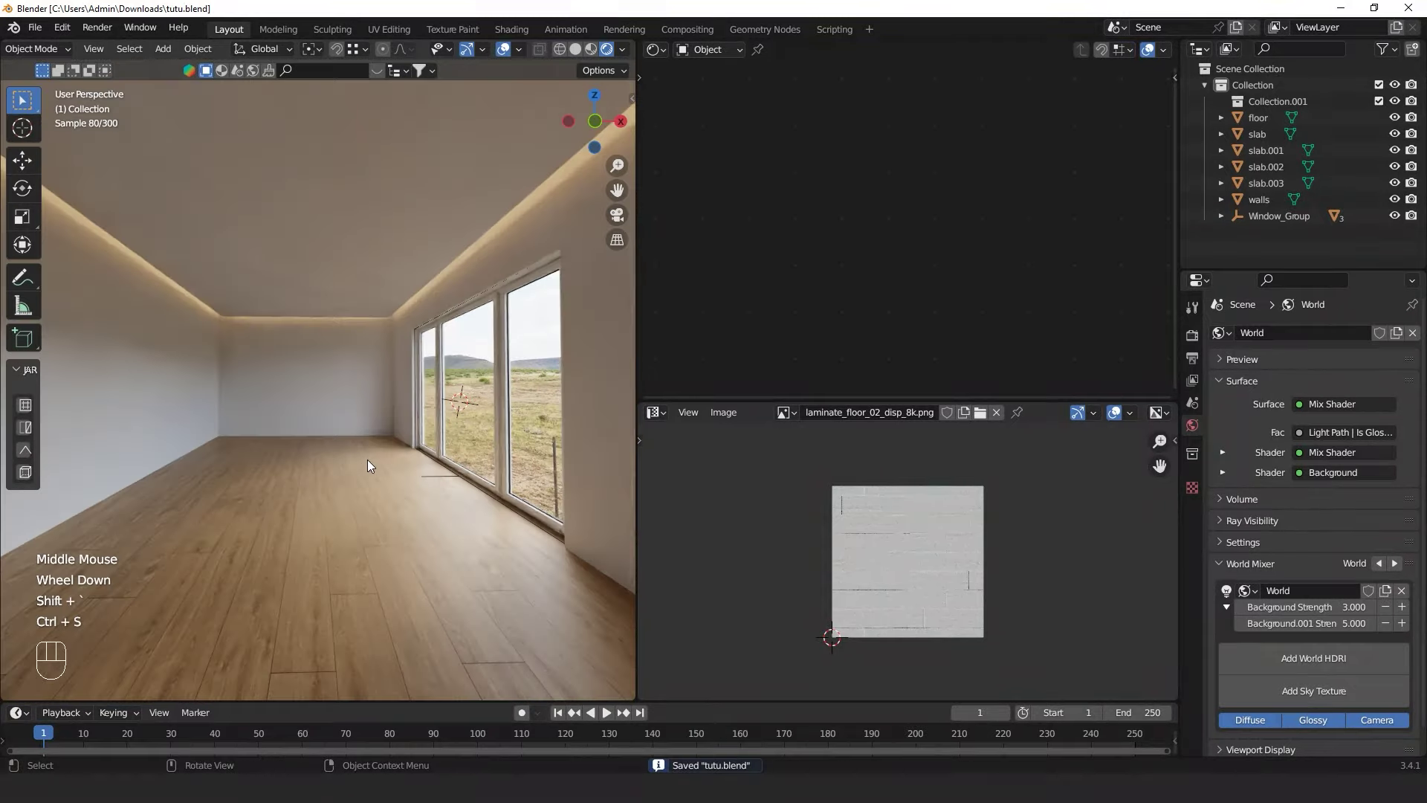
{"action": "left_click", "coordinate": [506, 52]}
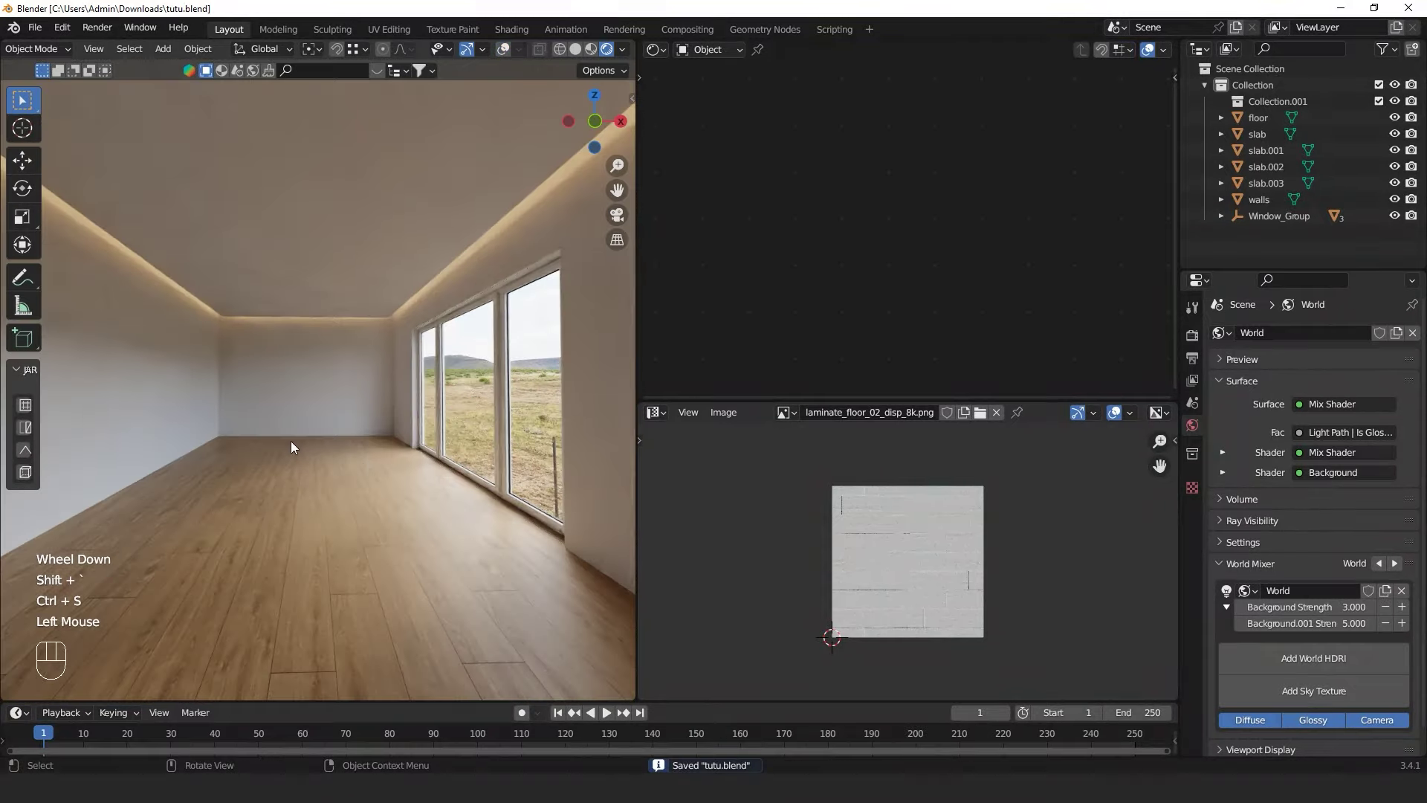
{"action": "key", "text": "shift+`"}
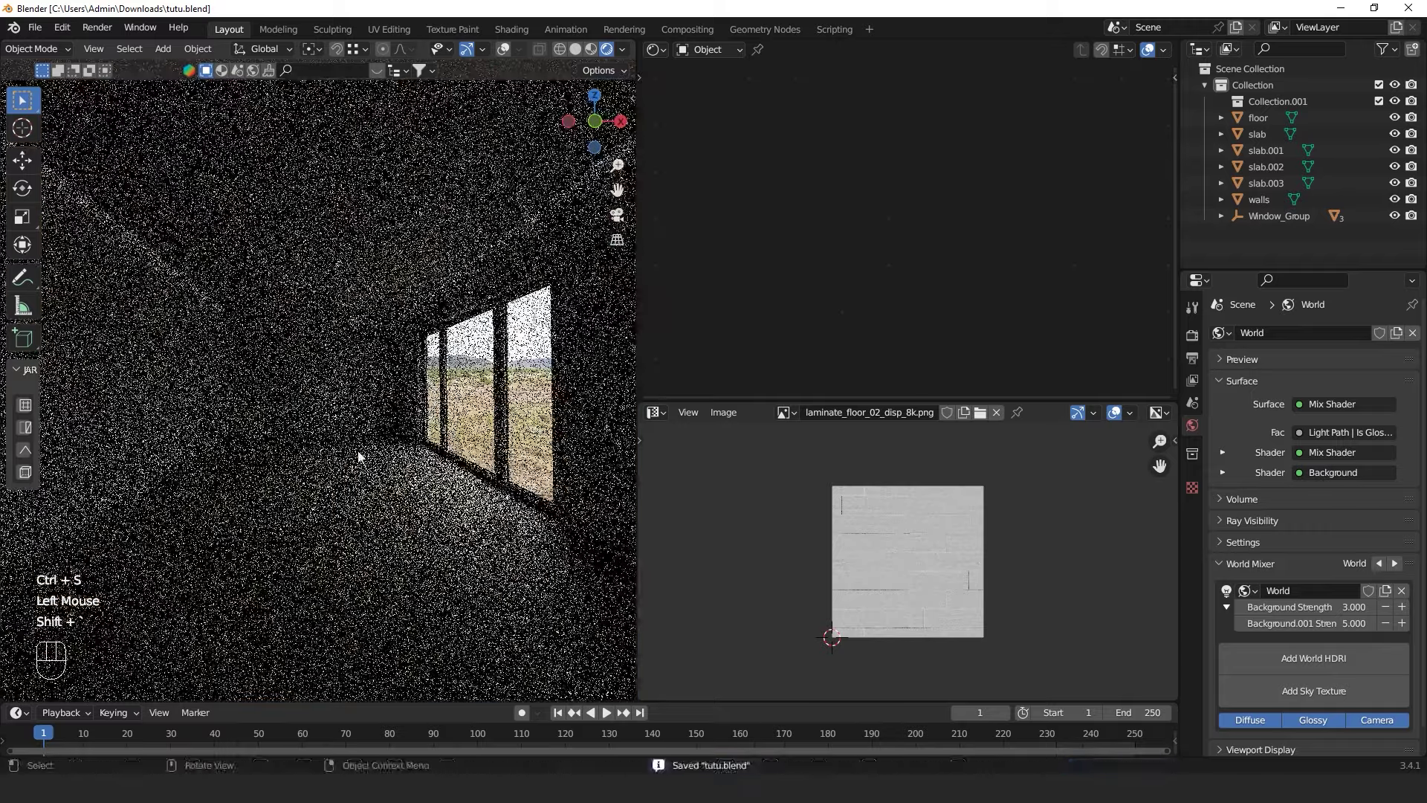
{"action": "key", "text": "ctrl+s"}
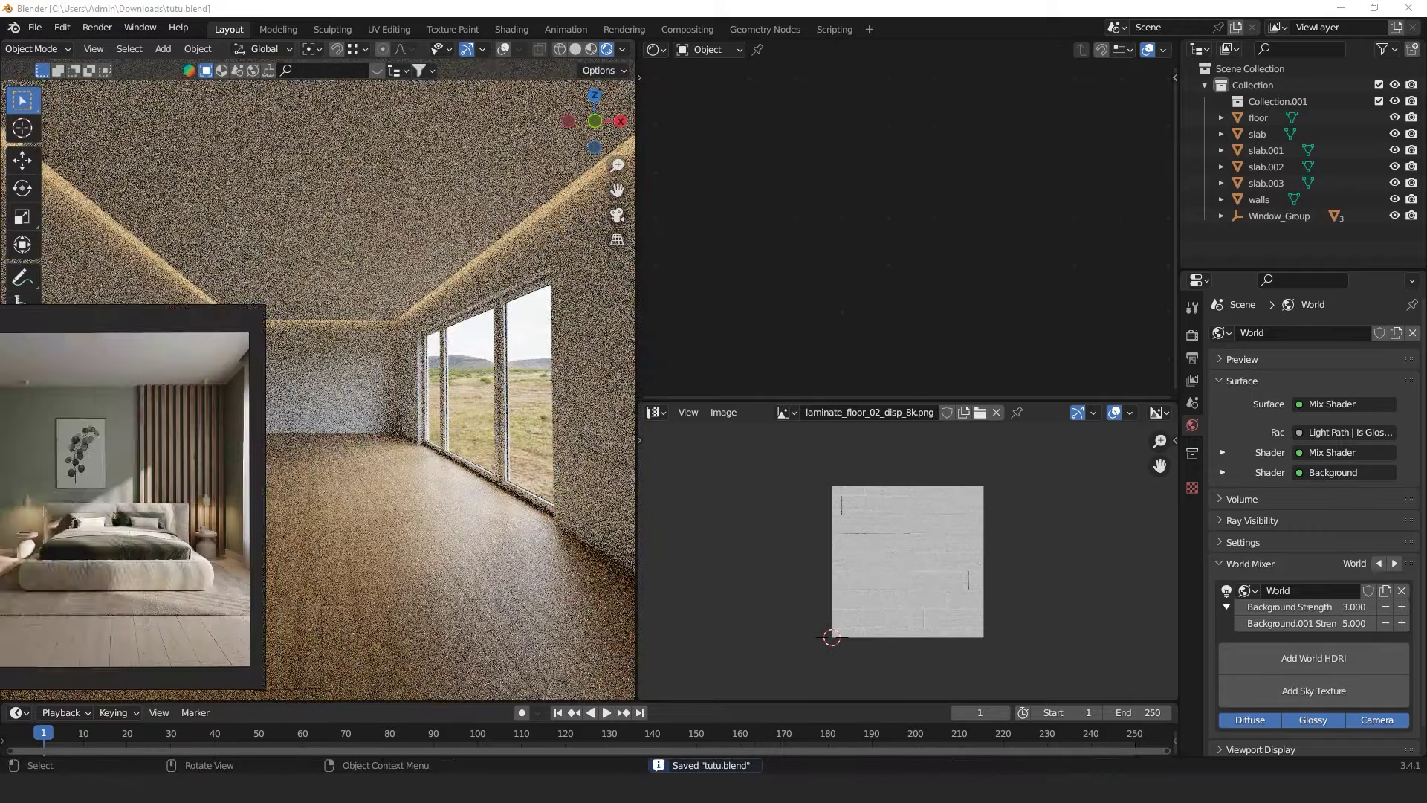
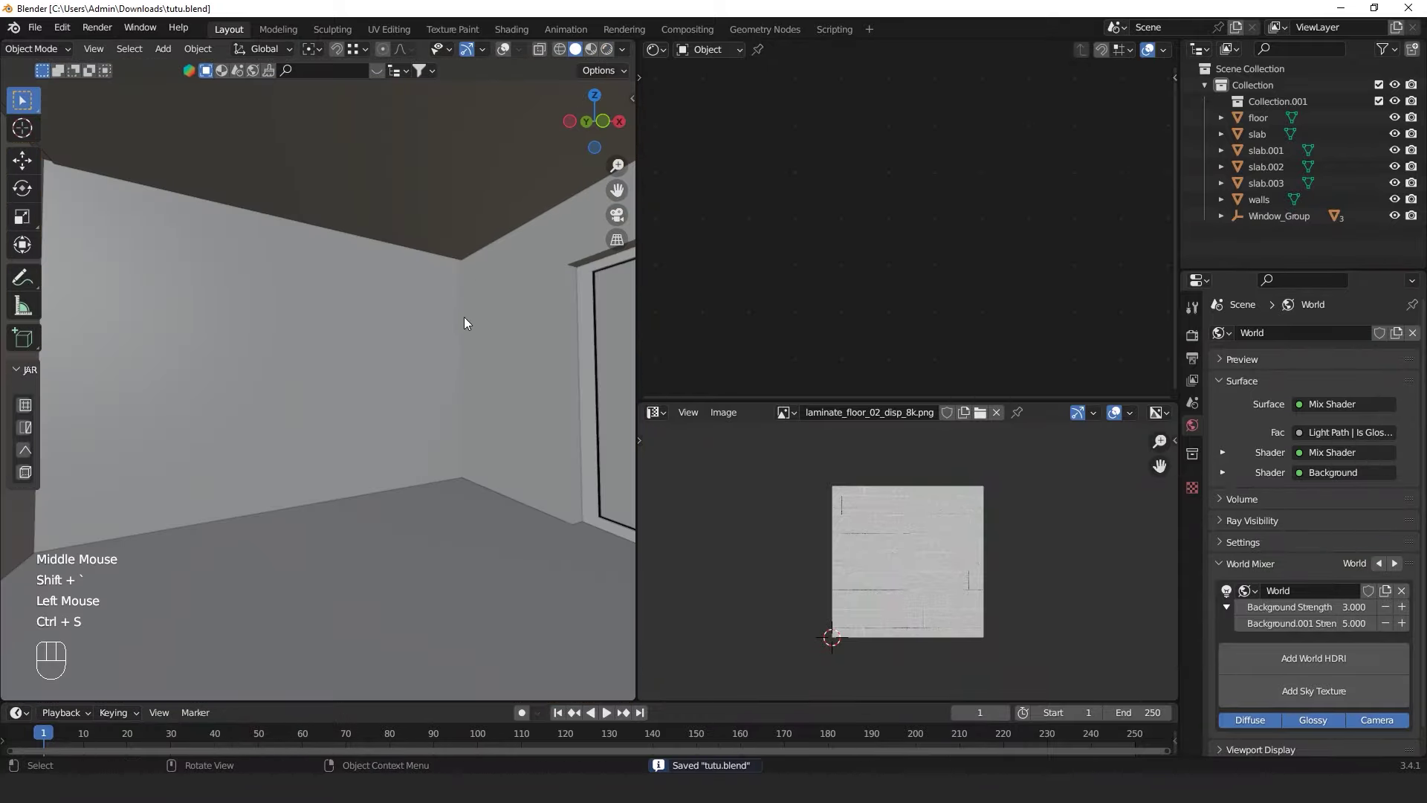
Place the 3D cursor at the room's floor corner
{"action": "key", "text": "shift+`"}
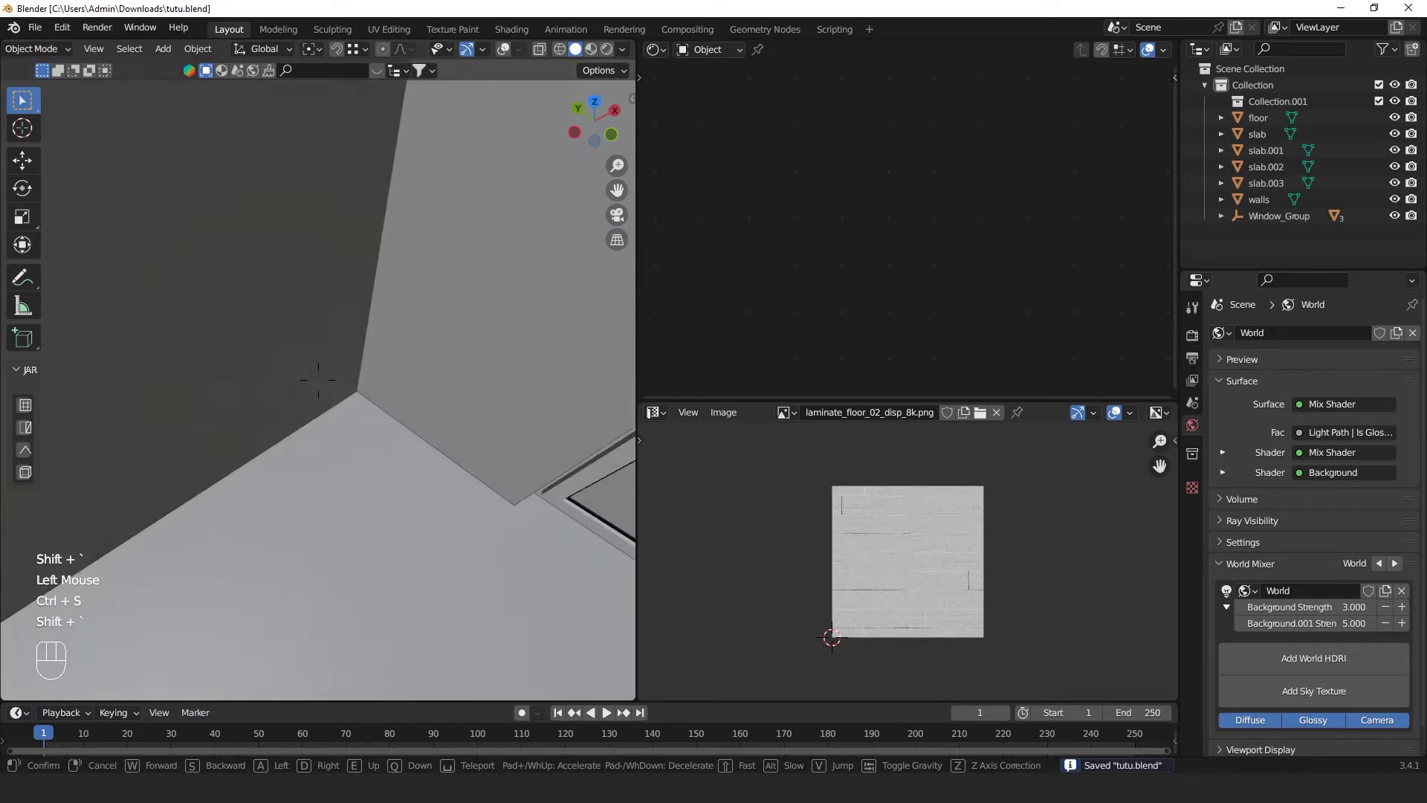
{"action": "right_click", "coordinate": [332, 442]}
{"action": "right_click", "coordinate": [332, 440]}
{"action": "left_click", "coordinate": [514, 57]}
{"action": "right_click", "coordinate": [327, 452]}
{"action": "right_click", "coordinate": [323, 437]}
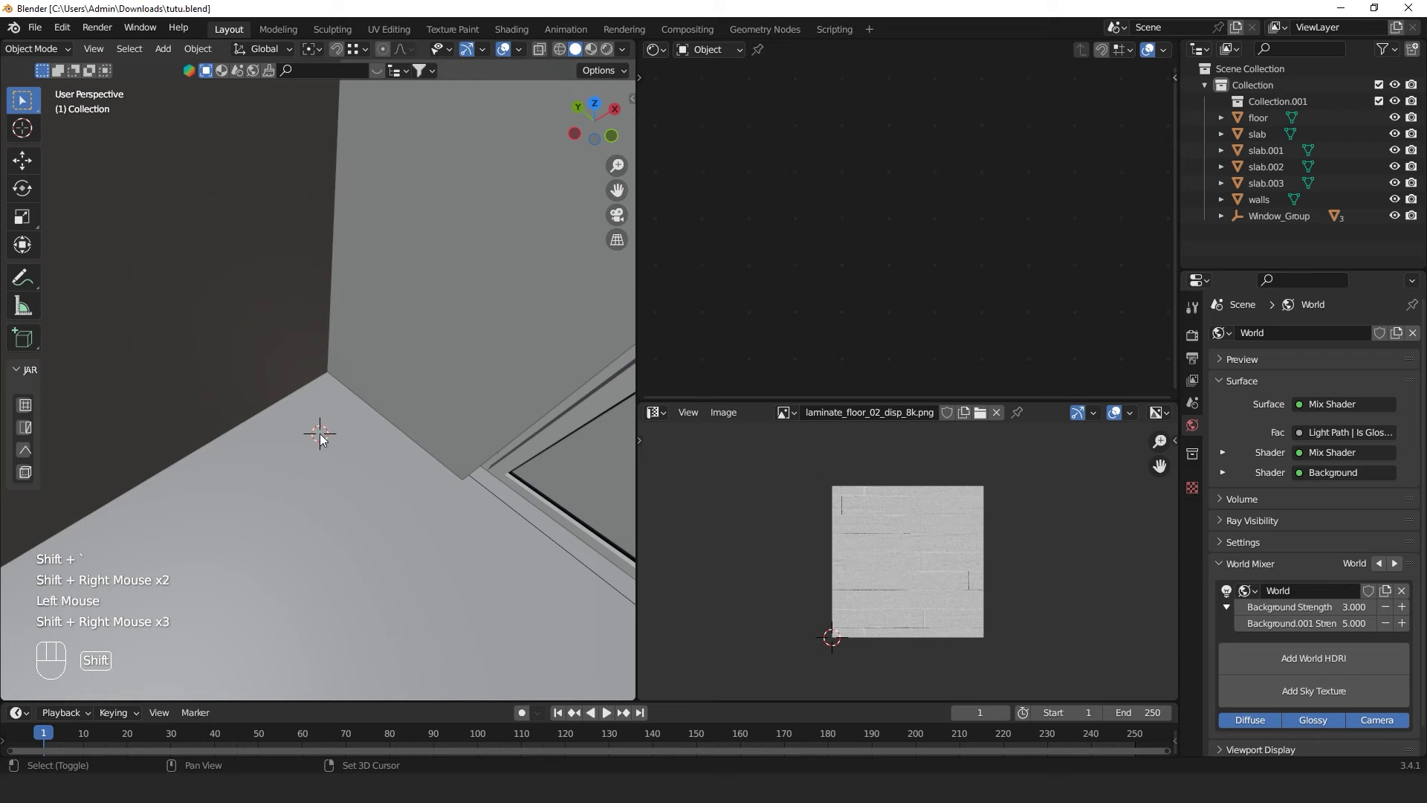
Add a small cube at the corner (after discarding a plane) and hide the sidebar
{"action": "key", "text": "shift+a"}
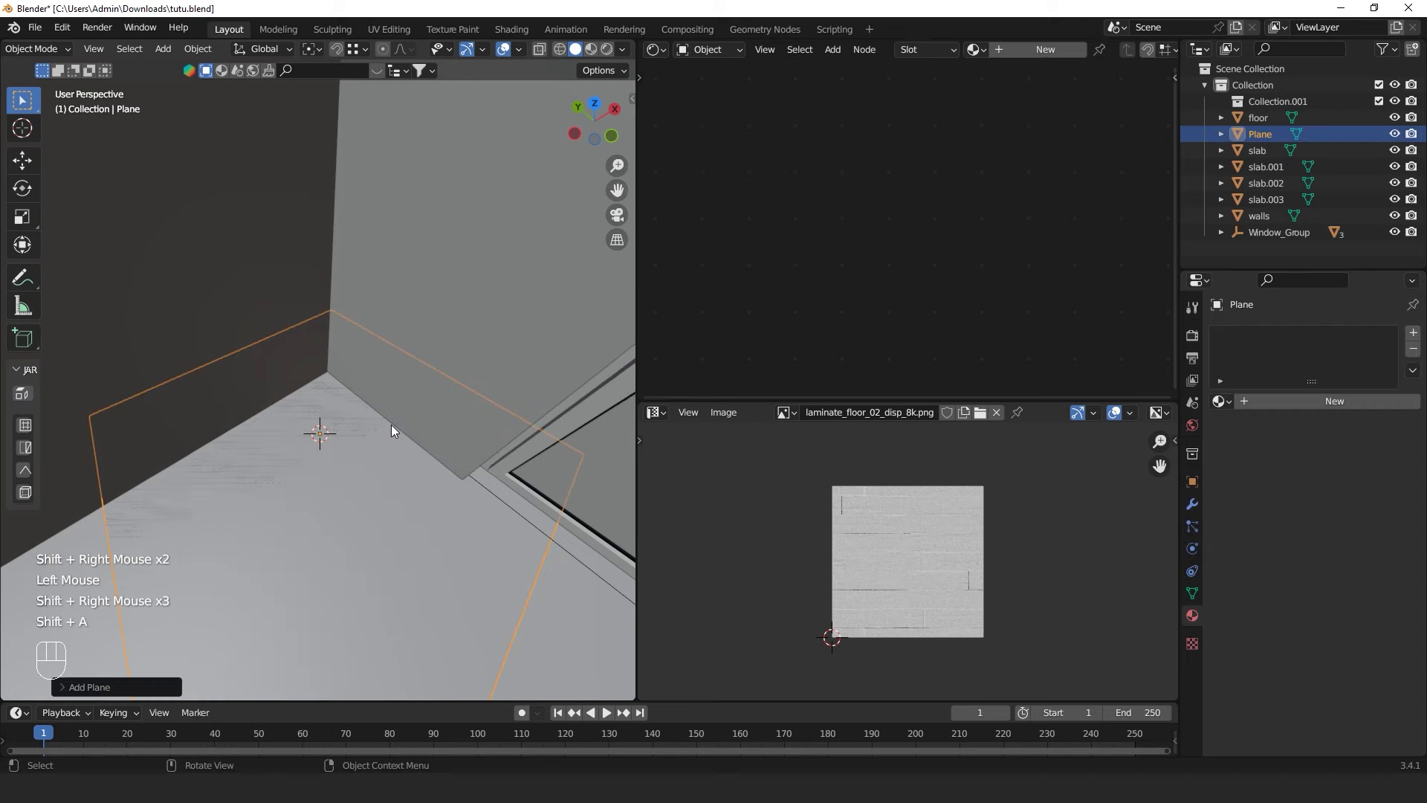
{"action": "key", "text": "x"}
{"action": "key", "text": "shift+a"}
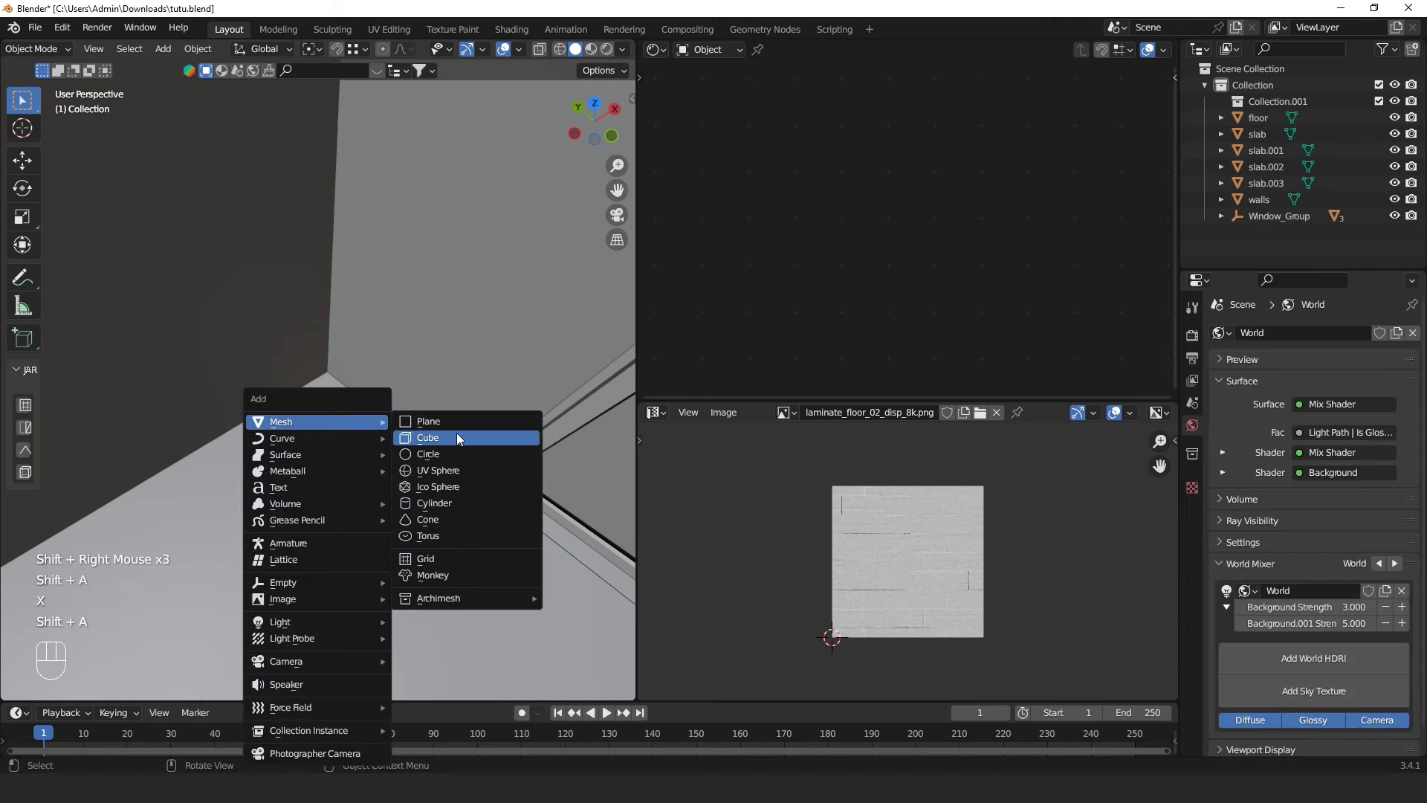
{"action": "key", "text": "n"}
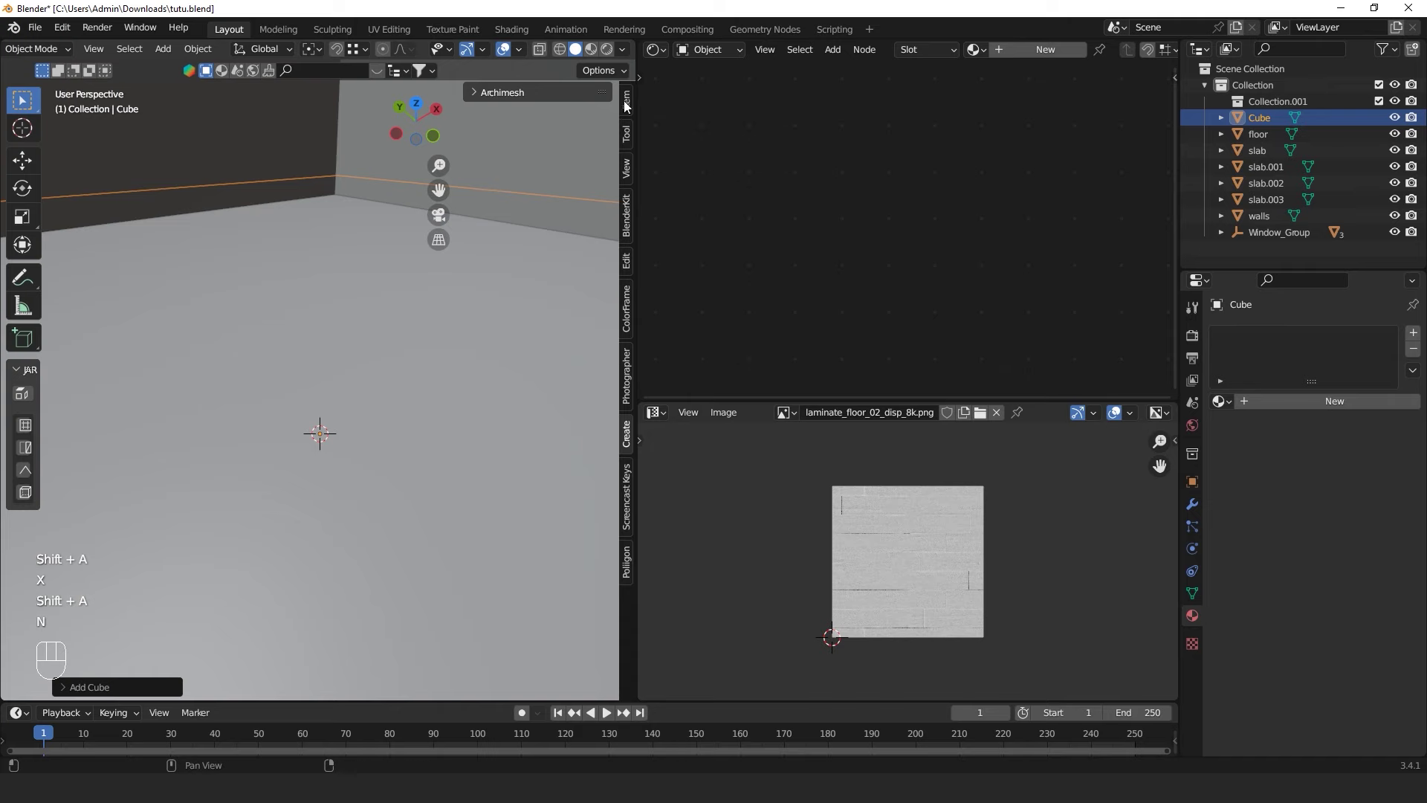
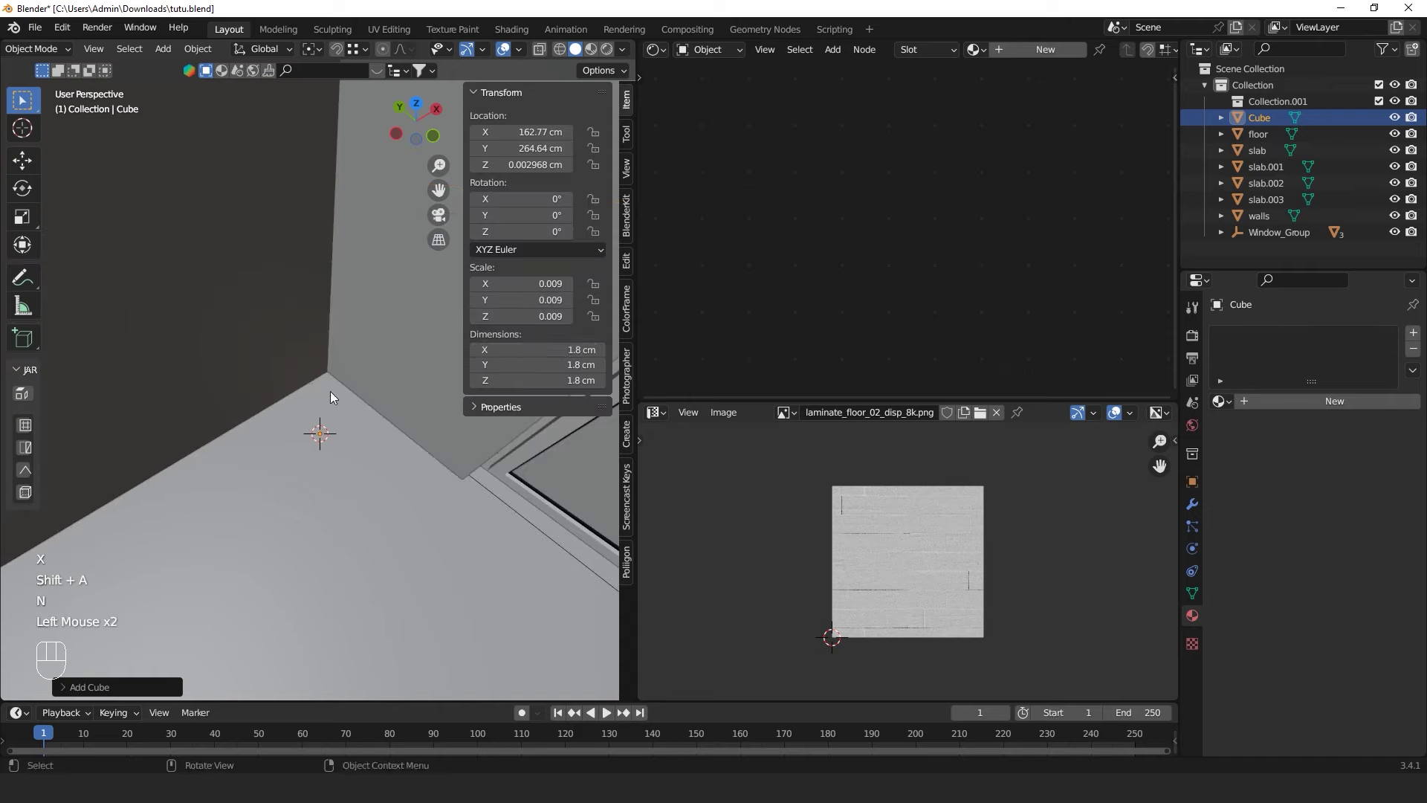
{"action": "key", "text": "n"}
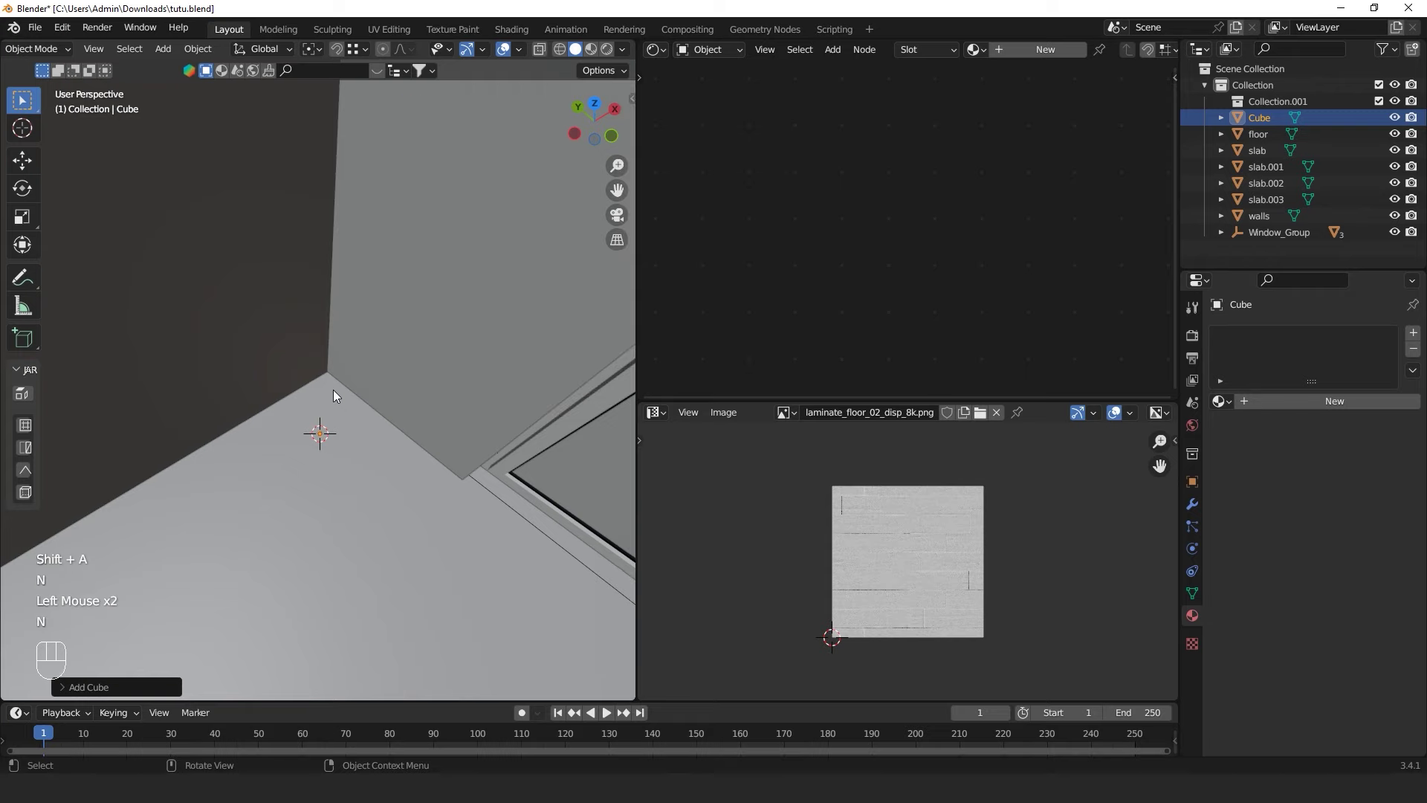
Frame the cube and orbit around it to line up its move into the corner
{"action": "key", "text": "g"}
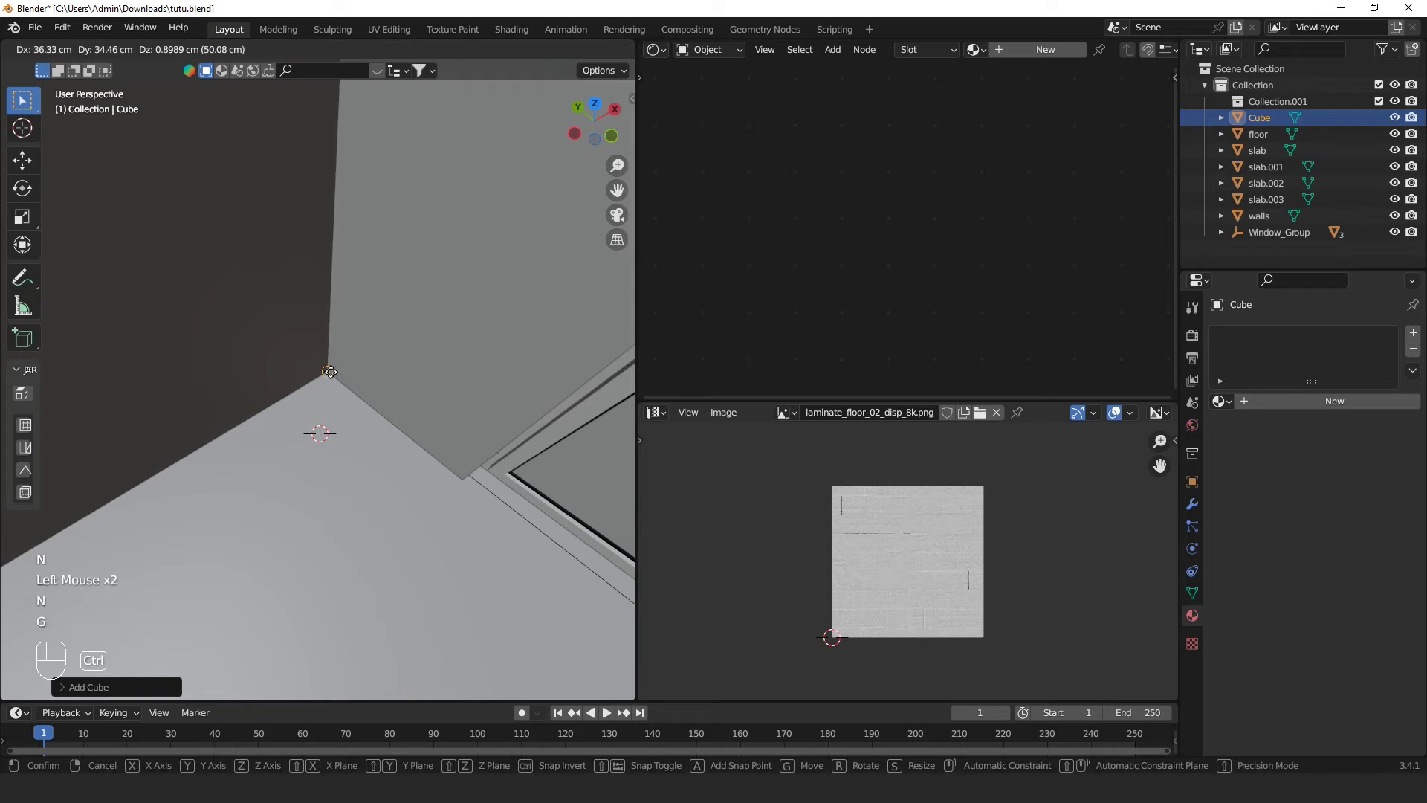
{"action": "left_click", "coordinate": [335, 375]}
{"action": "key", "text": "KP_Decimal"}
{"action": "scroll", "scroll_direction": "down", "scroll_amount": 3}
{"action": "left_click_drag", "start_coordinate": [338, 362], "coordinate": [286, 324]}
{"action": "scroll", "scroll_direction": "down", "scroll_amount": 3}
{"action": "left_click_drag", "start_coordinate": [306, 381], "coordinate": [383, 425]}
{"action": "scroll", "scroll_direction": "up", "scroll_amount": 3}
{"action": "scroll", "scroll_direction": "down", "scroll_amount": 3}
{"action": "left_click_drag", "start_coordinate": [377, 422], "coordinate": [275, 398]}
{"action": "left_click_drag", "start_coordinate": [268, 389], "coordinate": [180, 310]}
{"action": "scroll", "scroll_direction": "down", "scroll_amount": 3}
{"action": "left_click_drag", "start_coordinate": [248, 377], "coordinate": [323, 426]}
{"action": "scroll", "scroll_direction": "up", "scroll_amount": 3}
{"action": "left_click_drag", "start_coordinate": [325, 421], "coordinate": [367, 426]}
Move the cube -10 cm along the Y axis
{"action": "key", "text": "g"}
{"action": "key", "text": "x"}
{"action": "key", "text": "y"}
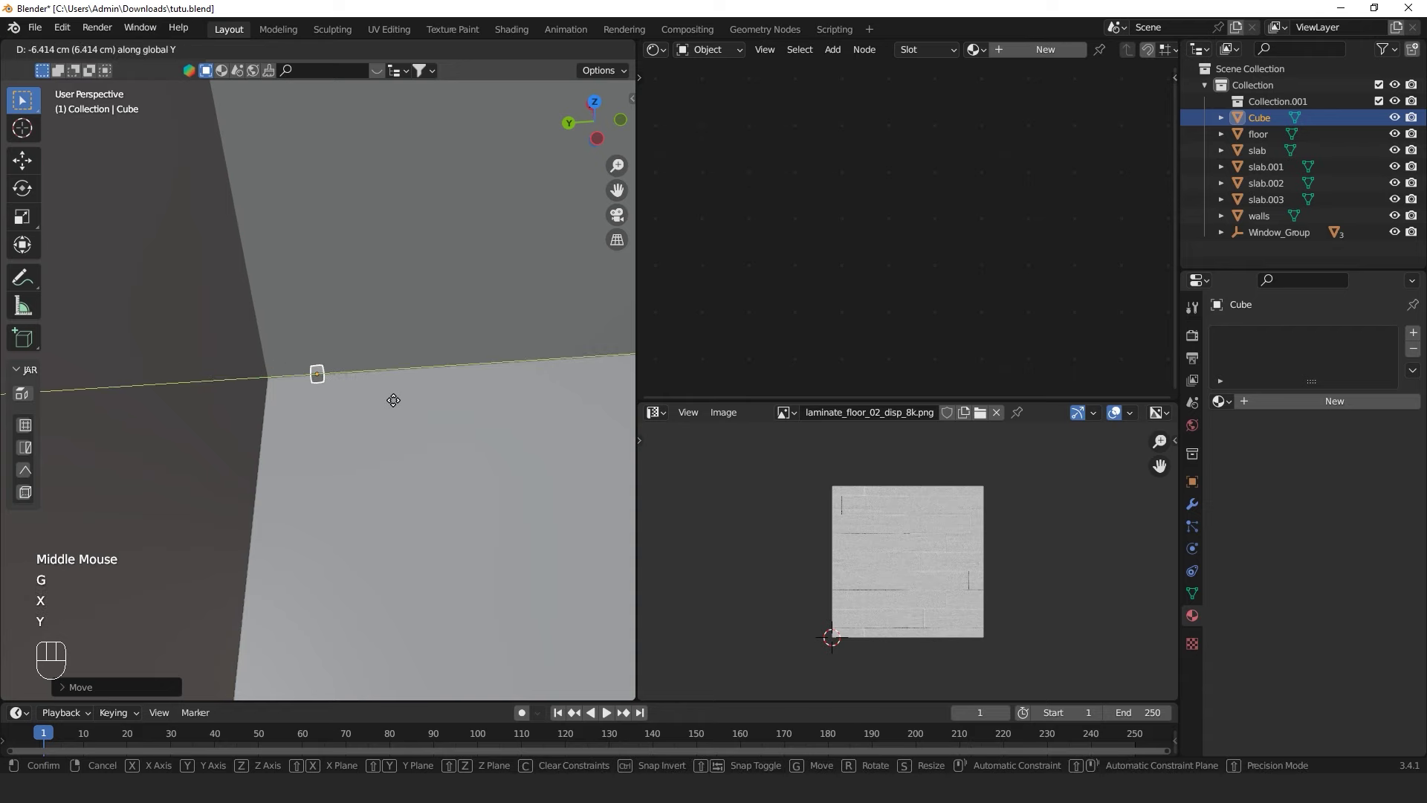
{"action": "key", "text": "KP_1"}
{"action": "key", "text": "KP_0"}
{"action": "key", "text": "KP_Subtract"}
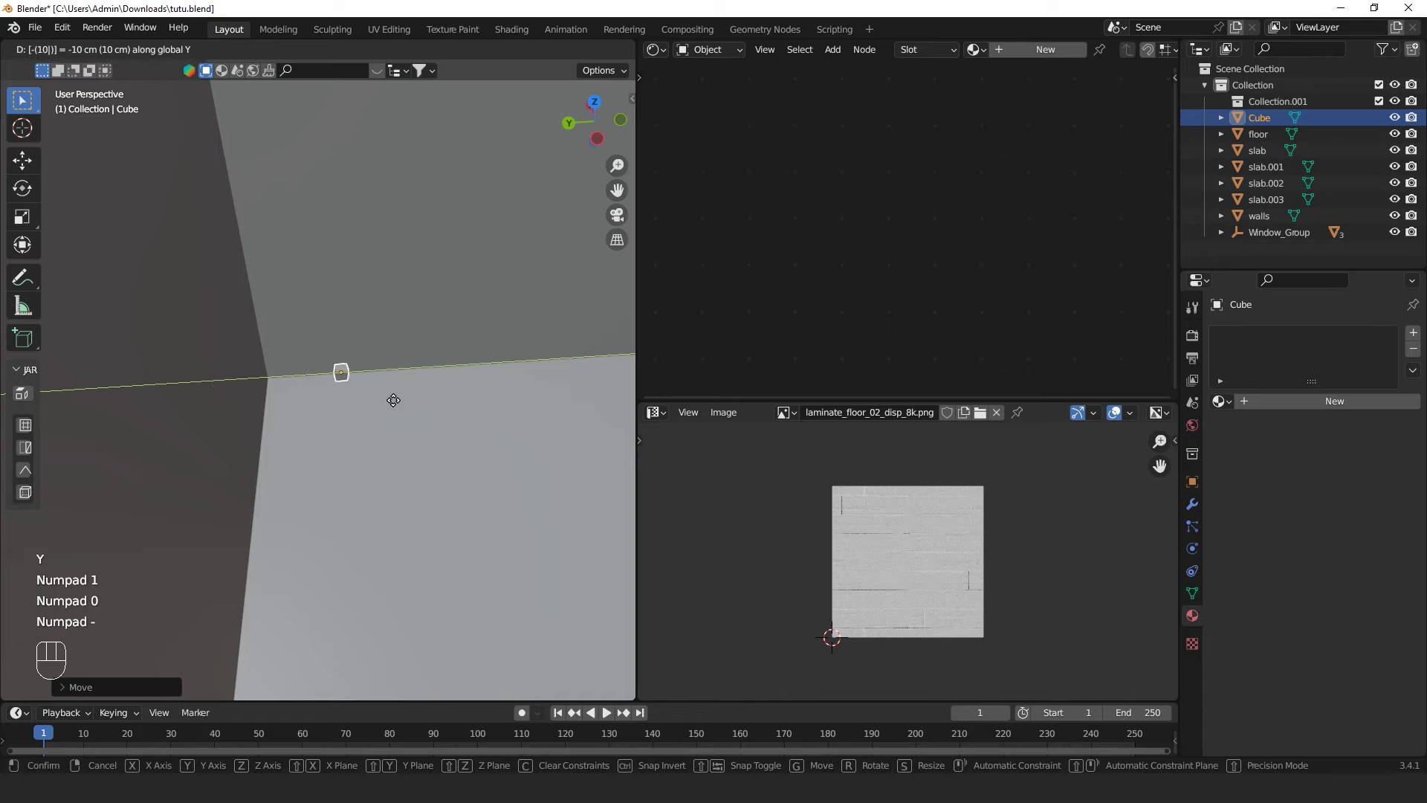
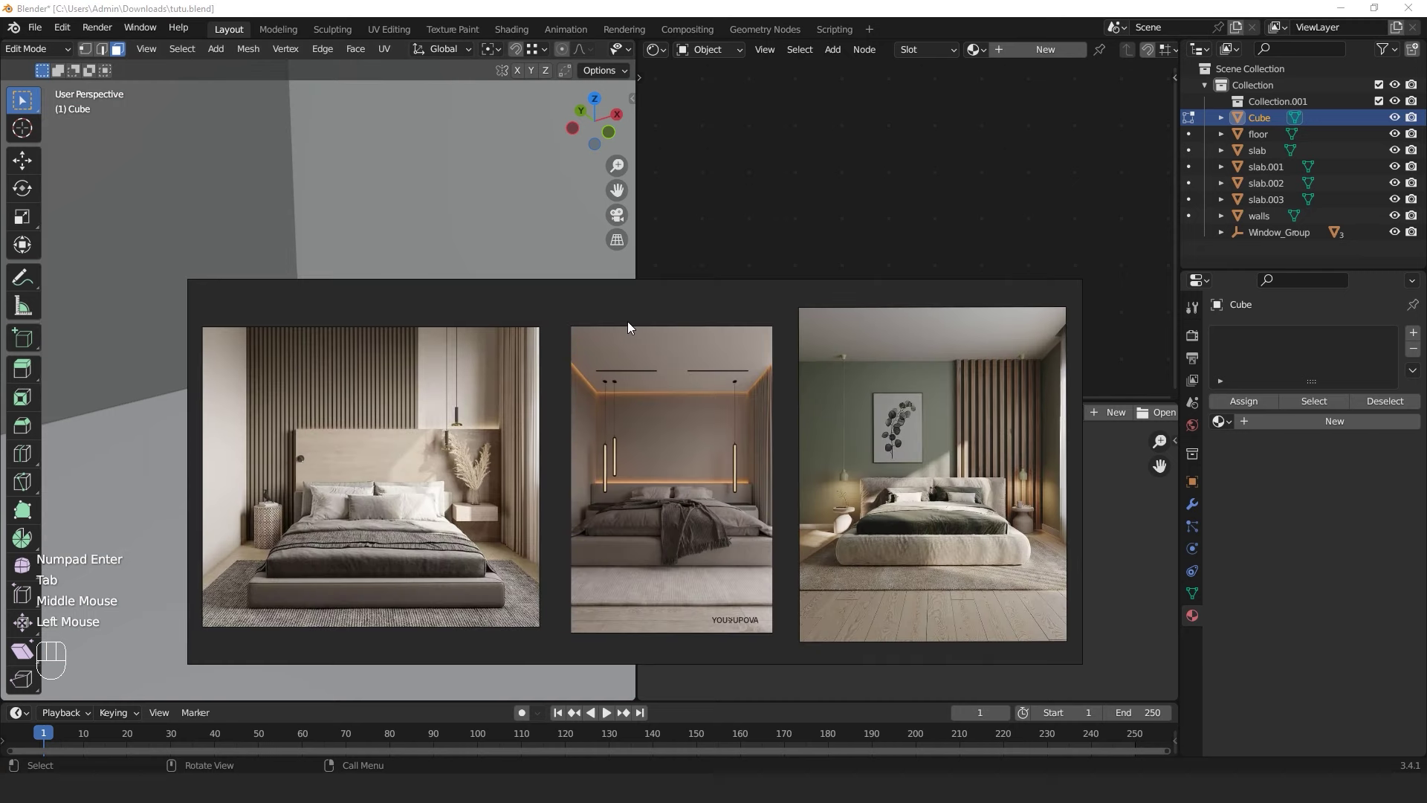
Zoom out from the cube in the floor corner
{"action": "scroll", "scroll_direction": "down", "scroll_amount": 3}
{"action": "scroll", "scroll_direction": "down", "scroll_amount": 3}
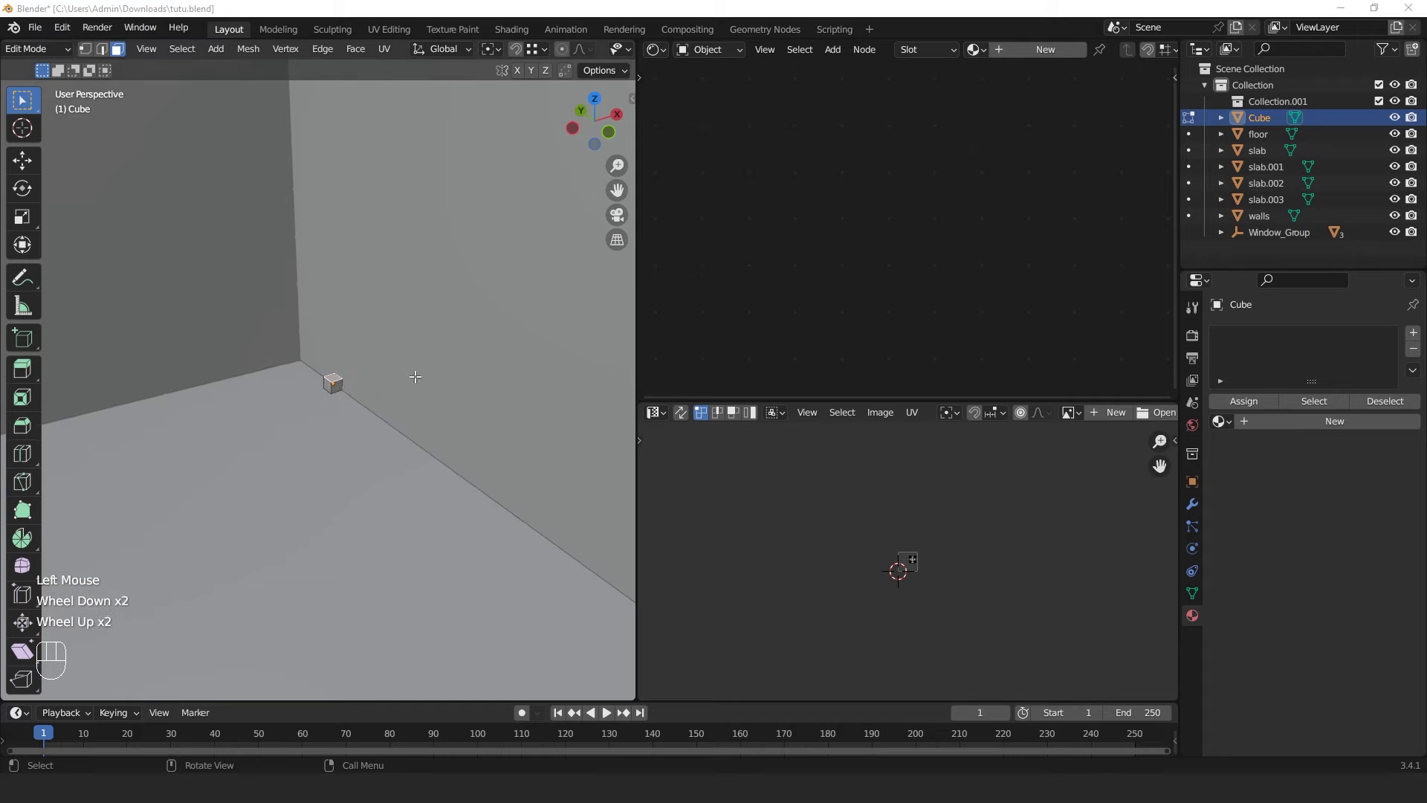
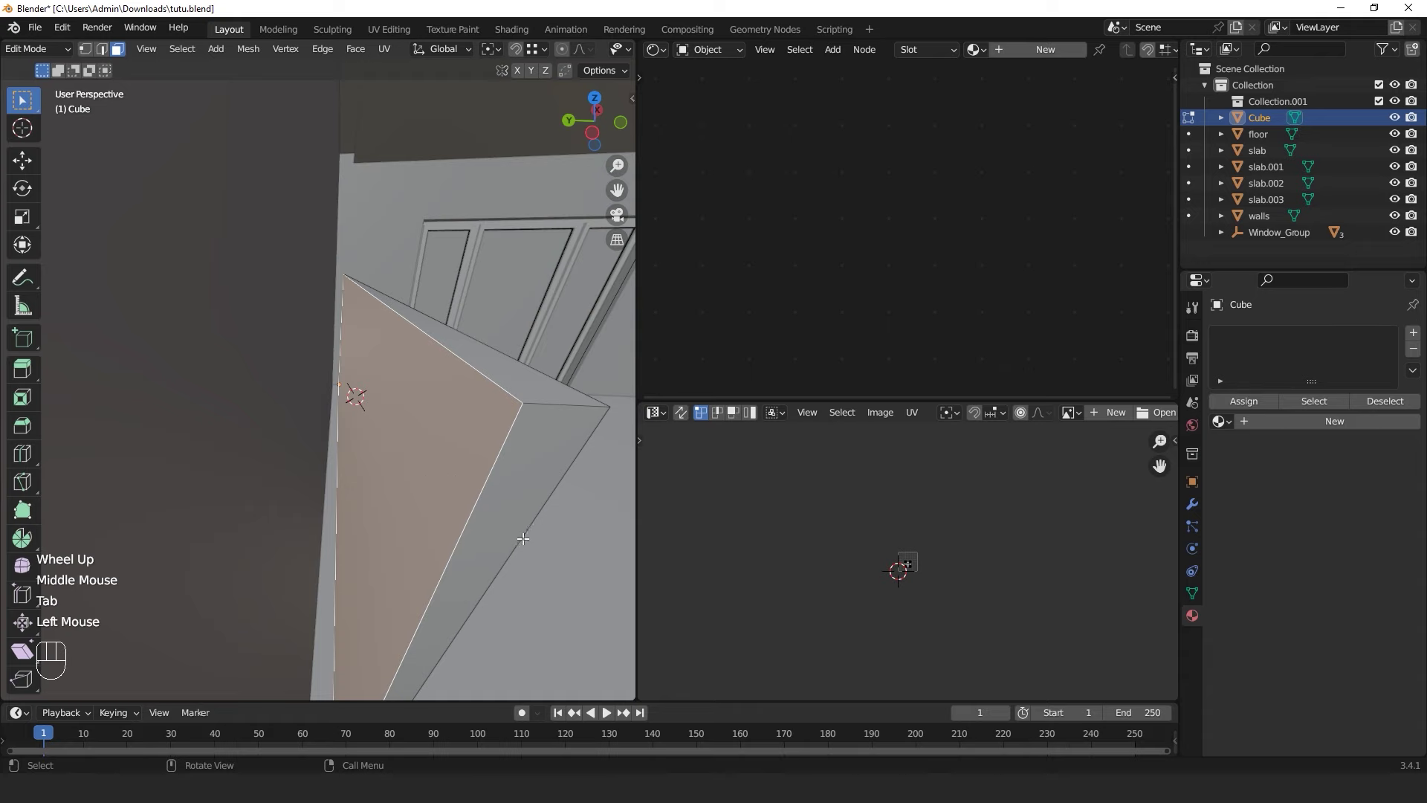
Inset the tilted panel's face and merge its overlapping vertices by distance
{"action": "key", "text": "i"}
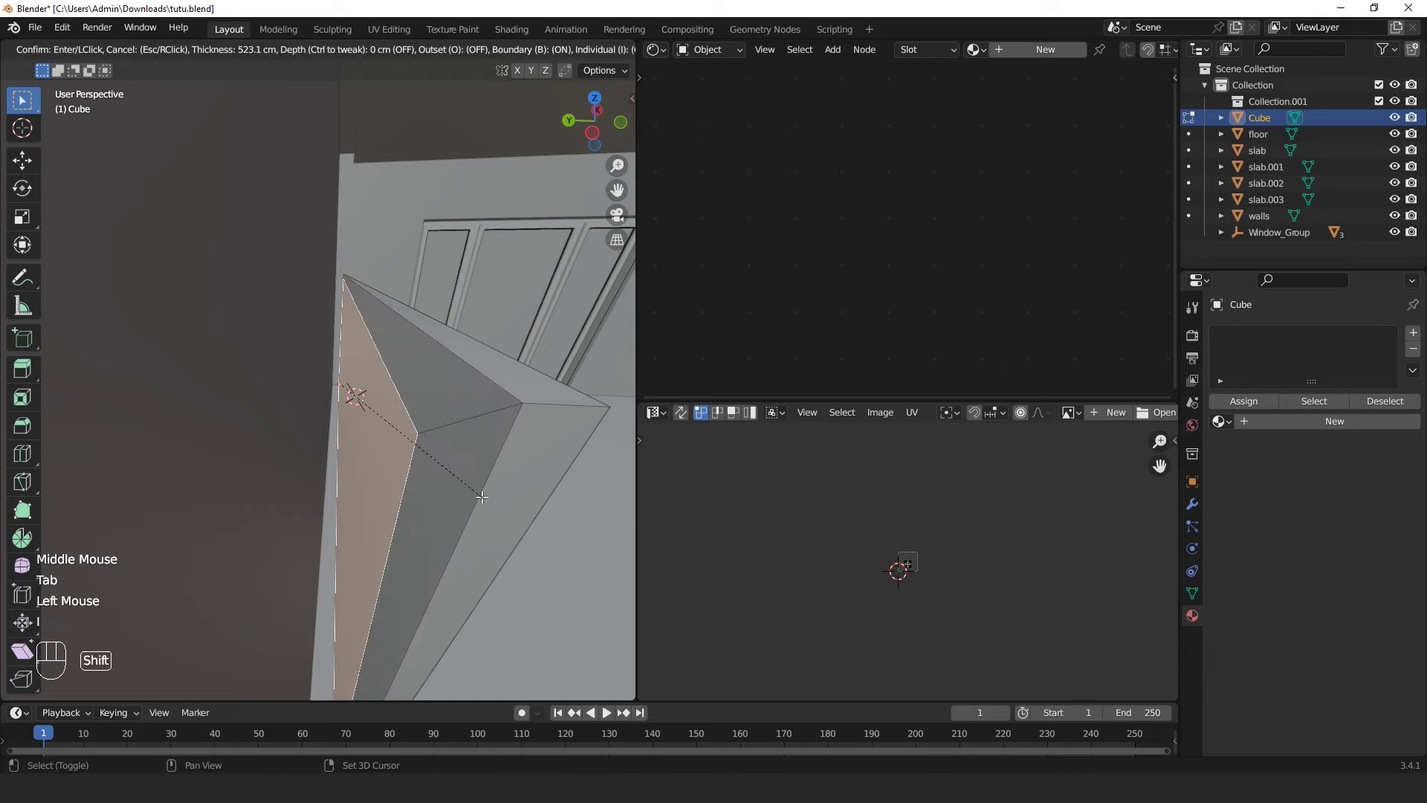
{"action": "key", "text": "Escape"}
{"action": "key", "text": "Tab"}
{"action": "key", "text": "Tab"}
{"action": "key", "text": "a"}
{"action": "key", "text": "m"}
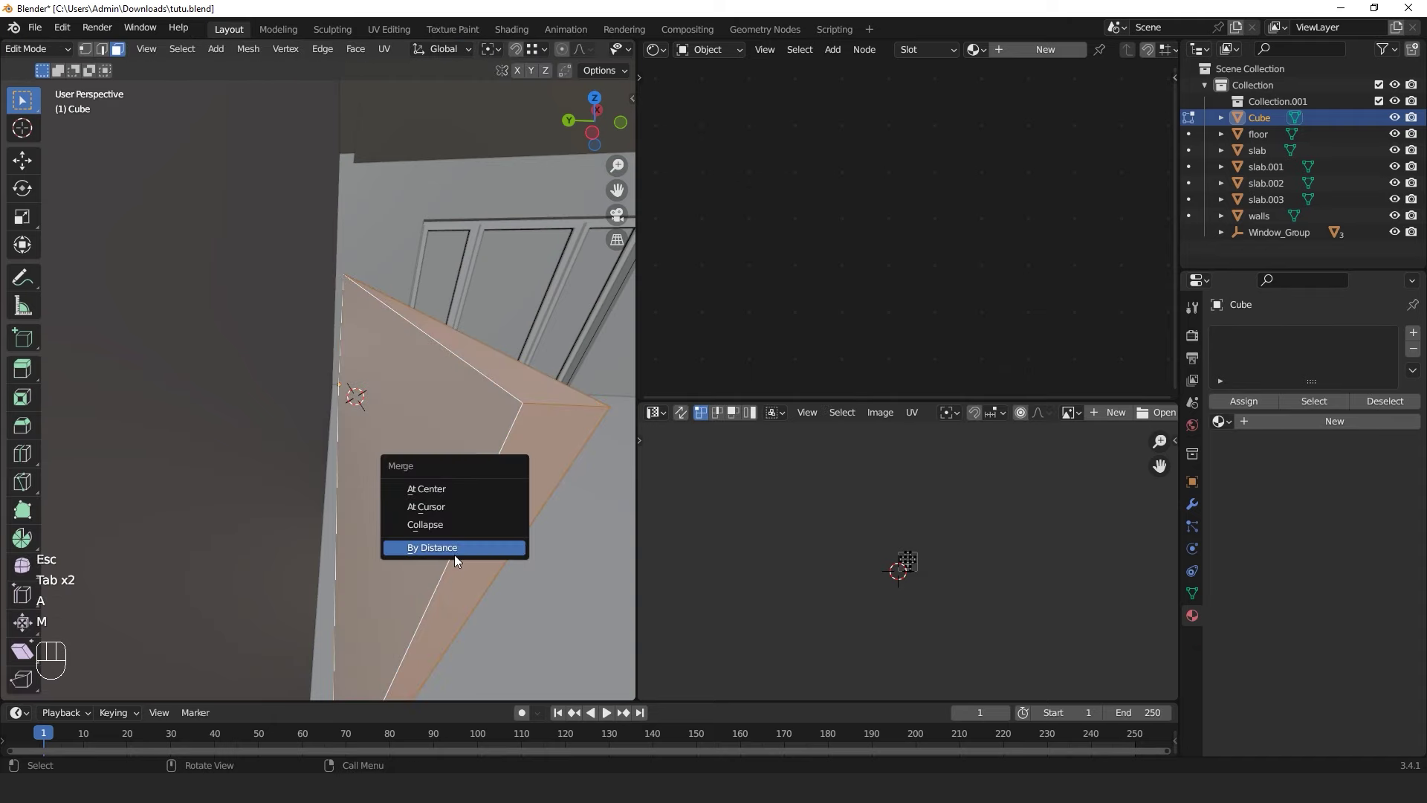
{"action": "key", "text": "Tab"}
{"action": "middle_click", "coordinate": [481, 506]}
{"action": "key", "text": "n"}
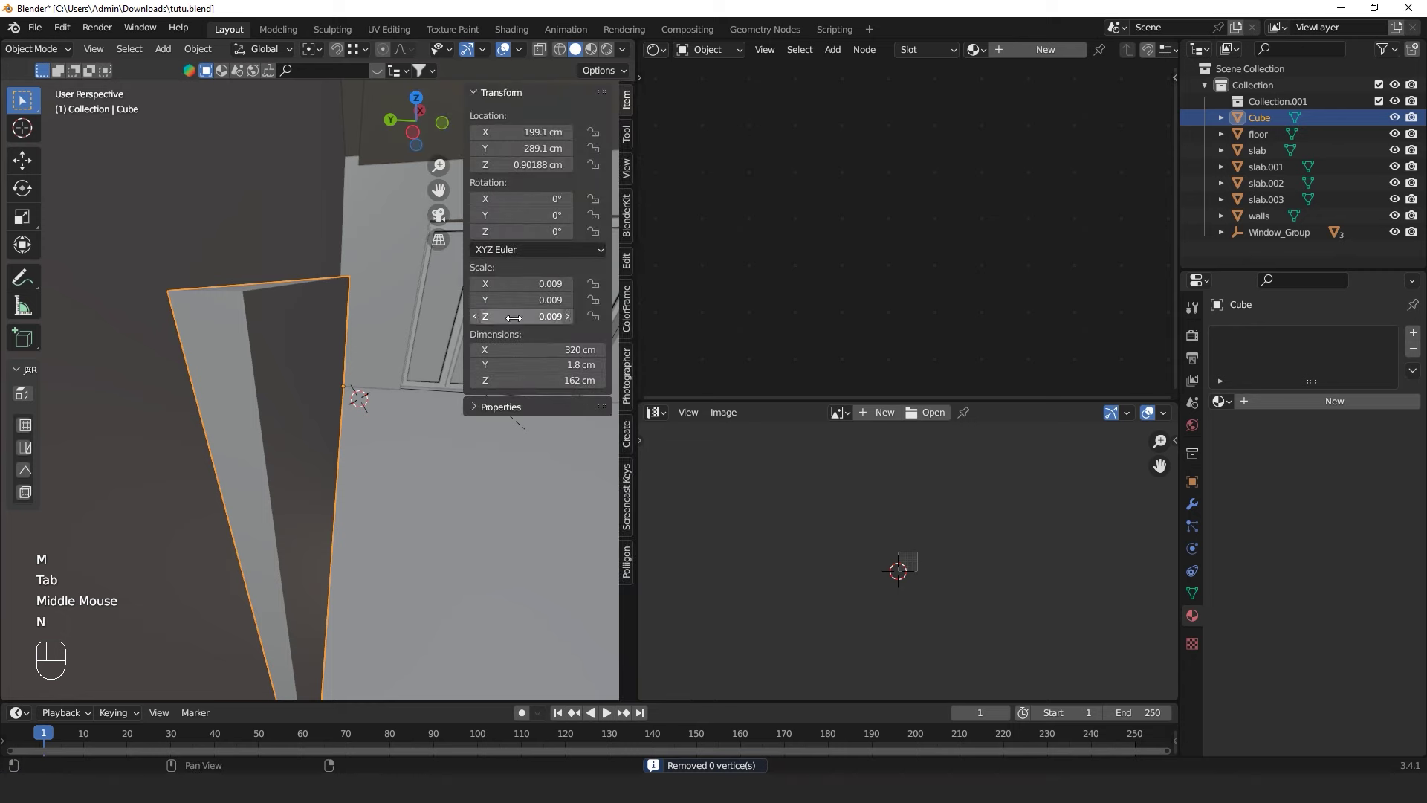
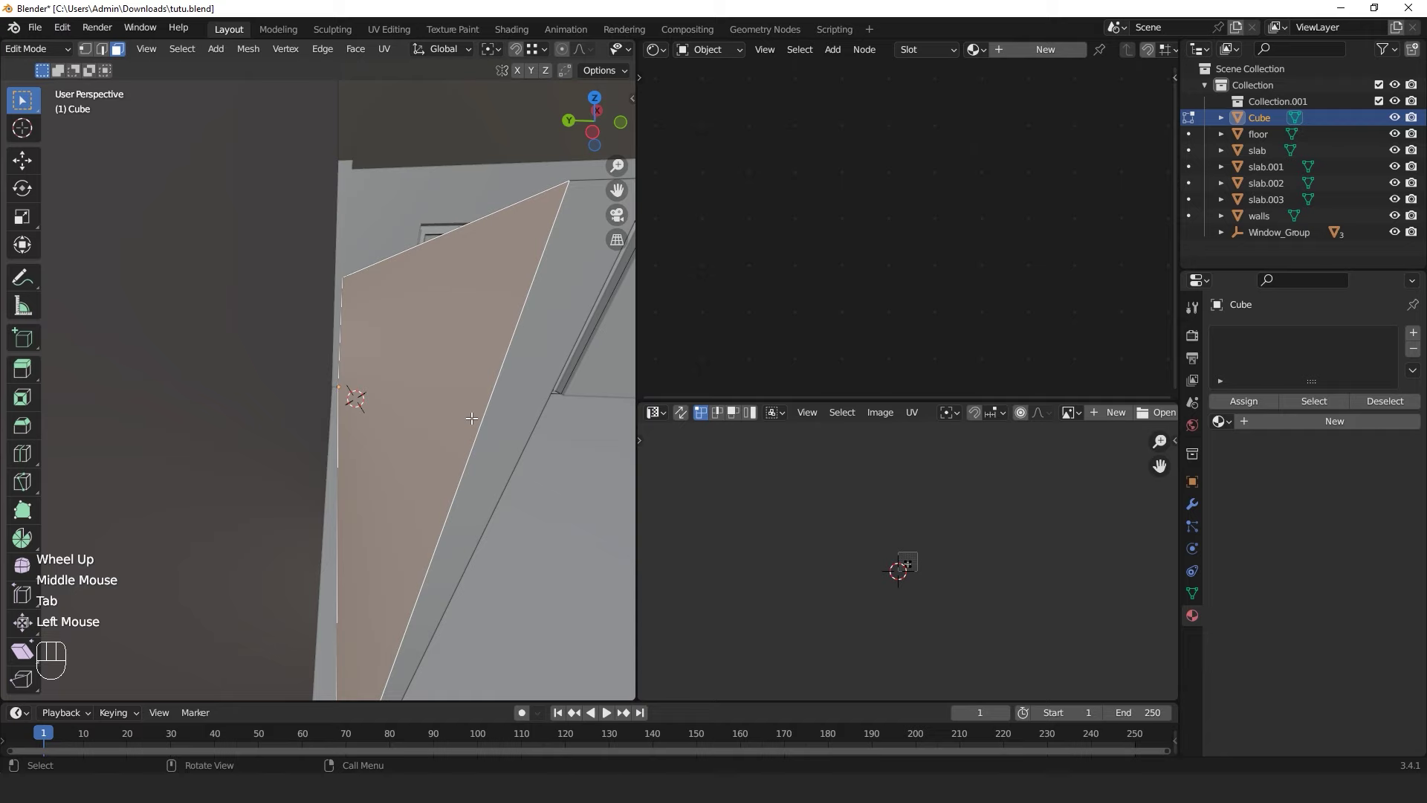
Inset the face again, extrude it inward and split the frame off as Cube.001
{"action": "key", "text": "i"}
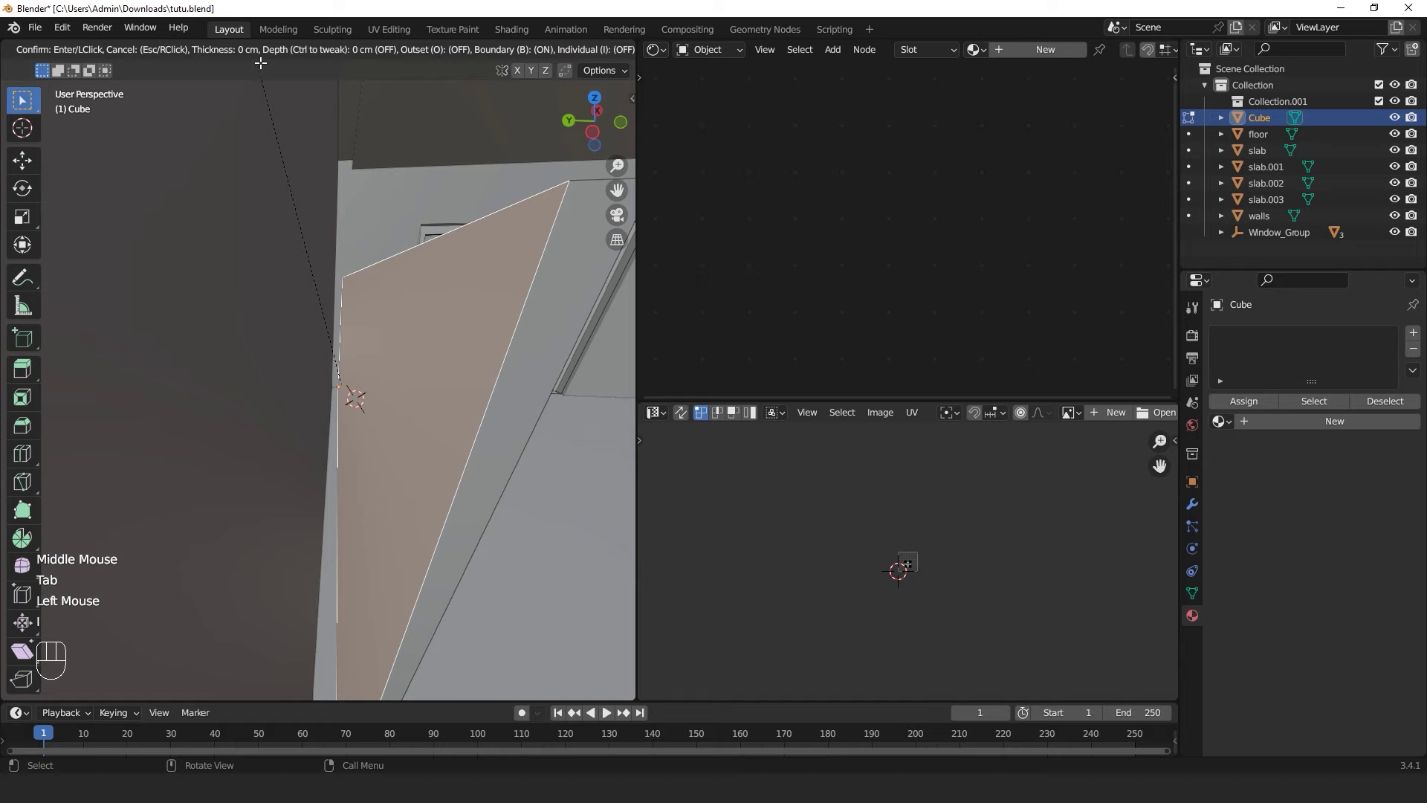
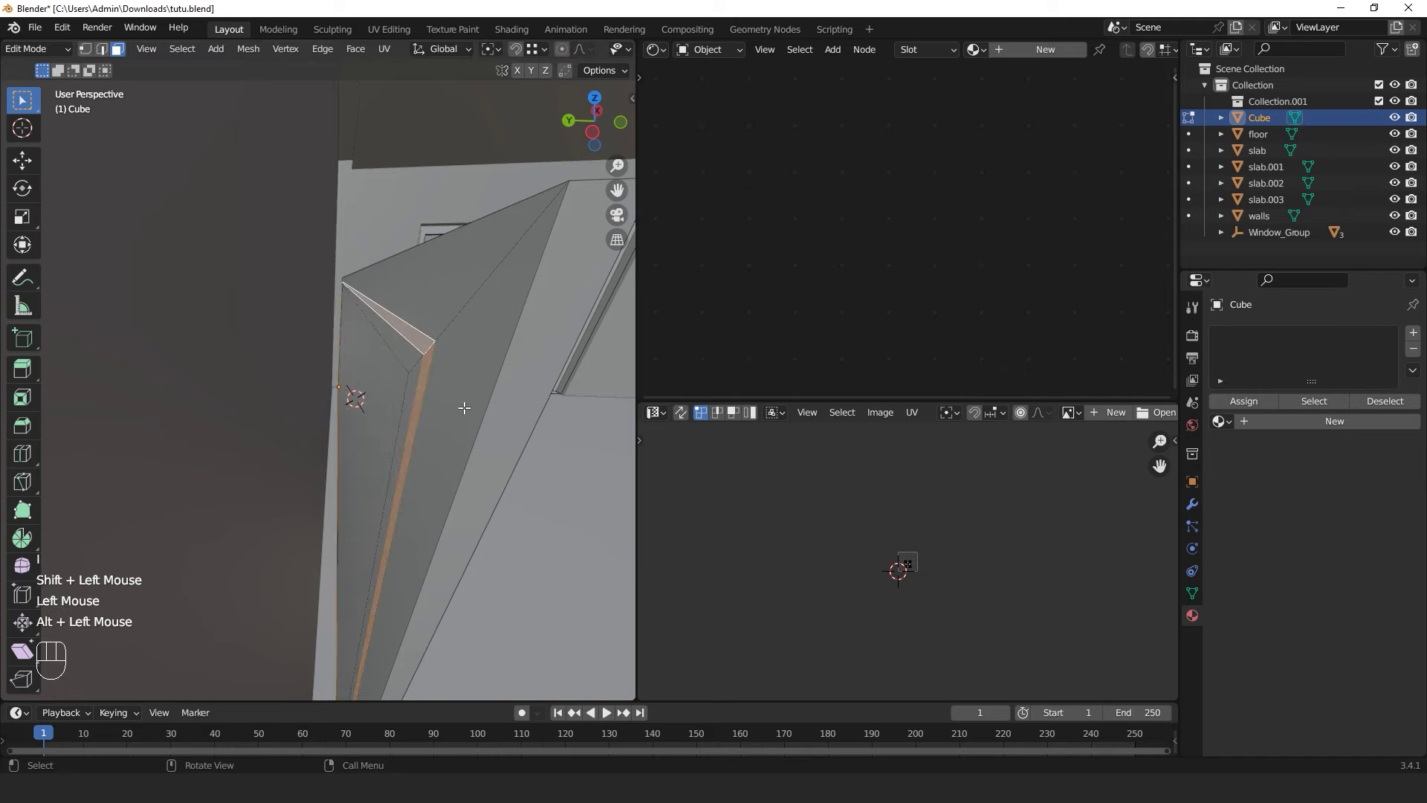
{"action": "key", "text": "shift+d"}
{"action": "key", "text": "Escape"}
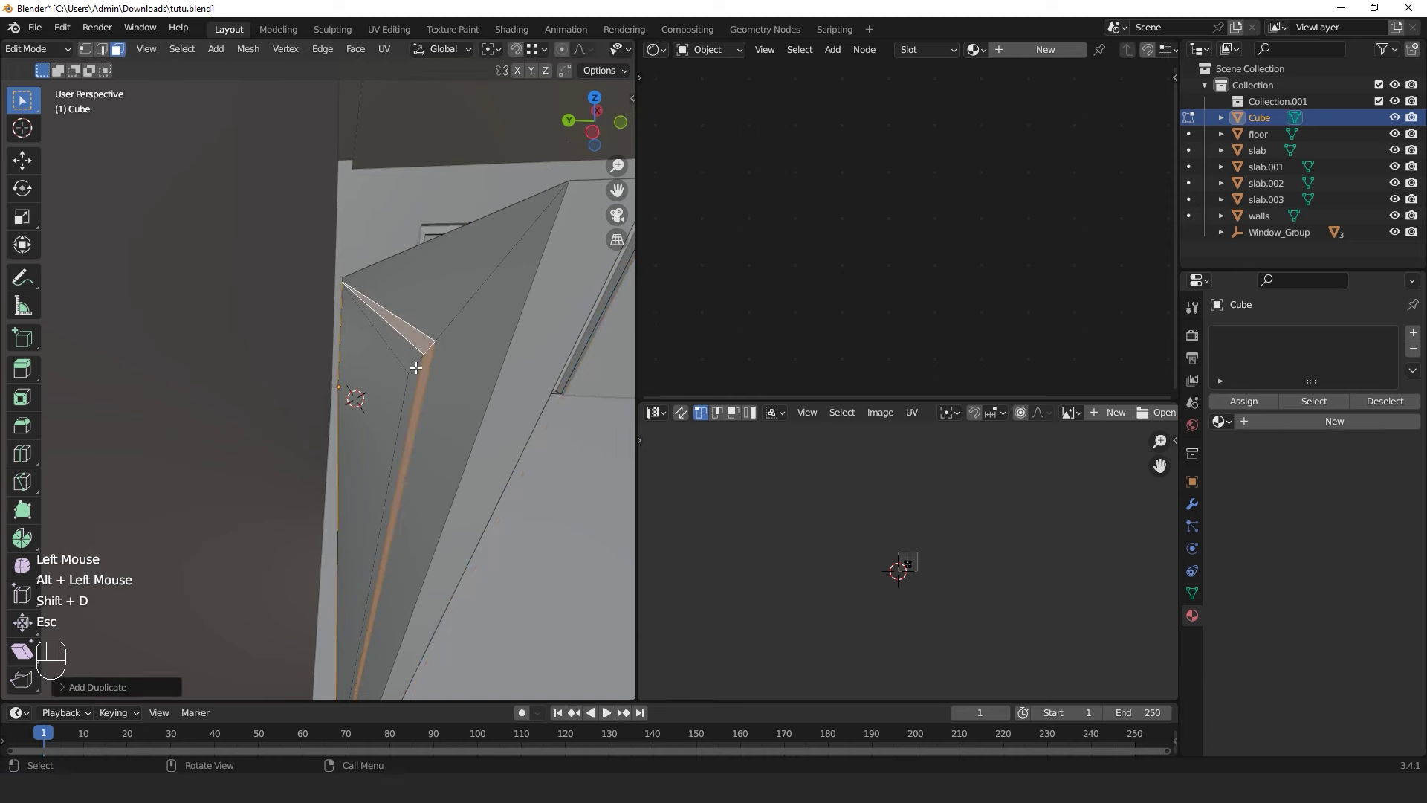
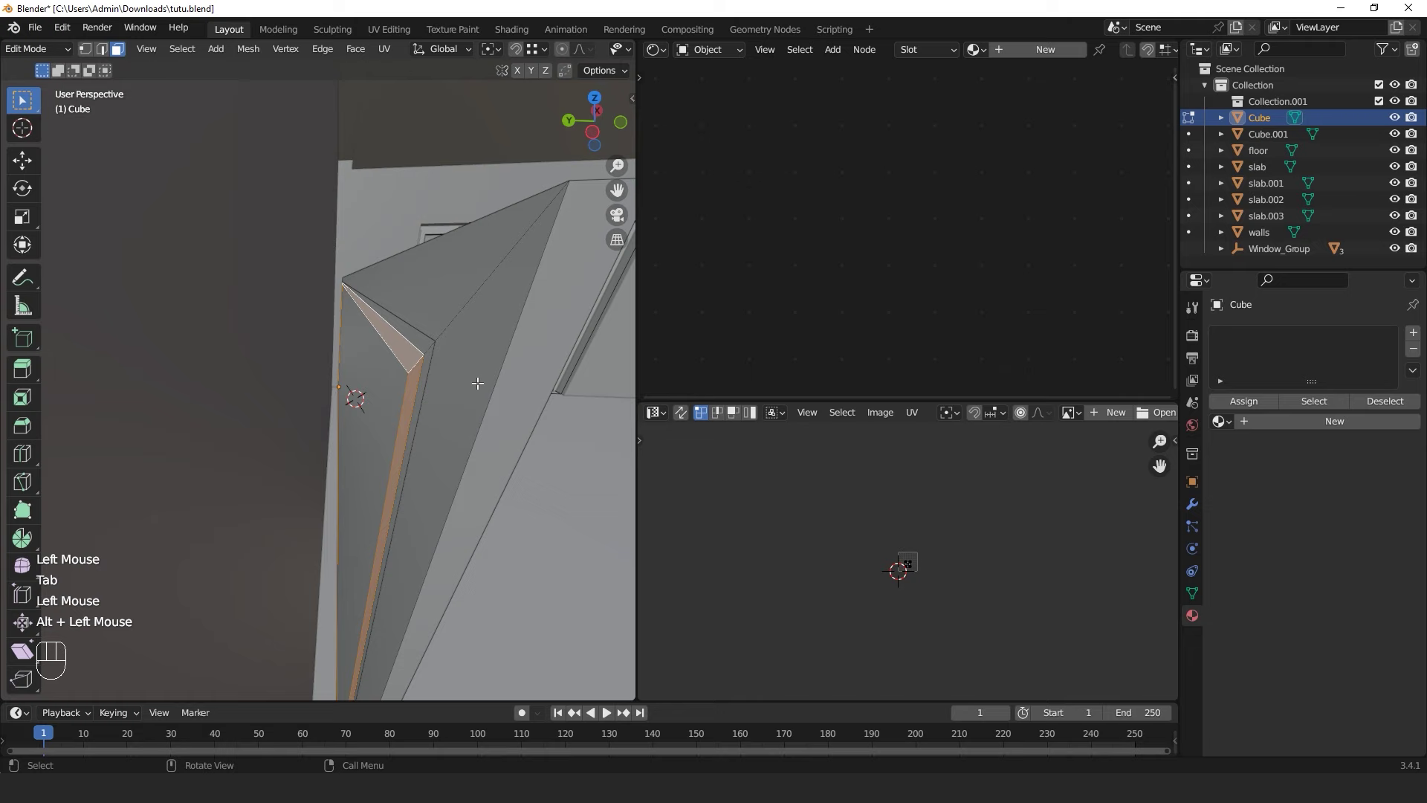
{"action": "key", "text": "shift+d"}
{"action": "key", "text": "Escape"}
{"action": "key", "text": "p"}
{"action": "key", "text": "Tab"}
{"action": "key", "text": "Tab"}
{"action": "key", "text": "Tab"}
Separate the selected frame faces as Cube.002 and pull it about 101 cm along its normal
{"action": "left_click", "coordinate": [422, 360]}
{"action": "left_click", "coordinate": [424, 358]}
{"action": "left_click", "coordinate": [418, 366]}
{"action": "left_click", "coordinate": [408, 378]}
{"action": "left_click", "coordinate": [439, 346]}
{"action": "key", "text": "h"}
{"action": "left_click", "coordinate": [407, 368]}
{"action": "key", "text": "Tab"}
{"action": "key", "text": "a"}
{"action": "key", "text": "e"}
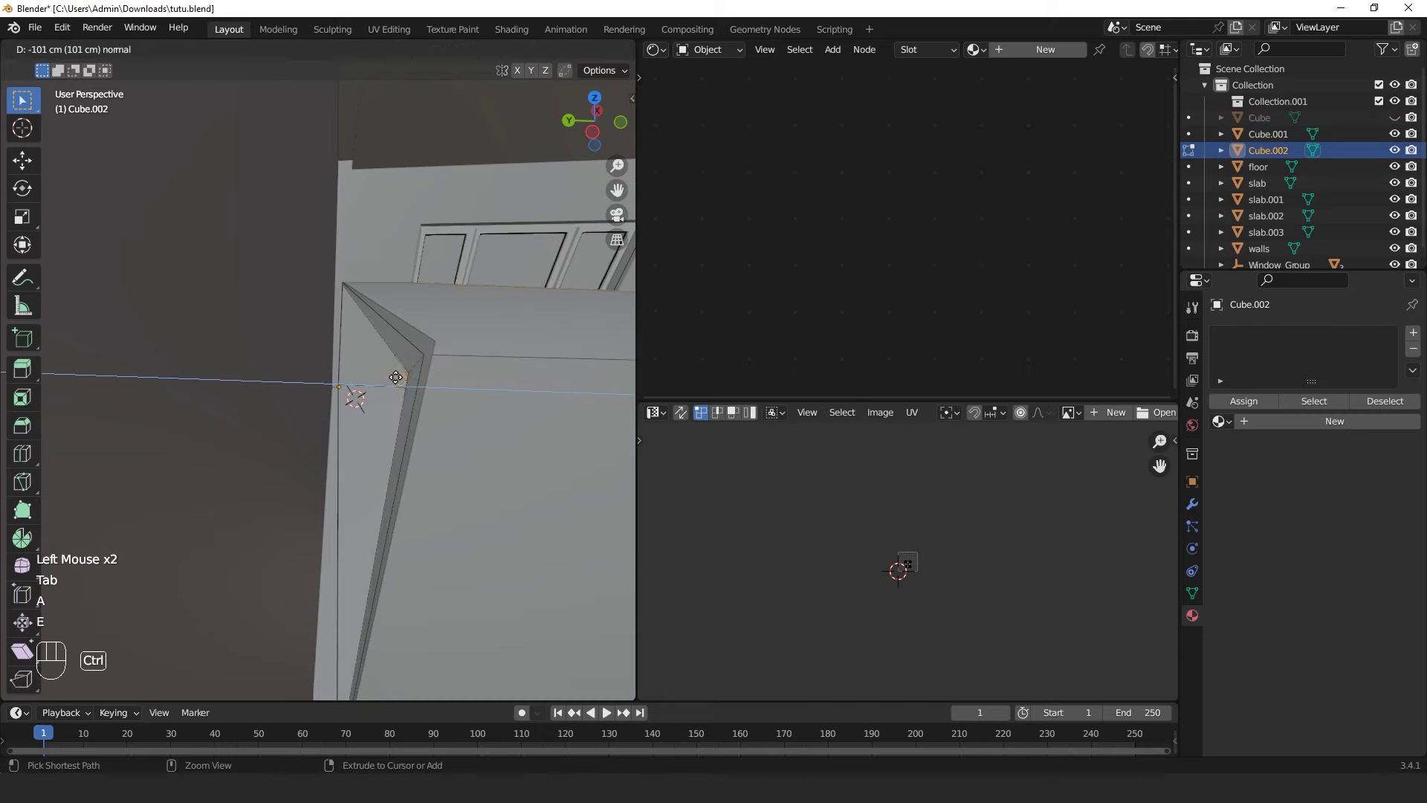
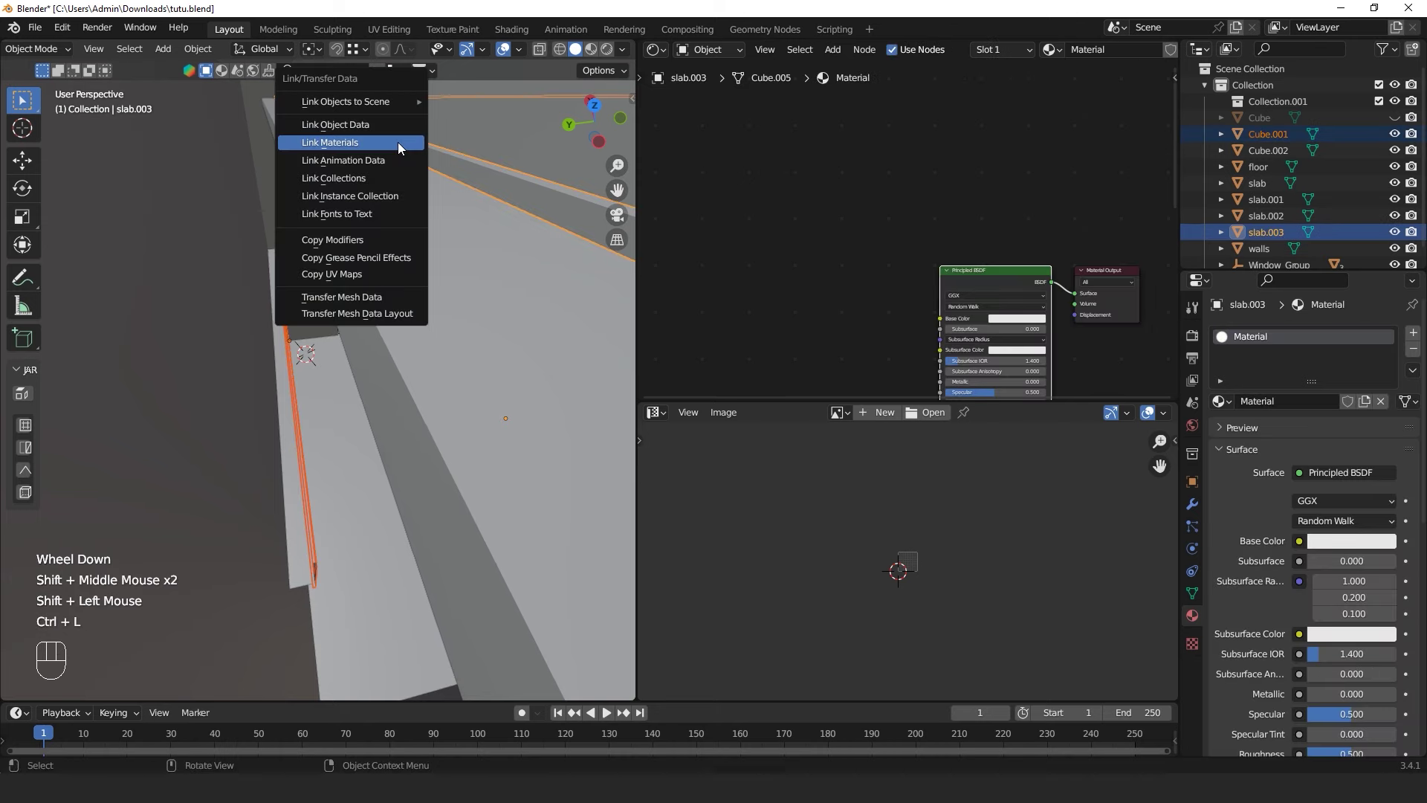
Link the slab's material to the frame piece and give it a yellow viewport display colour
{"action": "left_click", "coordinate": [401, 146]}
{"action": "left_click", "coordinate": [463, 170]}
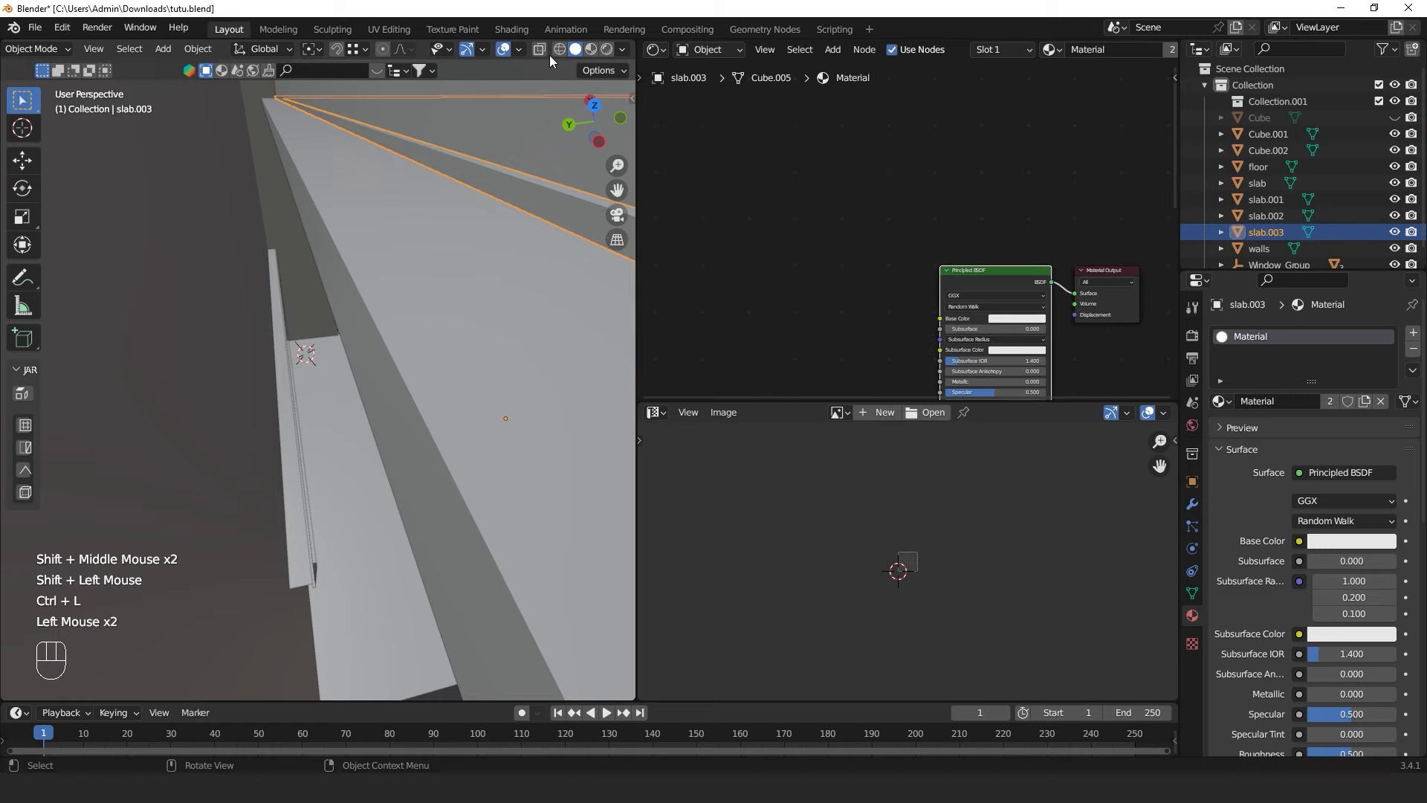
{"action": "left_click", "coordinate": [1221, 456]}
{"action": "left_click", "coordinate": [1227, 591]}
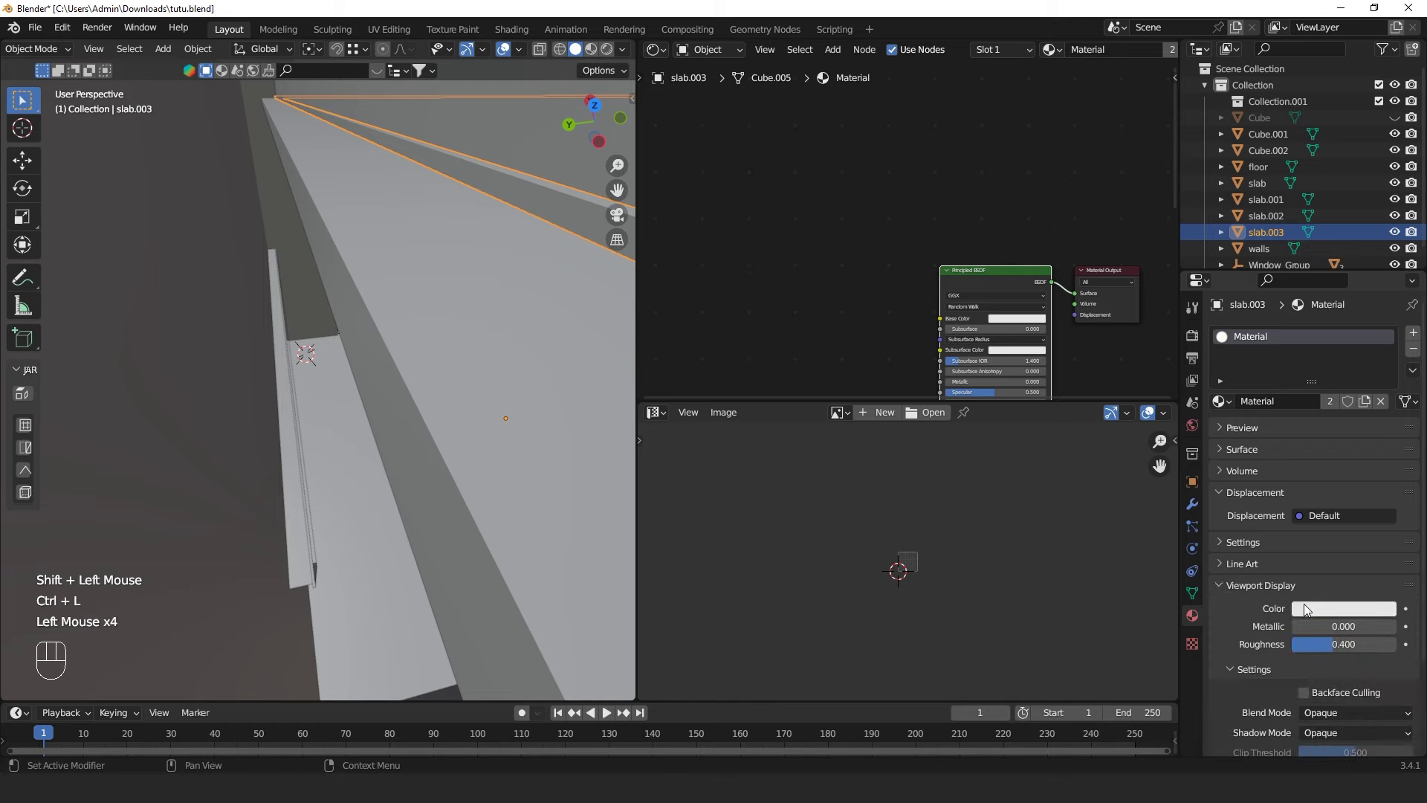
{"action": "left_click", "coordinate": [1316, 608]}
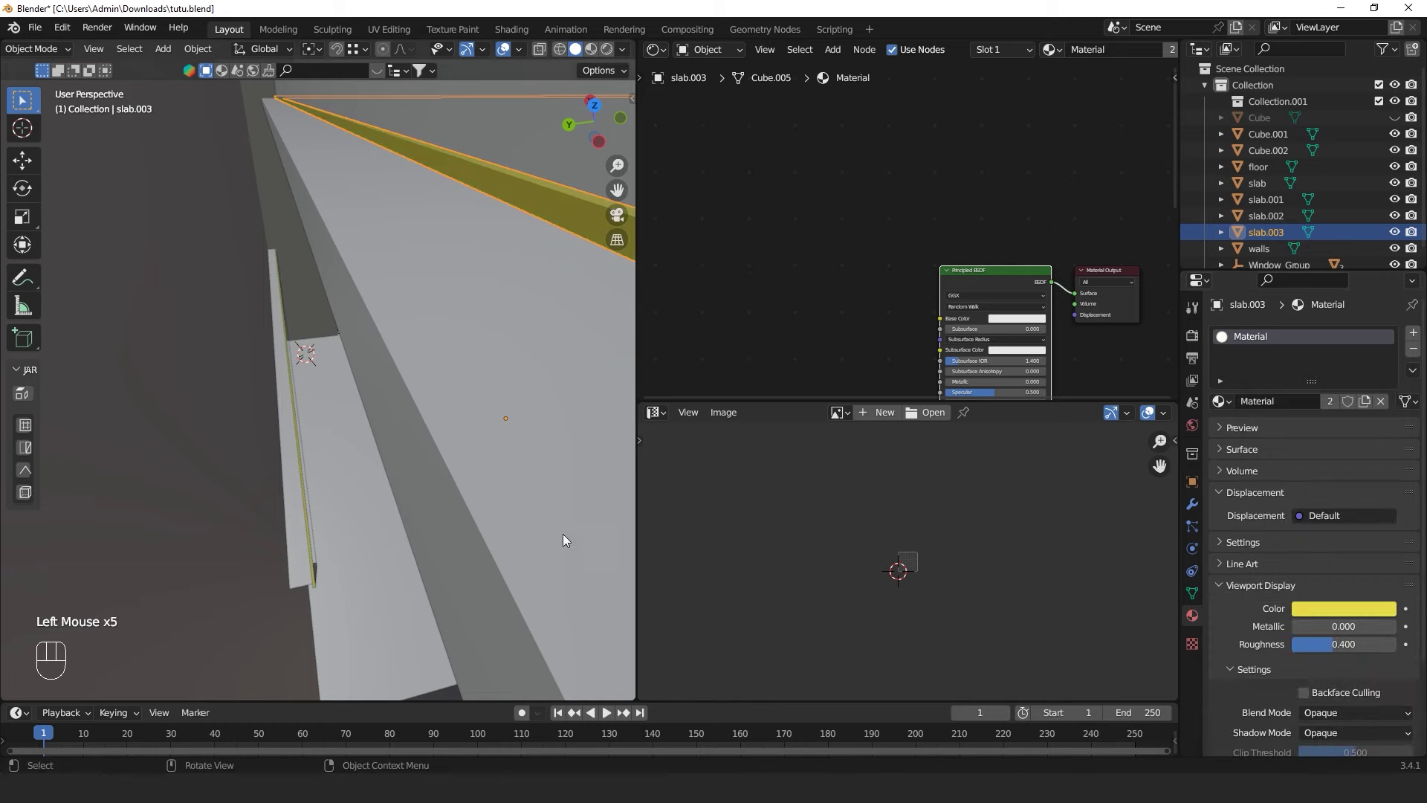
{"action": "left_click_drag", "start_coordinate": [484, 397], "coordinate": [481, 365]}
Set the floor material's viewport colour to light tan (hue 0.098, saturation 0.576)
{"action": "left_click", "coordinate": [476, 403]}
{"action": "left_click", "coordinate": [1343, 720]}
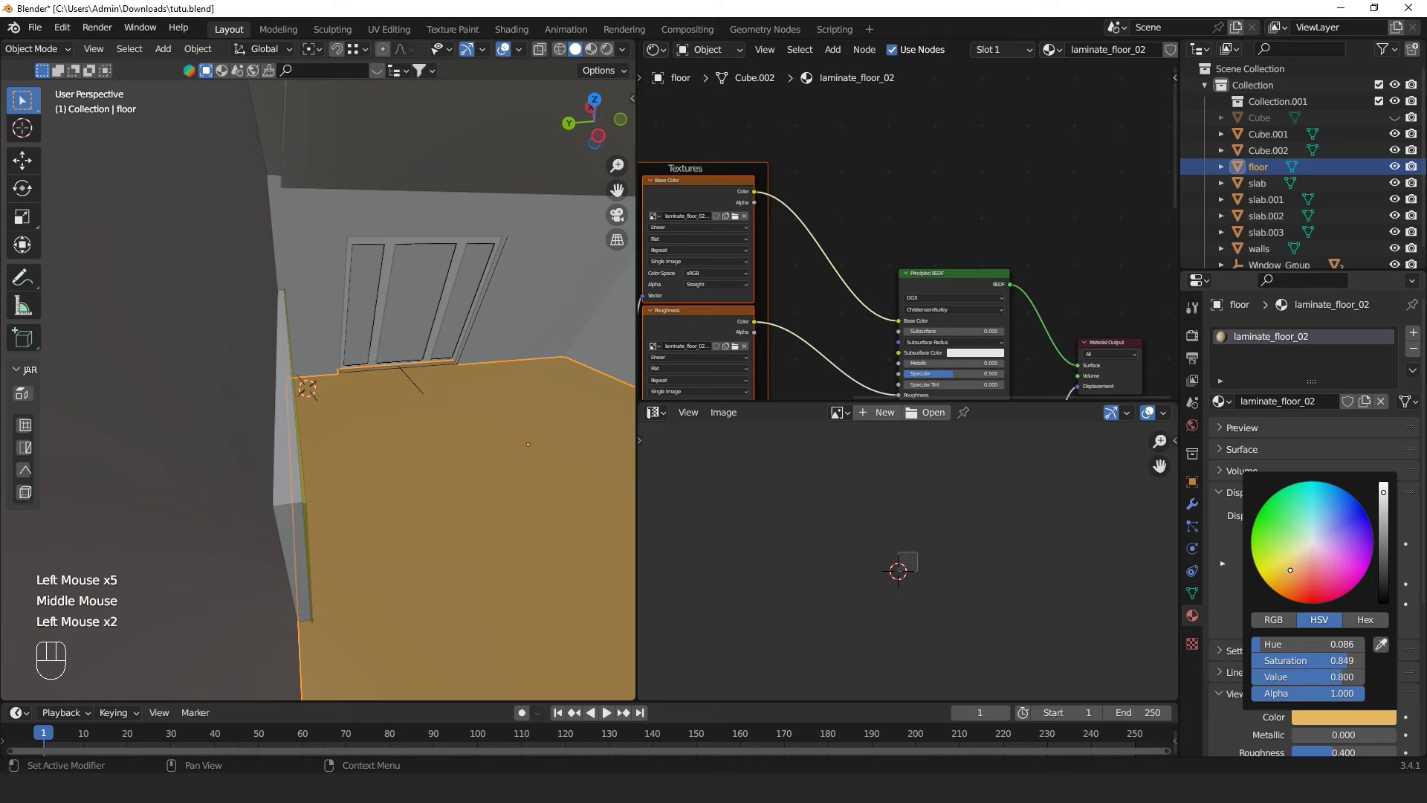
{"action": "middle_click", "coordinate": [505, 468]}
{"action": "left_click", "coordinate": [466, 457]}
{"action": "middle_click", "coordinate": [443, 439]}
{"action": "left_click", "coordinate": [412, 553]}
{"action": "left_click", "coordinate": [330, 350]}
{"action": "scroll", "scroll_direction": "down", "scroll_amount": 3}
{"action": "left_click_drag", "start_coordinate": [372, 365], "coordinate": [297, 381]}
{"action": "left_click", "coordinate": [393, 504]}
{"action": "left_click_drag", "start_coordinate": [302, 496], "coordinate": [329, 503]}
{"action": "scroll", "scroll_direction": "up", "scroll_amount": 3}
{"action": "left_click", "coordinate": [1323, 719]}
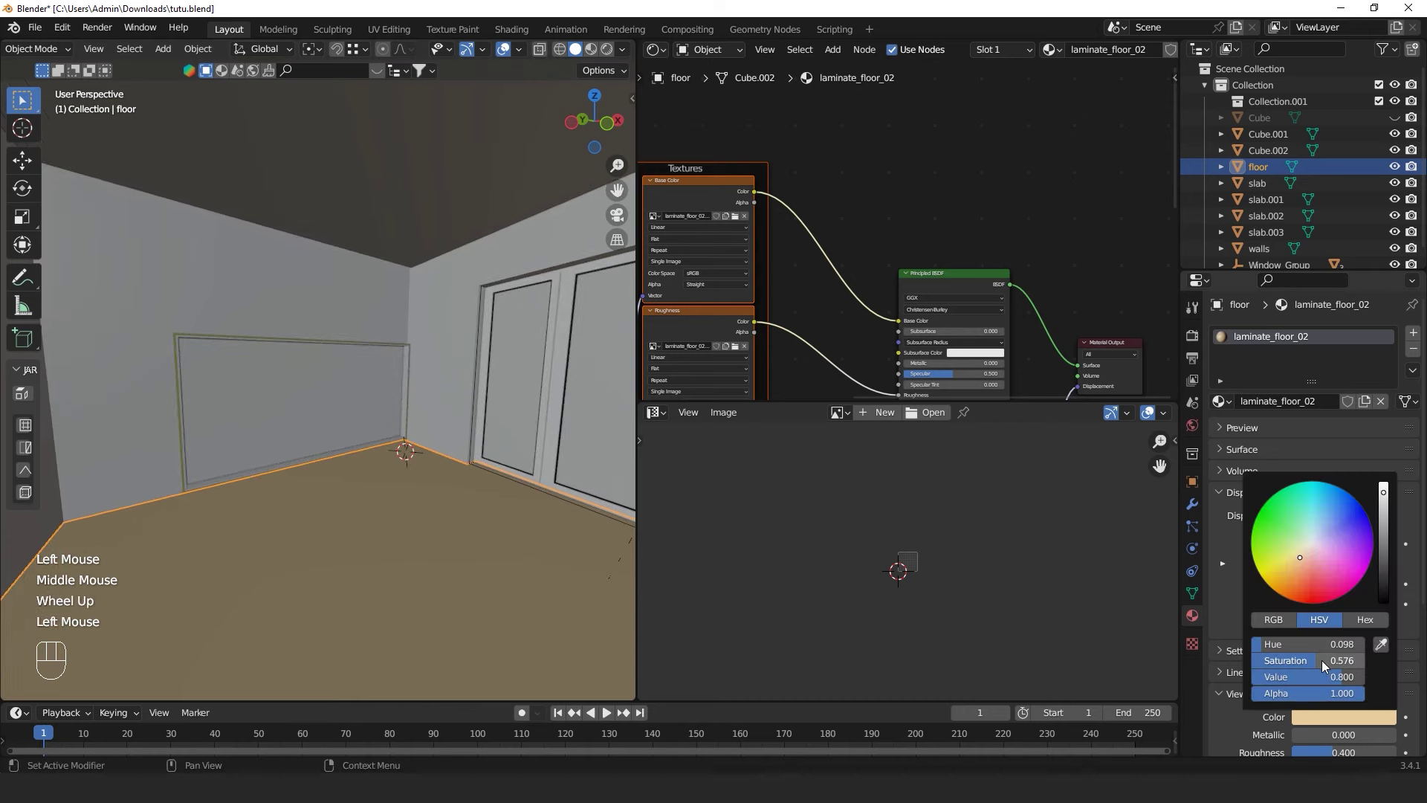
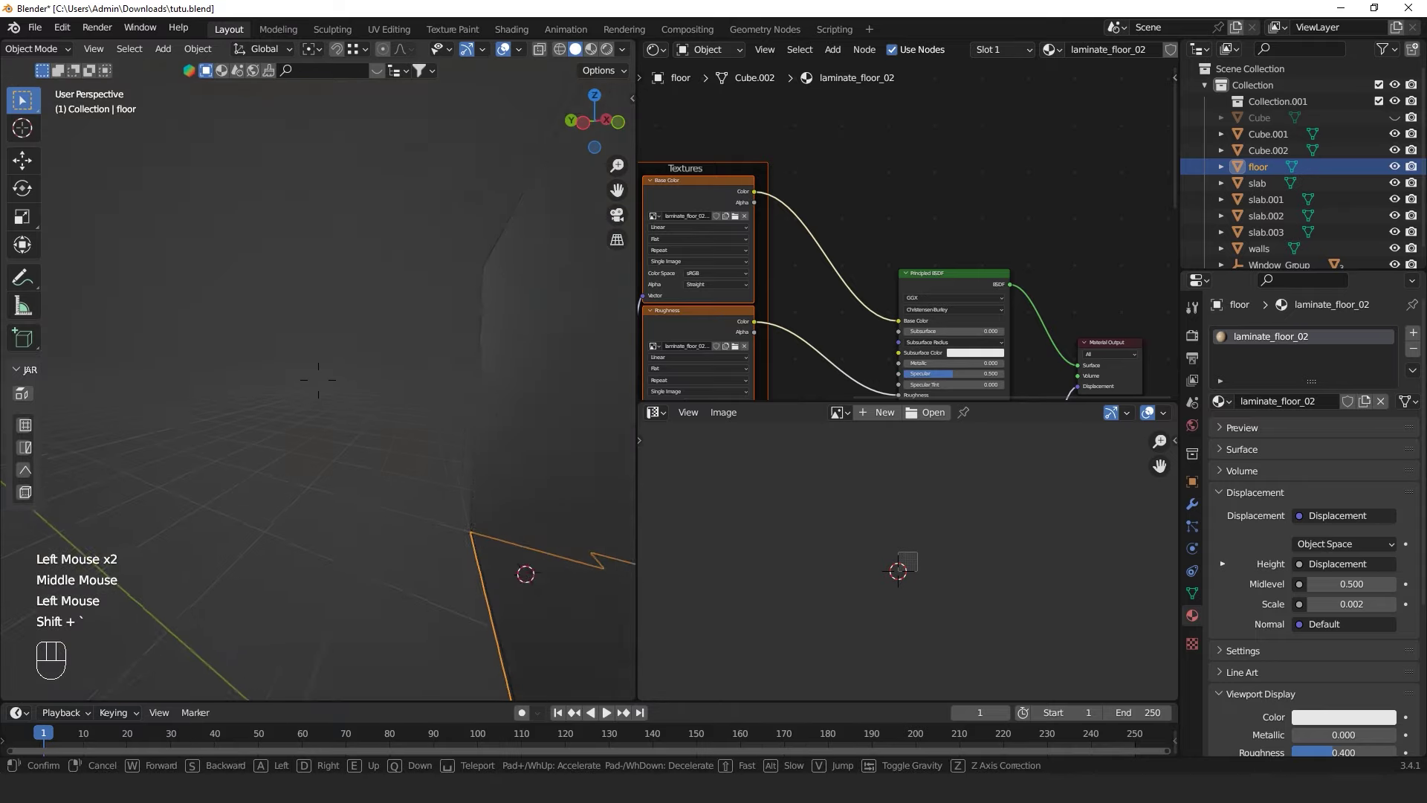
Walk and orbit around the bedroom to inspect the floor corner beside the window
{"action": "left_click", "coordinate": [455, 513]}
{"action": "key", "text": "alt+h"}
{"action": "left_click", "coordinate": [500, 542]}
{"action": "left_click_drag", "start_coordinate": [475, 516], "coordinate": [362, 496]}
{"action": "scroll", "scroll_direction": "down", "scroll_amount": 3}
{"action": "middle_click", "coordinate": [385, 443]}
{"action": "middle_click", "coordinate": [428, 372]}
{"action": "middle_click", "coordinate": [426, 355]}
{"action": "middle_click", "coordinate": [375, 348]}
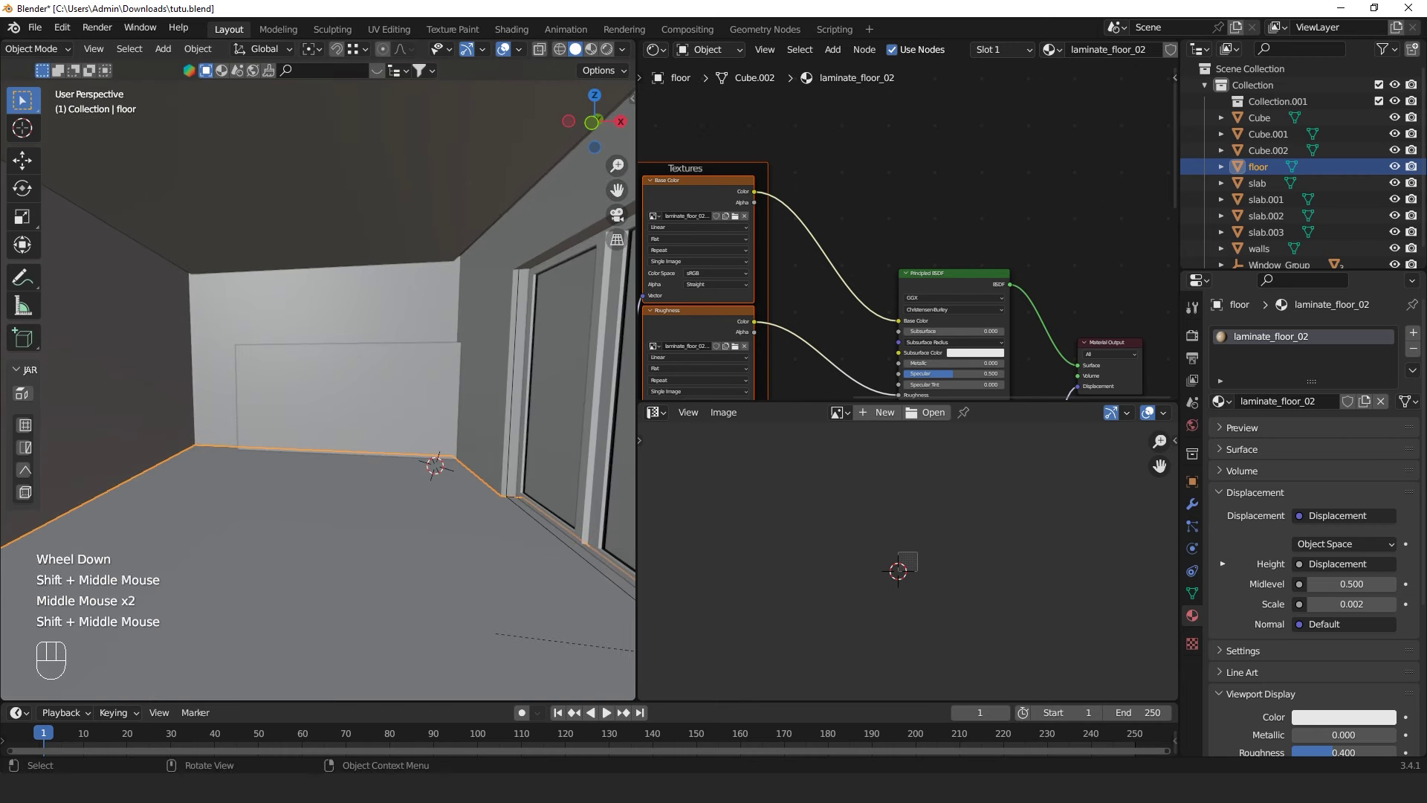
{"action": "middle_click", "coordinate": [418, 337]}
{"action": "scroll", "scroll_direction": "down", "scroll_amount": 3}
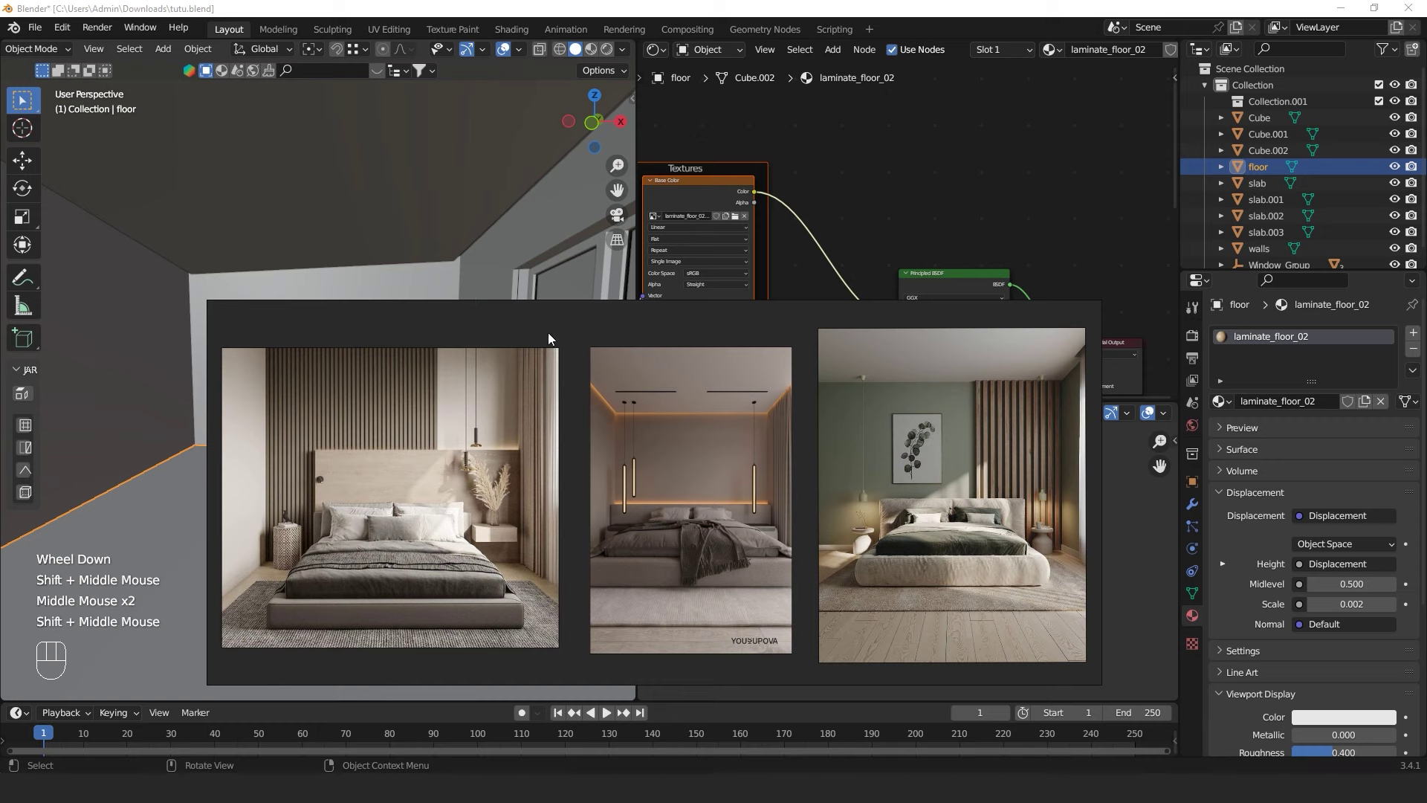
{"action": "scroll", "scroll_direction": "down", "scroll_amount": 3}
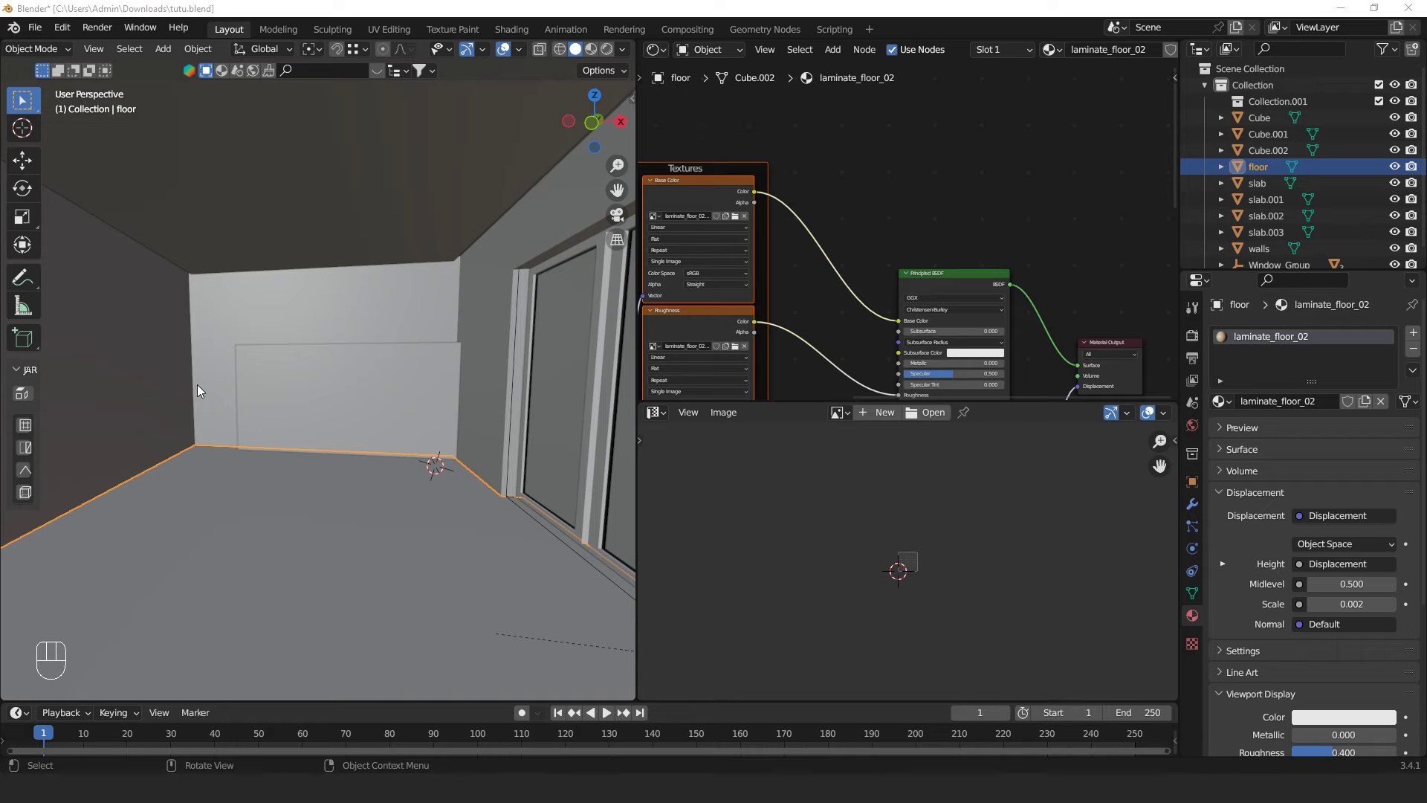
{"action": "middle_click", "coordinate": [220, 320]}
{"action": "scroll", "scroll_direction": "up", "scroll_amount": 3}
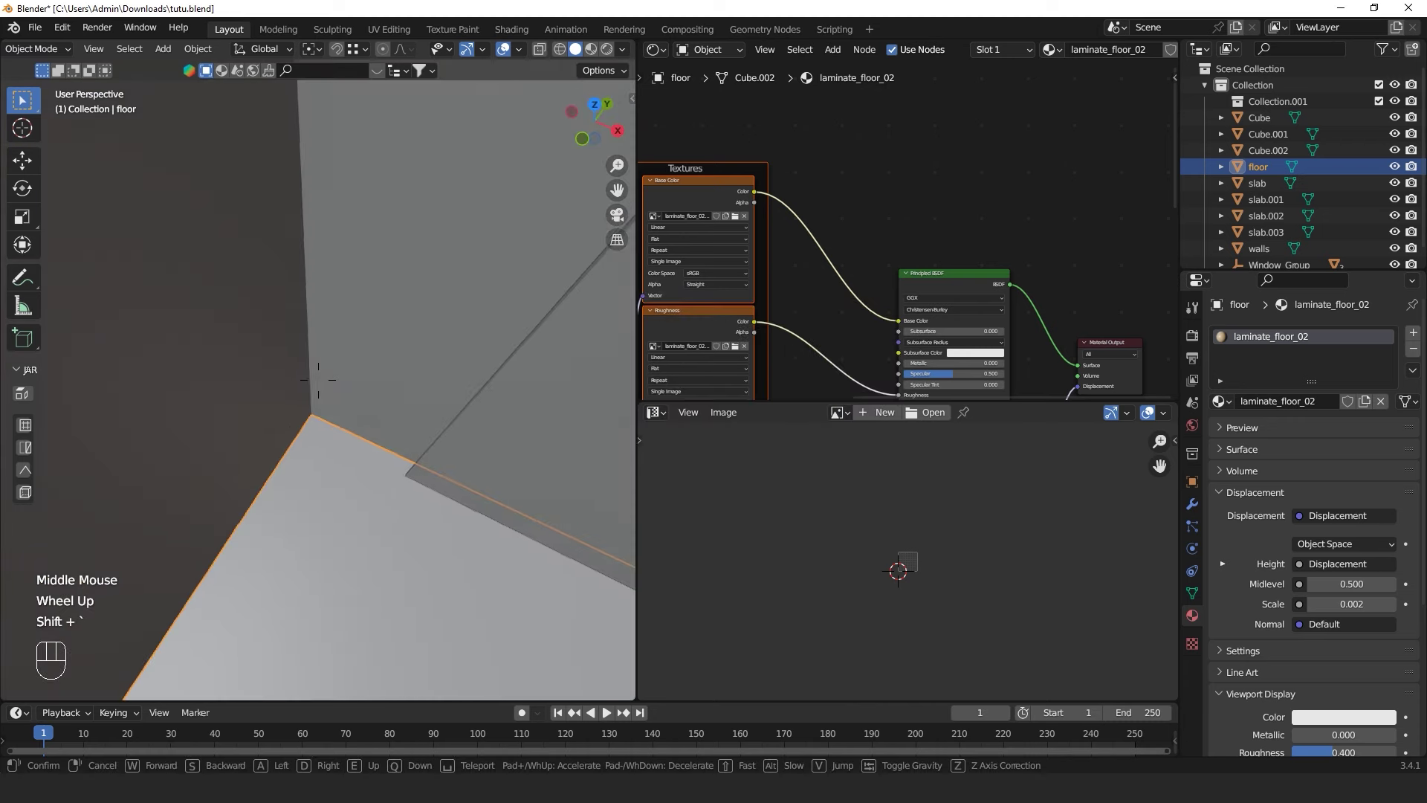
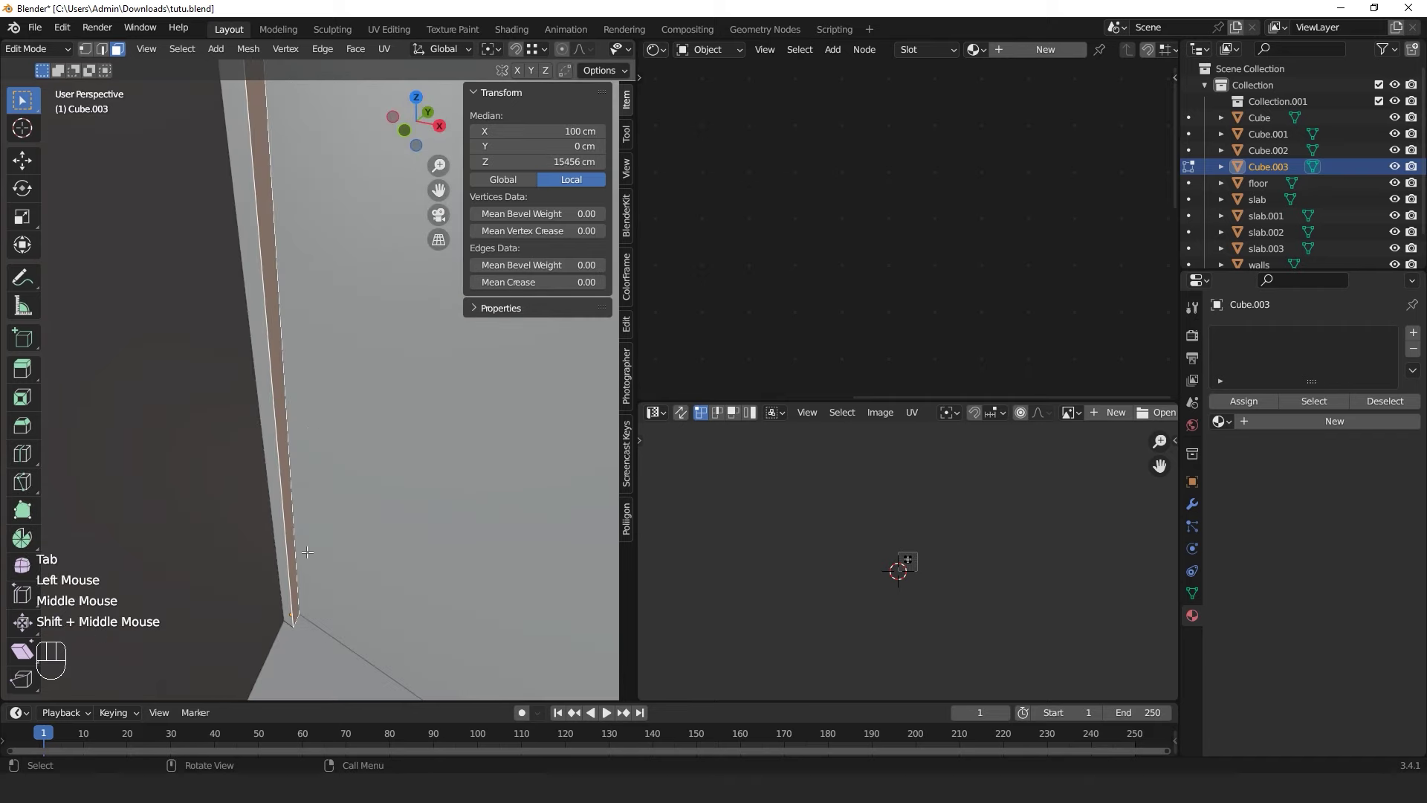
Start moving Cube.003's vertices along X, cancel the move and leave Edit Mode
{"action": "key", "text": "g"}
{"action": "key", "text": "x"}
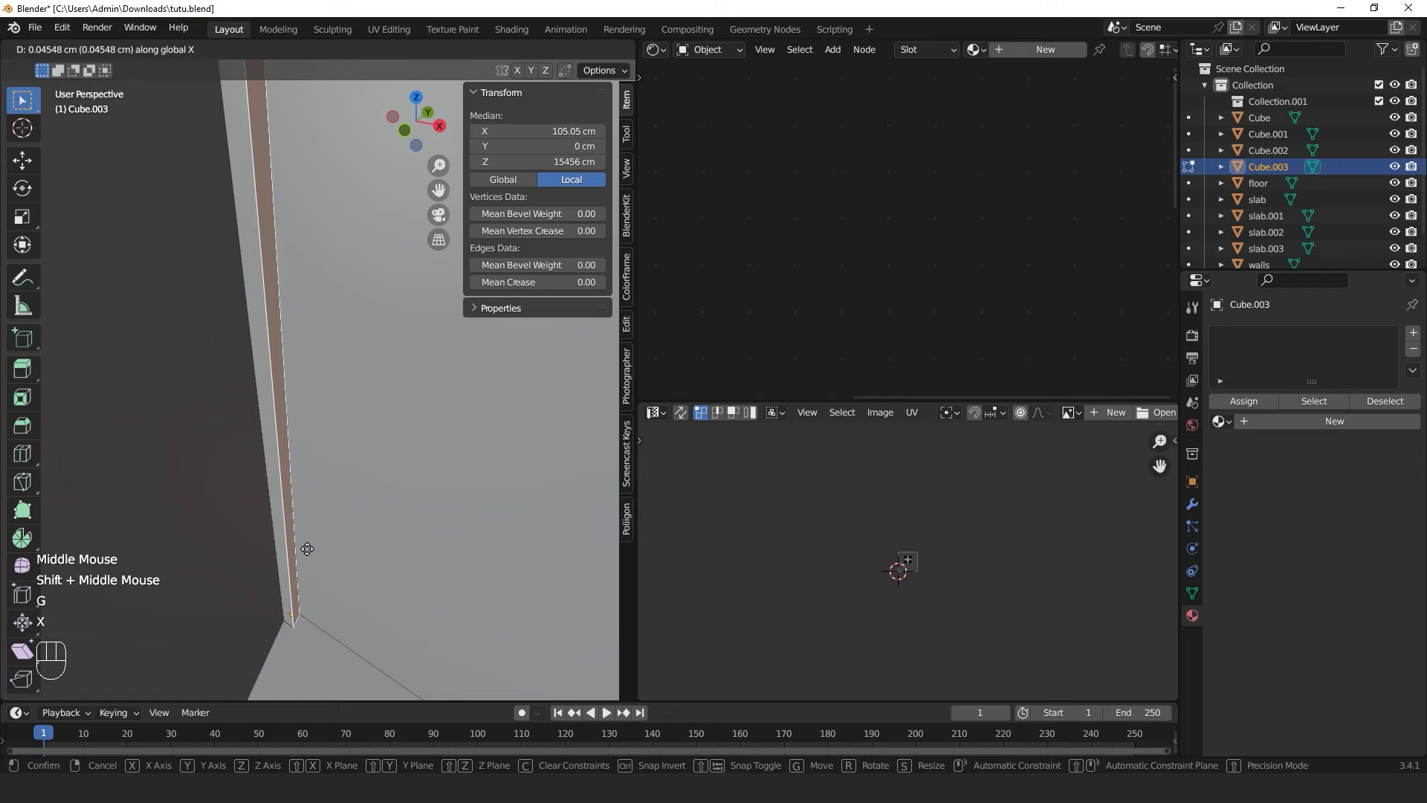
{"action": "key", "text": "Escape"}
{"action": "key", "text": "Tab"}
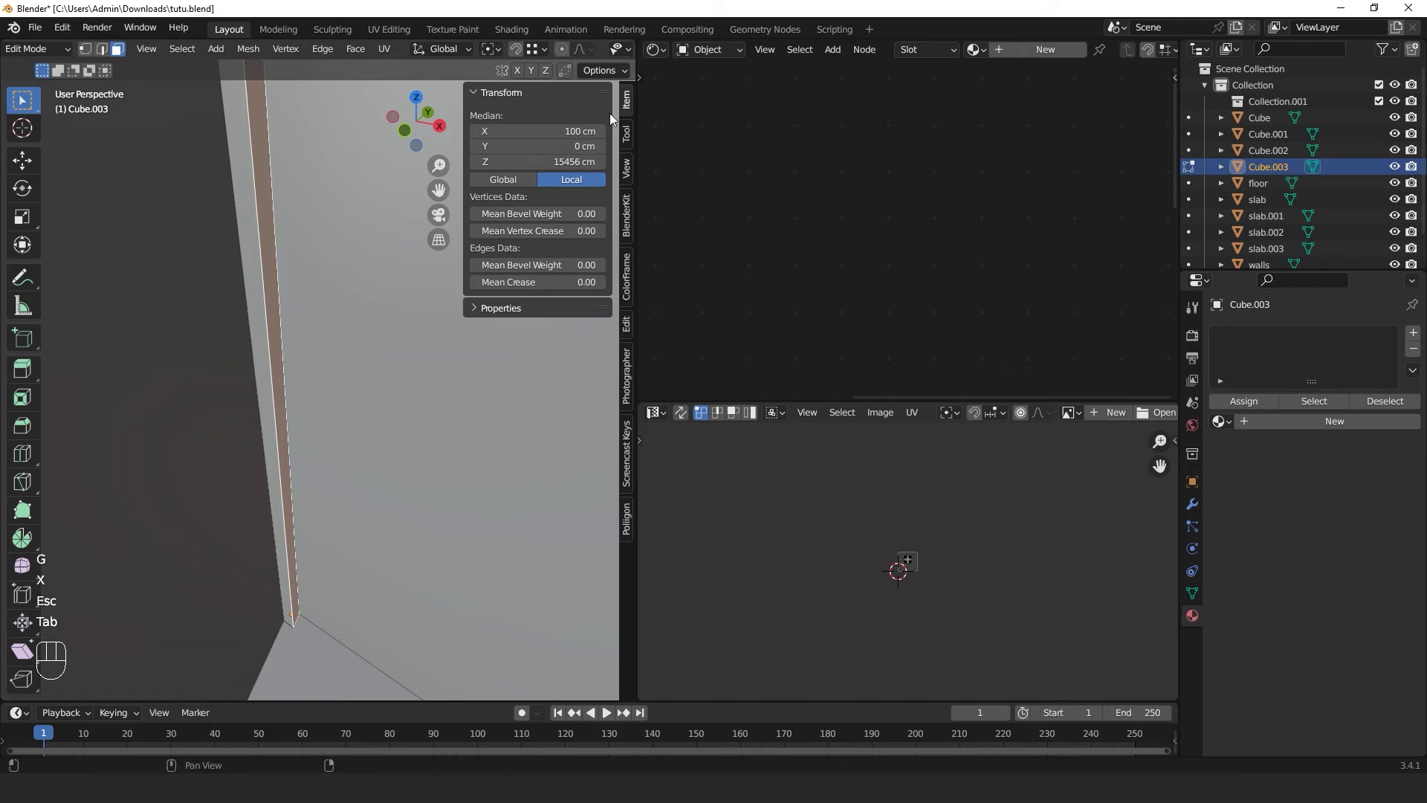
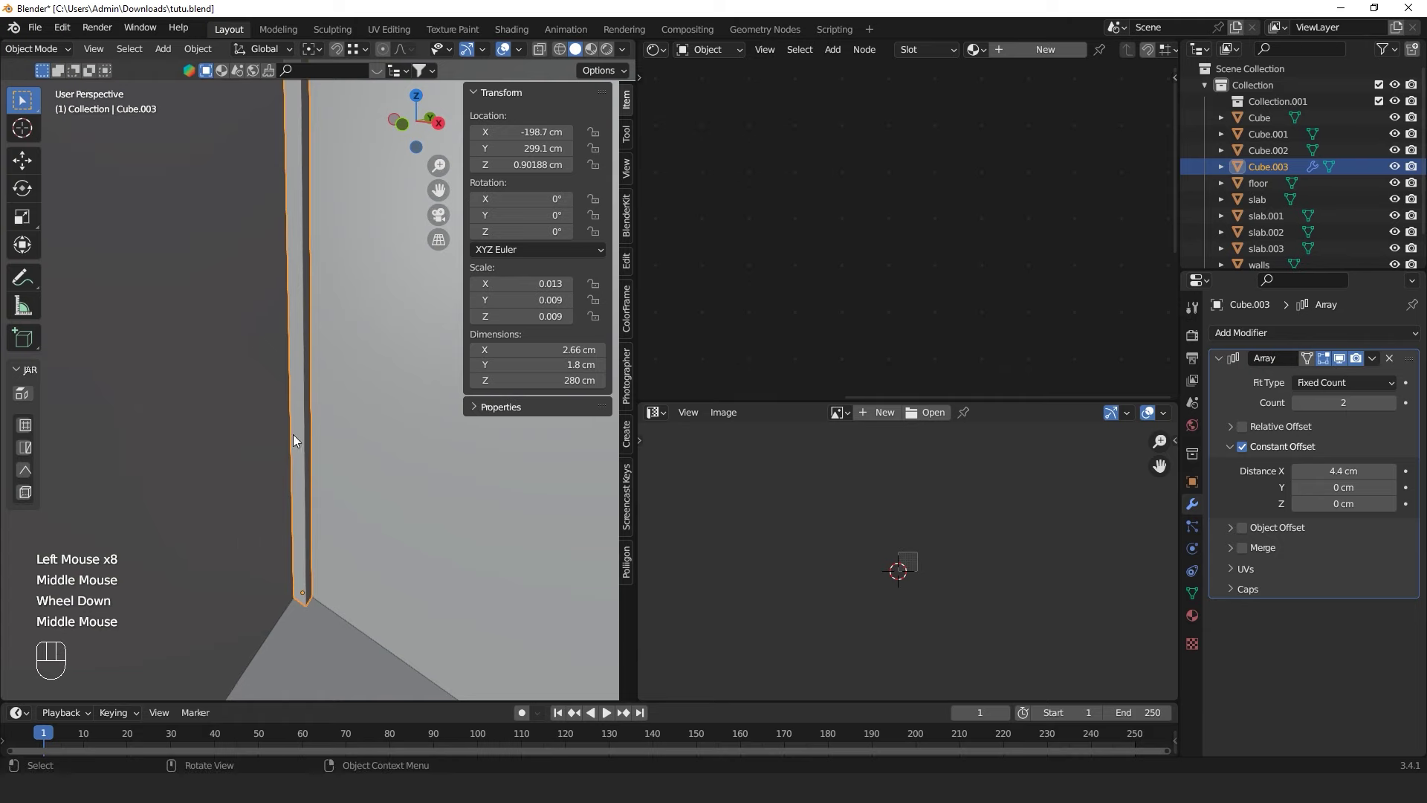
Apply the slat Cube.003's scale and orbit around the room to check it
{"action": "left_click", "coordinate": [304, 422]}
{"action": "key", "text": "ctrl+a"}
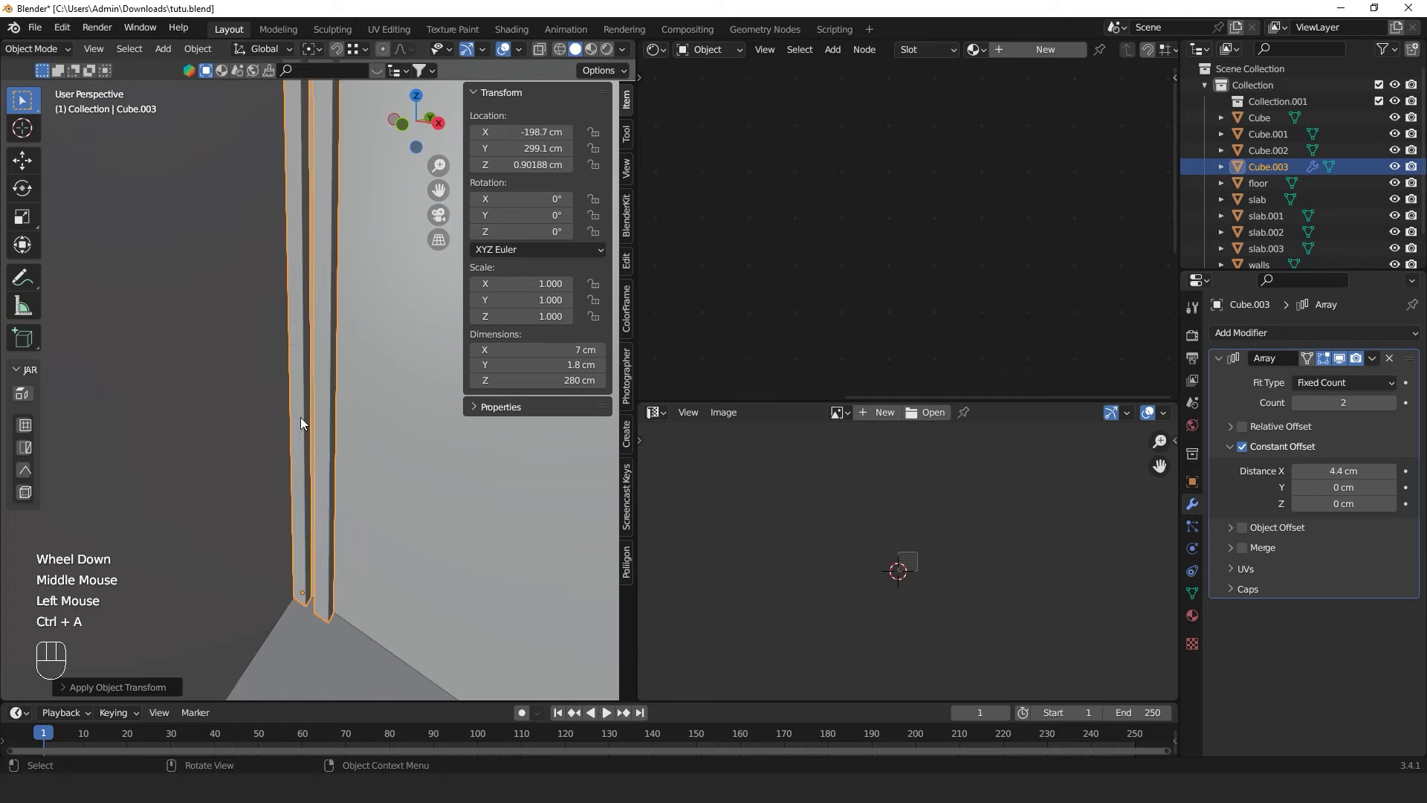
{"action": "left_click_drag", "start_coordinate": [332, 461], "coordinate": [380, 477]}
{"action": "left_click", "coordinate": [370, 642]}
{"action": "scroll", "scroll_direction": "down", "scroll_amount": 3}
{"action": "left_click_drag", "start_coordinate": [361, 581], "coordinate": [346, 475]}
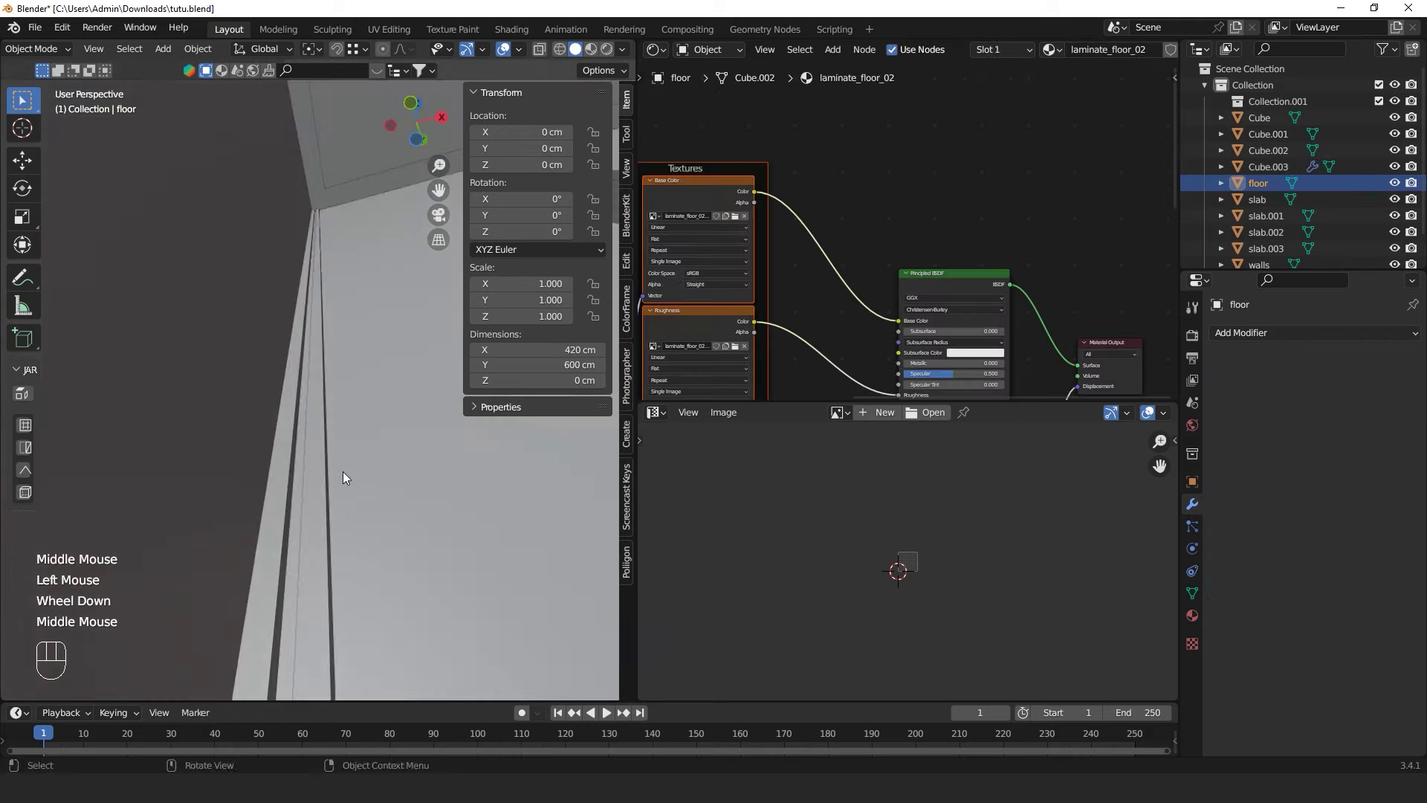
{"action": "scroll", "scroll_direction": "down", "scroll_amount": 3}
{"action": "left_click_drag", "start_coordinate": [333, 538], "coordinate": [328, 591]}
{"action": "left_click_drag", "start_coordinate": [330, 551], "coordinate": [317, 443]}
{"action": "left_click_drag", "start_coordinate": [316, 447], "coordinate": [308, 471]}
{"action": "left_click", "coordinate": [297, 469]}
Walk through the room in walk navigation to view the arrayed slats from inside
{"action": "middle_click", "coordinate": [291, 513]}
{"action": "left_click", "coordinate": [326, 586]}
{"action": "scroll", "scroll_direction": "up", "scroll_amount": 3}
{"action": "middle_click", "coordinate": [269, 535]}
{"action": "scroll", "scroll_direction": "down", "scroll_amount": 3}
{"action": "scroll", "scroll_direction": "up", "scroll_amount": 3}
{"action": "key", "text": "shift+`"}
{"action": "key", "text": "s"}
{"action": "key", "text": "Escape"}
{"action": "key", "text": "shift+`"}
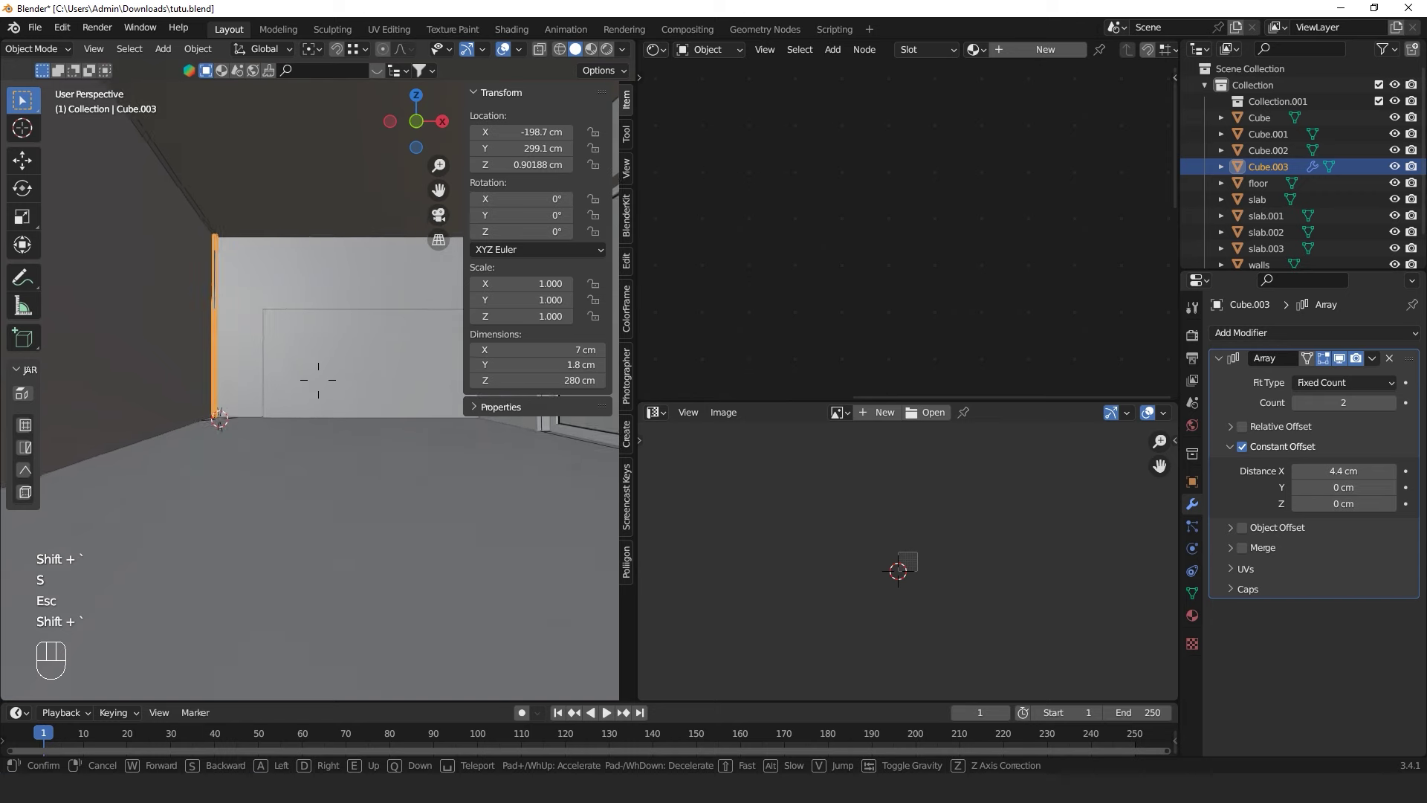
{"action": "key", "text": "n"}
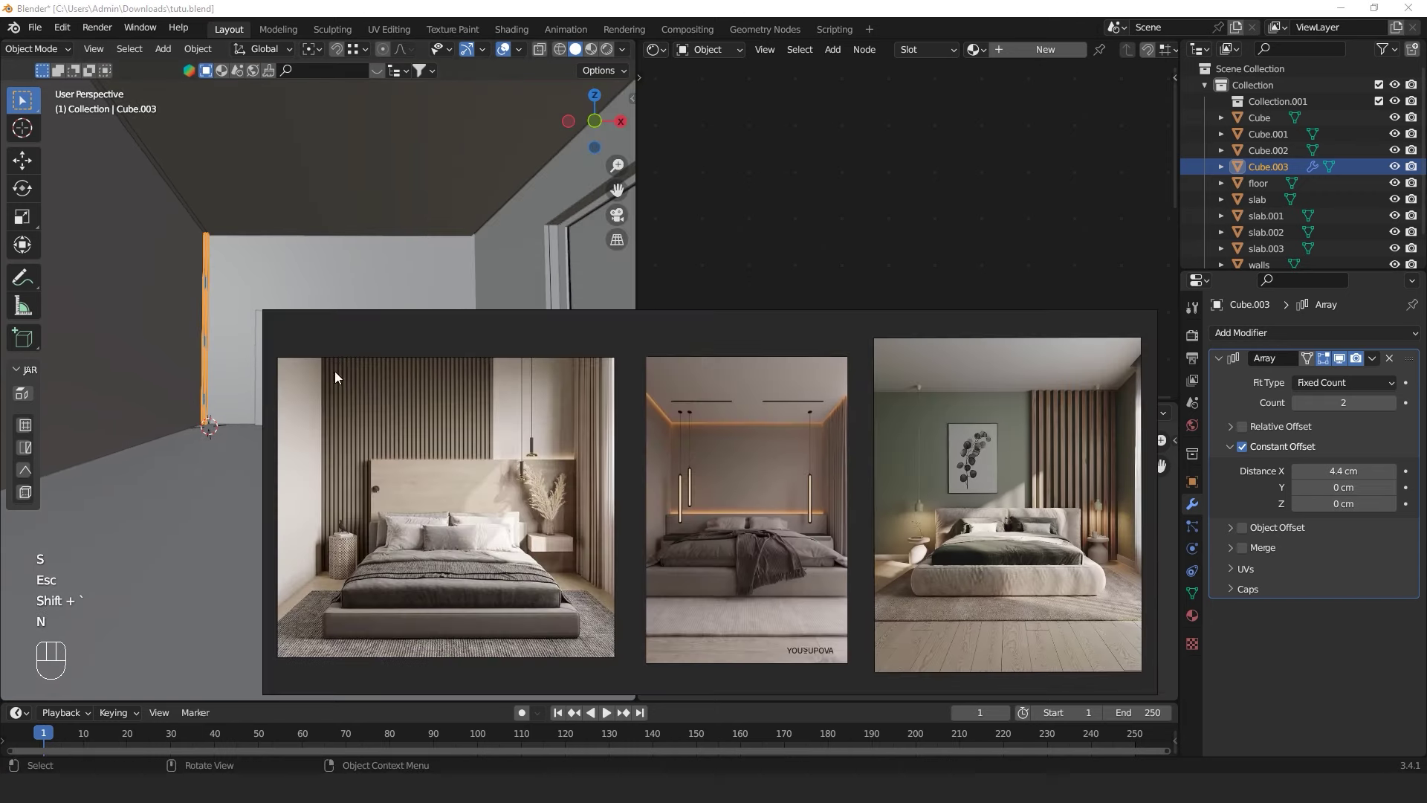
{"action": "key", "text": "s"}
{"action": "key", "text": "Escape"}
{"action": "key", "text": "shift+`"}
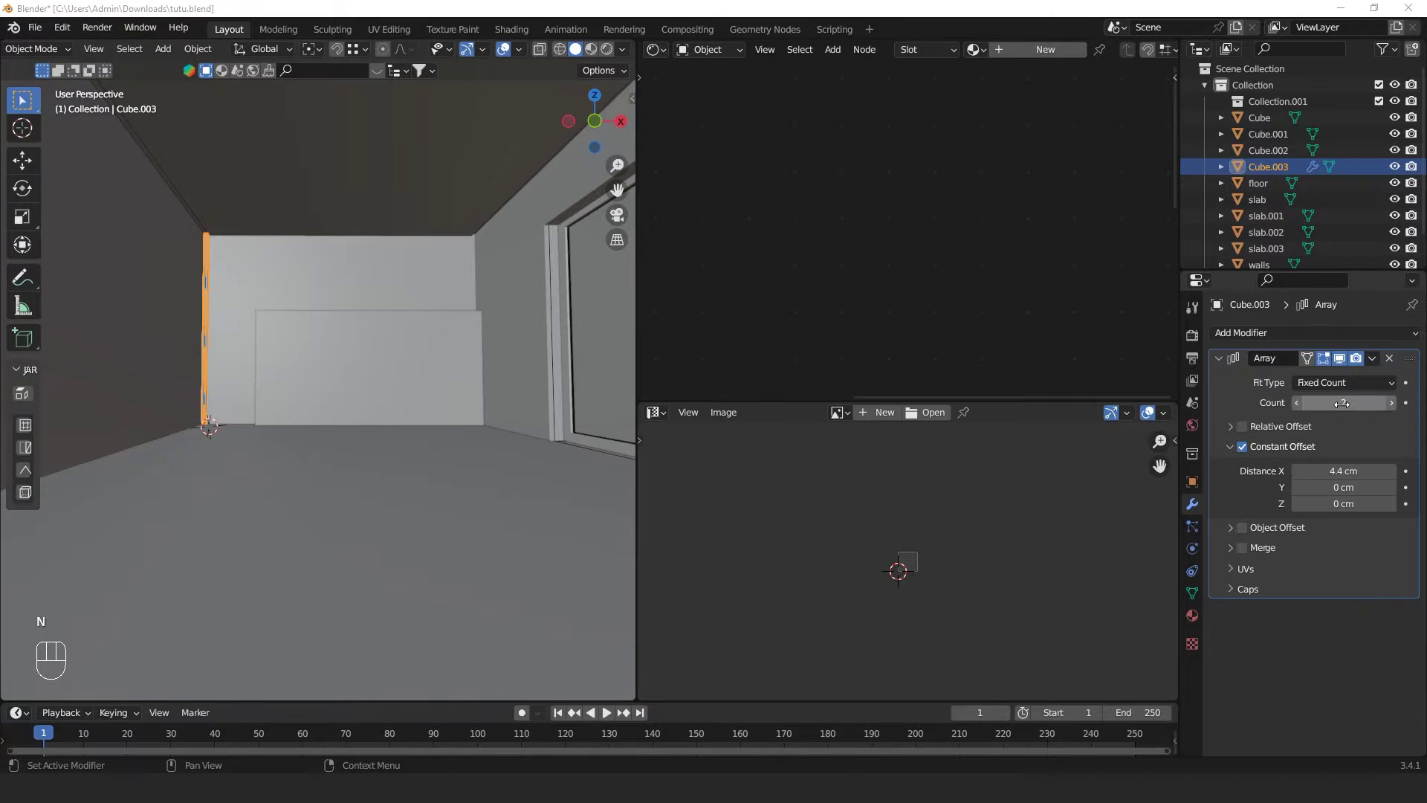
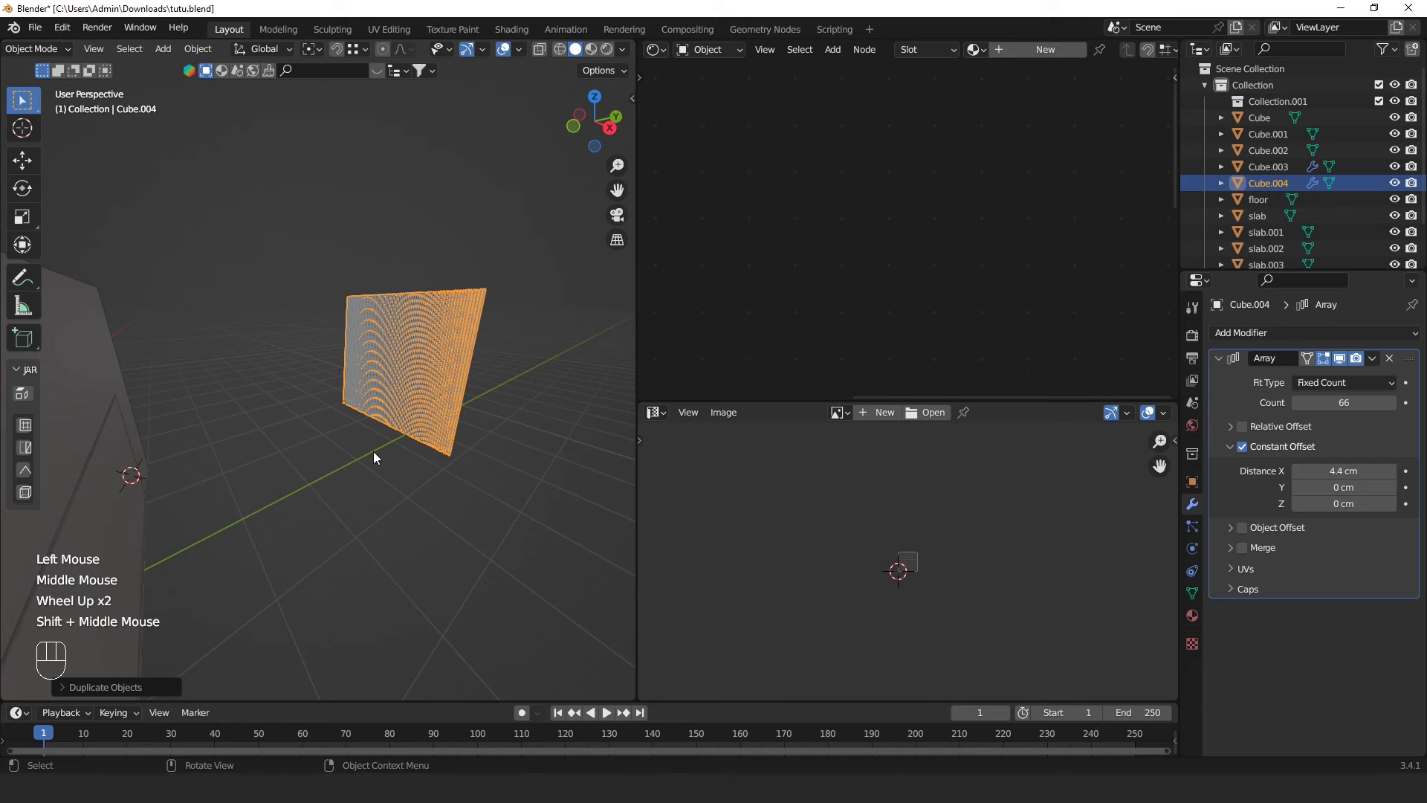
Look around the room, select Cube.003 and apply its Array modifier into real slat geometry
{"action": "left_click_drag", "start_coordinate": [290, 455], "coordinate": [376, 457]}
{"action": "left_click_drag", "start_coordinate": [367, 472], "coordinate": [436, 399]}
{"action": "left_click", "coordinate": [285, 336]}
{"action": "middle_click", "coordinate": [417, 388]}
{"action": "scroll", "scroll_direction": "up", "scroll_amount": 3}
{"action": "left_click_drag", "start_coordinate": [257, 371], "coordinate": [355, 345]}
{"action": "scroll", "scroll_direction": "down", "scroll_amount": 3}
{"action": "middle_click", "coordinate": [283, 360]}
{"action": "left_click_drag", "start_coordinate": [1378, 363], "coordinate": [1344, 378]}
{"action": "left_click", "coordinate": [389, 499]}
{"action": "middle_click", "coordinate": [261, 456]}
{"action": "left_click", "coordinate": [276, 350]}
{"action": "key", "text": "ctrl+a"}
Fly through the room to inspect the slatted wall and save Tutu.blend
{"action": "left_click_drag", "start_coordinate": [313, 379], "coordinate": [449, 376]}
{"action": "scroll", "scroll_direction": "up", "scroll_amount": 3}
{"action": "left_click_drag", "start_coordinate": [430, 383], "coordinate": [387, 404]}
{"action": "key", "text": "shift+`"}
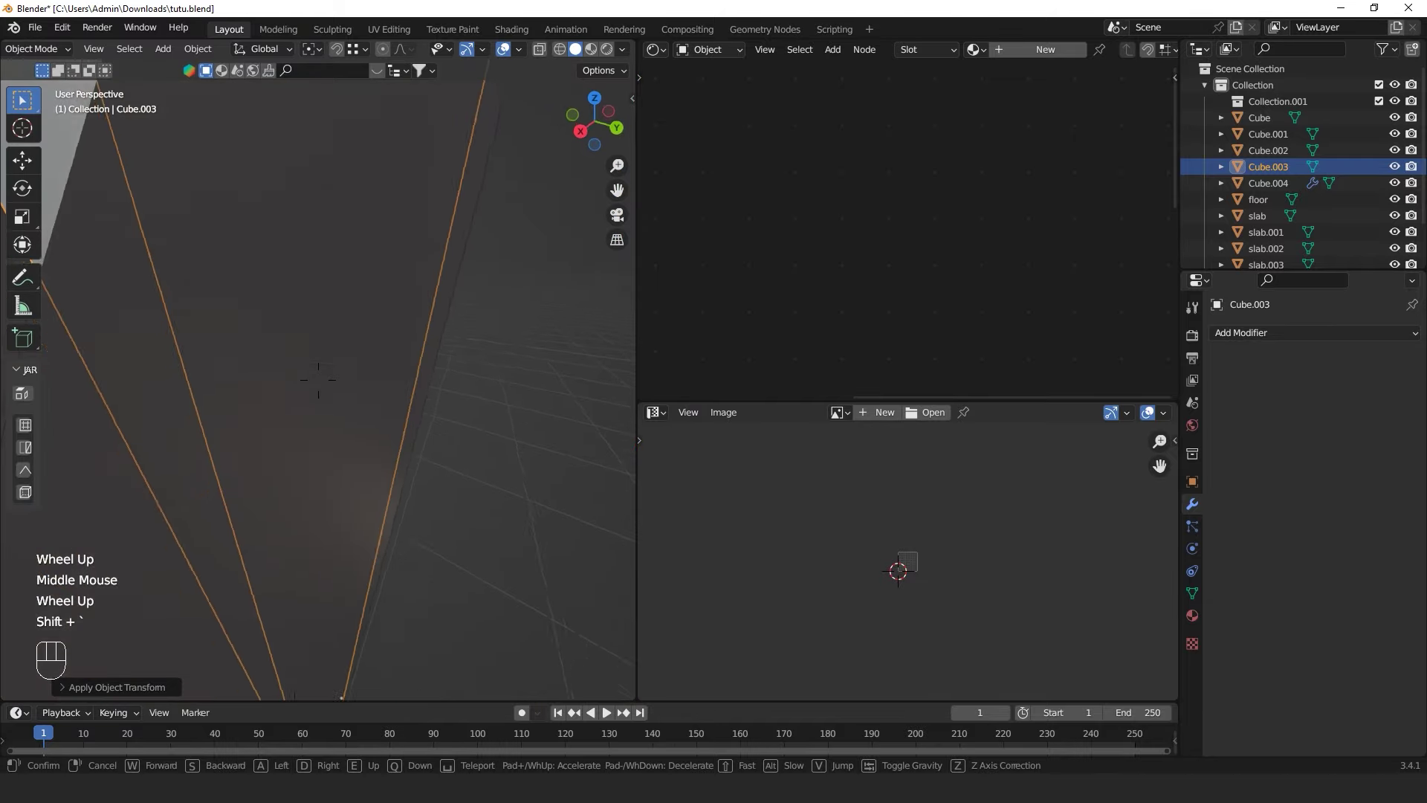
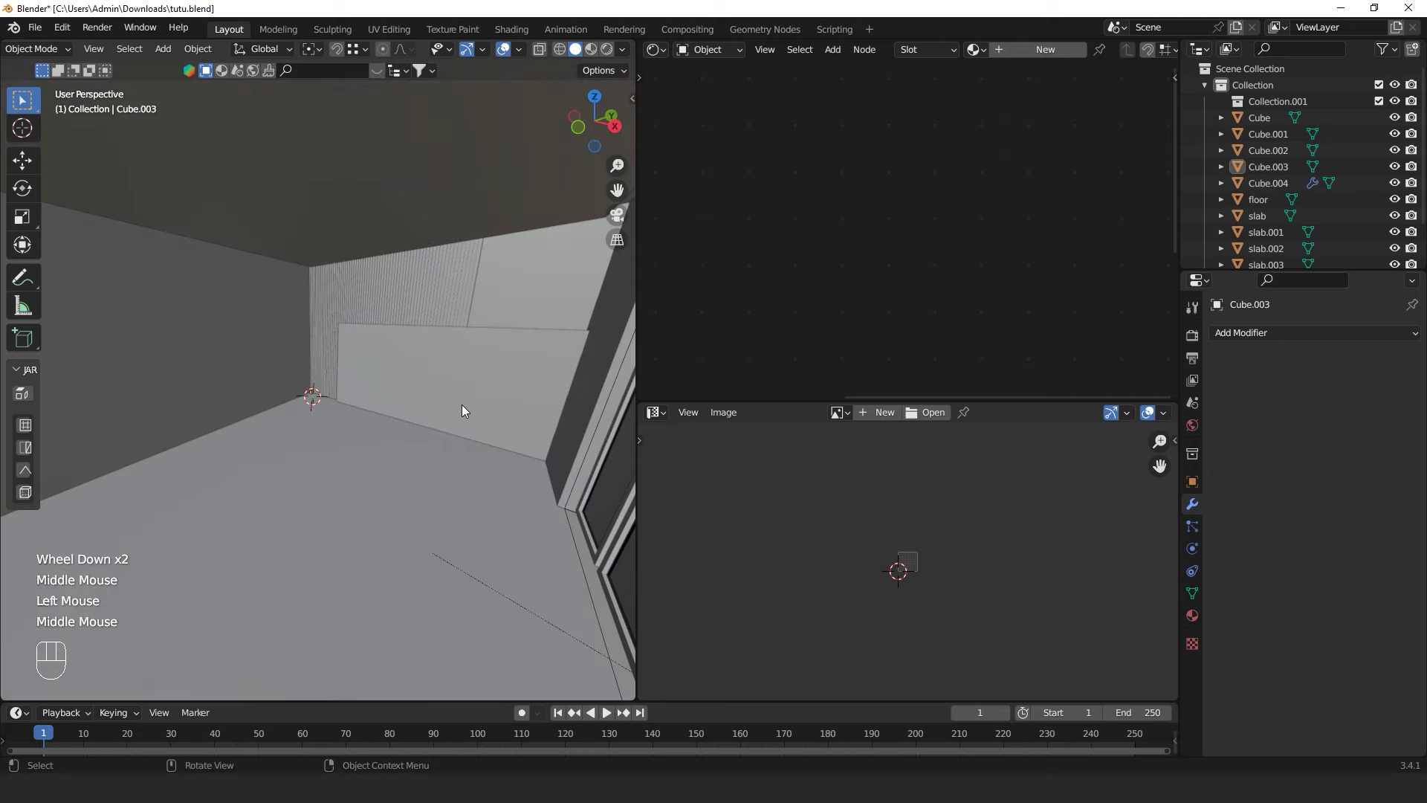
{"action": "key", "text": "ctrl+s"}
{"action": "left_click_drag", "start_coordinate": [447, 410], "coordinate": [482, 403]}
{"action": "key", "text": "shift+`"}
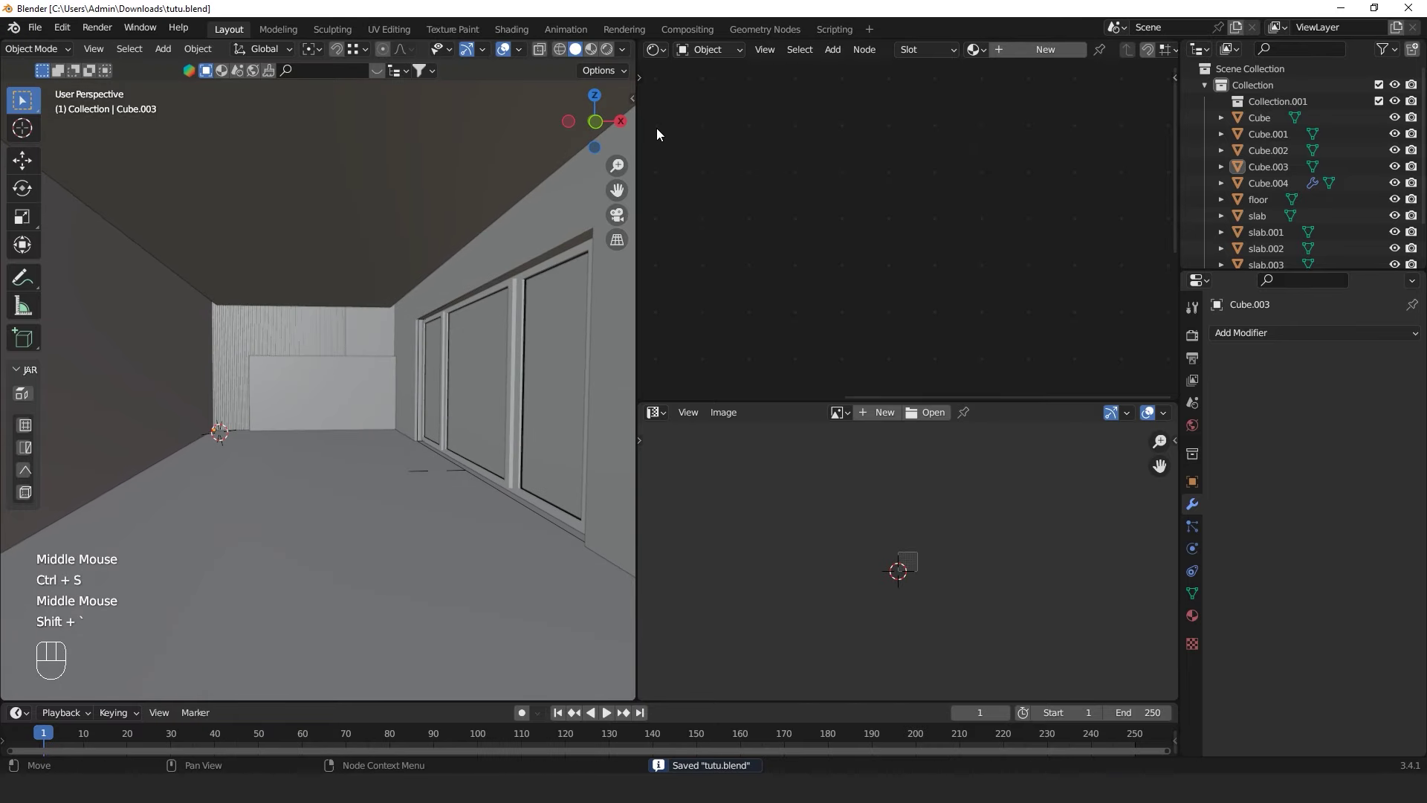
Save the file and switch the viewport to Cycles rendered preview
{"action": "key", "text": "ctrl+s"}
{"action": "left_click", "coordinate": [611, 55]}
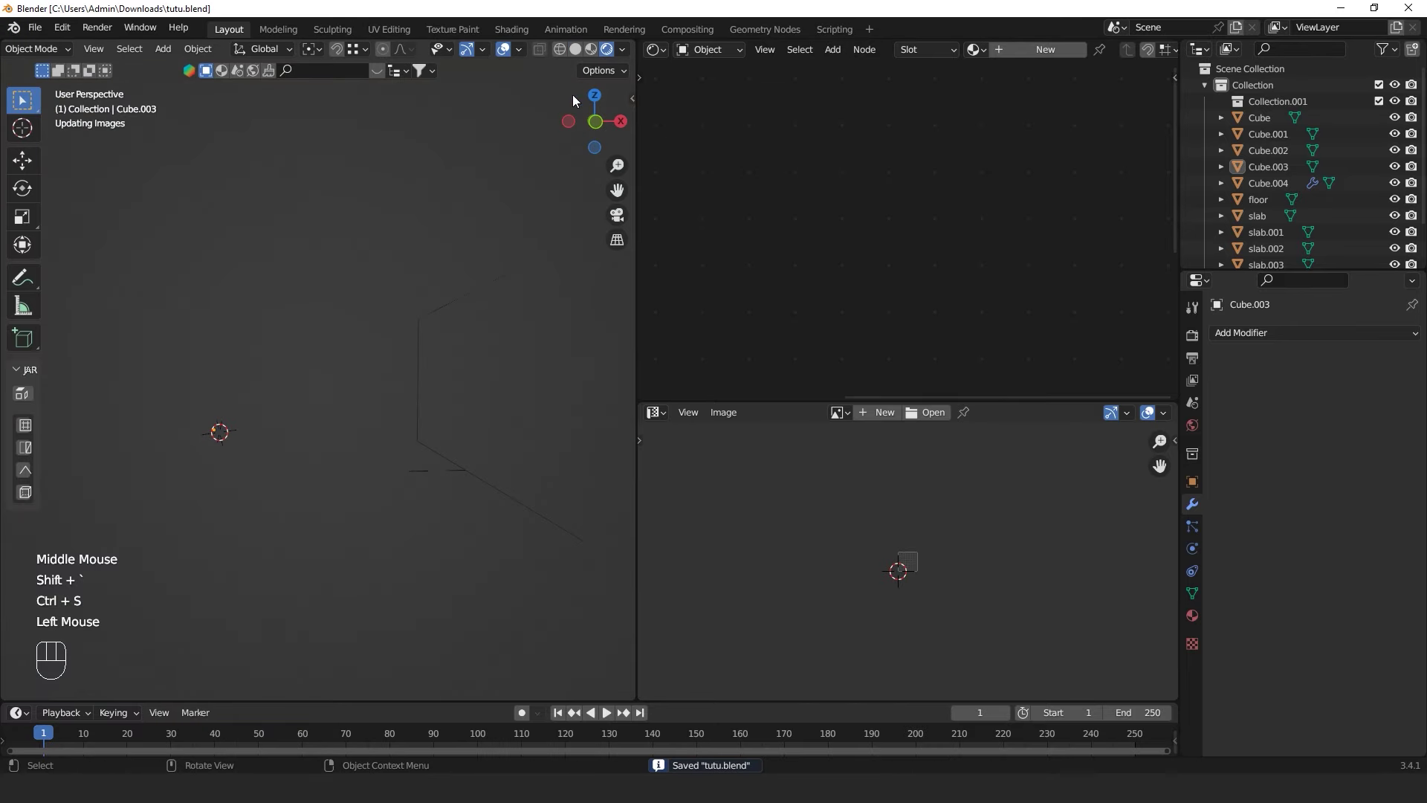
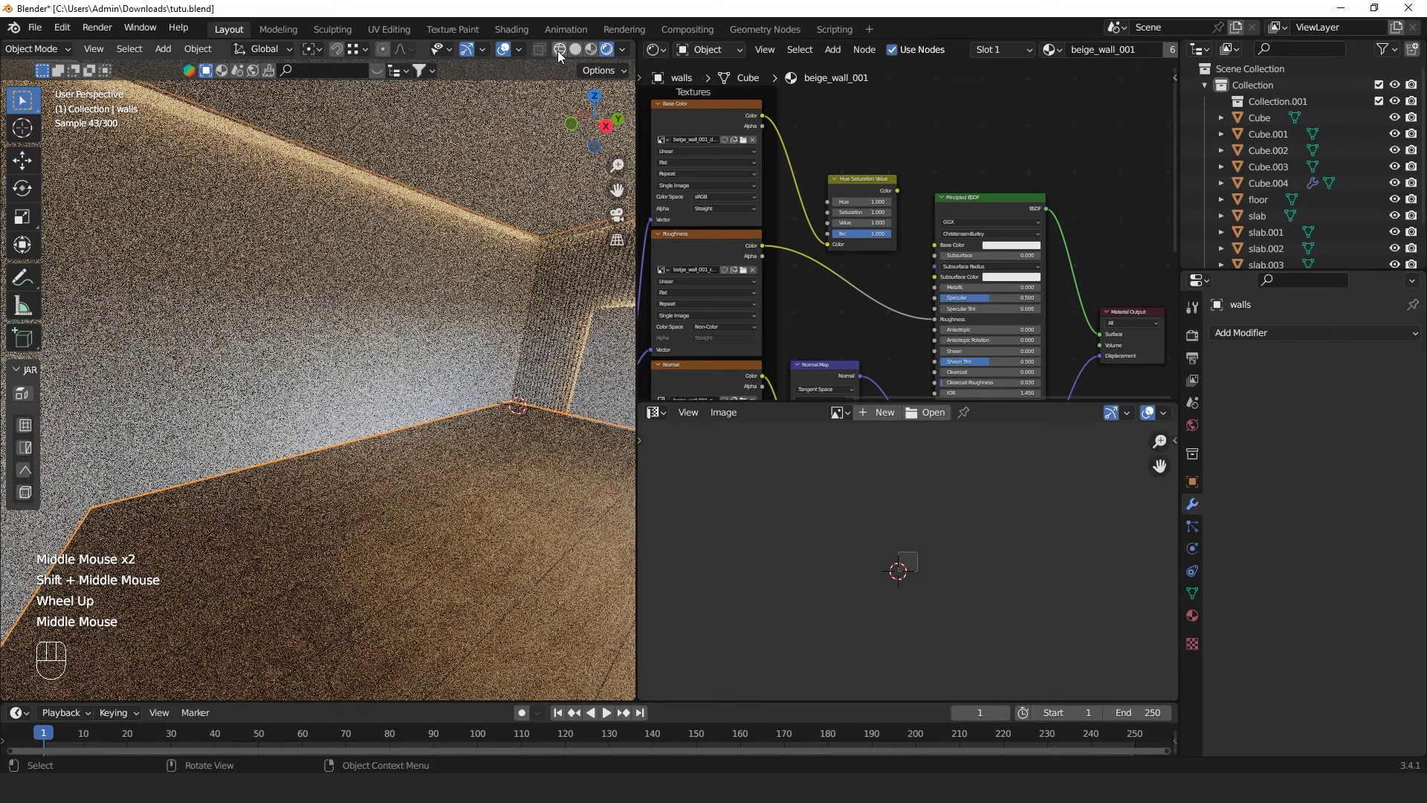
Return to solid shading, add a 200 cm cube Cube.005 and show its transform sidebar
{"action": "left_click", "coordinate": [579, 51]}
{"action": "middle_click", "coordinate": [284, 384]}
{"action": "left_click_drag", "start_coordinate": [242, 419], "coordinate": [381, 391]}
{"action": "scroll", "scroll_direction": "up", "scroll_amount": 3}
{"action": "middle_click", "coordinate": [350, 428]}
{"action": "right_click", "coordinate": [257, 524]}
{"action": "key", "text": "shift+a"}
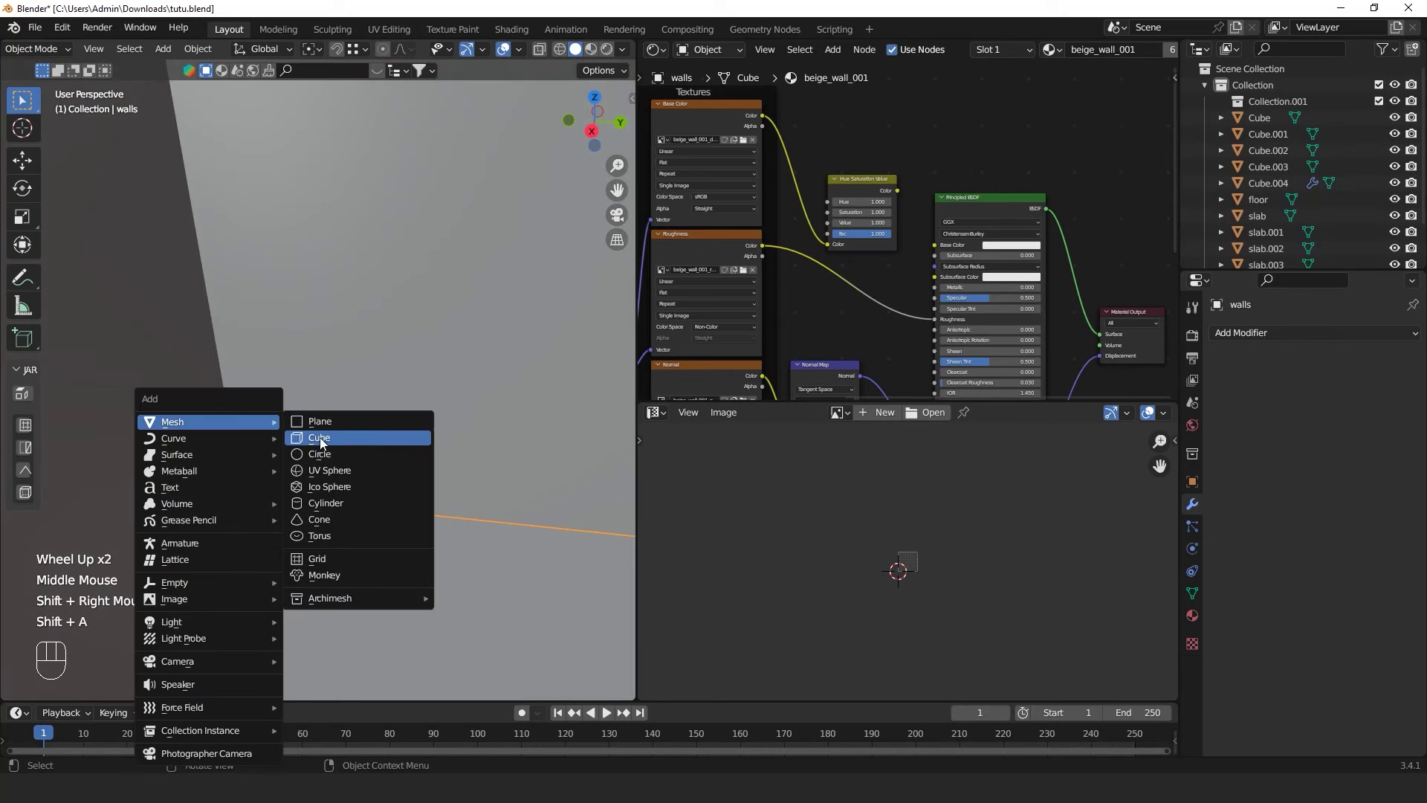
{"action": "key", "text": "n"}
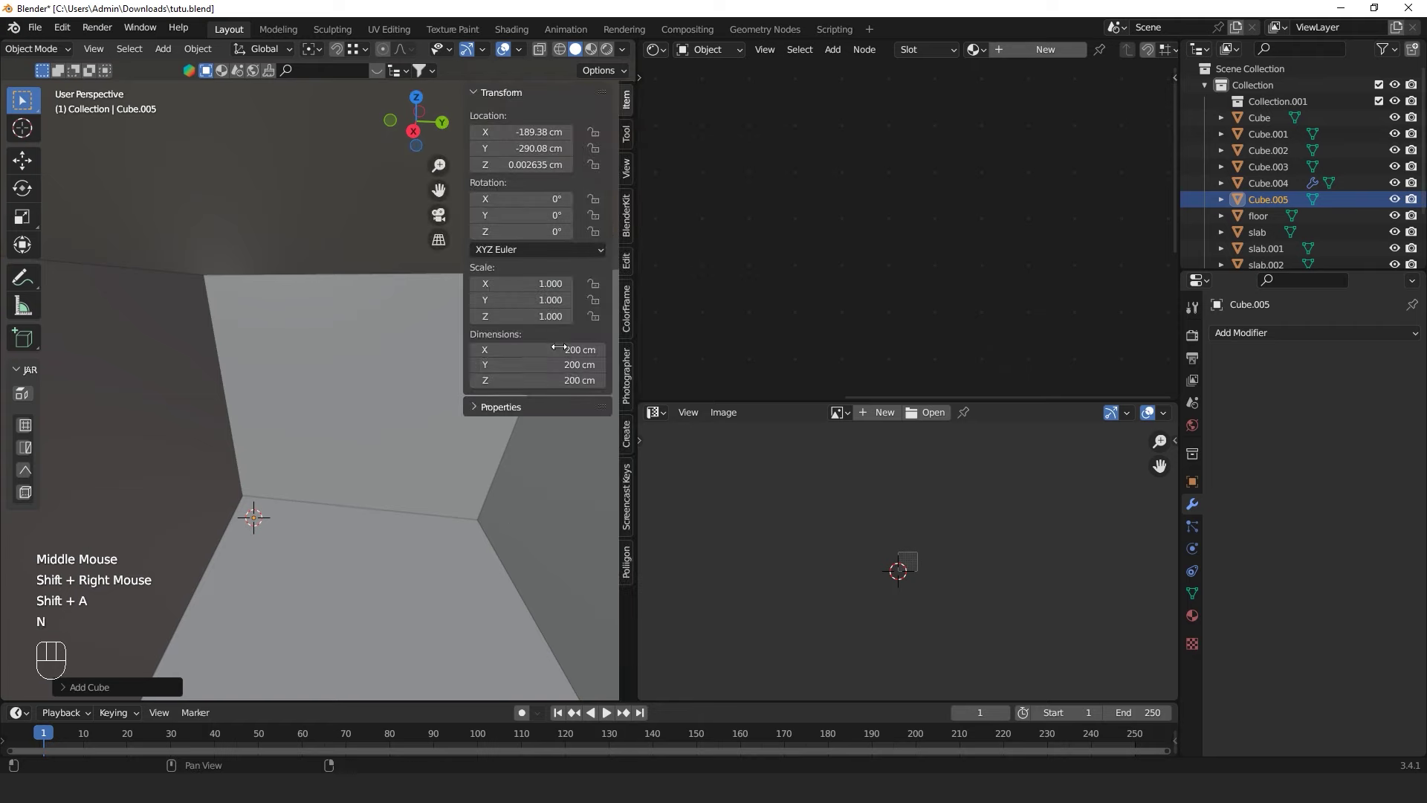
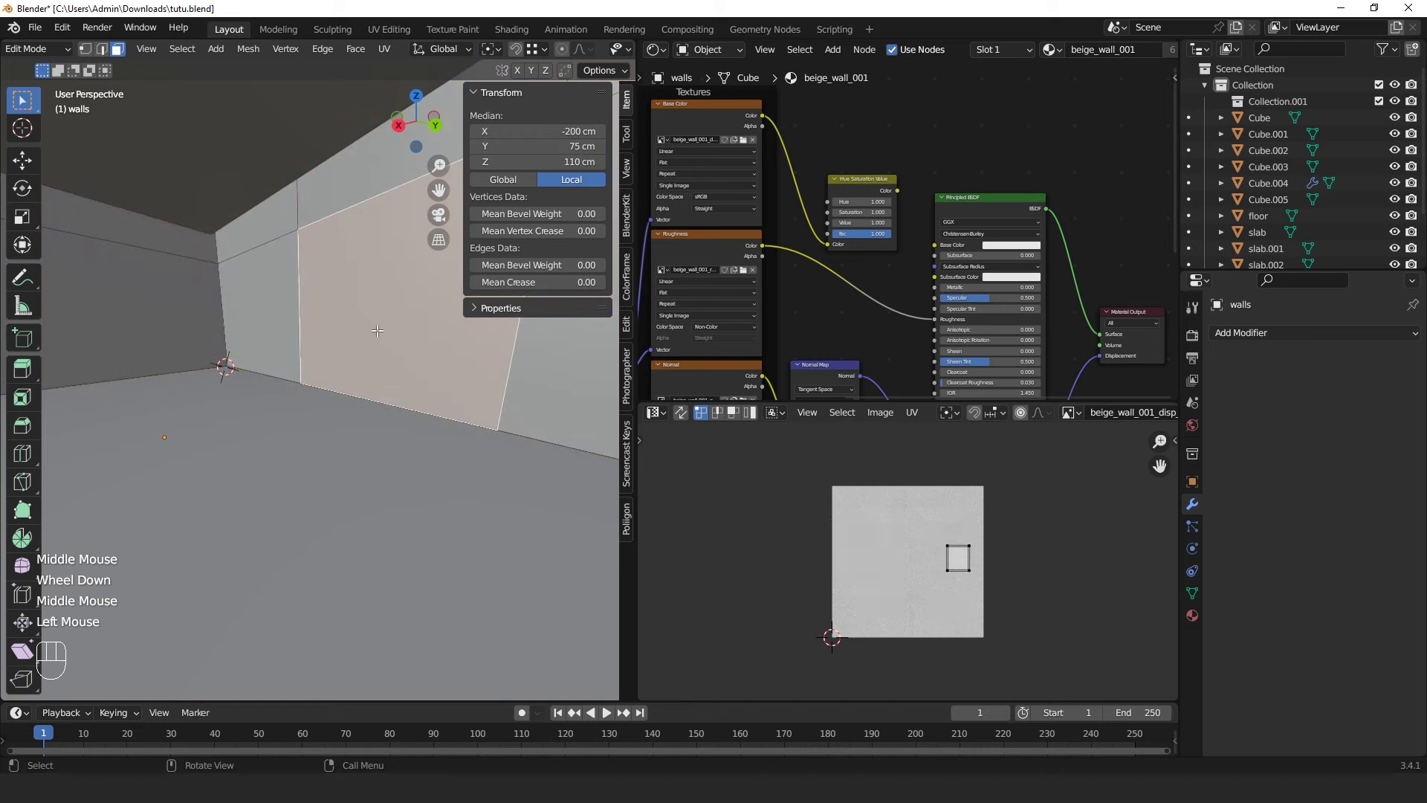
Knife and loop-cut the wall, then split the 10 cm bottom strip off as walls.001
{"action": "key", "text": "k"}
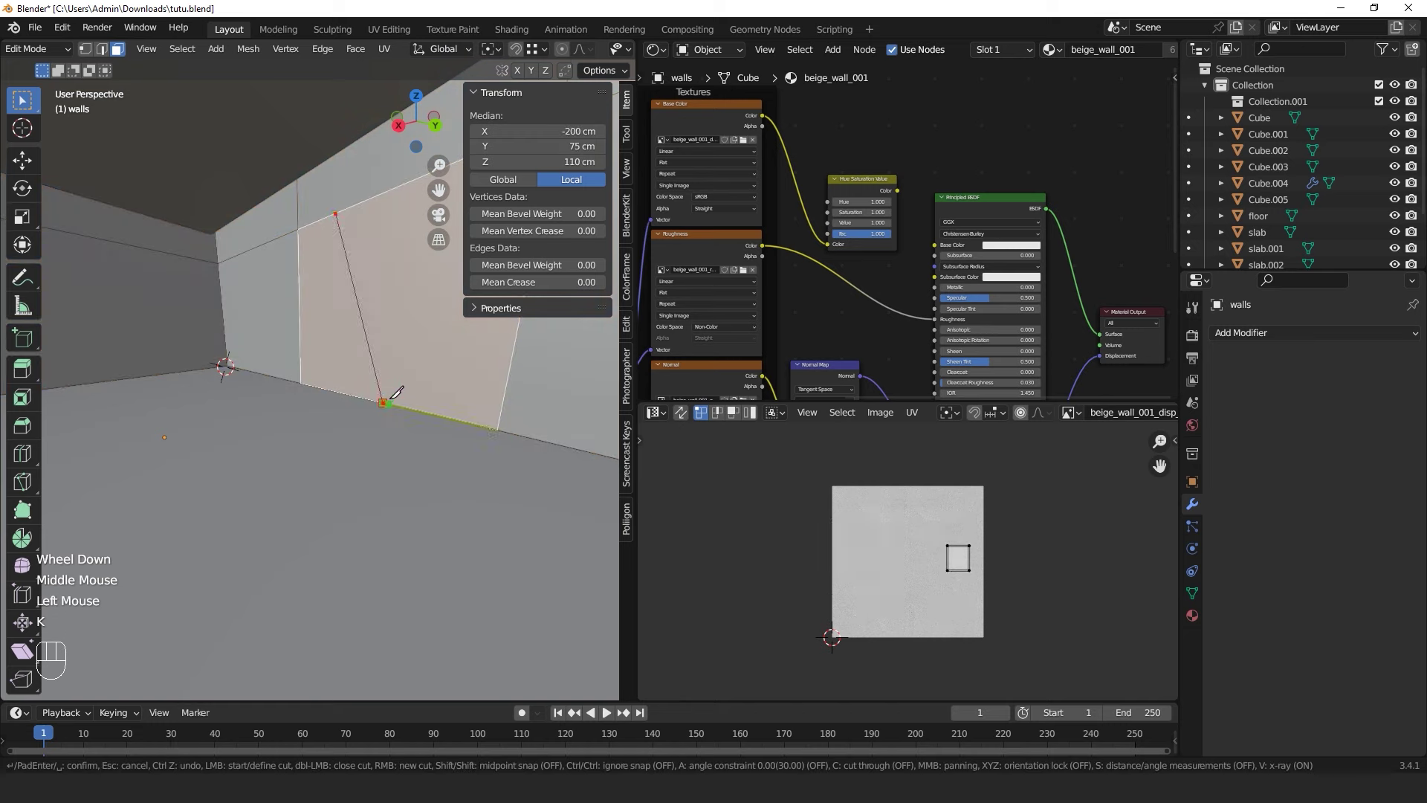
{"action": "key", "text": "ctrl+r"}
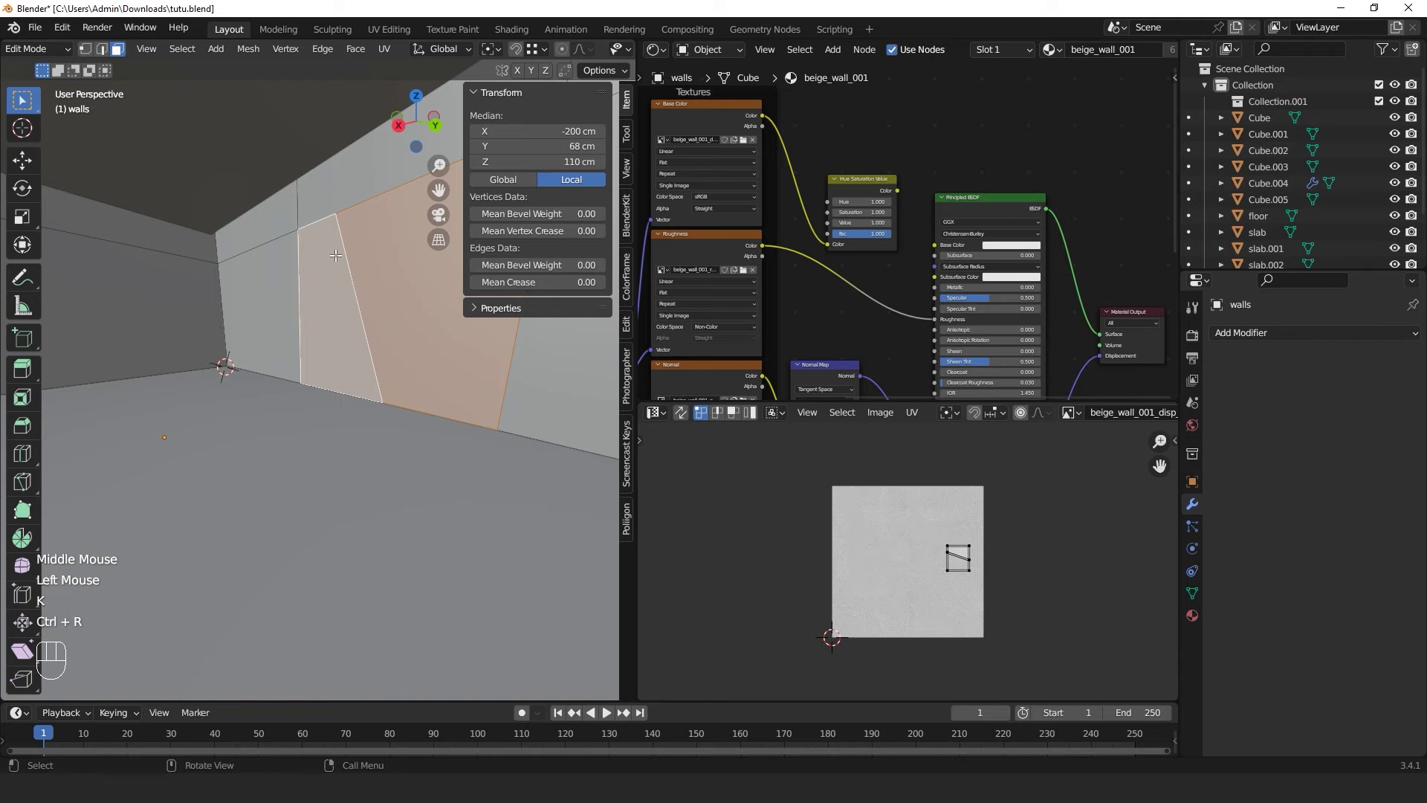
{"action": "key", "text": "ctrl+r"}
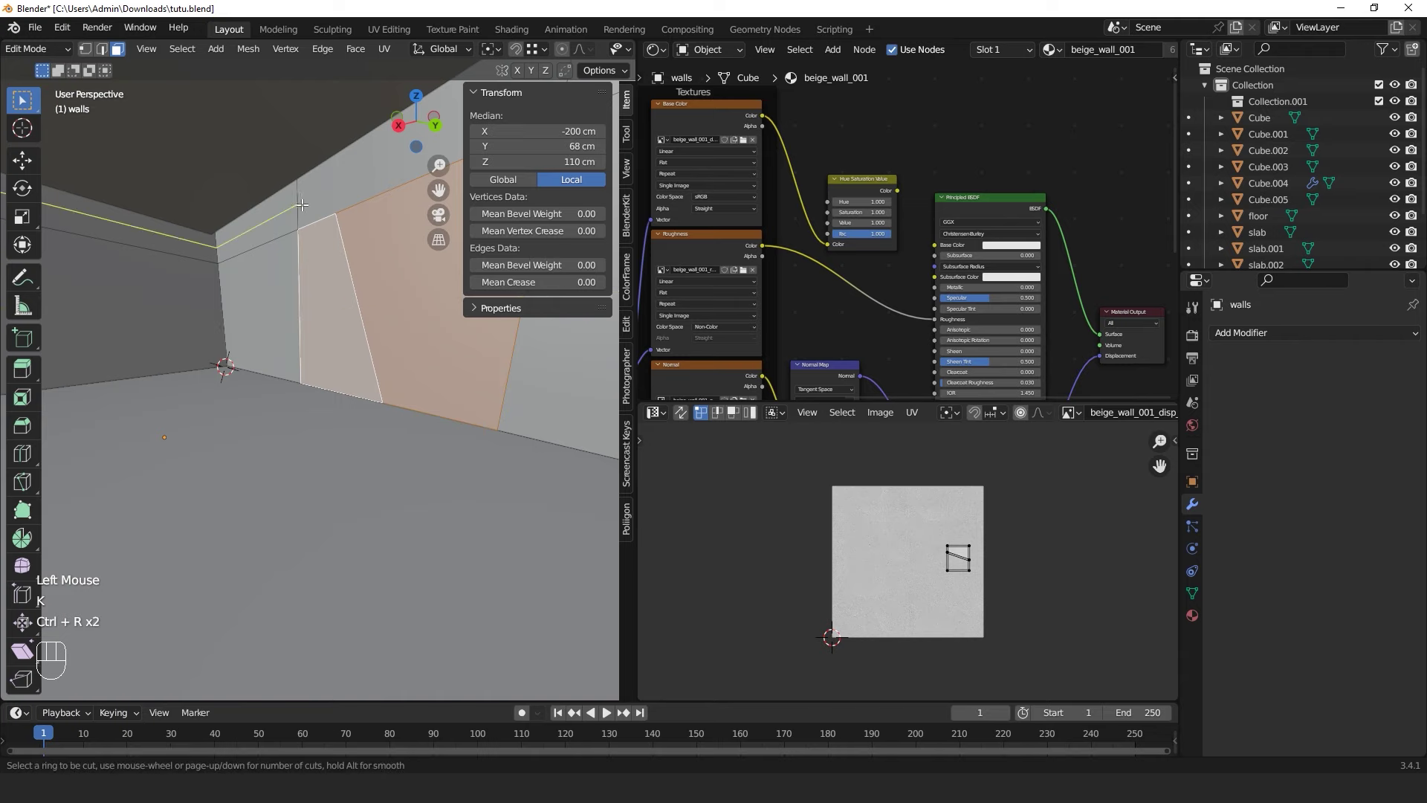
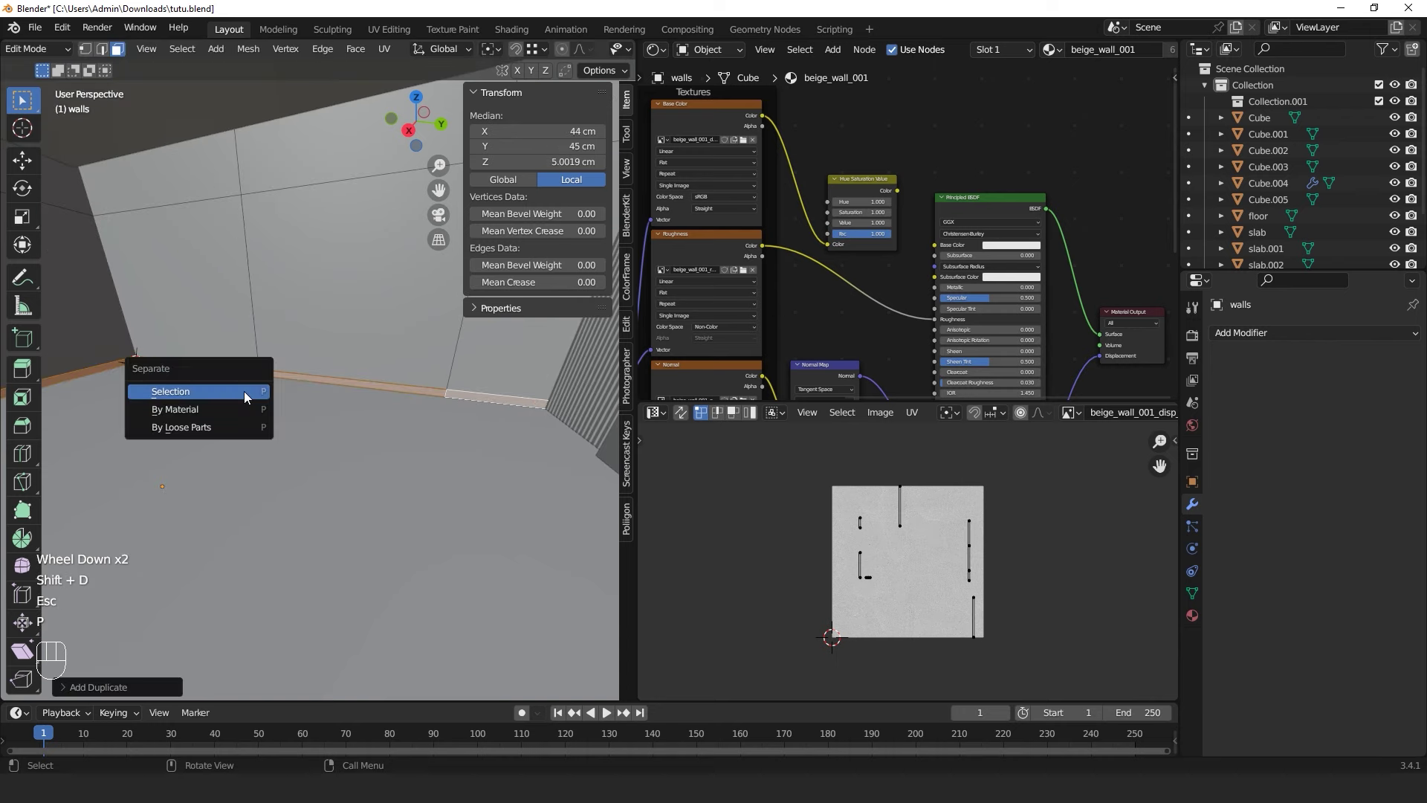
{"action": "key", "text": "Tab"}
{"action": "double_click", "coordinate": [378, 397]}
Add a Solidify modifier to walls.001 with 1 cm thickness while flying through the room
{"action": "left_click_drag", "start_coordinate": [379, 422], "coordinate": [465, 431]}
{"action": "scroll", "scroll_direction": "up", "scroll_amount": 3}
{"action": "key", "text": "shift+`"}
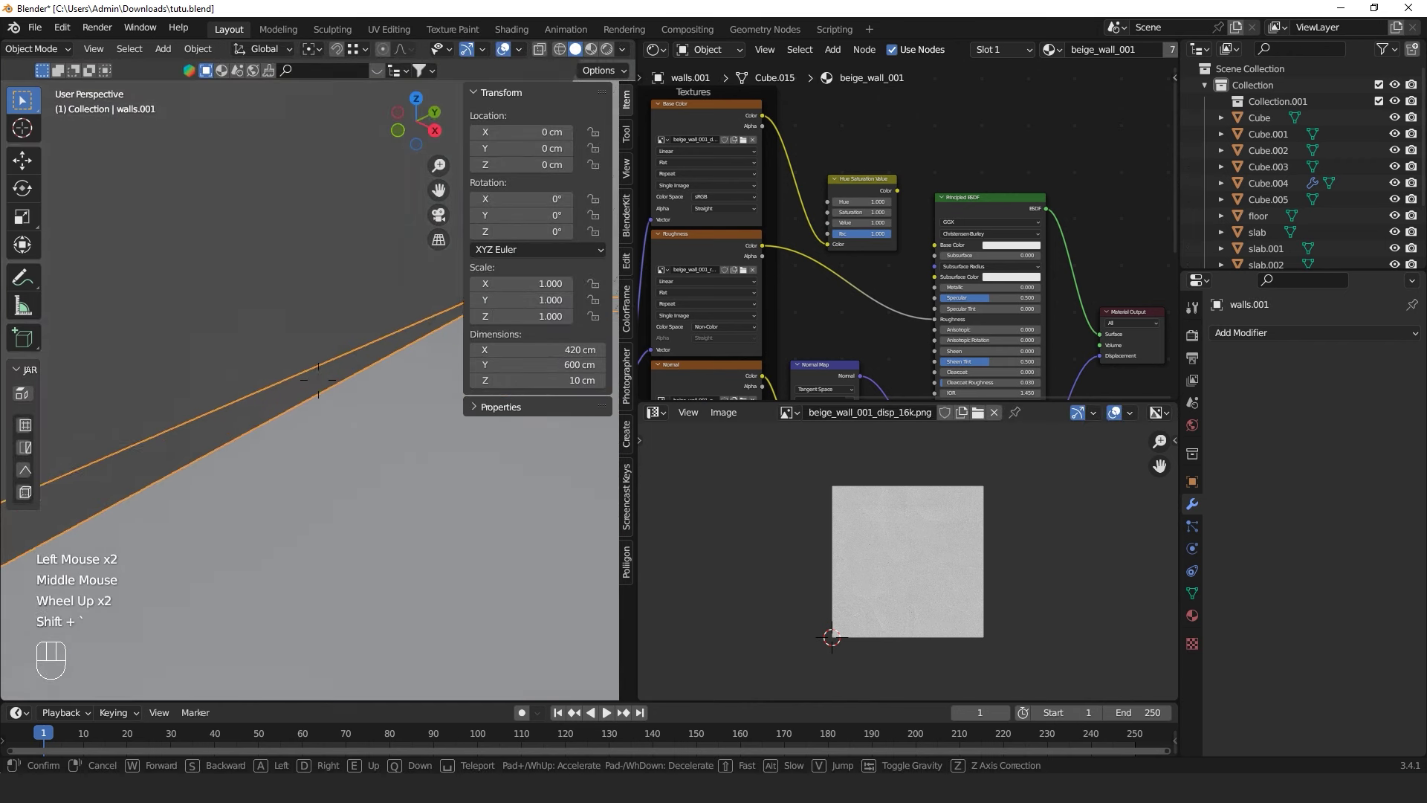
{"action": "key", "text": "Tab"}
{"action": "key", "text": "Tab"}
{"action": "key", "text": "g"}
{"action": "key", "text": "Escape"}
{"action": "left_click_drag", "start_coordinate": [1286, 343], "coordinate": [1100, 611]}
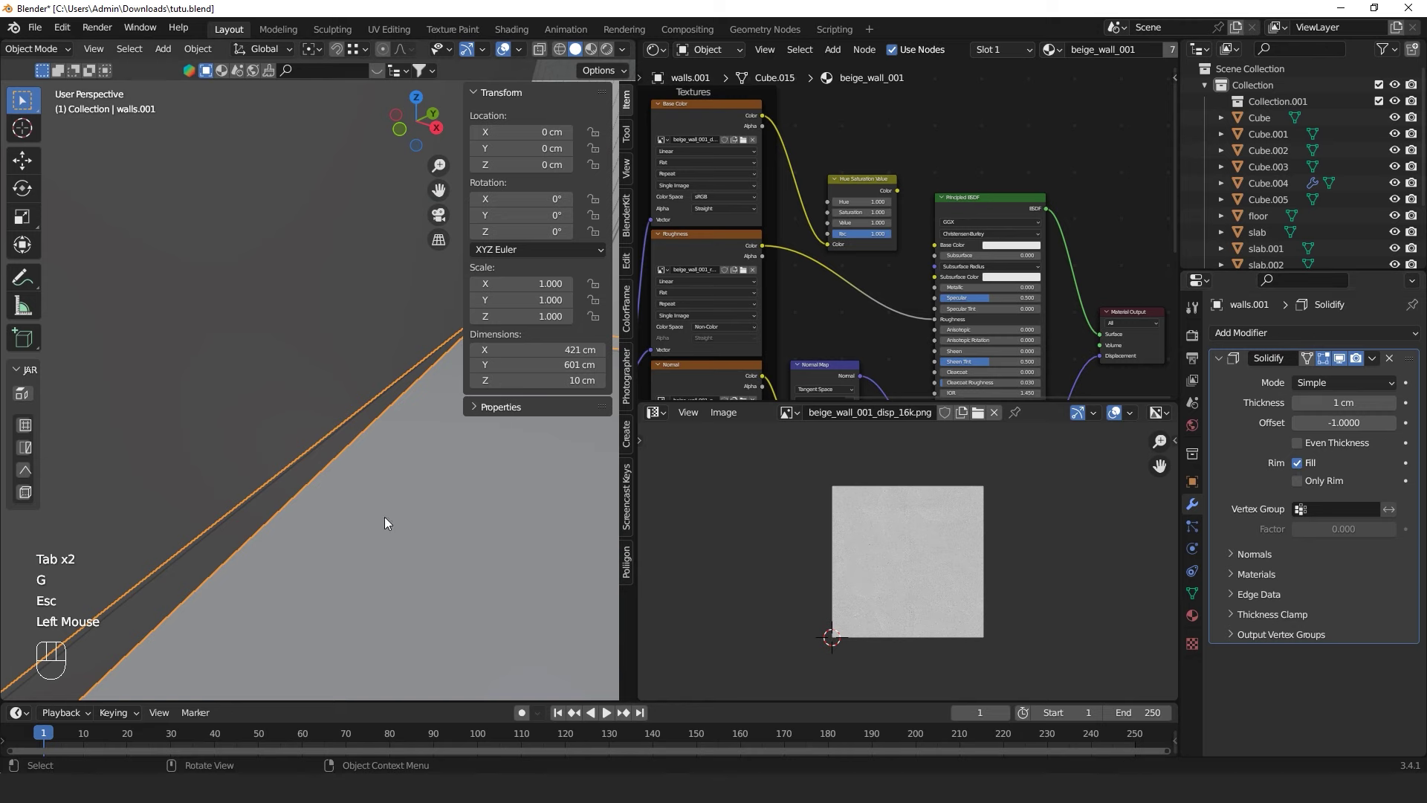
{"action": "left_click_drag", "start_coordinate": [376, 517], "coordinate": [387, 498]}
{"action": "scroll", "scroll_direction": "down", "scroll_amount": 3}
Enable the Face Orientation overlay and inspect the walls' face directions from inside the room
{"action": "middle_click", "coordinate": [402, 482]}
{"action": "left_click_drag", "start_coordinate": [527, 54], "coordinate": [370, 403]}
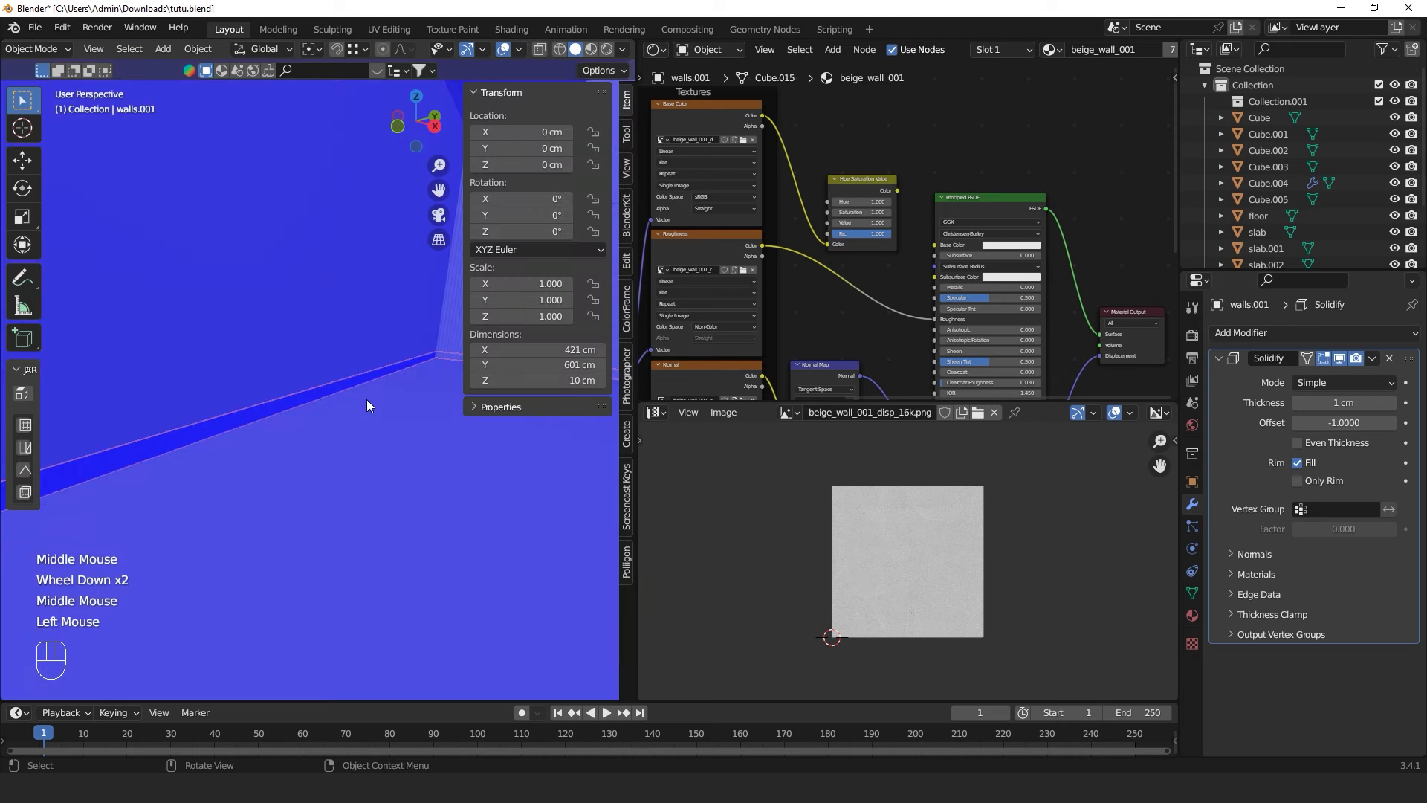
{"action": "left_click_drag", "start_coordinate": [318, 449], "coordinate": [382, 425]}
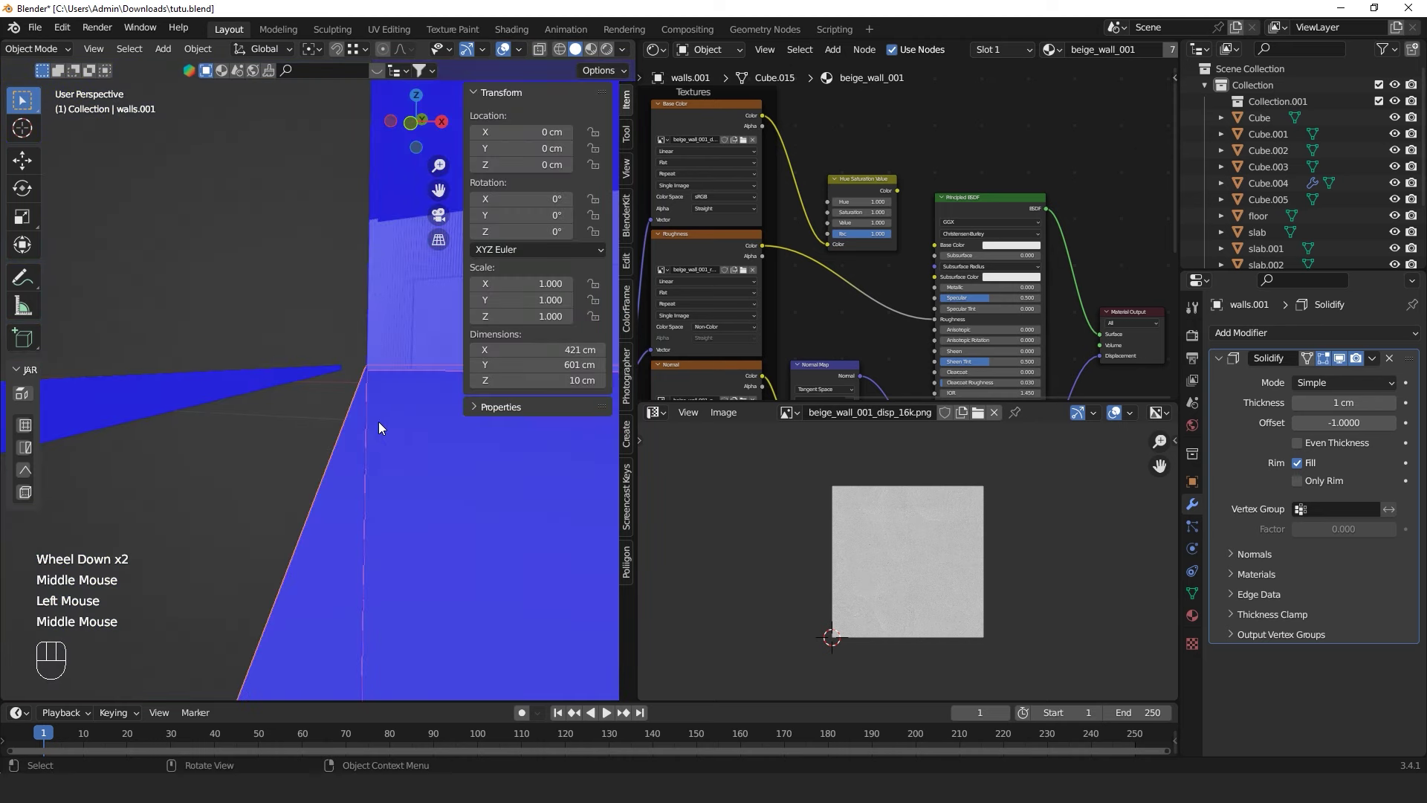
{"action": "middle_click", "coordinate": [377, 432]}
{"action": "left_click", "coordinate": [423, 418]}
{"action": "middle_click", "coordinate": [417, 425]}
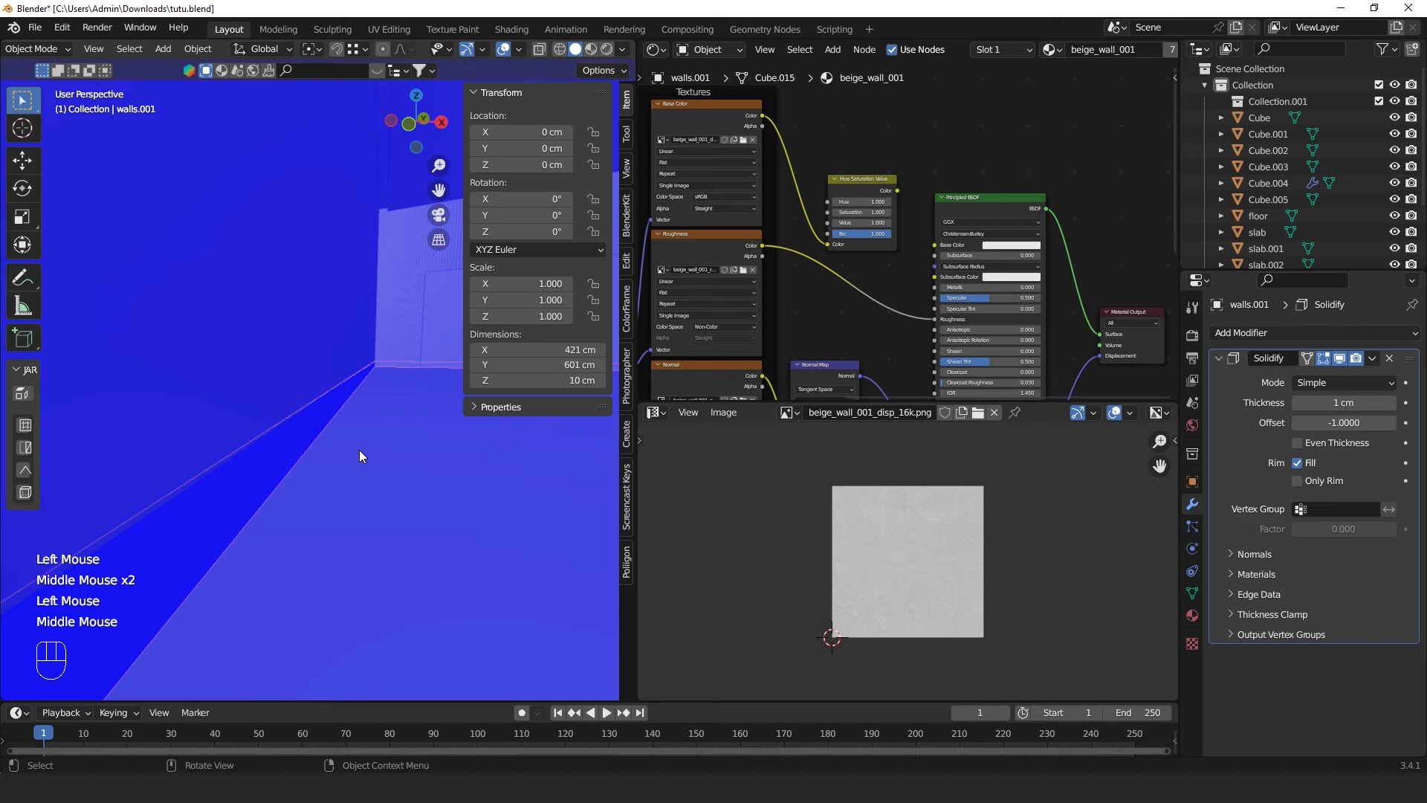
{"action": "middle_click", "coordinate": [353, 454]}
{"action": "middle_click", "coordinate": [326, 463]}
{"action": "left_click", "coordinate": [418, 415]}
{"action": "middle_click", "coordinate": [415, 424]}
{"action": "middle_click", "coordinate": [412, 425]}
Flip the normals of every face of the walls.001 strip and return to Object Mode
{"action": "key", "text": "Tab"}
{"action": "key", "text": "a"}
{"action": "key", "text": "alt+n"}
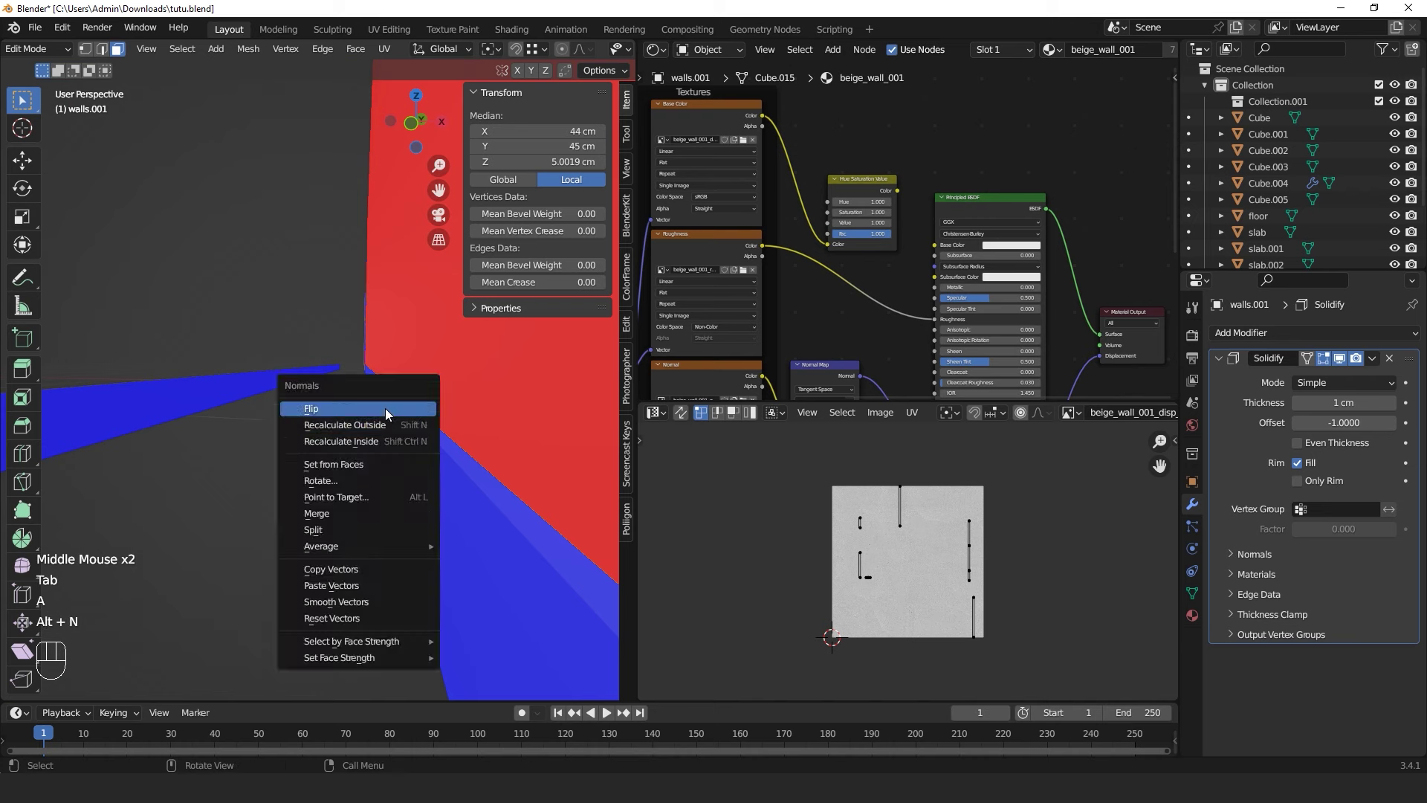
{"action": "key", "text": "Tab"}
{"action": "middle_click", "coordinate": [421, 456]}
{"action": "left_click", "coordinate": [431, 515]}
Turn the Face Orientation overlay off again and check the walls from around the room
{"action": "middle_click", "coordinate": [384, 495]}
{"action": "left_click", "coordinate": [507, 54]}
{"action": "middle_click", "coordinate": [373, 327]}
{"action": "left_click", "coordinate": [505, 55]}
{"action": "scroll", "scroll_direction": "down", "scroll_amount": 3}
{"action": "left_click_drag", "start_coordinate": [330, 384], "coordinate": [307, 440]}
{"action": "middle_click", "coordinate": [314, 435]}
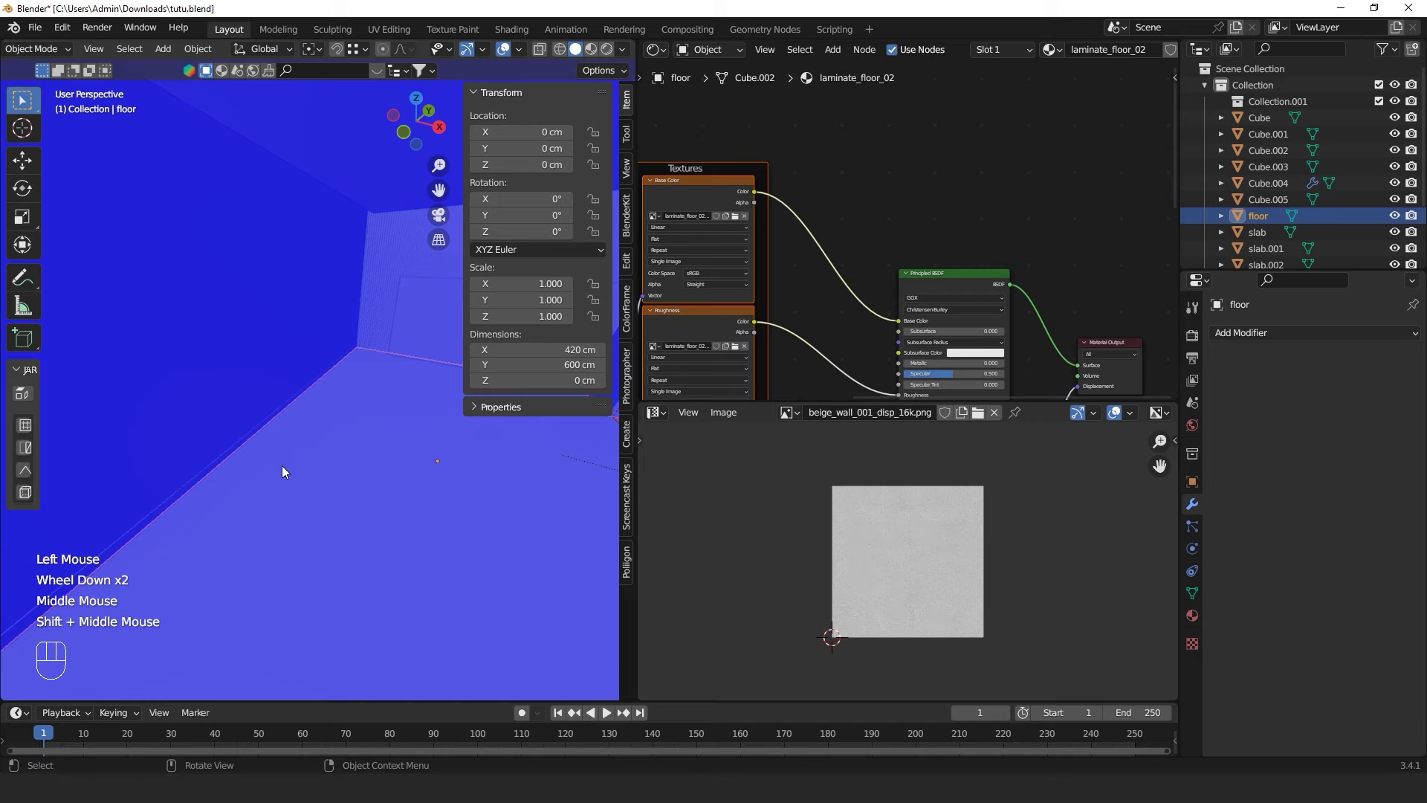
{"action": "left_click_drag", "start_coordinate": [292, 469], "coordinate": [313, 445]}
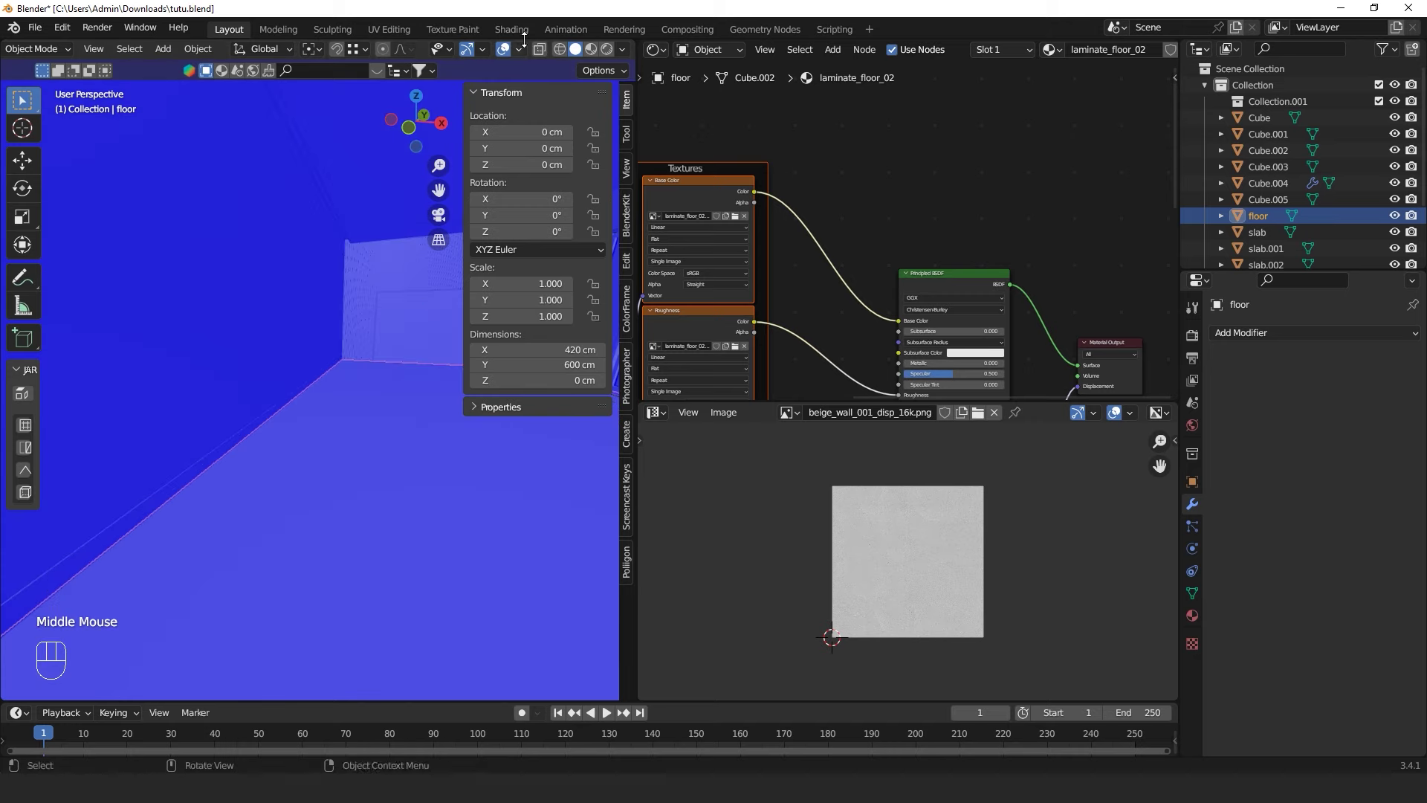
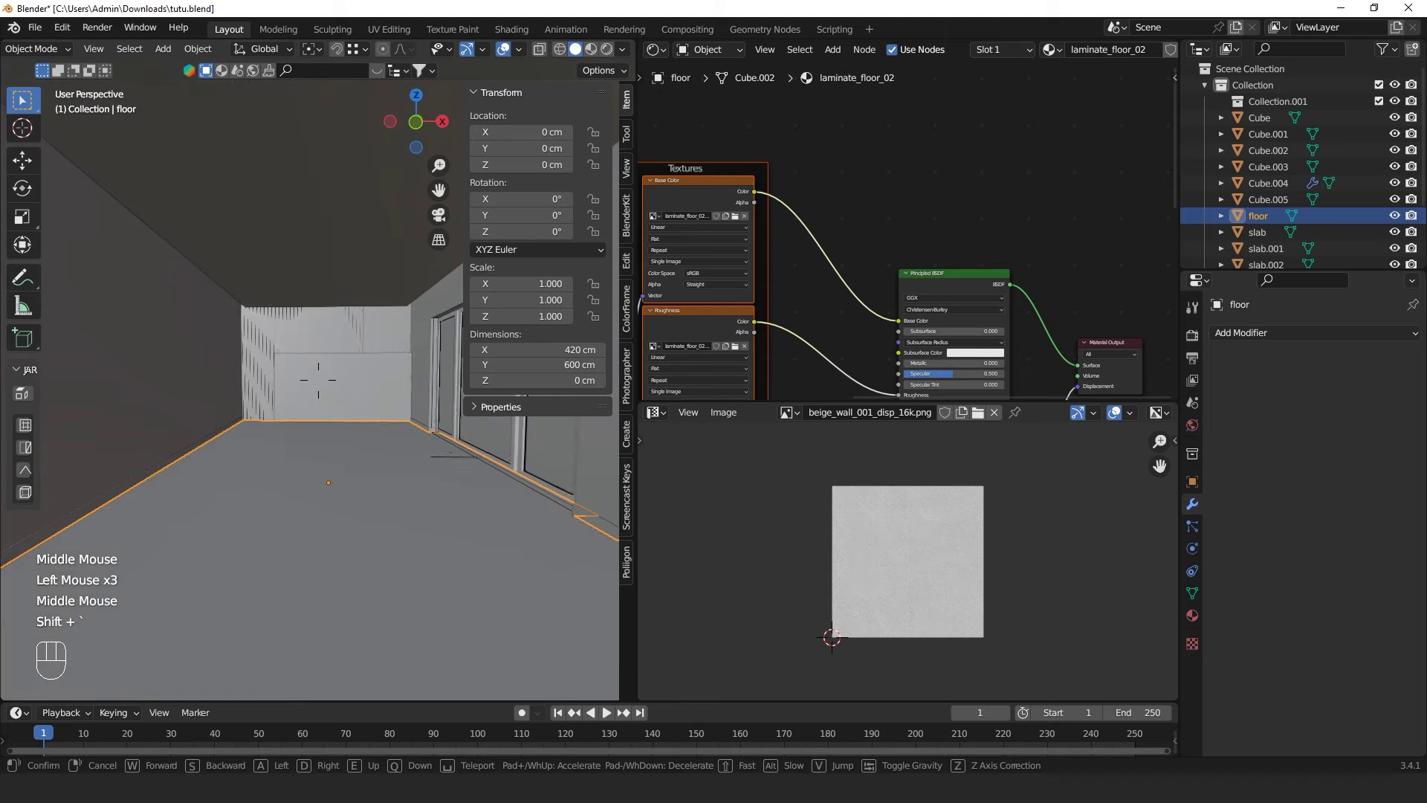
Save the blend file and switch the viewport to Rendered shading
{"action": "key", "text": "b"}
{"action": "key", "text": "n"}
{"action": "left_click", "coordinate": [611, 55]}
{"action": "left_click", "coordinate": [508, 53]}
{"action": "key", "text": "ctrl+s"}
{"action": "middle_click", "coordinate": [437, 376]}
{"action": "key", "text": "shift+`"}
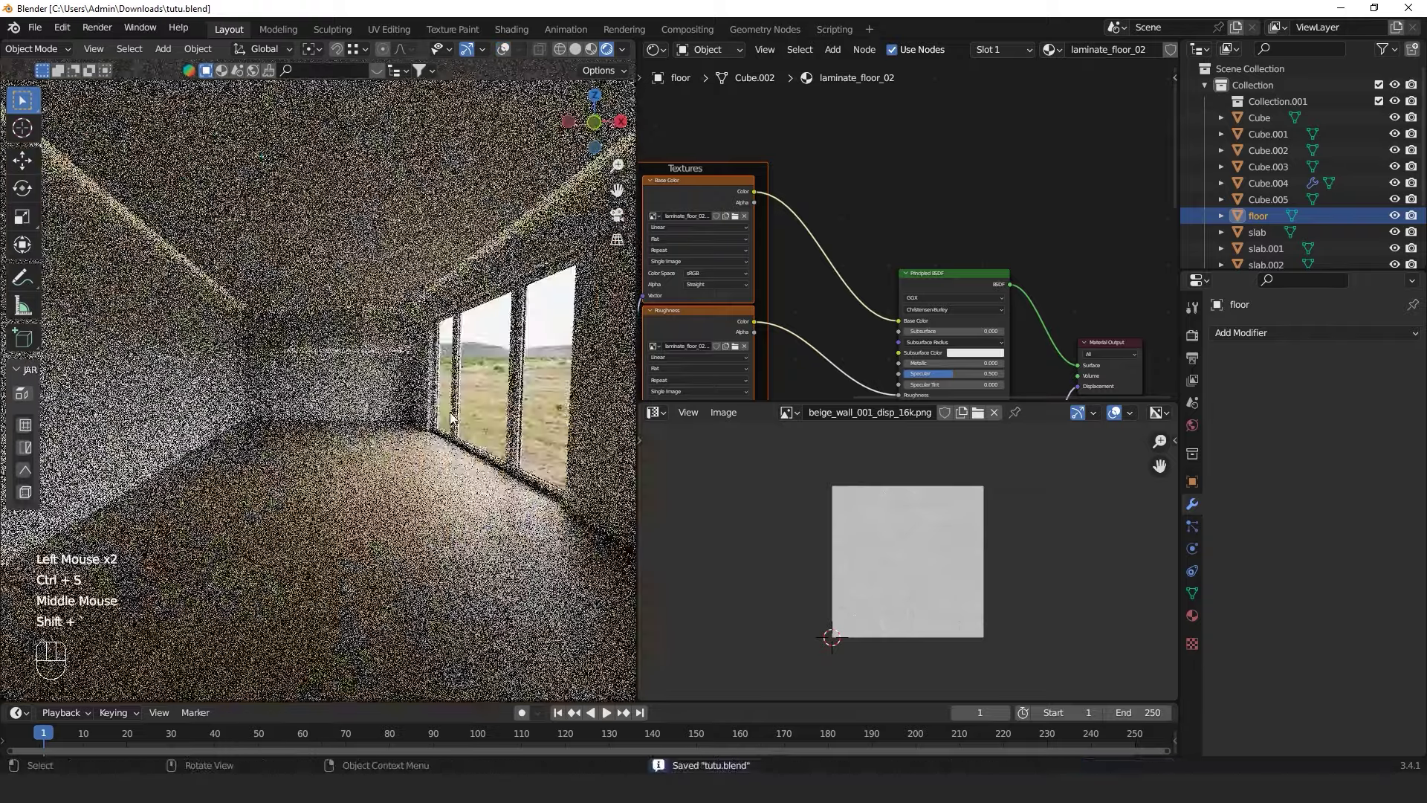
{"action": "key", "text": "ctrl+s"}
{"action": "left_click", "coordinate": [576, 52]}
{"action": "key", "text": "ctrl+s"}
Orbit below the room and add a new Plane as a ground backdrop beneath it
{"action": "scroll", "scroll_direction": "down", "scroll_amount": 3}
{"action": "scroll", "scroll_direction": "up", "scroll_amount": 3}
{"action": "left_click_drag", "start_coordinate": [614, 54], "coordinate": [611, 64]}
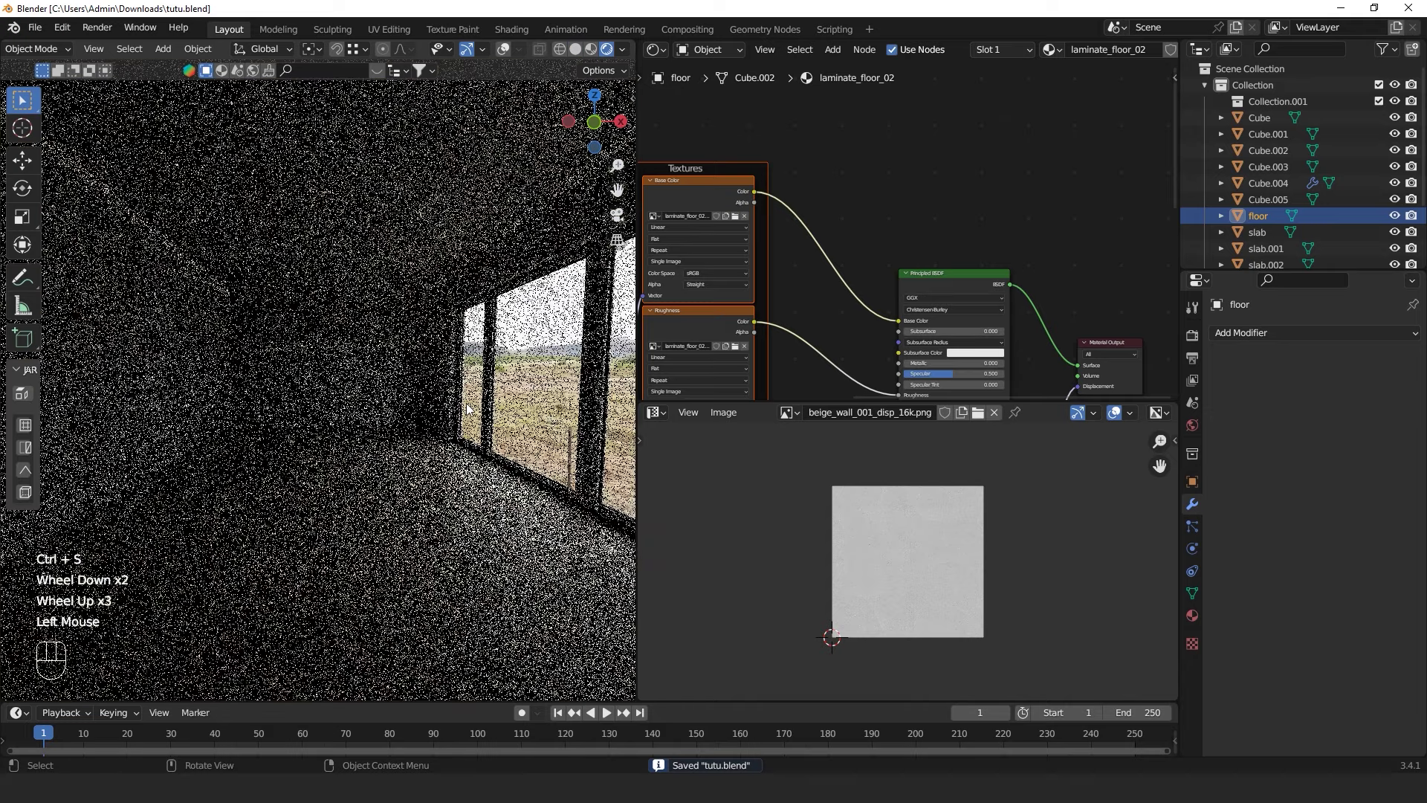
{"action": "scroll", "scroll_direction": "down", "scroll_amount": 3}
{"action": "middle_click", "coordinate": [424, 450]}
{"action": "right_click", "coordinate": [335, 371]}
{"action": "key", "text": "shift+a"}
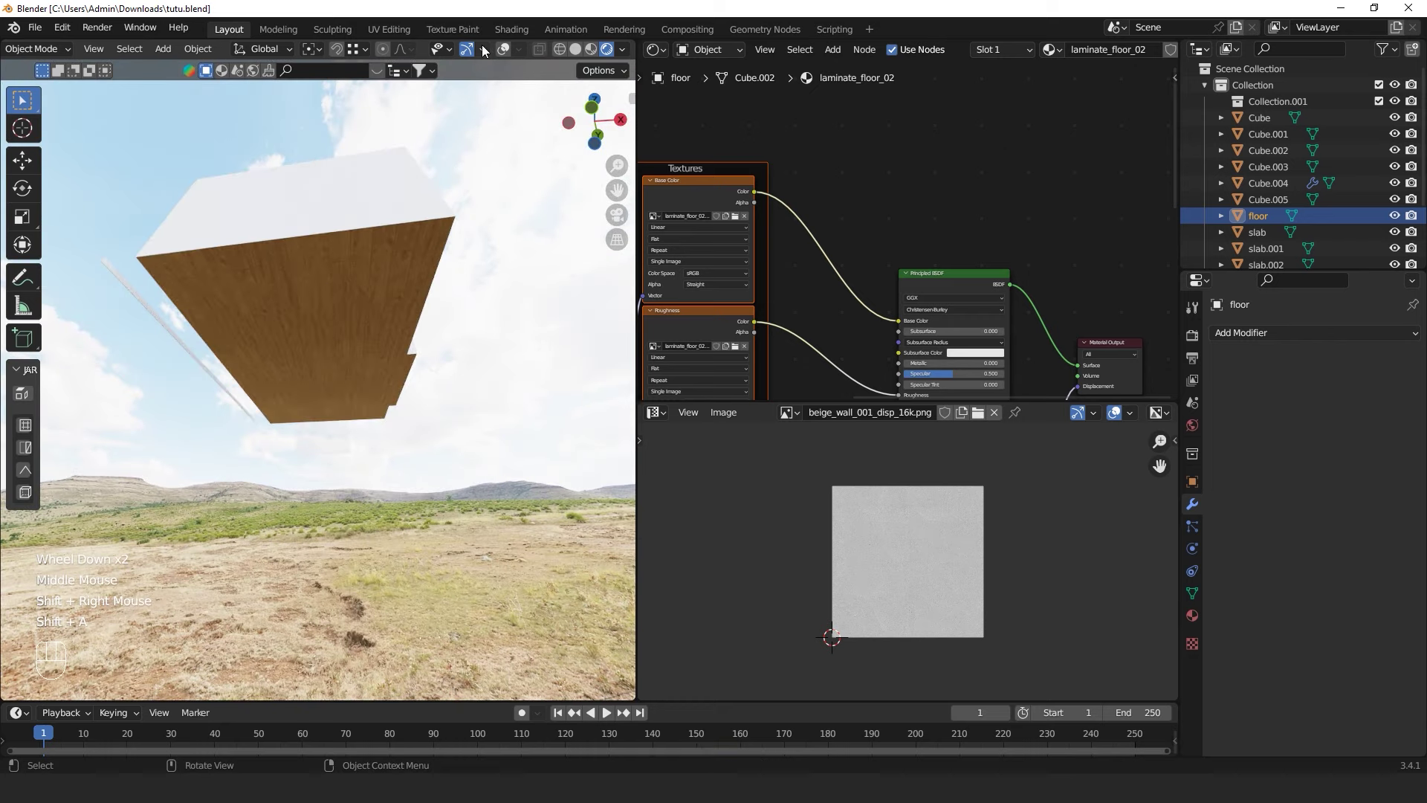
{"action": "double_click", "coordinate": [507, 50]}
{"action": "key", "text": "shift+a"}
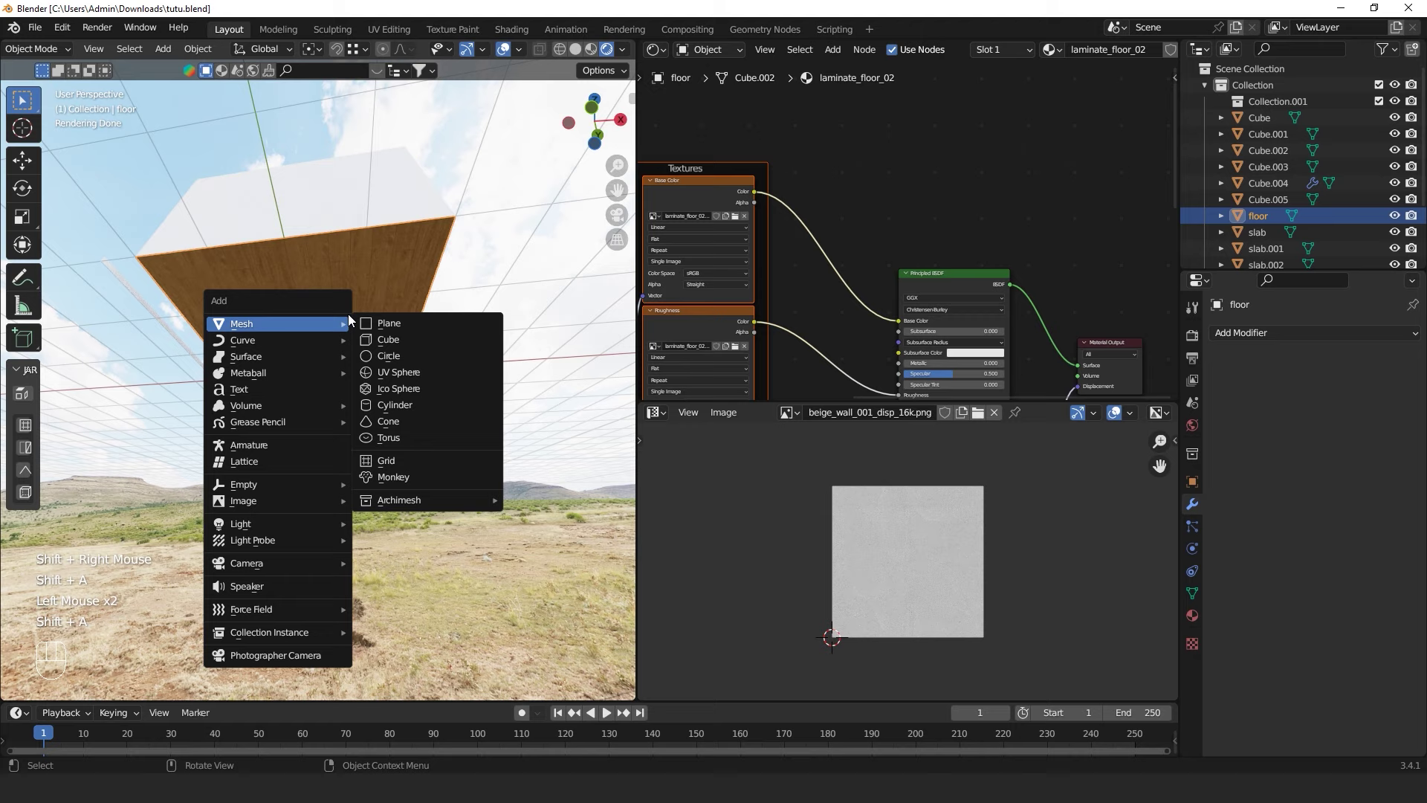
{"action": "scroll", "scroll_direction": "down", "scroll_amount": 3}
Scale the new Plane up to about 4.1 uniformly and enter Edit Mode on it
{"action": "key", "text": "s"}
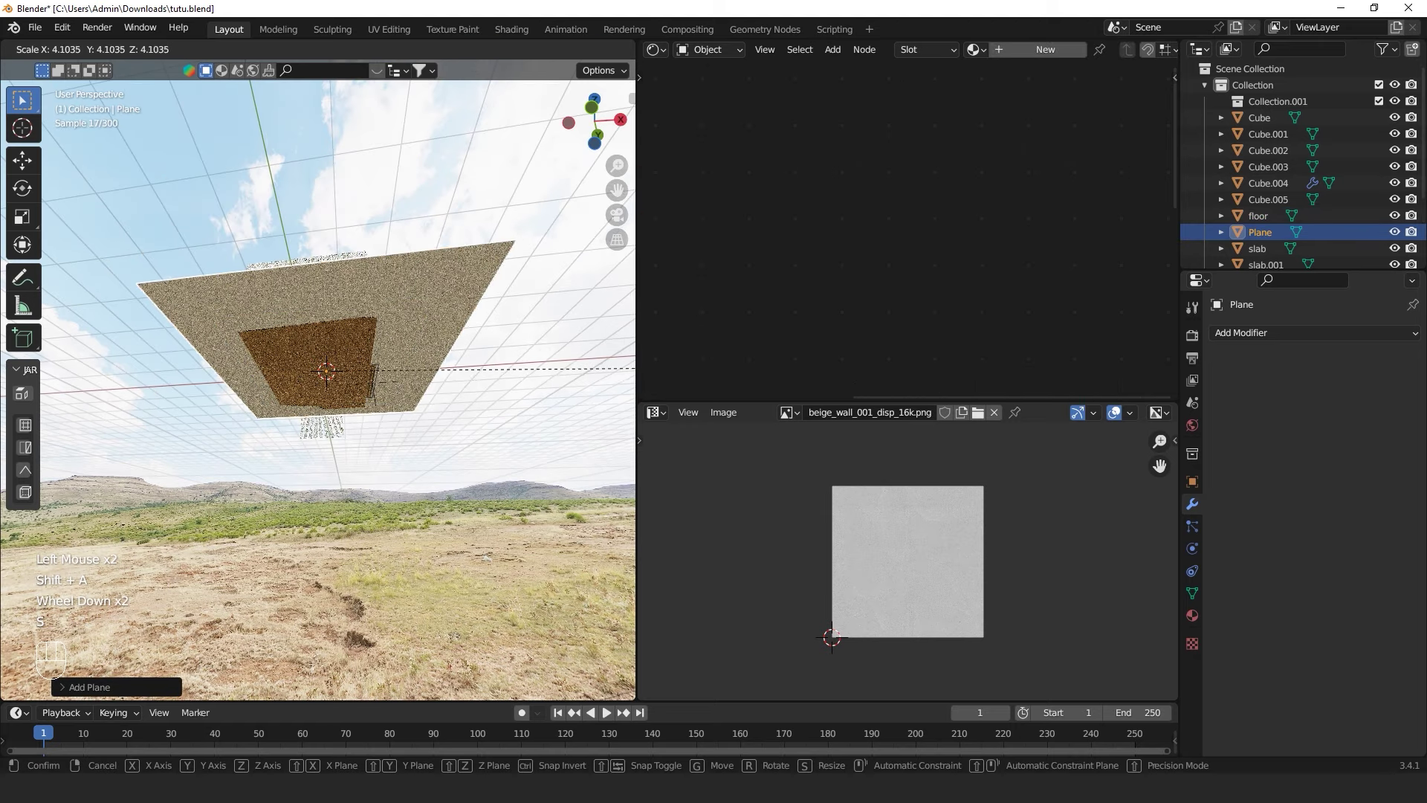
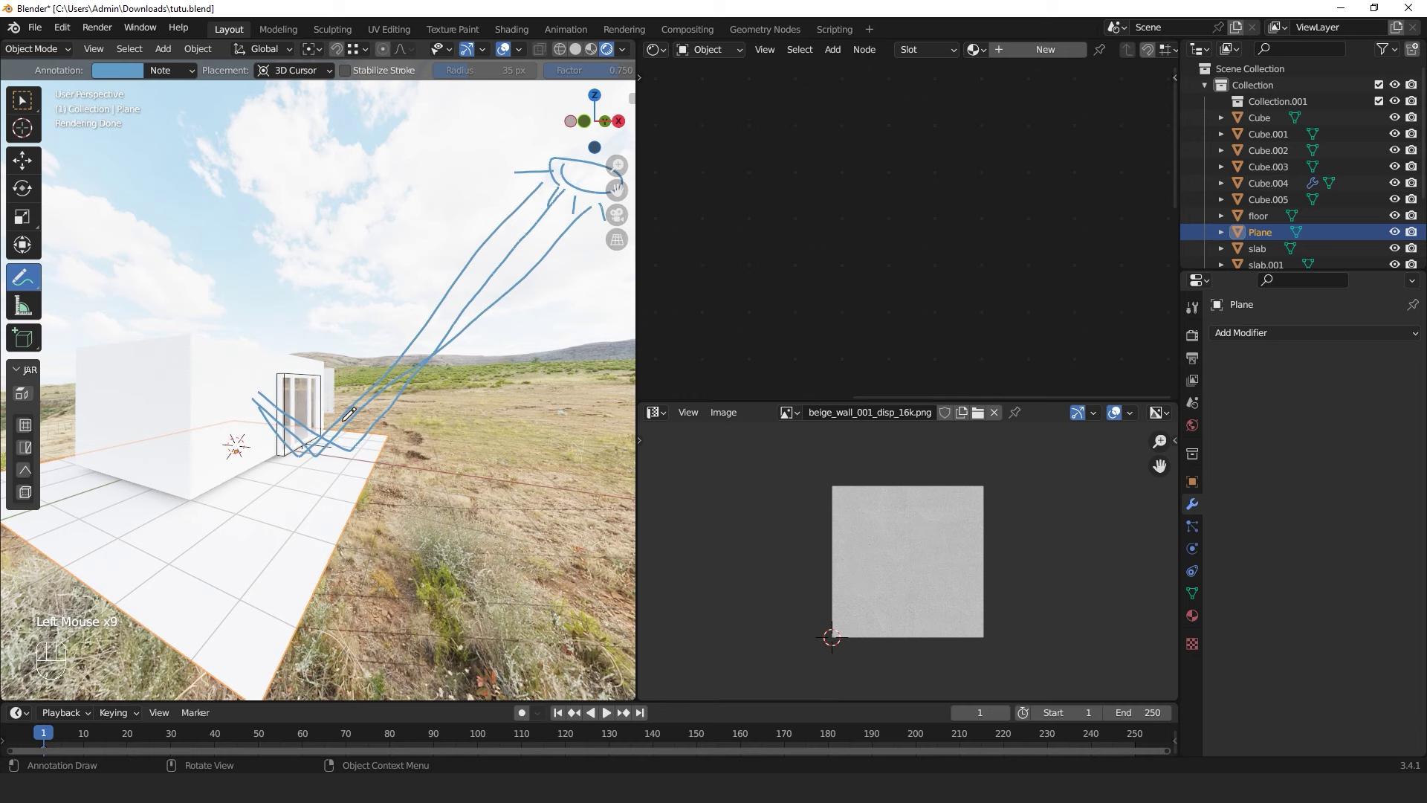
{"action": "key", "text": "Tab"}
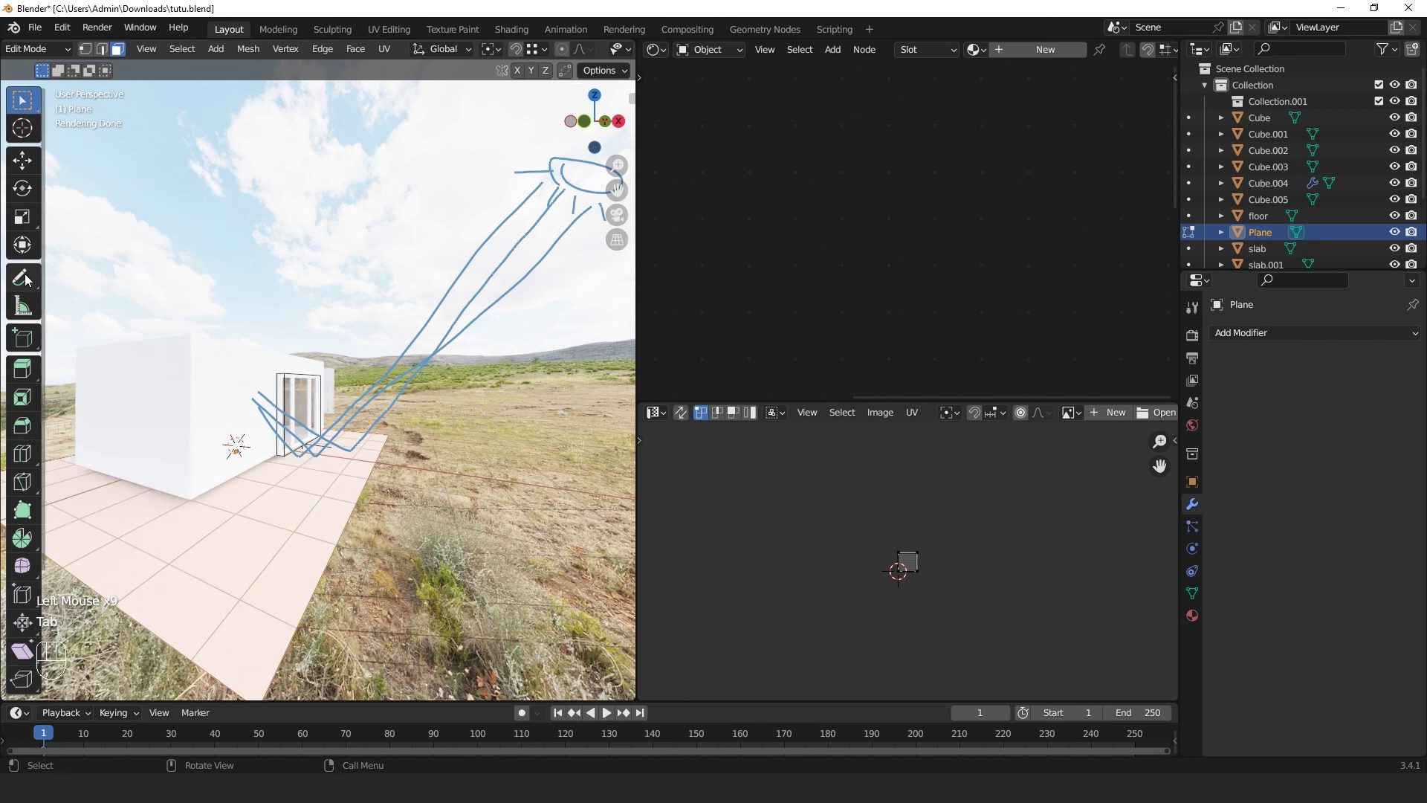
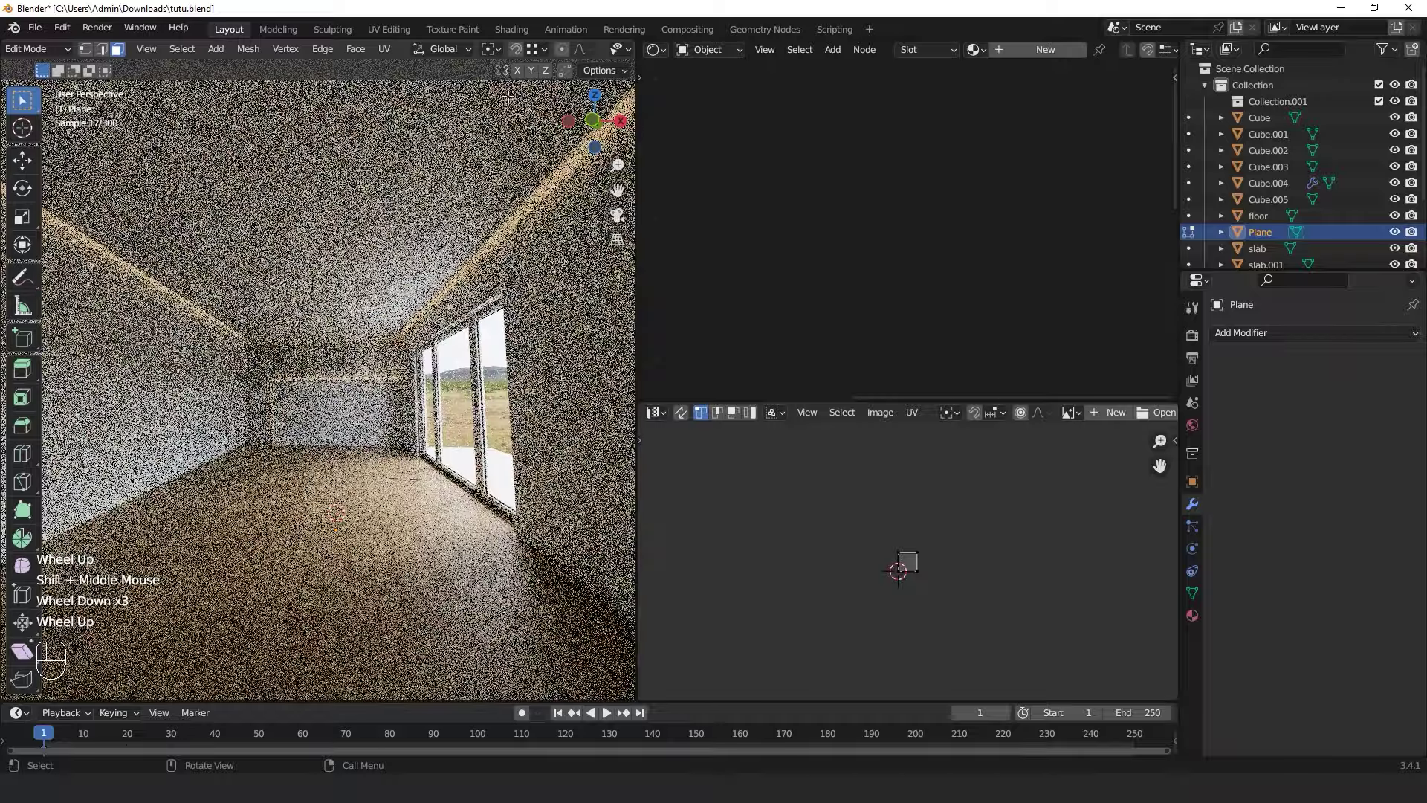
Leave mesh editing of the Plane and jump to the camera view of the rendered interior
{"action": "key", "text": "Tab"}
{"action": "key", "text": "Tab"}
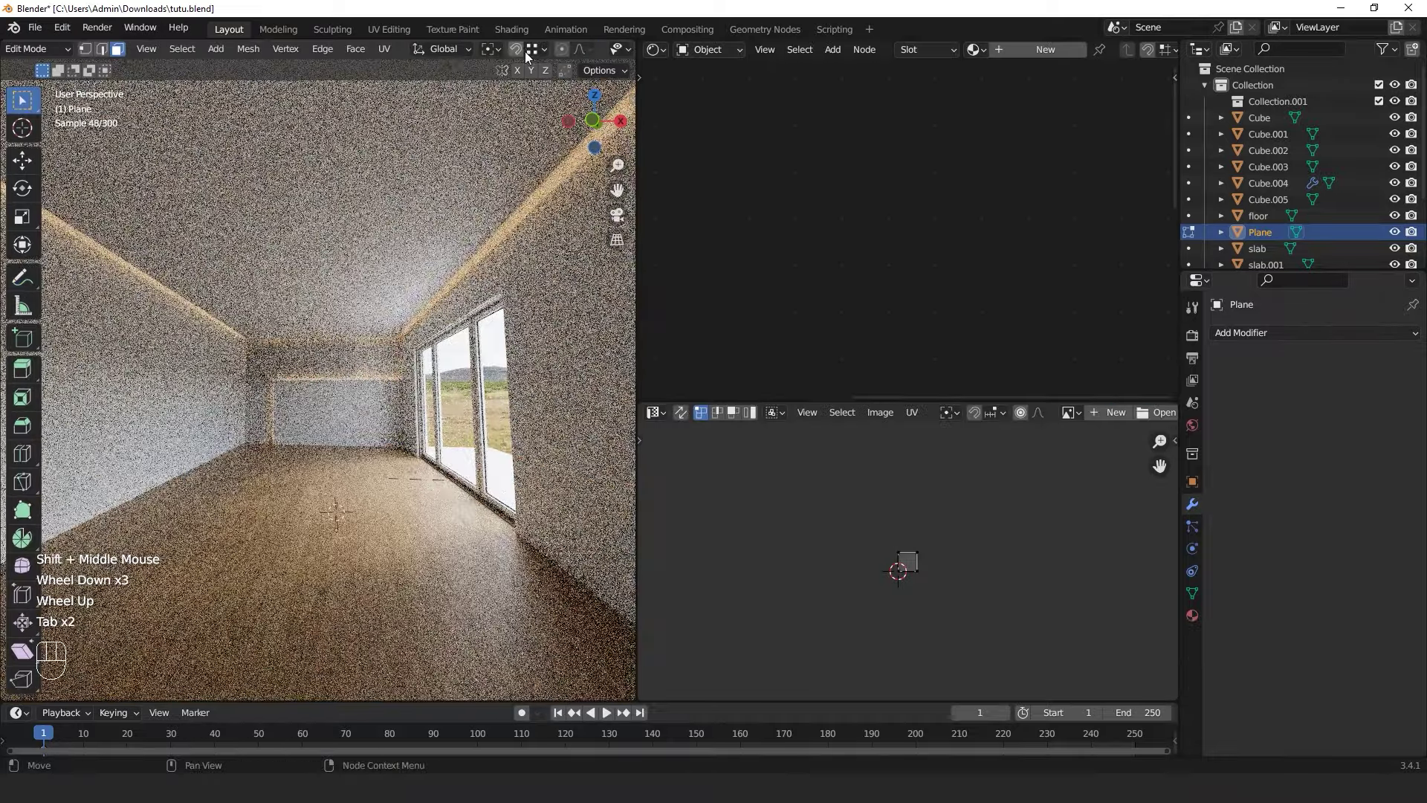
{"action": "scroll", "scroll_direction": "down", "scroll_amount": 3}
{"action": "left_click", "coordinate": [596, 59]}
{"action": "left_click", "coordinate": [597, 57]}
{"action": "scroll", "scroll_direction": "down", "scroll_amount": 3}
{"action": "key", "text": "Tab"}
{"action": "key", "text": "Tab"}
{"action": "key", "text": "Tab"}
{"action": "left_click", "coordinate": [33, 107]}
{"action": "key", "text": "KP_0"}
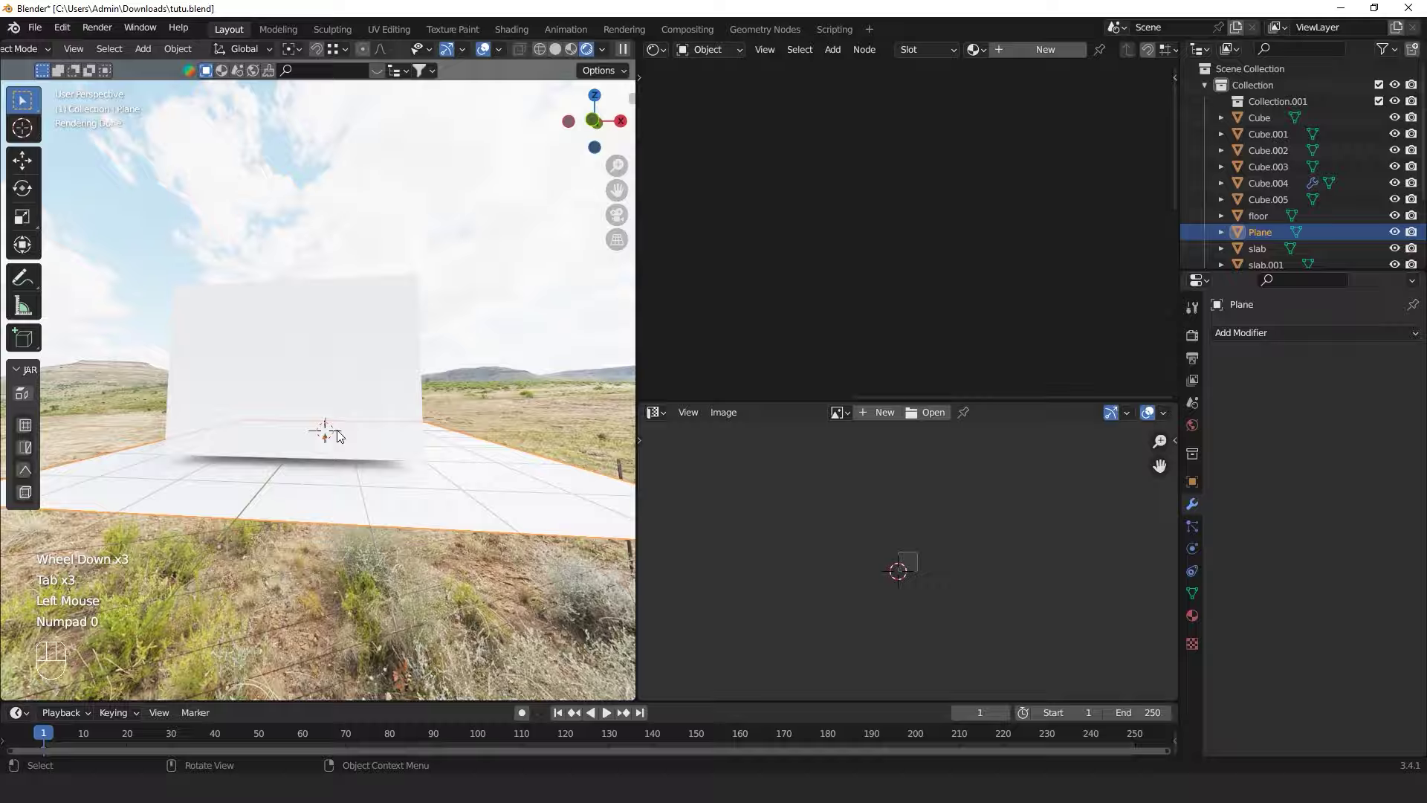
Hide and unhide objects, then inspect the rendered interior toward the windows from several angles
{"action": "scroll", "scroll_direction": "up", "scroll_amount": 3}
{"action": "middle_click", "coordinate": [362, 472]}
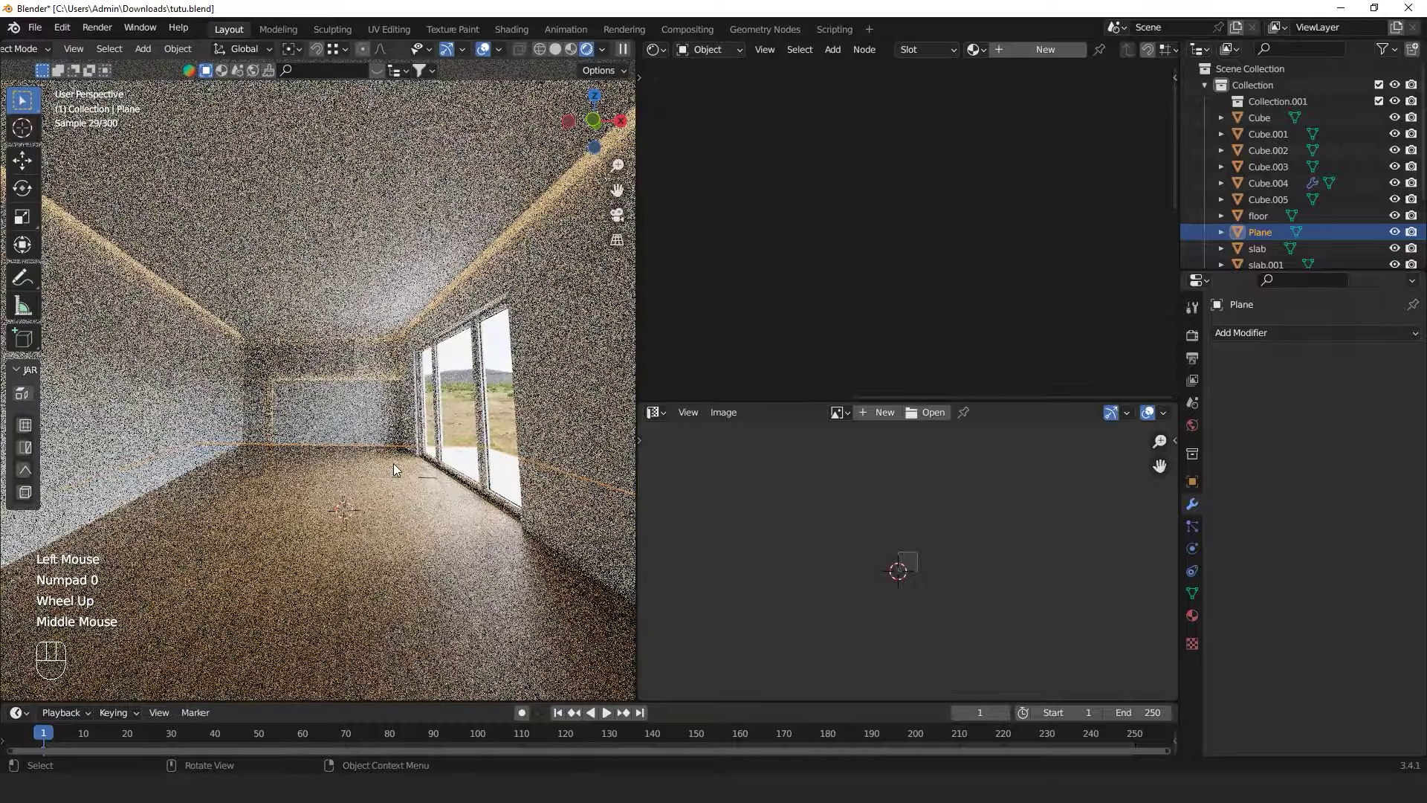
{"action": "key", "text": "h"}
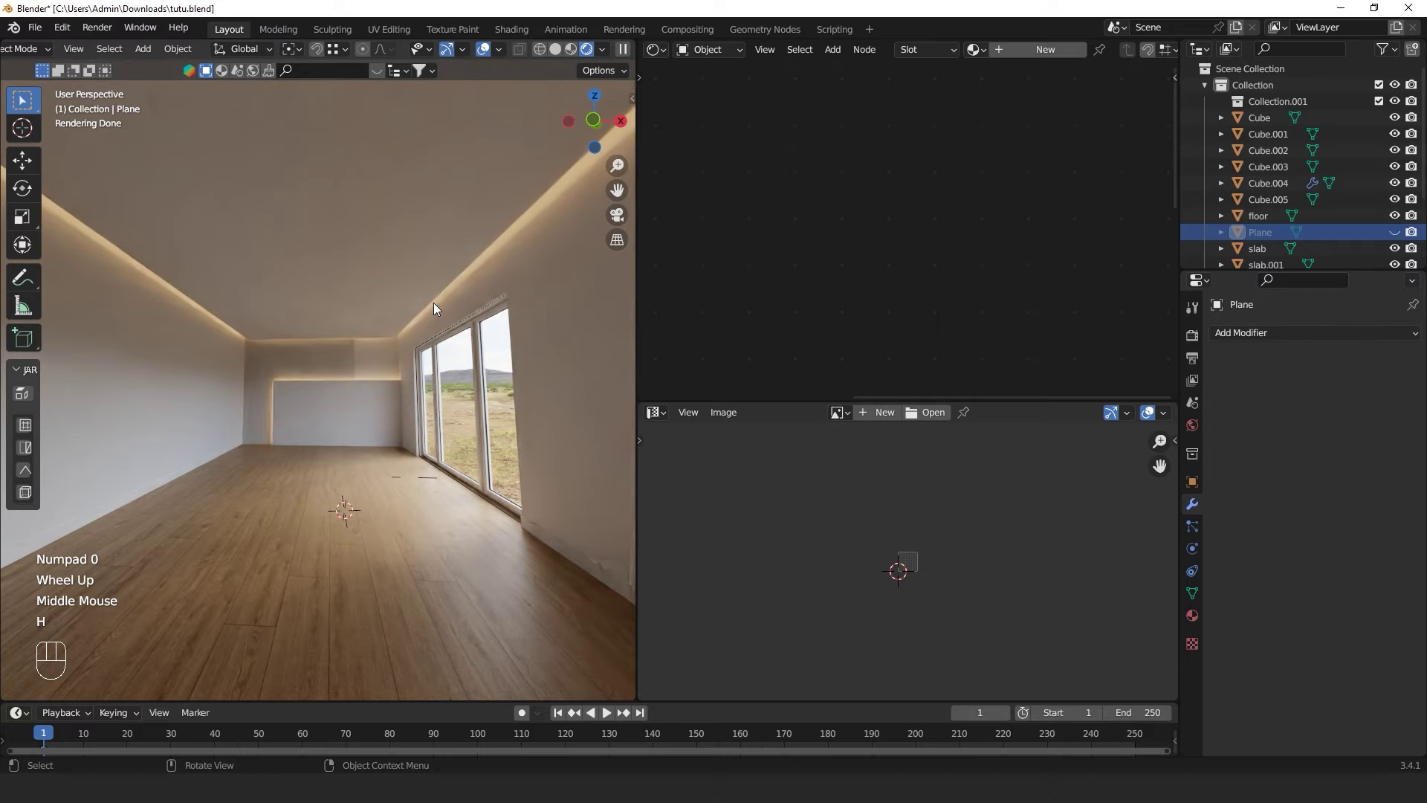
{"action": "key", "text": "alt+h"}
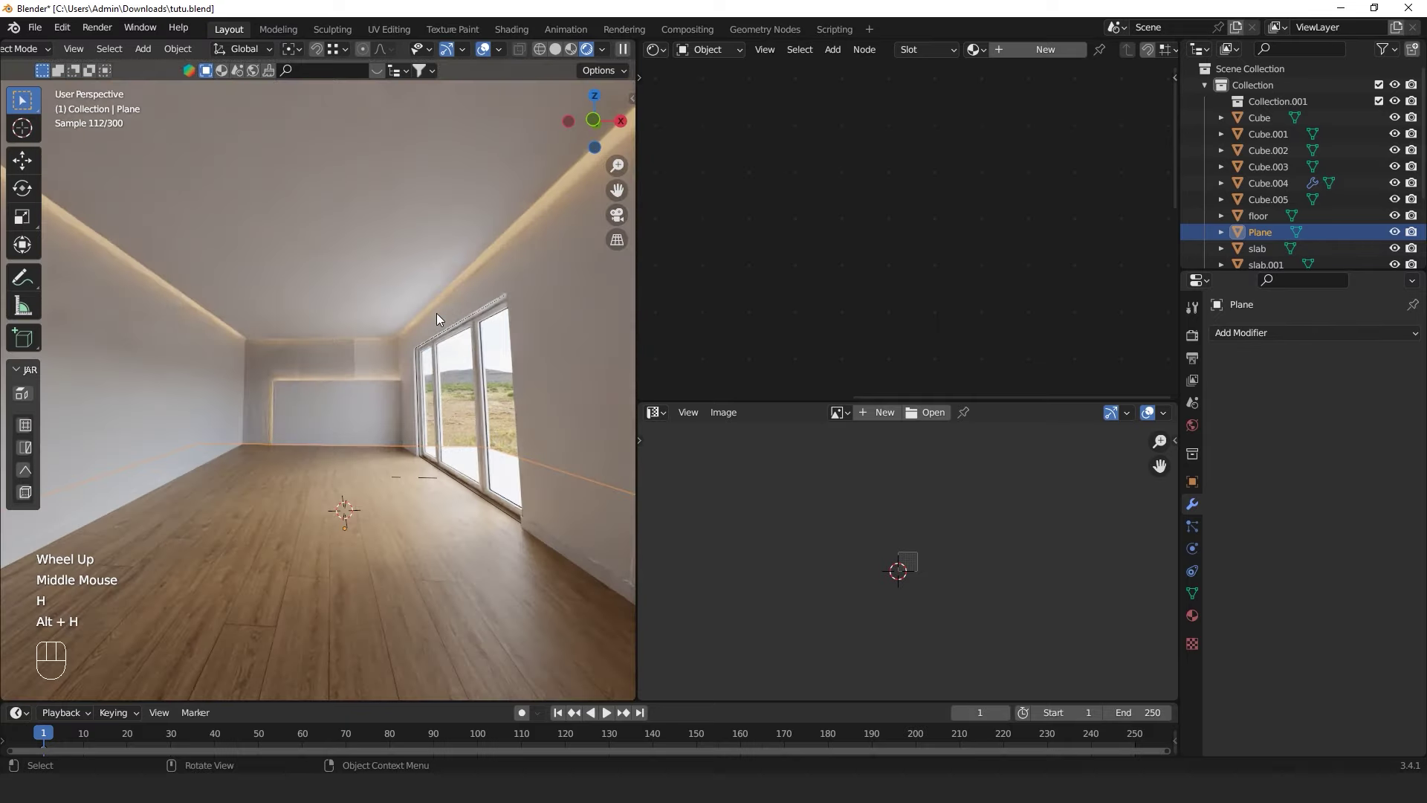
{"action": "key", "text": "x"}
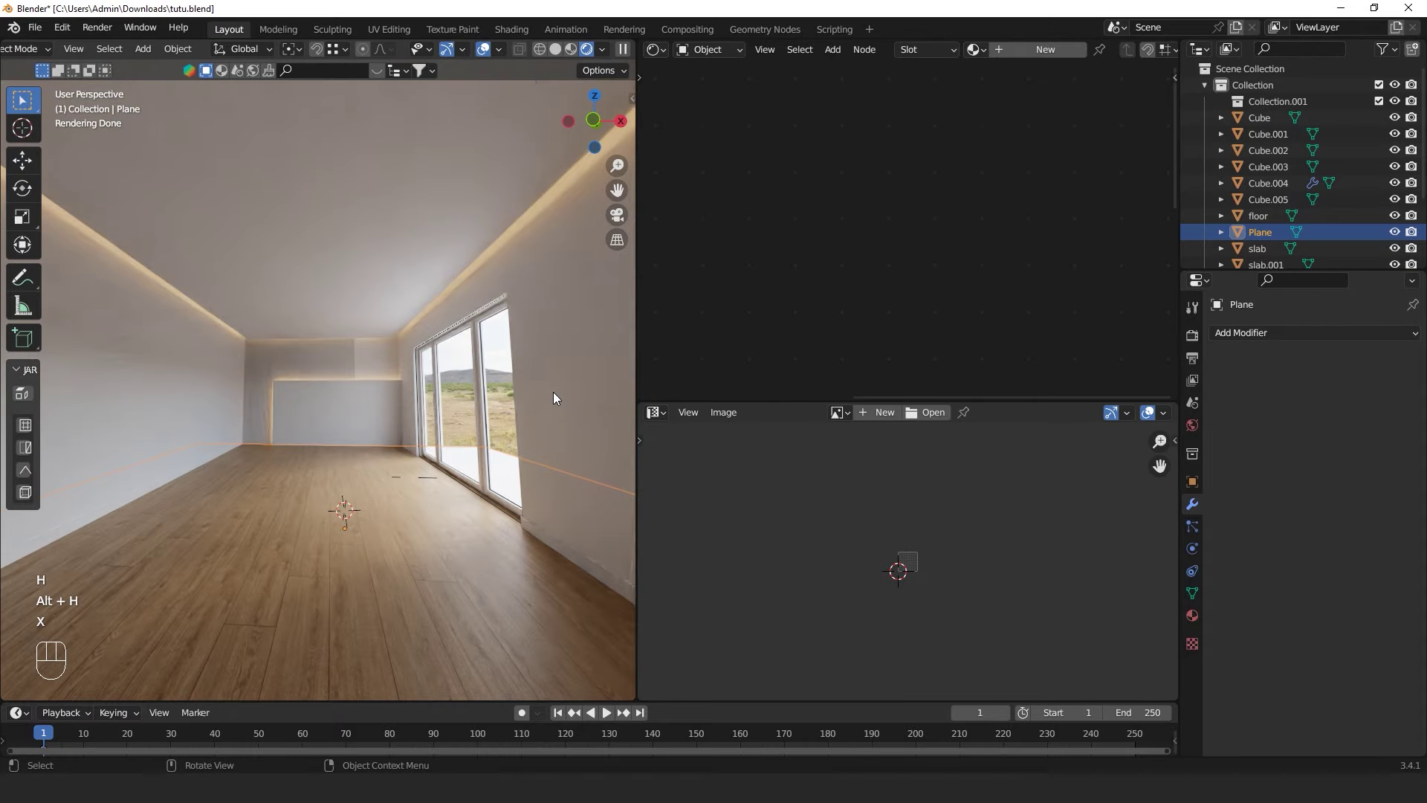
{"action": "left_click_drag", "start_coordinate": [464, 482], "coordinate": [482, 492]}
{"action": "scroll", "scroll_direction": "up", "scroll_amount": 3}
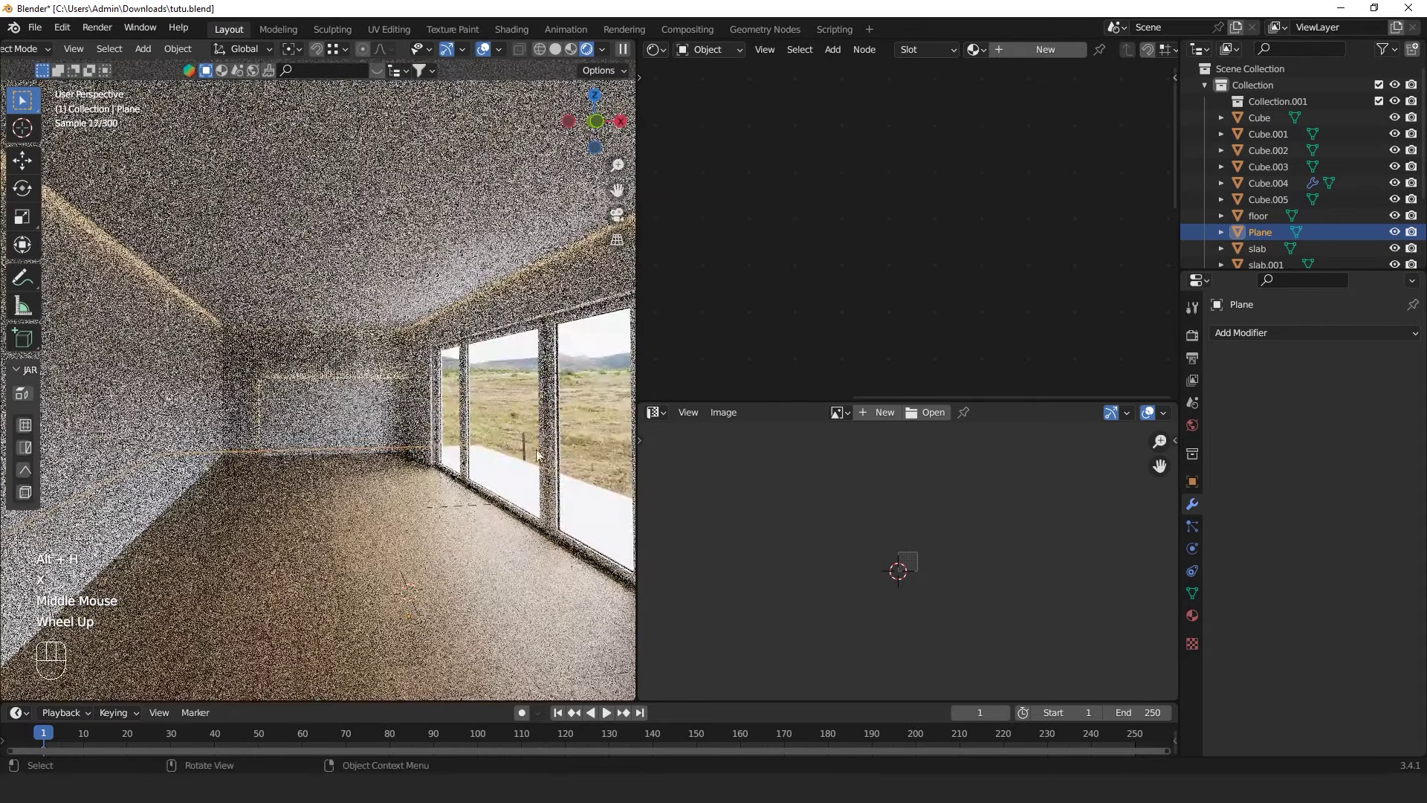
{"action": "middle_click", "coordinate": [545, 491]}
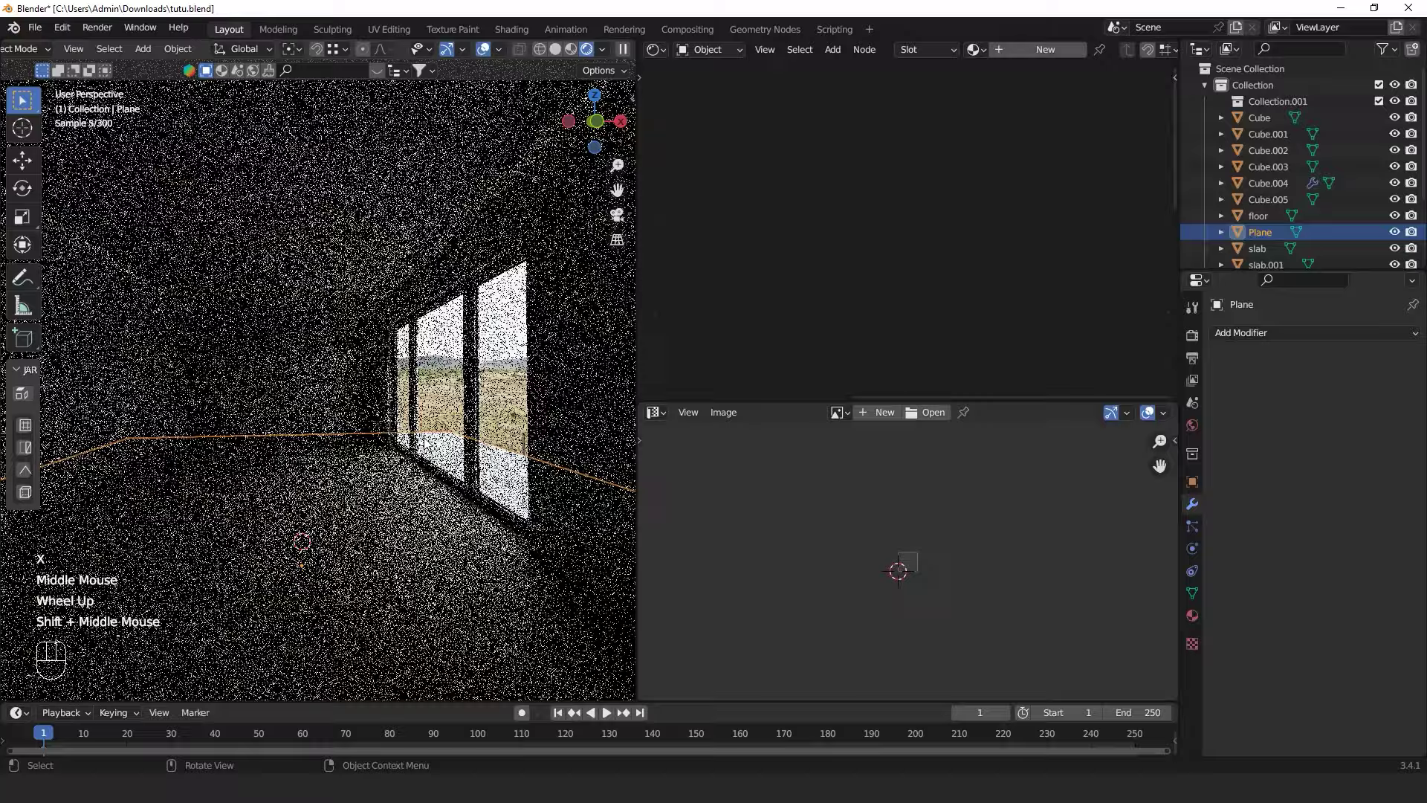
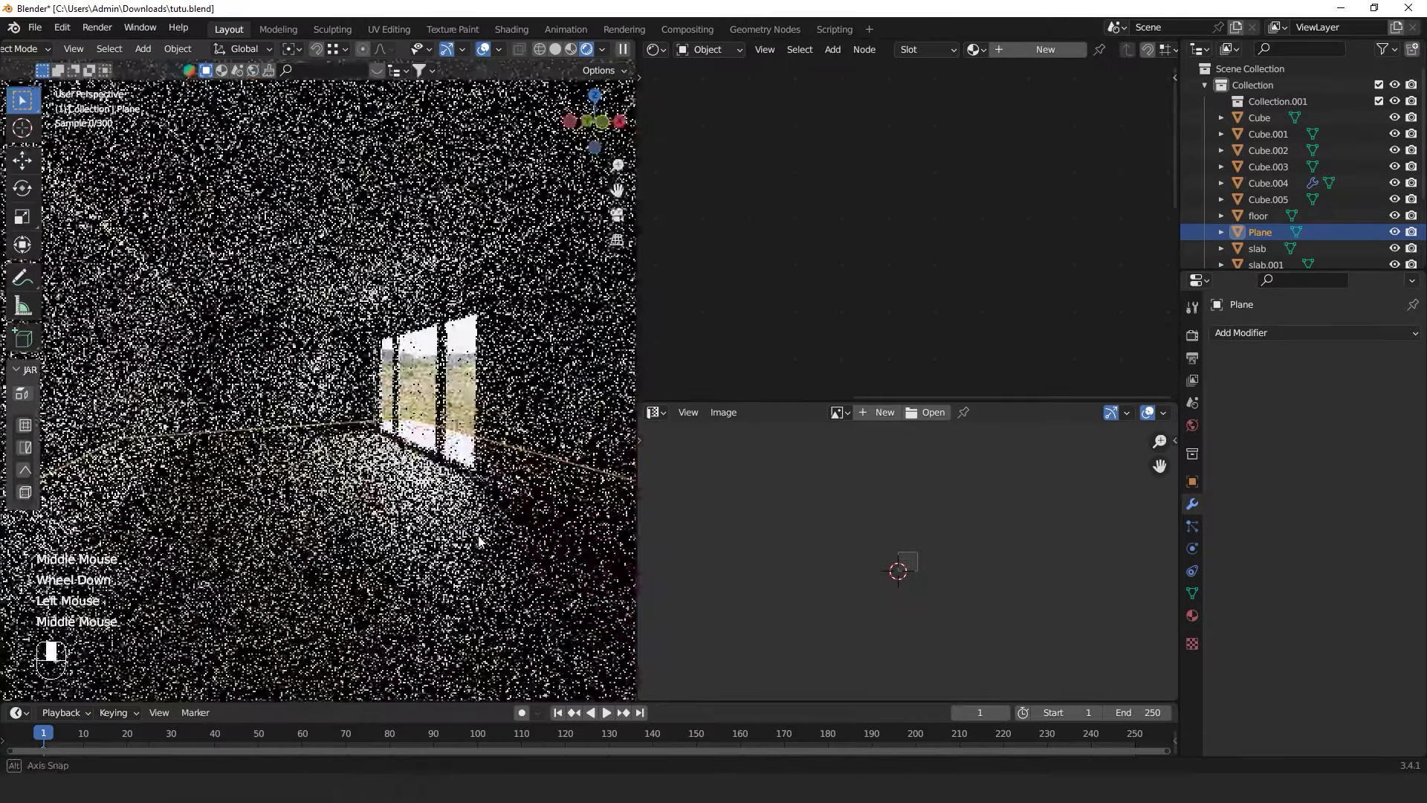
{"action": "scroll", "scroll_direction": "up", "scroll_amount": 3}
In the Plane's Ray Visibility settings, switch off Transmission and Camera visibility
{"action": "middle_click", "coordinate": [413, 536]}
{"action": "scroll", "scroll_direction": "up", "scroll_amount": 3}
{"action": "left_click", "coordinate": [1198, 484]}
{"action": "left_click_drag", "start_coordinate": [1236, 366], "coordinate": [1236, 384]}
{"action": "left_click", "coordinate": [1227, 510]}
{"action": "scroll", "scroll_direction": "down", "scroll_amount": 3}
{"action": "left_click", "coordinate": [1309, 629]}
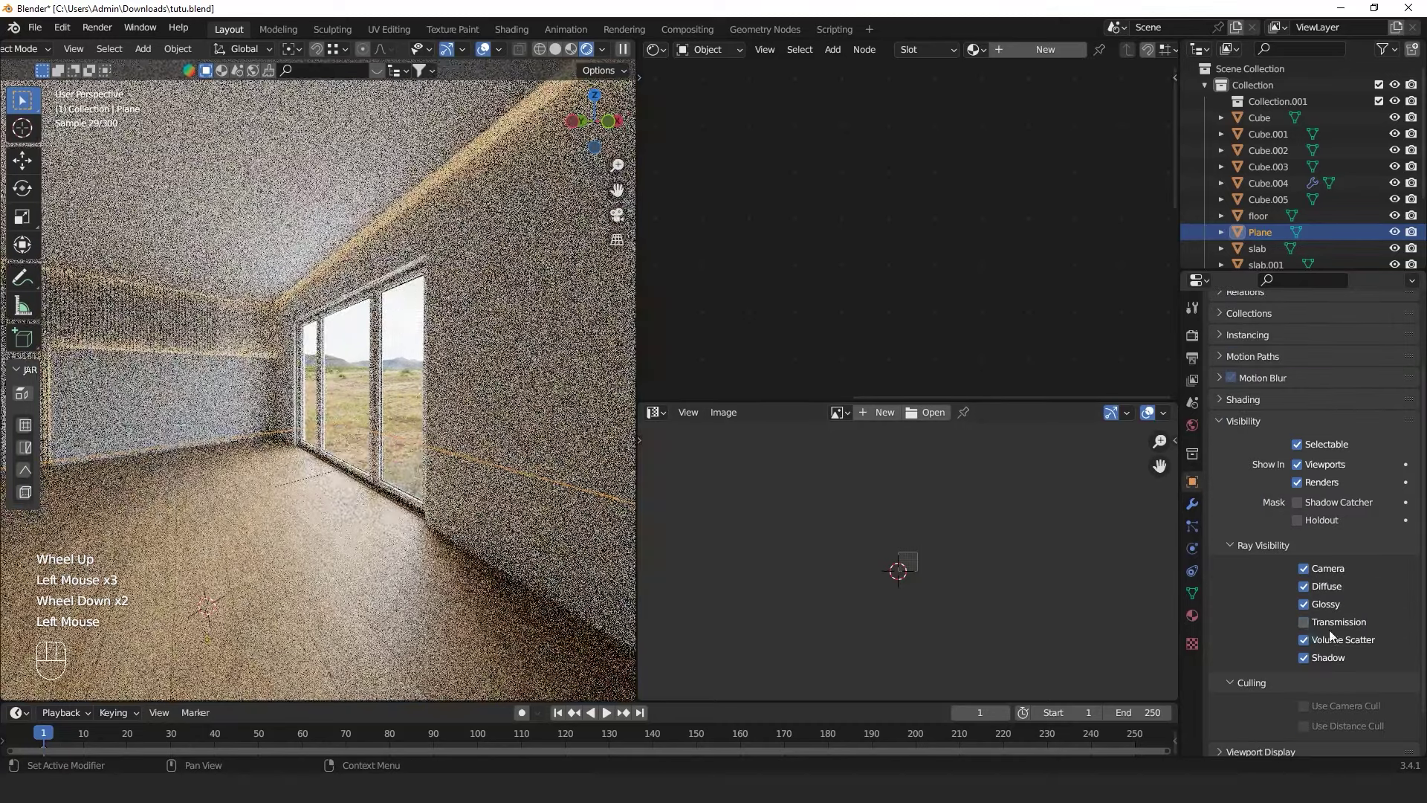
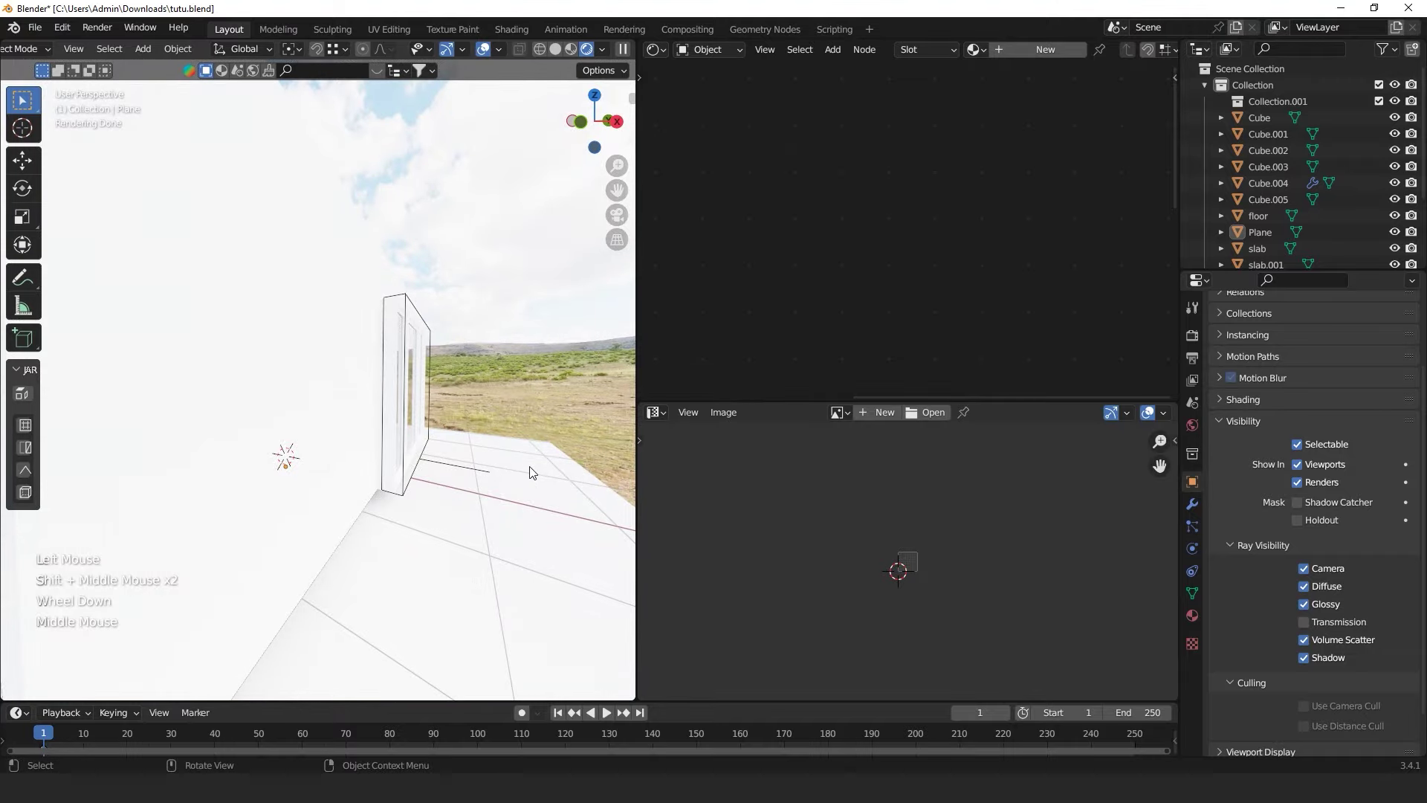
{"action": "left_click", "coordinate": [1308, 574]}
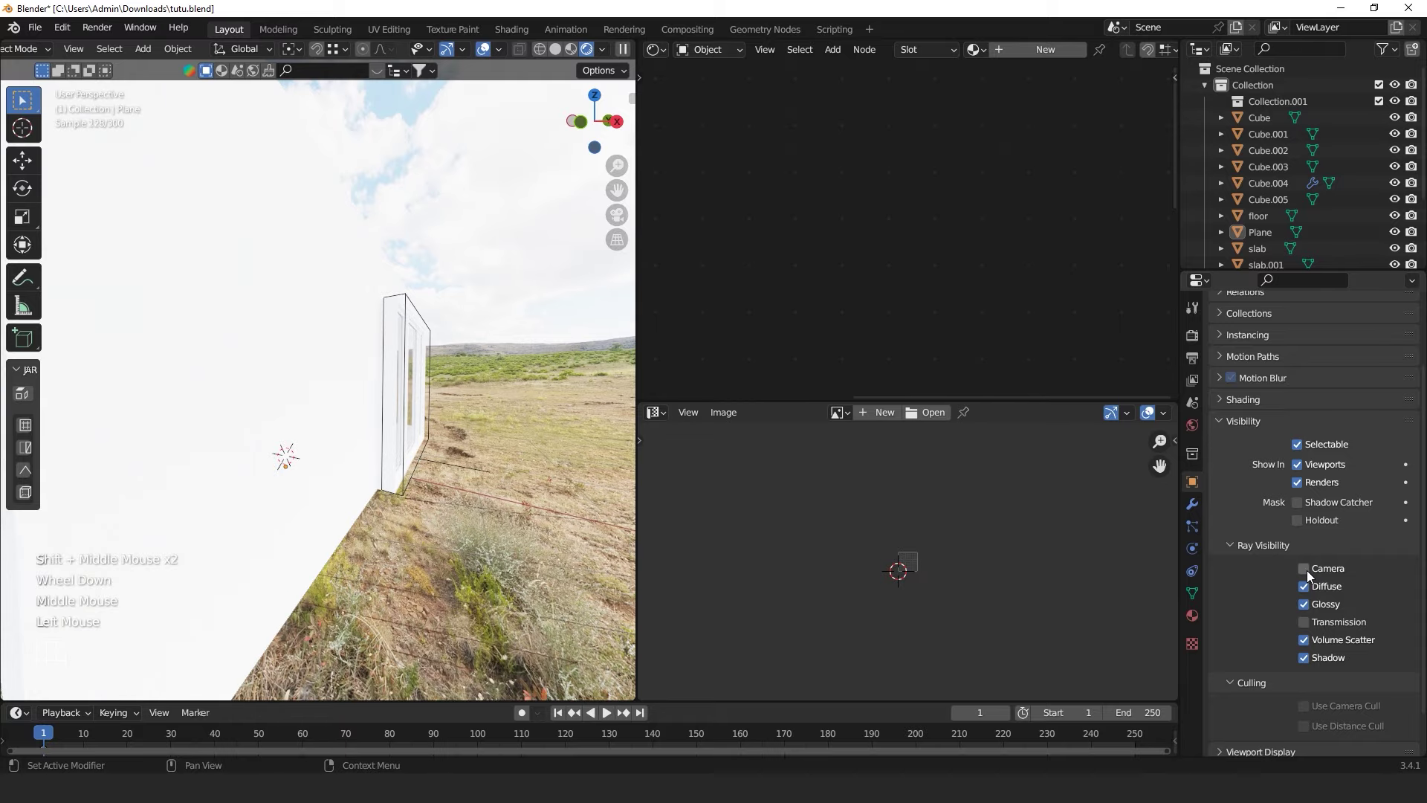
Return to viewing the rendered room from inside while it refreshes
{"action": "left_click", "coordinate": [458, 317]}
{"action": "left_click", "coordinate": [485, 450]}
{"action": "scroll", "scroll_direction": "down", "scroll_amount": 3}
{"action": "left_click_drag", "start_coordinate": [470, 461], "coordinate": [409, 464]}
{"action": "scroll", "scroll_direction": "up", "scroll_amount": 3}
{"action": "left_click_drag", "start_coordinate": [312, 446], "coordinate": [475, 454]}
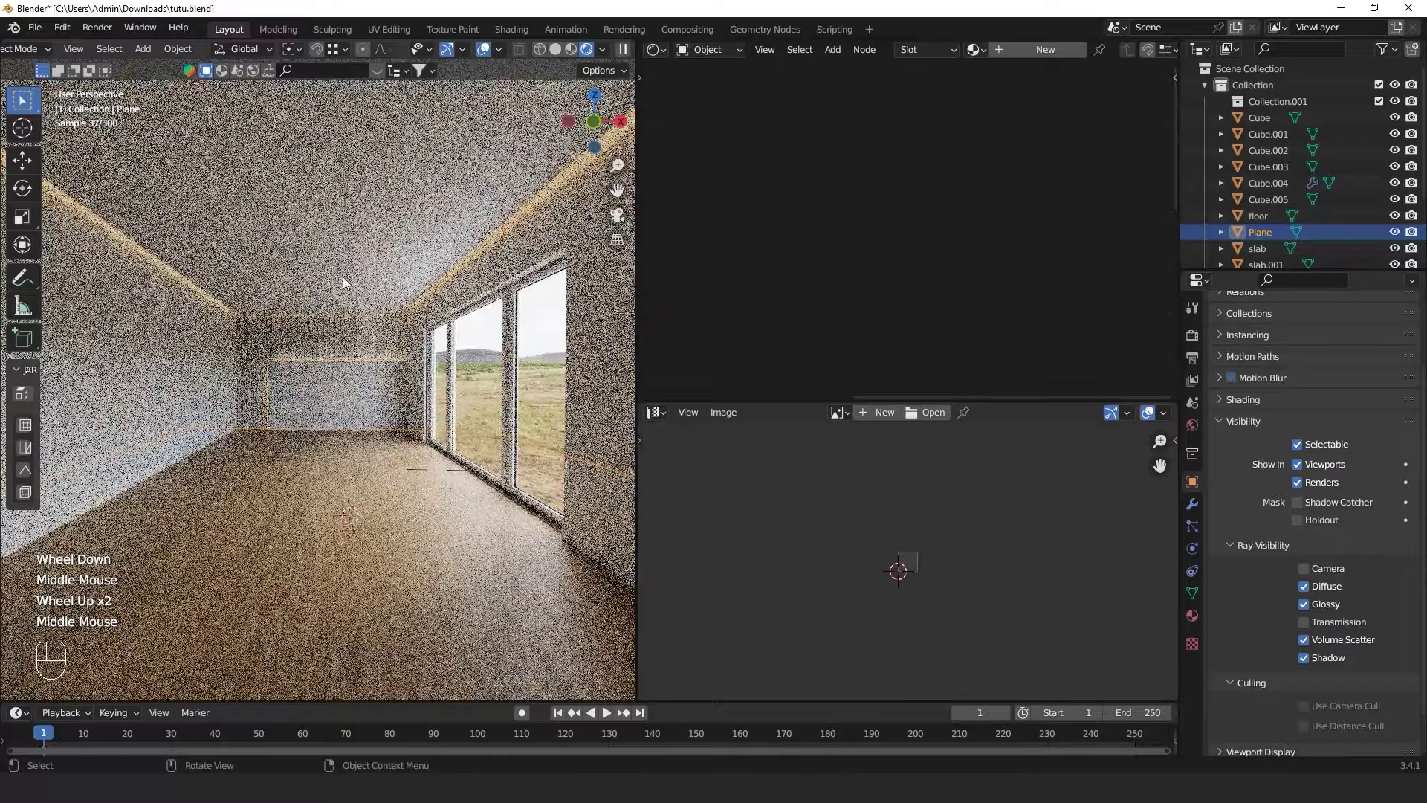
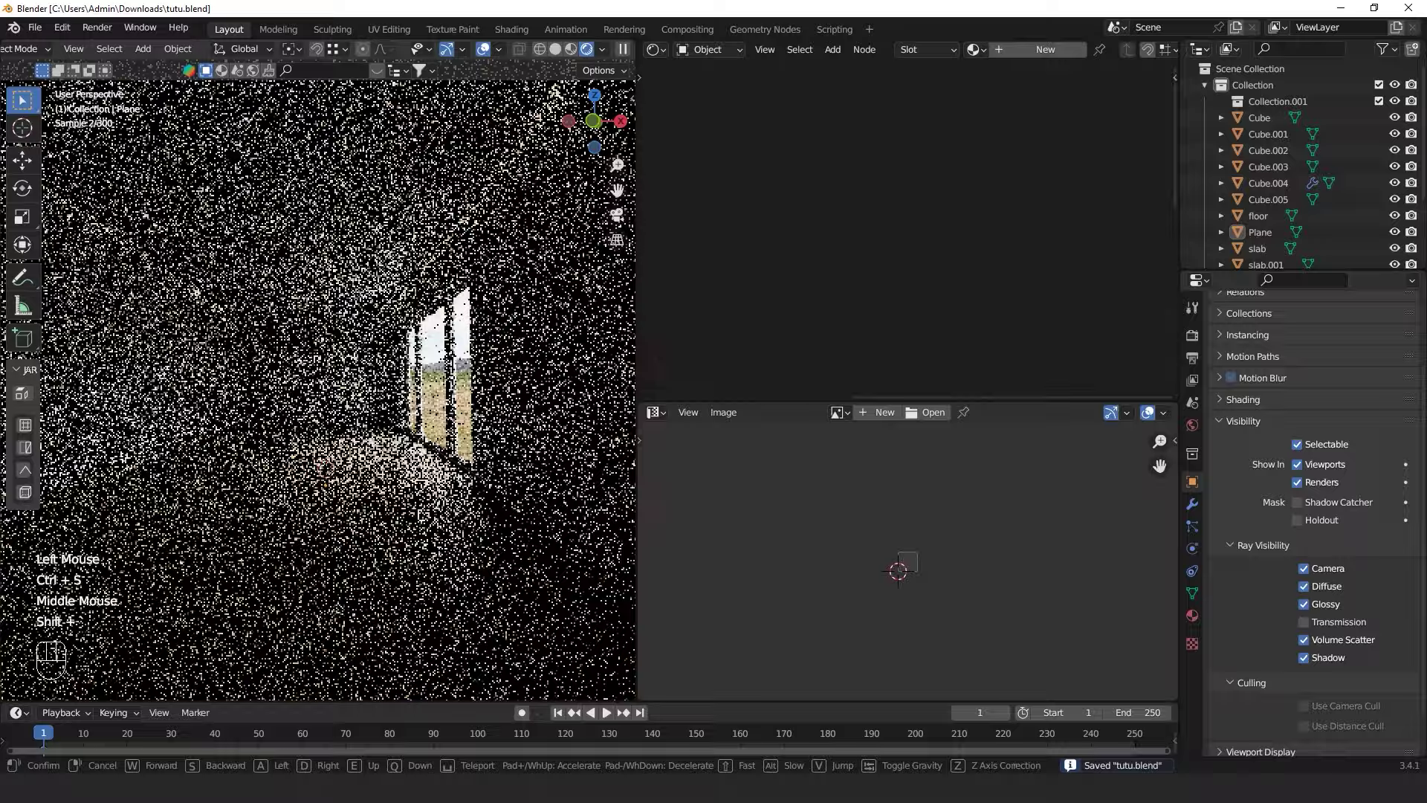
Save the file, walk through the room to select the Cube wall panel and show its Material.002 nodes
{"action": "key", "text": "ctrl+s"}
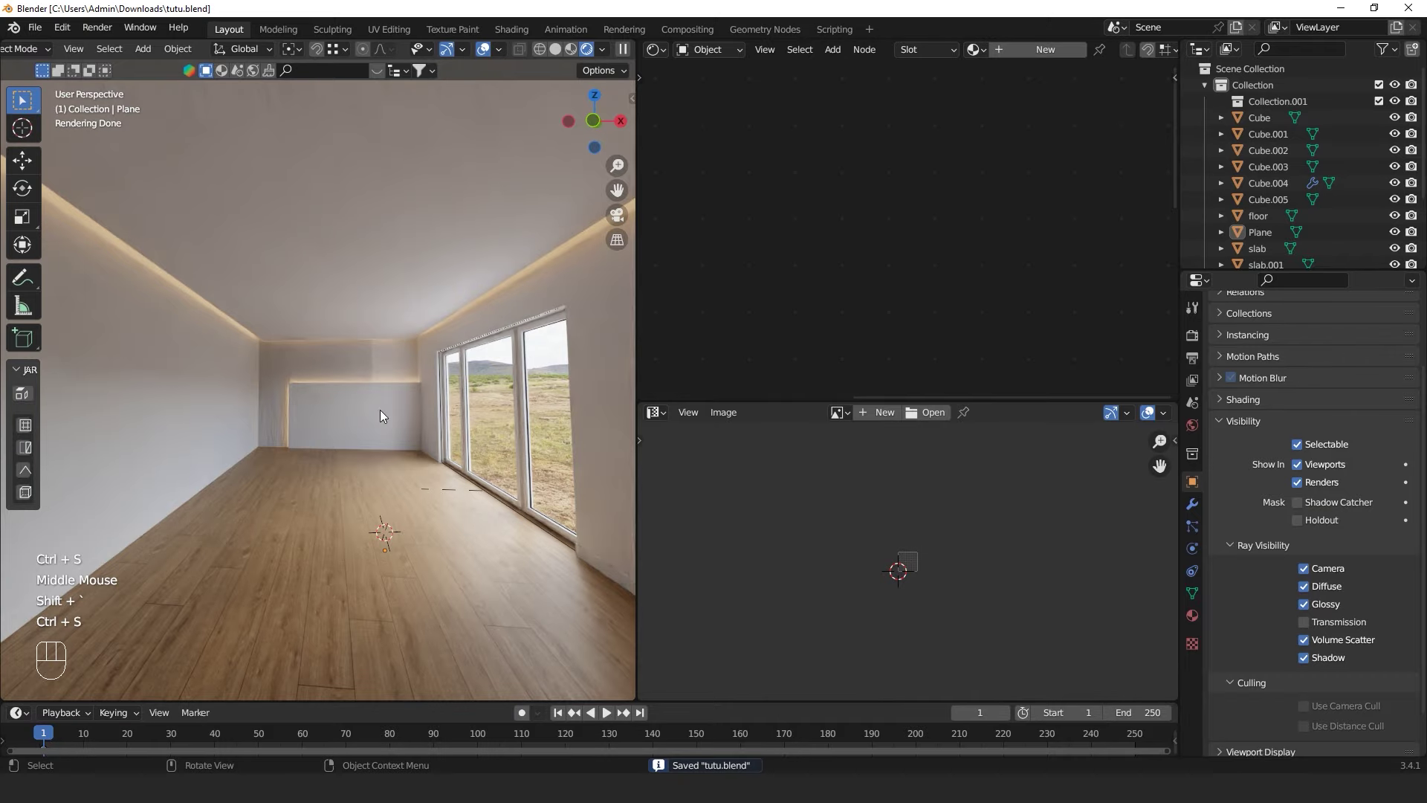
{"action": "key", "text": "ctrl+s"}
{"action": "key", "text": "shift+`"}
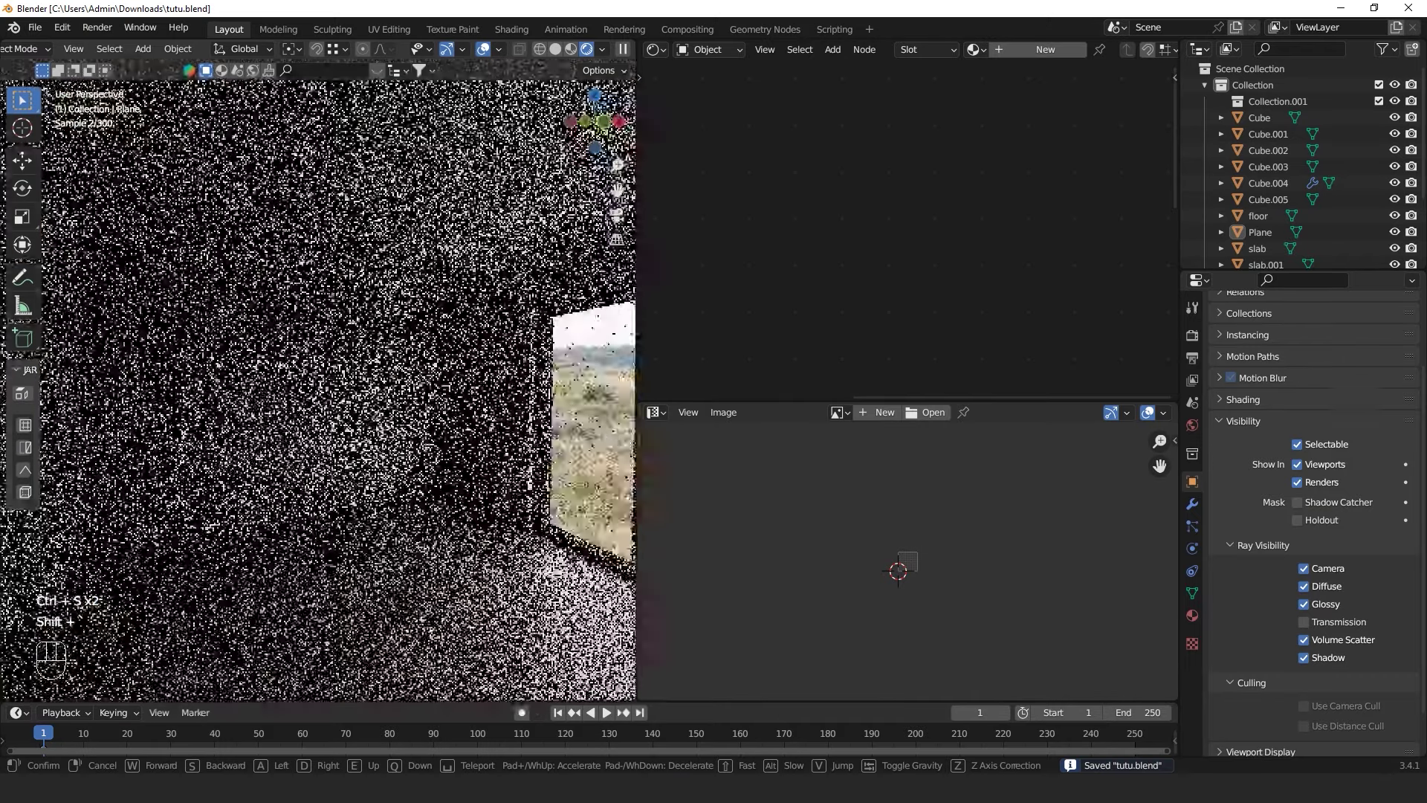
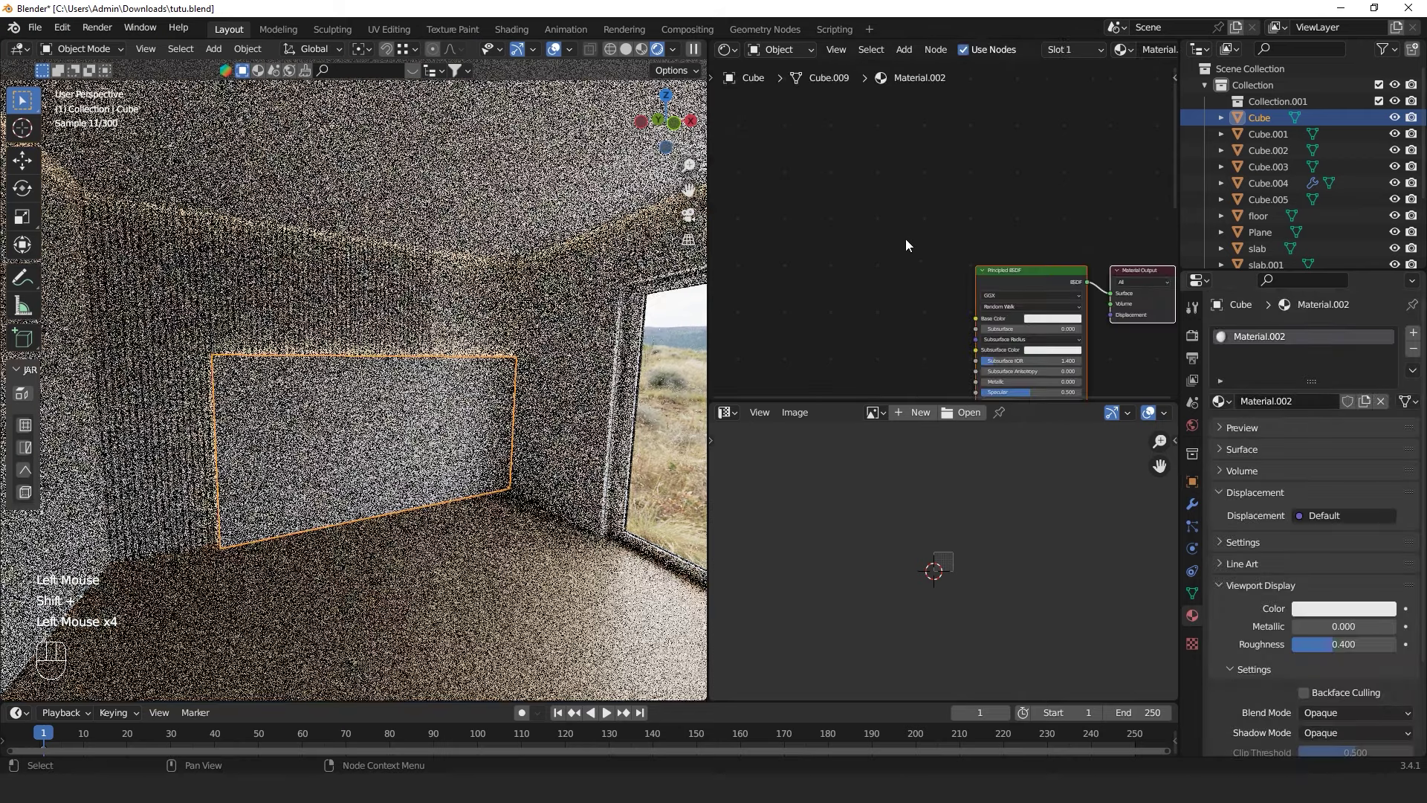
{"action": "scroll", "scroll_direction": "down", "scroll_amount": 3}
{"action": "middle_click", "coordinate": [917, 257]}
{"action": "scroll", "scroll_direction": "up", "scroll_amount": 3}
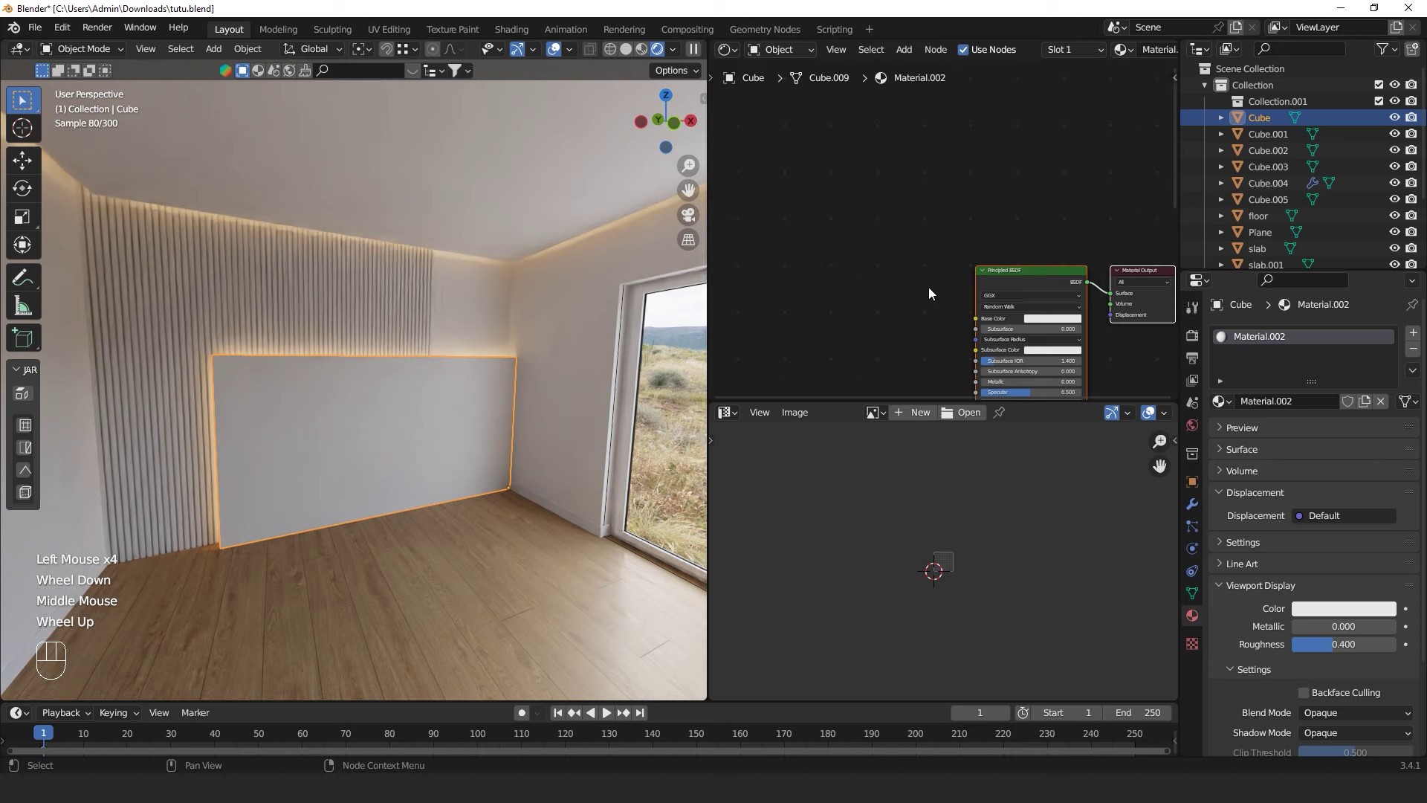
In Material Preview, add Texture Coordinate, Mapping and Image Texture nodes feeding the panel's Base Color
{"action": "left_click_drag", "start_coordinate": [931, 291], "coordinate": [905, 137]}
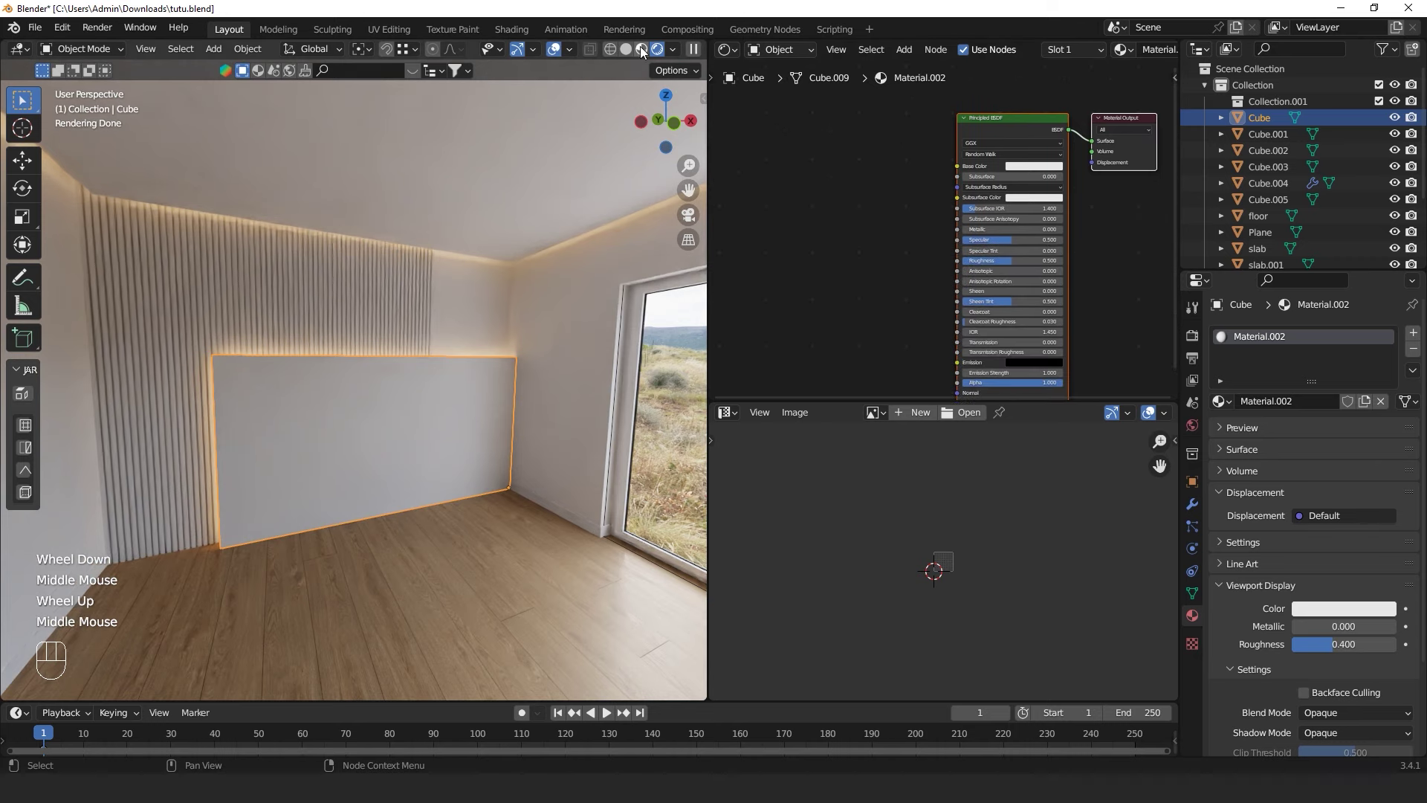
{"action": "left_click", "coordinate": [647, 51]}
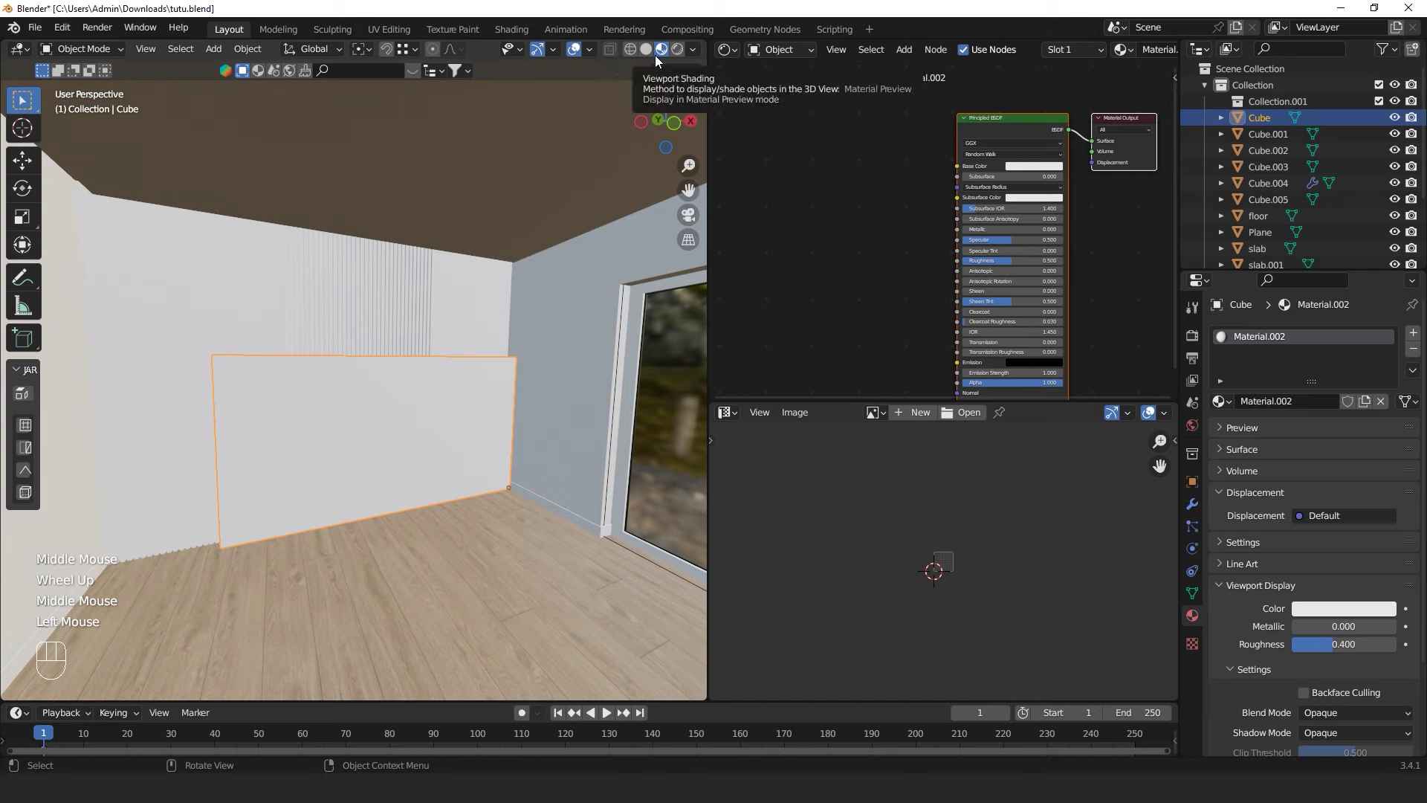
{"action": "middle_click", "coordinate": [885, 247]}
{"action": "key", "text": "space"}
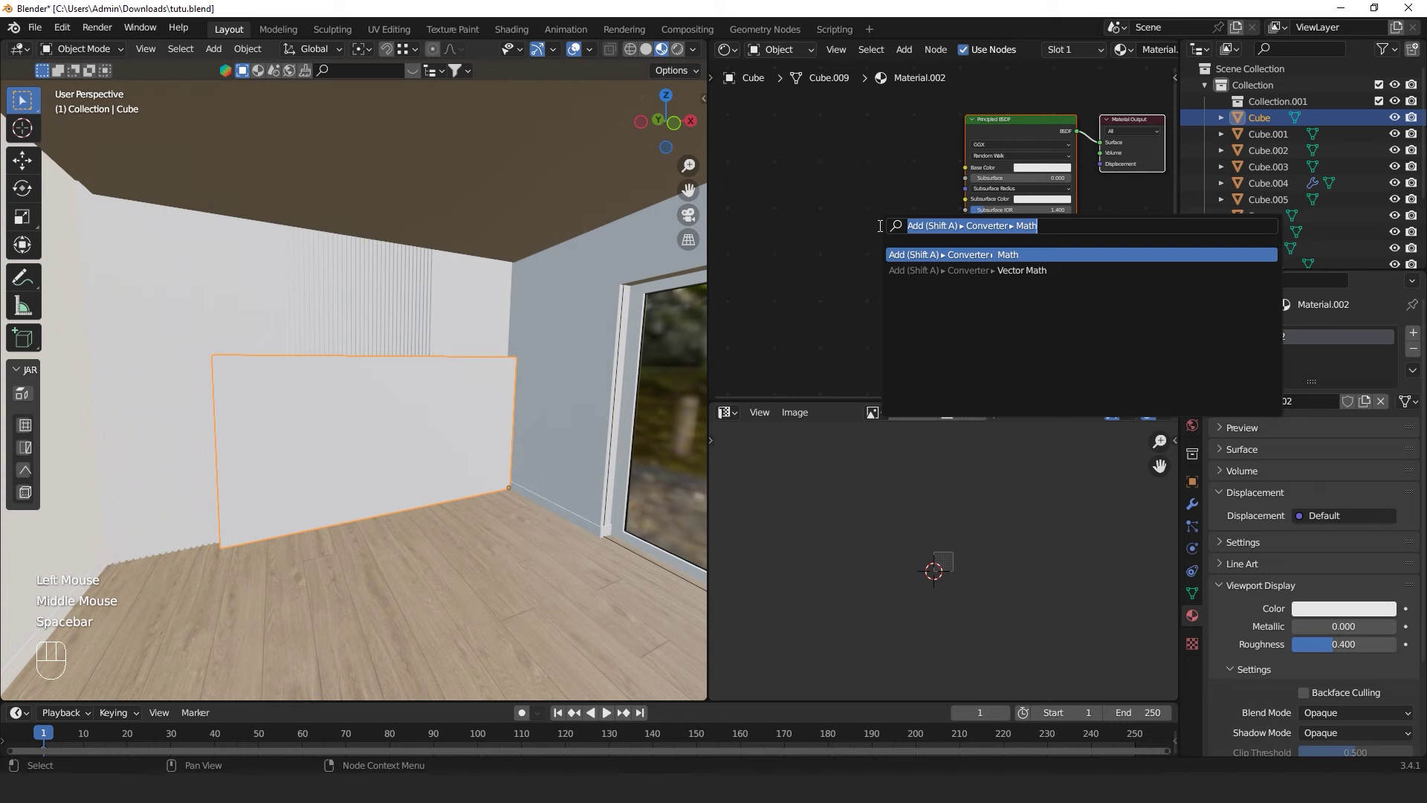
{"action": "left_click", "coordinate": [1028, 122]}
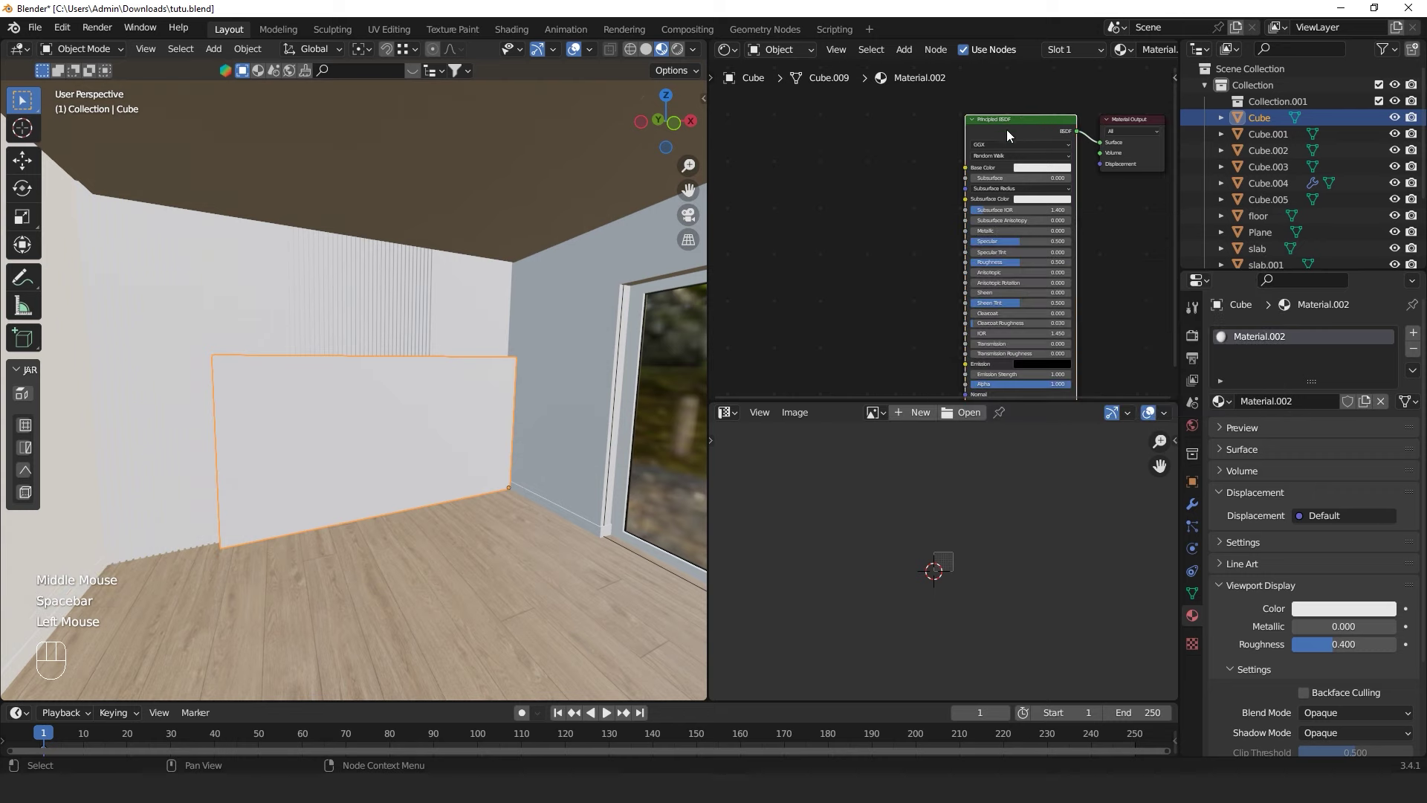
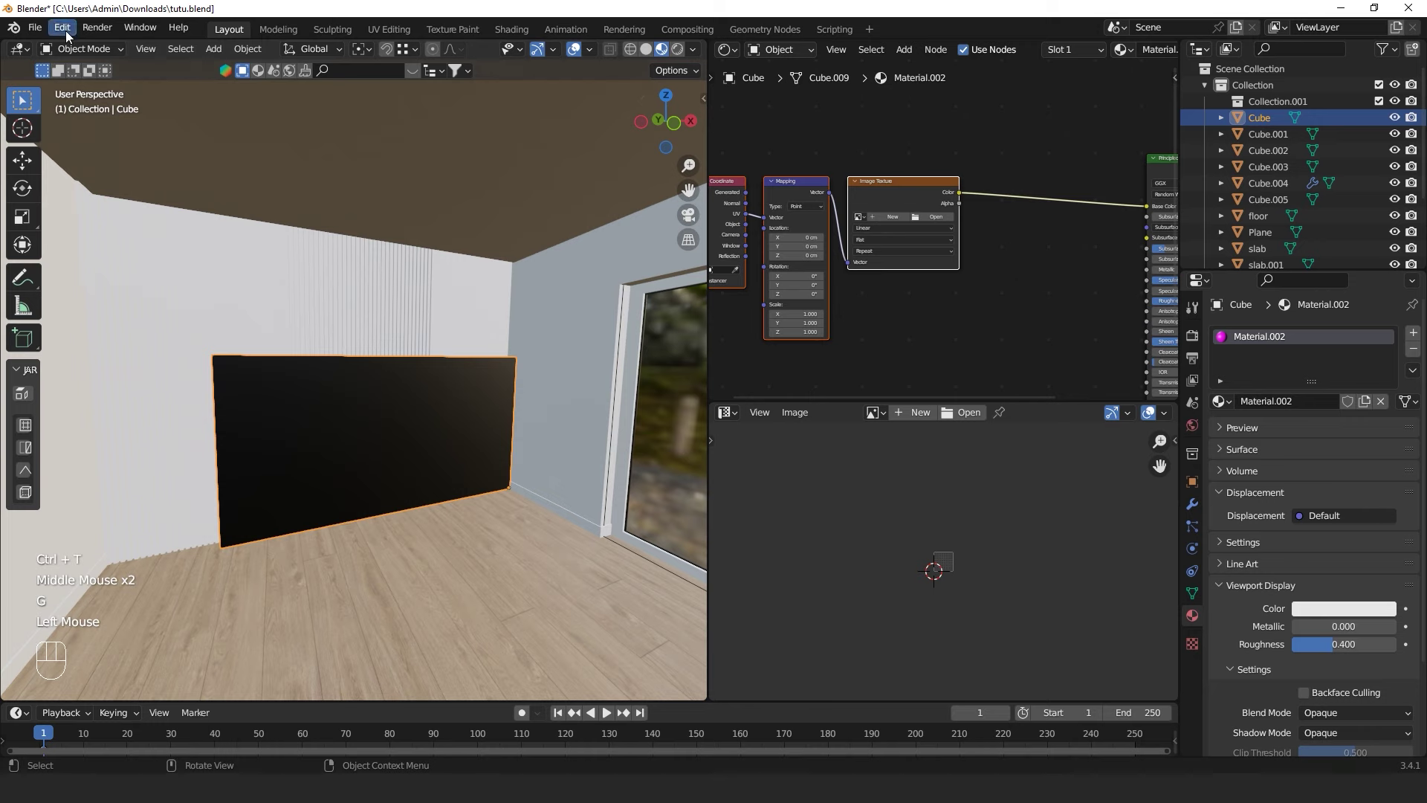
{"action": "left_click_drag", "start_coordinate": [68, 32], "coordinate": [95, 269]}
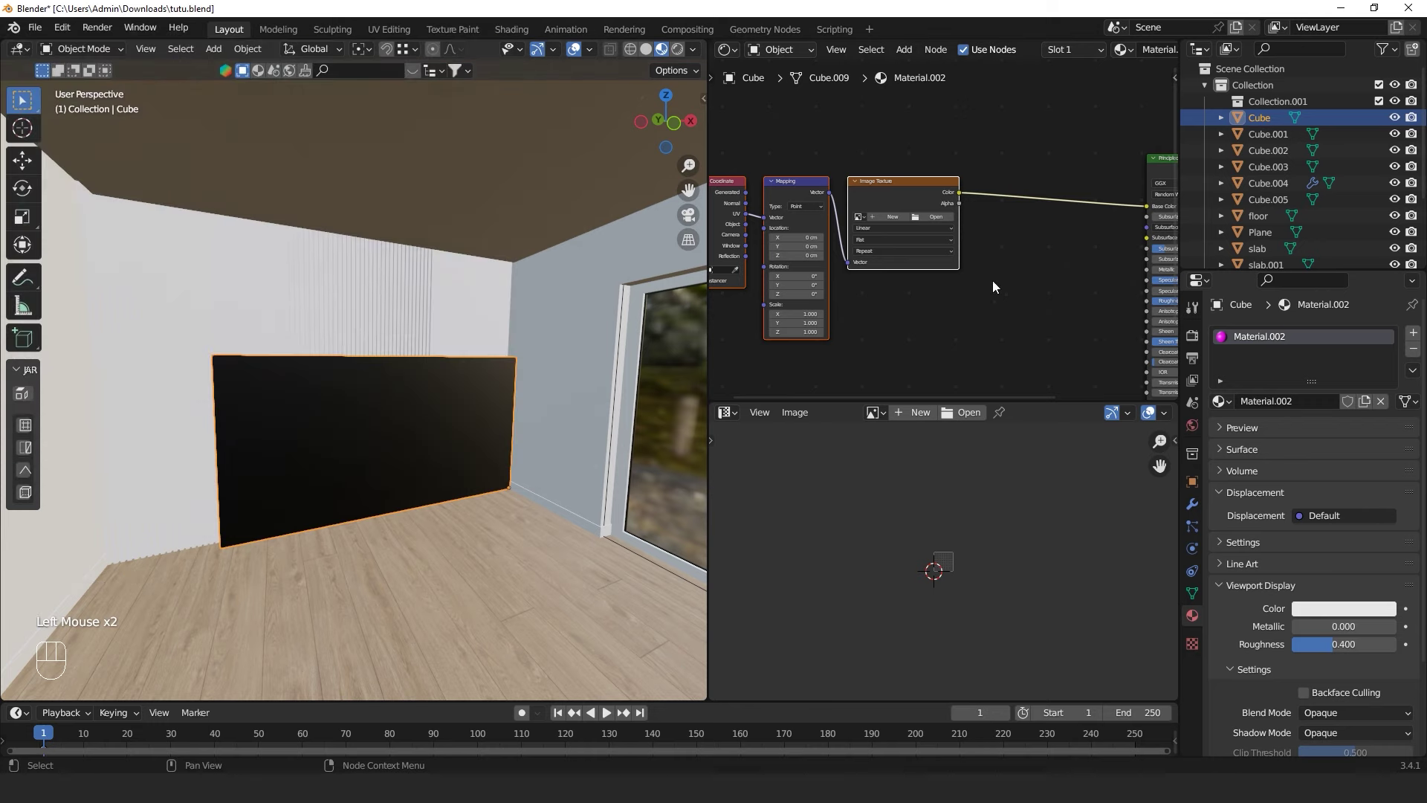
{"action": "scroll", "scroll_direction": "up", "scroll_amount": 3}
{"action": "scroll", "scroll_direction": "up", "scroll_amount": 3}
Load wood_00_4457_d1.jpg from Downloads into the Image Texture, giving the panel a wood finish
{"action": "left_click", "coordinate": [949, 218]}
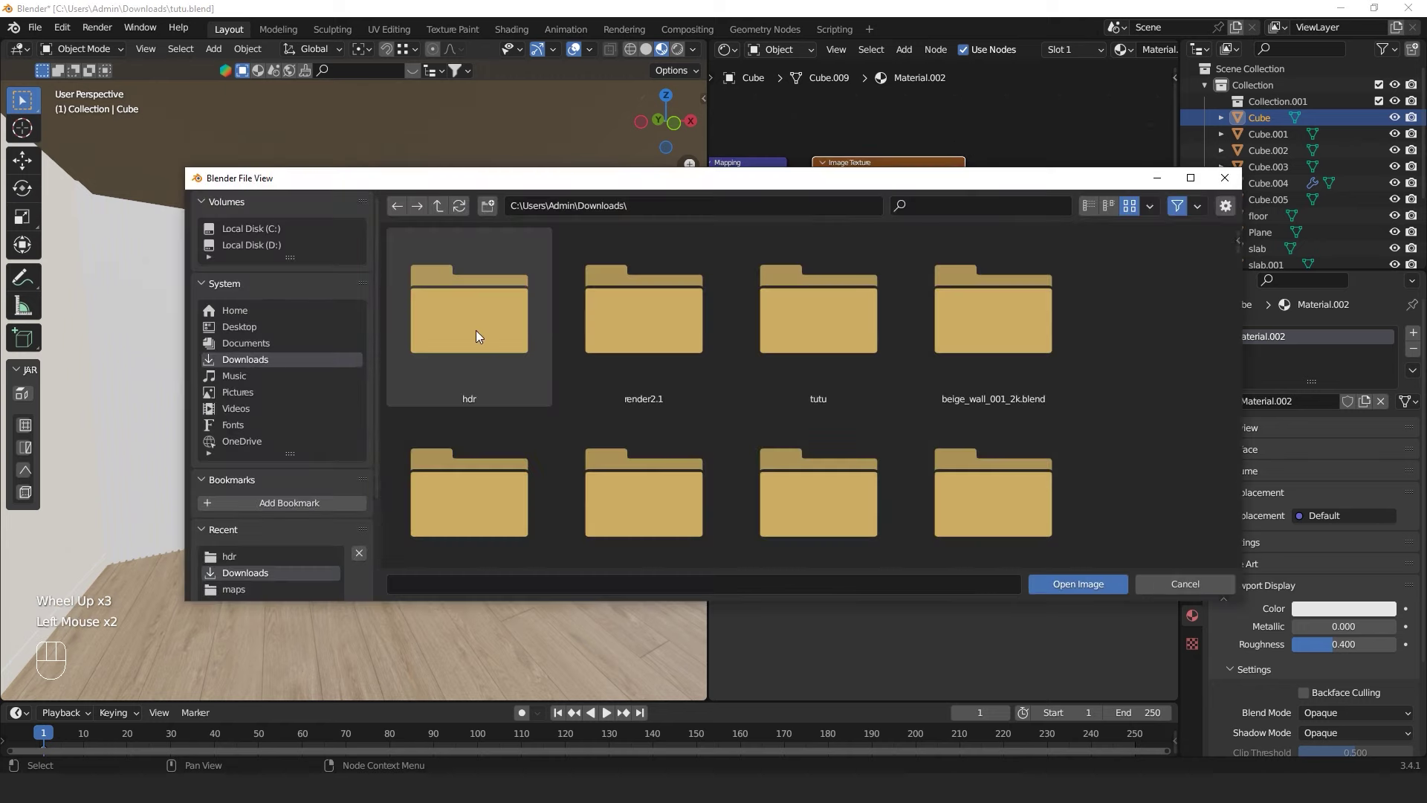
{"action": "scroll", "scroll_direction": "up", "scroll_amount": 3}
{"action": "middle_click", "coordinate": [345, 516]}
{"action": "middle_click", "coordinate": [363, 511]}
{"action": "scroll", "scroll_direction": "down", "scroll_amount": 3}
{"action": "middle_click", "coordinate": [375, 507]}
{"action": "left_click", "coordinate": [387, 482]}
{"action": "left_click_drag", "start_coordinate": [380, 481], "coordinate": [411, 448]}
{"action": "middle_click", "coordinate": [404, 451]}
Smart UV Project all faces of the Cube panel and rotate the selection 90° so the grain runs along the wall
{"action": "key", "text": "Tab"}
{"action": "key", "text": "a"}
{"action": "key", "text": "u"}
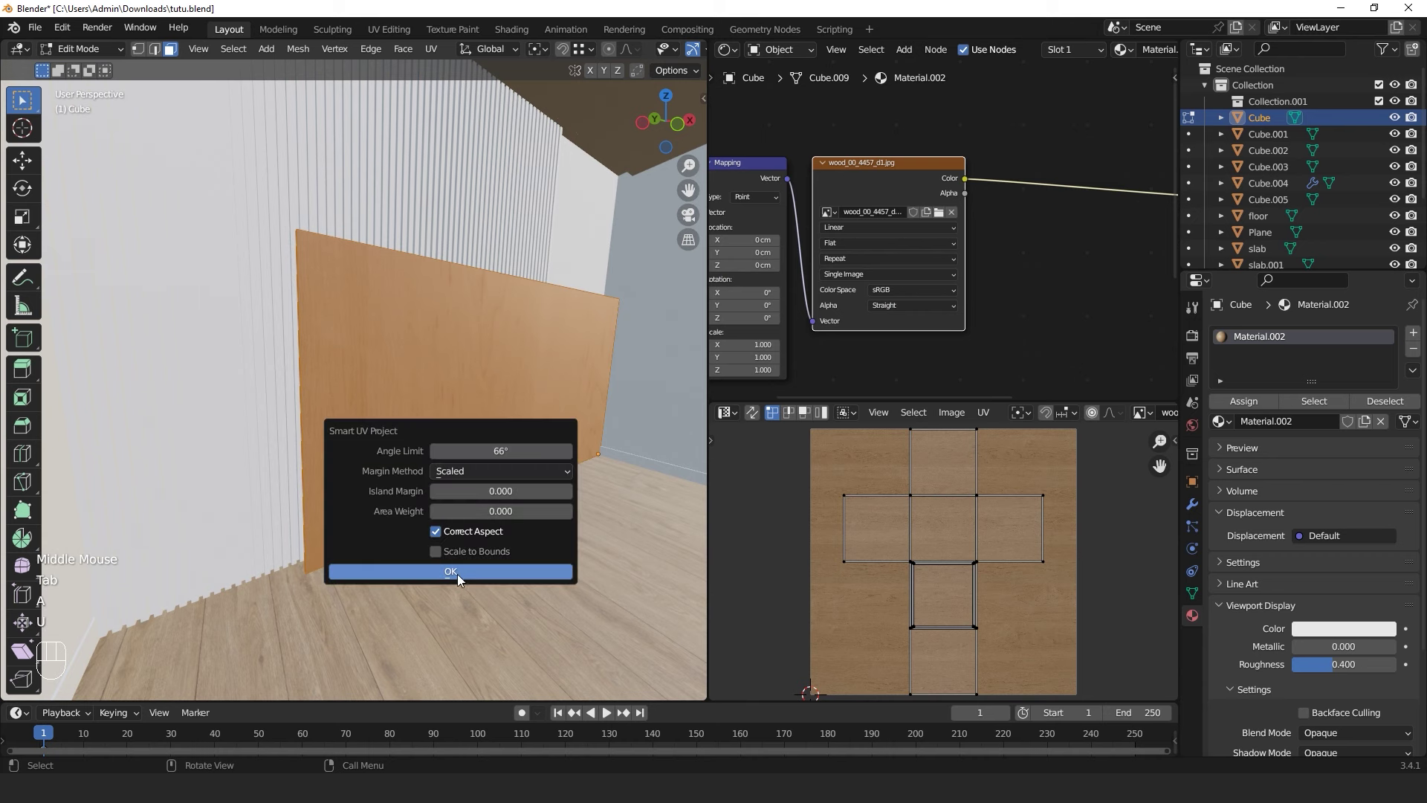
{"action": "key", "text": "Tab"}
{"action": "middle_click", "coordinate": [587, 493]}
{"action": "key", "text": "Tab"}
{"action": "key", "text": "a"}
{"action": "key", "text": "r"}
{"action": "key", "text": "KP_9"}
{"action": "key", "text": "KP_0"}
{"action": "key", "text": "KP_Enter"}
{"action": "key", "text": "Tab"}
Select the neighbouring wooden panel pieces and link their data with Ctrl+L
{"action": "left_click_drag", "start_coordinate": [462, 498], "coordinate": [484, 513]}
{"action": "scroll", "scroll_direction": "up", "scroll_amount": 3}
{"action": "scroll", "scroll_direction": "down", "scroll_amount": 3}
{"action": "left_click_drag", "start_coordinate": [435, 496], "coordinate": [491, 496]}
{"action": "left_click_drag", "start_coordinate": [471, 495], "coordinate": [392, 488]}
{"action": "scroll", "scroll_direction": "up", "scroll_amount": 3}
{"action": "left_click_drag", "start_coordinate": [390, 488], "coordinate": [449, 512]}
{"action": "scroll", "scroll_direction": "down", "scroll_amount": 3}
{"action": "middle_click", "coordinate": [437, 508]}
{"action": "scroll", "scroll_direction": "up", "scroll_amount": 3}
{"action": "middle_click", "coordinate": [436, 527]}
{"action": "scroll", "scroll_direction": "down", "scroll_amount": 3}
{"action": "left_click", "coordinate": [382, 406]}
{"action": "middle_click", "coordinate": [391, 417]}
{"action": "left_click", "coordinate": [417, 408]}
{"action": "key", "text": "ctrl+l"}
{"action": "left_click", "coordinate": [532, 531]}
{"action": "scroll", "scroll_direction": "up", "scroll_amount": 3}
{"action": "scroll", "scroll_direction": "down", "scroll_amount": 3}
Select the Cube.002 panel piece for unwrapping
{"action": "left_click", "coordinate": [431, 417]}
{"action": "middle_click", "coordinate": [430, 422]}
{"action": "scroll", "scroll_direction": "up", "scroll_amount": 3}
{"action": "scroll", "scroll_direction": "down", "scroll_amount": 3}
{"action": "left_click_drag", "start_coordinate": [330, 399], "coordinate": [328, 399]}
{"action": "left_click", "coordinate": [418, 483]}
Smart UV Project all faces of Cube.002 and confirm the unwrap
{"action": "key", "text": "Tab"}
{"action": "key", "text": "a"}
{"action": "key", "text": "u"}
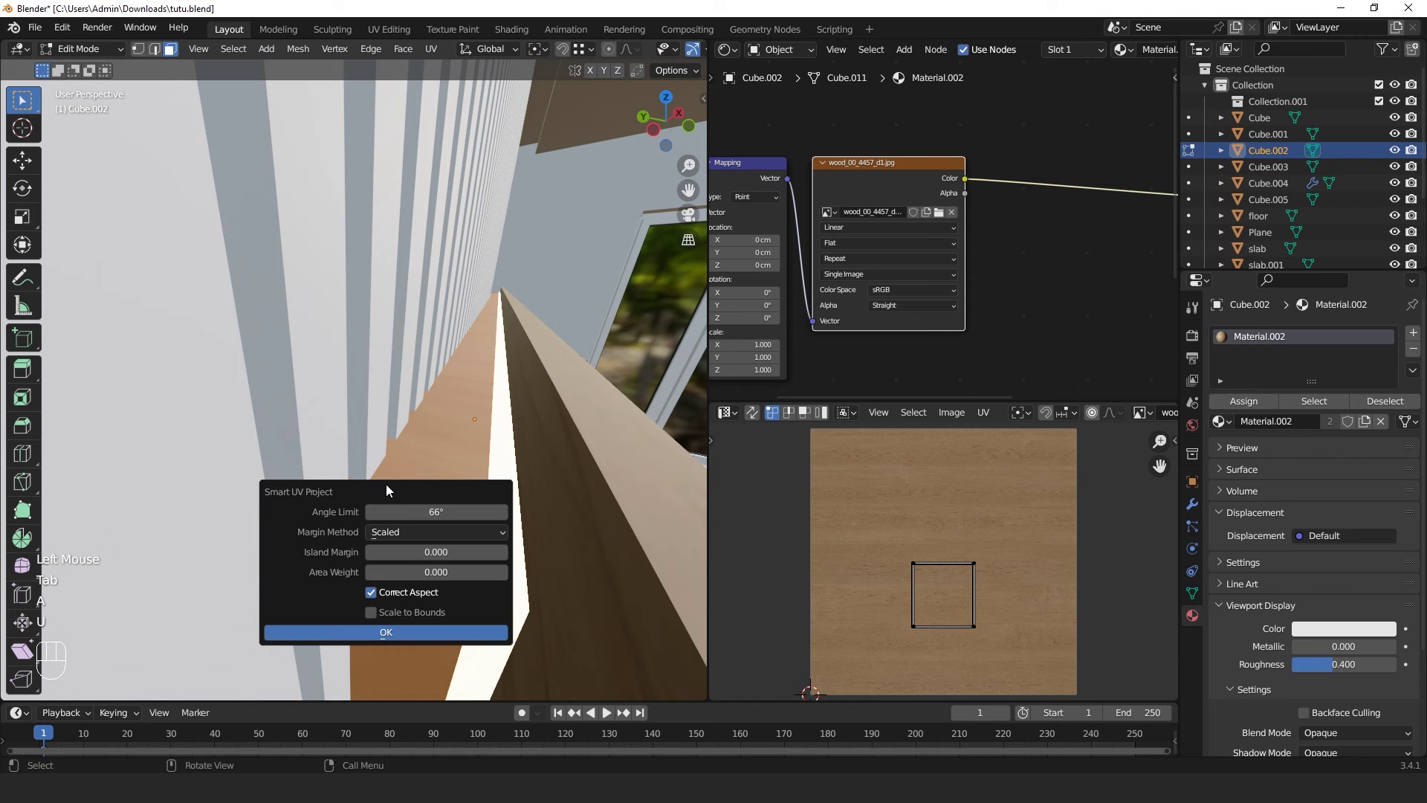
{"action": "key", "text": "Tab"}
{"action": "middle_click", "coordinate": [420, 499]}
{"action": "left_click", "coordinate": [508, 580]}
Return to Object Mode and reselect the main Cube panel to show its Material.002 nodes
{"action": "scroll", "scroll_direction": "down", "scroll_amount": 3}
{"action": "middle_click", "coordinate": [443, 540]}
{"action": "scroll", "scroll_direction": "up", "scroll_amount": 3}
{"action": "scroll", "scroll_direction": "down", "scroll_amount": 3}
{"action": "left_click", "coordinate": [518, 229]}
{"action": "scroll", "scroll_direction": "down", "scroll_amount": 3}
{"action": "middle_click", "coordinate": [478, 330]}
{"action": "left_click", "coordinate": [400, 331]}
{"action": "scroll", "scroll_direction": "down", "scroll_amount": 3}
{"action": "left_click", "coordinate": [1013, 261]}
{"action": "middle_click", "coordinate": [1013, 261]}
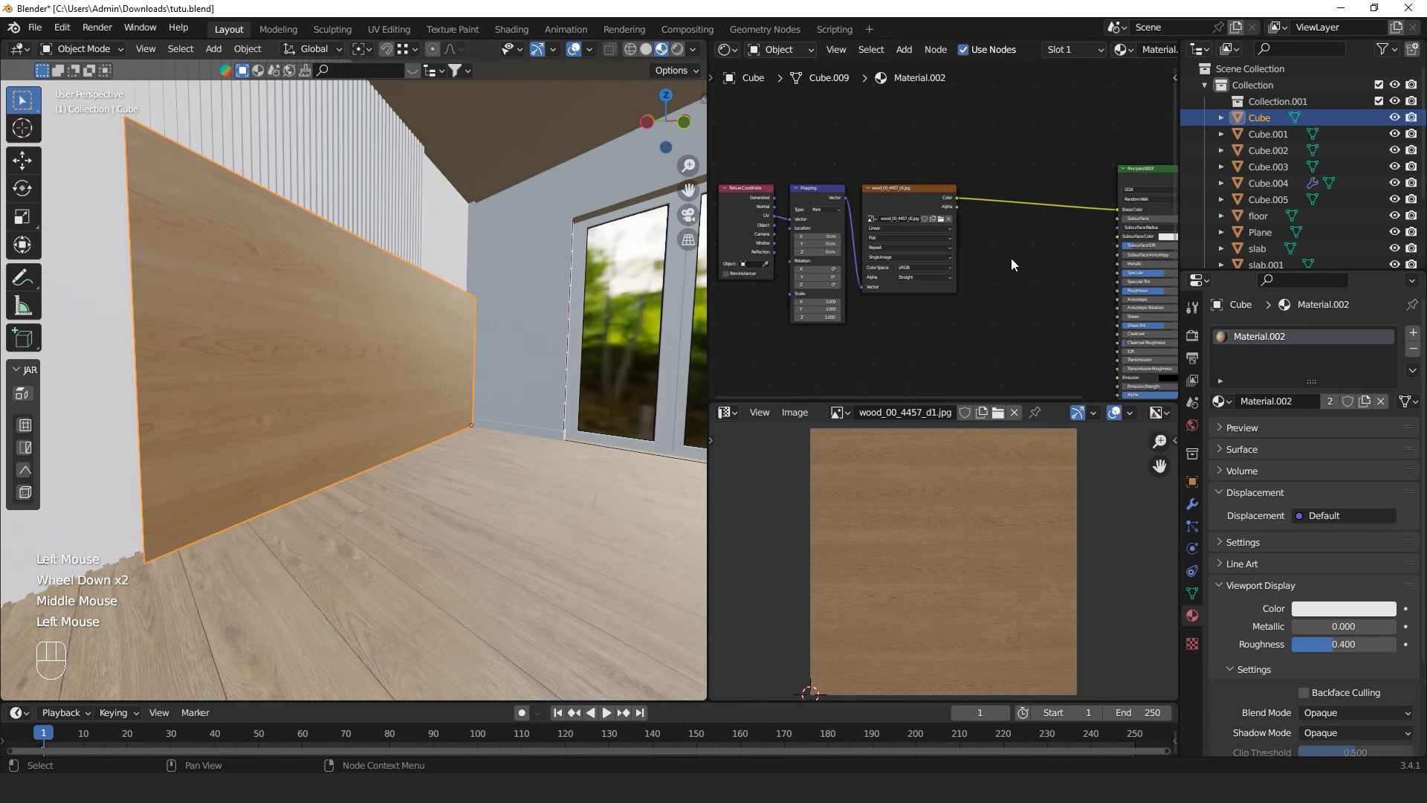
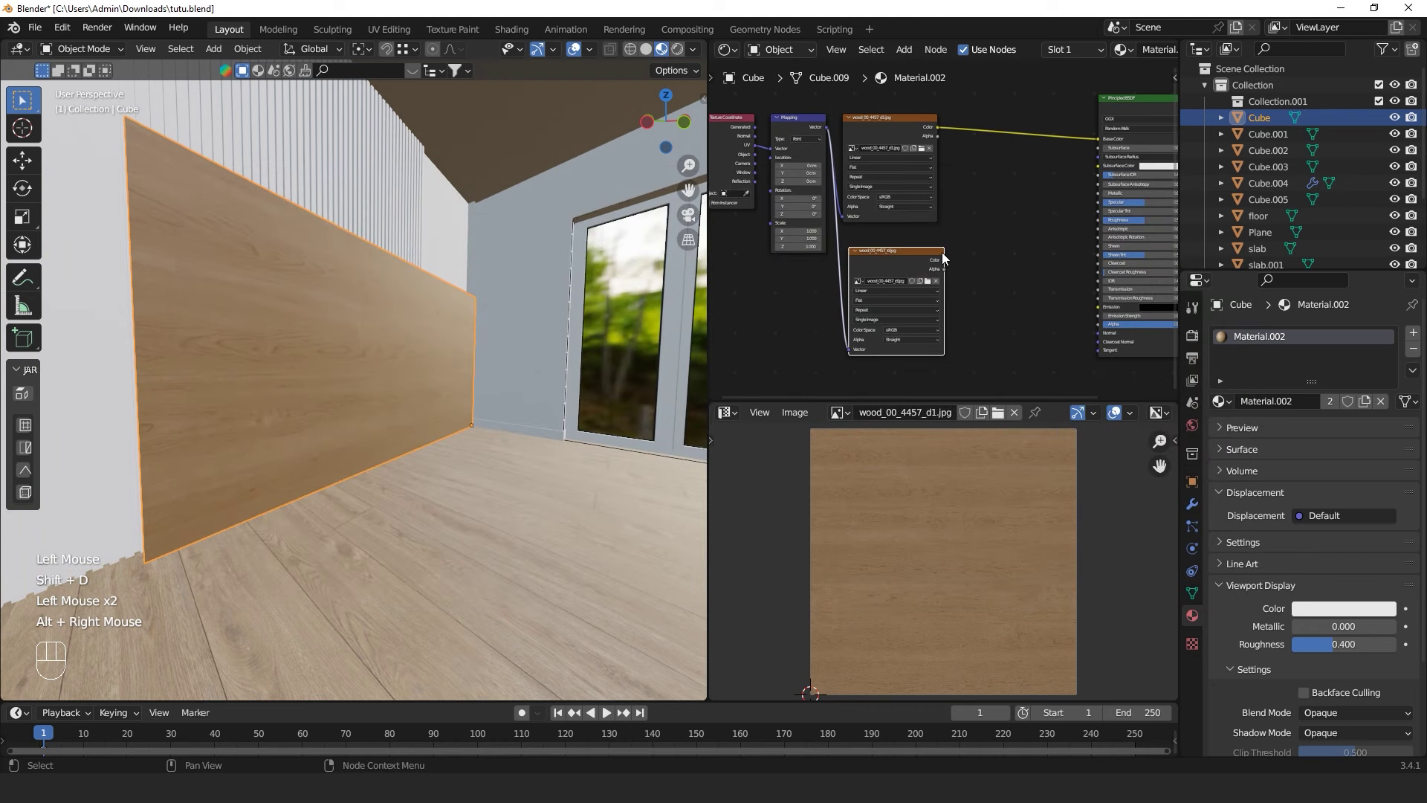
Wire the wood image Color into a new Bump node's Height, its Normal into the Principled BSDF, Distance 0.005
{"action": "scroll", "scroll_direction": "up", "scroll_amount": 3}
{"action": "left_click_drag", "start_coordinate": [948, 268], "coordinate": [1065, 340]}
{"action": "key", "text": "space"}
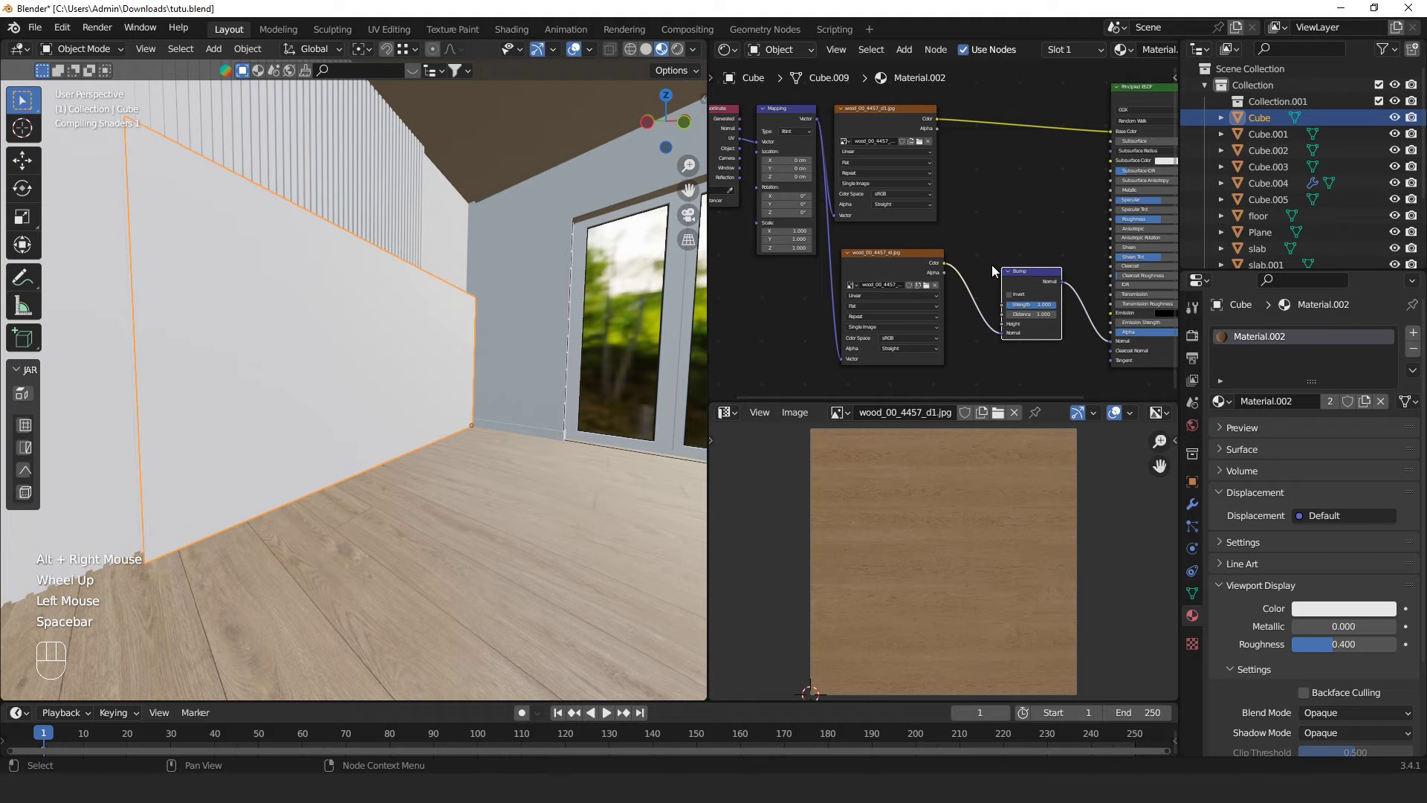
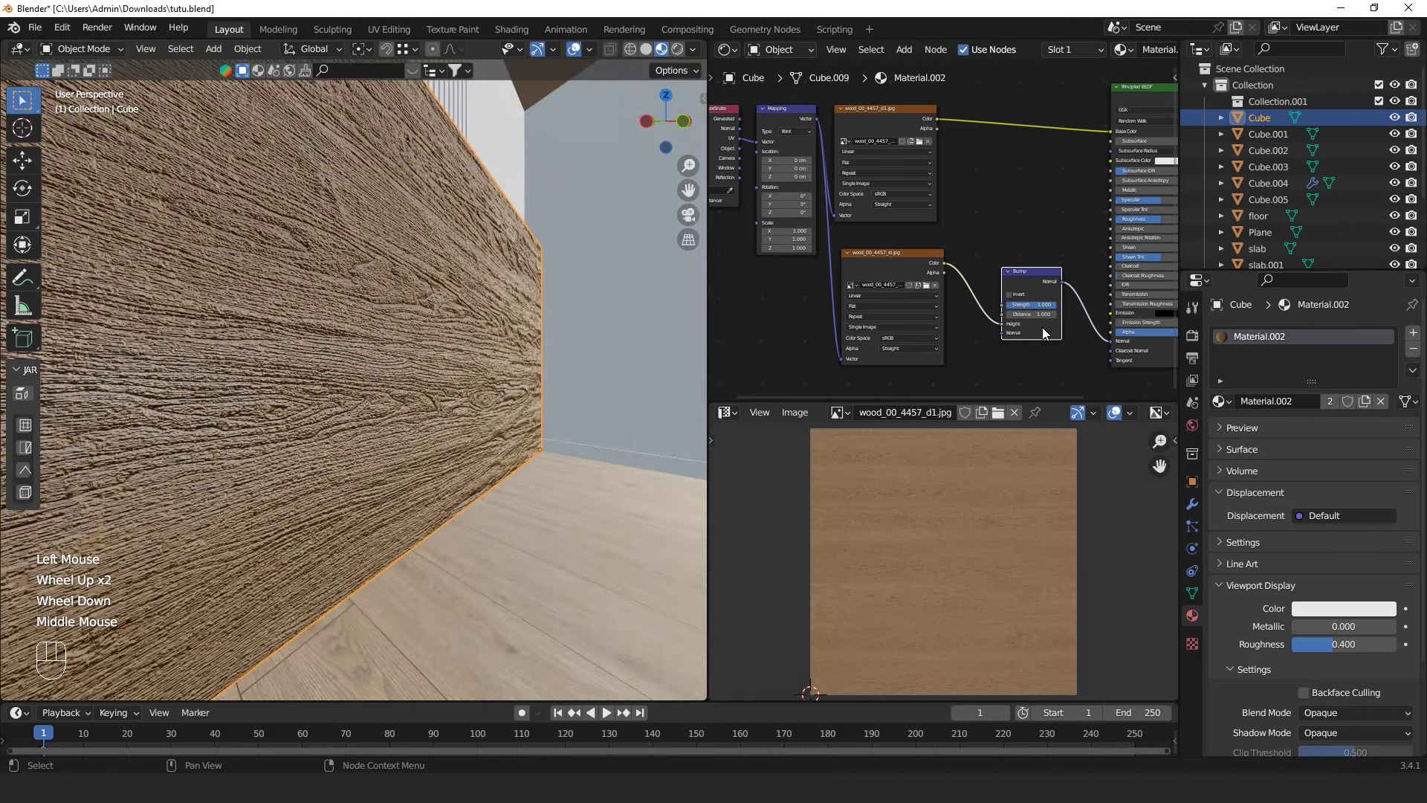
{"action": "scroll", "scroll_direction": "up", "scroll_amount": 3}
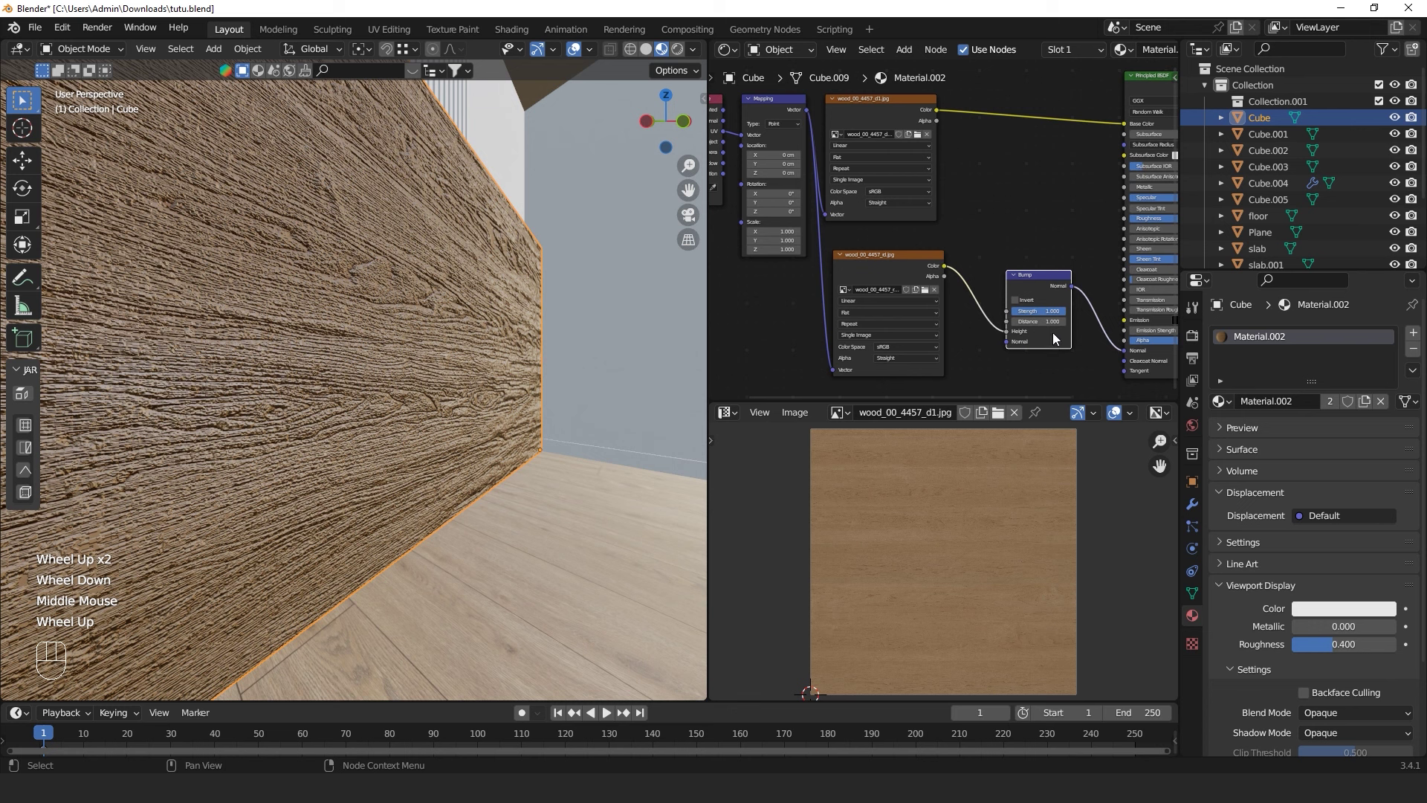
{"action": "scroll", "scroll_direction": "up", "scroll_amount": 3}
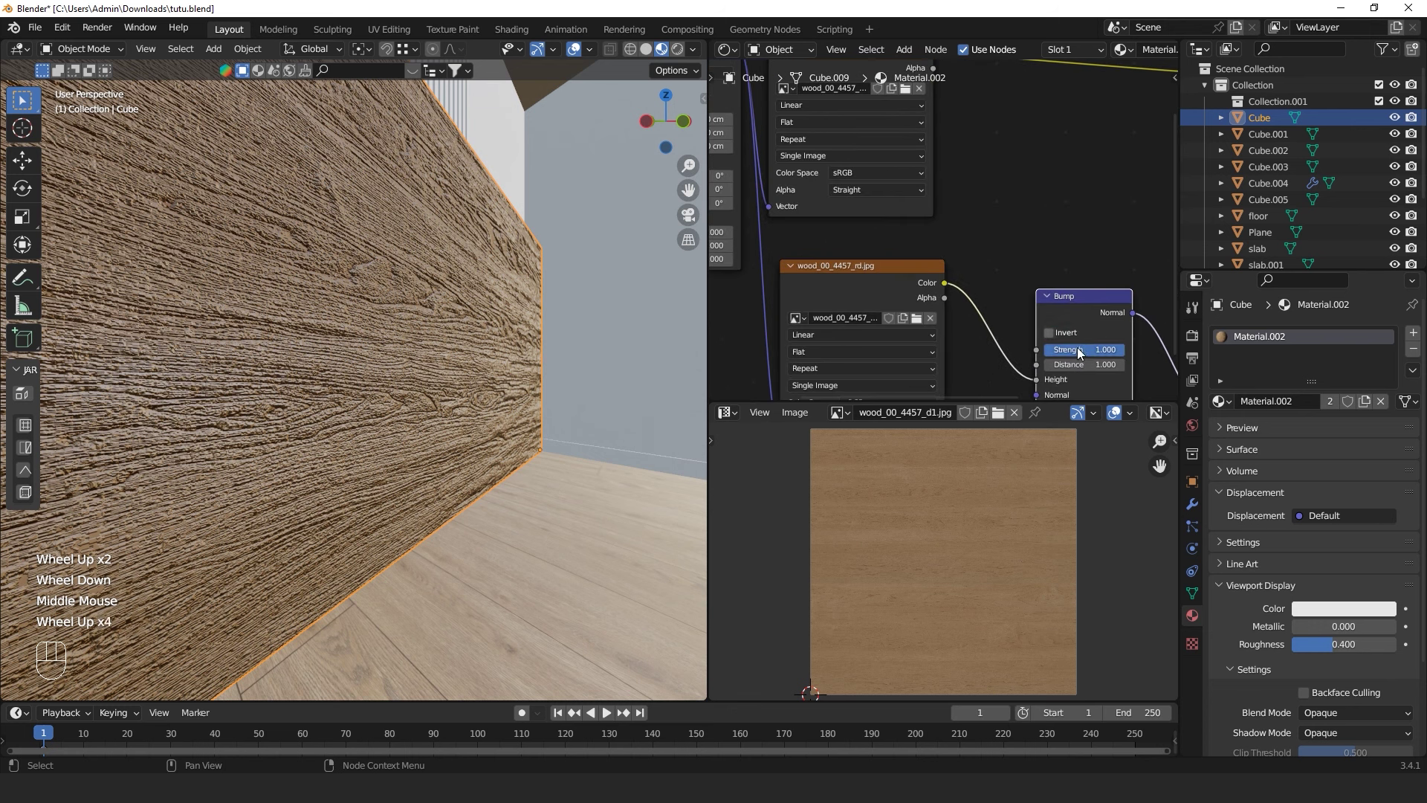
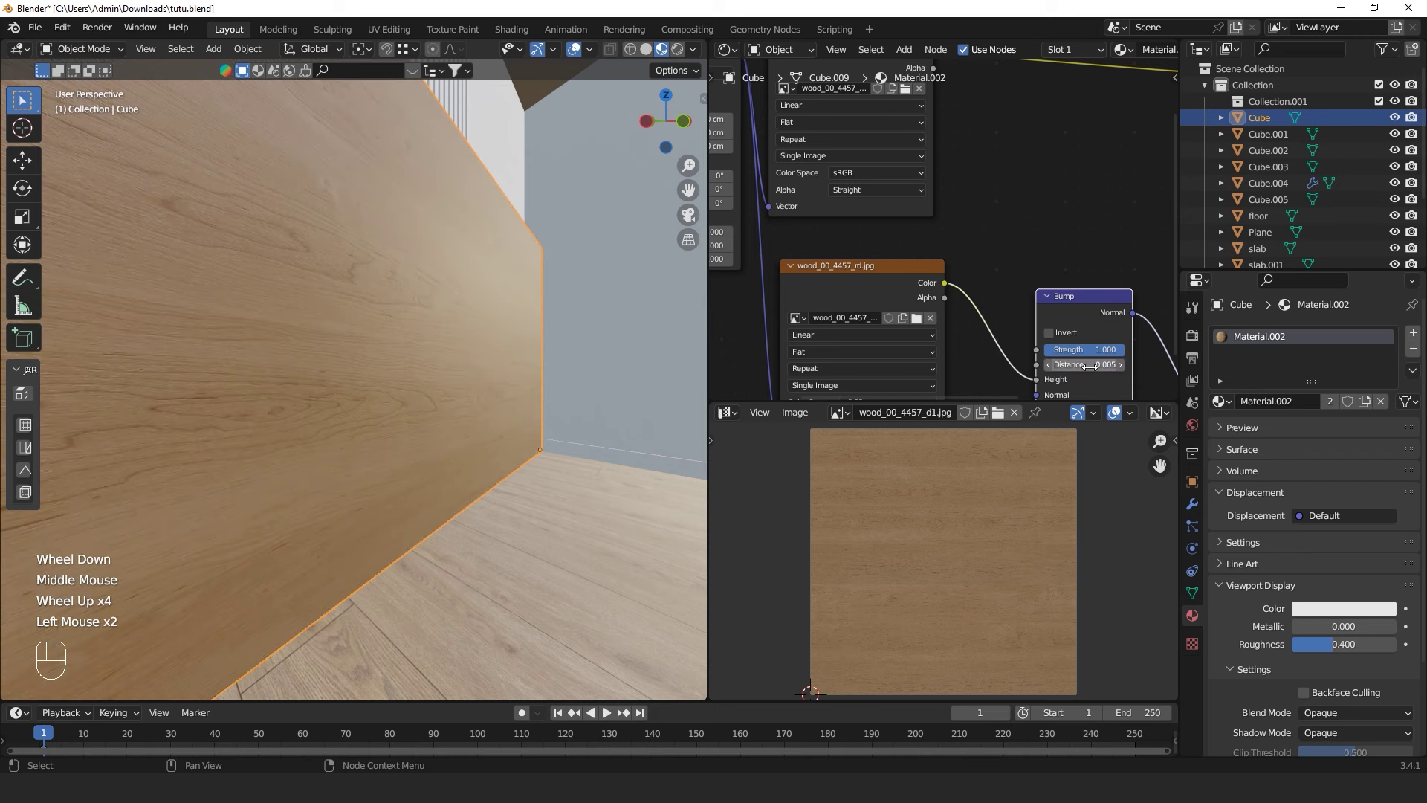
{"action": "left_click_drag", "start_coordinate": [664, 411], "coordinate": [687, 414]}
{"action": "middle_click", "coordinate": [962, 287]}
{"action": "scroll", "scroll_direction": "down", "scroll_amount": 3}
{"action": "left_click_drag", "start_coordinate": [958, 283], "coordinate": [1107, 222]}
{"action": "left_click_drag", "start_coordinate": [822, 391], "coordinate": [797, 482]}
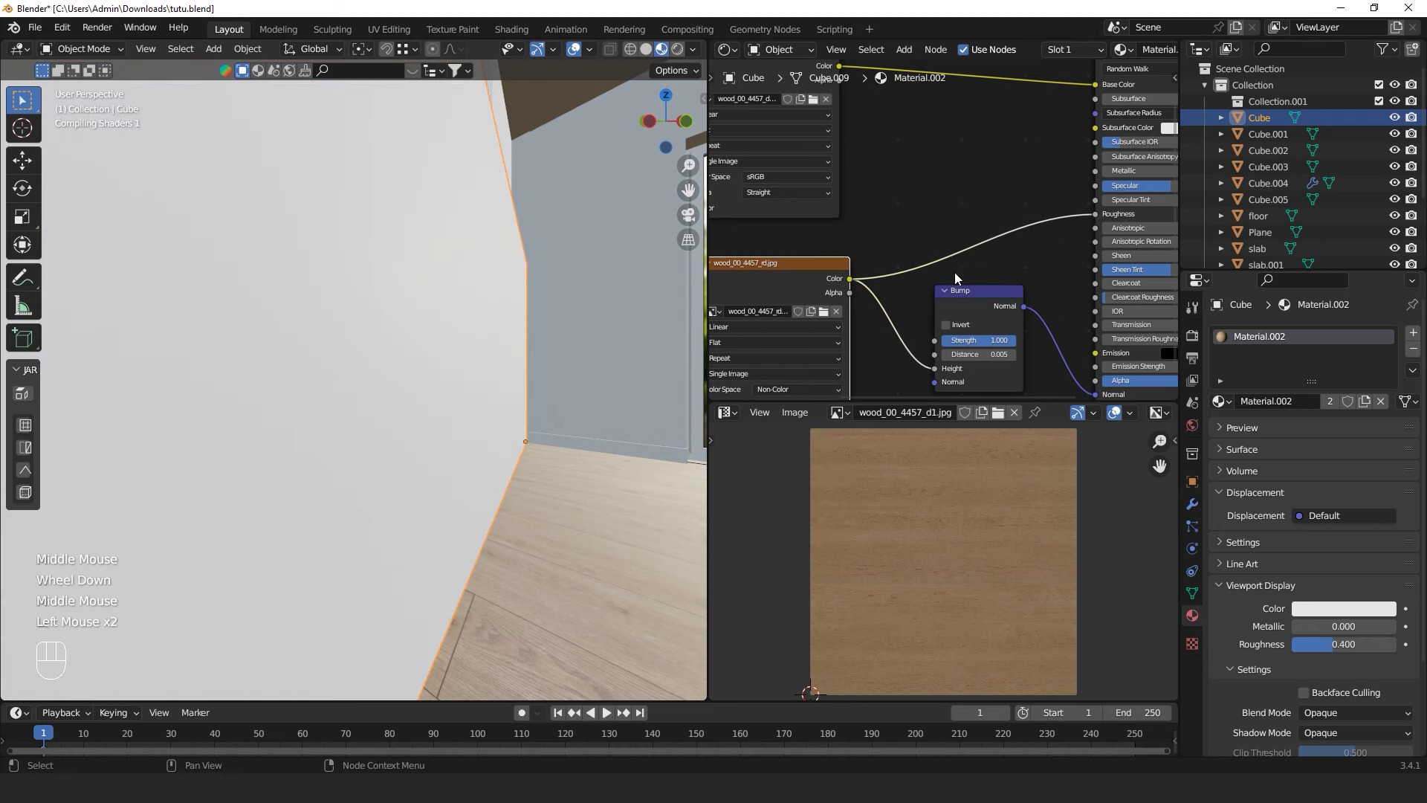
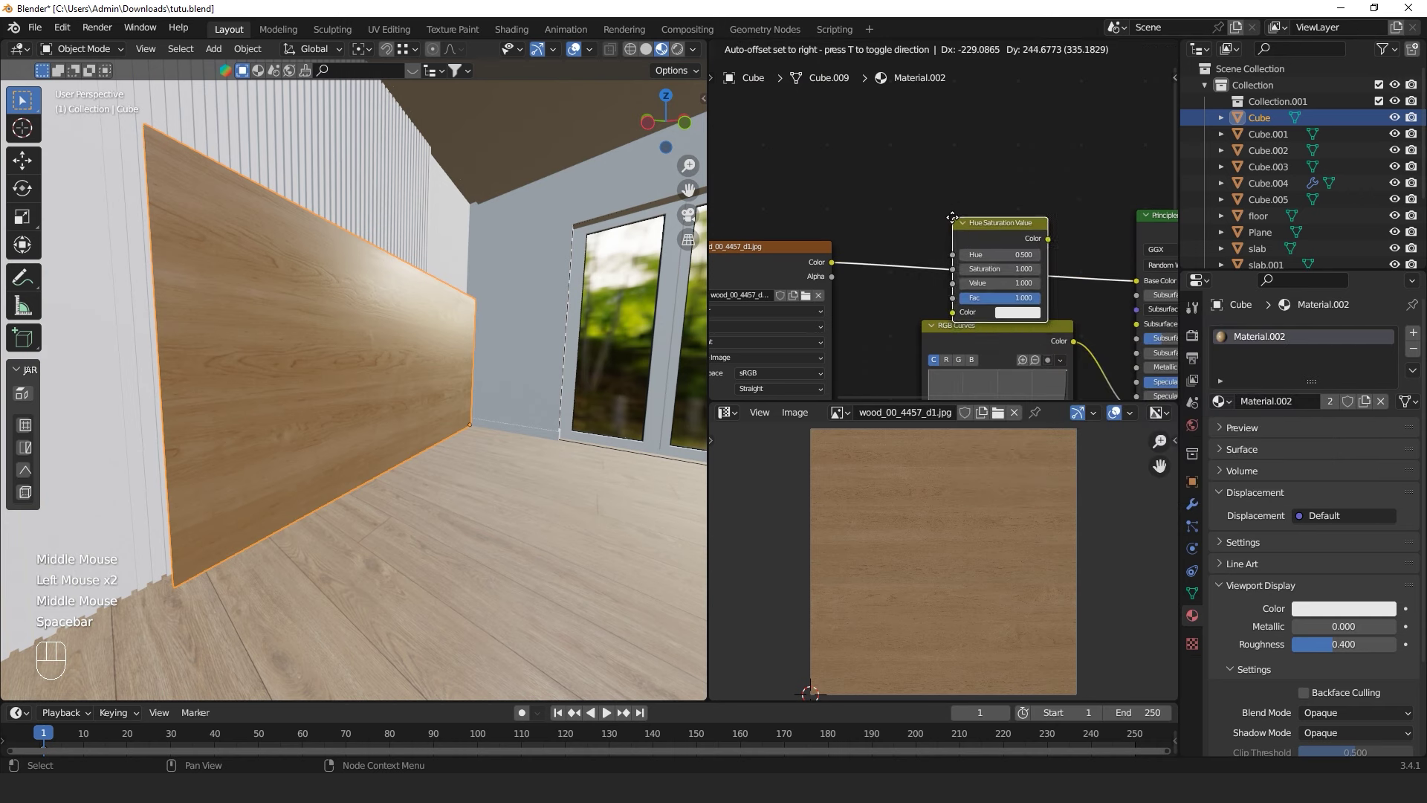
Insert a Hue Saturation Value node on the wood texture's Base Color link with Value 2.000
{"action": "left_click", "coordinate": [1006, 255]}
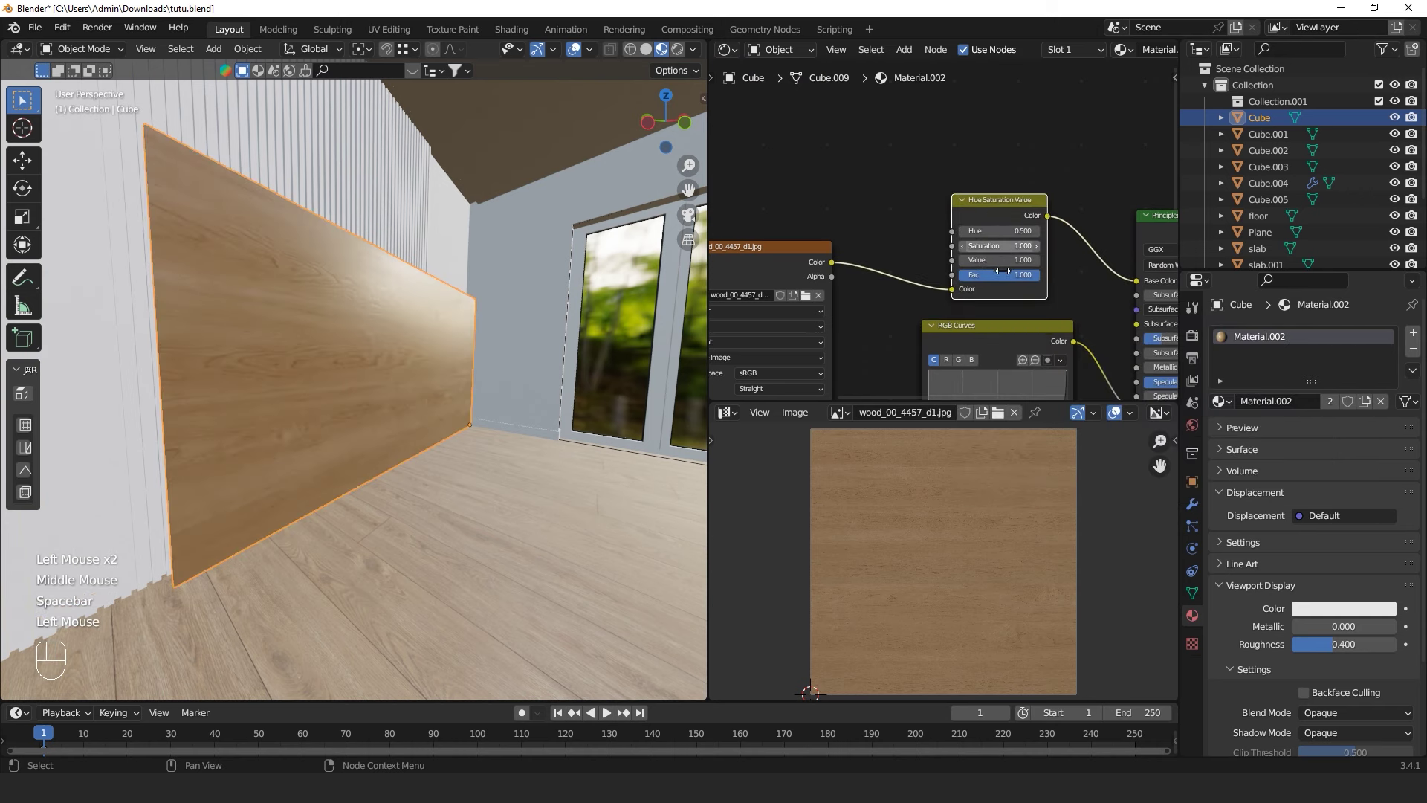
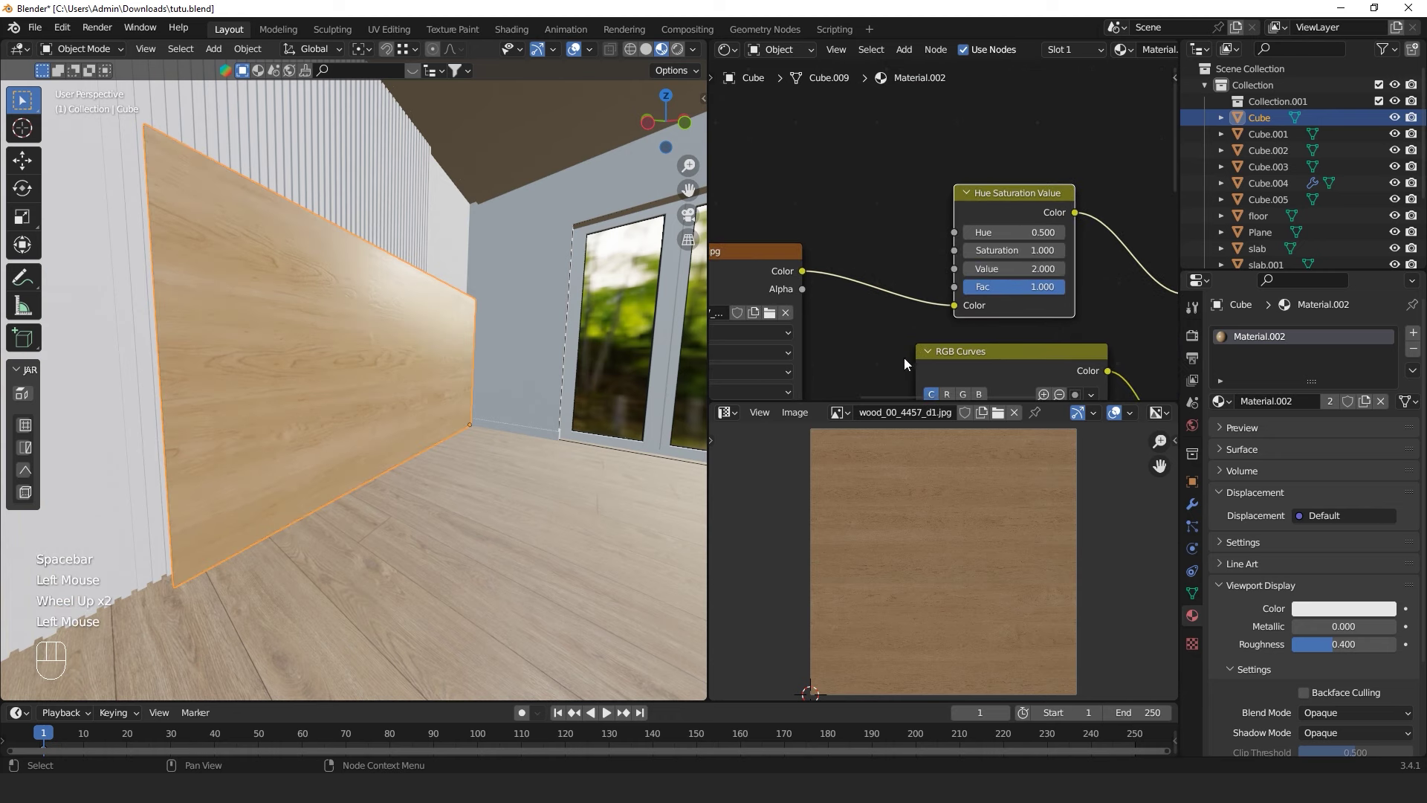
{"action": "left_click", "coordinate": [561, 524]}
{"action": "left_click_drag", "start_coordinate": [556, 510], "coordinate": [464, 514]}
{"action": "left_click_drag", "start_coordinate": [357, 465], "coordinate": [455, 495]}
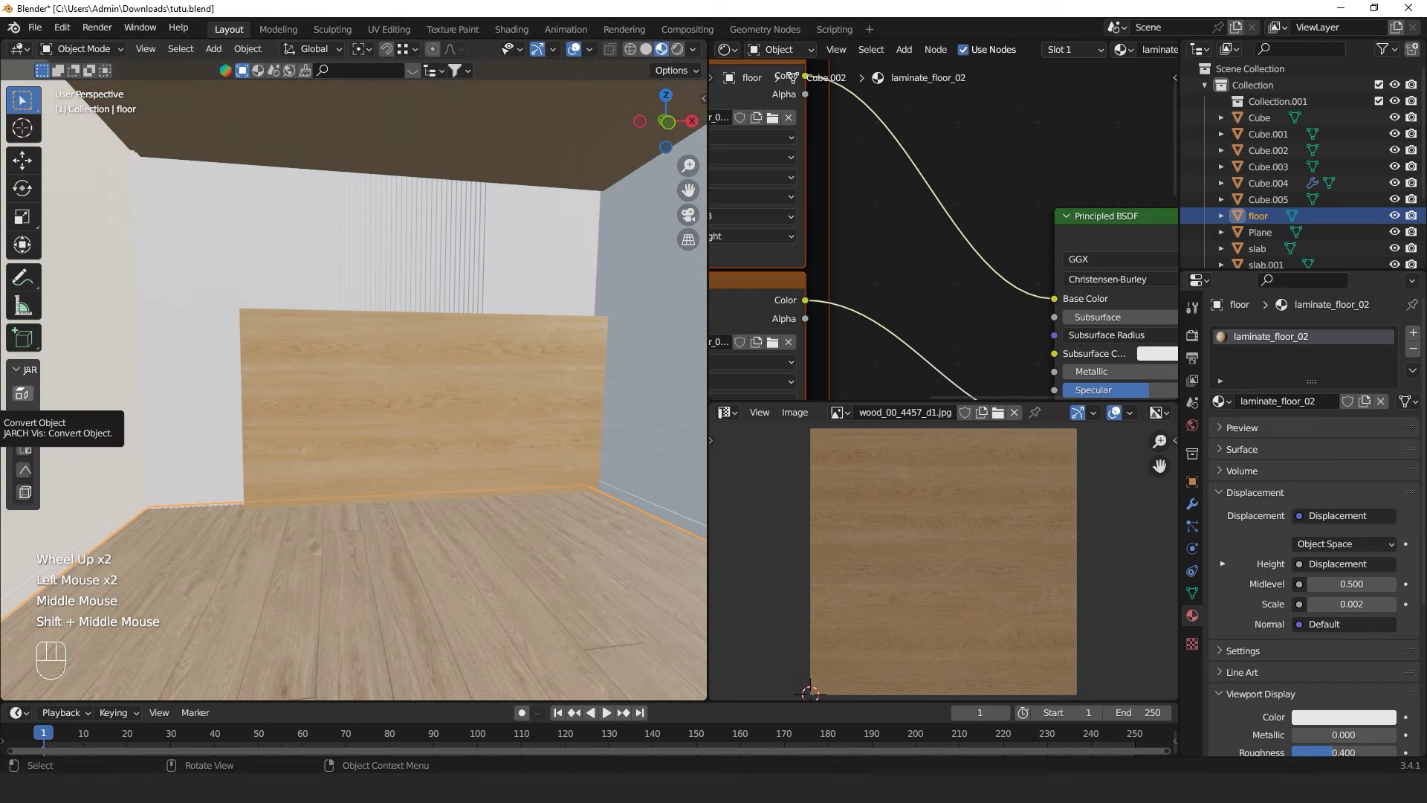
Orbit around the wooden panel and select Cube.003, the slatted piece with no material
{"action": "scroll", "scroll_direction": "up", "scroll_amount": 3}
{"action": "left_click_drag", "start_coordinate": [361, 429], "coordinate": [354, 438]}
{"action": "scroll", "scroll_direction": "up", "scroll_amount": 3}
{"action": "middle_click", "coordinate": [377, 434]}
{"action": "scroll", "scroll_direction": "down", "scroll_amount": 3}
{"action": "middle_click", "coordinate": [378, 464]}
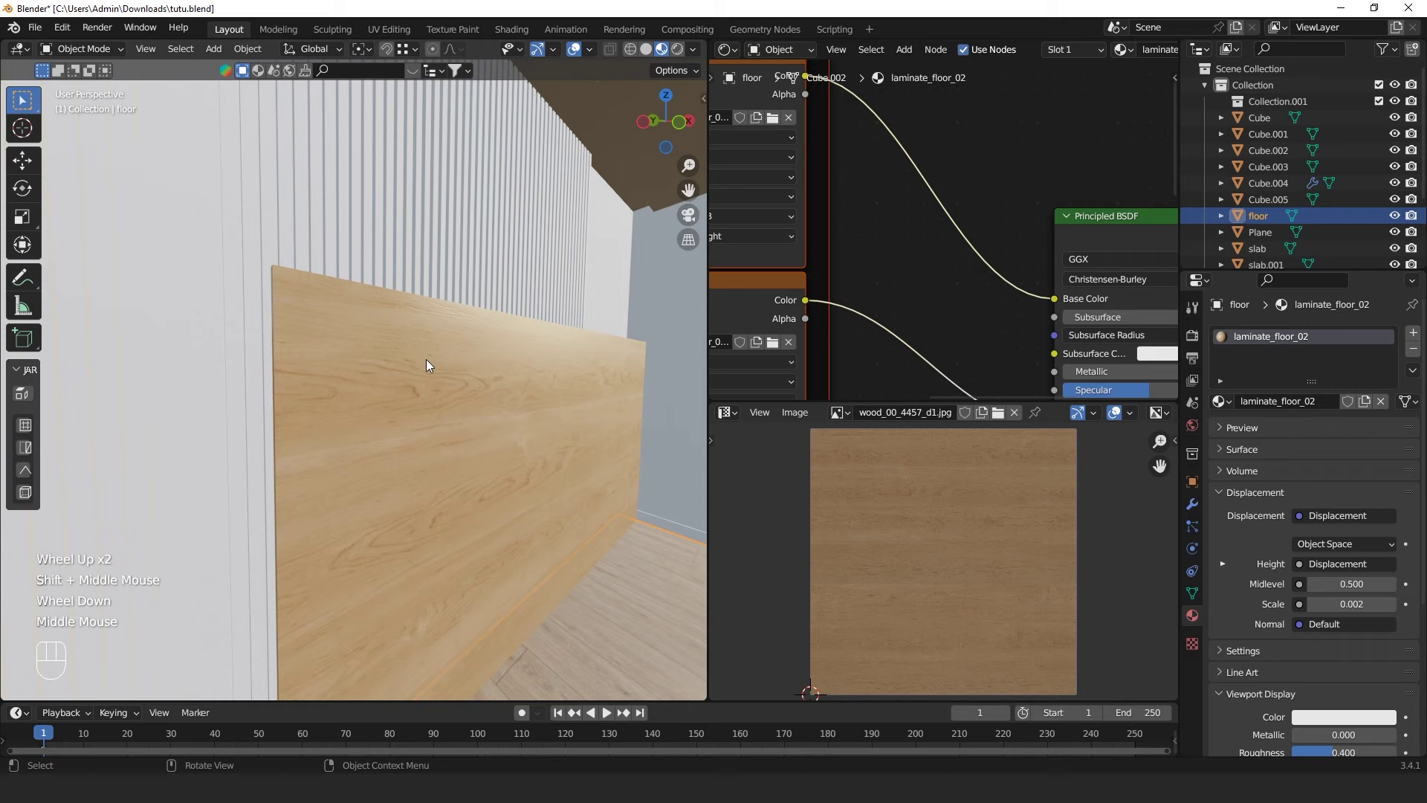
{"action": "left_click_drag", "start_coordinate": [418, 360], "coordinate": [375, 370]}
{"action": "scroll", "scroll_direction": "down", "scroll_amount": 3}
{"action": "middle_click", "coordinate": [366, 354]}
{"action": "scroll", "scroll_direction": "up", "scroll_amount": 3}
{"action": "left_click", "coordinate": [370, 297]}
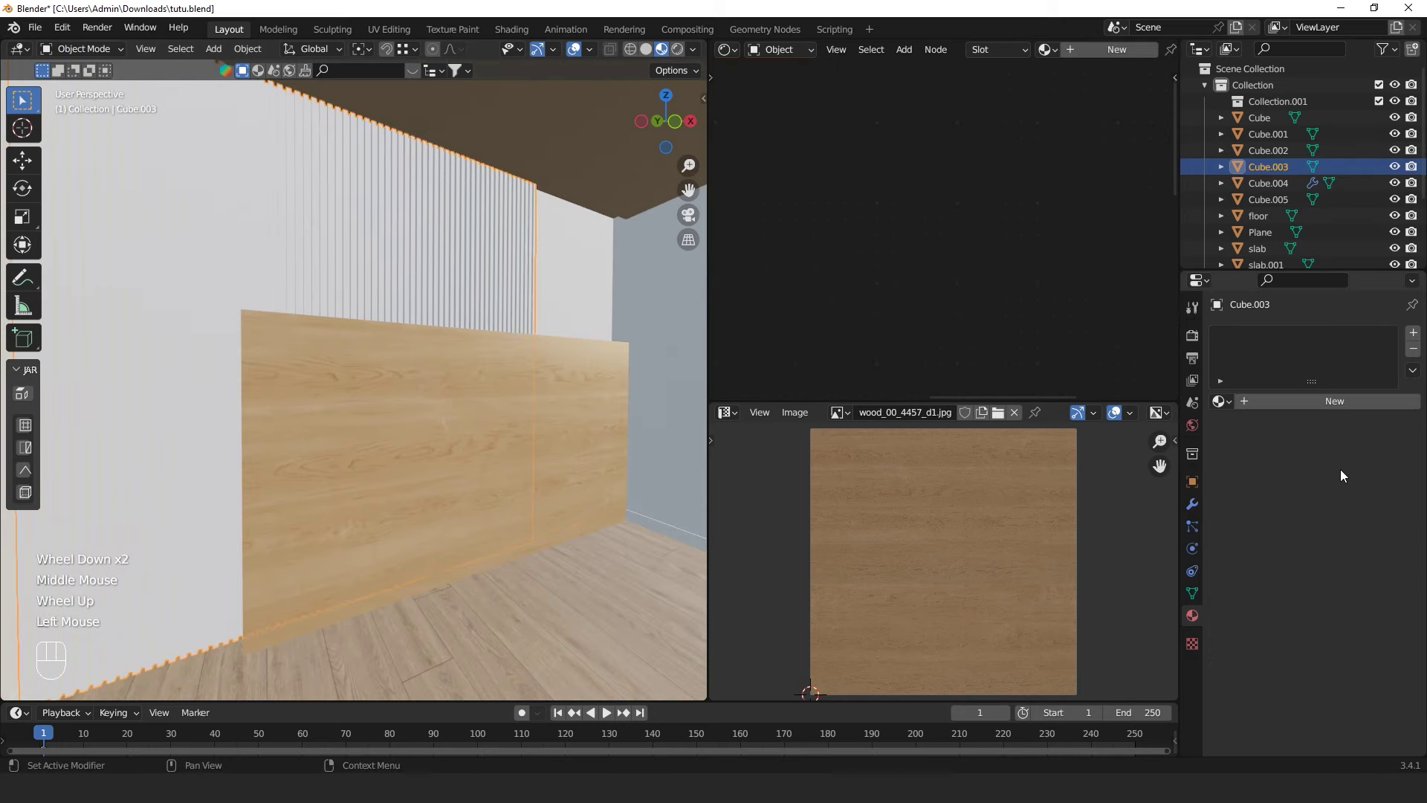
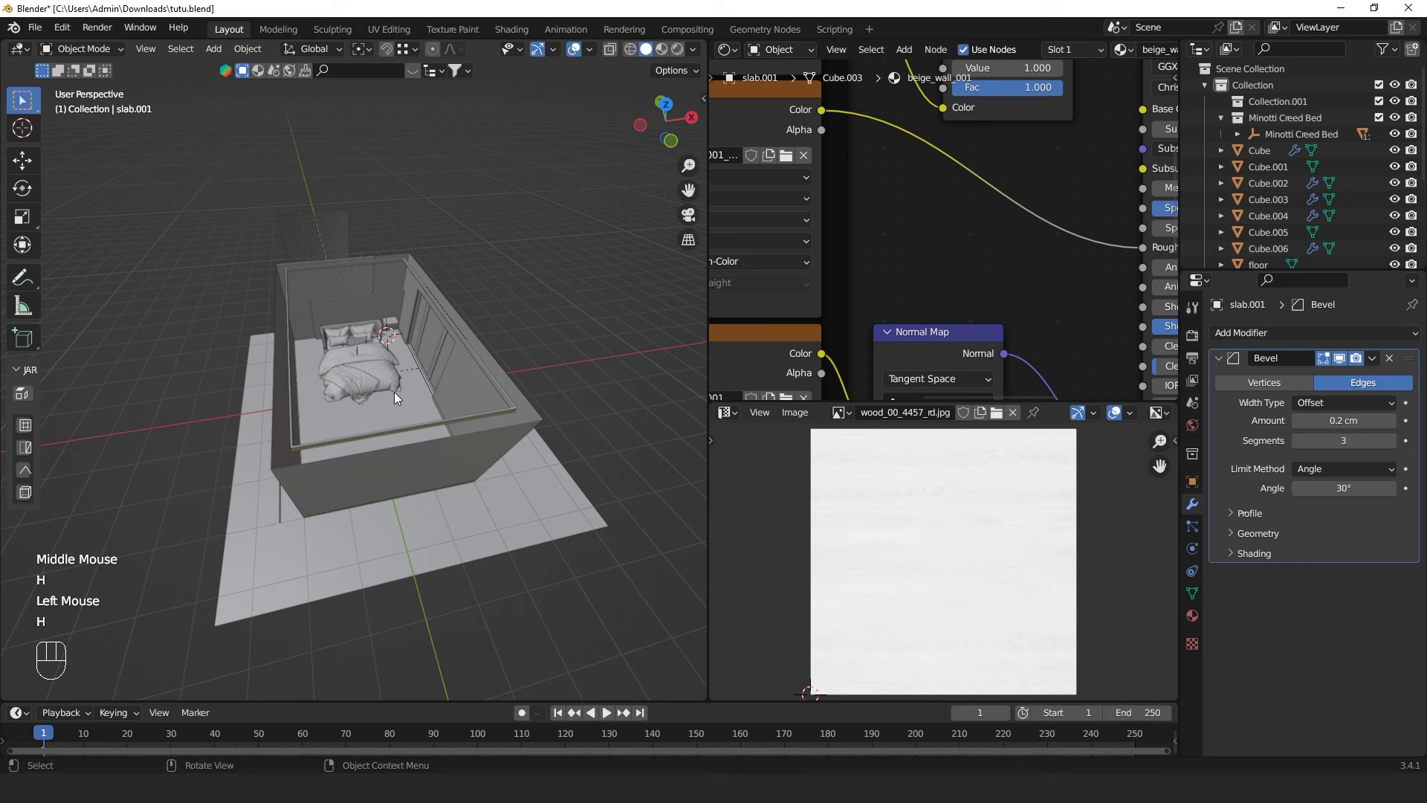
Select the ceiling slab, reveal all hidden objects and view the room in front orthographic
{"action": "left_click_drag", "start_coordinate": [397, 387], "coordinate": [397, 395]}
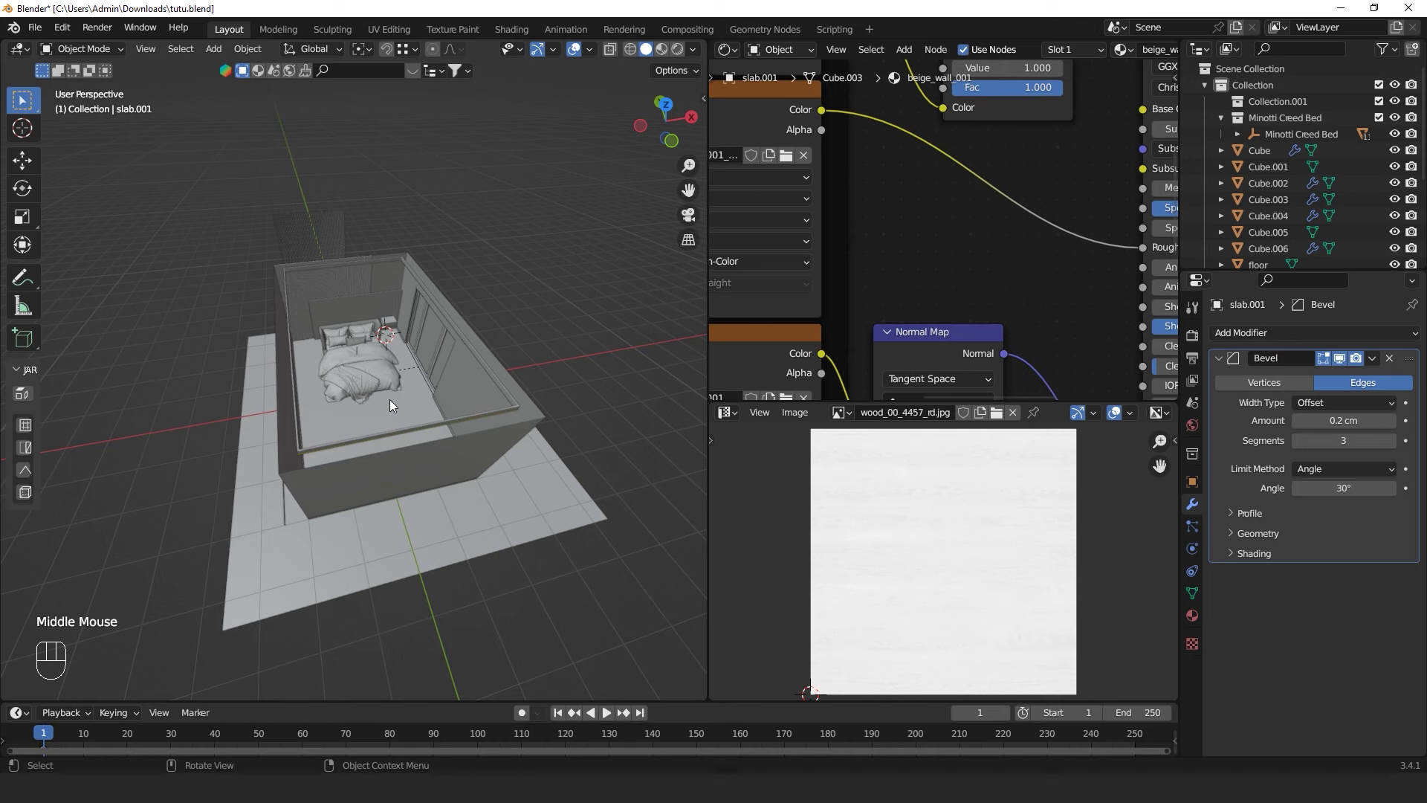
{"action": "middle_click", "coordinate": [387, 434]}
{"action": "left_click", "coordinate": [513, 292]}
{"action": "key", "text": "alt+h"}
{"action": "left_click", "coordinate": [550, 273]}
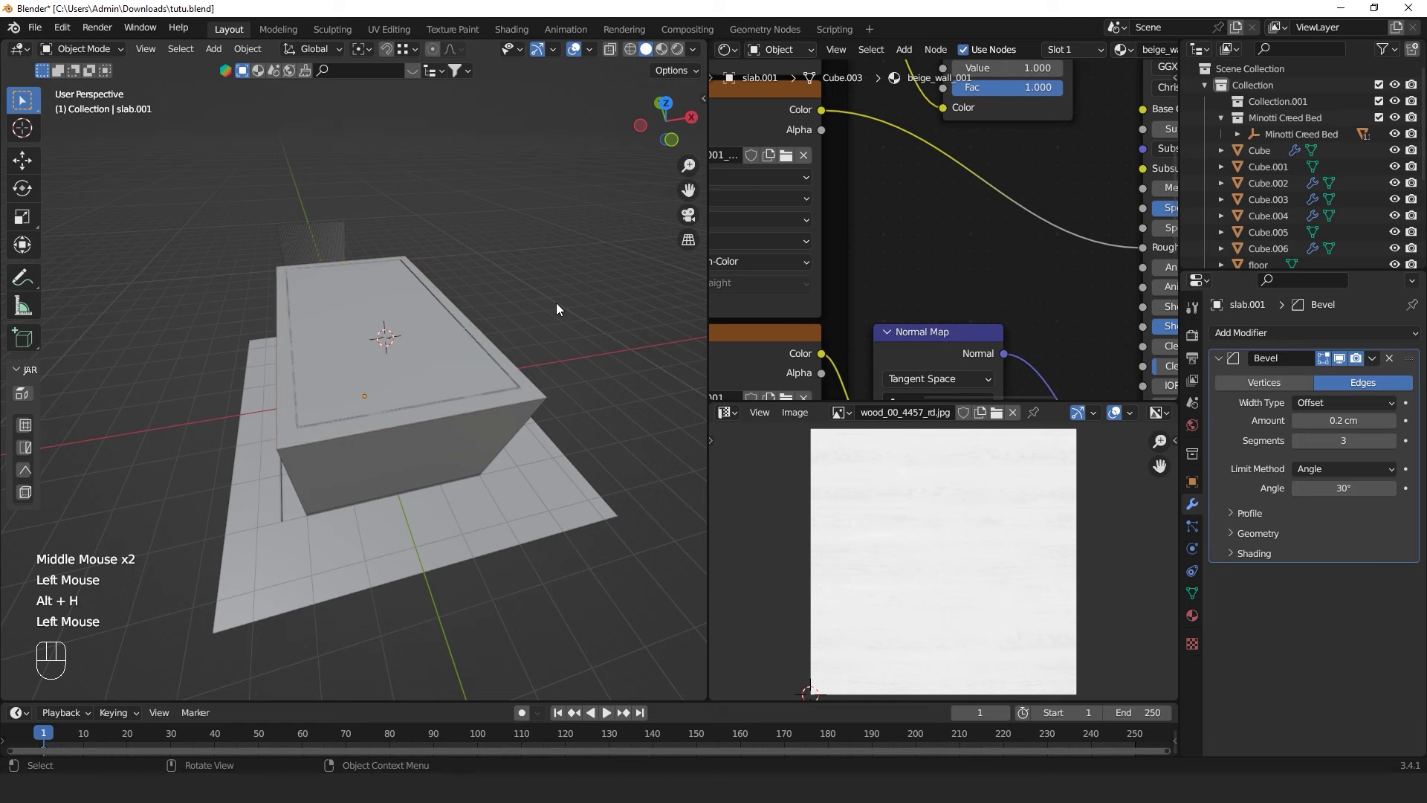
{"action": "key", "text": "KP_1"}
{"action": "scroll", "scroll_direction": "up", "scroll_amount": 3}
{"action": "left_click_drag", "start_coordinate": [445, 313], "coordinate": [460, 390]}
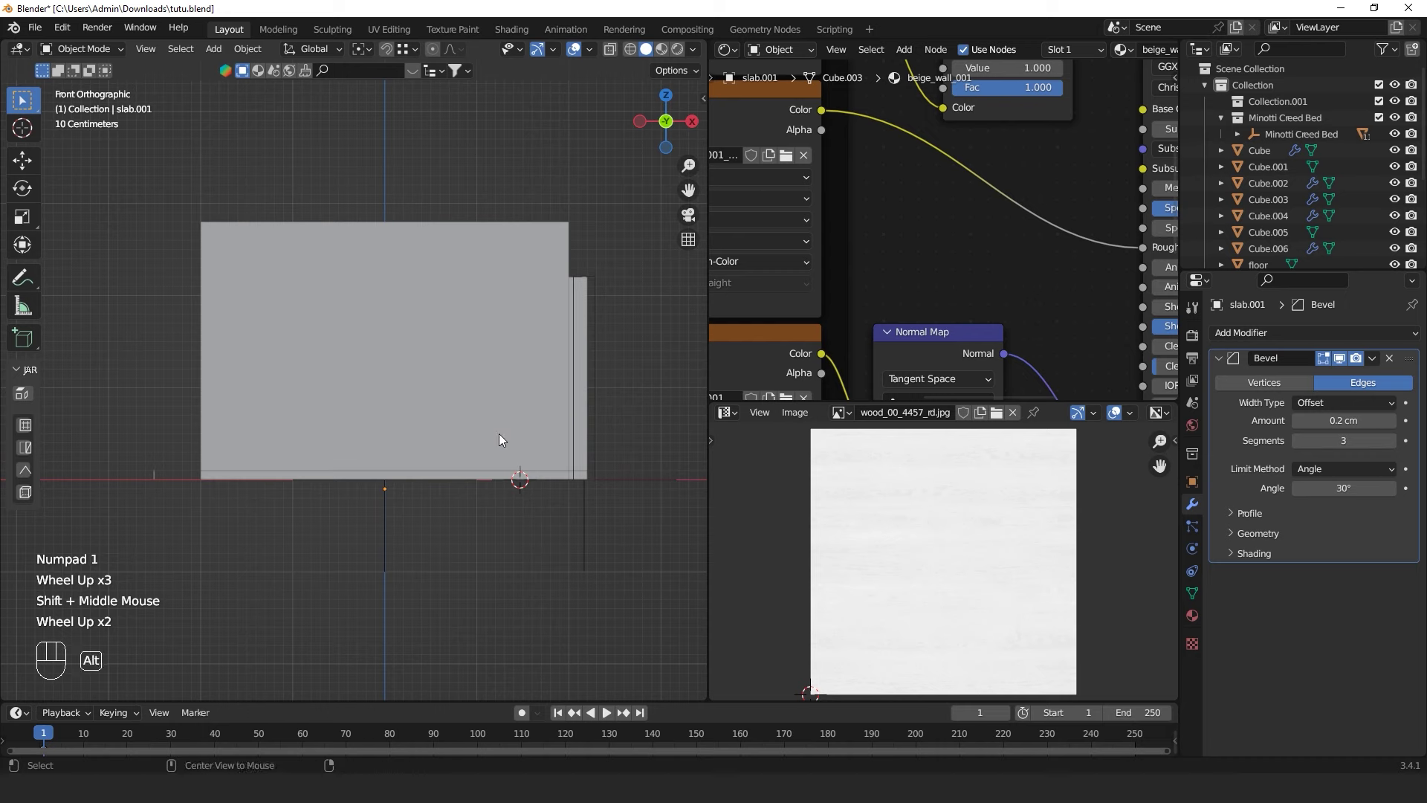
Clip the view with Alt+B to the region below the ceiling and orbit in toward the bed
{"action": "key", "text": "alt+b"}
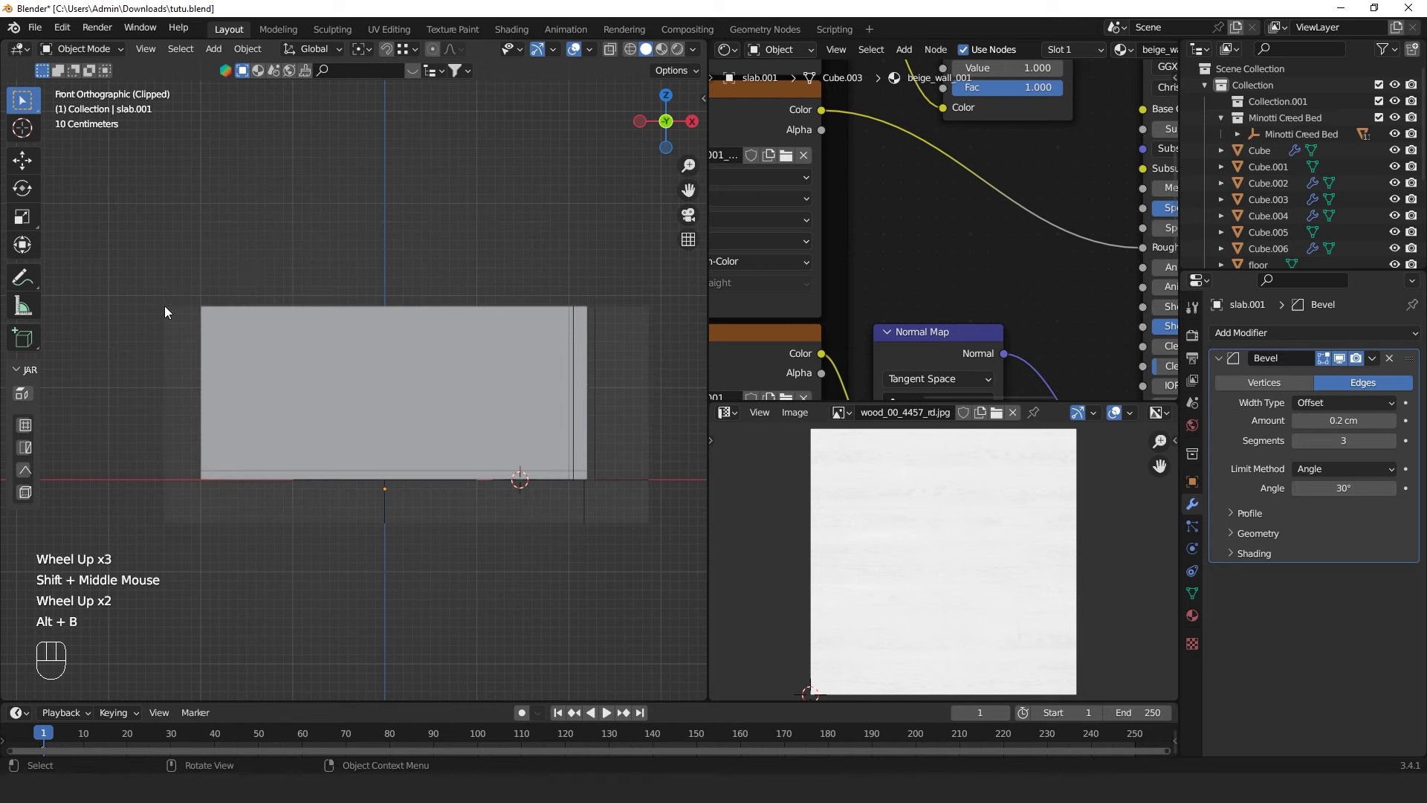
{"action": "left_click_drag", "start_coordinate": [332, 338], "coordinate": [383, 428]}
{"action": "scroll", "scroll_direction": "down", "scroll_amount": 3}
{"action": "left_click_drag", "start_coordinate": [387, 422], "coordinate": [421, 385]}
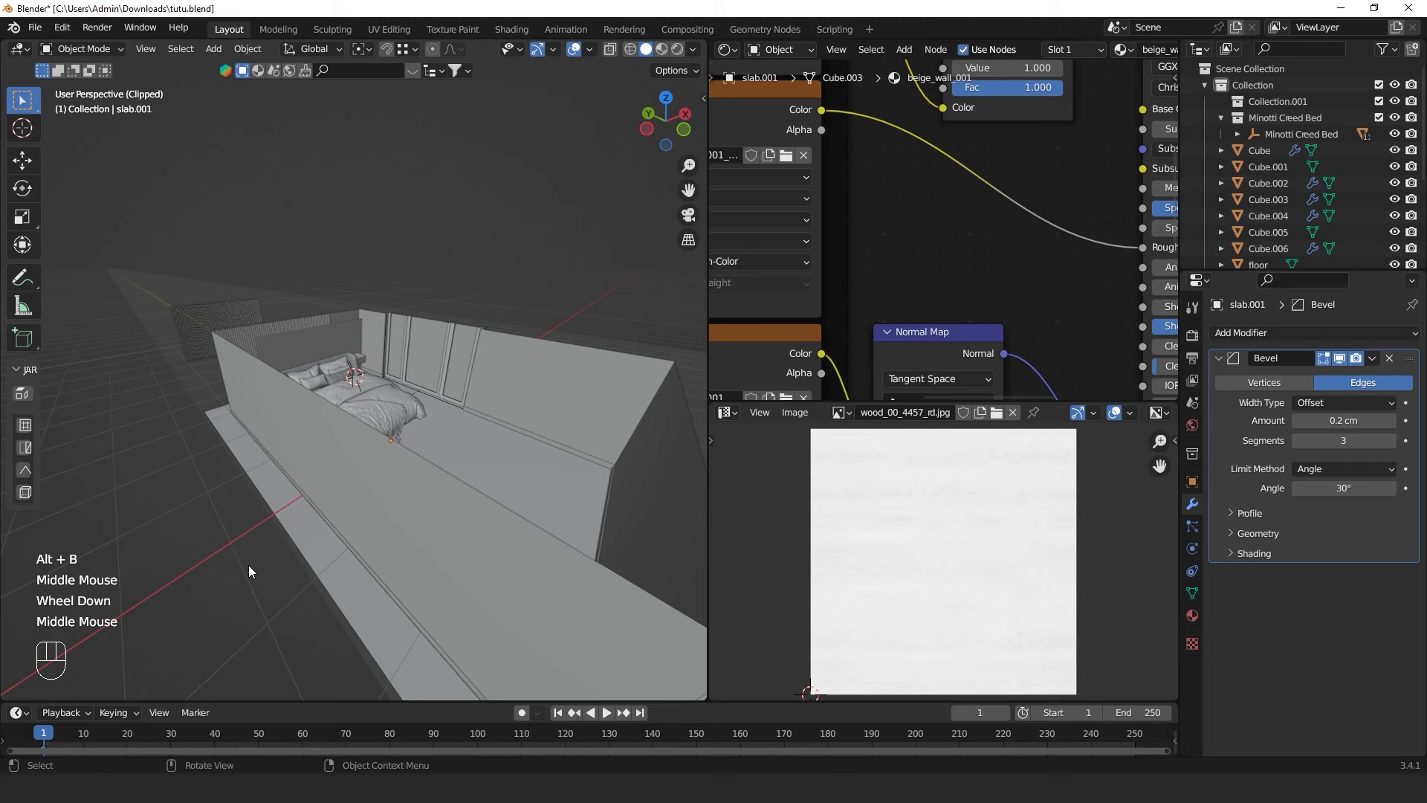
{"action": "scroll", "scroll_direction": "down", "scroll_amount": 3}
{"action": "left_click_drag", "start_coordinate": [503, 450], "coordinate": [448, 438]}
{"action": "key", "text": "KP_7"}
{"action": "scroll", "scroll_direction": "up", "scroll_amount": 3}
{"action": "left_click_drag", "start_coordinate": [380, 407], "coordinate": [346, 443]}
{"action": "left_click_drag", "start_coordinate": [355, 427], "coordinate": [379, 384]}
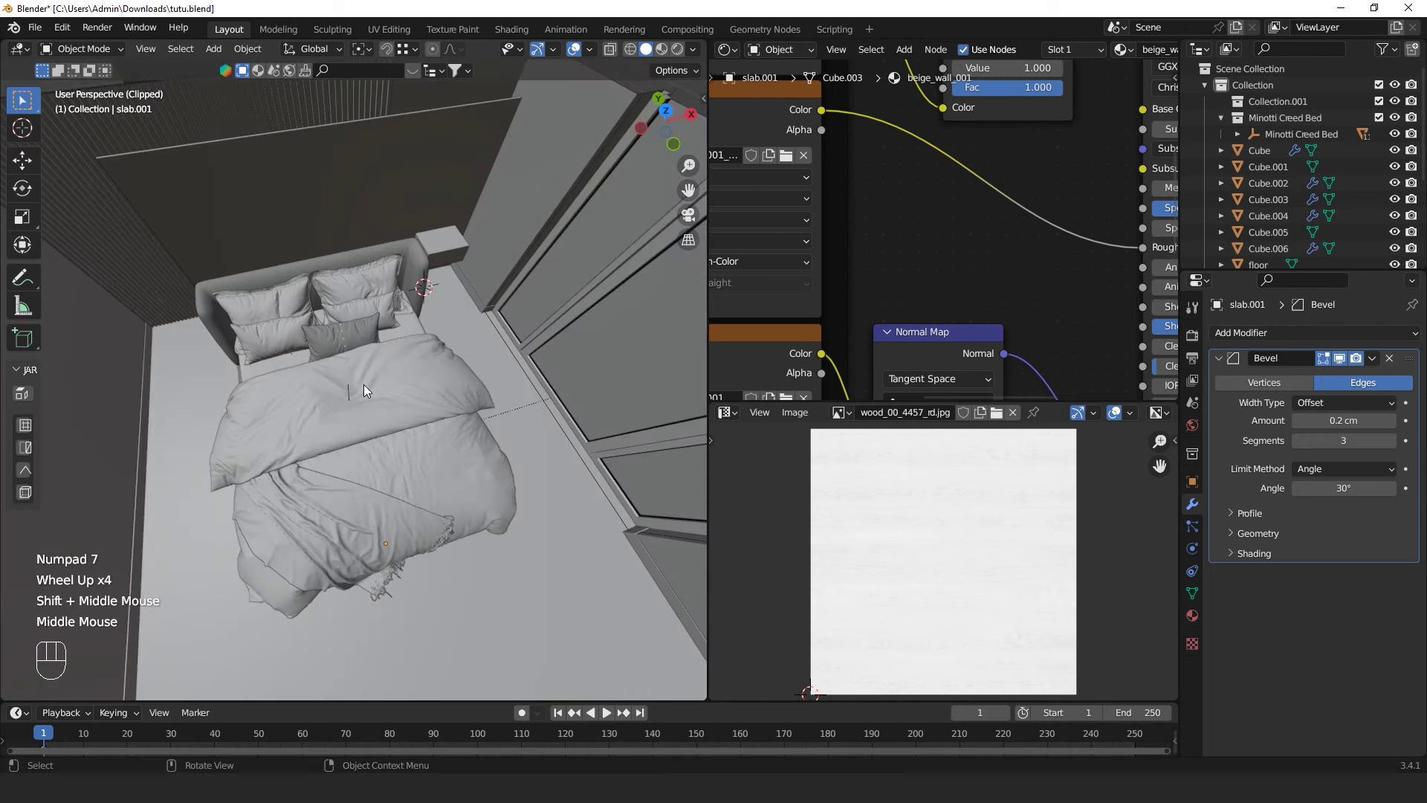
Select the Minotti Creed Bed and move it about 40 cm across the floor in top view
{"action": "double_click", "coordinate": [347, 395]}
{"action": "left_click", "coordinate": [354, 390]}
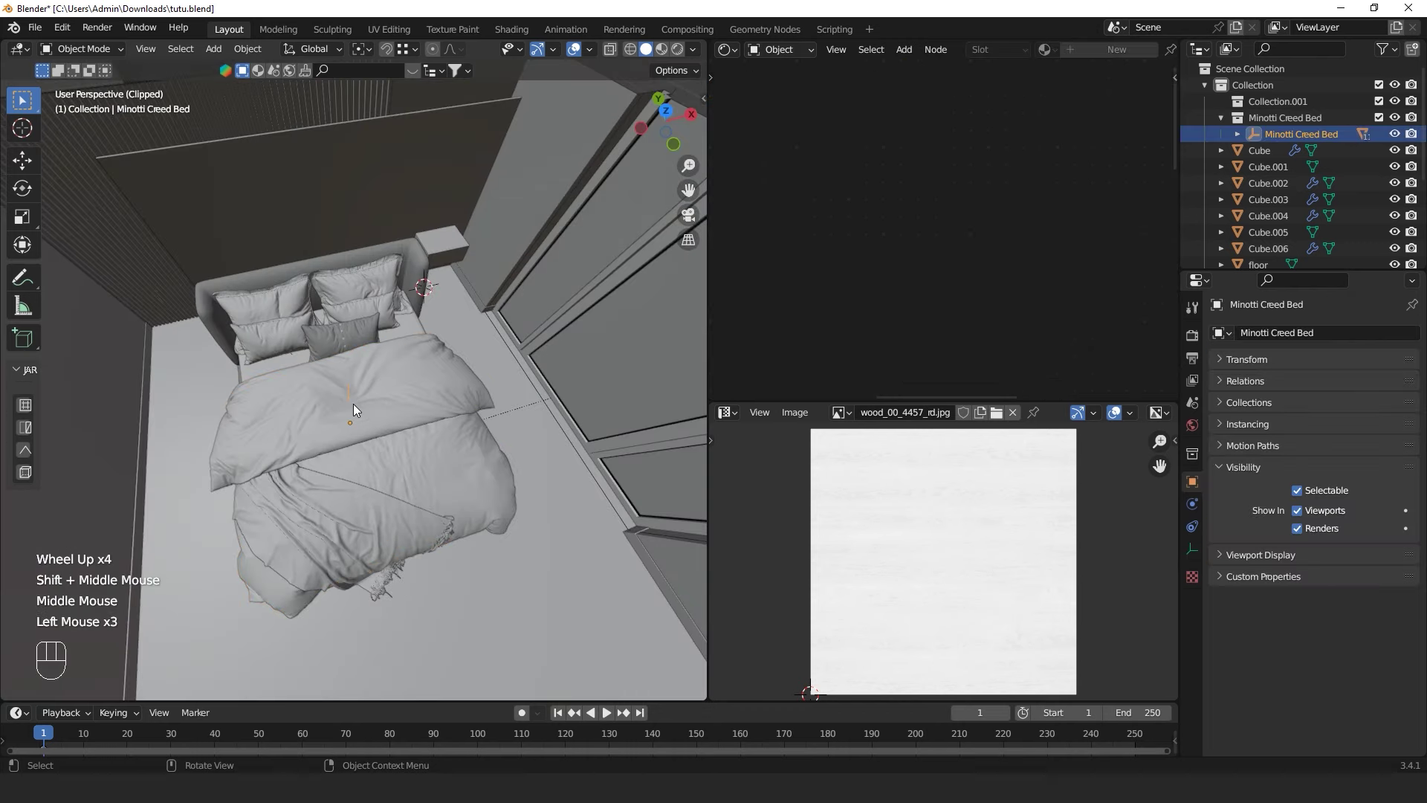
{"action": "key", "text": "KP_7"}
{"action": "scroll", "scroll_direction": "down", "scroll_amount": 3}
{"action": "left_click_drag", "start_coordinate": [389, 371], "coordinate": [383, 459]}
{"action": "key", "text": "g"}
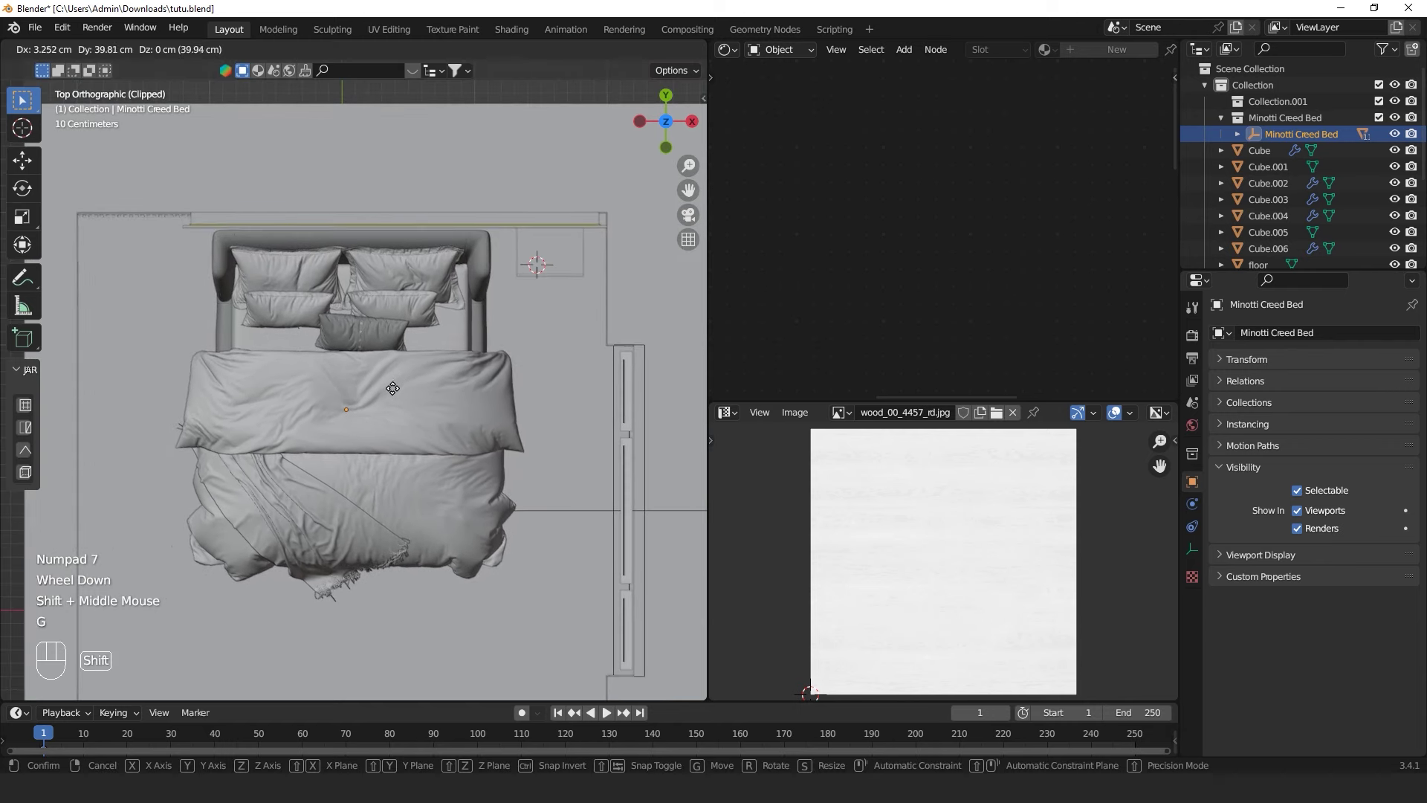
{"action": "left_click", "coordinate": [399, 390]}
{"action": "left_click_drag", "start_coordinate": [365, 285], "coordinate": [365, 459]}
{"action": "scroll", "scroll_direction": "up", "scroll_amount": 3}
{"action": "key", "text": "shift+g"}
{"action": "left_click", "coordinate": [411, 373]}
{"action": "scroll", "scroll_direction": "down", "scroll_amount": 3}
Orbit back into perspective along the room, clear the clipping region and nudge along X
{"action": "left_click_drag", "start_coordinate": [430, 486], "coordinate": [479, 327]}
{"action": "scroll", "scroll_direction": "up", "scroll_amount": 3}
{"action": "scroll", "scroll_direction": "down", "scroll_amount": 3}
{"action": "left_click_drag", "start_coordinate": [466, 394], "coordinate": [423, 392]}
{"action": "scroll", "scroll_direction": "down", "scroll_amount": 3}
{"action": "middle_click", "coordinate": [415, 397]}
{"action": "middle_click", "coordinate": [428, 396]}
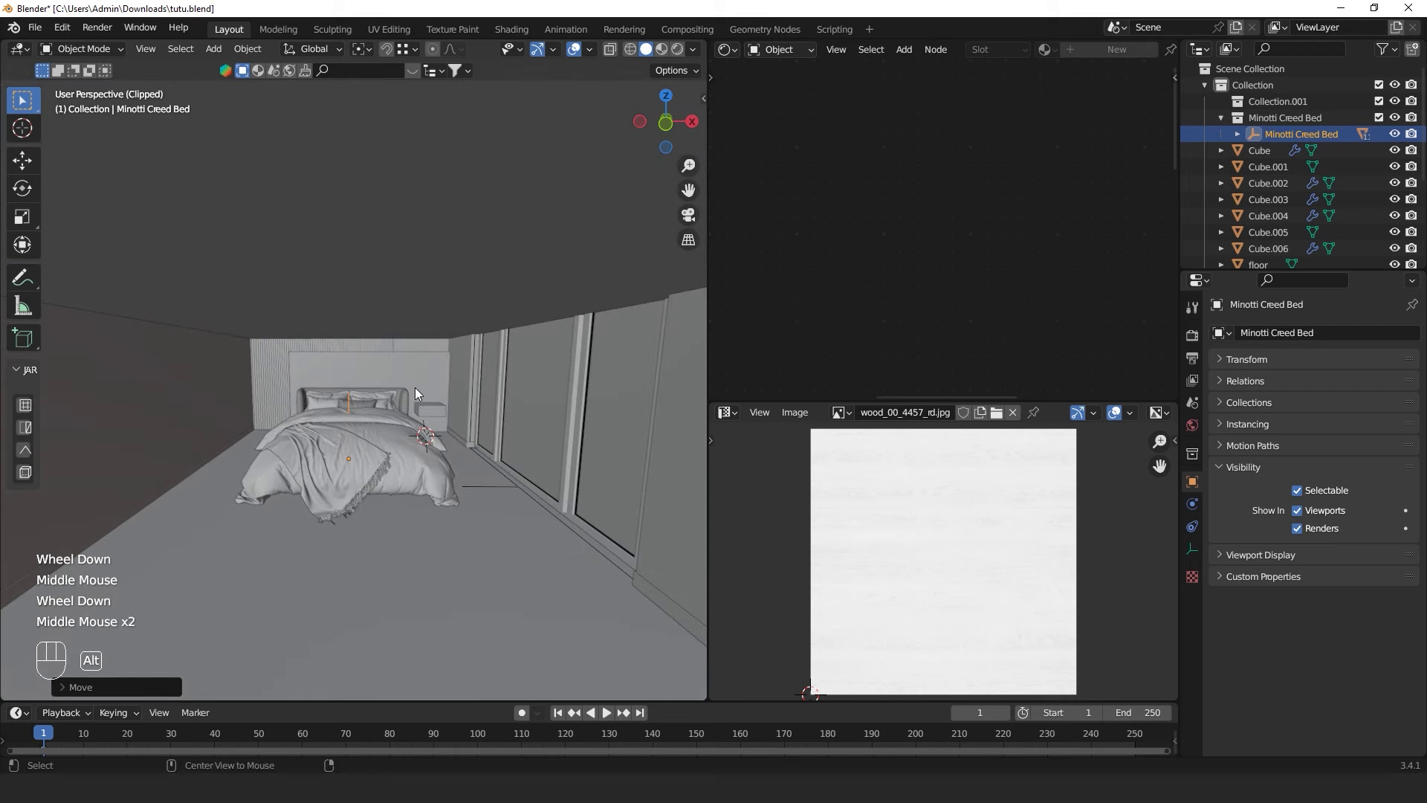
{"action": "key", "text": "alt+b"}
{"action": "middle_click", "coordinate": [408, 387]}
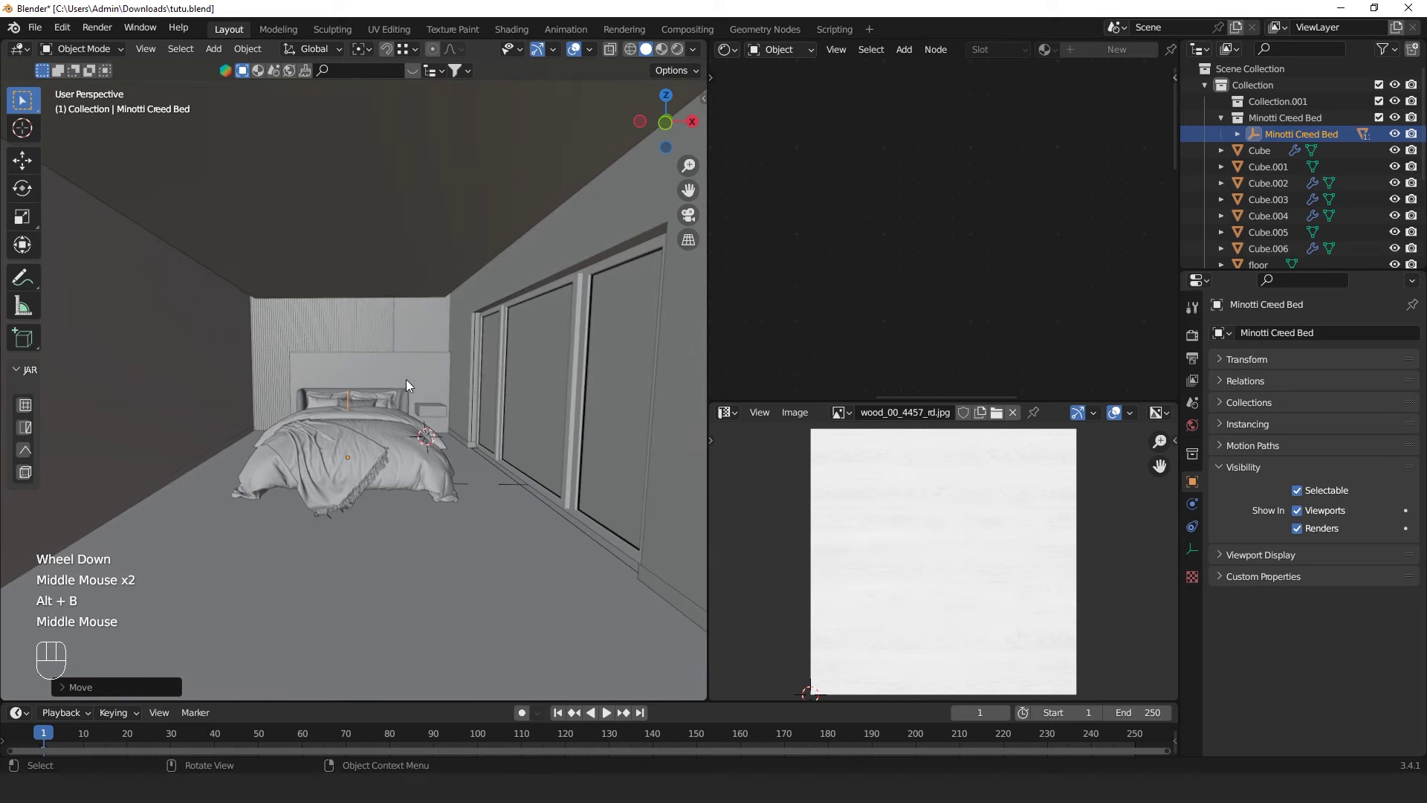
{"action": "middle_click", "coordinate": [521, 347]}
{"action": "key", "text": "g"}
{"action": "key", "text": "x"}
Switch the viewport to Rendered shading and look around the lit bedroom
{"action": "left_click", "coordinate": [552, 367]}
{"action": "left_click_drag", "start_coordinate": [522, 395], "coordinate": [542, 363]}
{"action": "left_click", "coordinate": [679, 54]}
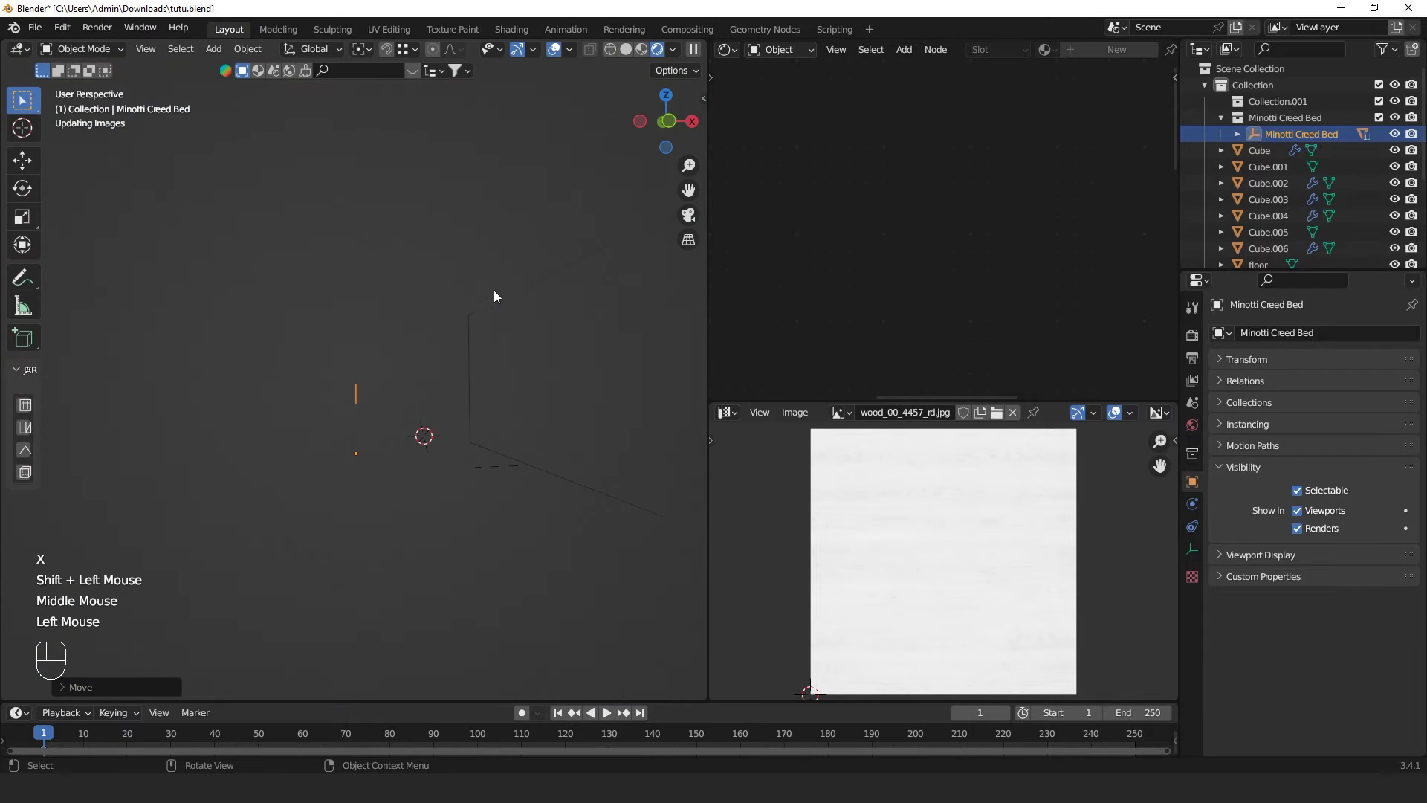
{"action": "middle_click", "coordinate": [493, 307]}
{"action": "middle_click", "coordinate": [470, 330]}
Append the rugs and carpets collection so the Chillida rug lies under the bed
{"action": "middle_click", "coordinate": [472, 338]}
{"action": "middle_click", "coordinate": [459, 343]}
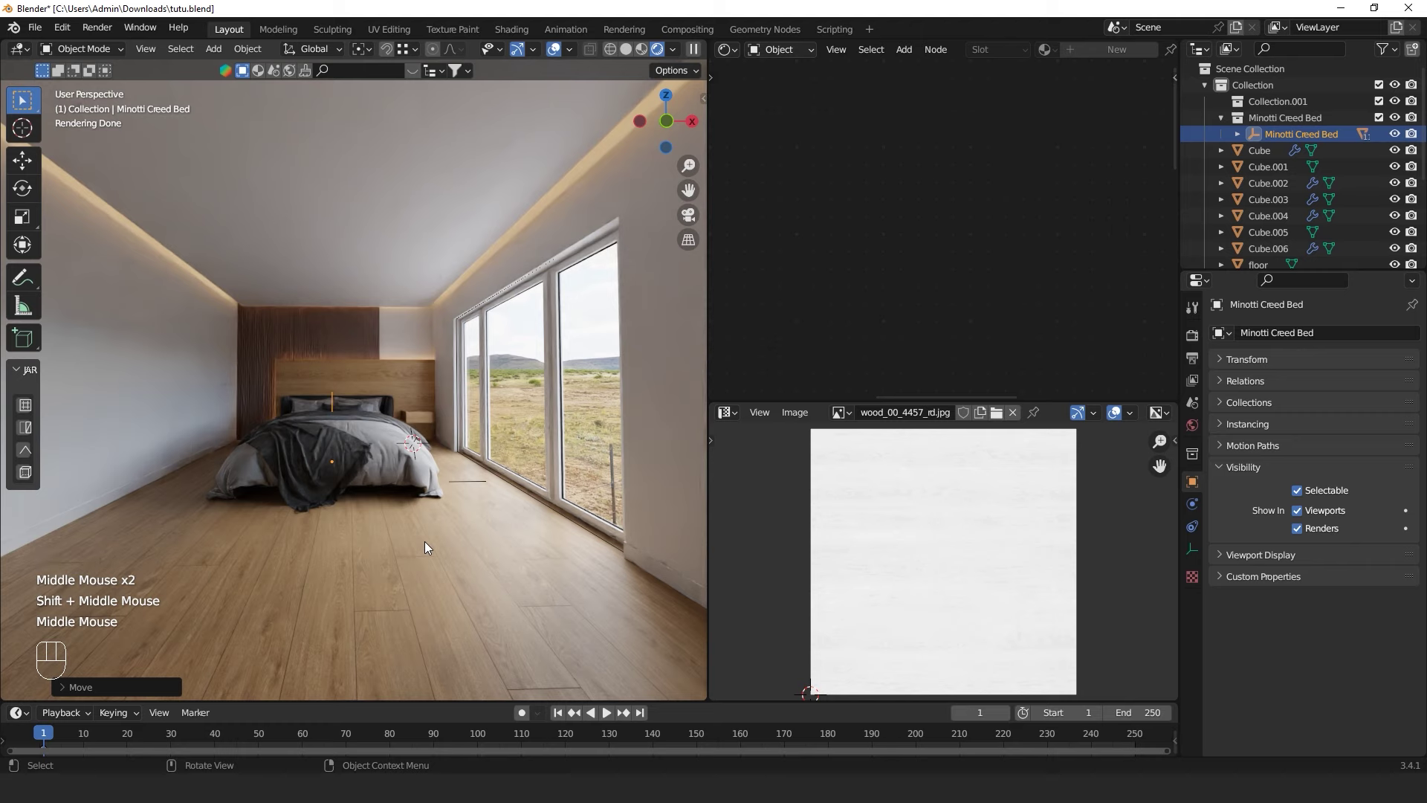
{"action": "key", "text": "m"}
{"action": "left_click_drag", "start_coordinate": [39, 27], "coordinate": [87, 216]}
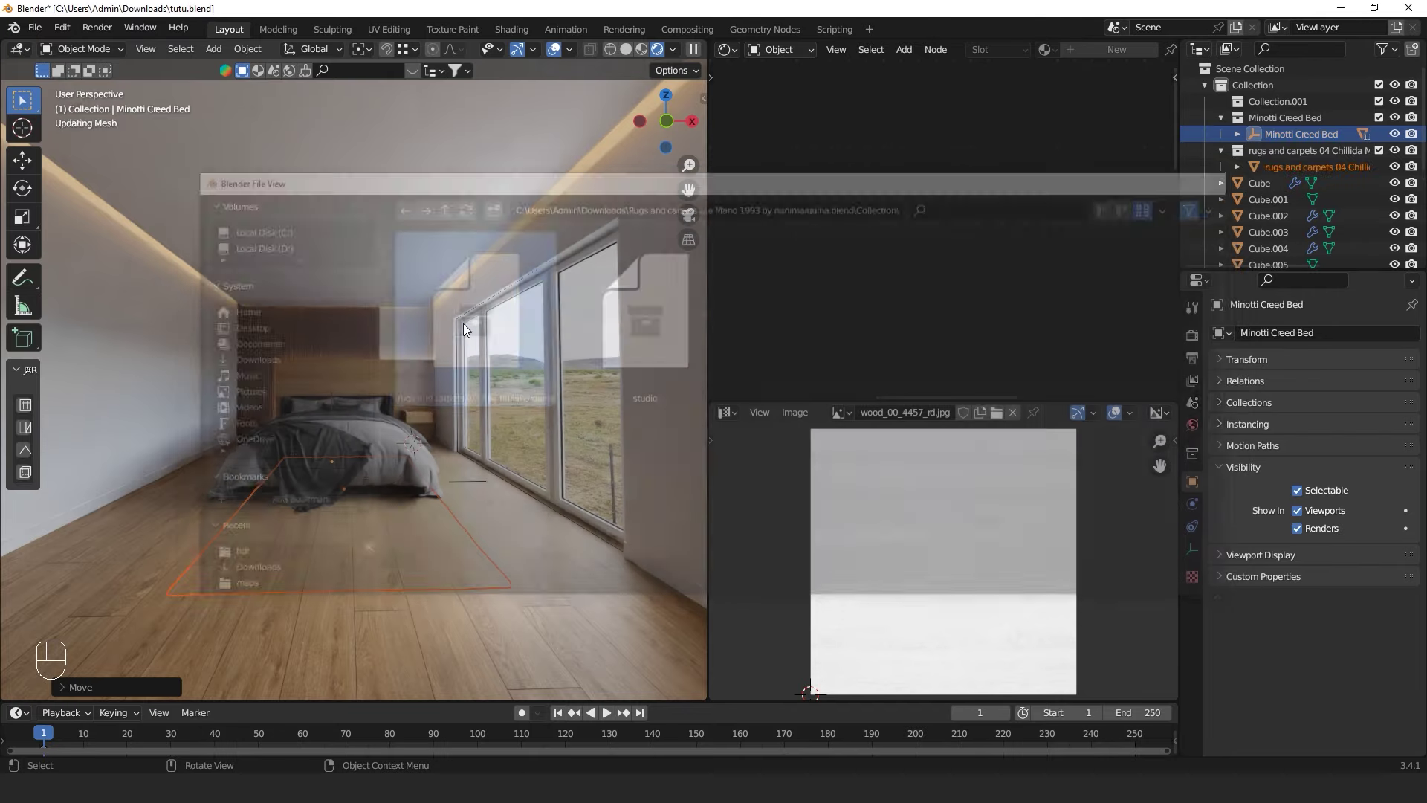
Orbit to inspect the new rug, then start Find Missing Files browsing its maps folder
{"action": "middle_click", "coordinate": [429, 506]}
{"action": "middle_click", "coordinate": [470, 545]}
{"action": "middle_click", "coordinate": [516, 572]}
{"action": "scroll", "scroll_direction": "up", "scroll_amount": 3}
{"action": "middle_click", "coordinate": [534, 615]}
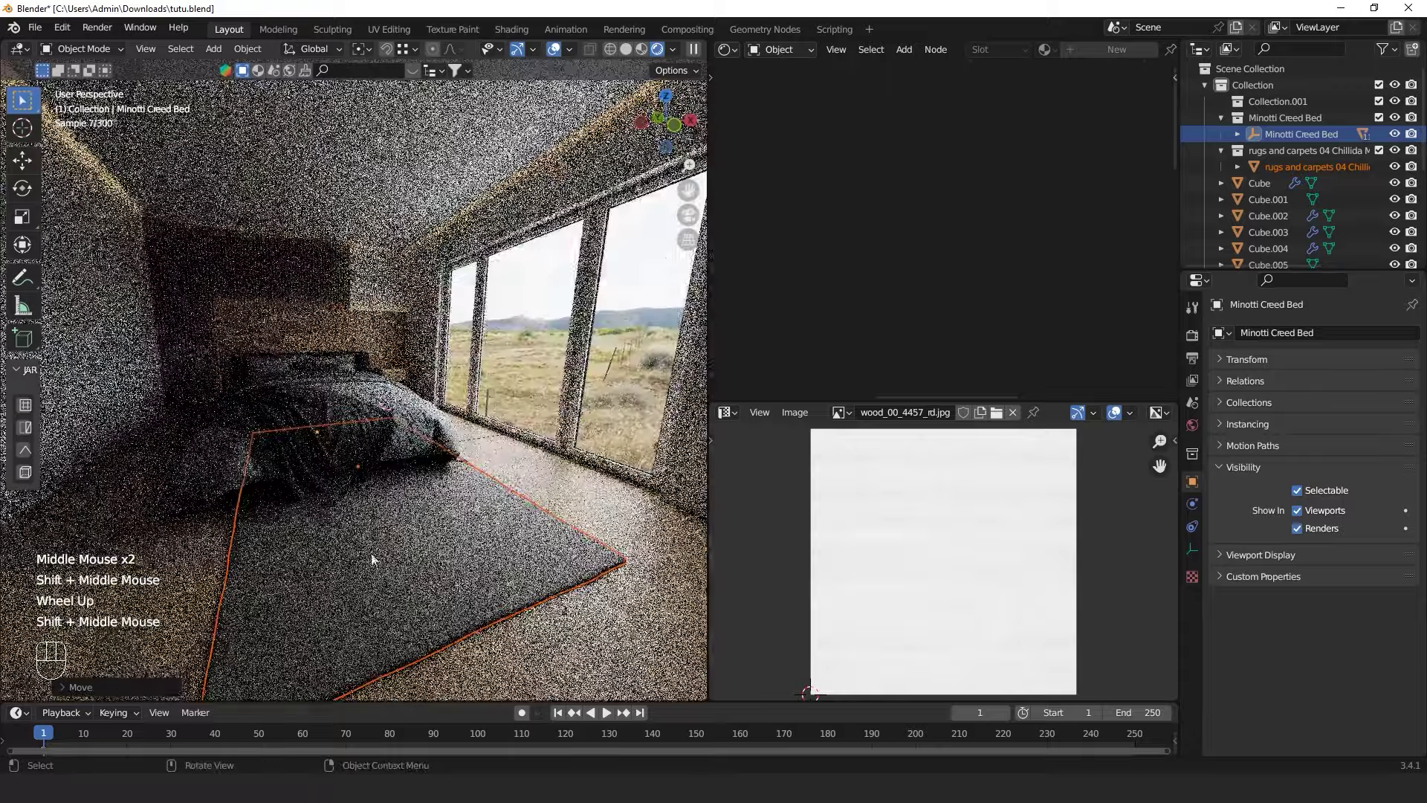
{"action": "left_click_drag", "start_coordinate": [38, 28], "coordinate": [236, 443]}
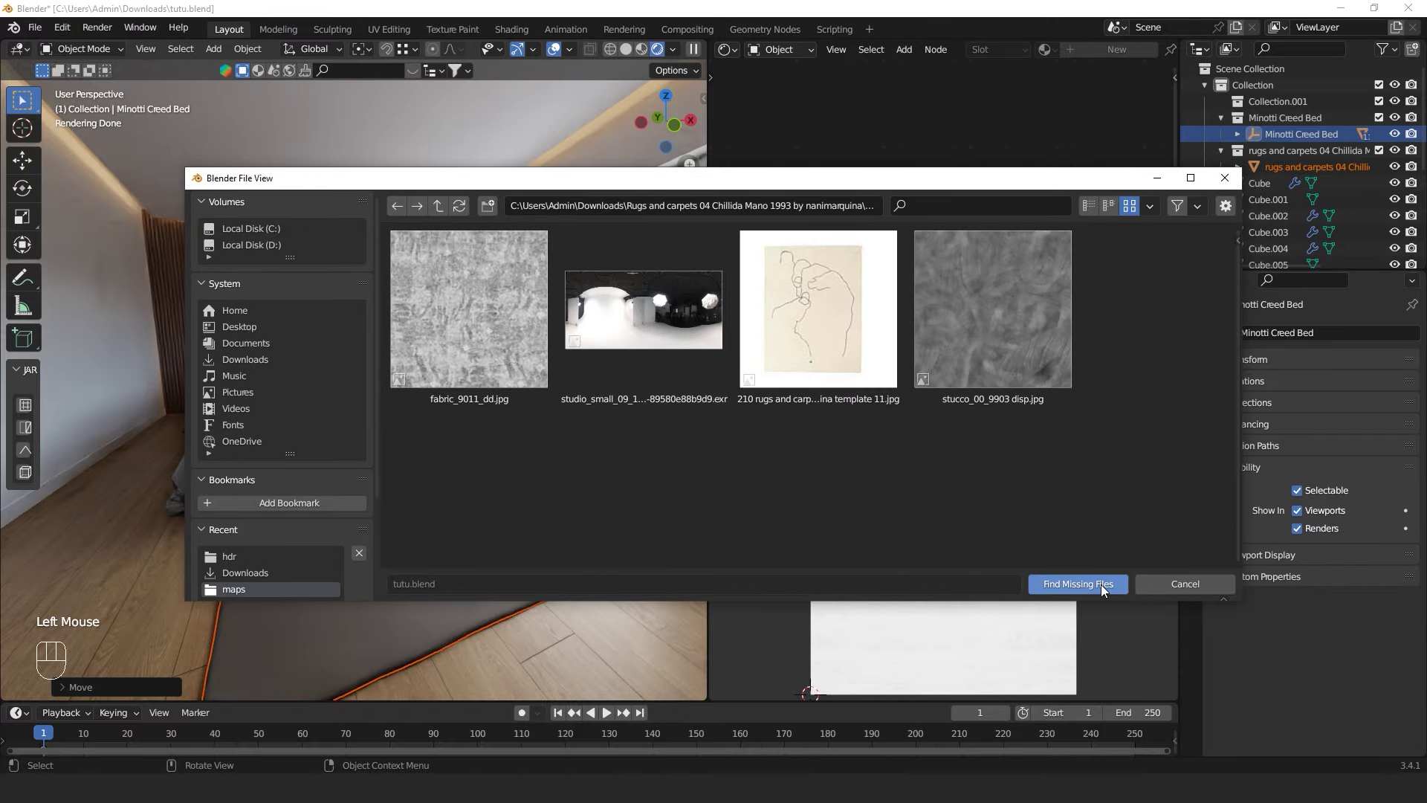
Find the rug's missing textures in its folder and turn the rug 90° about Z
{"action": "left_click", "coordinate": [461, 512]}
{"action": "middle_click", "coordinate": [460, 375]}
{"action": "key", "text": "r"}
{"action": "key", "text": "z"}
{"action": "key", "text": "KP_9"}
{"action": "key", "text": "KP_0"}
{"action": "key", "text": "KP_Enter"}
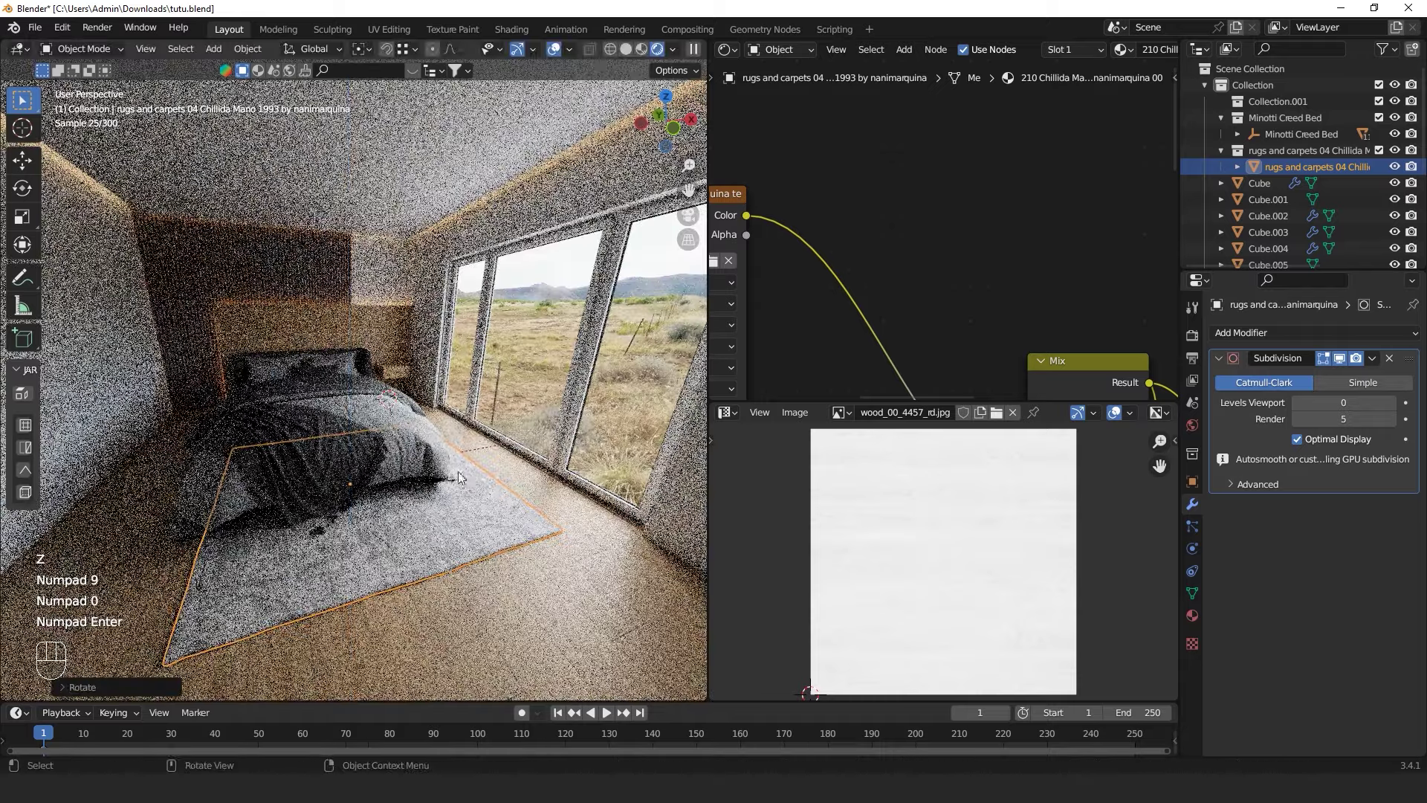
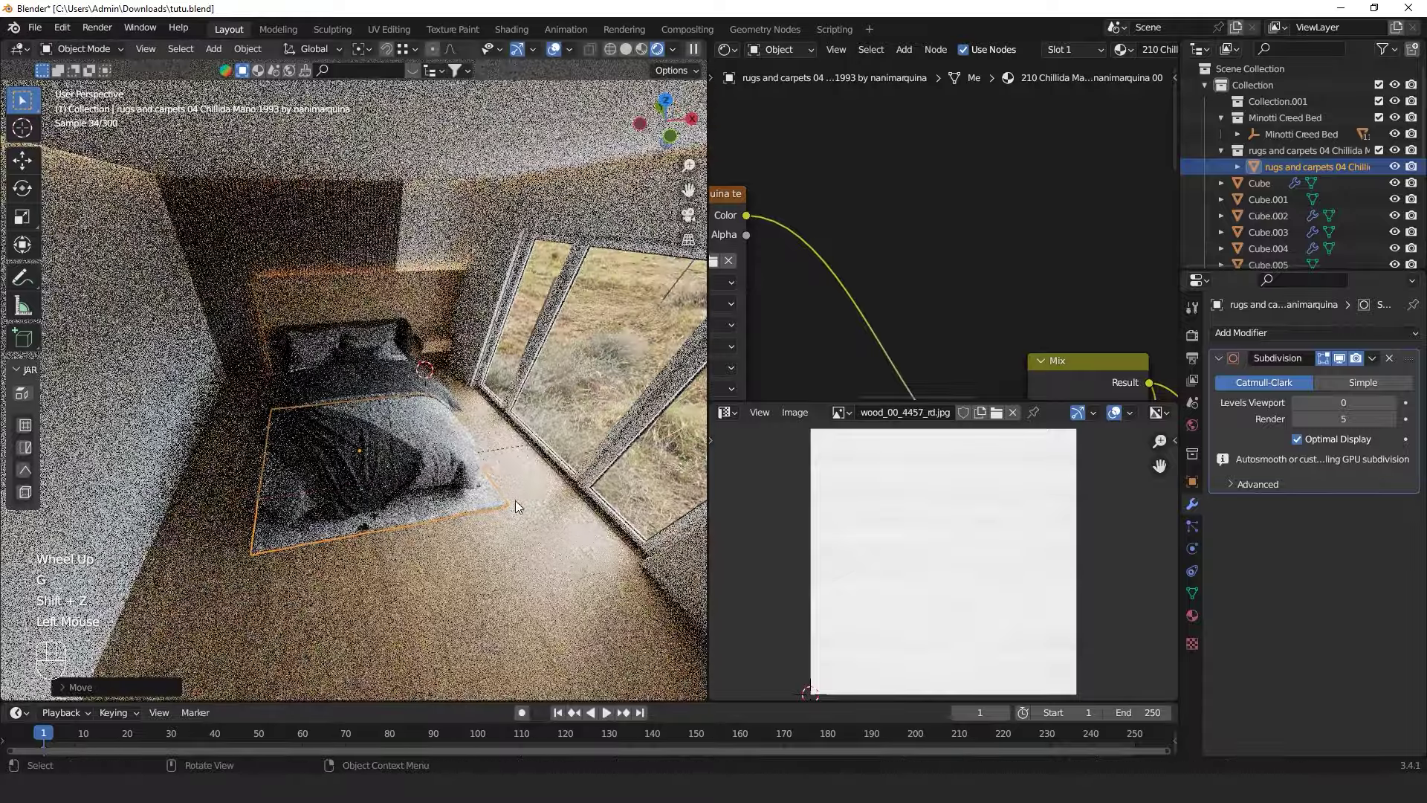
Scale the rug up about 1.15 across the floor plane and check it in front and top views
{"action": "key", "text": "s"}
{"action": "key", "text": "shift+z"}
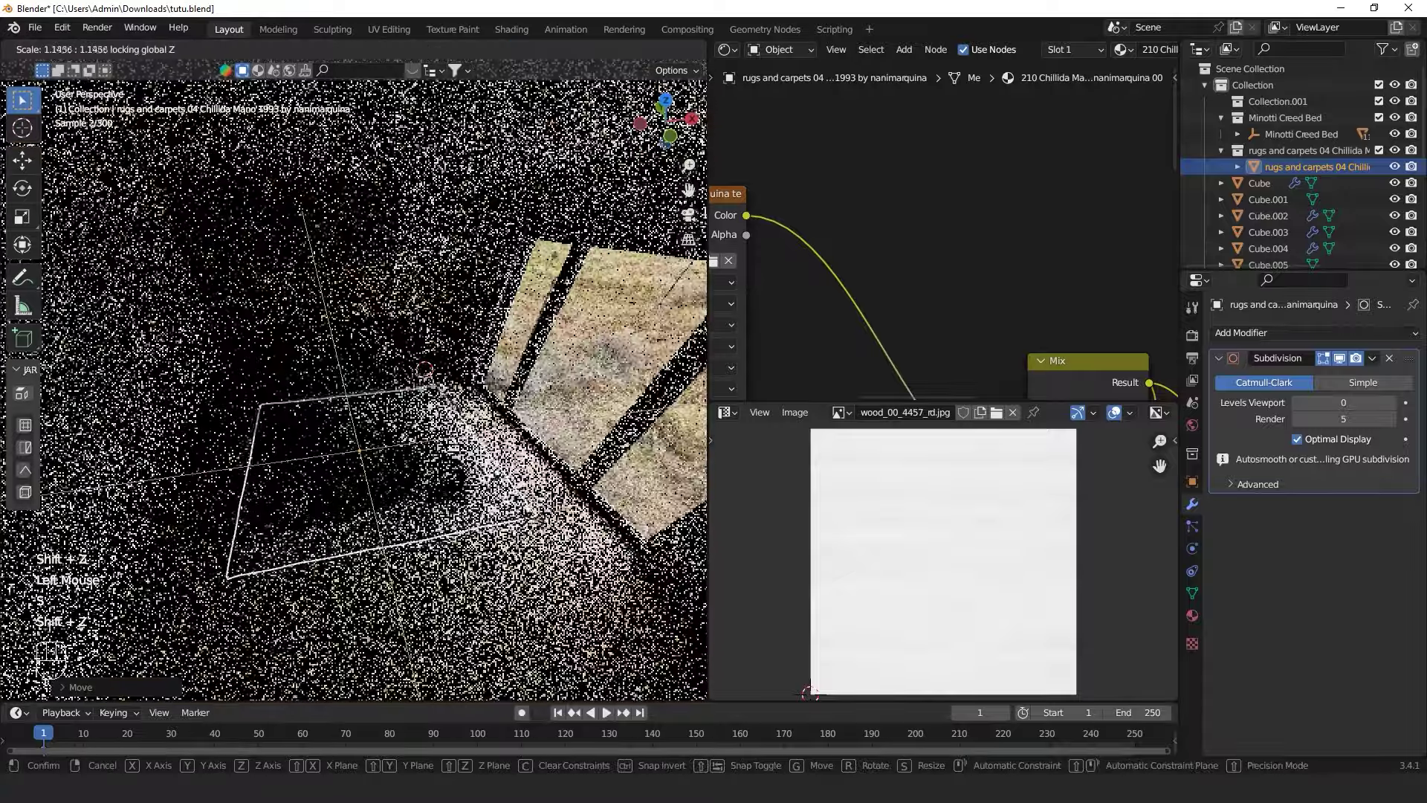
{"action": "left_click", "coordinate": [557, 536]}
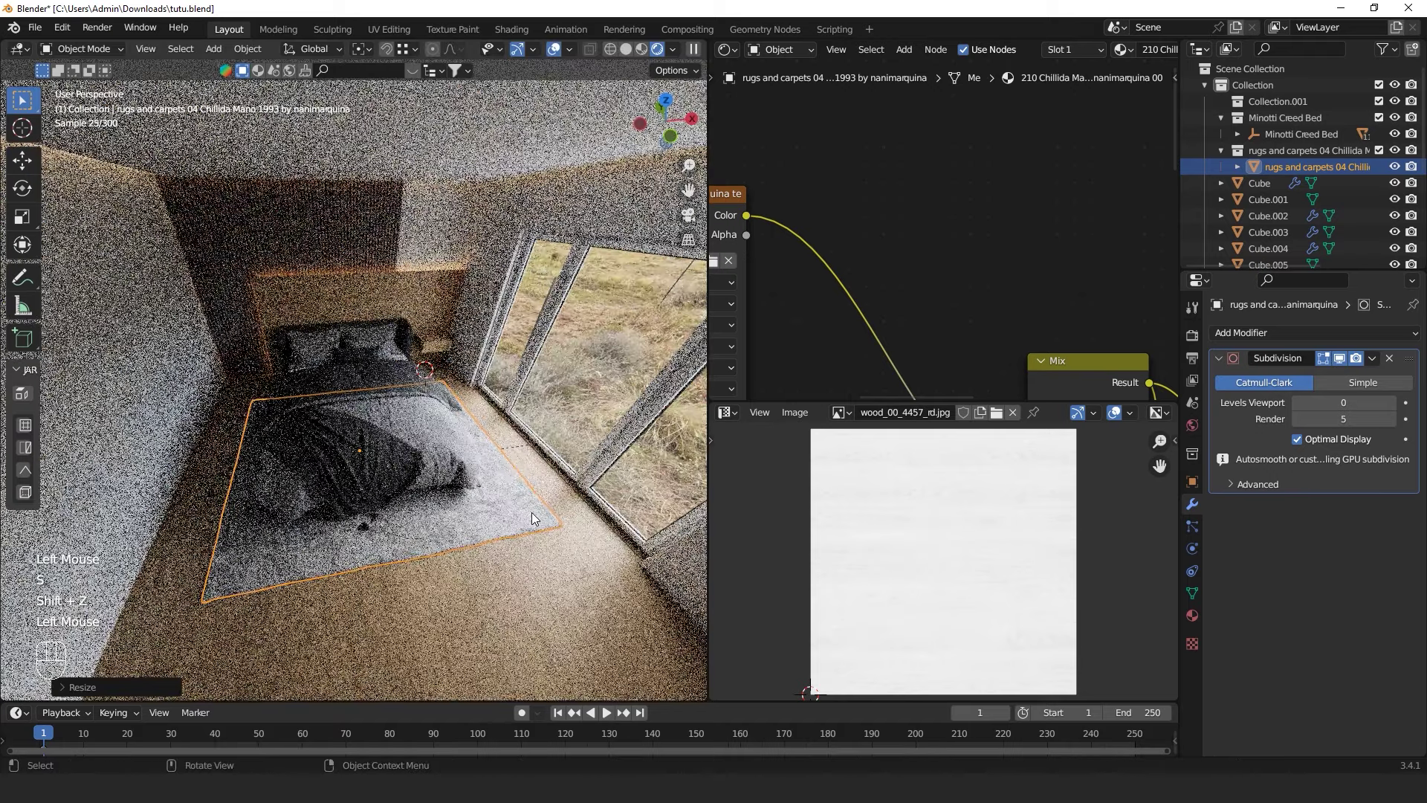
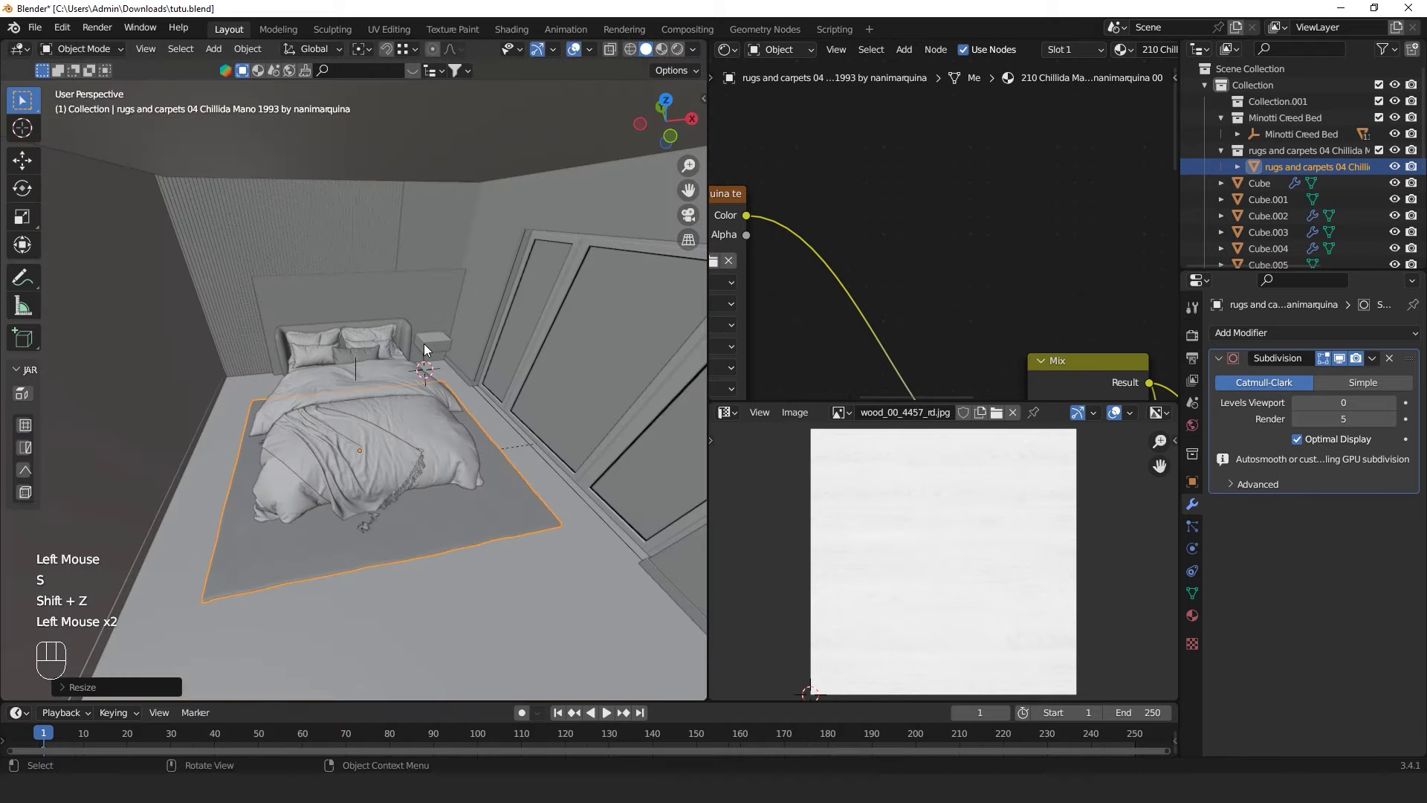
{"action": "key", "text": "KP_1"}
{"action": "key", "text": "alt+b"}
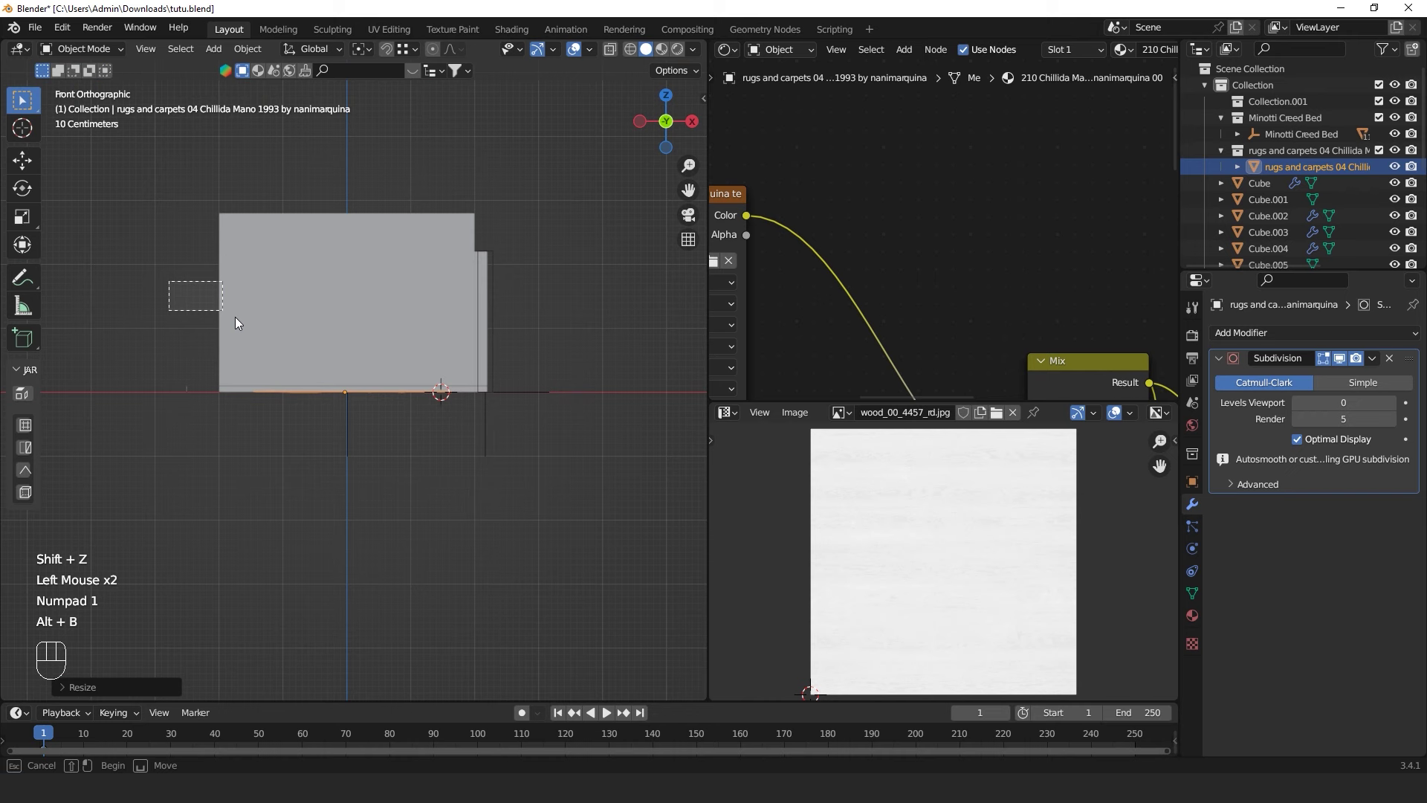
{"action": "key", "text": "KP_7"}
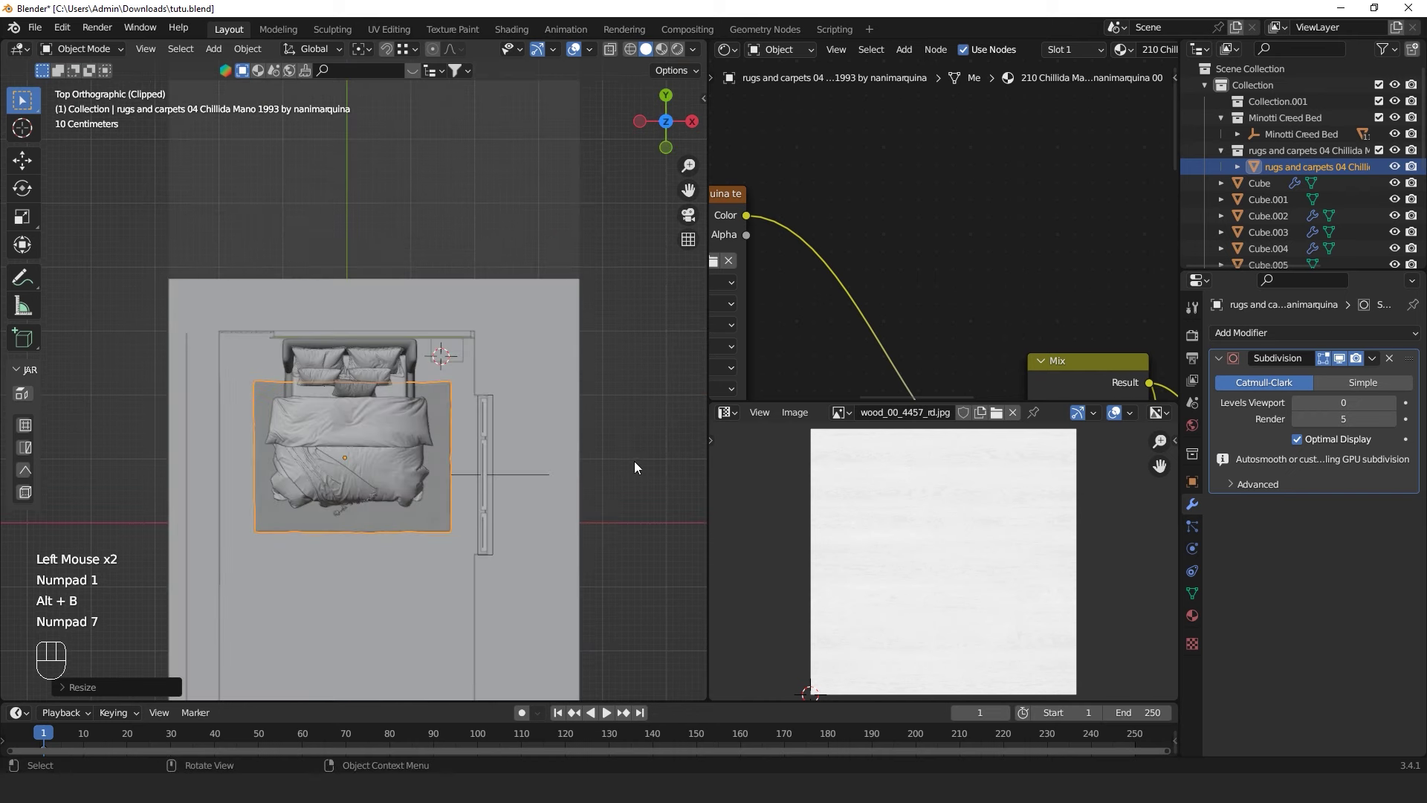
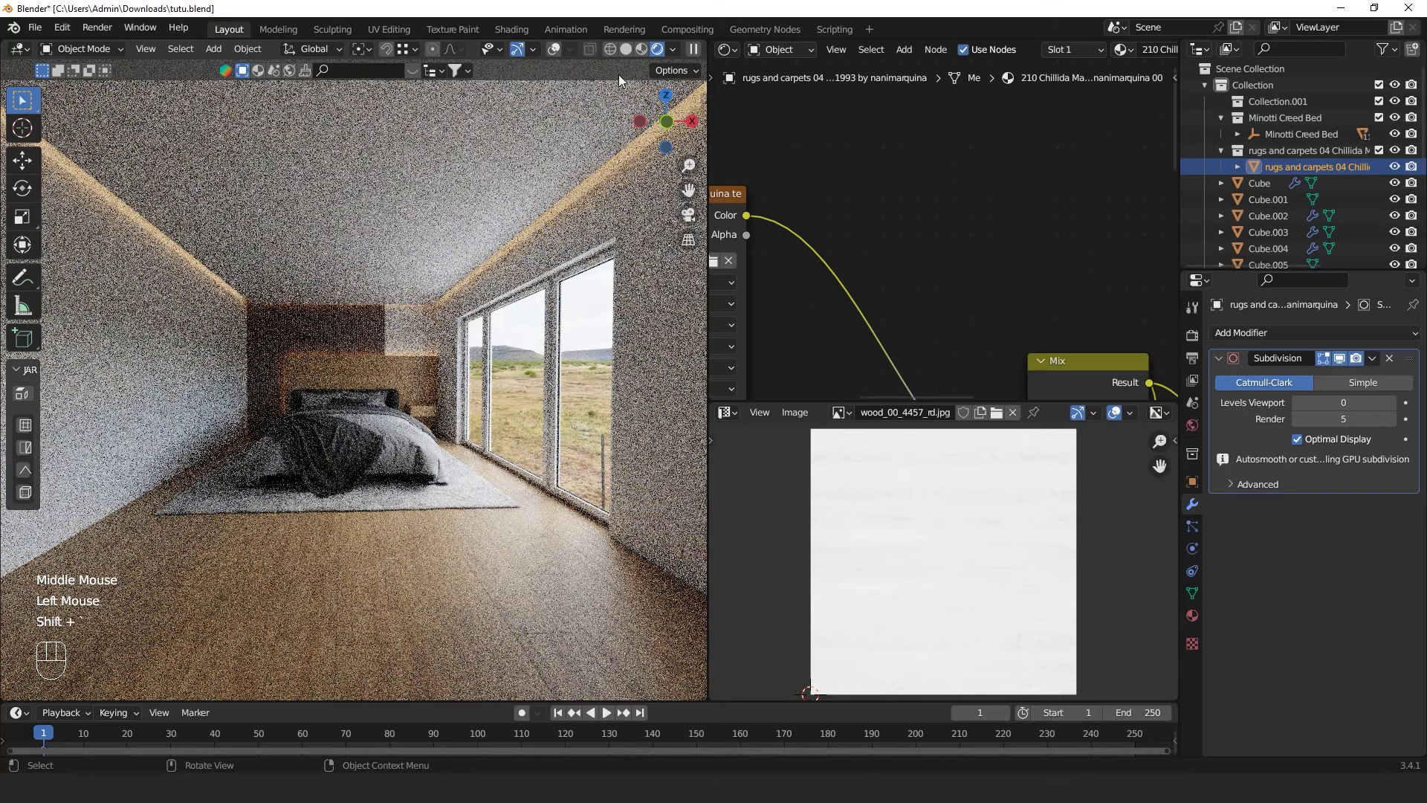
{"action": "left_click", "coordinate": [628, 55]}
{"action": "left_click_drag", "start_coordinate": [42, 30], "coordinate": [332, 147]}
{"action": "key", "text": "Escape"}
{"action": "key", "text": "alt+b"}
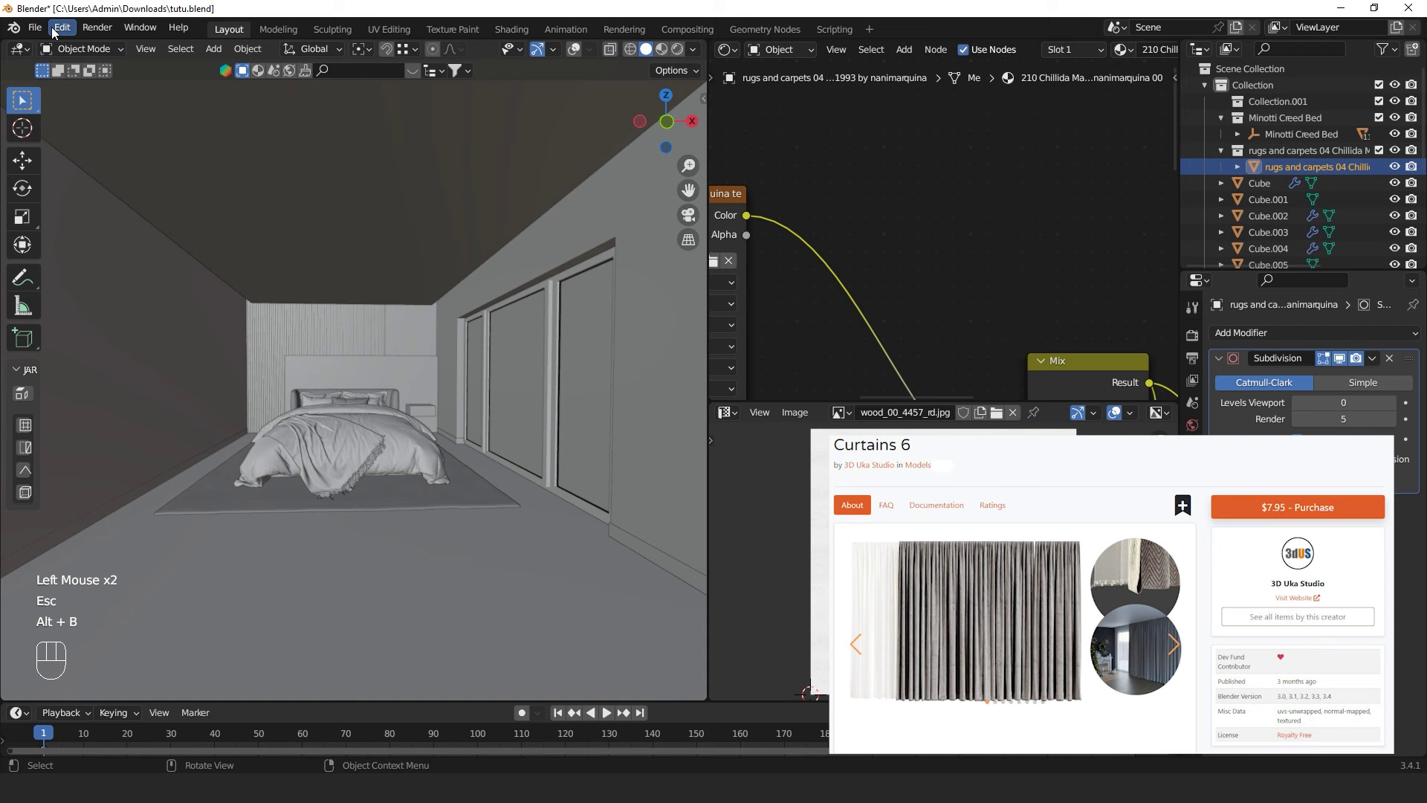
Browse File > Append into Curtains 6.blend and choose the Curtains collection
{"action": "left_click_drag", "start_coordinate": [43, 28], "coordinate": [95, 219]}
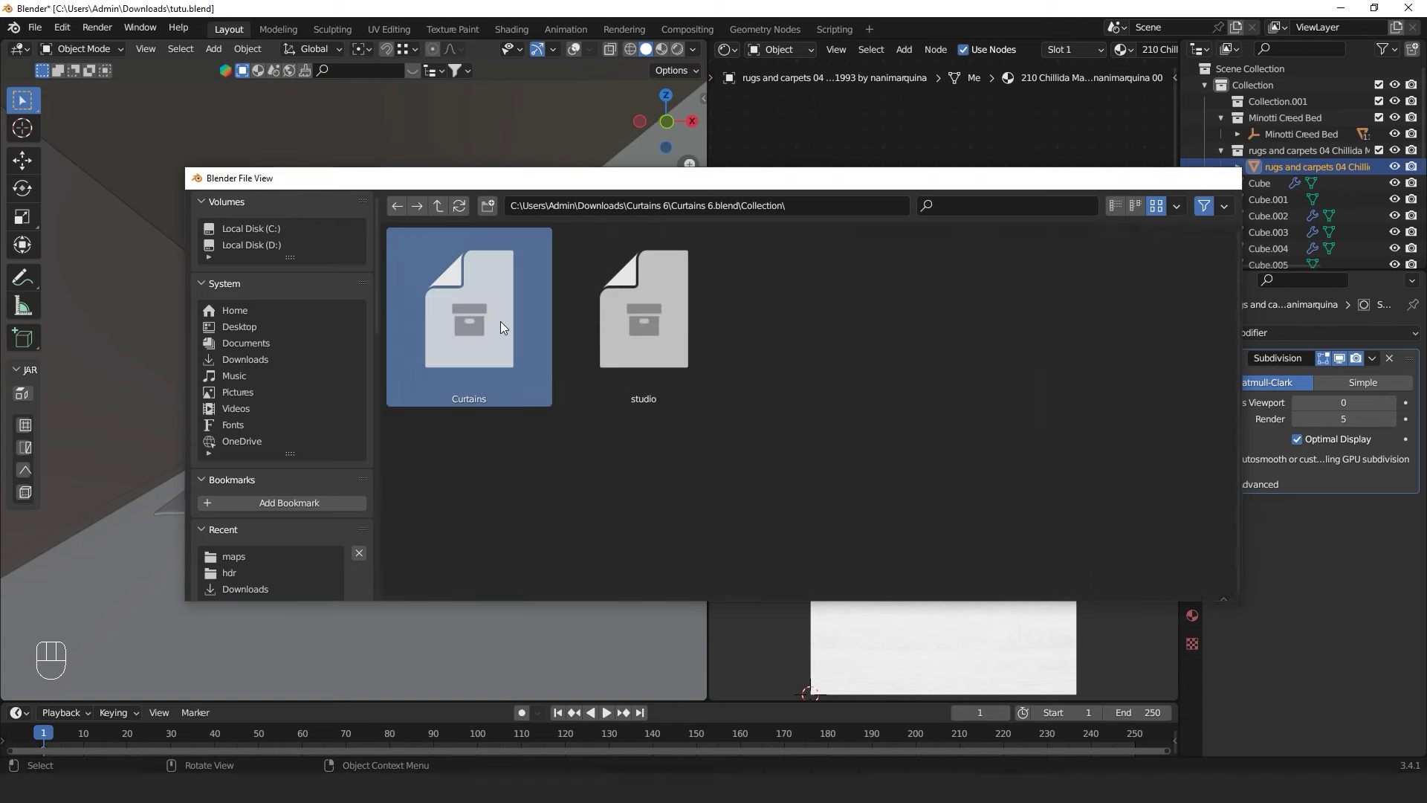
{"action": "left_click_drag", "start_coordinate": [497, 356], "coordinate": [522, 429]}
{"action": "scroll", "scroll_direction": "down", "scroll_amount": 3}
{"action": "middle_click", "coordinate": [514, 412]}
{"action": "left_click", "coordinate": [575, 49]}
{"action": "left_click", "coordinate": [355, 278]}
Turn the curtains -90° about the vertical Z axis
{"action": "middle_click", "coordinate": [388, 309]}
{"action": "key", "text": "r"}
{"action": "key", "text": "z"}
{"action": "key", "text": "KP_9"}
{"action": "key", "text": "KP_0"}
{"action": "key", "text": "KP_Subtract"}
{"action": "key", "text": "KP_Enter"}
Append the Curtains collection and shift it upward along Z
{"action": "left_click_drag", "start_coordinate": [446, 363], "coordinate": [388, 414]}
{"action": "scroll", "scroll_direction": "up", "scroll_amount": 3}
{"action": "middle_click", "coordinate": [484, 475]}
{"action": "scroll", "scroll_direction": "down", "scroll_amount": 3}
{"action": "middle_click", "coordinate": [502, 453]}
{"action": "key", "text": "g"}
{"action": "key", "text": "z"}
{"action": "left_click", "coordinate": [586, 455]}
{"action": "left_click_drag", "start_coordinate": [371, 392], "coordinate": [372, 428]}
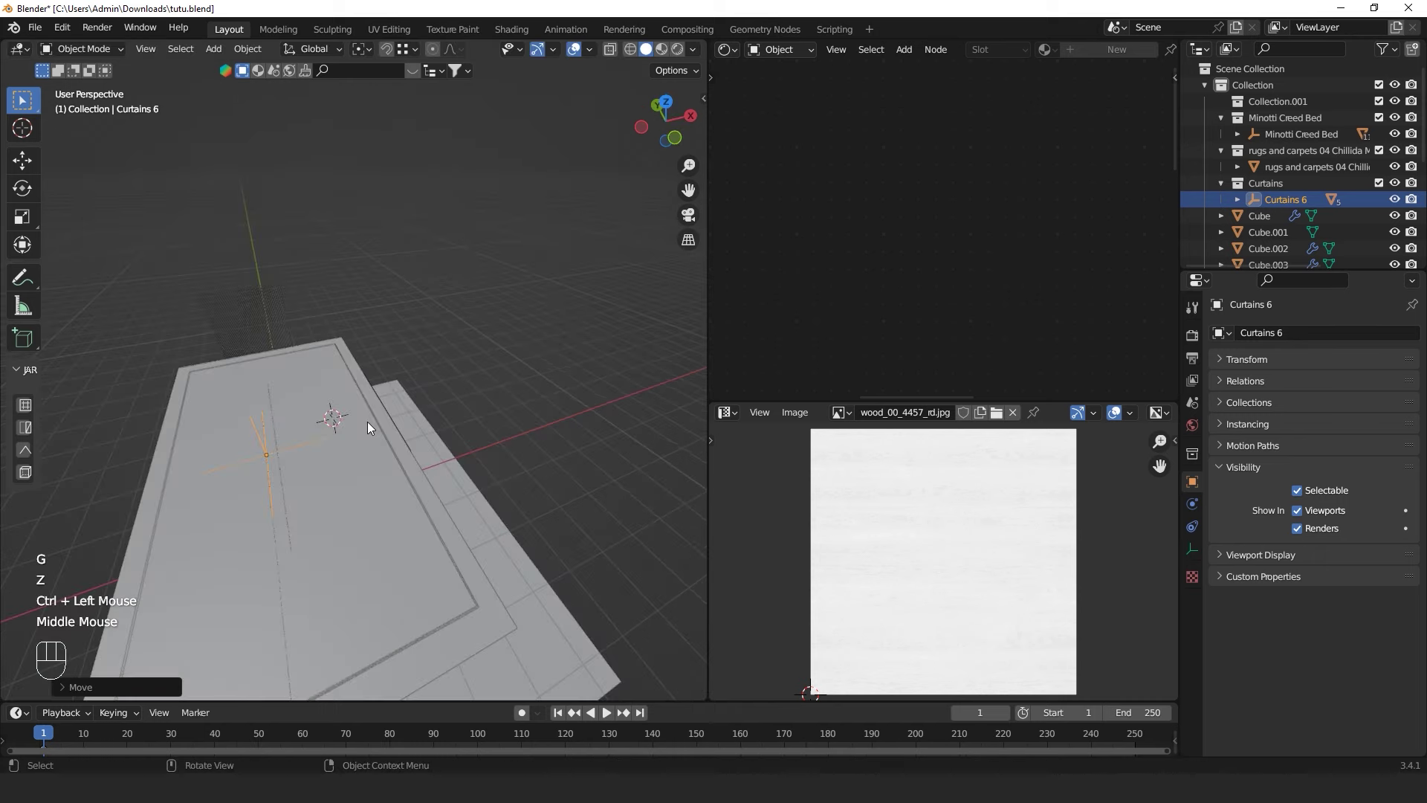
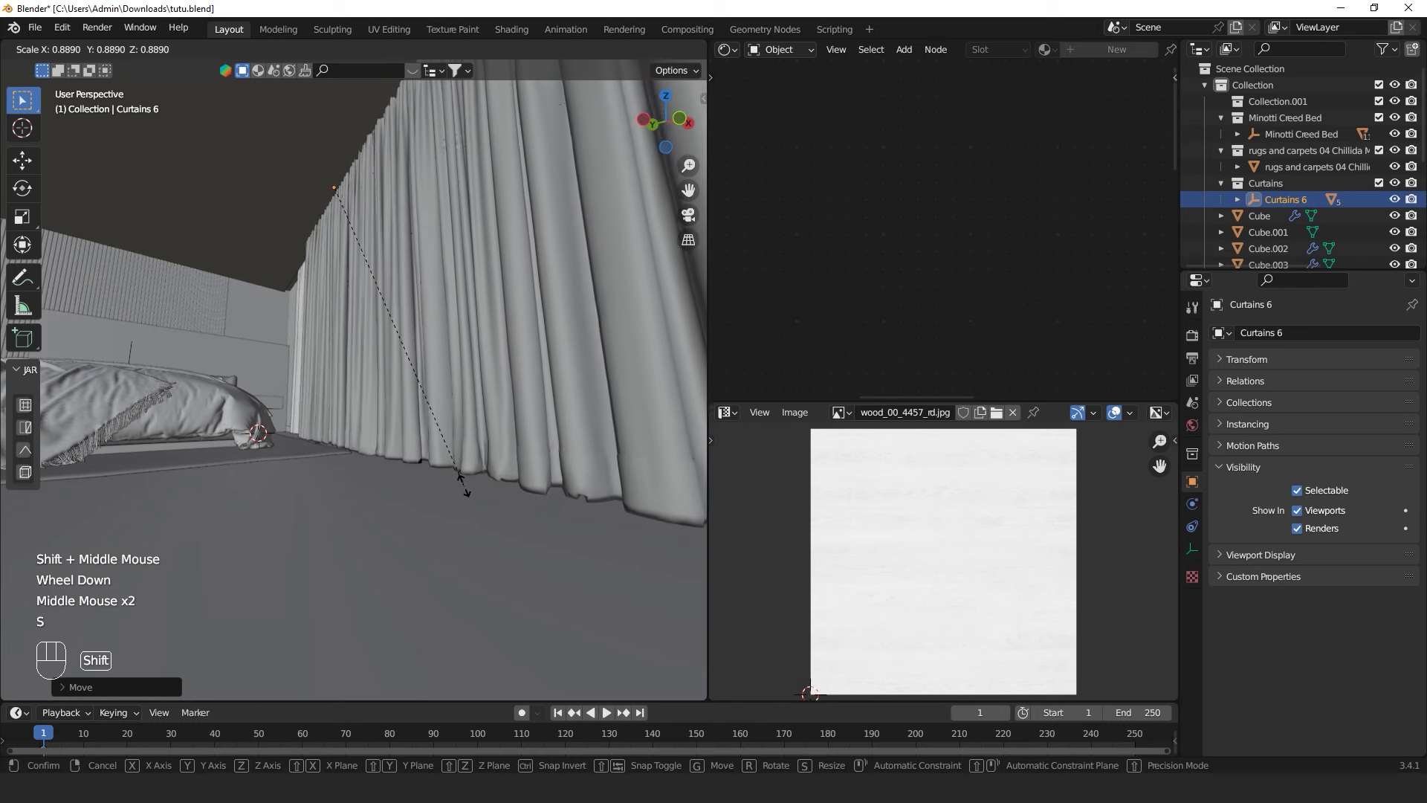
Scale the curtains down to about 0.889
{"action": "left_click", "coordinate": [464, 485]}
{"action": "left_click_drag", "start_coordinate": [460, 483], "coordinate": [436, 475]}
{"action": "key", "text": "s"}
{"action": "left_click", "coordinate": [437, 488]}
{"action": "scroll", "scroll_direction": "down", "scroll_amount": 3}
{"action": "left_click_drag", "start_coordinate": [375, 437], "coordinate": [485, 485]}
{"action": "middle_click", "coordinate": [463, 471]}
{"action": "left_click_drag", "start_coordinate": [470, 489], "coordinate": [631, 570]}
{"action": "scroll", "scroll_direction": "up", "scroll_amount": 3}
{"action": "left_click_drag", "start_coordinate": [601, 527], "coordinate": [518, 402]}
{"action": "left_click_drag", "start_coordinate": [449, 425], "coordinate": [412, 461]}
Move the curtain pieces across the floor plane to the window wall beside the bed
{"action": "left_click", "coordinate": [352, 365]}
{"action": "left_click", "coordinate": [444, 372]}
{"action": "left_click", "coordinate": [394, 360]}
{"action": "left_click_drag", "start_coordinate": [551, 413], "coordinate": [427, 458]}
{"action": "scroll", "scroll_direction": "down", "scroll_amount": 3}
{"action": "middle_click", "coordinate": [430, 461]}
{"action": "key", "text": "g"}
{"action": "key", "text": "shift+z"}
{"action": "left_click", "coordinate": [124, 515]}
{"action": "left_click_drag", "start_coordinate": [259, 487], "coordinate": [294, 432]}
{"action": "scroll", "scroll_direction": "up", "scroll_amount": 3}
{"action": "middle_click", "coordinate": [327, 431]}
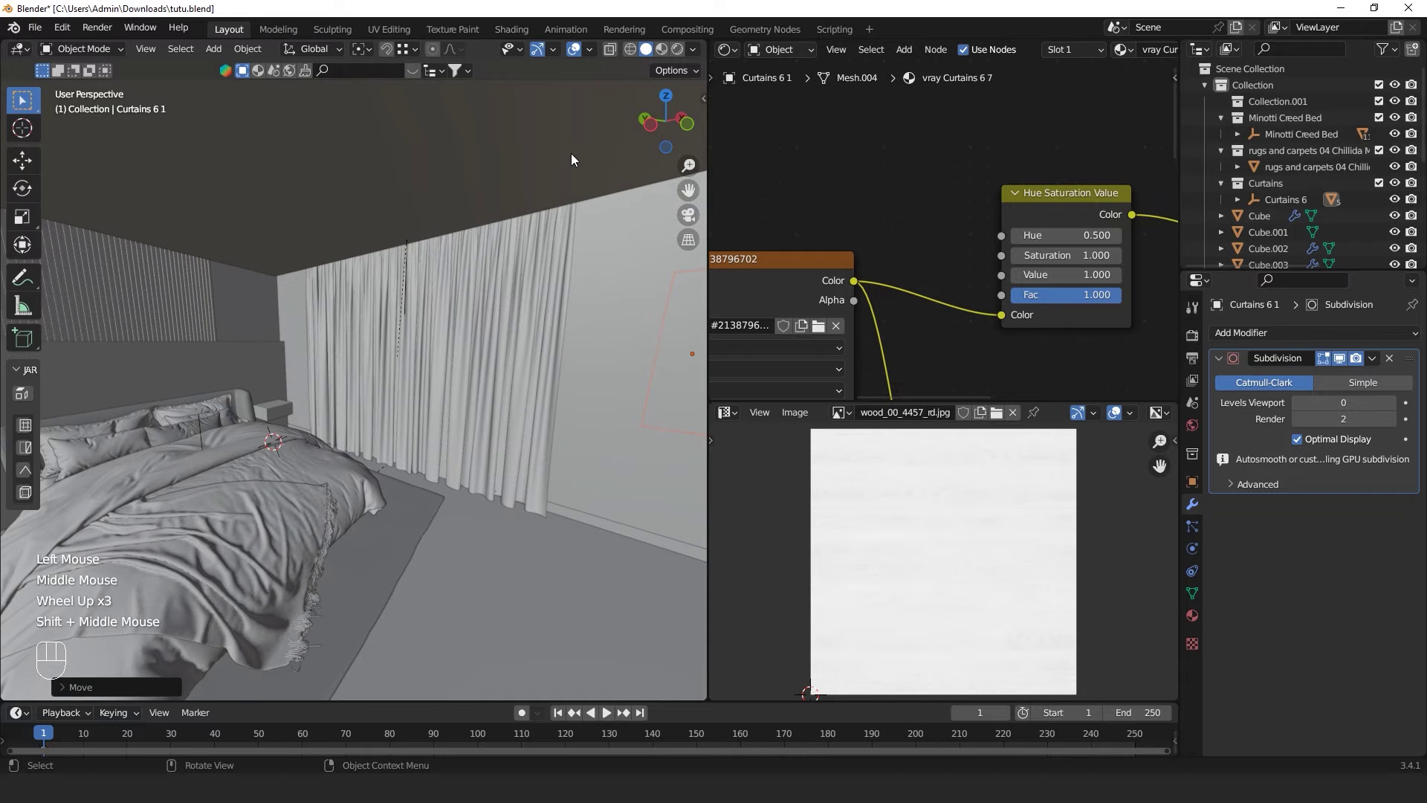
Preview the curtains in Rendered shading from around the window and bed
{"action": "left_click", "coordinate": [680, 67]}
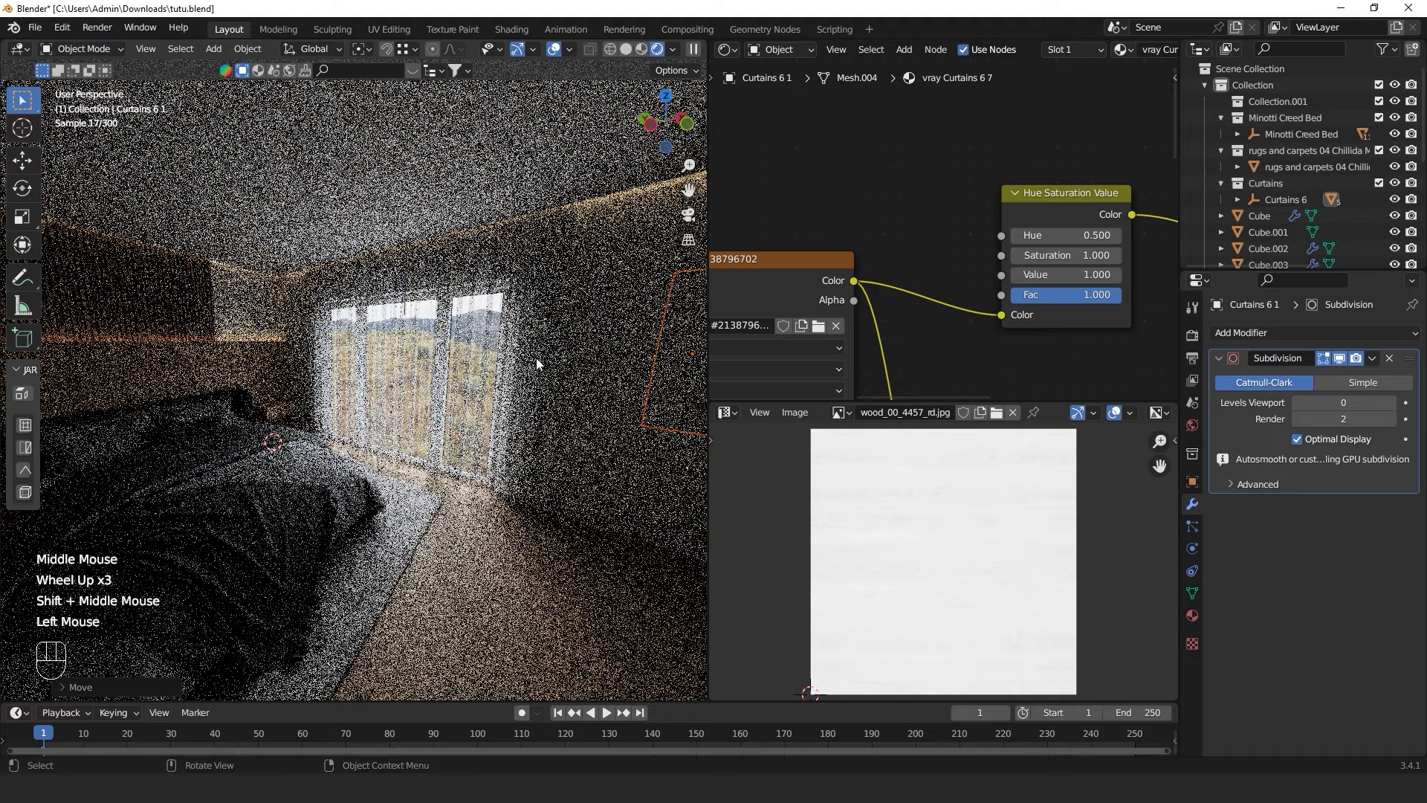
{"action": "left_click_drag", "start_coordinate": [533, 359], "coordinate": [513, 353]}
{"action": "scroll", "scroll_direction": "down", "scroll_amount": 3}
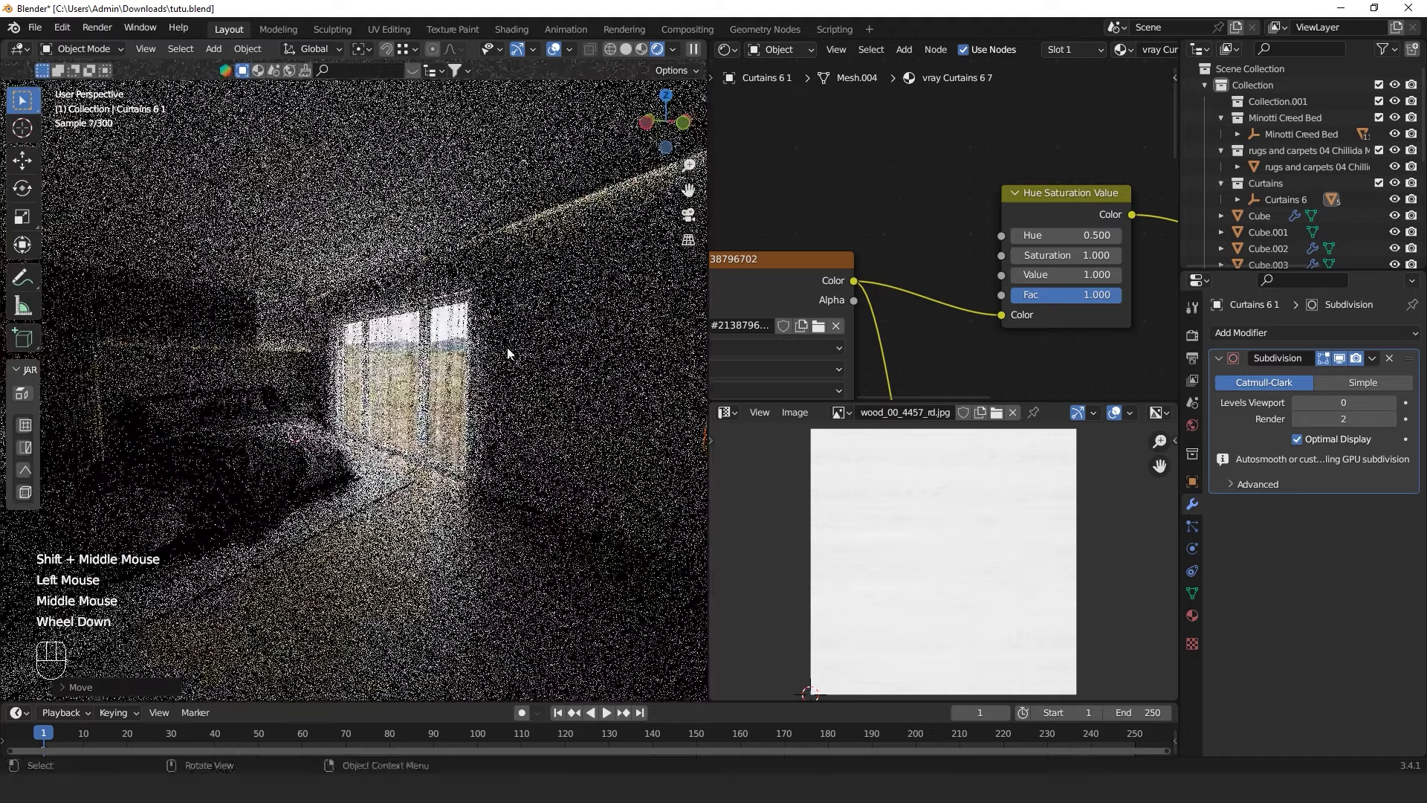
{"action": "middle_click", "coordinate": [507, 376]}
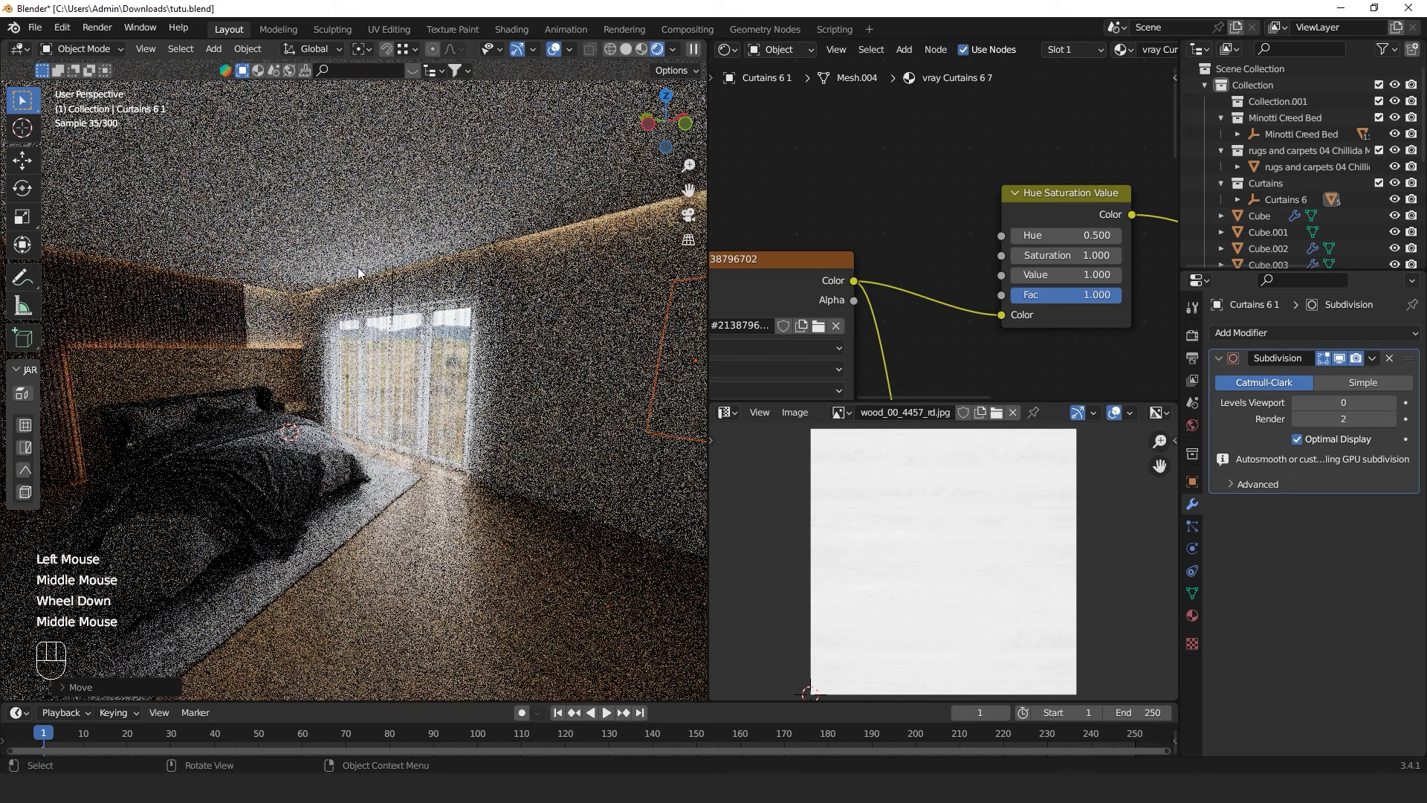
{"action": "left_click_drag", "start_coordinate": [527, 435], "coordinate": [478, 469]}
{"action": "scroll", "scroll_direction": "down", "scroll_amount": 3}
{"action": "left_click", "coordinate": [646, 395]}
{"action": "scroll", "scroll_direction": "down", "scroll_amount": 3}
{"action": "middle_click", "coordinate": [640, 458]}
{"action": "left_click", "coordinate": [570, 384]}
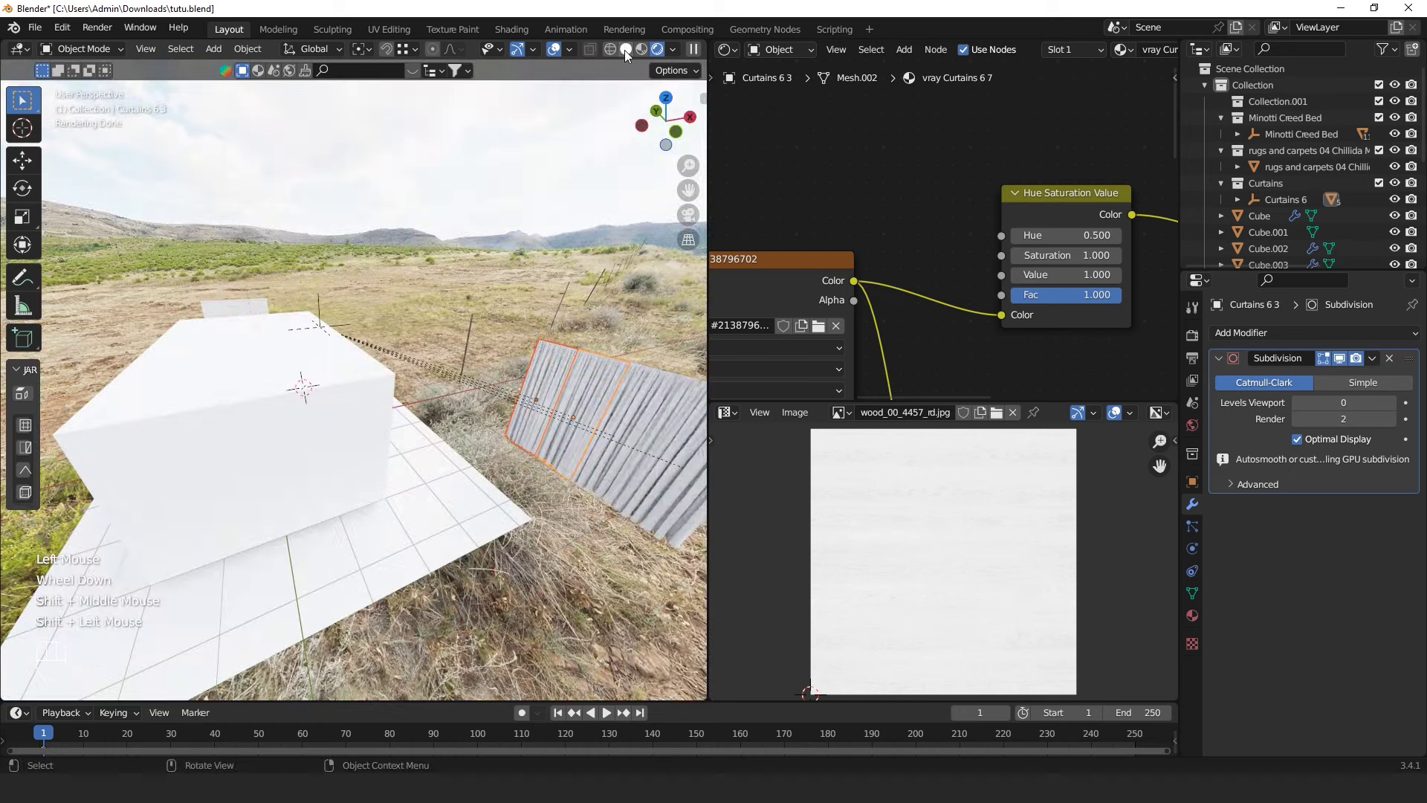
In Solid shading and top view, start moving a Curtains 6 panel toward the windows
{"action": "left_click", "coordinate": [627, 53]}
{"action": "left_click", "coordinate": [531, 350]}
{"action": "key", "text": "KP_7"}
{"action": "scroll", "scroll_direction": "up", "scroll_amount": 3}
{"action": "key", "text": "z"}
{"action": "key", "text": "g"}
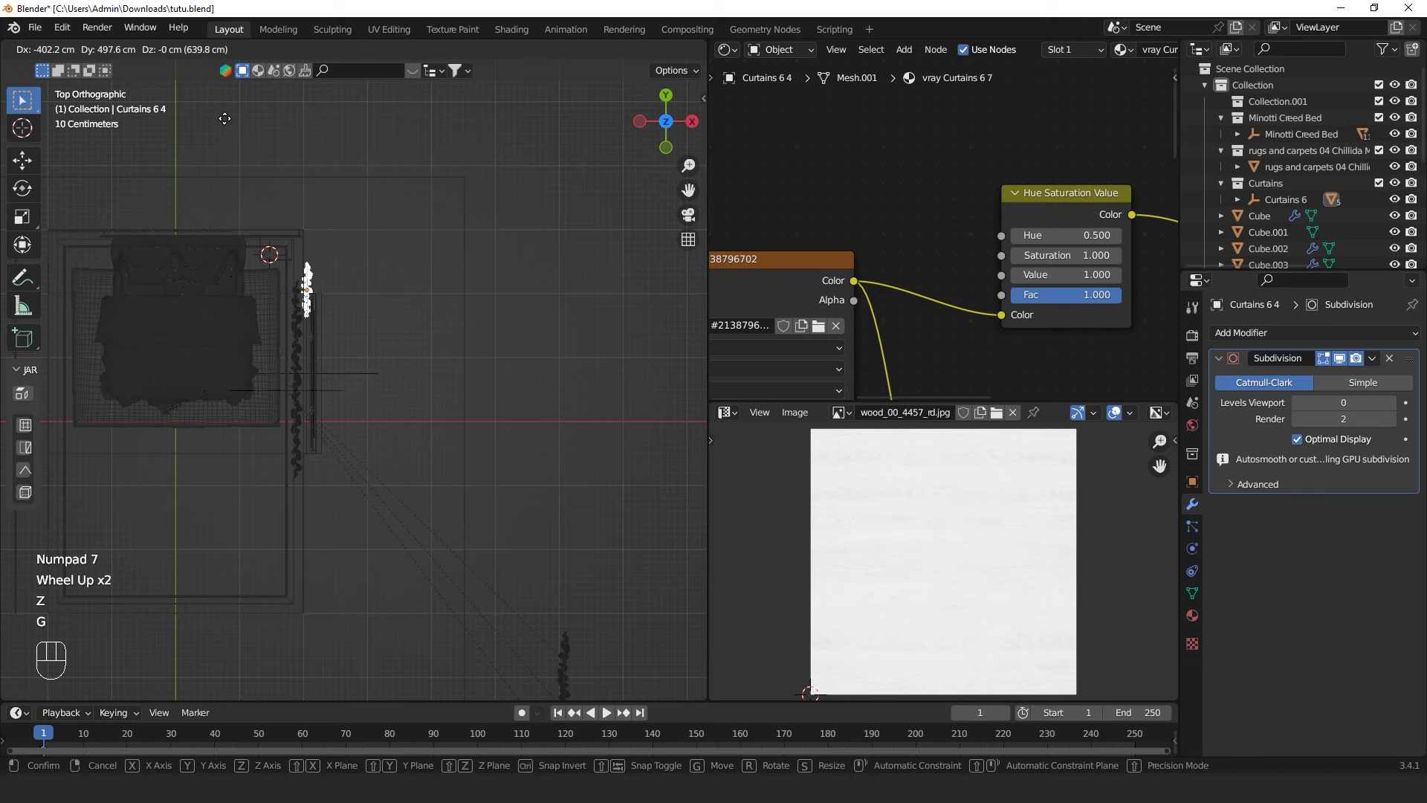
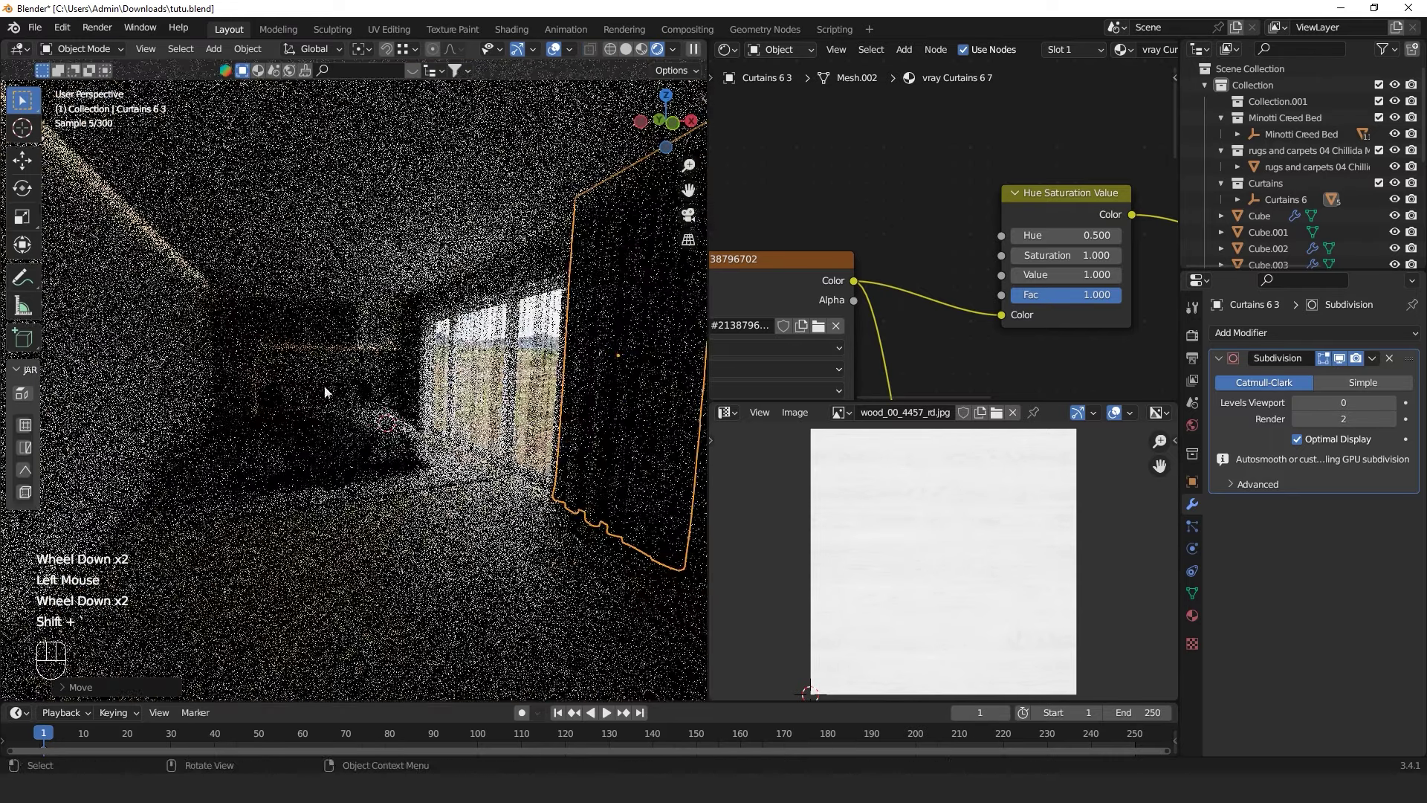
Confirm the panel's place at the windows after a fly-through check and hide it
{"action": "key", "text": "shift+`"}
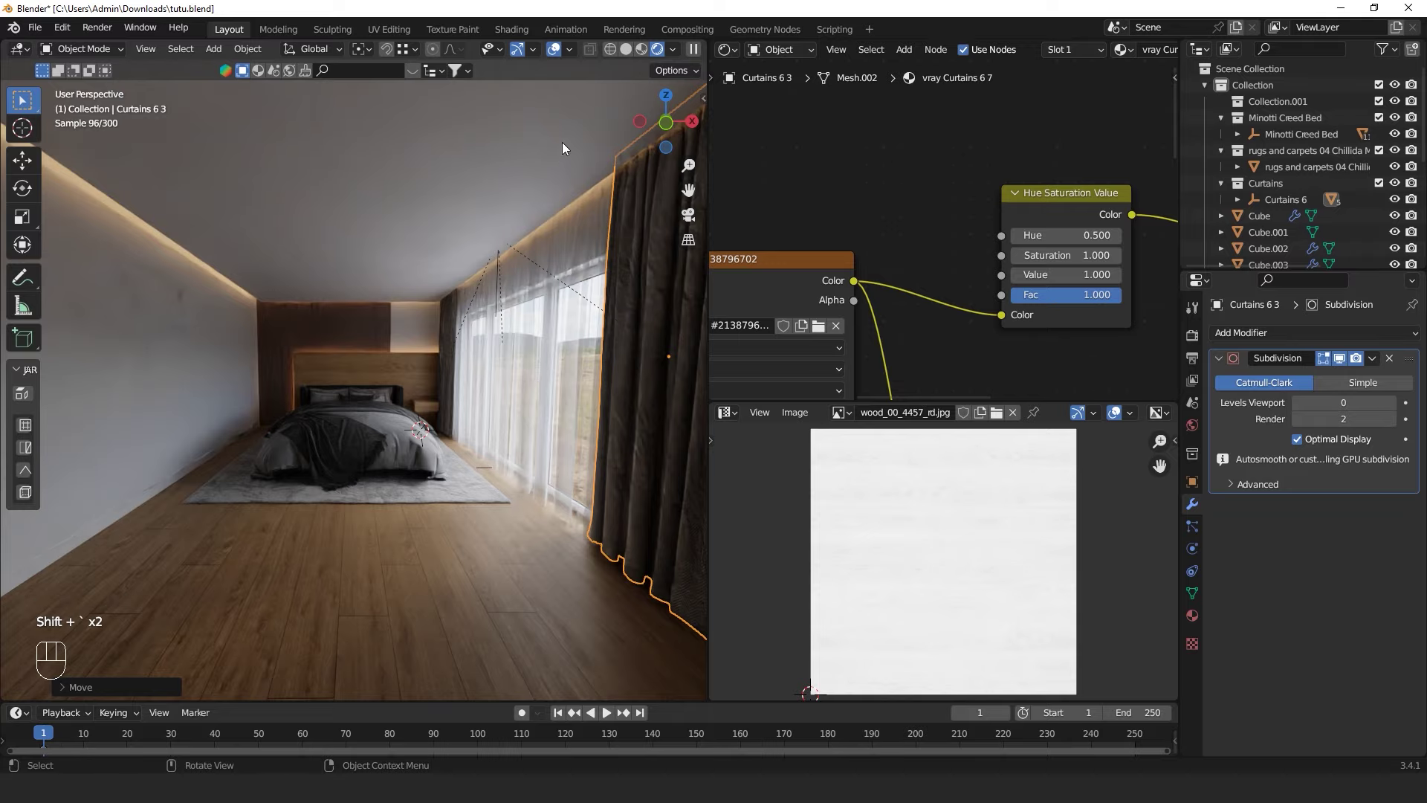
{"action": "left_click", "coordinate": [527, 358]}
{"action": "key", "text": "h"}
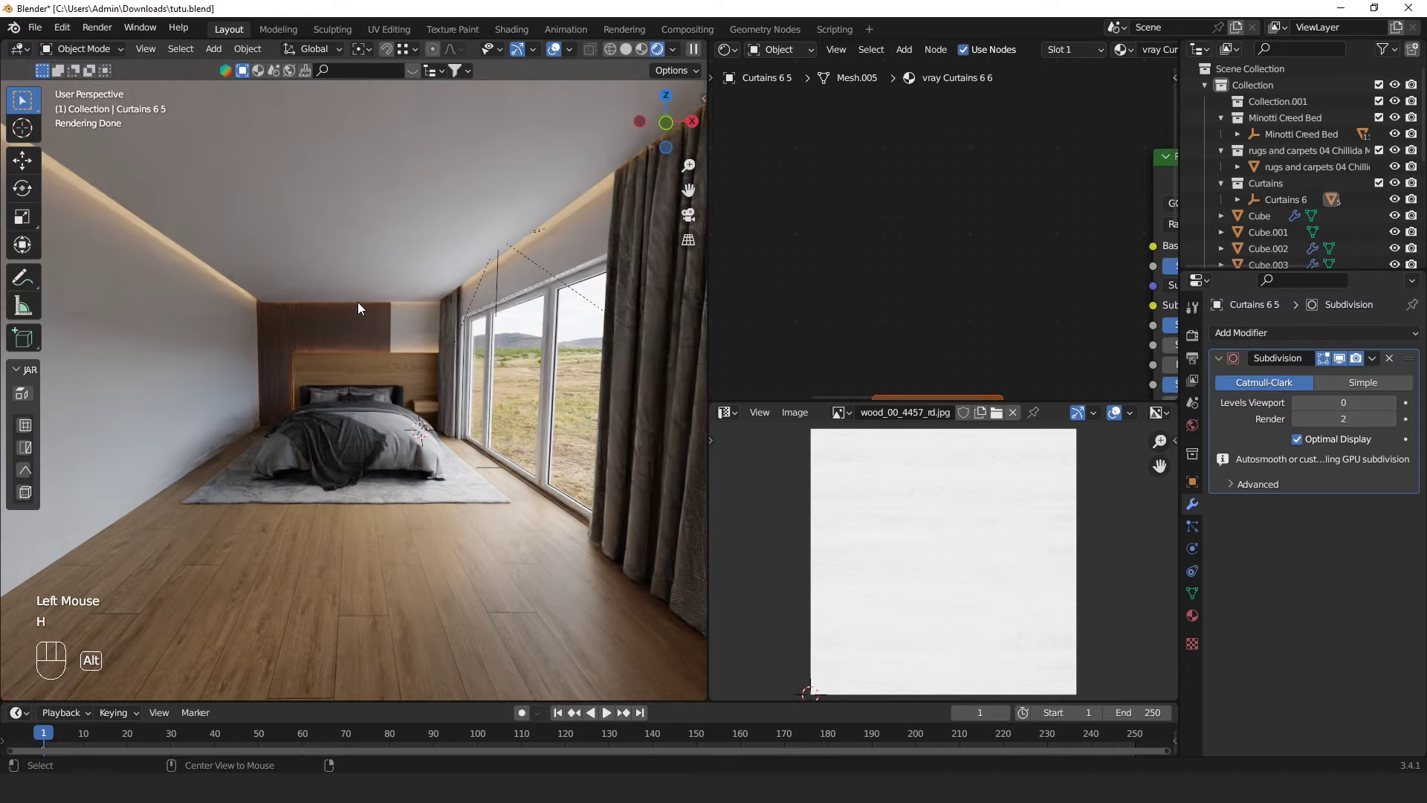
Unhide and select the sheer curtain panel and add a Transparent BSDF to its material
{"action": "key", "text": "h"}
{"action": "left_click", "coordinate": [513, 359]}
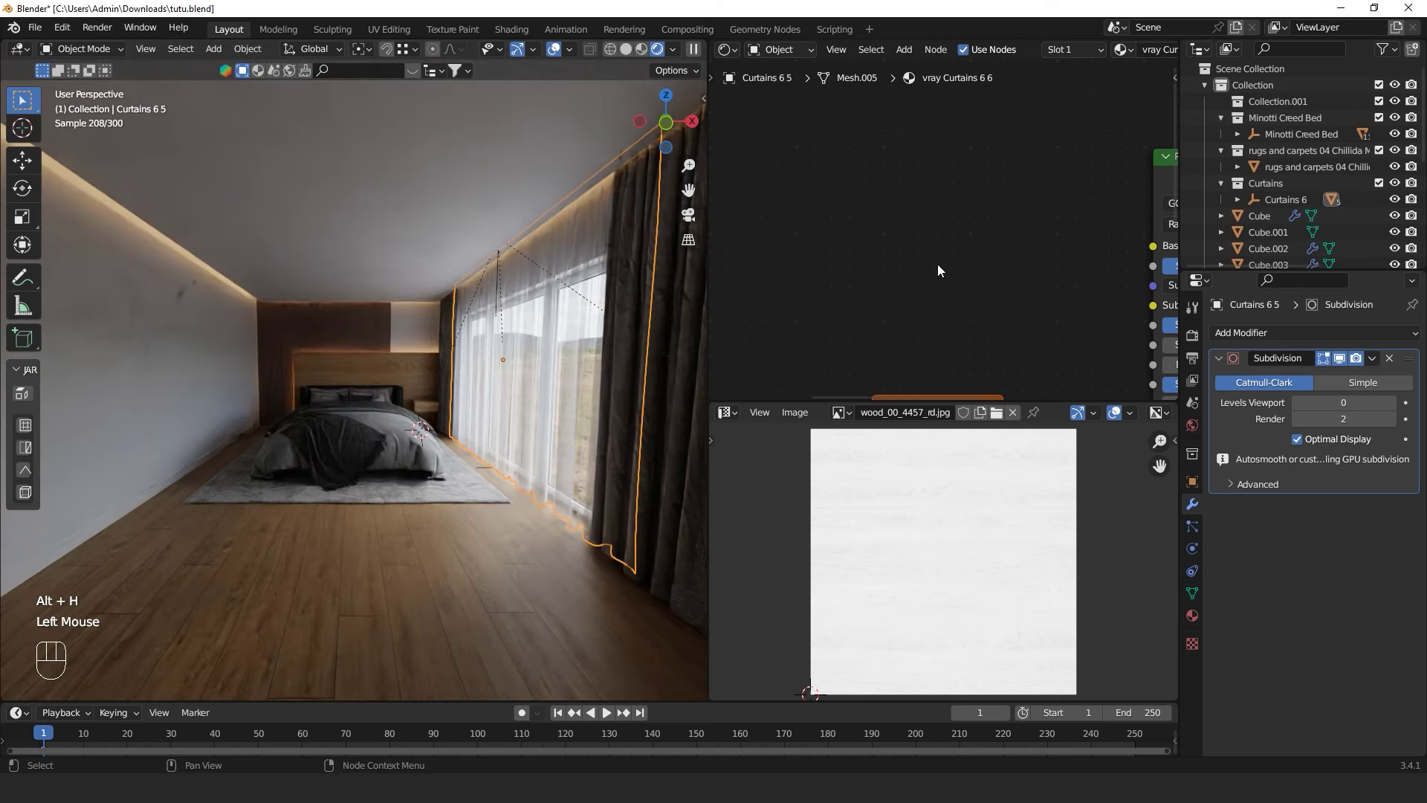
{"action": "scroll", "scroll_direction": "down", "scroll_amount": 3}
{"action": "scroll", "scroll_direction": "down", "scroll_amount": 3}
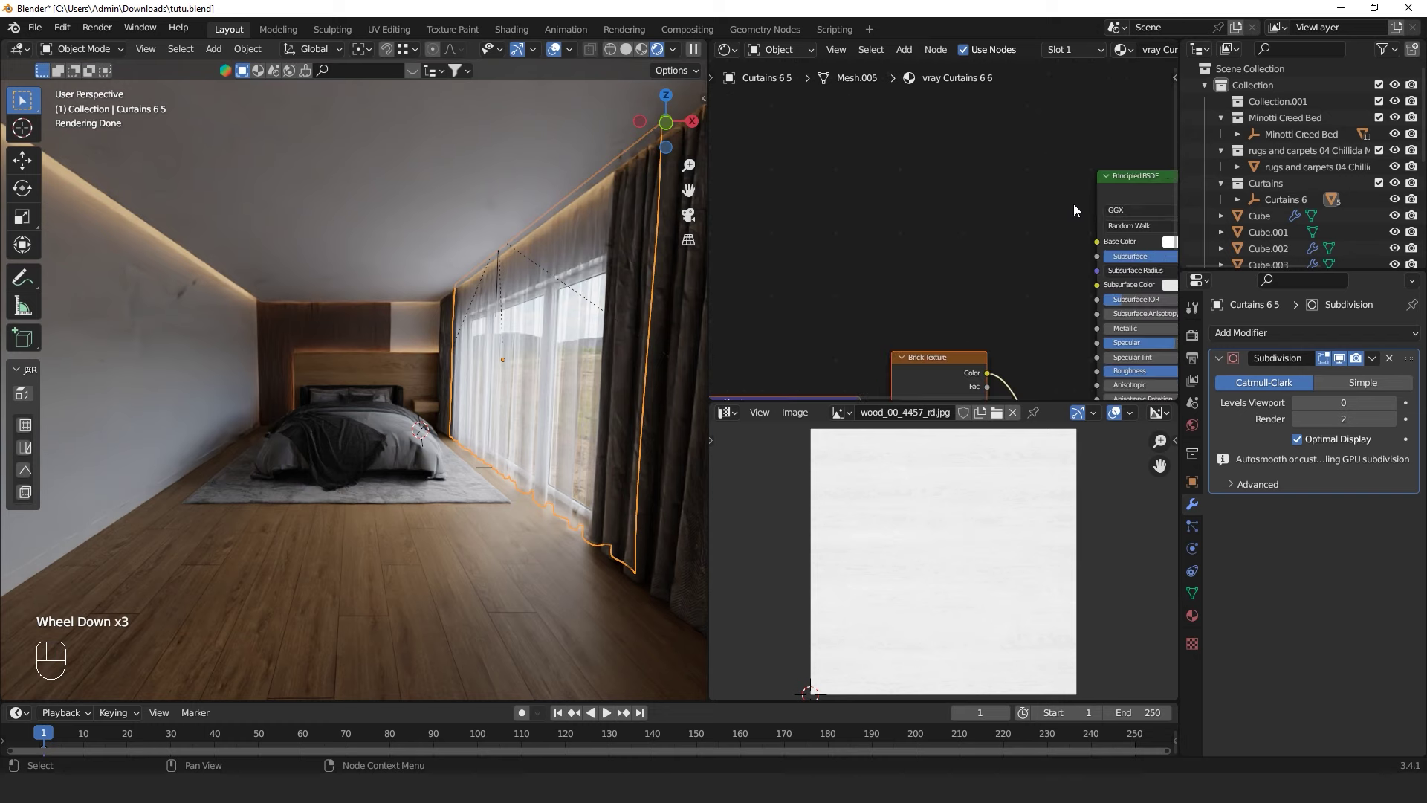
{"action": "left_click_drag", "start_coordinate": [1077, 209], "coordinate": [804, 311]}
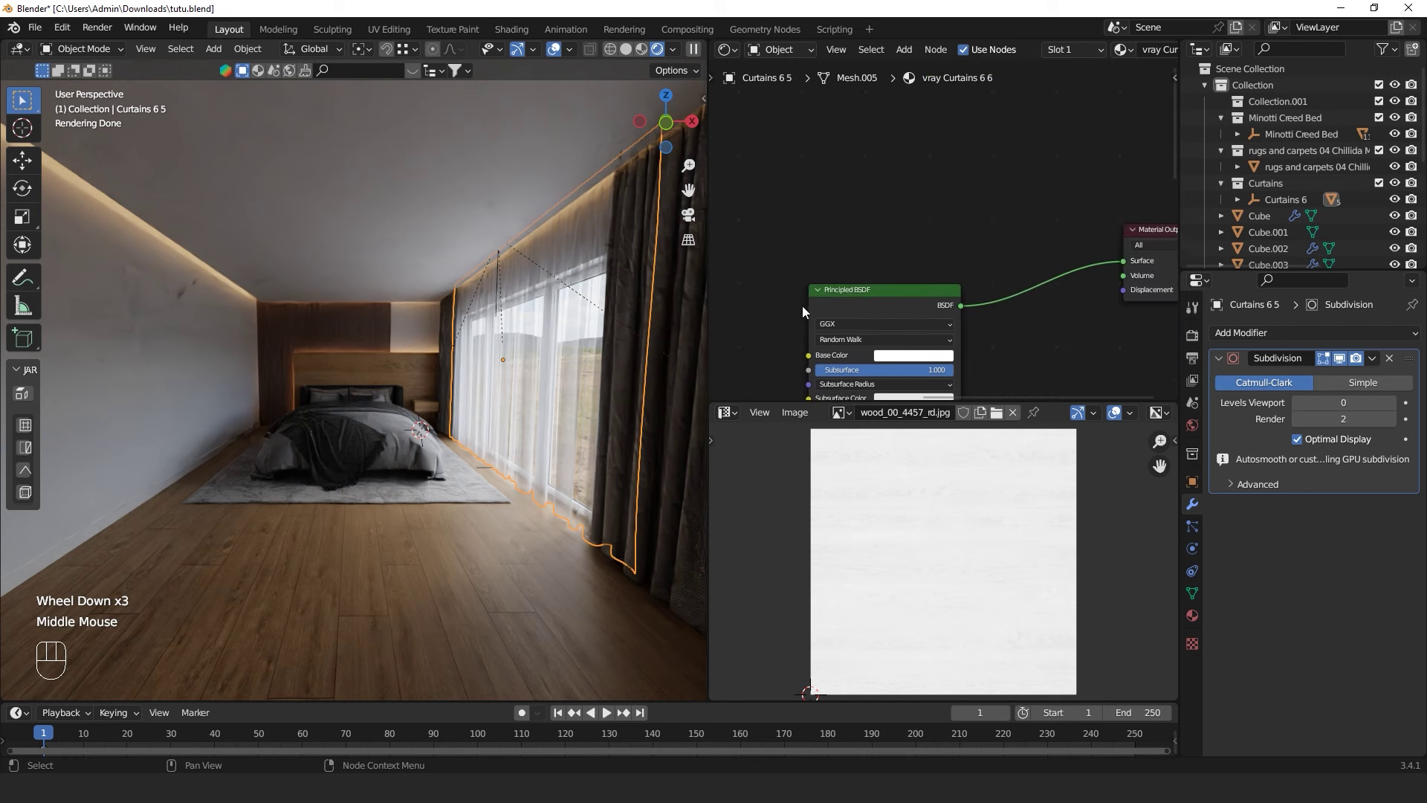
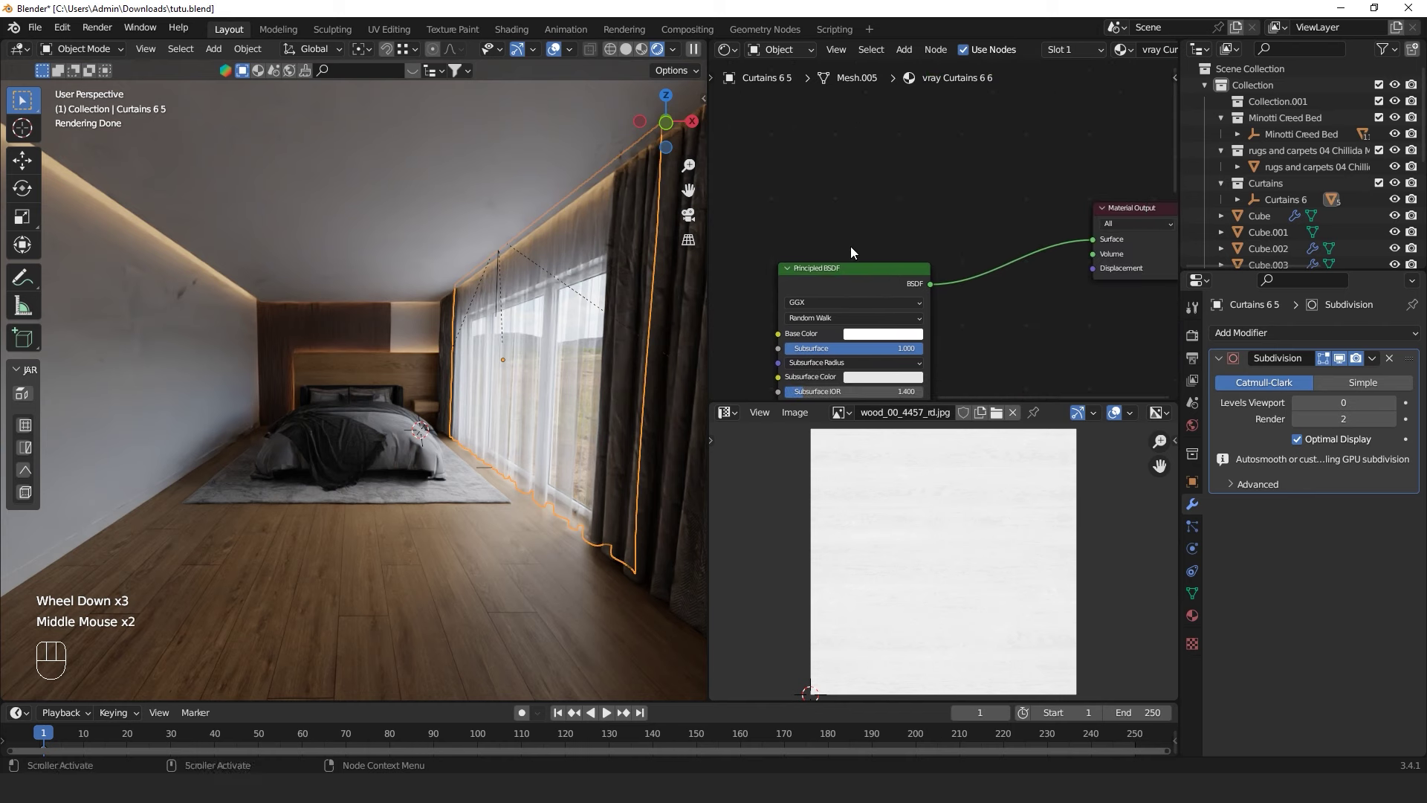
{"action": "key", "text": "space"}
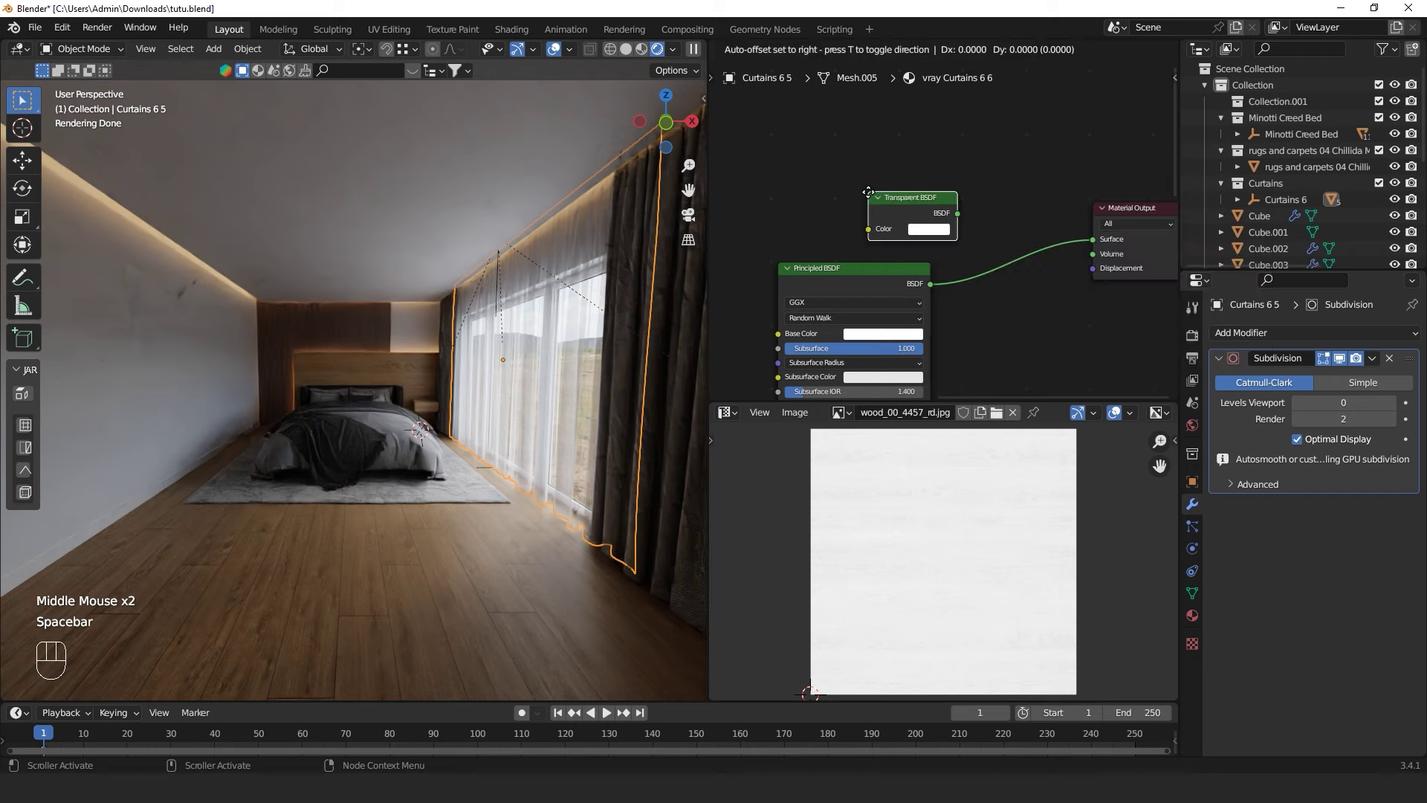
Mix the Transparent with the Principled BSDF and add Light Path and Math Add nodes
{"action": "left_click_drag", "start_coordinate": [910, 279], "coordinate": [1010, 327]}
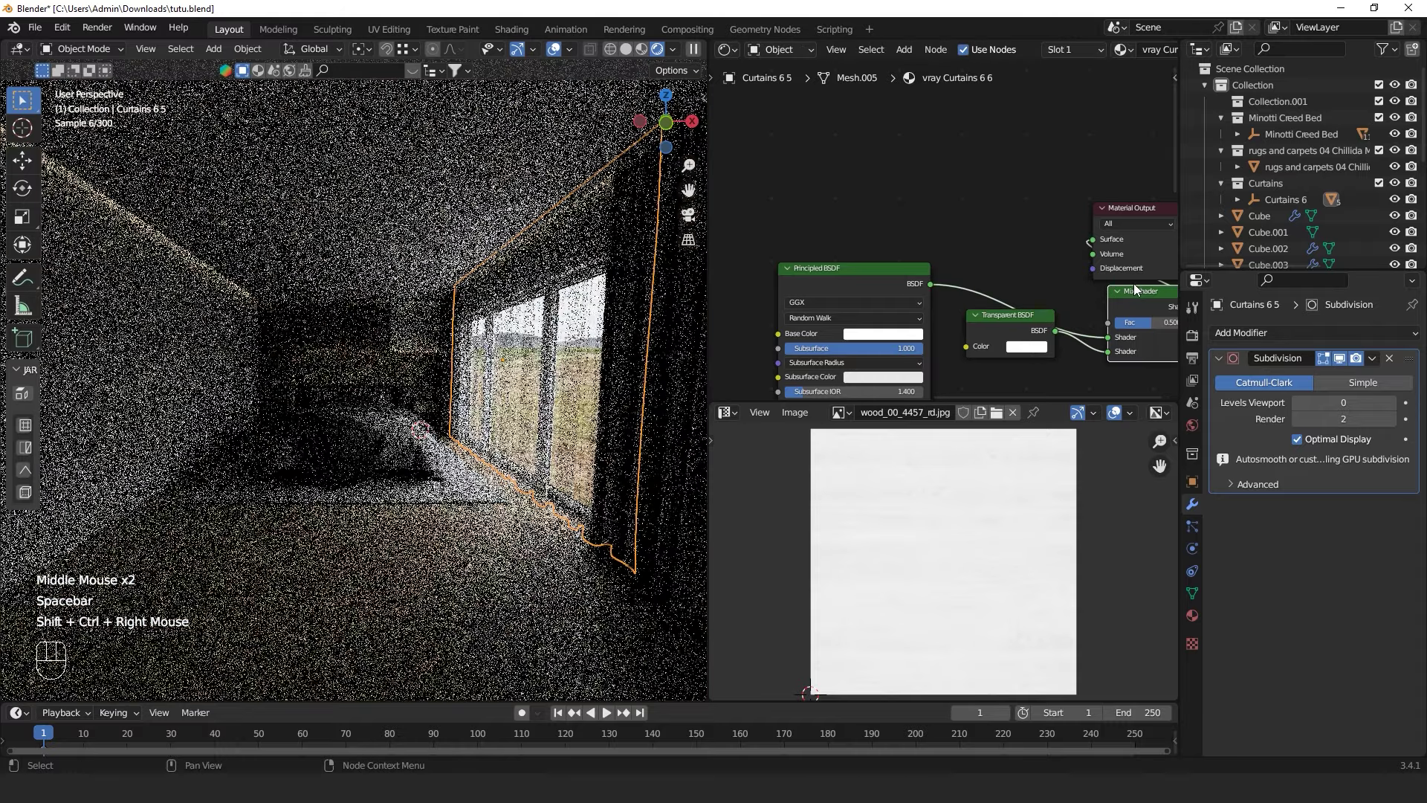
{"action": "left_click", "coordinate": [1138, 218]}
{"action": "left_click", "coordinate": [1148, 305]}
{"action": "key", "text": "space"}
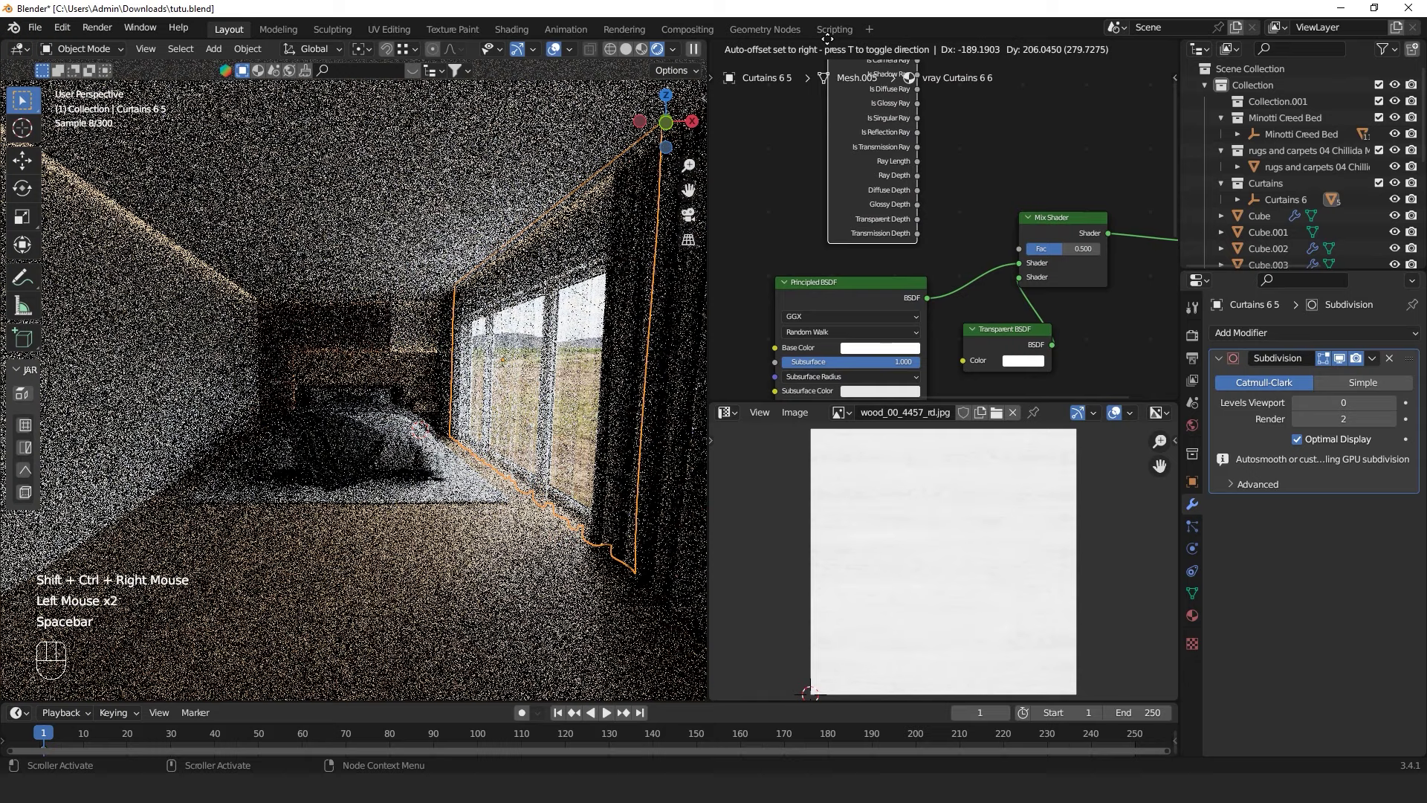
{"action": "key", "text": "space"}
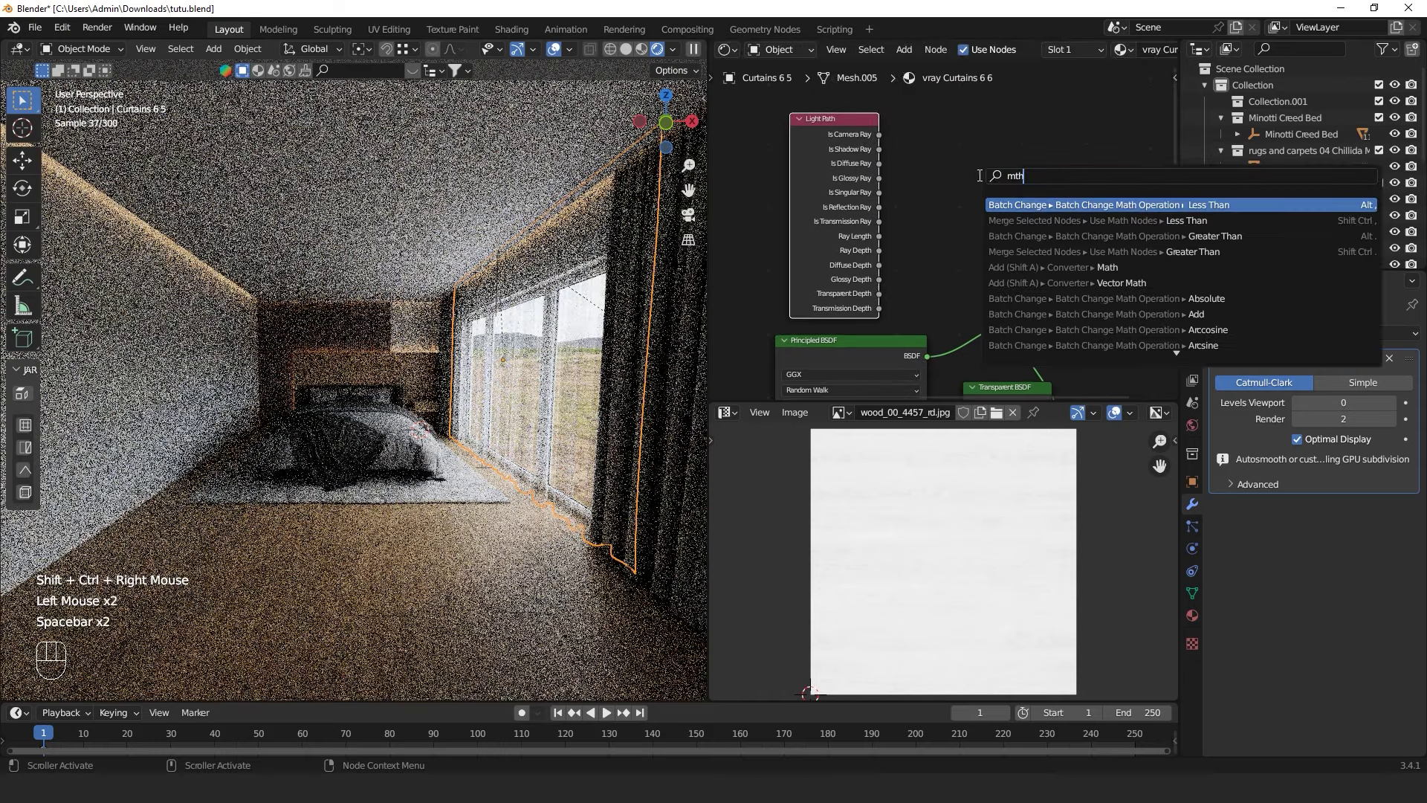
{"action": "left_click", "coordinate": [989, 187]}
{"action": "key", "text": "space"}
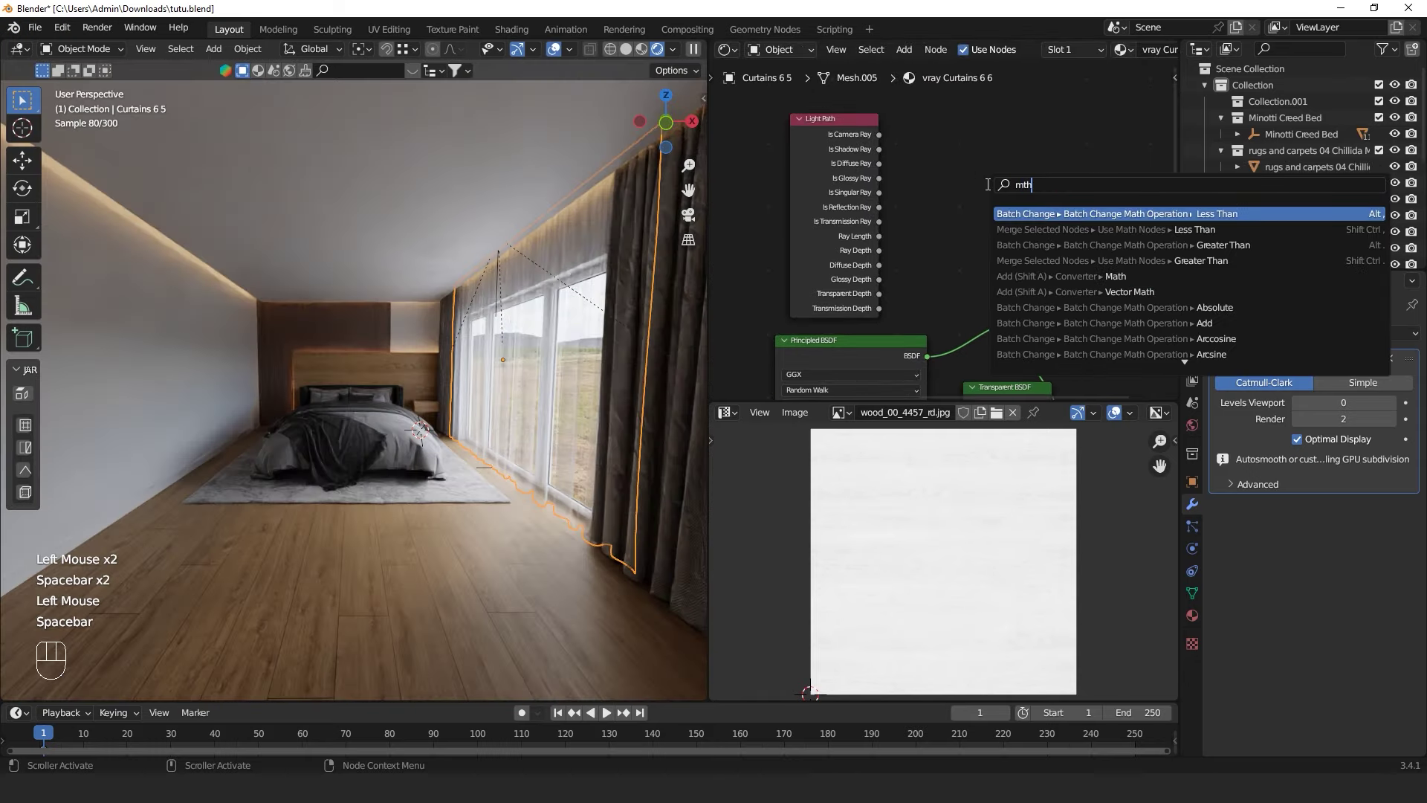
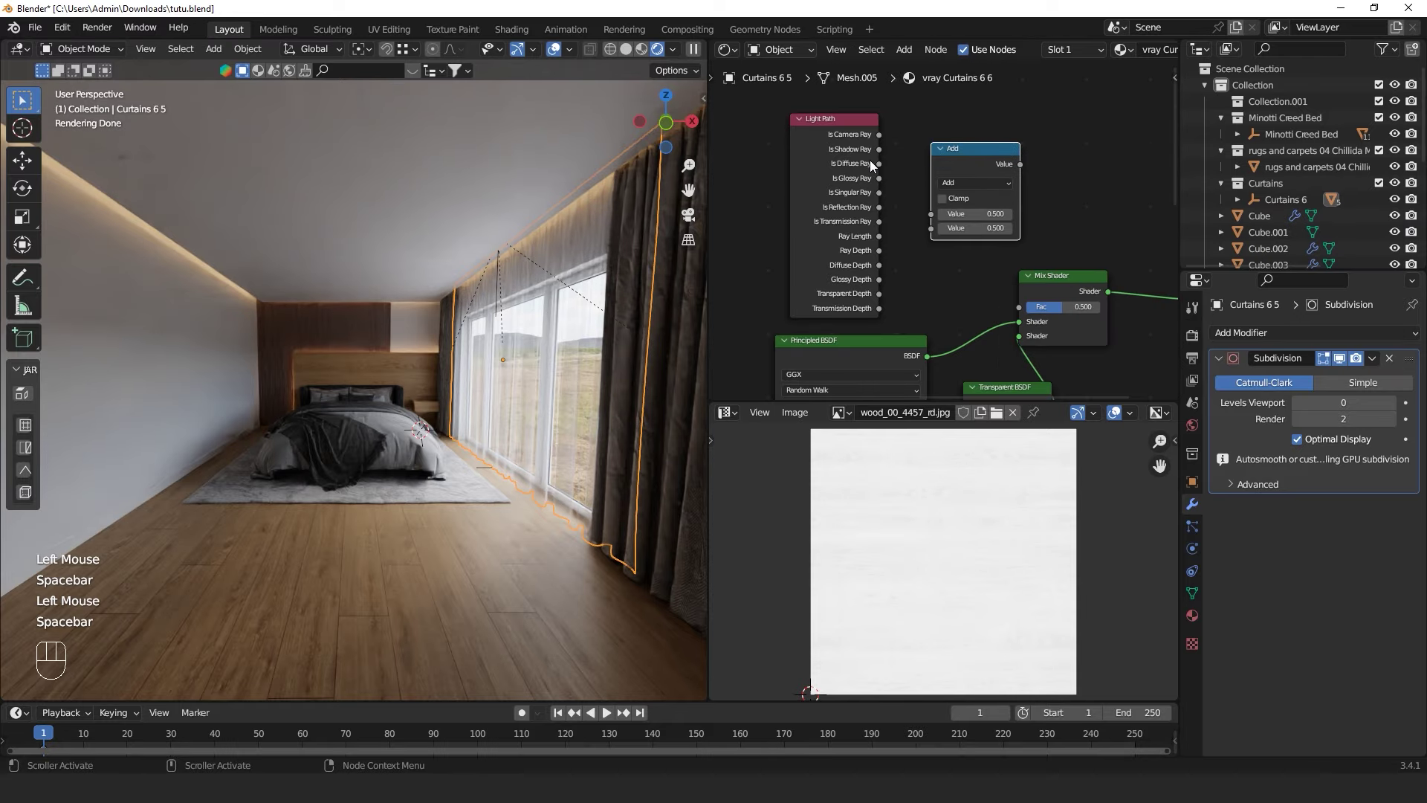
Add Is Shadow Ray and Is Diffuse Ray into the Mix factor and check the curtains in the room
{"action": "left_click_drag", "start_coordinate": [875, 157], "coordinate": [929, 216]}
{"action": "left_click_drag", "start_coordinate": [881, 168], "coordinate": [961, 216]}
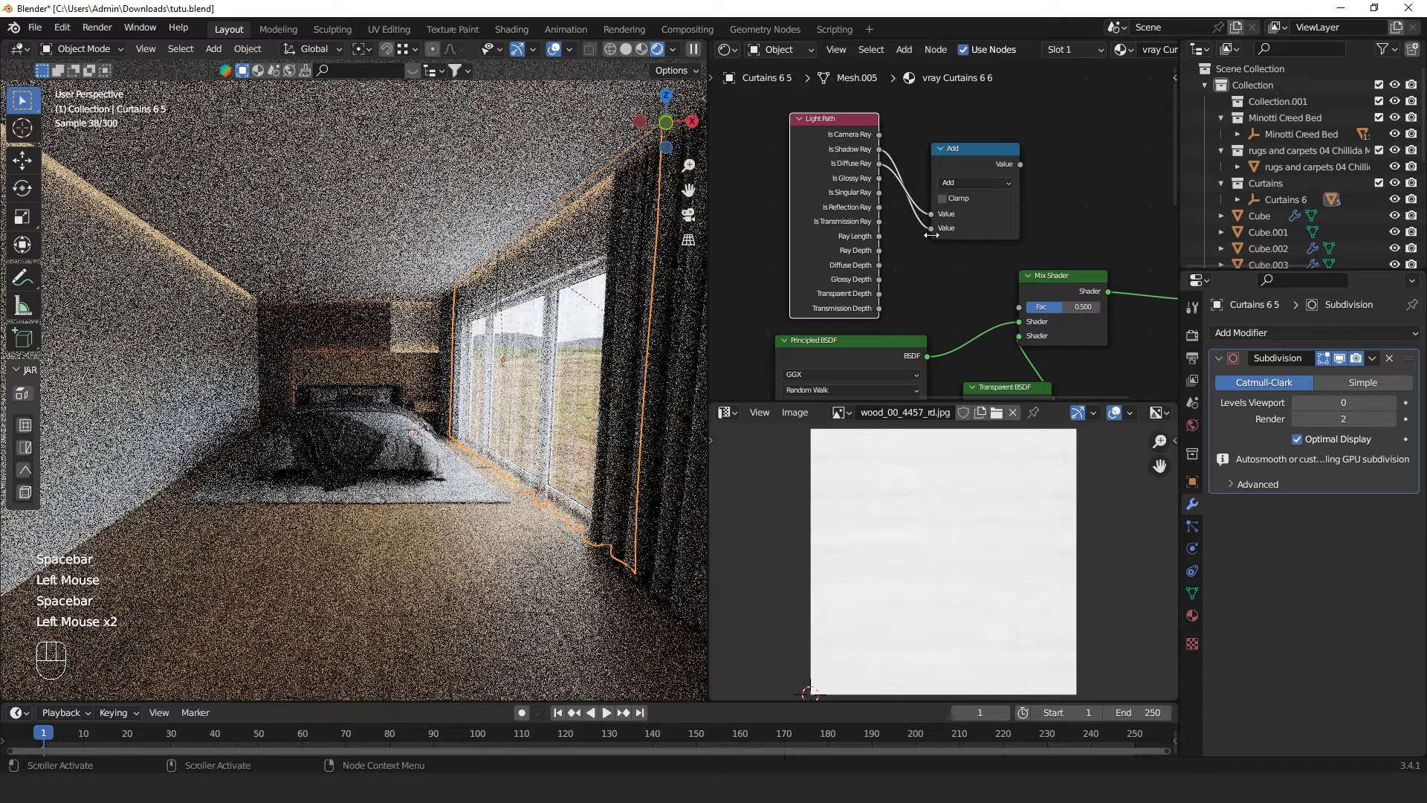
{"action": "left_click", "coordinate": [936, 235]}
{"action": "left_click_drag", "start_coordinate": [1024, 168], "coordinate": [1022, 315]}
{"action": "left_click", "coordinate": [951, 157]}
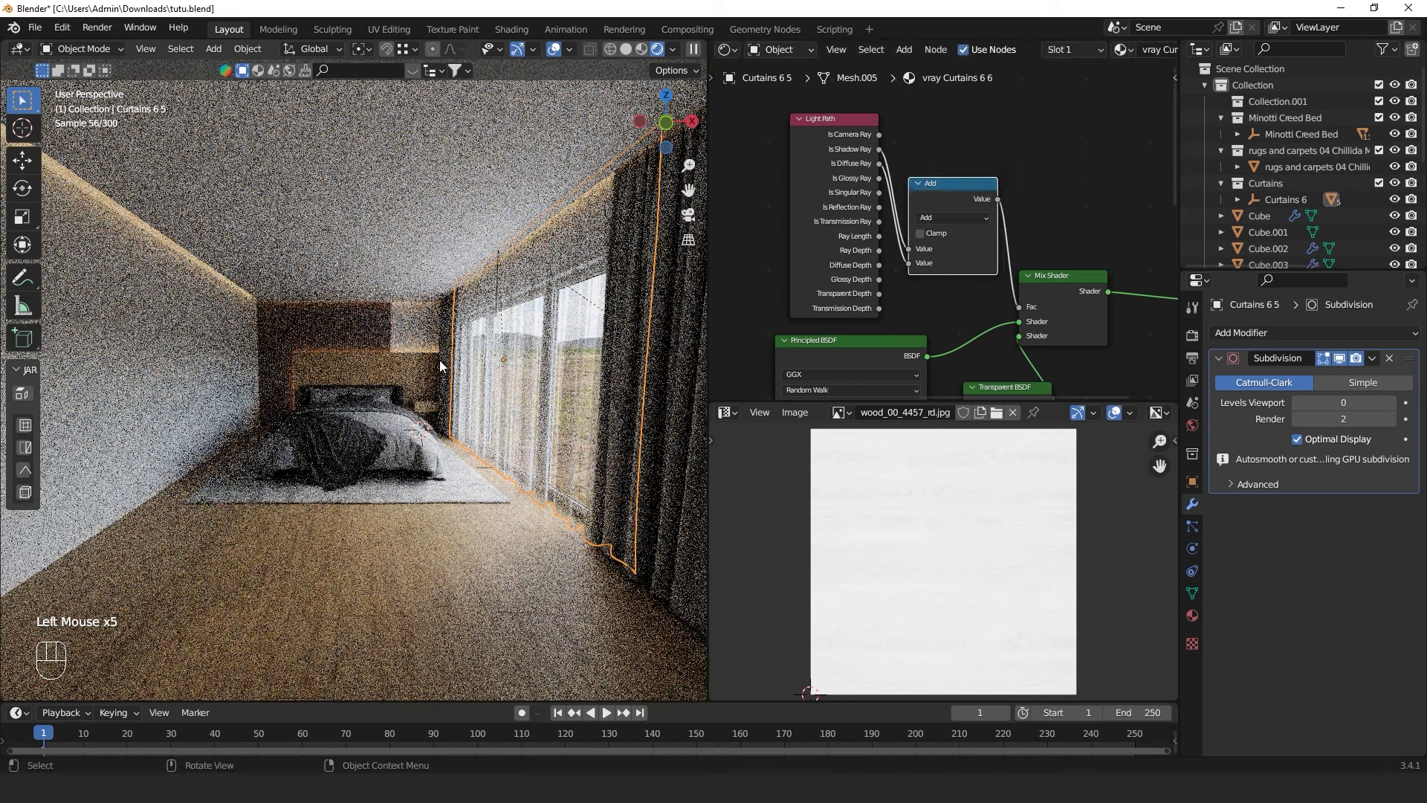
{"action": "middle_click", "coordinate": [486, 423]}
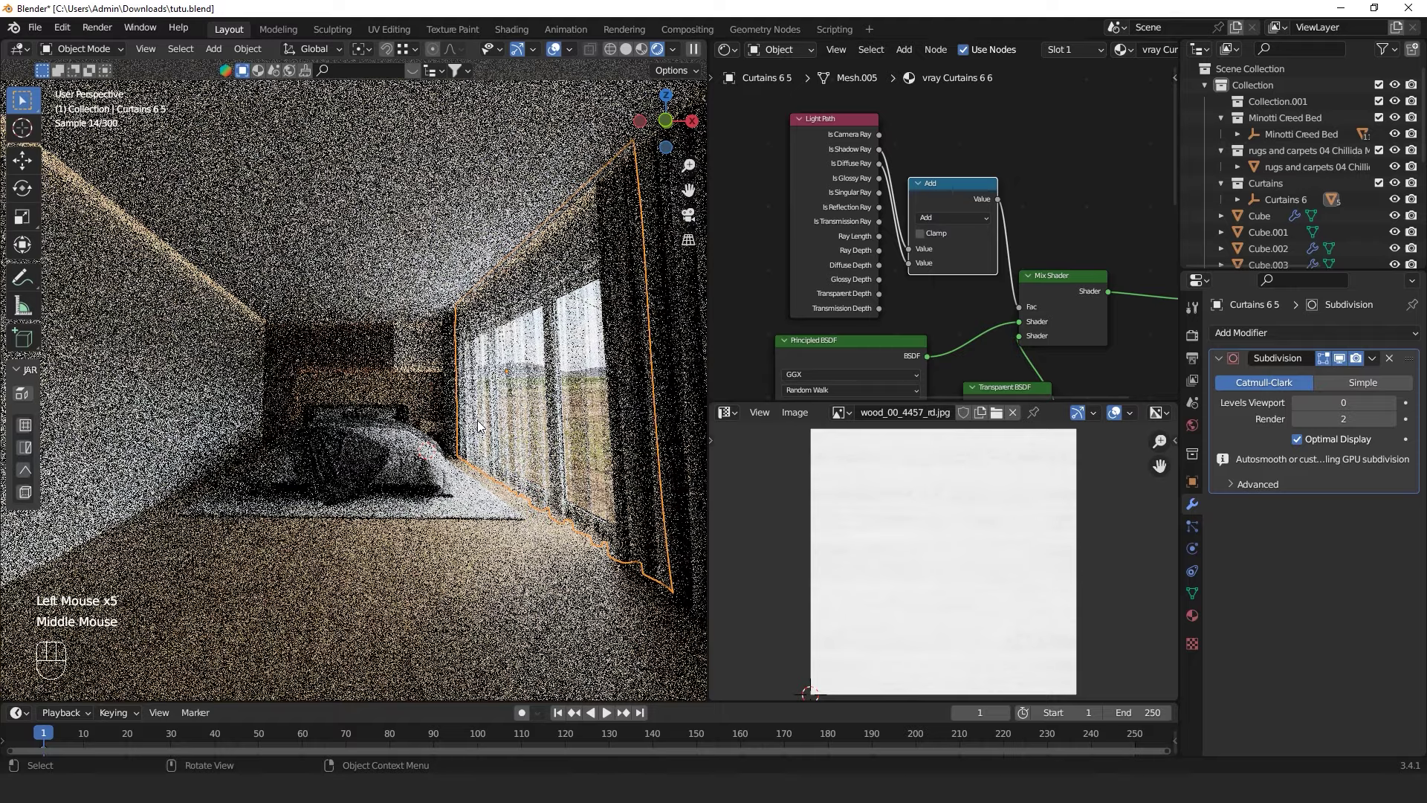
{"action": "middle_click", "coordinate": [488, 425]}
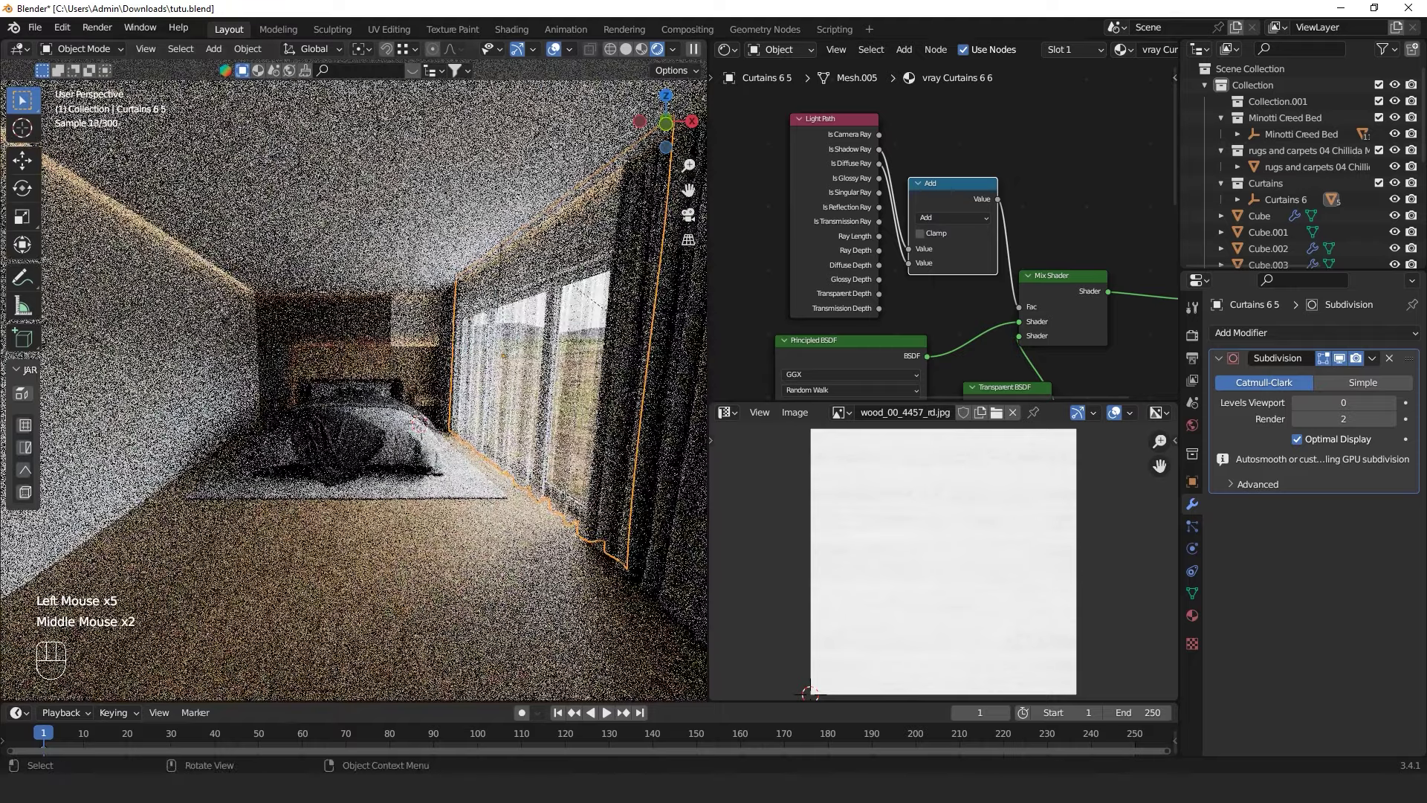
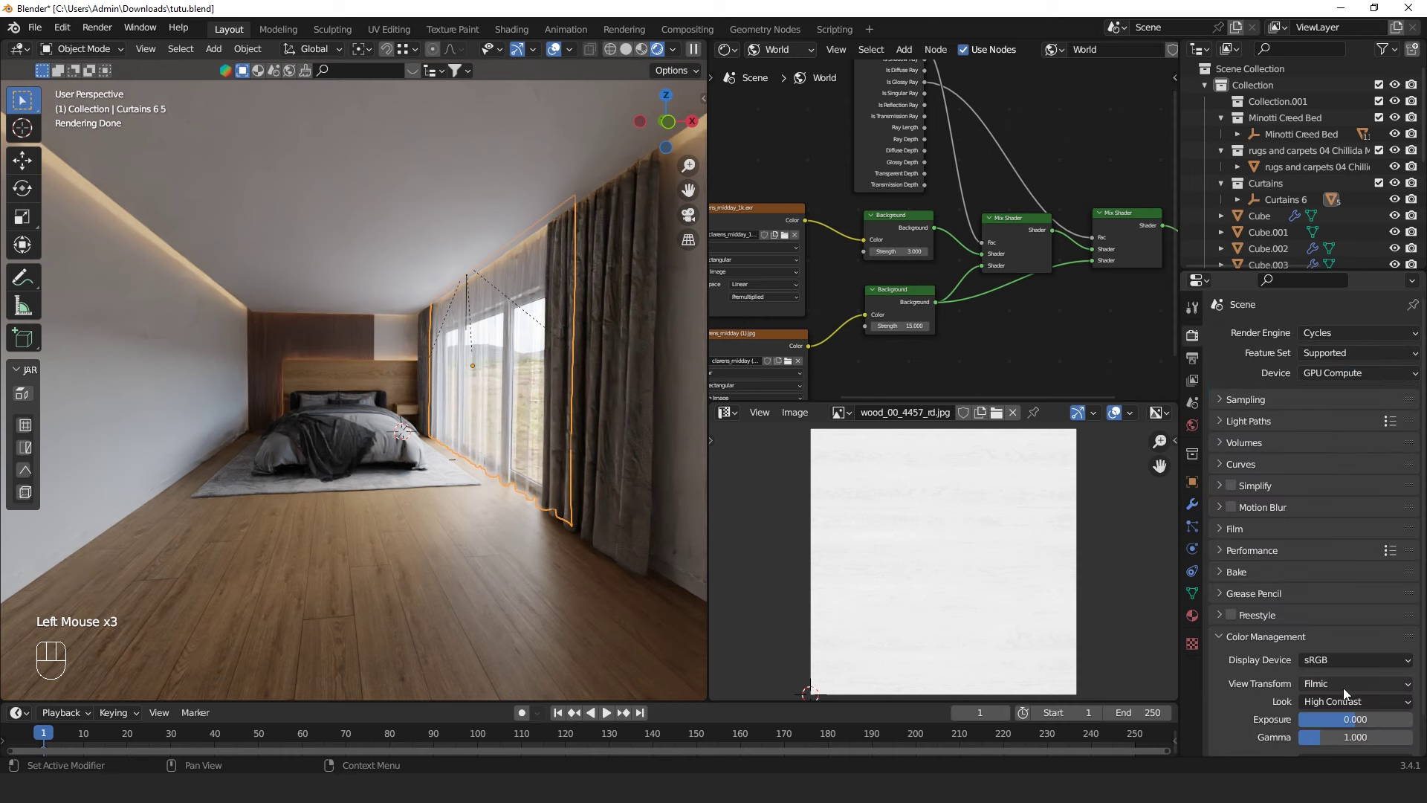
Check exposure in False Color with world background strengths 4 and 20
{"action": "left_click_drag", "start_coordinate": [1349, 692], "coordinate": [1341, 602]}
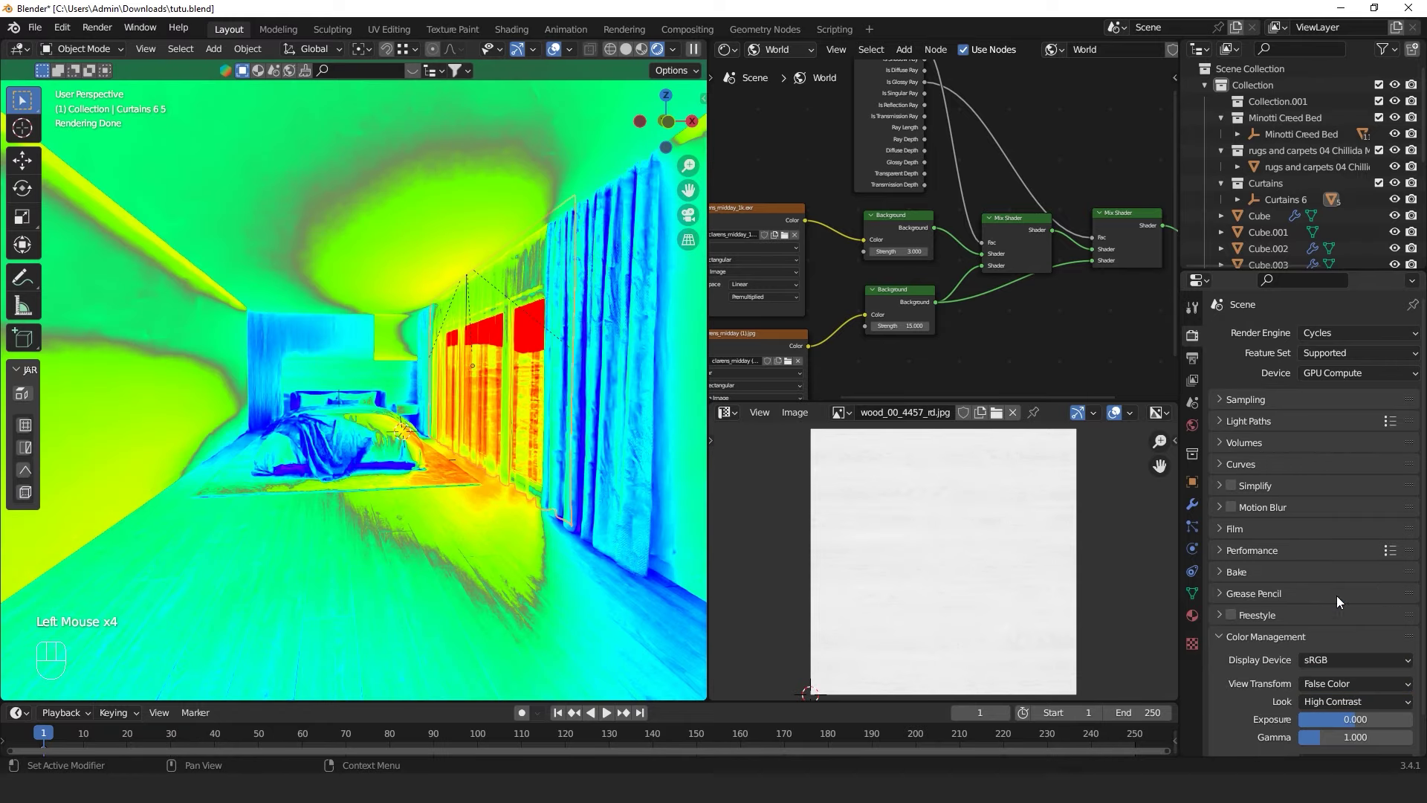
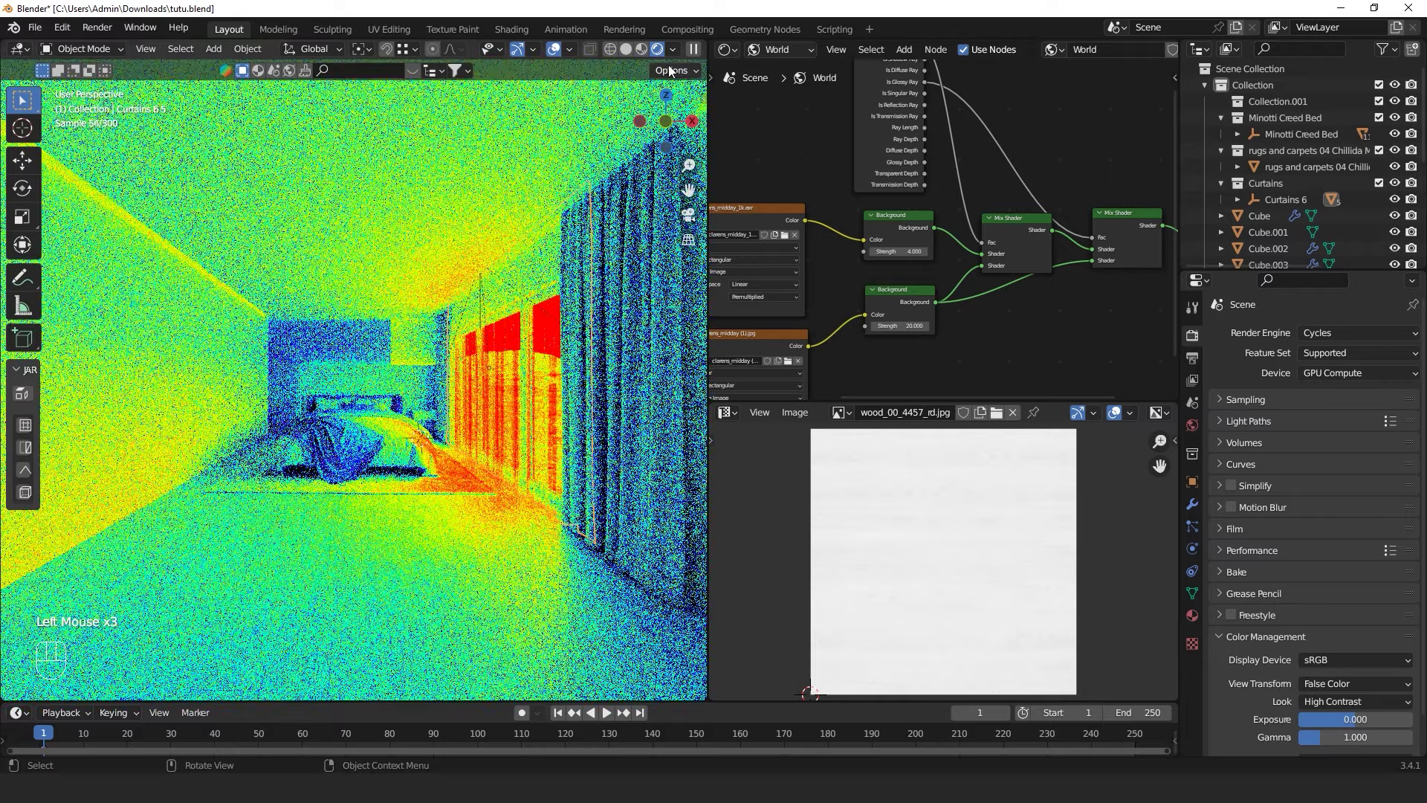
{"action": "left_click_drag", "start_coordinate": [1335, 689], "coordinate": [1338, 655]}
{"action": "scroll", "scroll_direction": "up", "scroll_amount": 3}
Return the view transform to Filmic and fly through the rendered room
{"action": "left_click", "coordinate": [559, 52]}
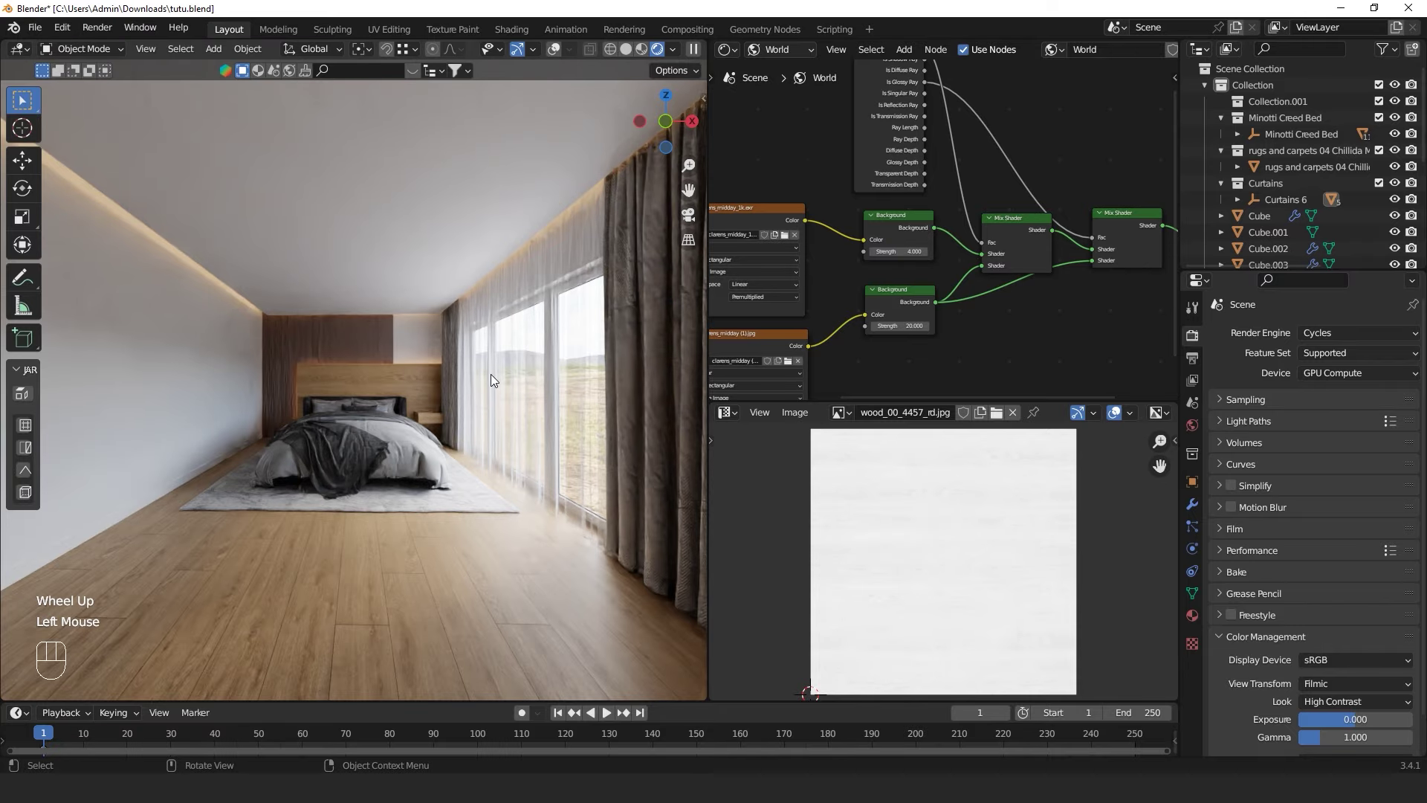
{"action": "key", "text": "shift+`"}
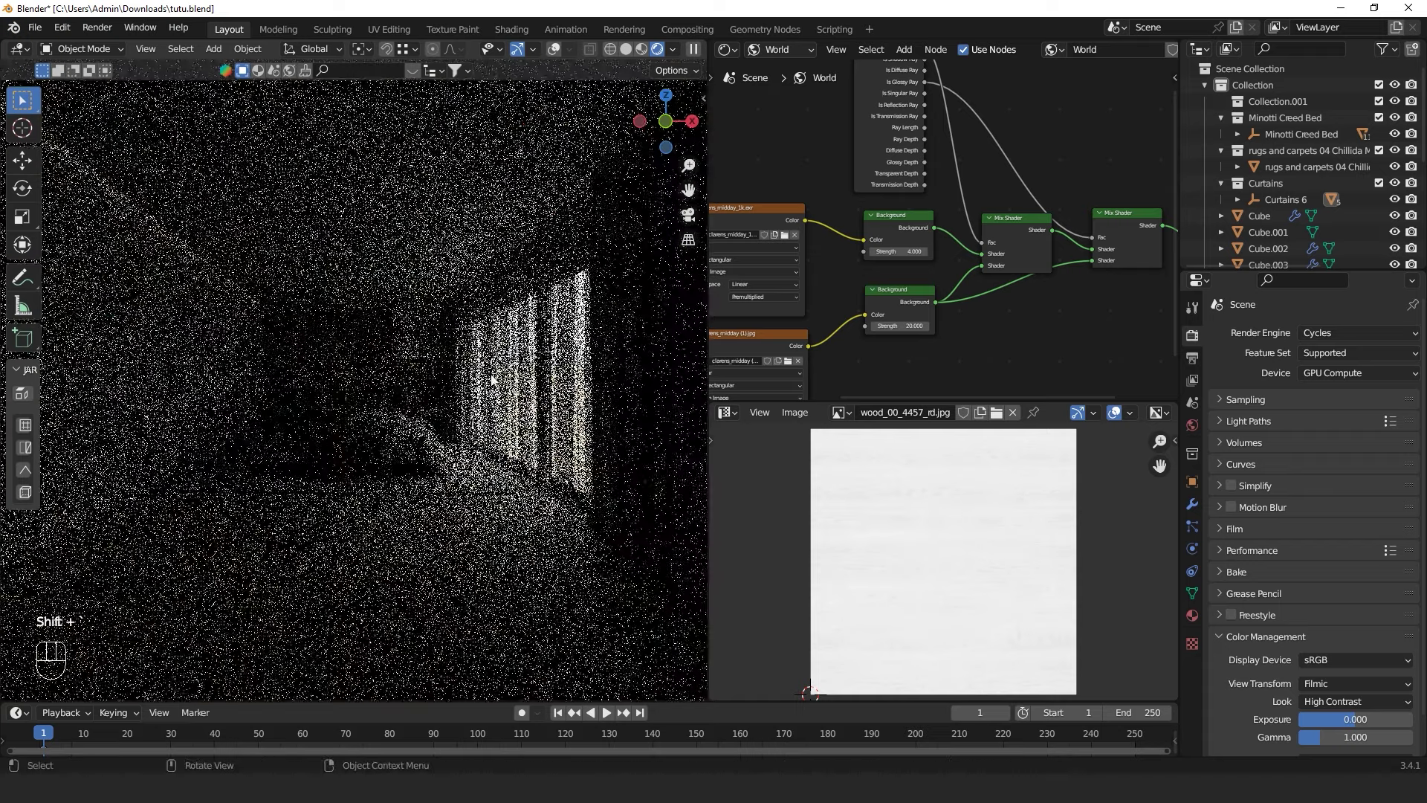
{"action": "left_click", "coordinate": [551, 57]}
{"action": "left_click", "coordinate": [551, 57]}
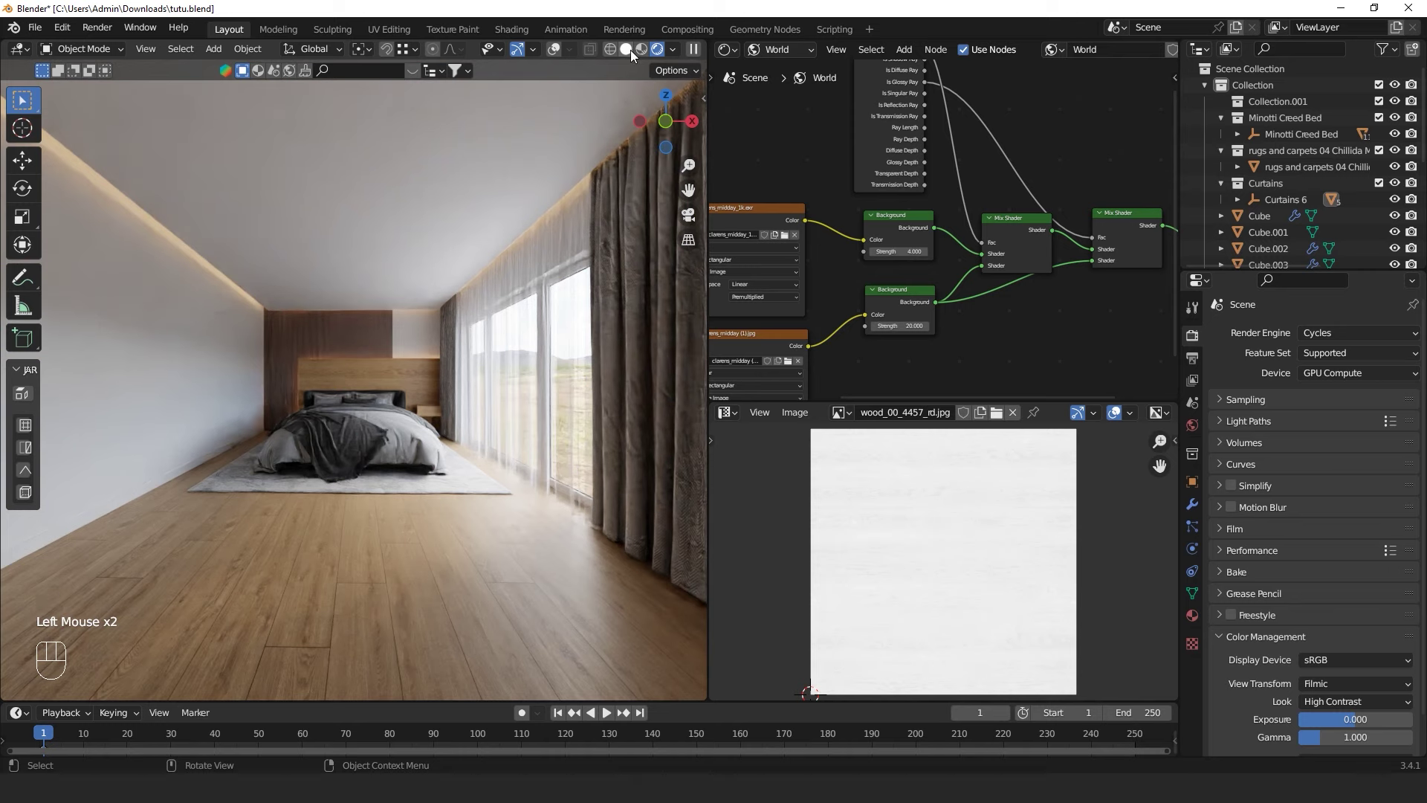
Switch to Solid shading and fly through the room to inspect it
{"action": "left_click", "coordinate": [633, 54]}
{"action": "key", "text": "shift+`"}
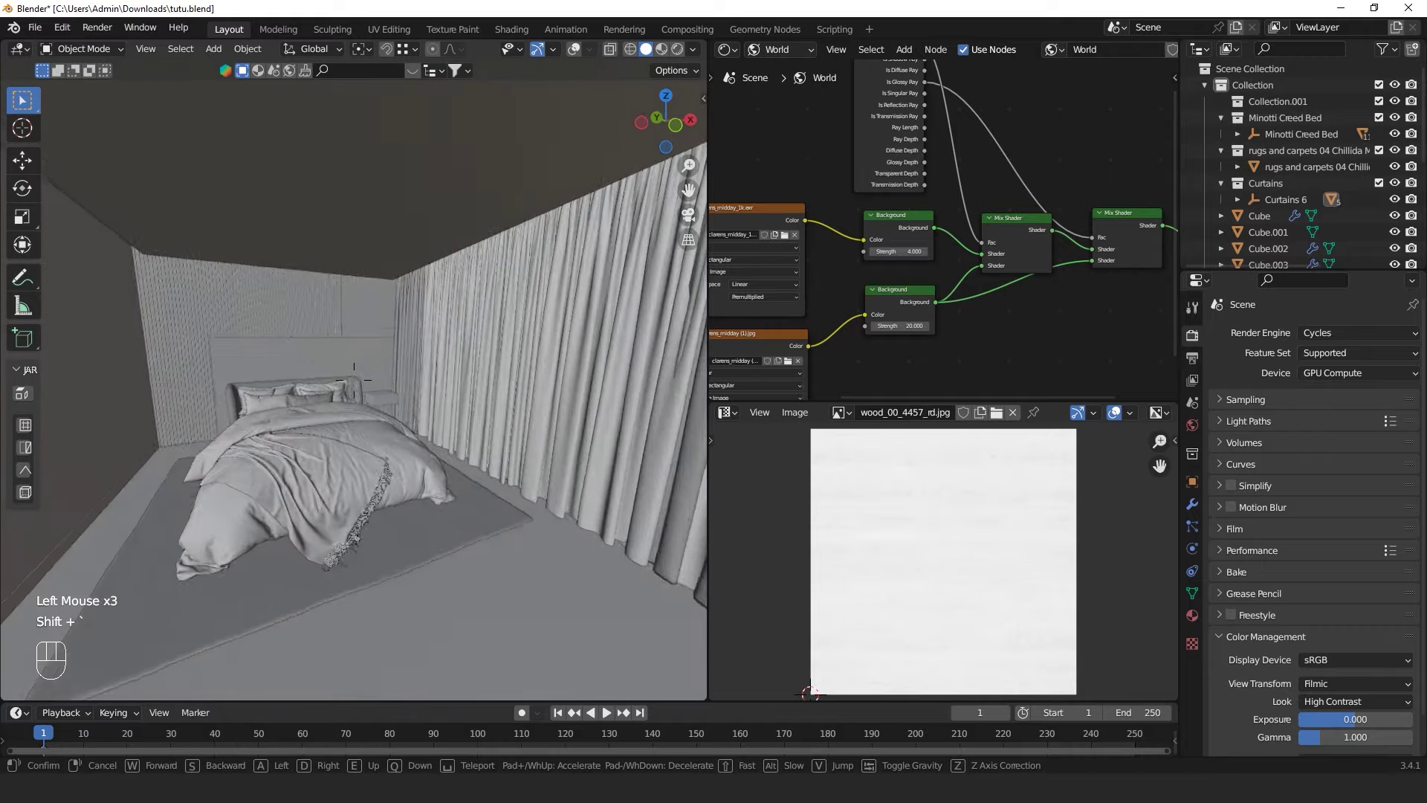
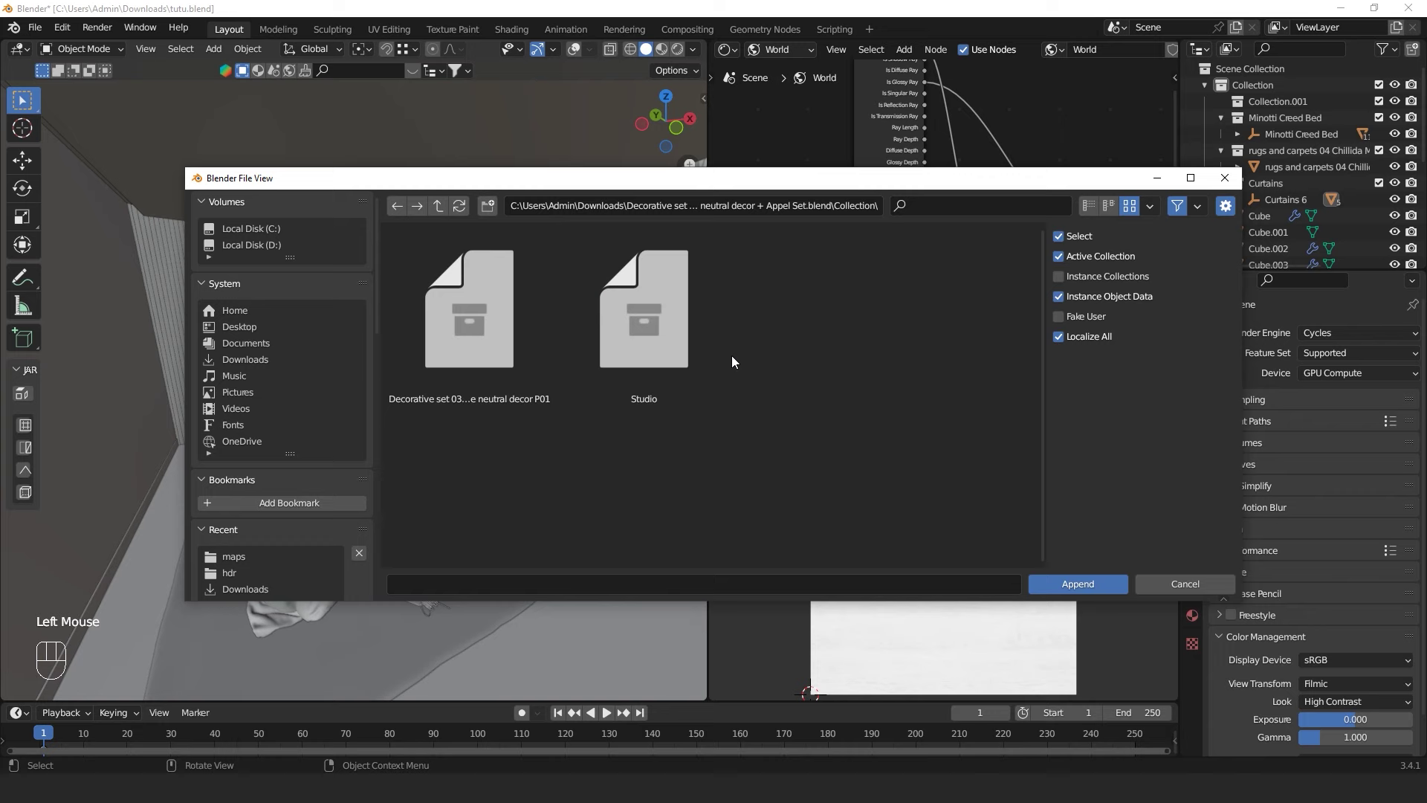
{"action": "left_click_drag", "start_coordinate": [466, 442], "coordinate": [468, 403]}
Append the Decorative set collection and start moving it along the floor beside the bed
{"action": "left_click", "coordinate": [571, 56]}
{"action": "scroll", "scroll_direction": "down", "scroll_amount": 3}
{"action": "left_click_drag", "start_coordinate": [539, 390], "coordinate": [504, 316]}
{"action": "left_click_drag", "start_coordinate": [504, 318], "coordinate": [462, 385]}
{"action": "scroll", "scroll_direction": "down", "scroll_amount": 3}
{"action": "scroll", "scroll_direction": "up", "scroll_amount": 3}
{"action": "left_click_drag", "start_coordinate": [472, 433], "coordinate": [479, 444]}
{"action": "scroll", "scroll_direction": "down", "scroll_amount": 3}
{"action": "key", "text": "g"}
{"action": "key", "text": "shift+z"}
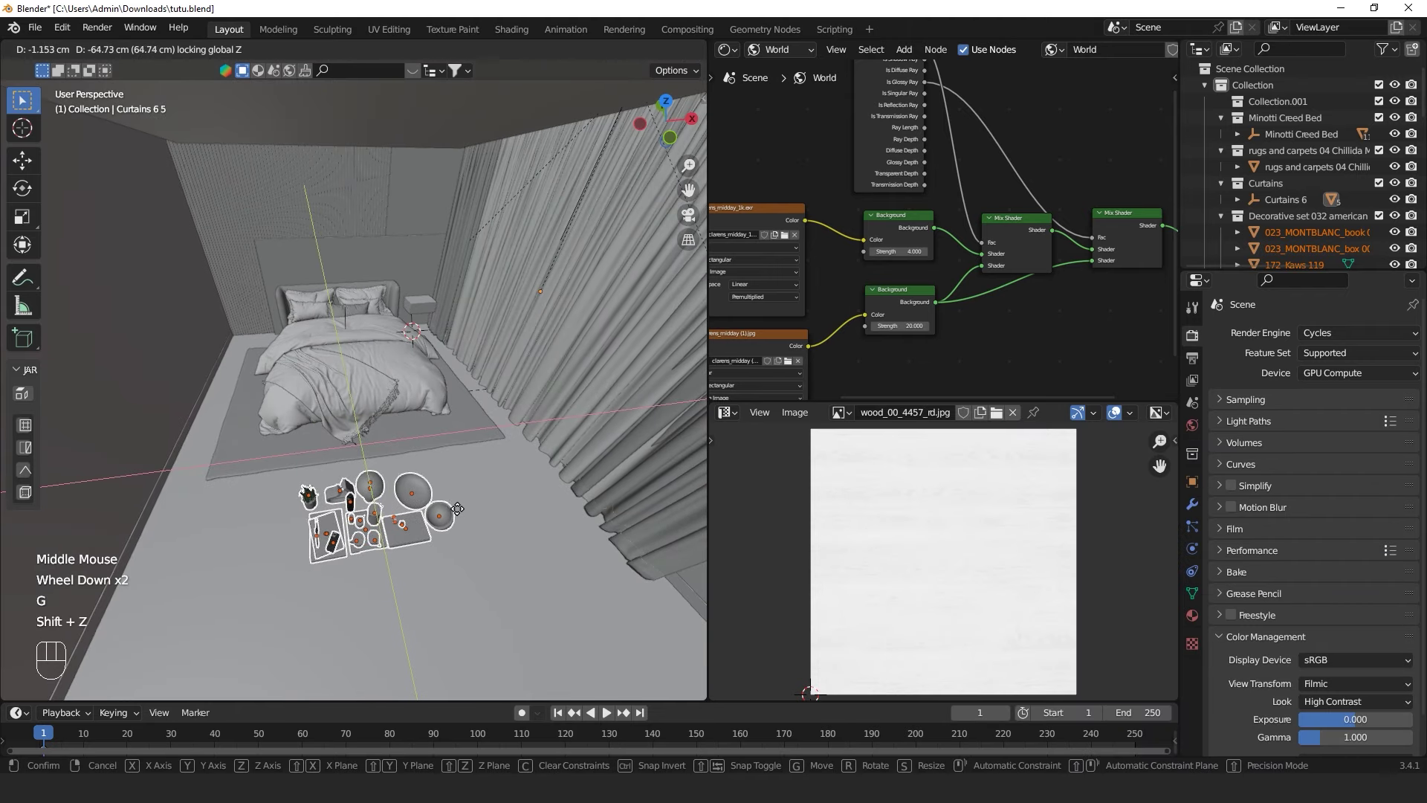
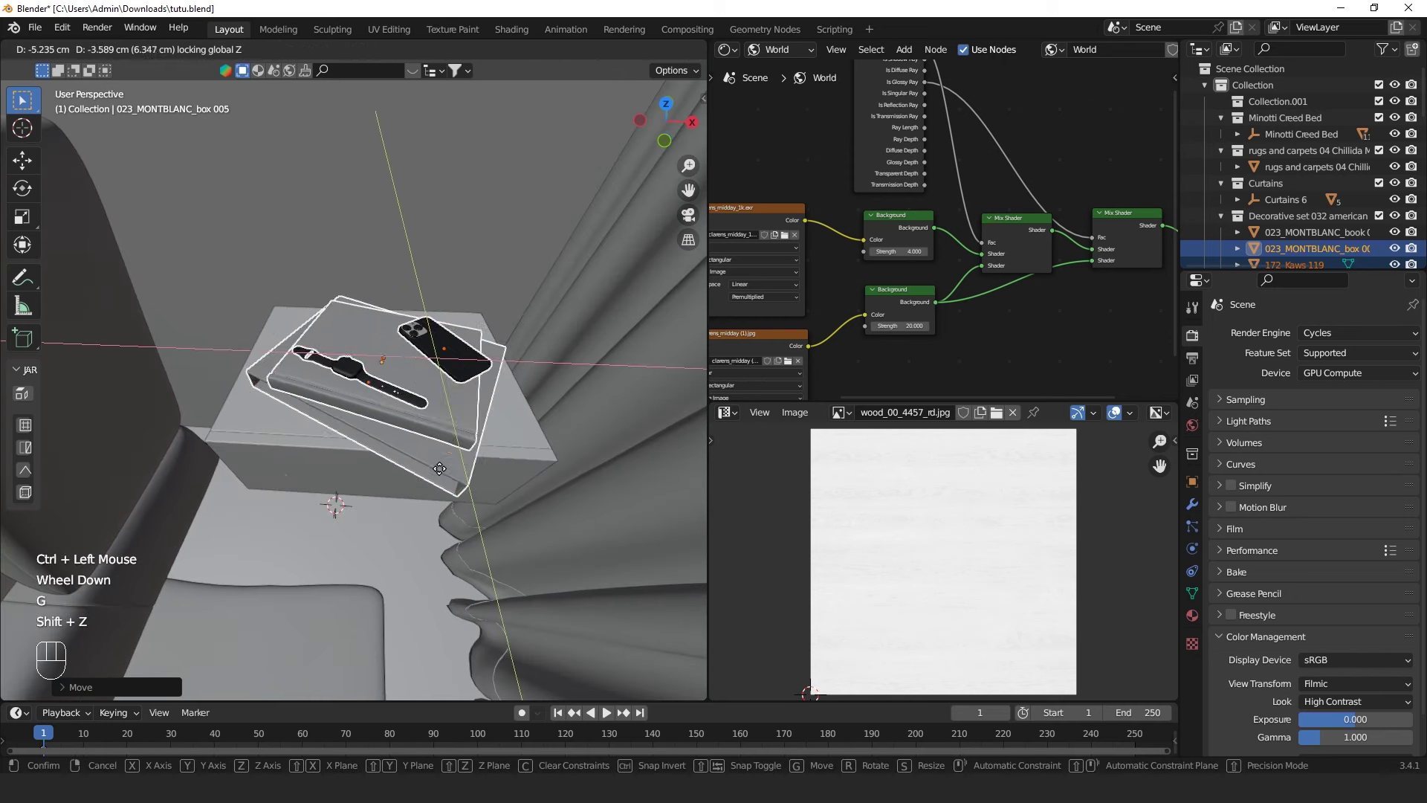
Select the box with watch and phone and rotate it about Z on the nightstand
{"action": "double_click", "coordinate": [402, 472]}
{"action": "key", "text": "r"}
{"action": "key", "text": "z"}
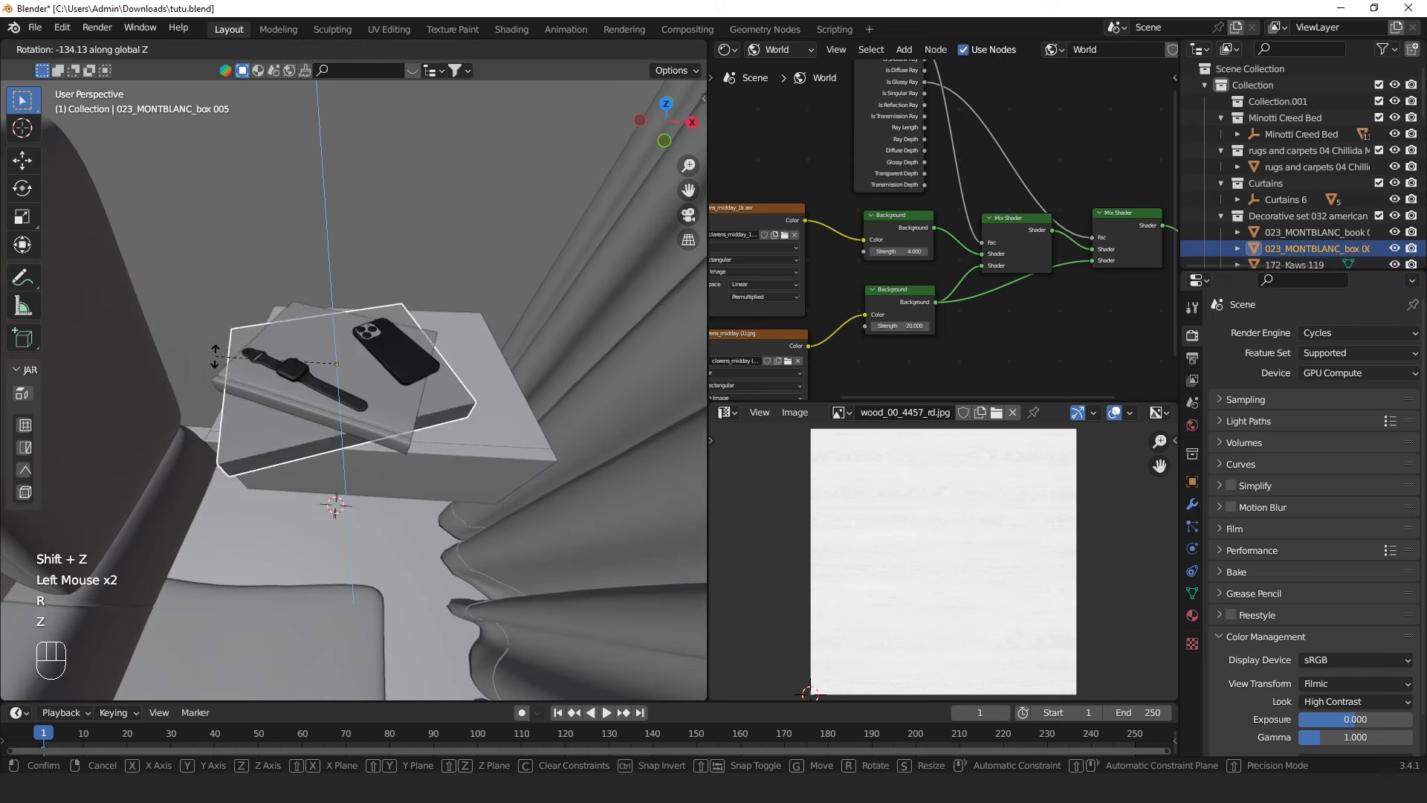
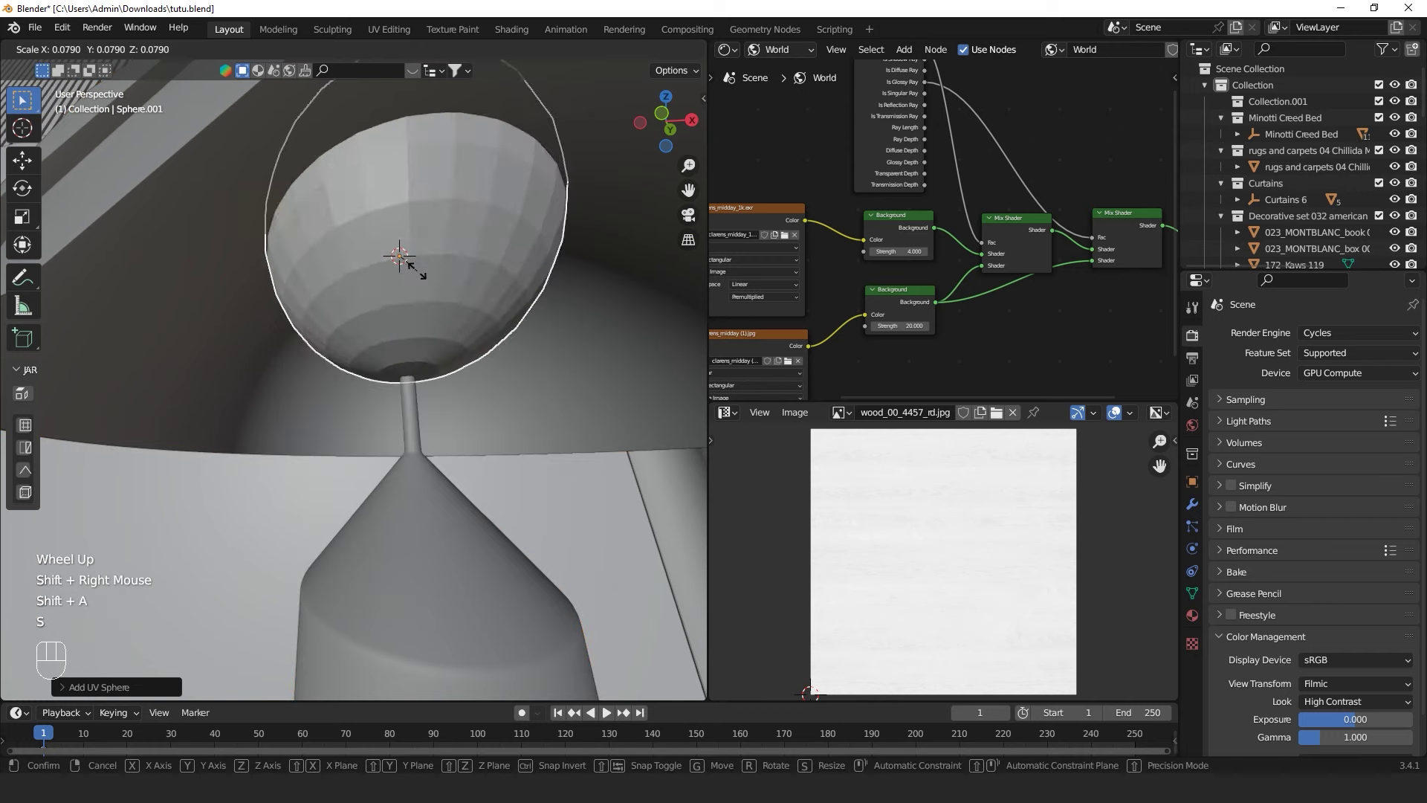
Shrink the new UV sphere to bulb size (0.079) and lower it into the lamp's dome shade
{"action": "left_click", "coordinate": [412, 260]}
{"action": "key", "text": "g"}
{"action": "key", "text": "z"}
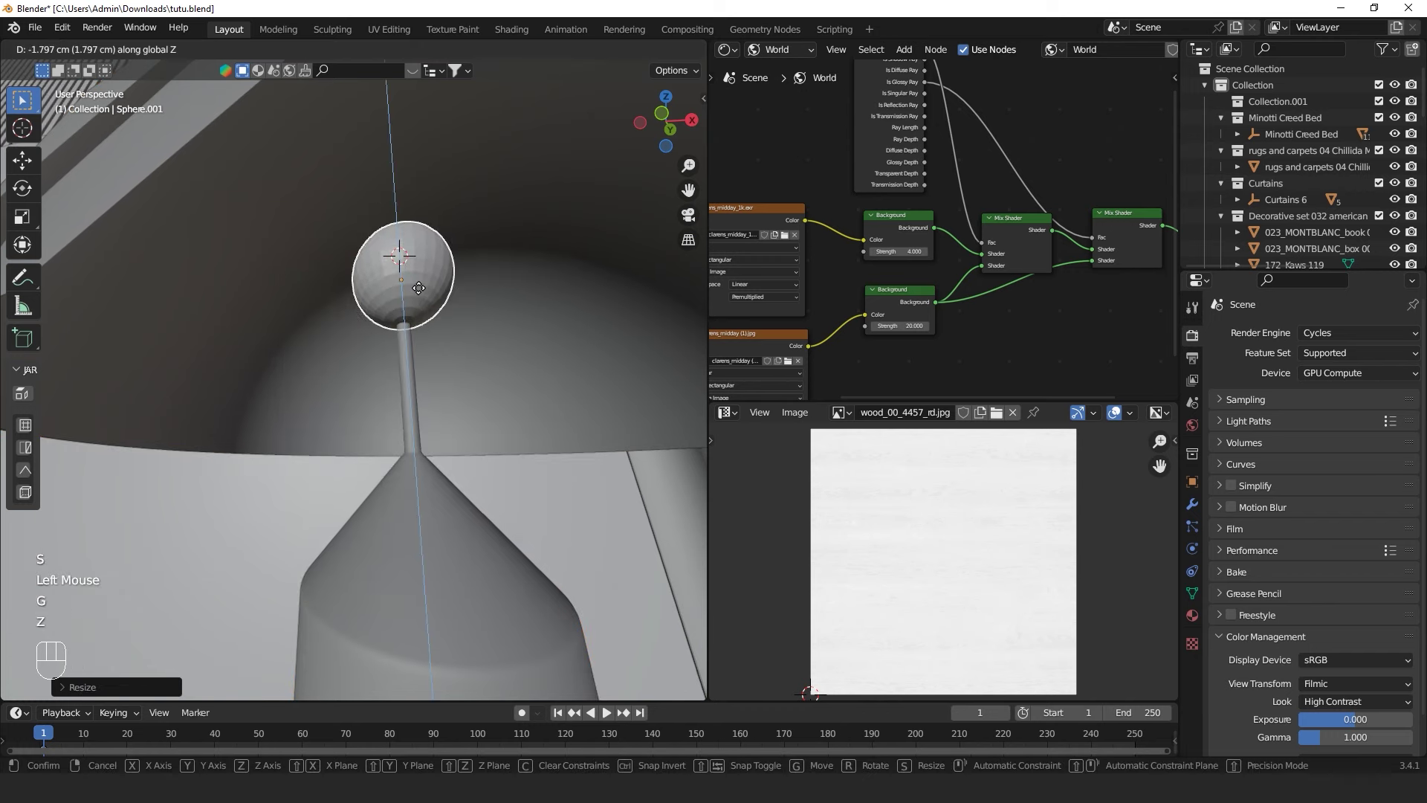
{"action": "left_click", "coordinate": [419, 288]}
{"action": "scroll", "scroll_direction": "down", "scroll_amount": 3}
{"action": "left_click_drag", "start_coordinate": [426, 332], "coordinate": [358, 503]}
{"action": "scroll", "scroll_direction": "down", "scroll_amount": 3}
{"action": "left_click_drag", "start_coordinate": [357, 495], "coordinate": [301, 520]}
{"action": "scroll", "scroll_direction": "down", "scroll_amount": 3}
{"action": "middle_click", "coordinate": [299, 464]}
{"action": "scroll", "scroll_direction": "down", "scroll_amount": 3}
{"action": "middle_click", "coordinate": [319, 414]}
Link the yellow strip Cube.001's glowing material onto the bulb sphere and save tutu.blend
{"action": "left_click", "coordinate": [355, 364]}
{"action": "key", "text": "ctrl+l"}
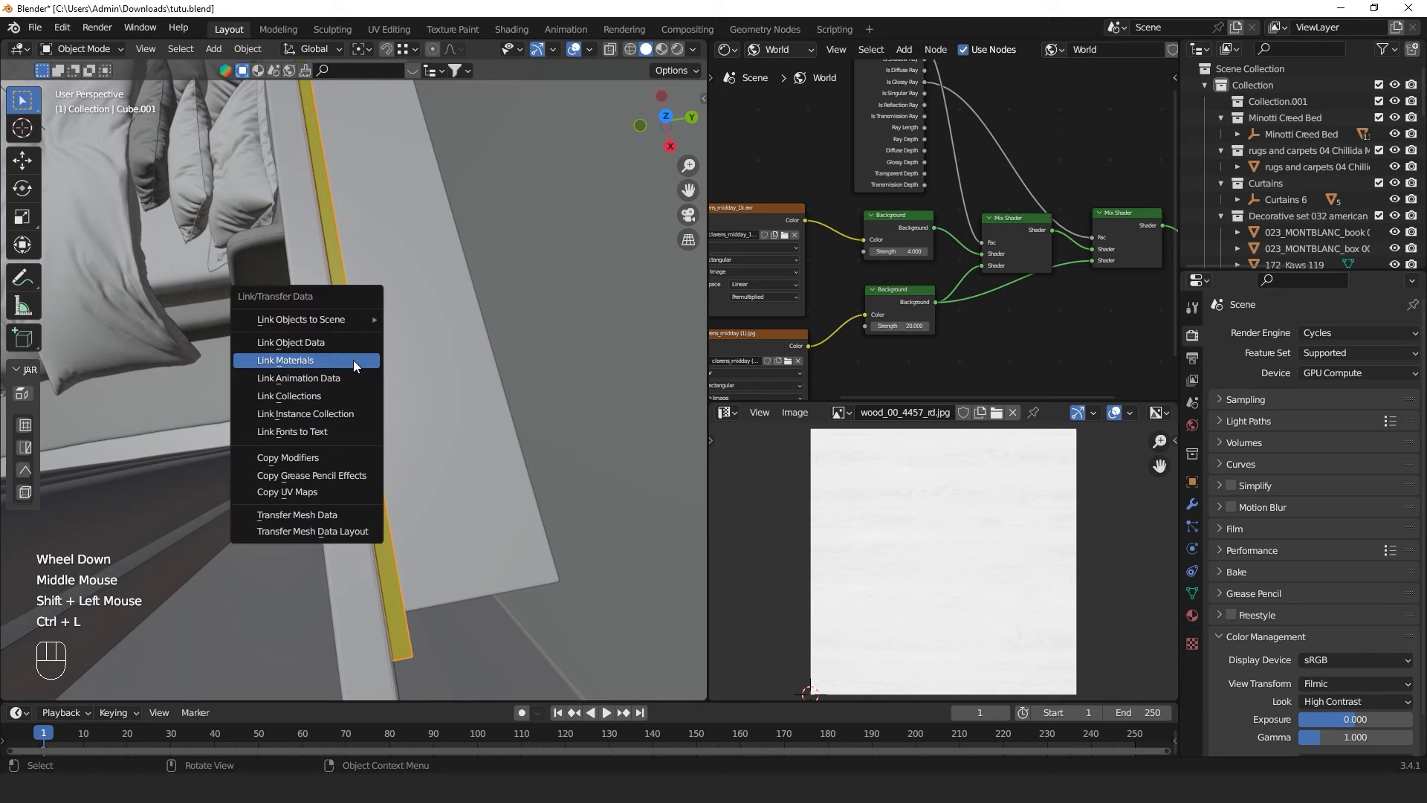
{"action": "left_click_drag", "start_coordinate": [197, 386], "coordinate": [394, 178]}
{"action": "scroll", "scroll_direction": "up", "scroll_amount": 3}
{"action": "middle_click", "coordinate": [421, 403]}
{"action": "left_click", "coordinate": [474, 287]}
{"action": "key", "text": "g"}
{"action": "key", "text": "z"}
{"action": "left_click", "coordinate": [472, 309]}
{"action": "key", "text": "ctrl+s"}
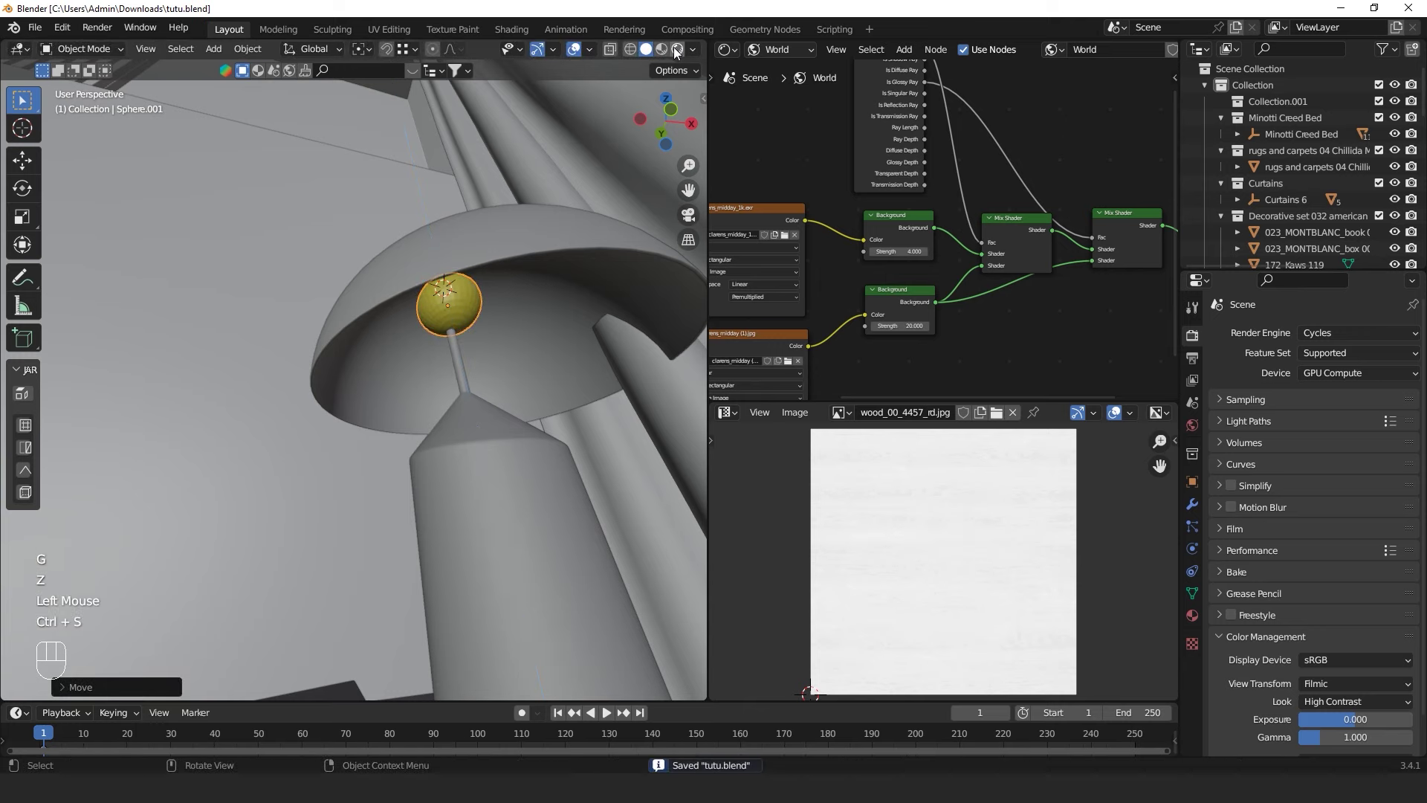
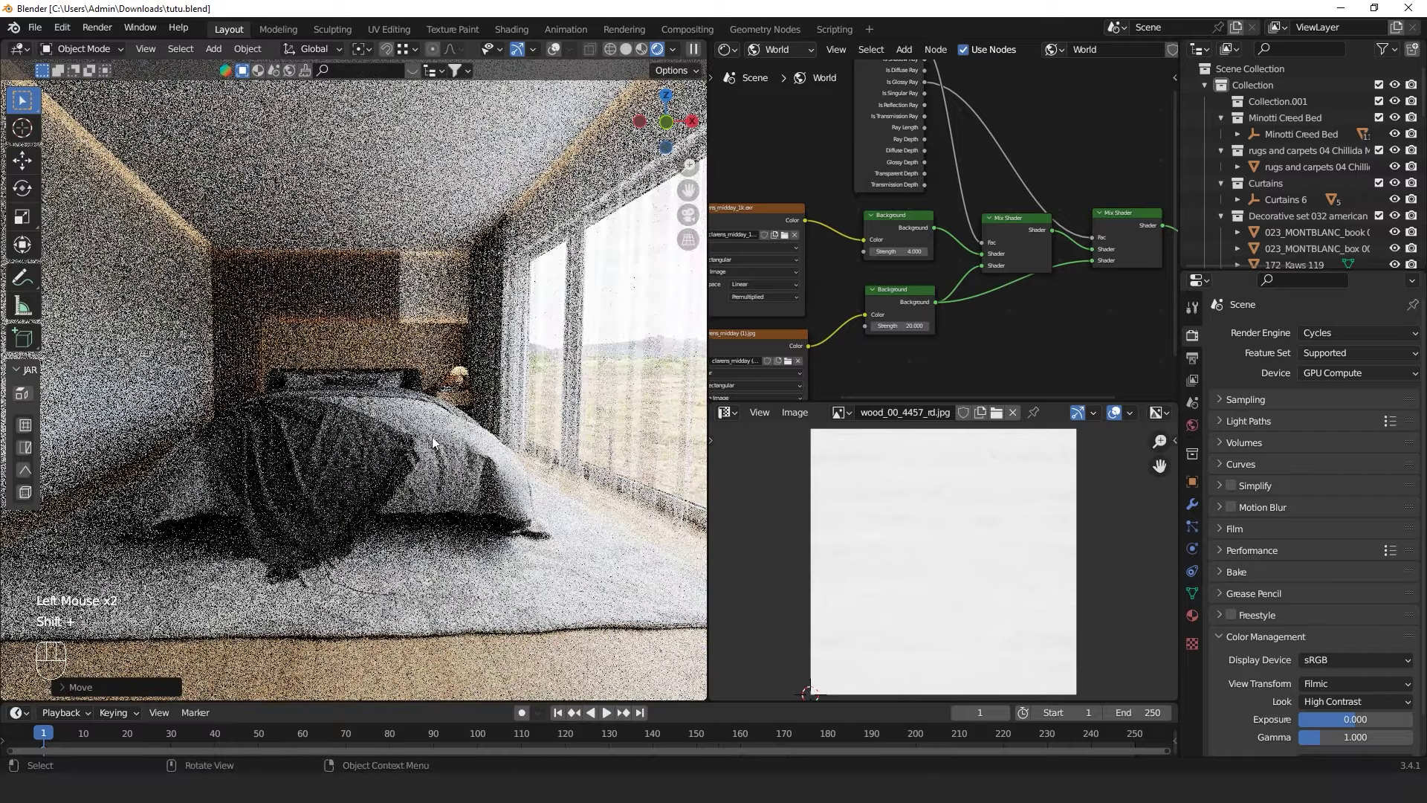
Switch the viewport to solid grey shading and start walk navigation through the bedroom
{"action": "double_click", "coordinate": [557, 51]}
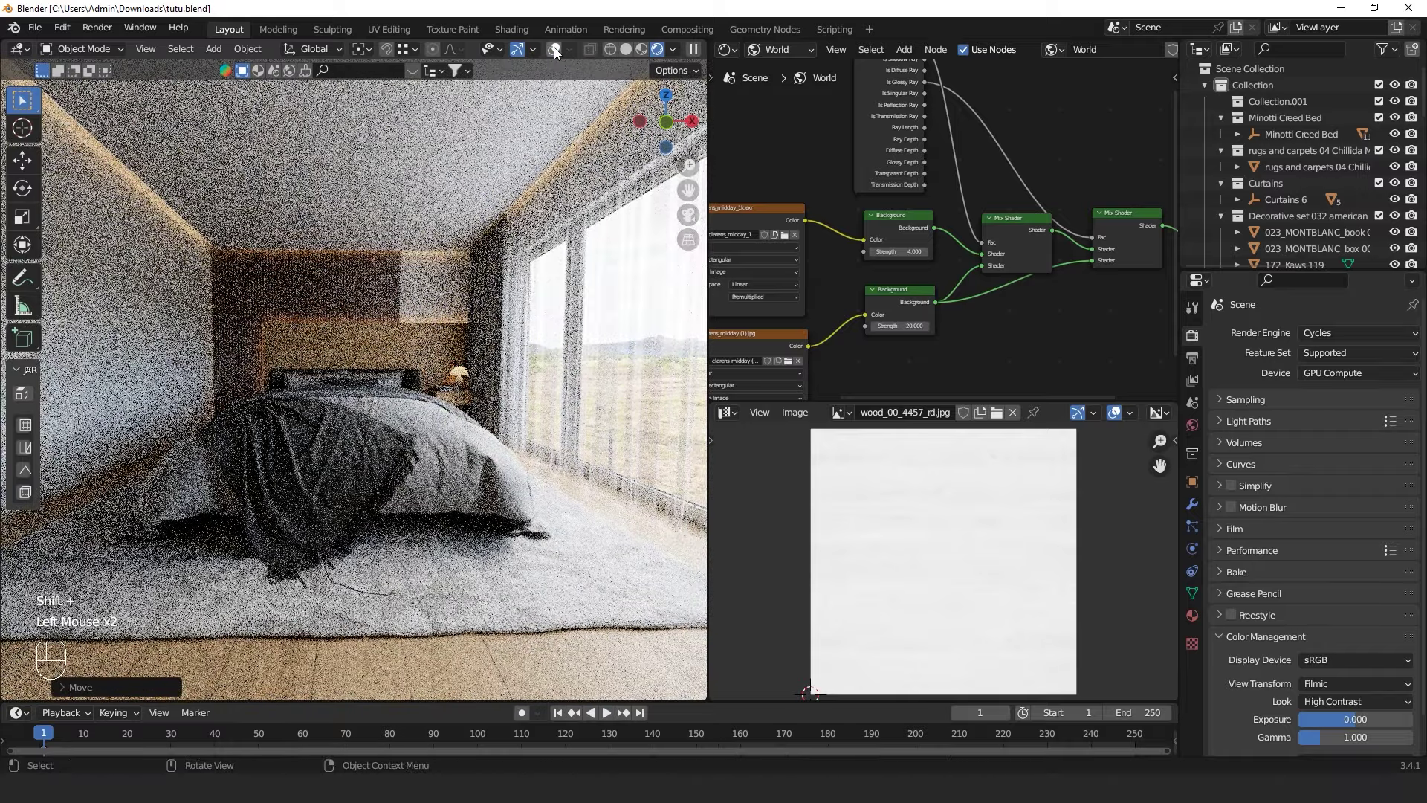
{"action": "key", "text": "shift+`"}
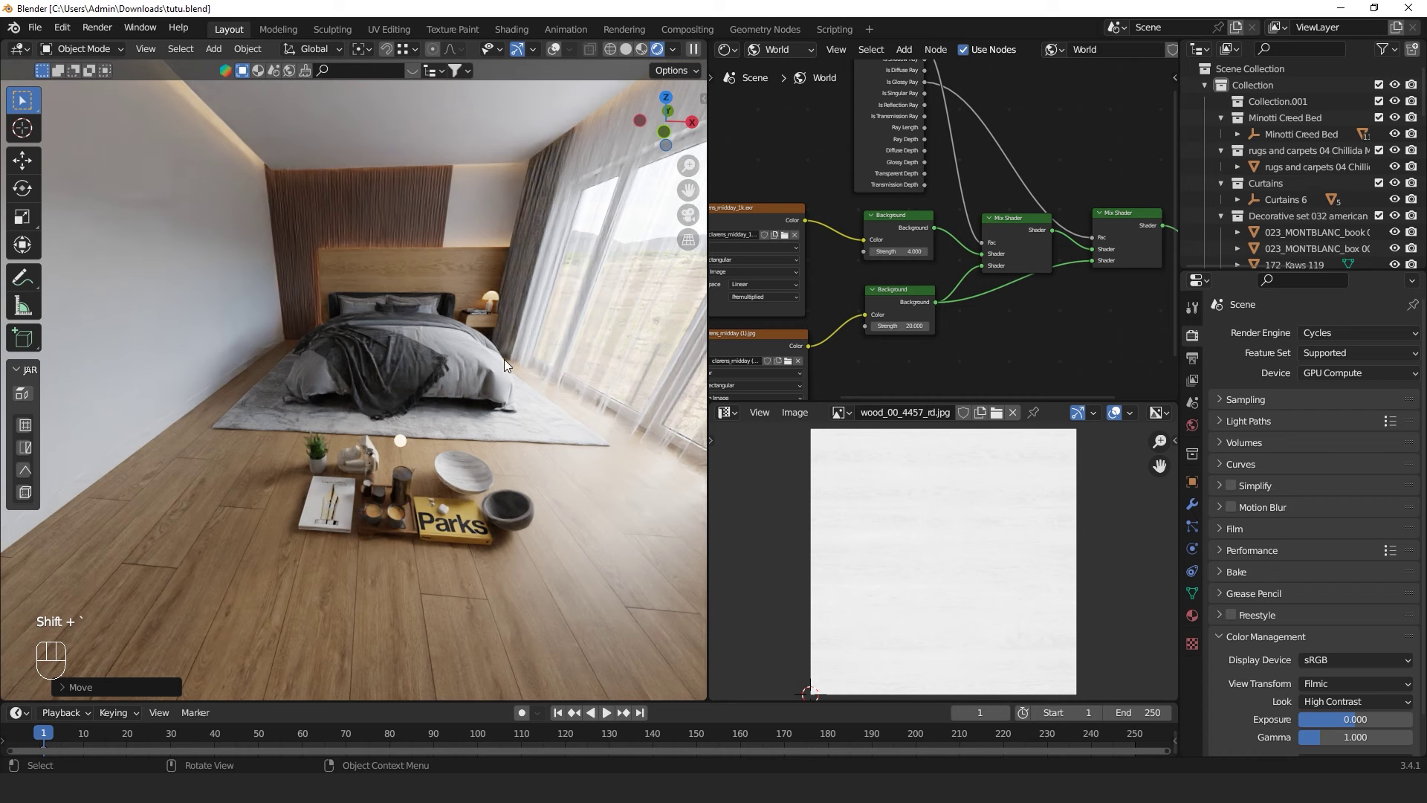
{"action": "left_click", "coordinate": [631, 52]}
{"action": "middle_click", "coordinate": [449, 543]}
{"action": "scroll", "scroll_direction": "up", "scroll_amount": 3}
{"action": "key", "text": "shift+`"}
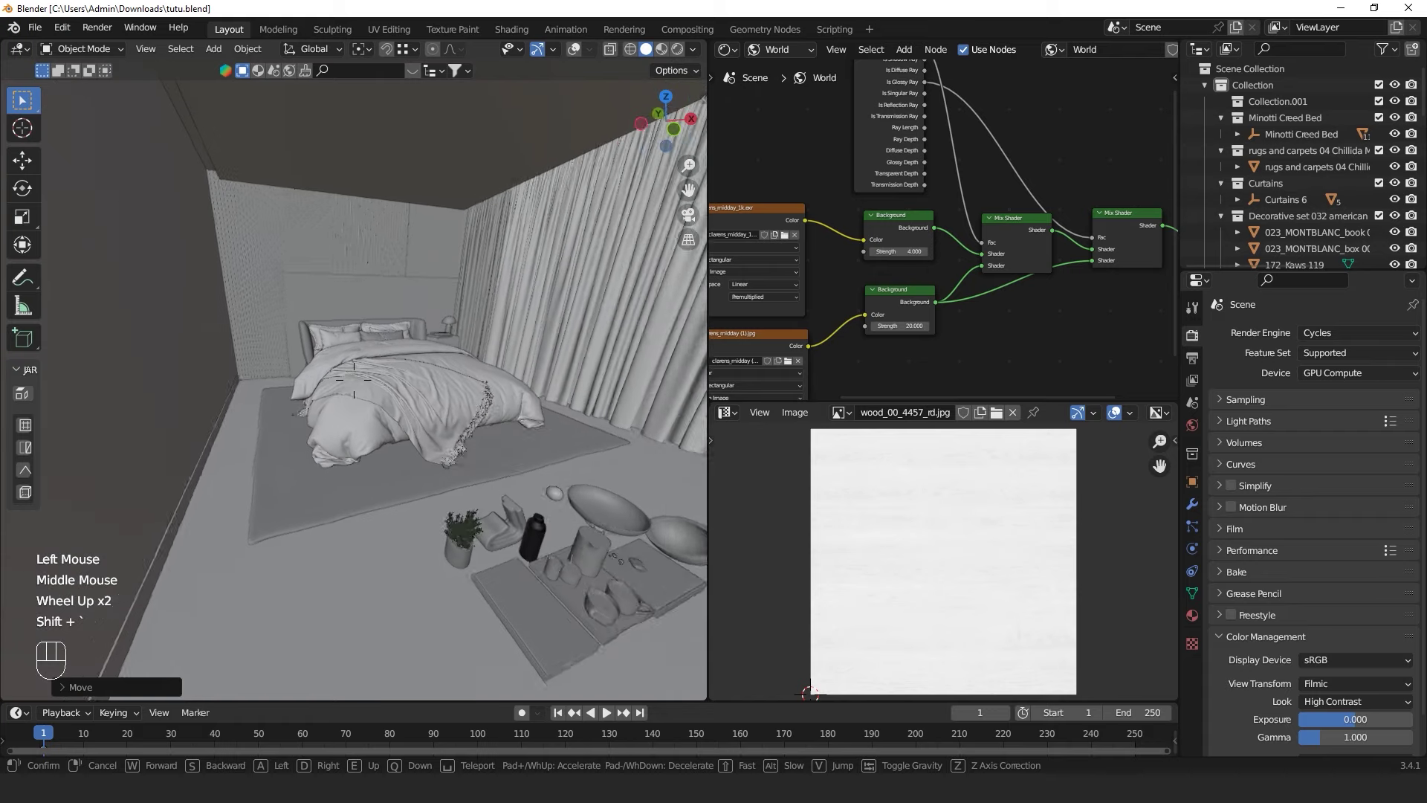
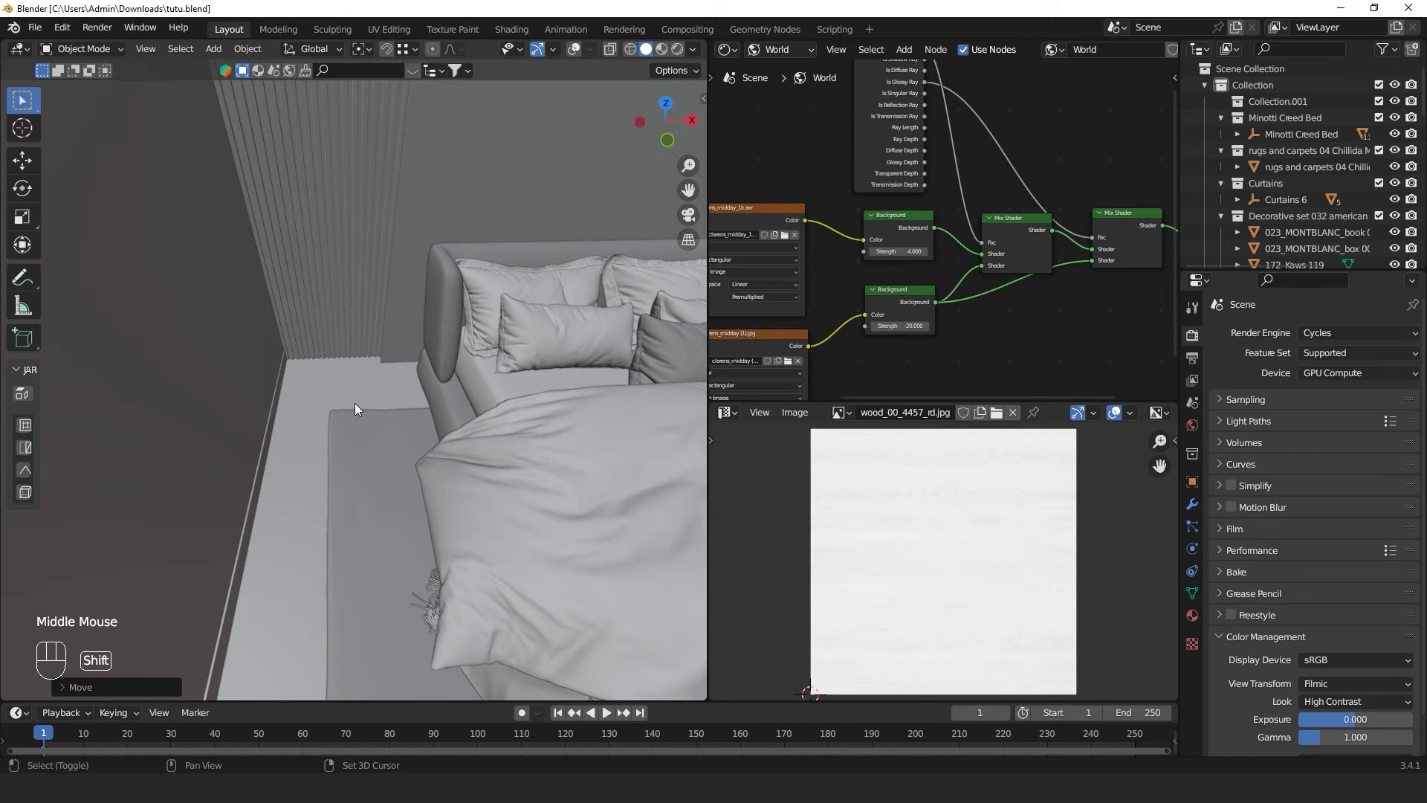
Place the 3D cursor on the floor beside the bed against the wall
{"action": "right_click", "coordinate": [355, 405]}
{"action": "right_click", "coordinate": [355, 404]}
{"action": "left_click", "coordinate": [578, 53]}
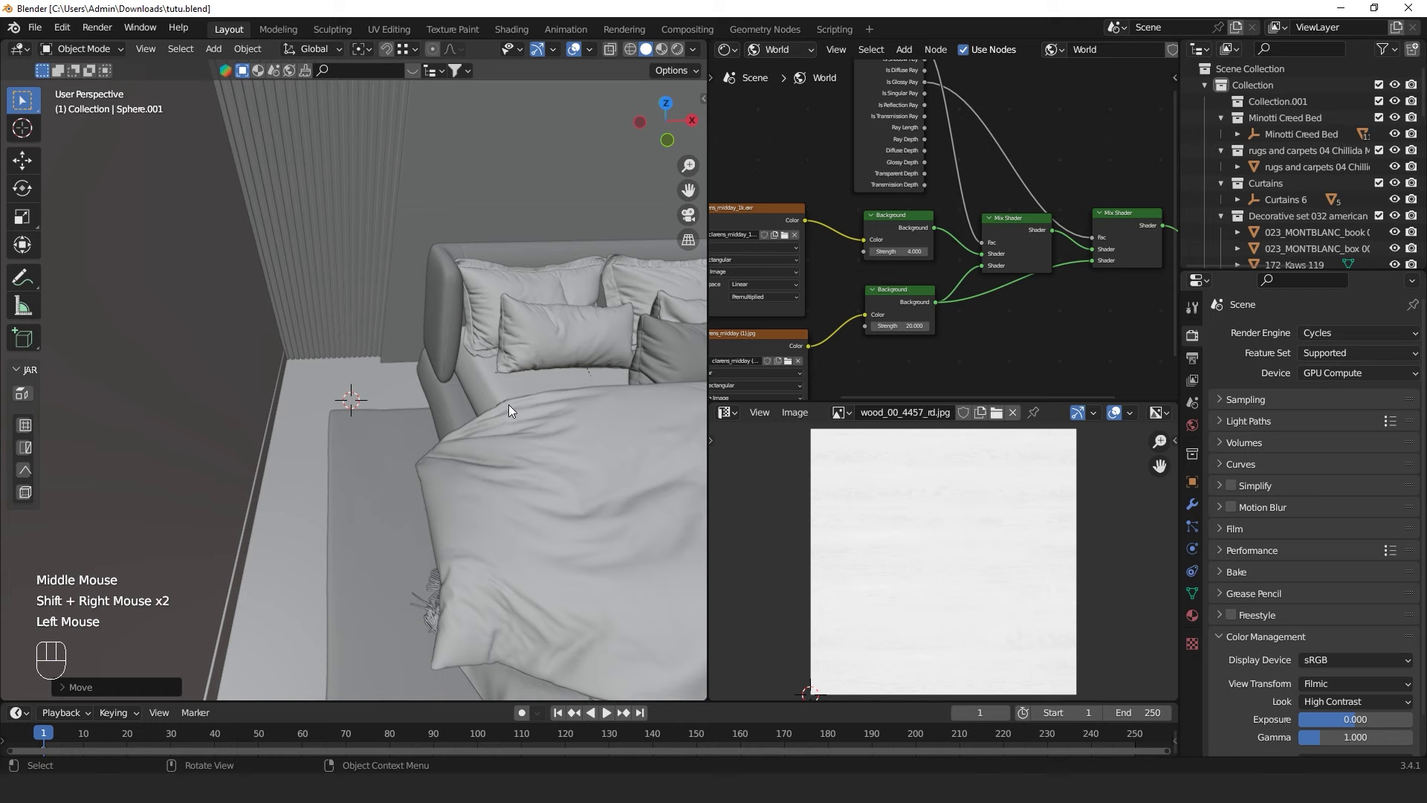
Add a cylinder at the 3D cursor beside the bed and raise it vertically onto the floor
{"action": "key", "text": "shift+a"}
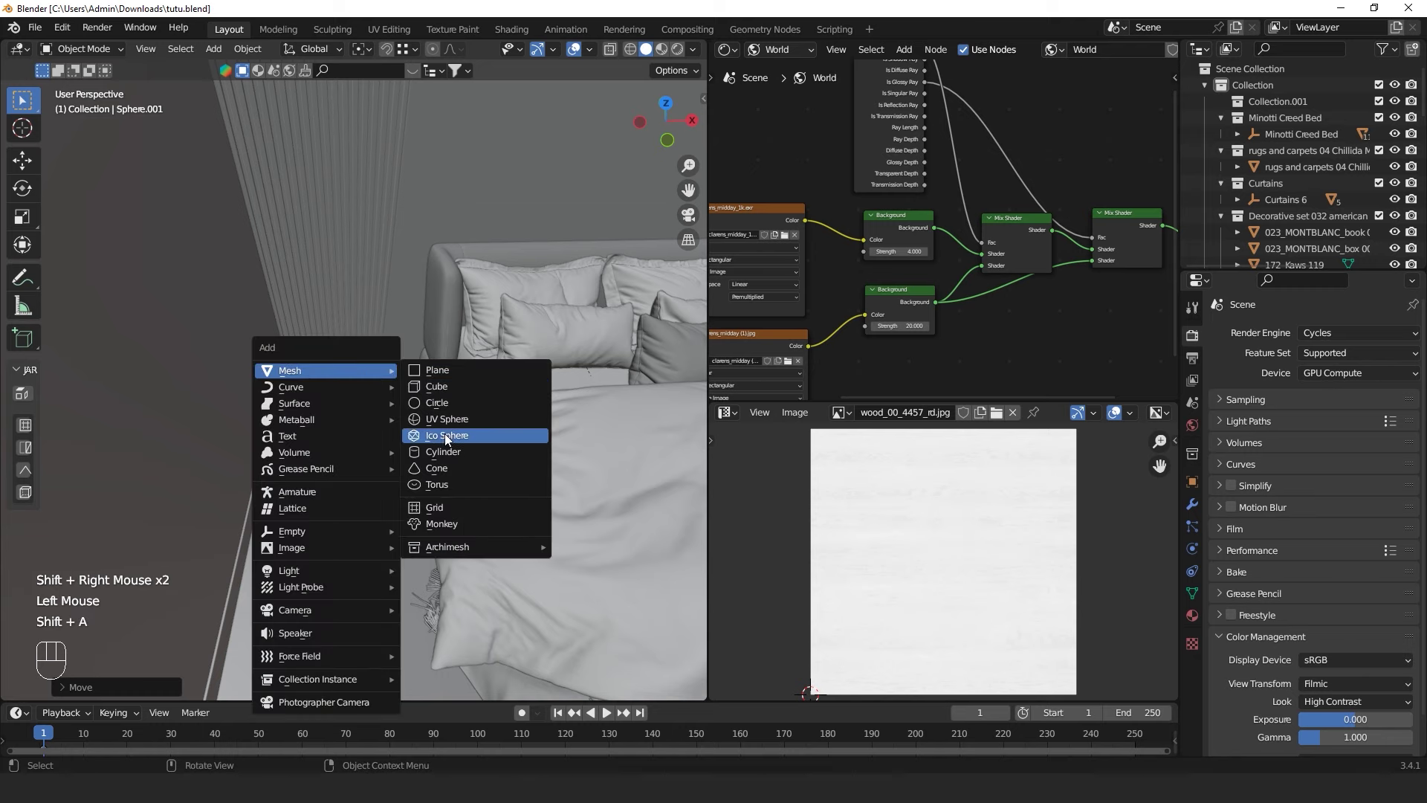
{"action": "key", "text": "s"}
{"action": "left_click", "coordinate": [397, 439]}
{"action": "scroll", "scroll_direction": "up", "scroll_amount": 3}
{"action": "left_click_drag", "start_coordinate": [398, 454], "coordinate": [418, 389]}
{"action": "key", "text": "KP_Decimal"}
{"action": "scroll", "scroll_direction": "down", "scroll_amount": 3}
{"action": "middle_click", "coordinate": [467, 473]}
{"action": "key", "text": "g"}
{"action": "key", "text": "z"}
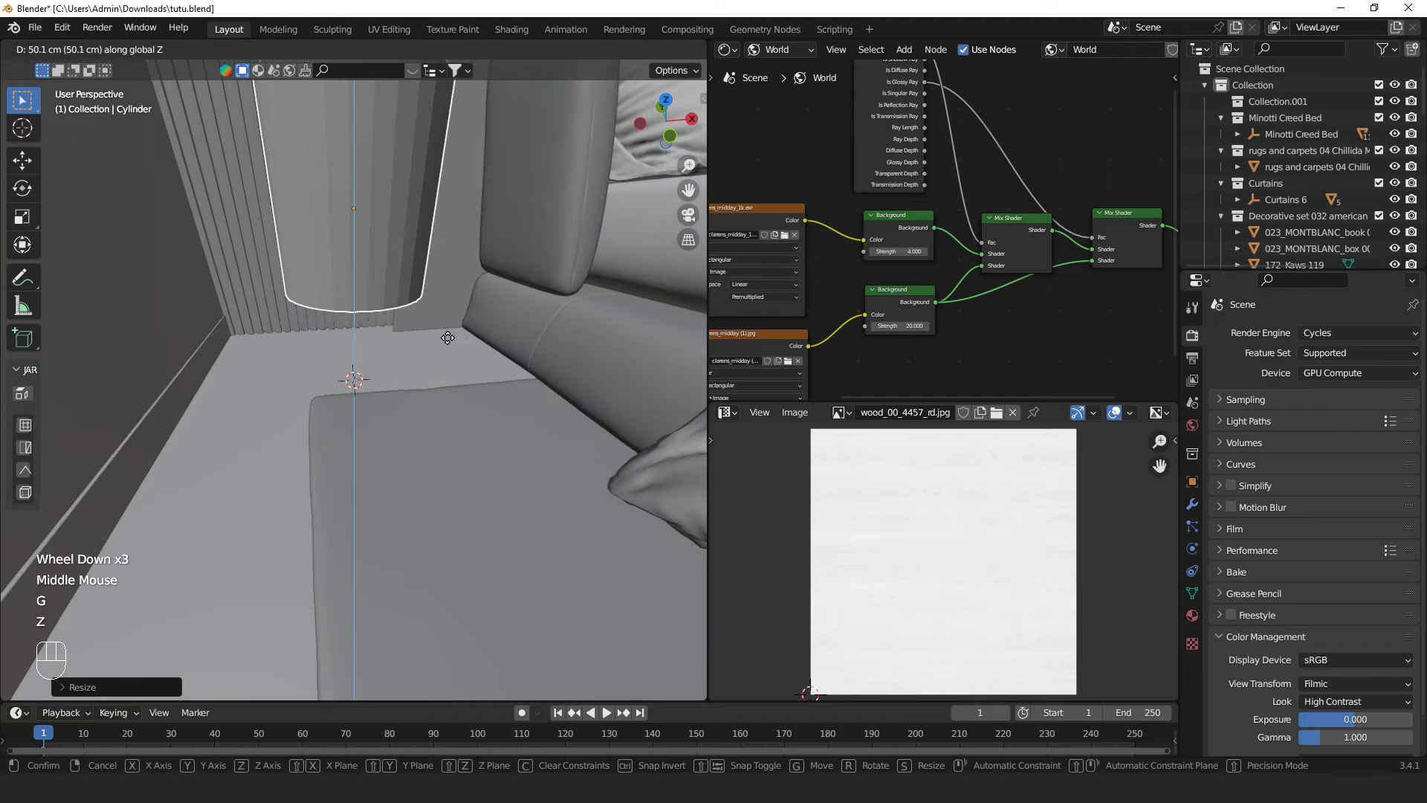
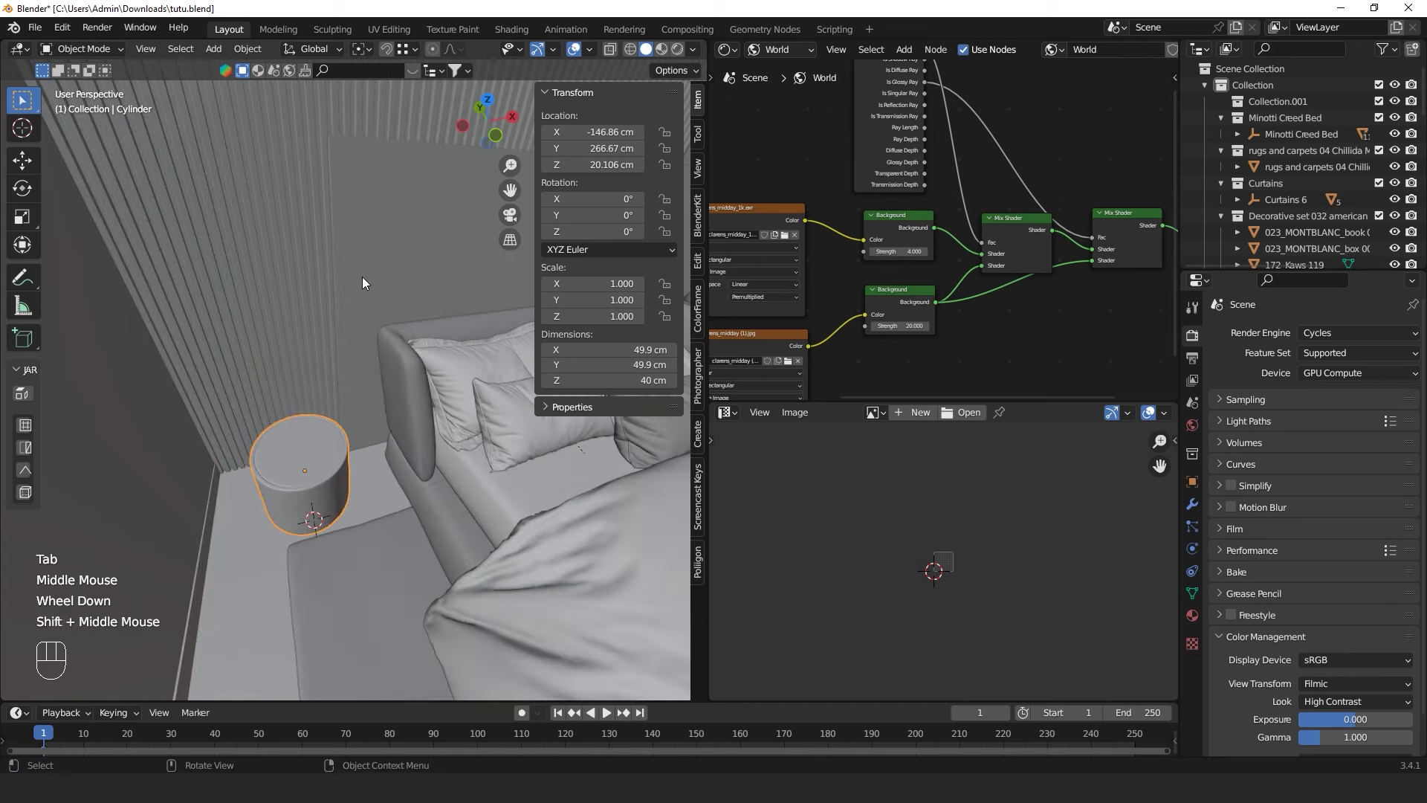
Check the scene in rendered and solid shading, save tutu.blend, and view the new table with materials
{"action": "left_click", "coordinate": [677, 87]}
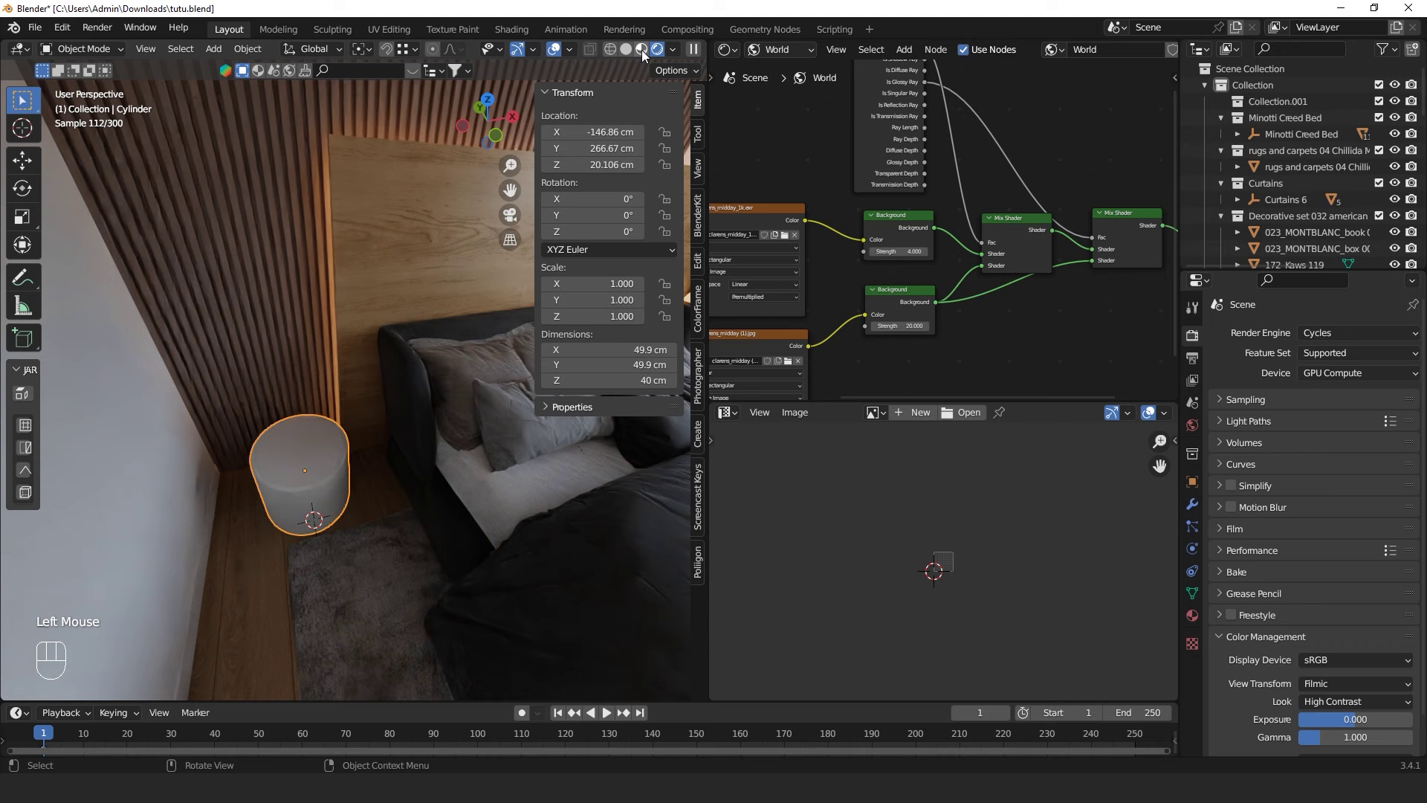
{"action": "left_click", "coordinate": [629, 55]}
{"action": "key", "text": "ctrl+s"}
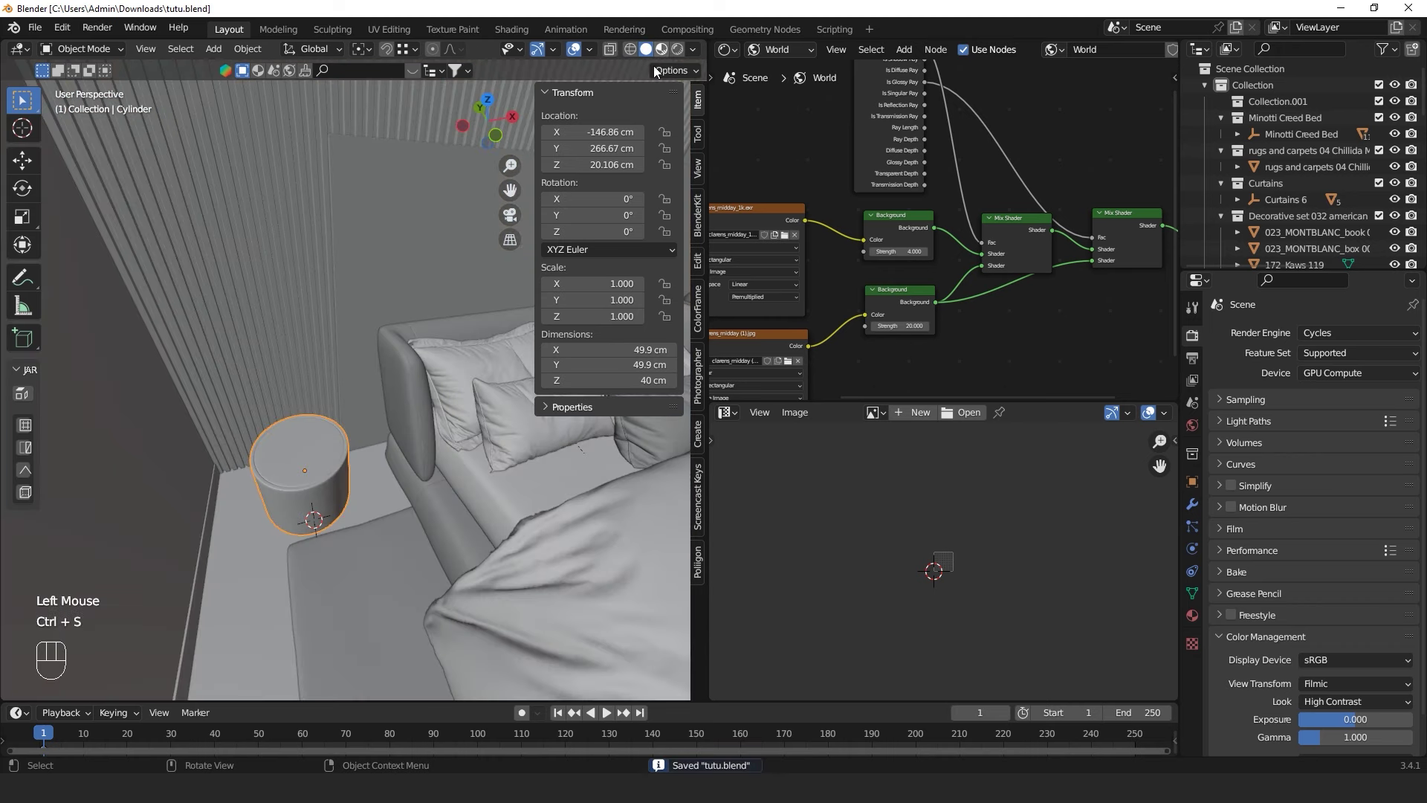
{"action": "left_click", "coordinate": [420, 345]}
{"action": "scroll", "scroll_direction": "up", "scroll_amount": 3}
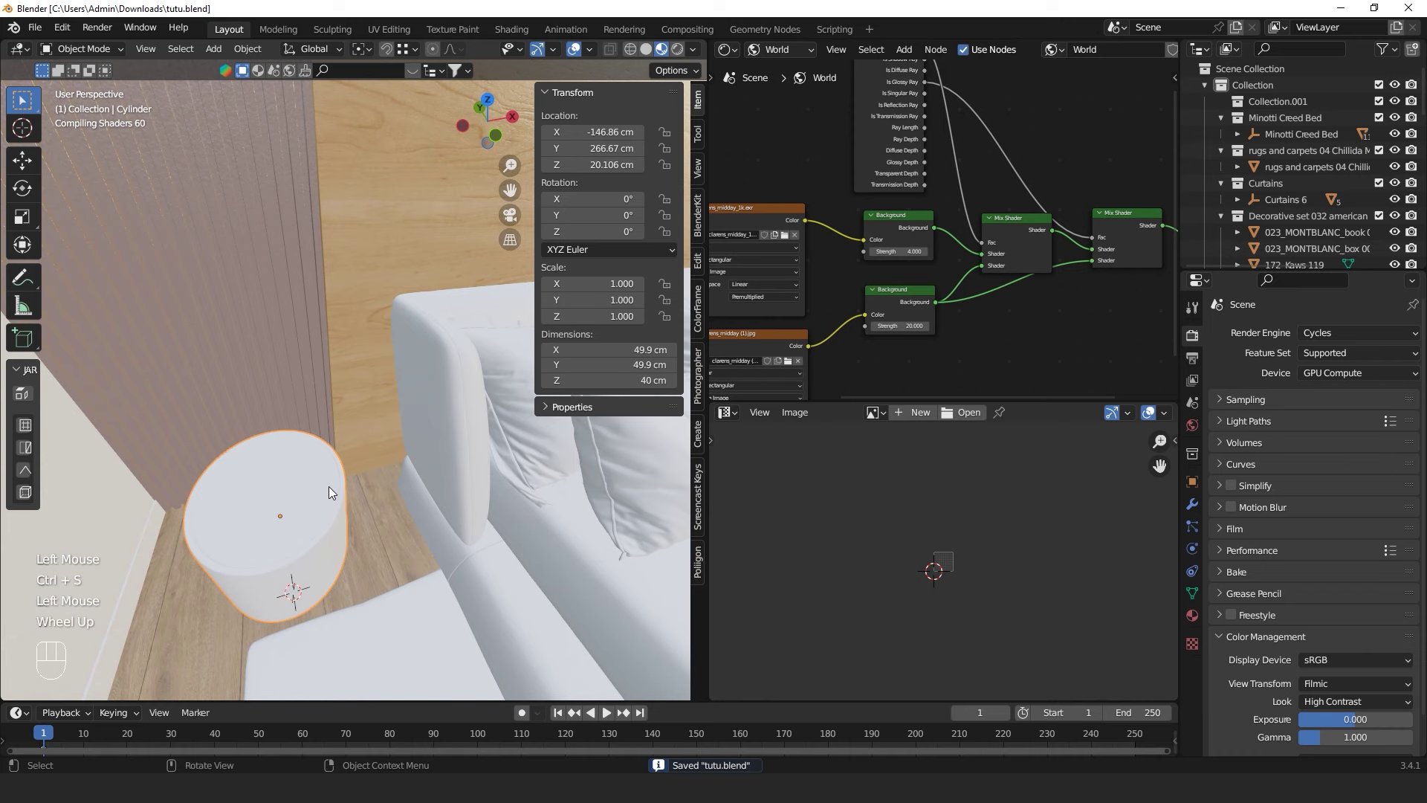
{"action": "middle_click", "coordinate": [355, 498]}
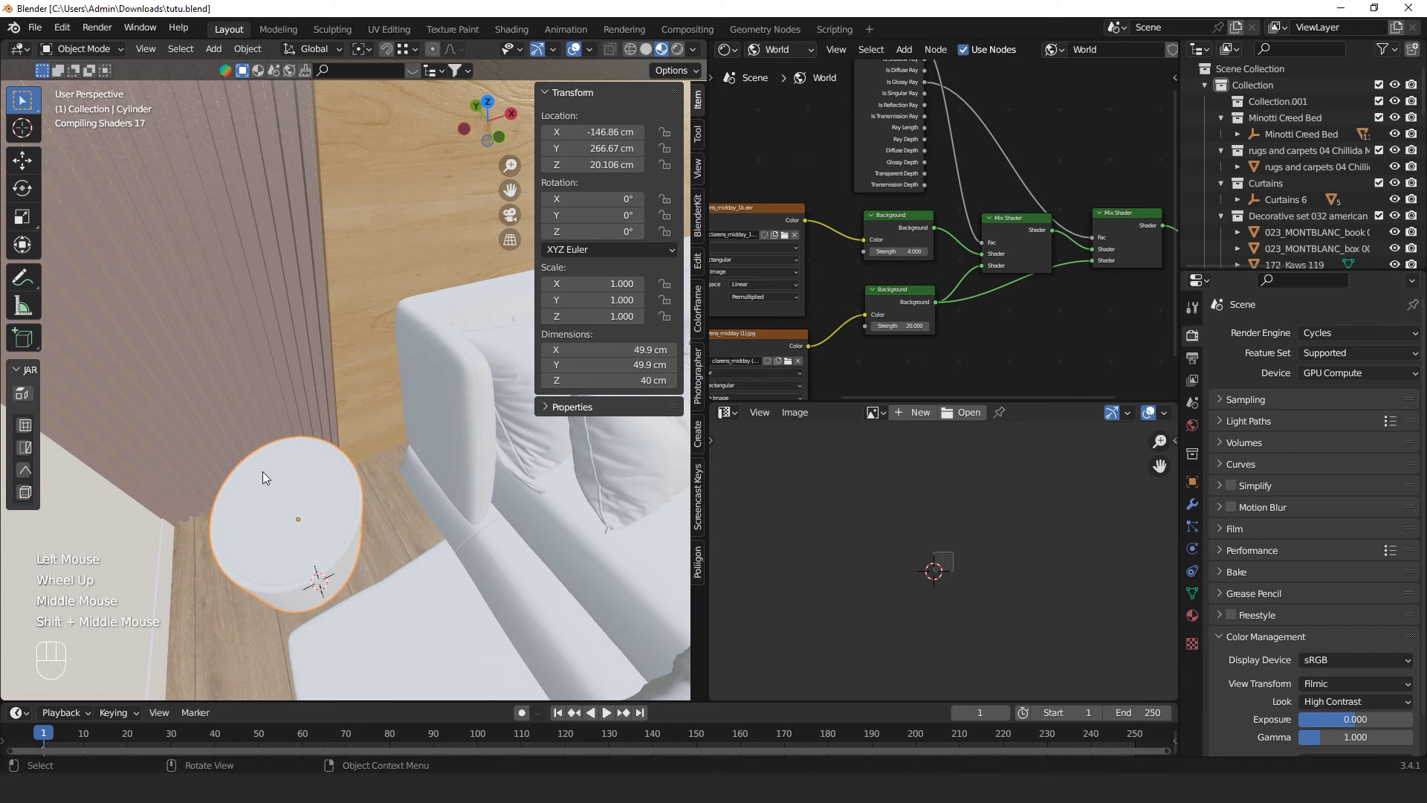
{"action": "left_click_drag", "start_coordinate": [344, 480], "coordinate": [342, 446]}
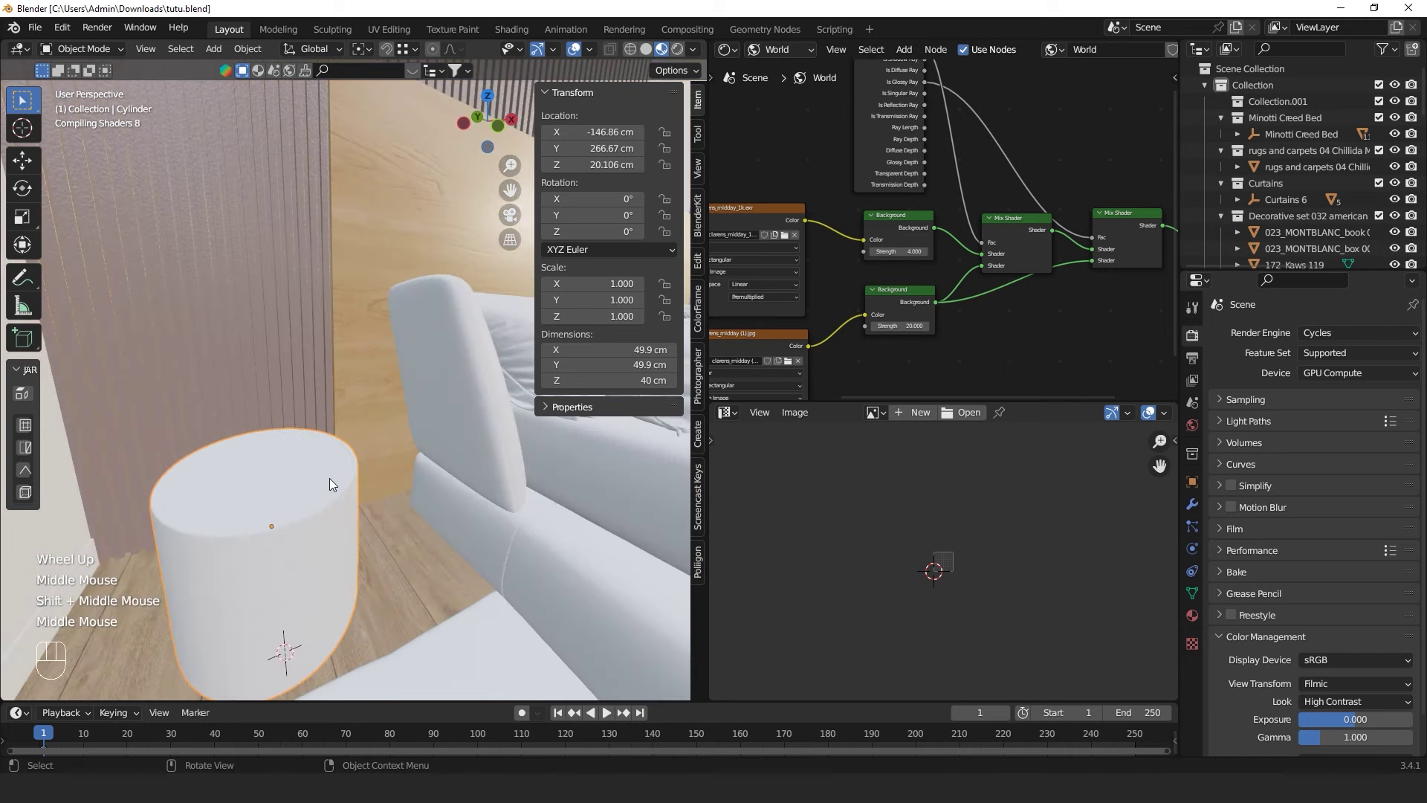
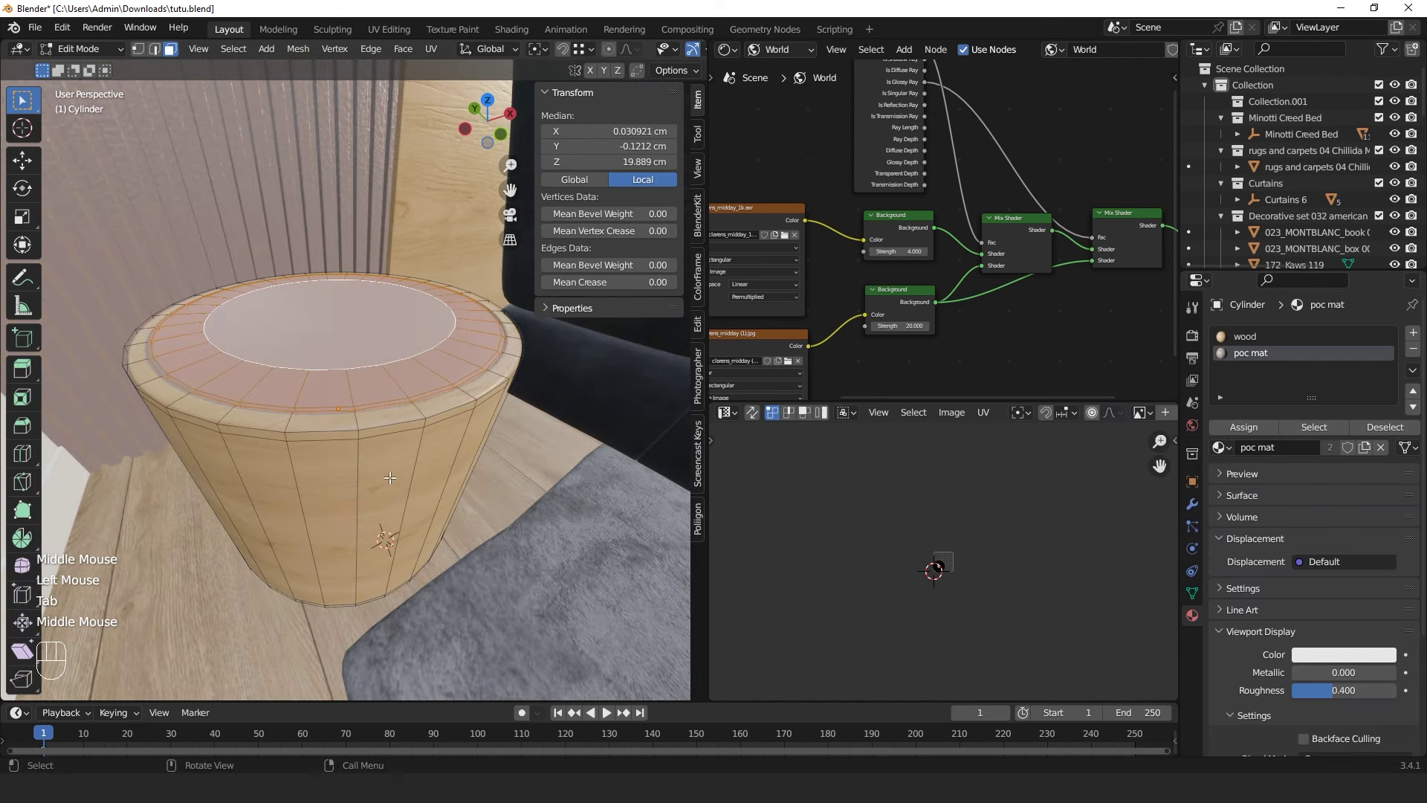
Assign the light 'poc mat' material to the cylinder's inset top face and leave Edit Mode to inspect it
{"action": "key", "text": "a"}
{"action": "key", "text": "a"}
{"action": "key", "text": "r"}
{"action": "key", "text": "a"}
{"action": "key", "text": "r"}
{"action": "key", "text": "KP_9"}
{"action": "key", "text": "KP_0"}
{"action": "key", "text": "Return"}
{"action": "key", "text": "Tab"}
{"action": "left_click_drag", "start_coordinate": [416, 515], "coordinate": [409, 561]}
{"action": "scroll", "scroll_direction": "up", "scroll_amount": 3}
{"action": "middle_click", "coordinate": [413, 552]}
{"action": "left_click", "coordinate": [419, 528]}
{"action": "middle_click", "coordinate": [407, 527]}
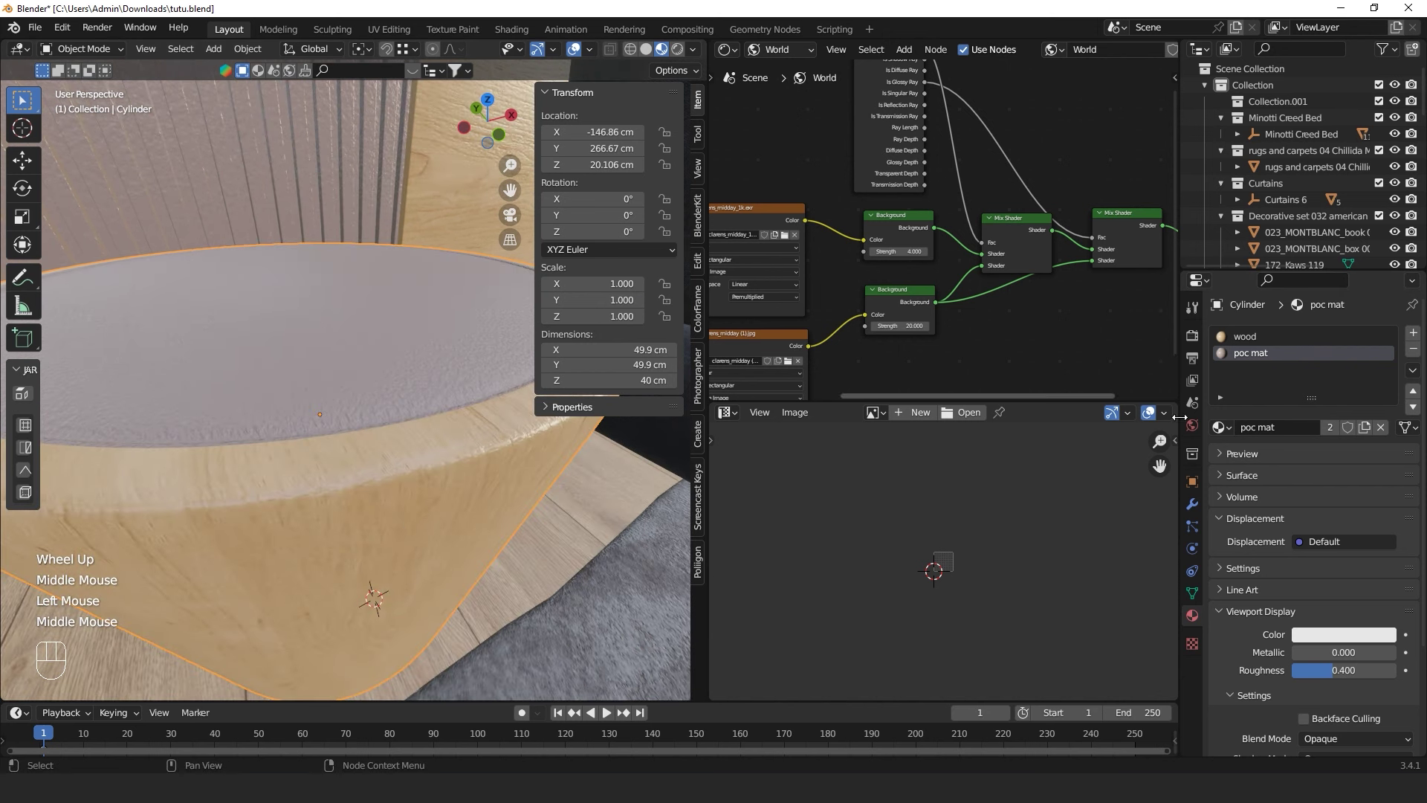
Make 'poc mat' a single-user copy and raise its colour Value to 0.947, near white
{"action": "left_click_drag", "start_coordinate": [794, 48], "coordinate": [803, 84]}
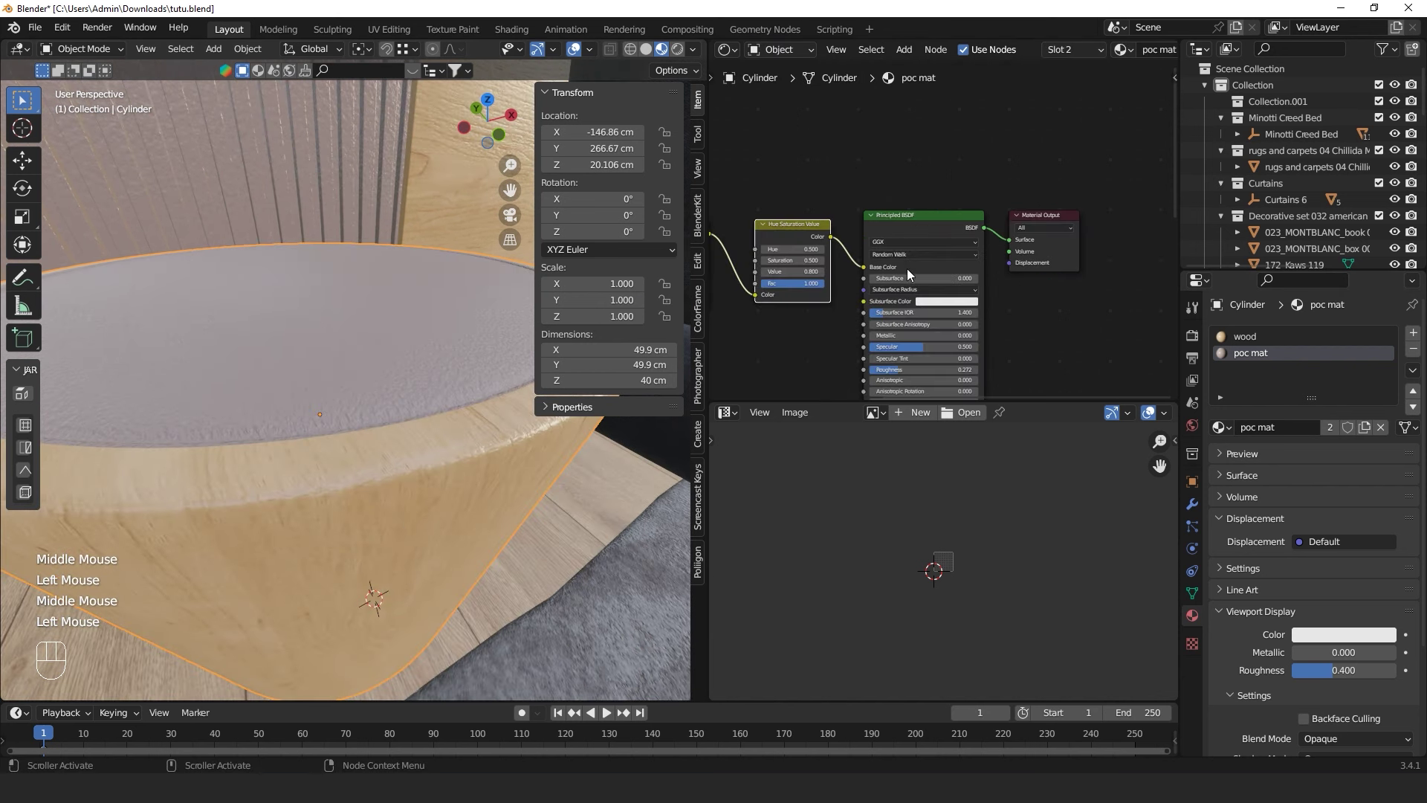
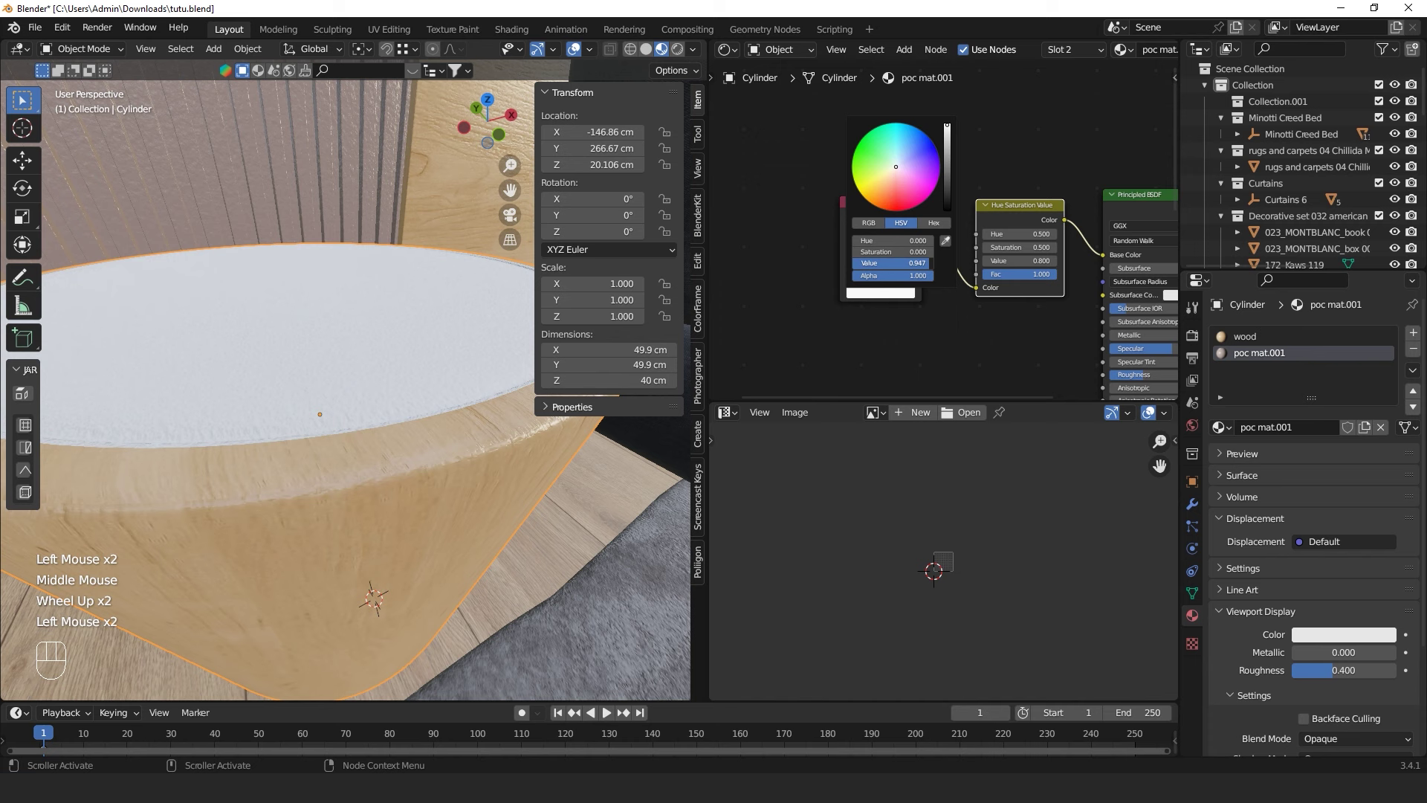
{"action": "left_click", "coordinate": [572, 617]}
{"action": "scroll", "scroll_direction": "down", "scroll_amount": 3}
{"action": "middle_click", "coordinate": [525, 580]}
{"action": "left_click", "coordinate": [490, 564]}
Orbit and pan around the bedside table to inspect the brightened tabletop
{"action": "left_click_drag", "start_coordinate": [467, 463], "coordinate": [489, 407]}
{"action": "scroll", "scroll_direction": "up", "scroll_amount": 3}
{"action": "scroll", "scroll_direction": "down", "scroll_amount": 3}
{"action": "middle_click", "coordinate": [471, 511]}
{"action": "left_click_drag", "start_coordinate": [460, 551], "coordinate": [364, 562]}
{"action": "scroll", "scroll_direction": "down", "scroll_amount": 3}
{"action": "left_click_drag", "start_coordinate": [382, 587], "coordinate": [407, 626]}
{"action": "left_click_drag", "start_coordinate": [405, 609], "coordinate": [305, 538]}
{"action": "left_click_drag", "start_coordinate": [393, 569], "coordinate": [378, 540]}
{"action": "scroll", "scroll_direction": "up", "scroll_amount": 3}
{"action": "middle_click", "coordinate": [382, 543]}
{"action": "middle_click", "coordinate": [375, 528]}
{"action": "scroll", "scroll_direction": "down", "scroll_amount": 3}
{"action": "middle_click", "coordinate": [365, 520]}
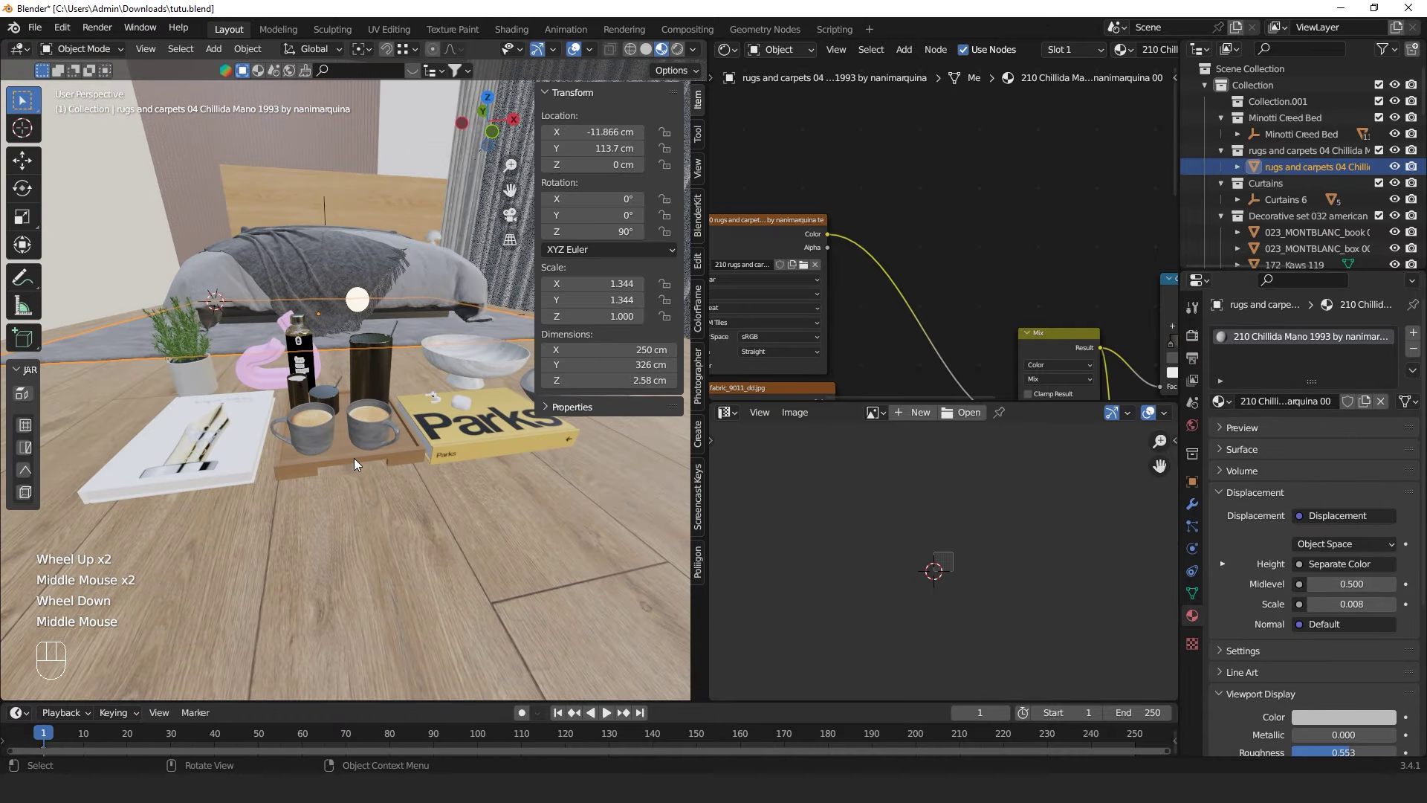
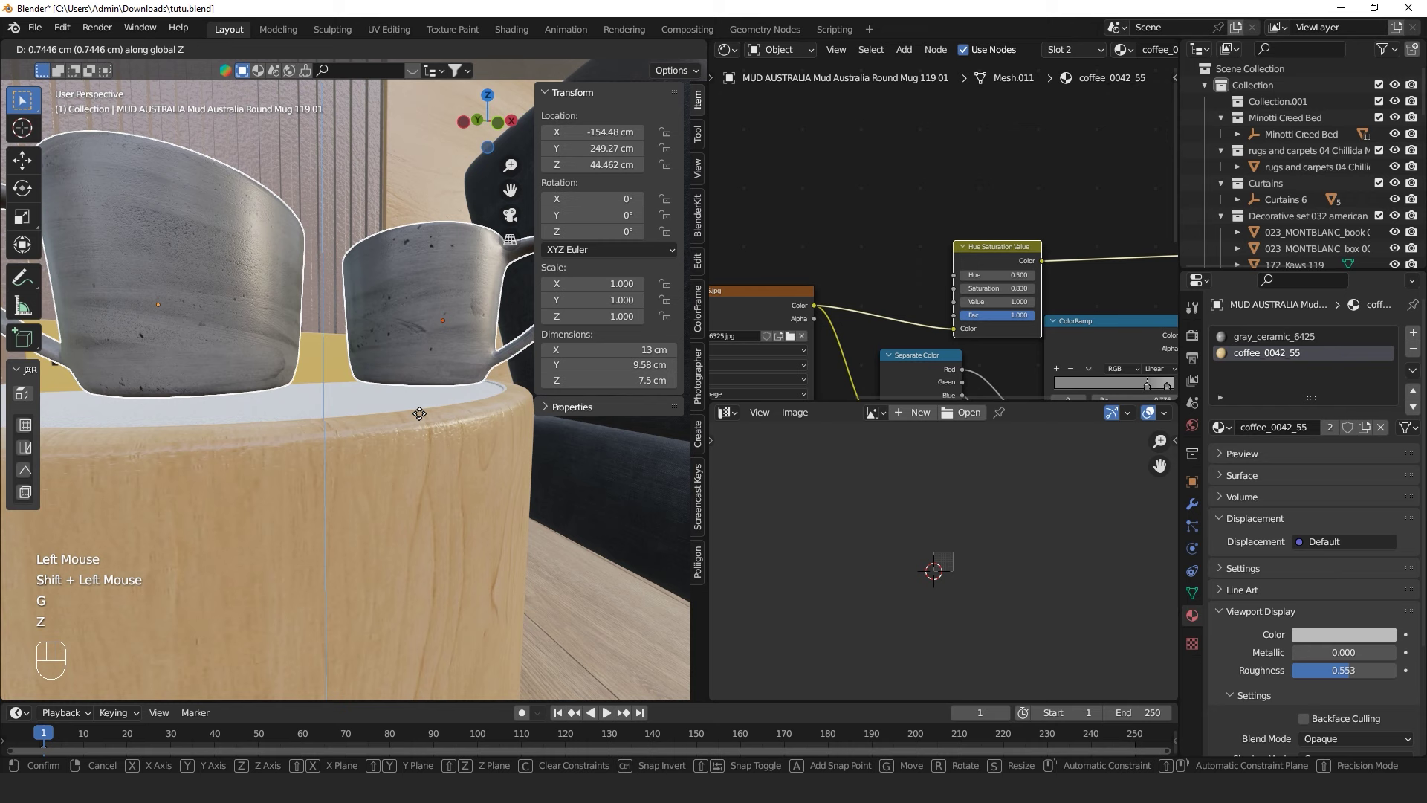
Set the two MUD Australia mugs down on the bedside tabletop and start walking through the room
{"action": "left_click", "coordinate": [421, 423]}
{"action": "left_click_drag", "start_coordinate": [429, 496], "coordinate": [445, 536]}
{"action": "scroll", "scroll_direction": "down", "scroll_amount": 3}
{"action": "middle_click", "coordinate": [426, 517]}
{"action": "scroll", "scroll_direction": "up", "scroll_amount": 3}
{"action": "left_click_drag", "start_coordinate": [447, 498], "coordinate": [476, 459]}
{"action": "left_click_drag", "start_coordinate": [461, 456], "coordinate": [493, 446]}
{"action": "scroll", "scroll_direction": "down", "scroll_amount": 3}
{"action": "middle_click", "coordinate": [487, 477]}
{"action": "middle_click", "coordinate": [565, 564]}
{"action": "key", "text": "shift+`"}
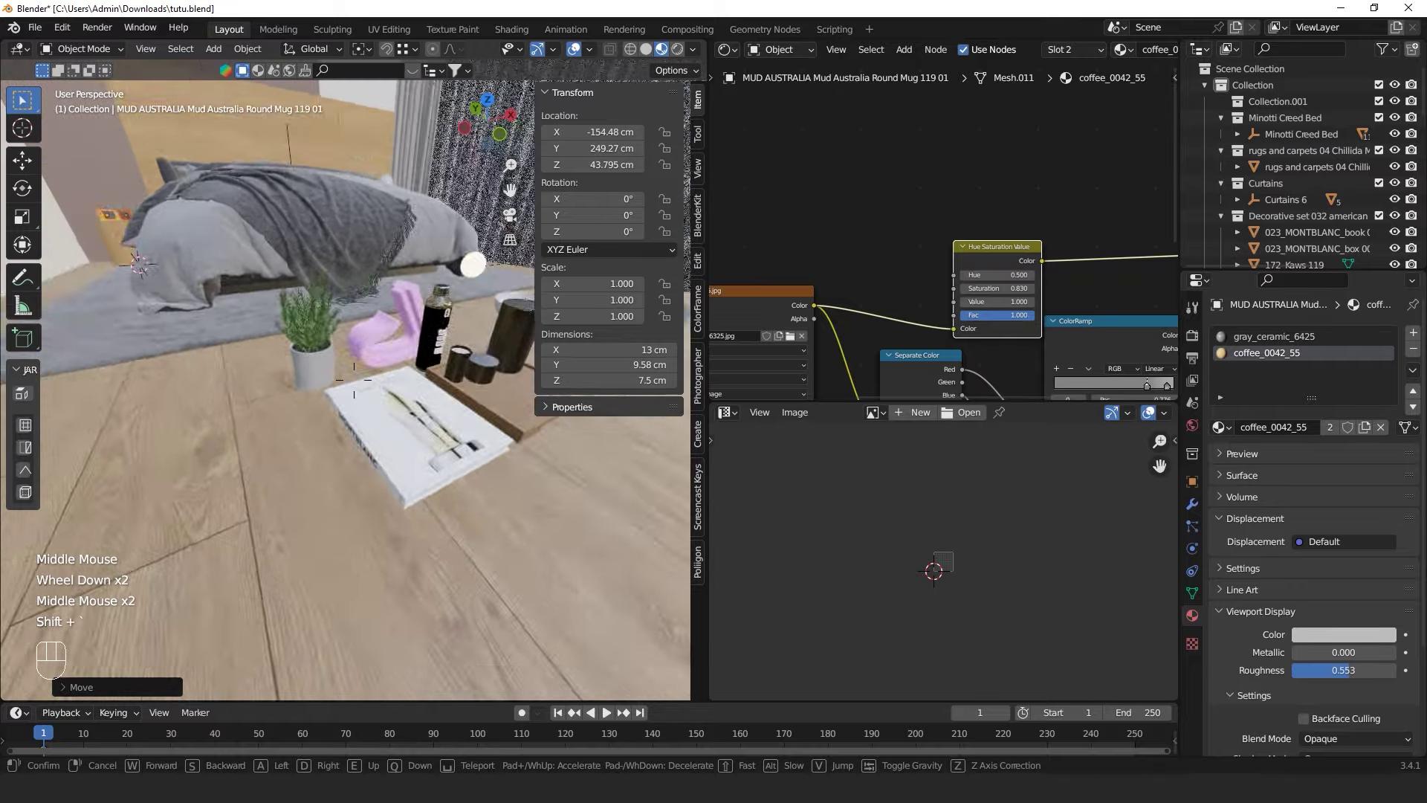
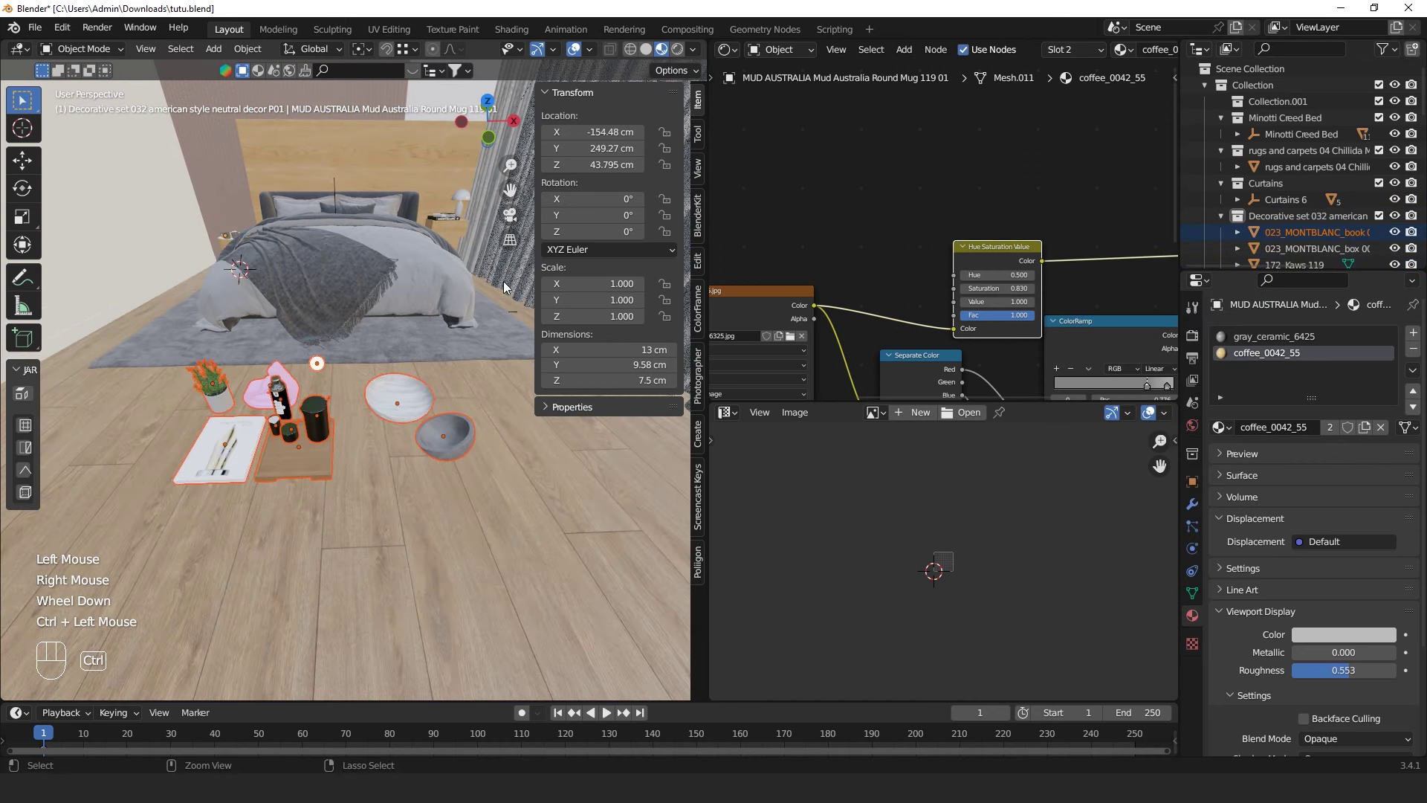
Slide the framed poster across the floor plane, select the floor, and resume walking through the room
{"action": "scroll", "scroll_direction": "down", "scroll_amount": 3}
{"action": "key", "text": "g"}
{"action": "key", "text": "shift+z"}
{"action": "left_click", "coordinate": [194, 418]}
{"action": "left_click_drag", "start_coordinate": [280, 459], "coordinate": [529, 518]}
{"action": "left_click_drag", "start_coordinate": [512, 489], "coordinate": [510, 467]}
{"action": "left_click_drag", "start_coordinate": [514, 466], "coordinate": [374, 444]}
{"action": "scroll", "scroll_direction": "up", "scroll_amount": 3}
{"action": "left_click_drag", "start_coordinate": [514, 491], "coordinate": [374, 509]}
{"action": "middle_click", "coordinate": [409, 501]}
{"action": "left_click", "coordinate": [472, 563]}
{"action": "key", "text": "shift+`"}
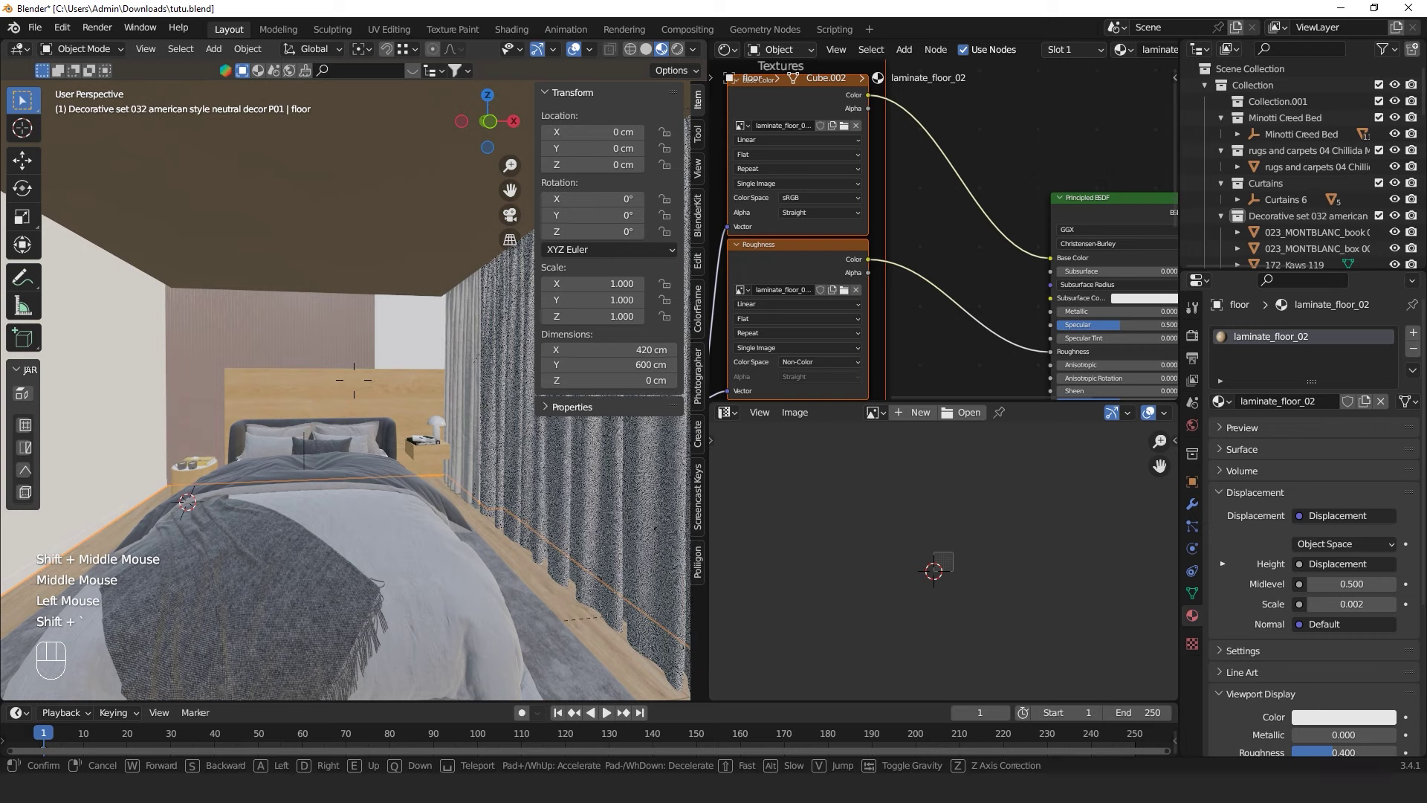
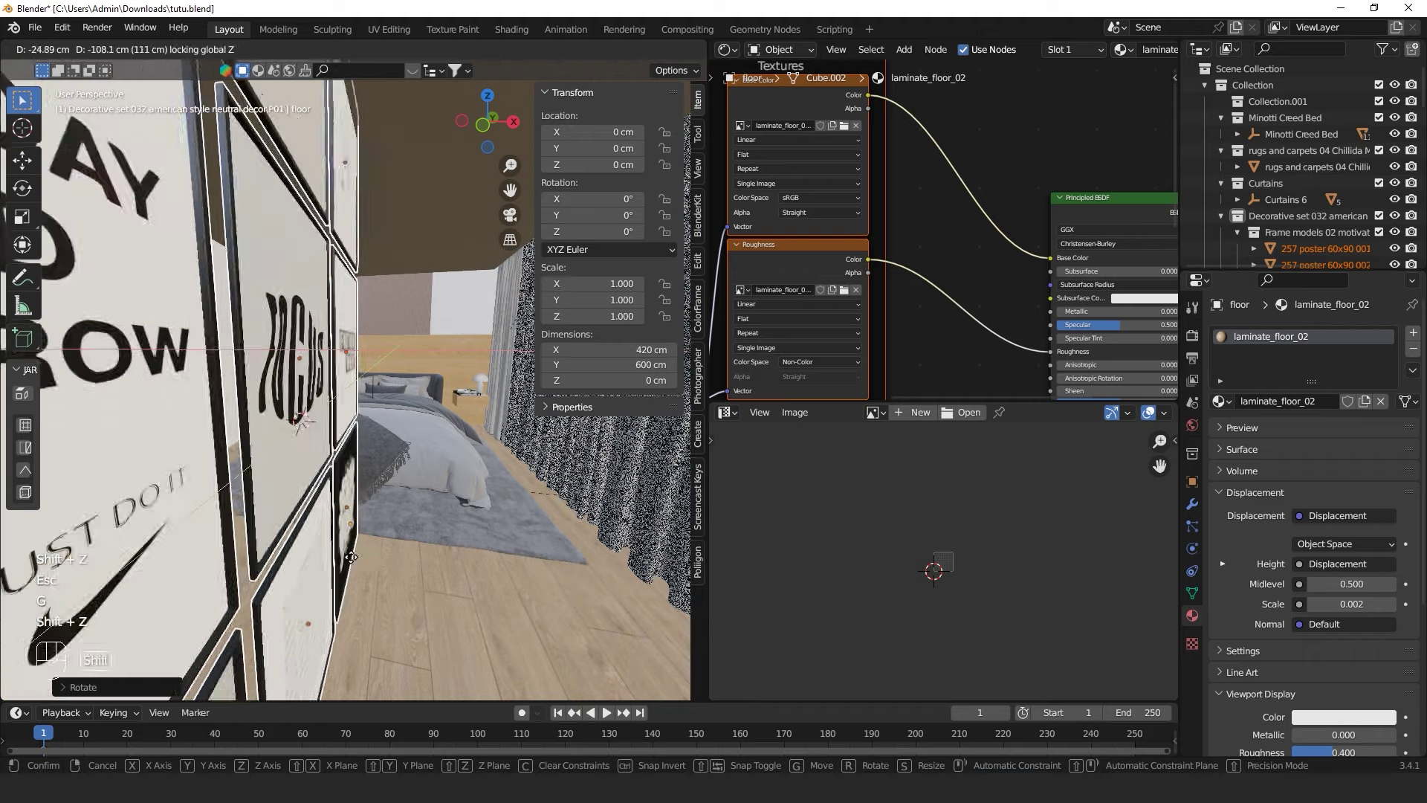
Confirm the poster's new spot and nudge it again within the floor plane
{"action": "left_click", "coordinate": [109, 458]}
{"action": "middle_click", "coordinate": [389, 487]}
{"action": "key", "text": "KP_Decimal"}
{"action": "left_click_drag", "start_coordinate": [399, 483], "coordinate": [282, 507]}
{"action": "key", "text": "g"}
{"action": "key", "text": "shift+z"}
{"action": "left_click", "coordinate": [452, 500]}
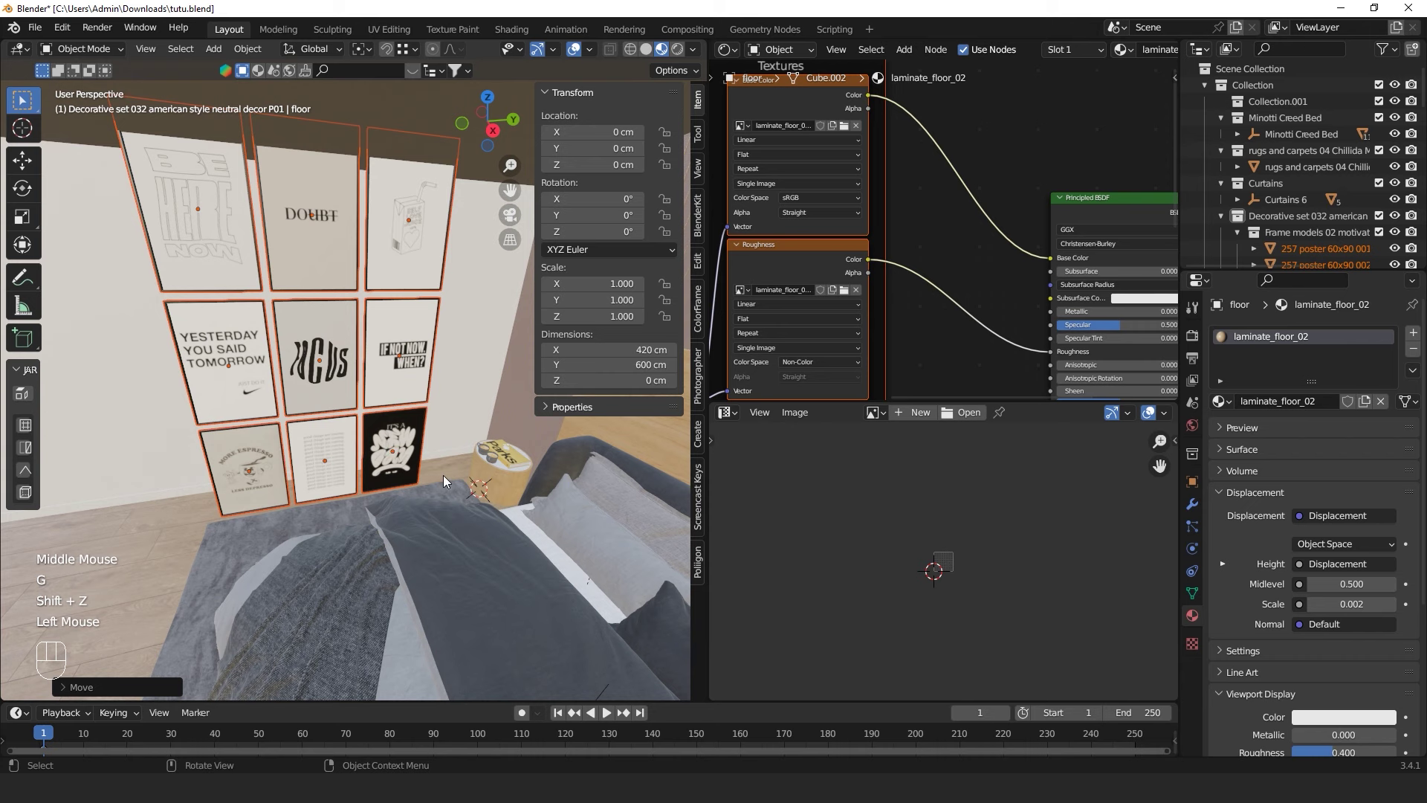
Turn the view toward the bed wall, select Poster 257 and start moving it along X
{"action": "left_click_drag", "start_coordinate": [421, 506], "coordinate": [240, 385]}
{"action": "scroll", "scroll_direction": "down", "scroll_amount": 3}
{"action": "left_click_drag", "start_coordinate": [440, 467], "coordinate": [516, 467]}
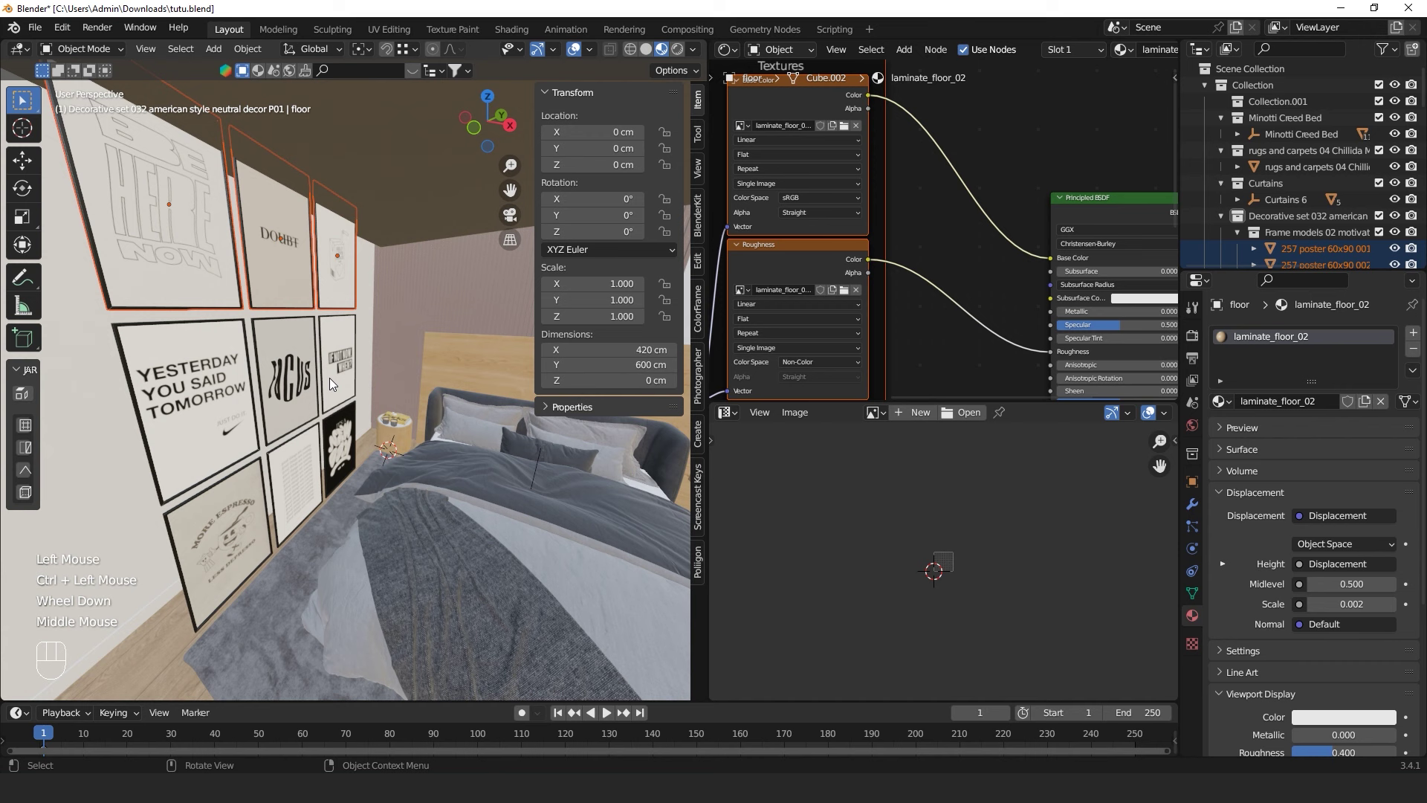
{"action": "left_click_drag", "start_coordinate": [340, 514], "coordinate": [168, 392]}
{"action": "left_click_drag", "start_coordinate": [244, 495], "coordinate": [291, 495]}
{"action": "left_click_drag", "start_coordinate": [315, 490], "coordinate": [311, 461]}
{"action": "left_click_drag", "start_coordinate": [289, 405], "coordinate": [313, 403]}
{"action": "left_click", "coordinate": [333, 389]}
{"action": "left_click", "coordinate": [345, 429]}
{"action": "key", "text": "g"}
{"action": "key", "text": "x"}
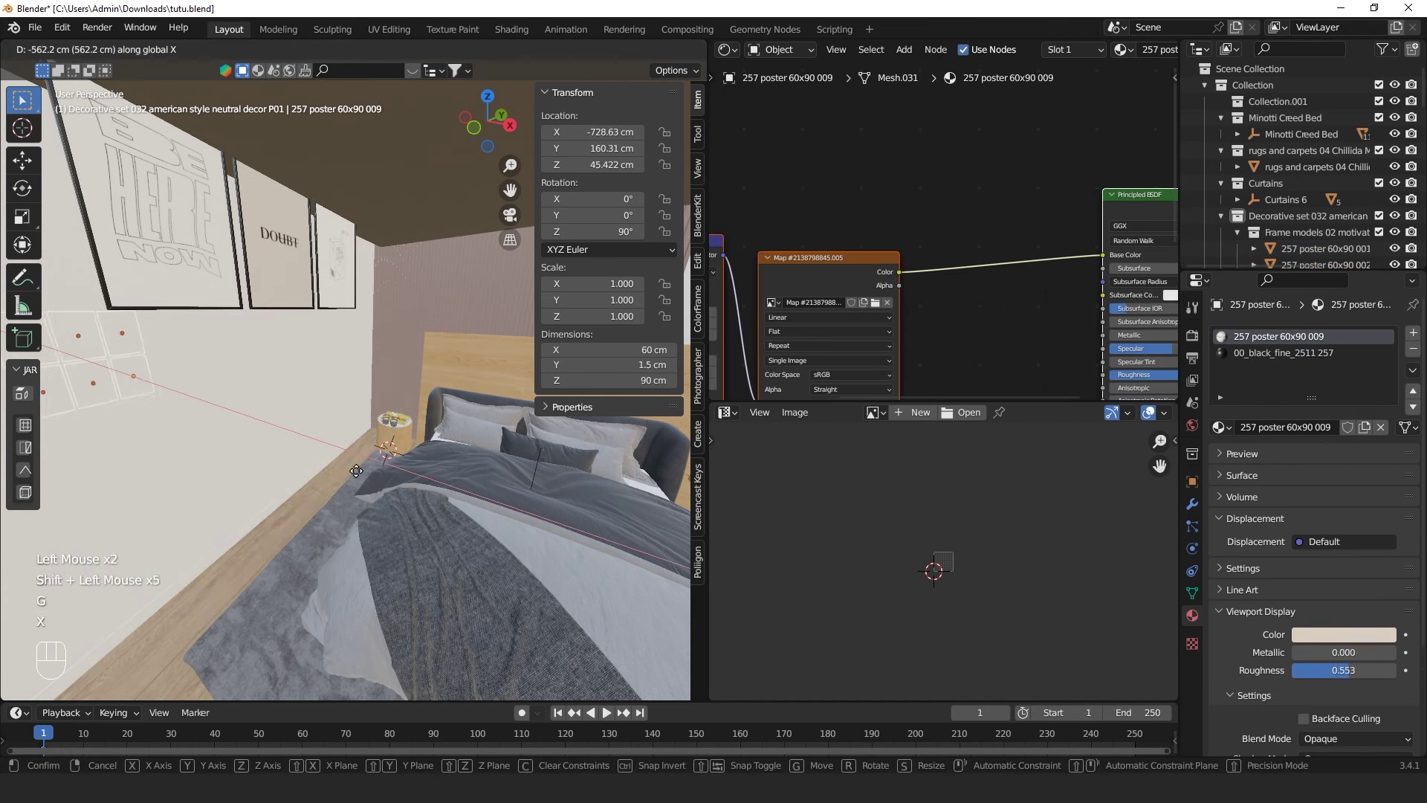
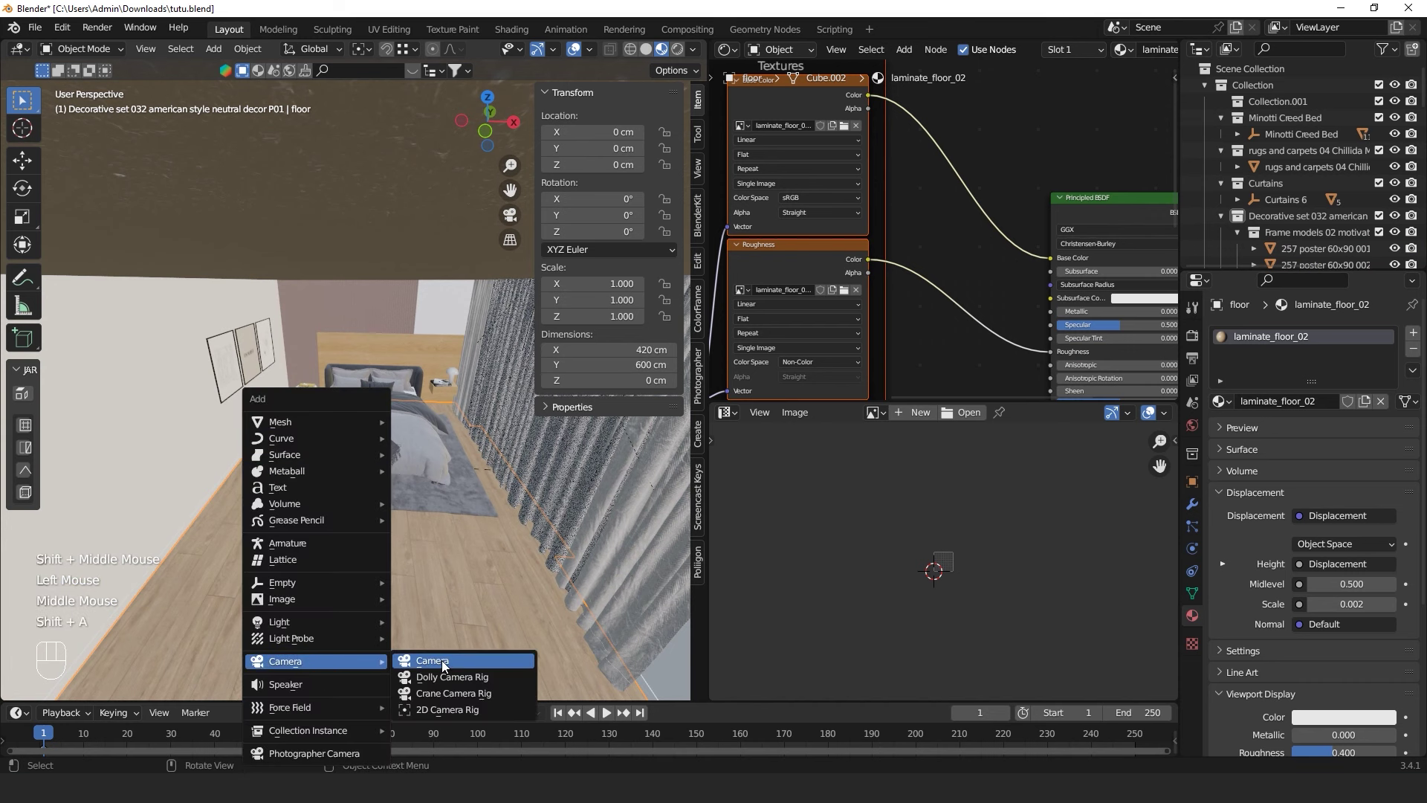
Look through the new camera and start fly navigation to carry it into the bedroom
{"action": "key", "text": "ctrl+alt+KP_0"}
{"action": "scroll", "scroll_direction": "up", "scroll_amount": 3}
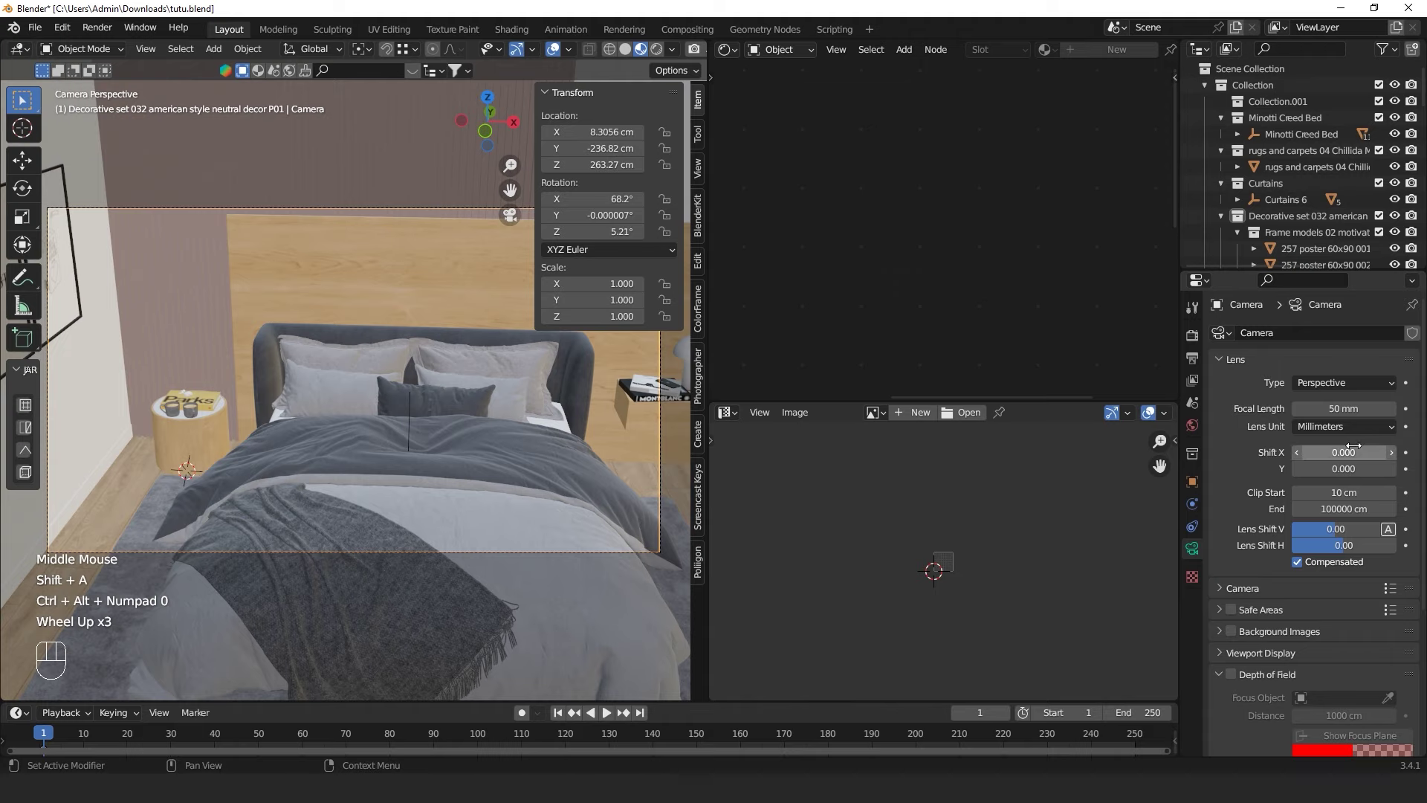
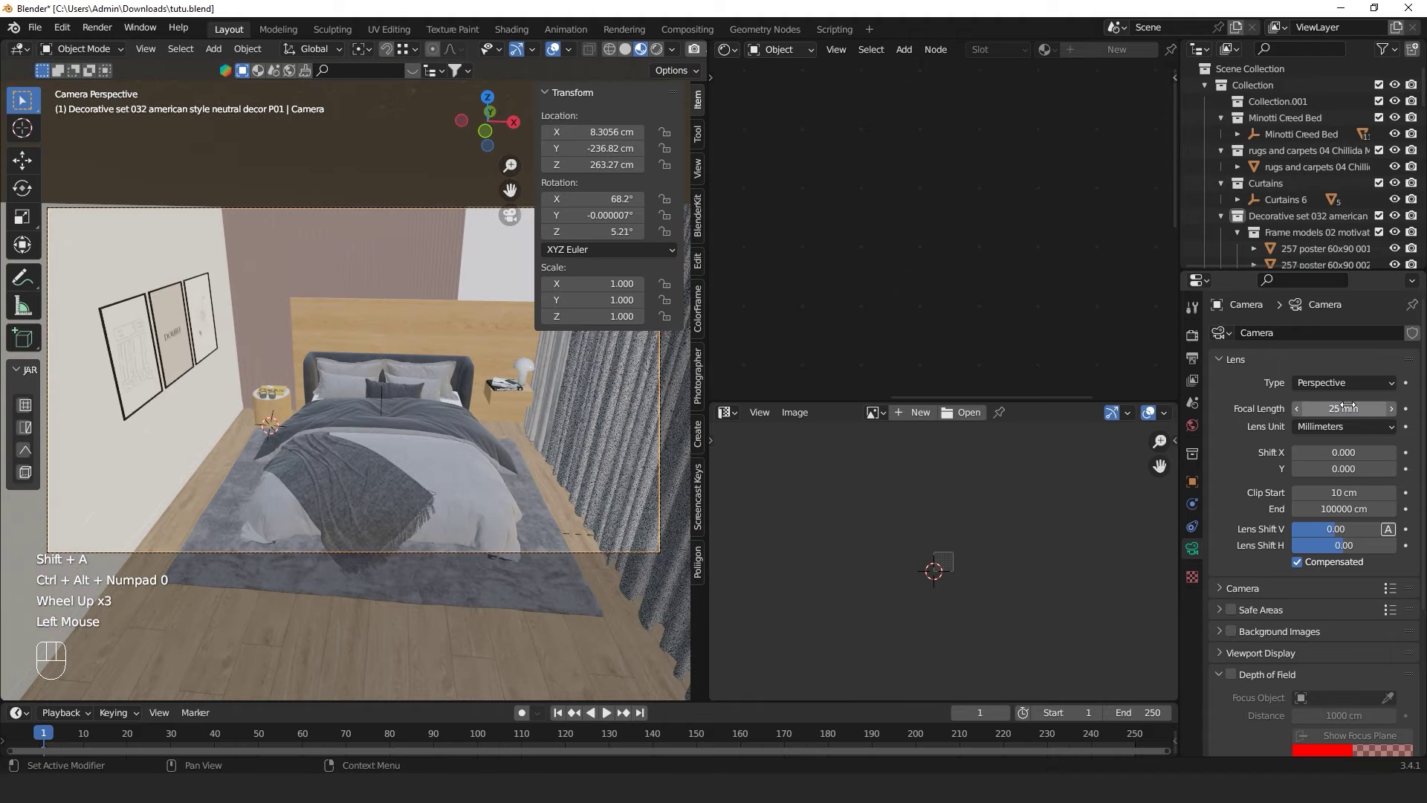
{"action": "key", "text": "n"}
{"action": "key", "text": "shift+`"}
{"action": "key", "text": "q"}
{"action": "key", "text": "q"}
{"action": "key", "text": "s"}
Fly the camera to frame the bed, headboard wall and curtained window, then confirm its position
{"action": "key", "text": "s"}
{"action": "key", "text": "w"}
{"action": "key", "text": "s"}
{"action": "key", "text": "s"}
{"action": "key", "text": "w"}
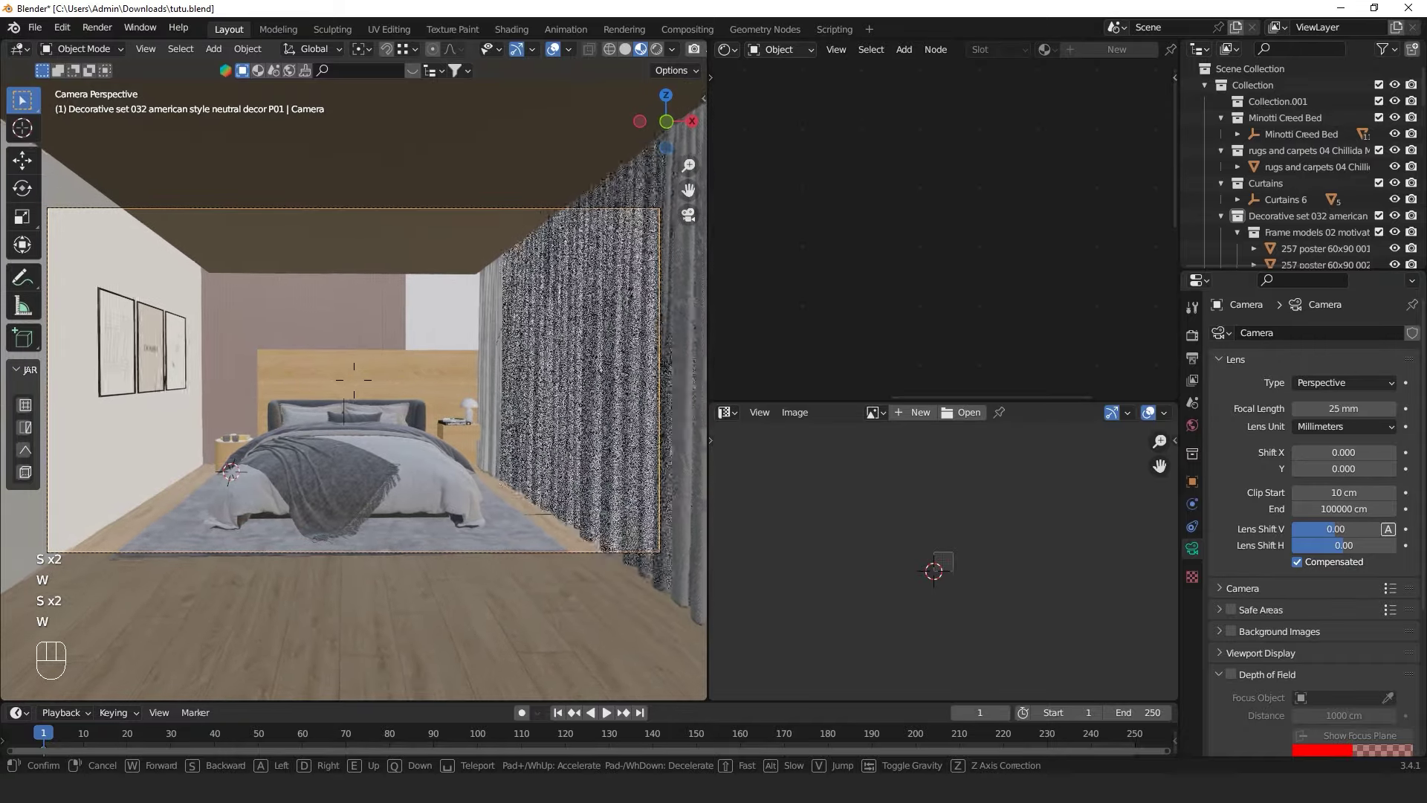
{"action": "left_click", "coordinate": [472, 474]}
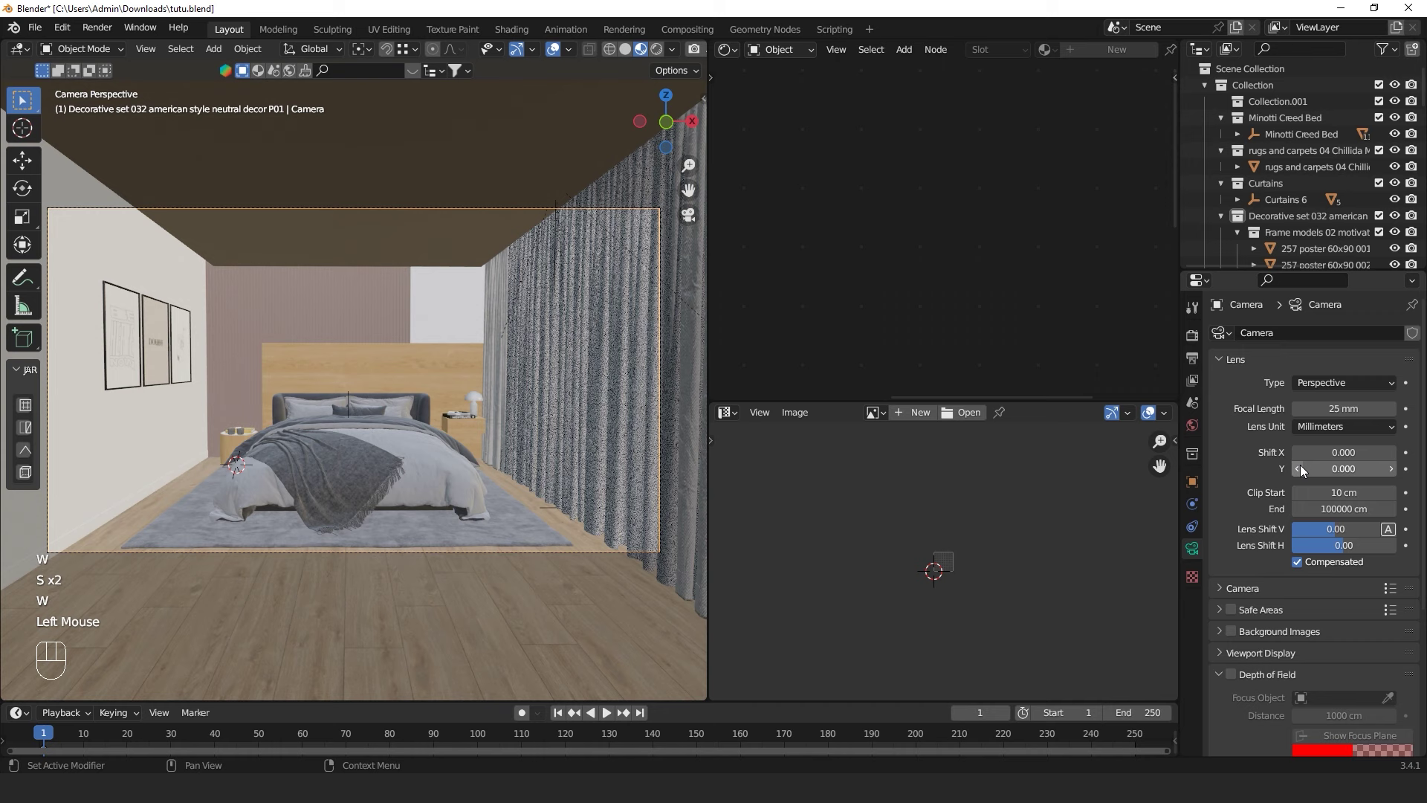
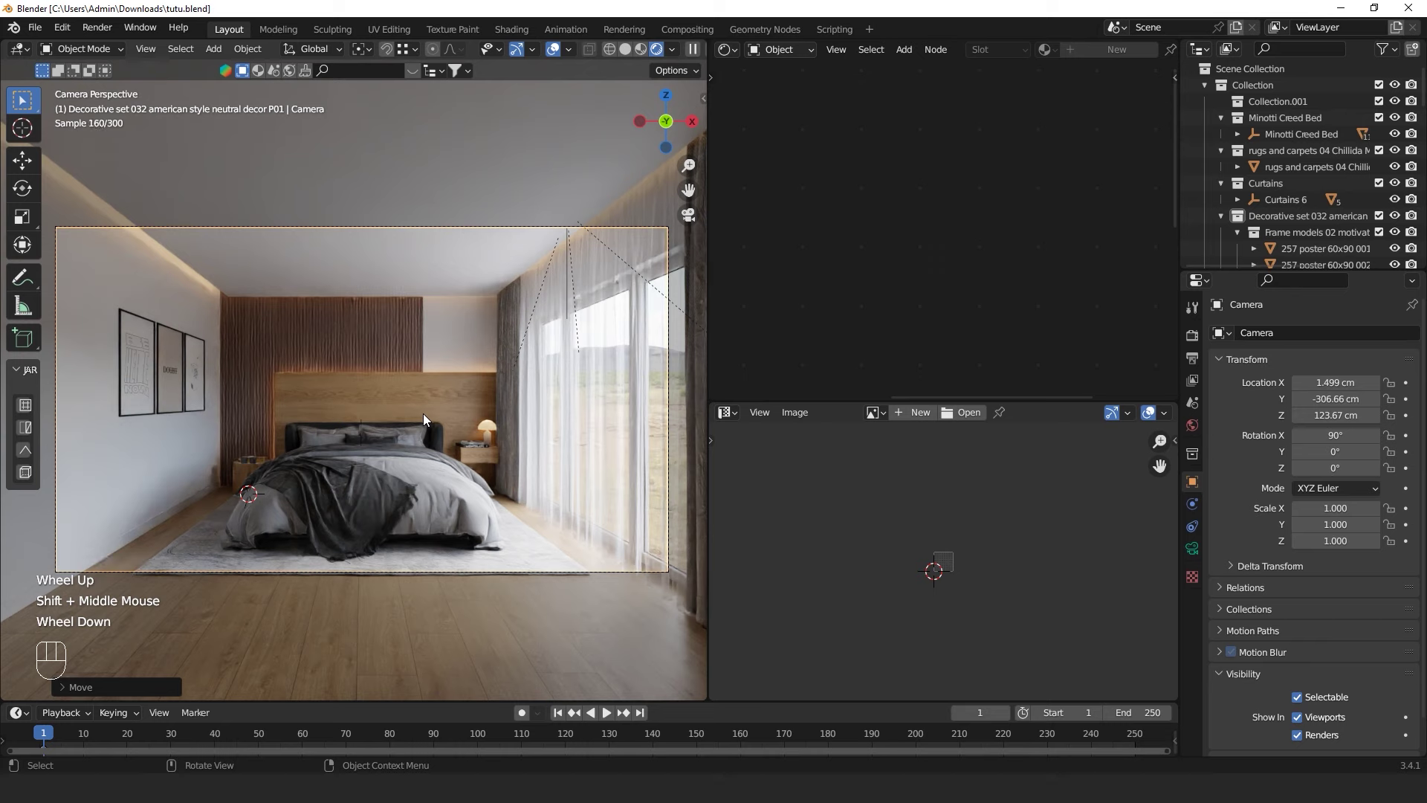
Pull the camera backward and sideways until the whole bedroom fits in frame
{"action": "key", "text": "w"}
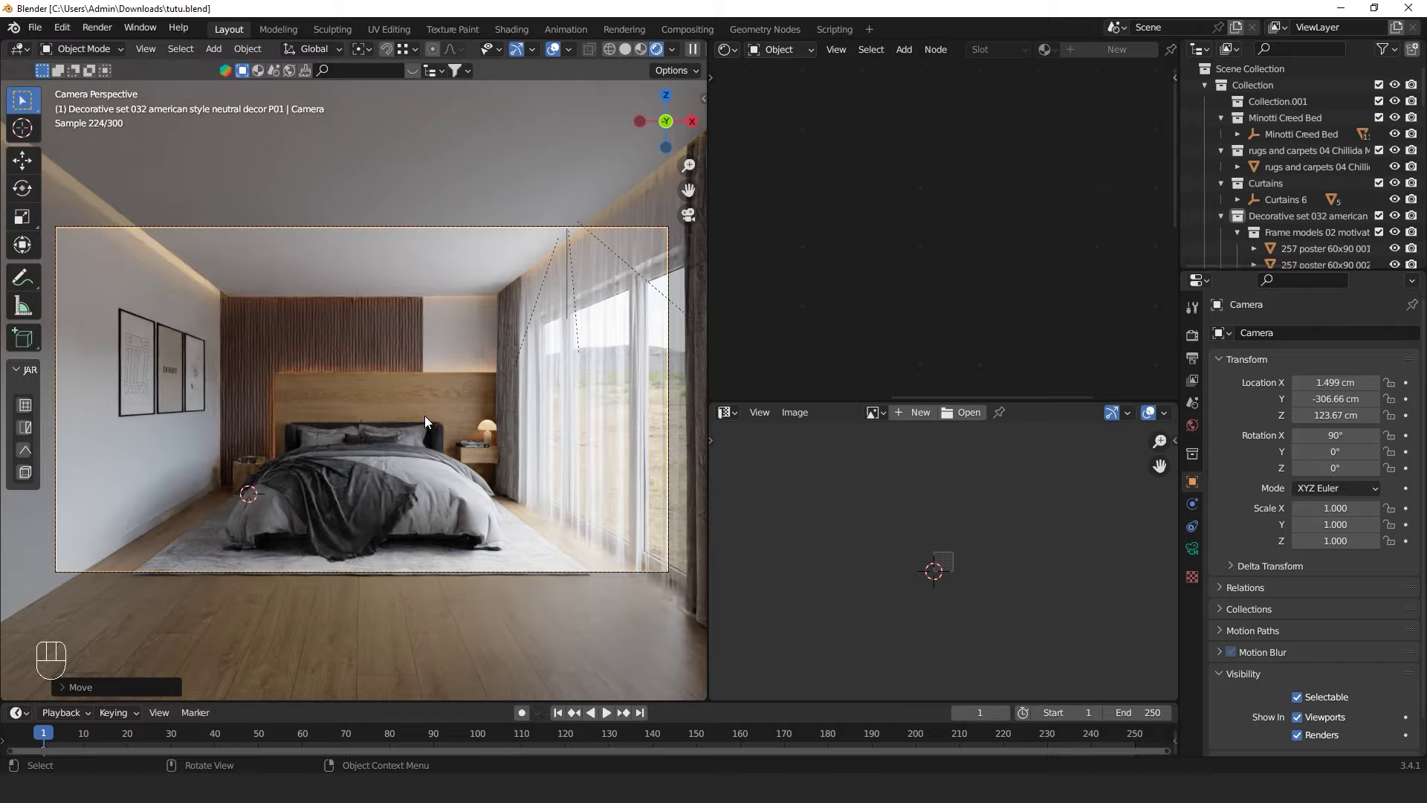
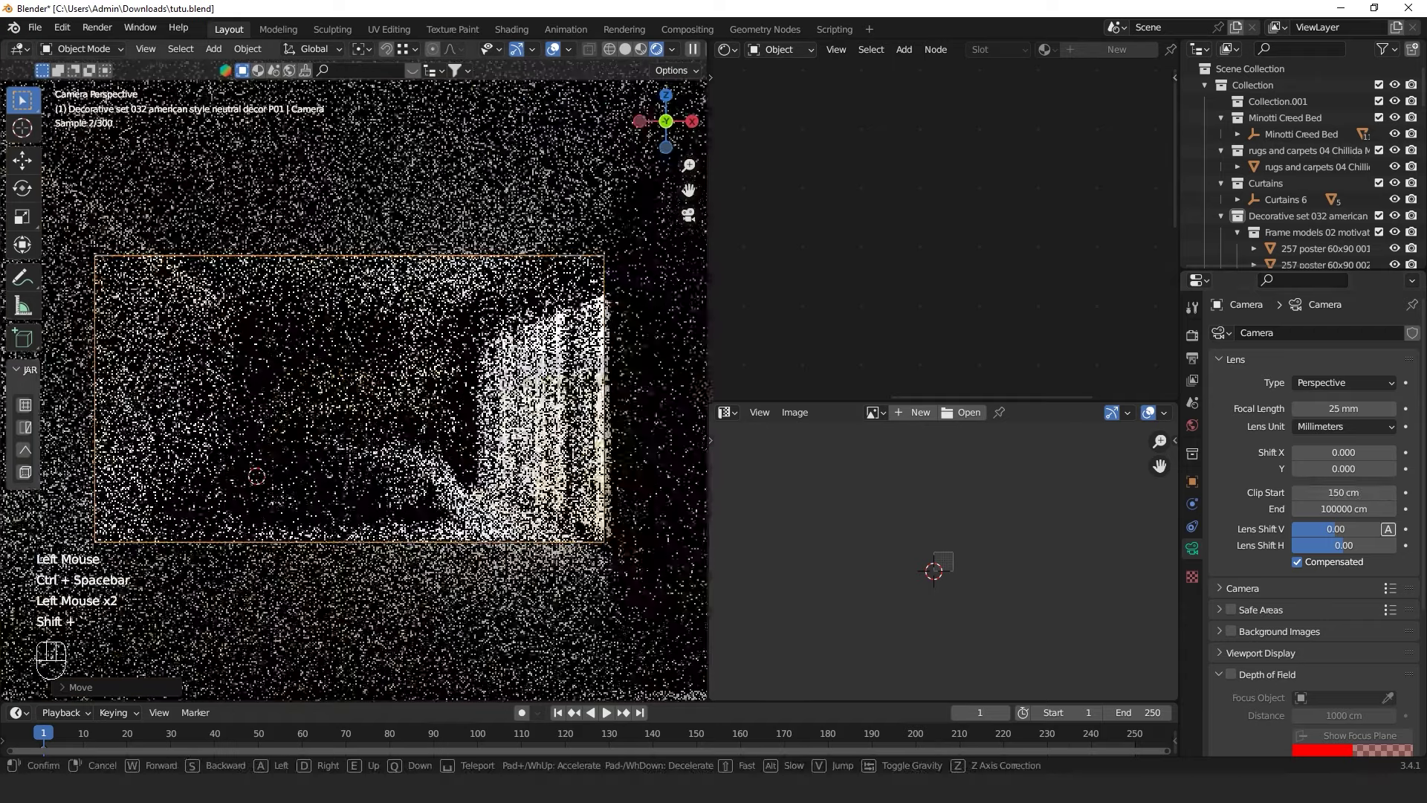
{"action": "key", "text": "s"}
{"action": "key", "text": "s"}
{"action": "key", "text": "d"}
{"action": "key", "text": "d"}
{"action": "key", "text": "a"}
{"action": "key", "text": "d"}
{"action": "key", "text": "a"}
{"action": "key", "text": "d"}
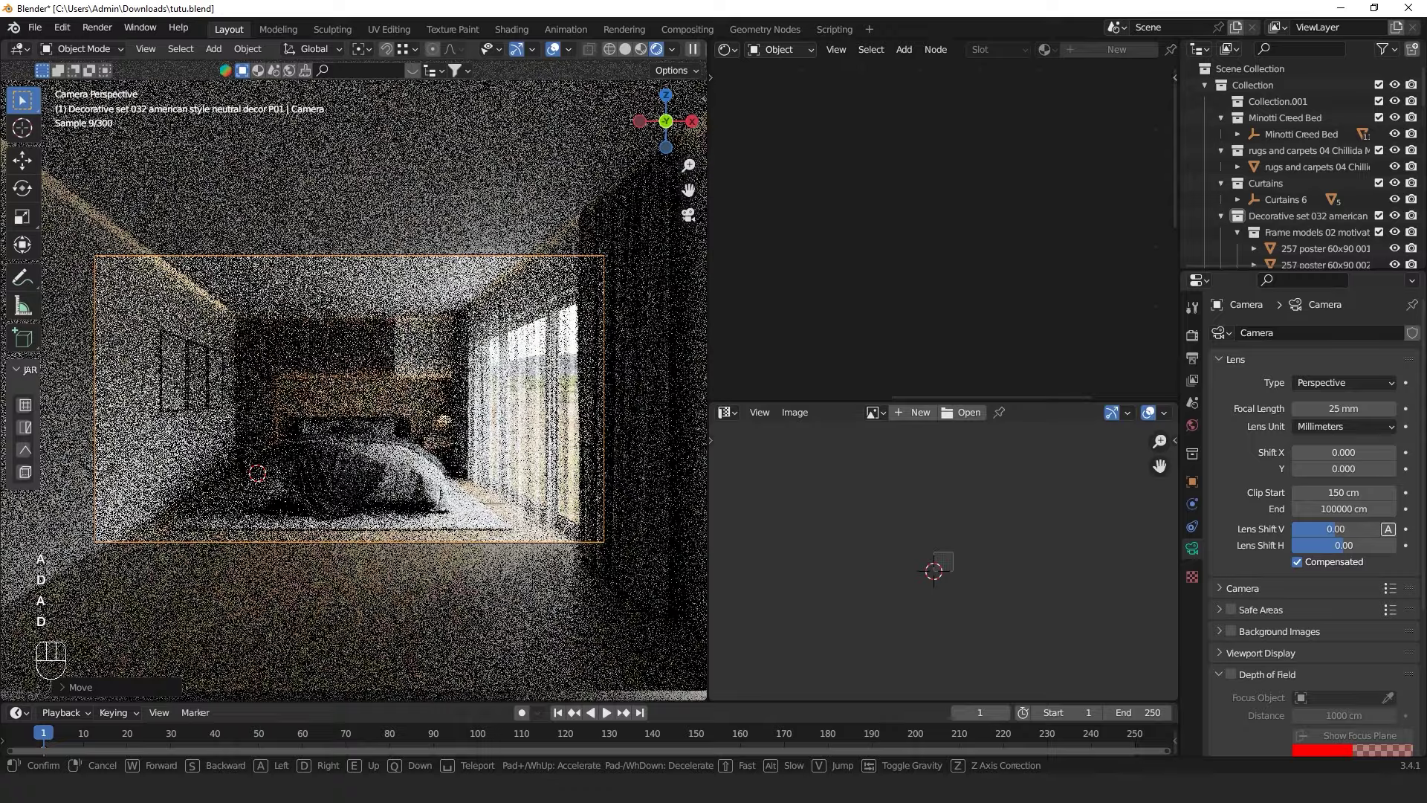
{"action": "key", "text": "d"}
{"action": "key", "text": "a"}
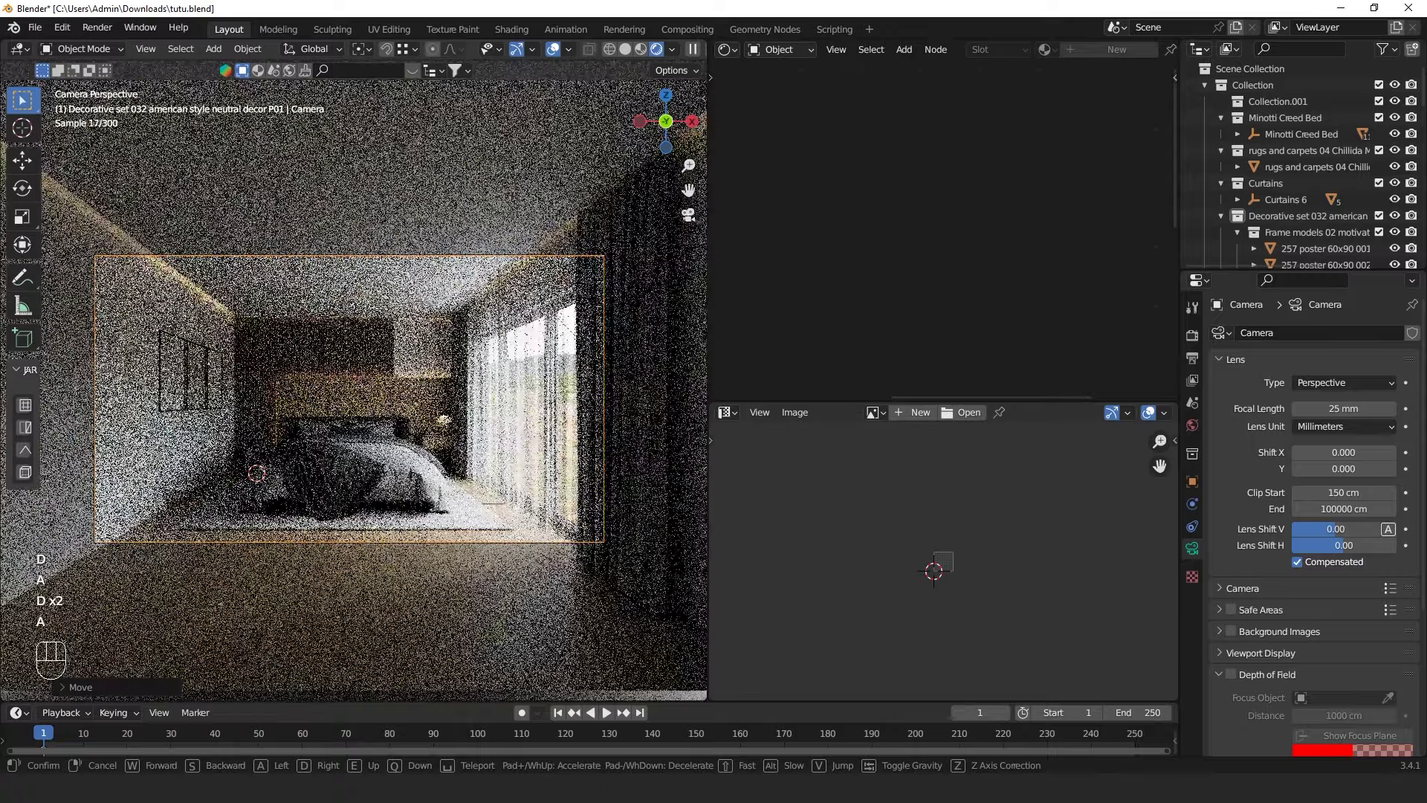
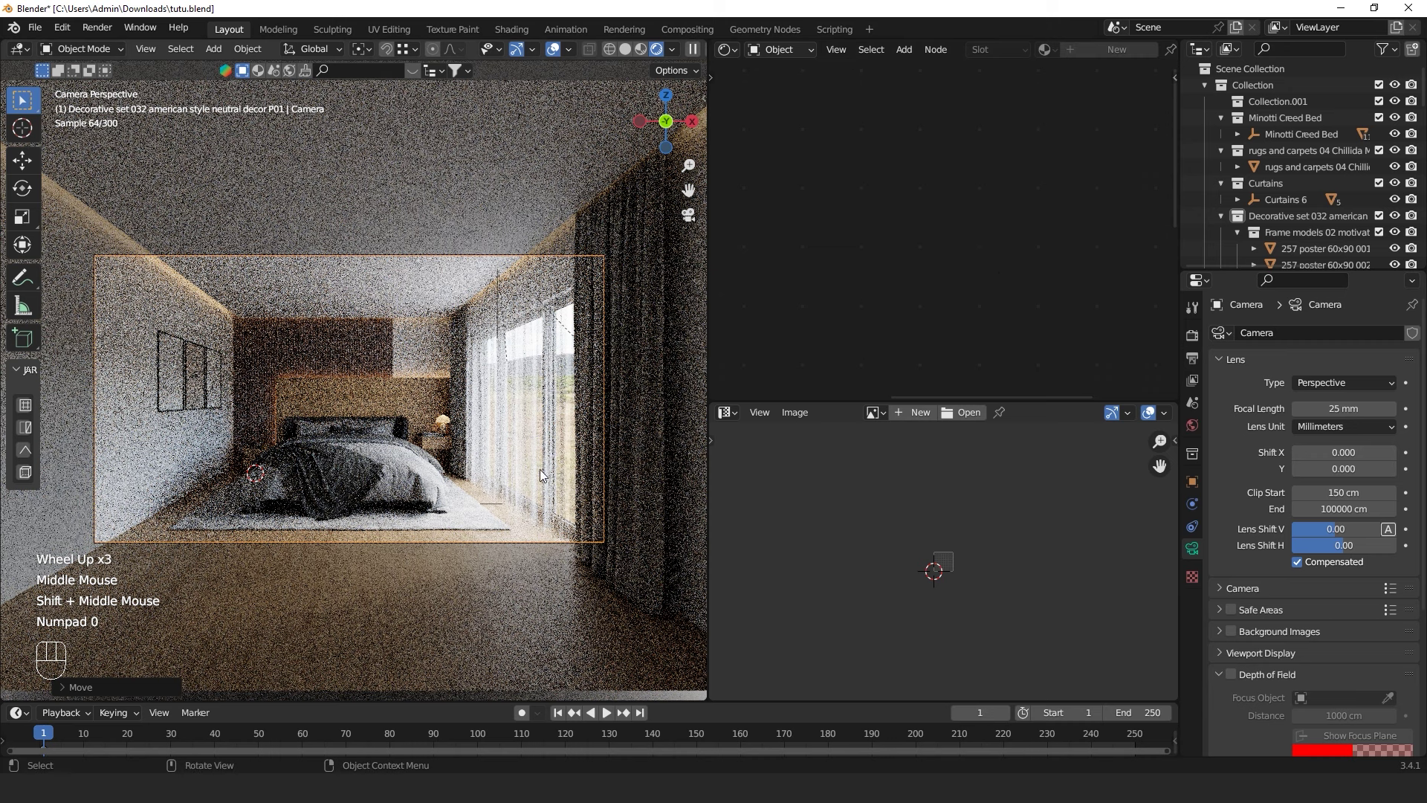
Bring up Render Properties and scroll down to the Color Management look settings
{"action": "scroll", "scroll_direction": "up", "scroll_amount": 3}
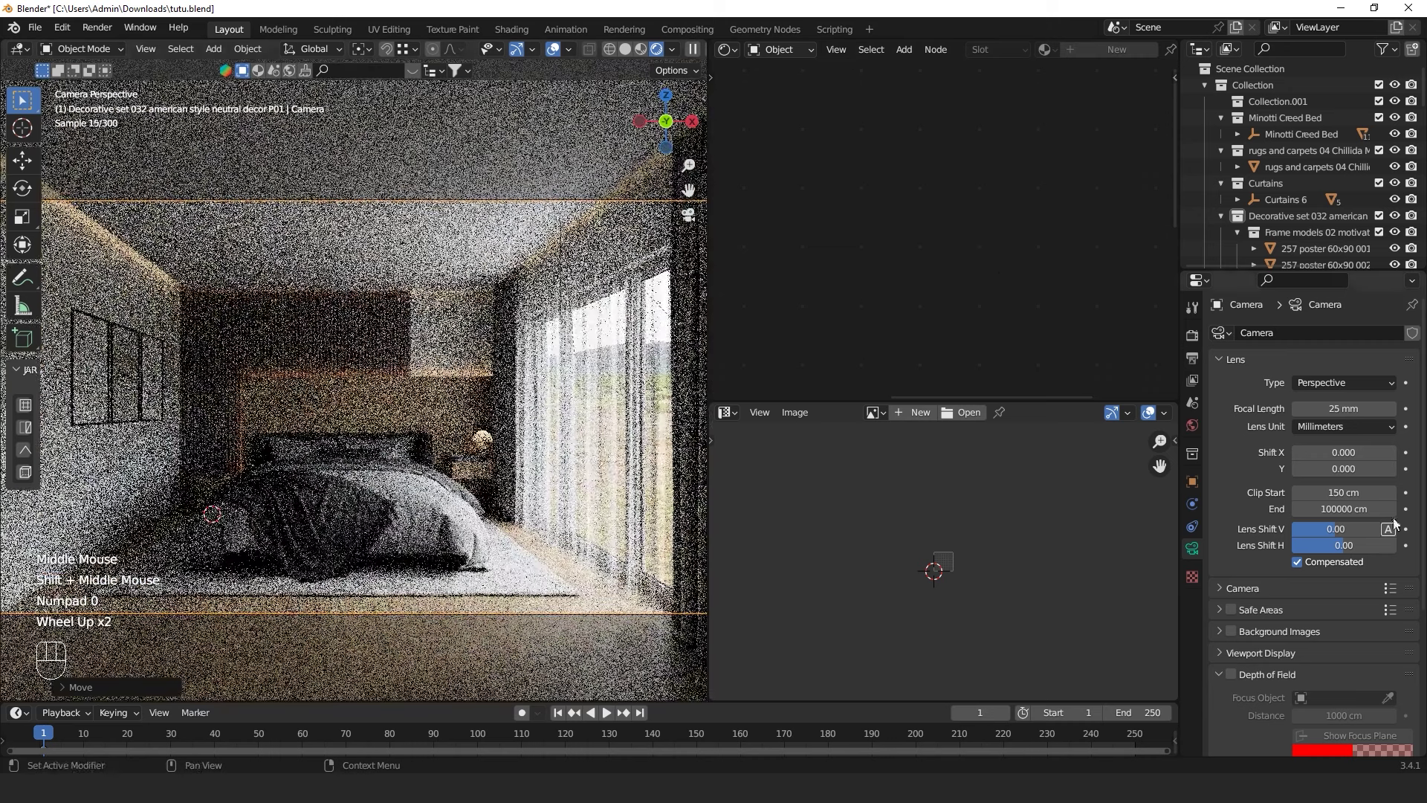
{"action": "left_click", "coordinate": [1192, 343]}
{"action": "scroll", "scroll_direction": "down", "scroll_amount": 3}
{"action": "left_click_drag", "start_coordinate": [1343, 665], "coordinate": [1327, 598]}
{"action": "left_click_drag", "start_coordinate": [1332, 667], "coordinate": [1333, 577]}
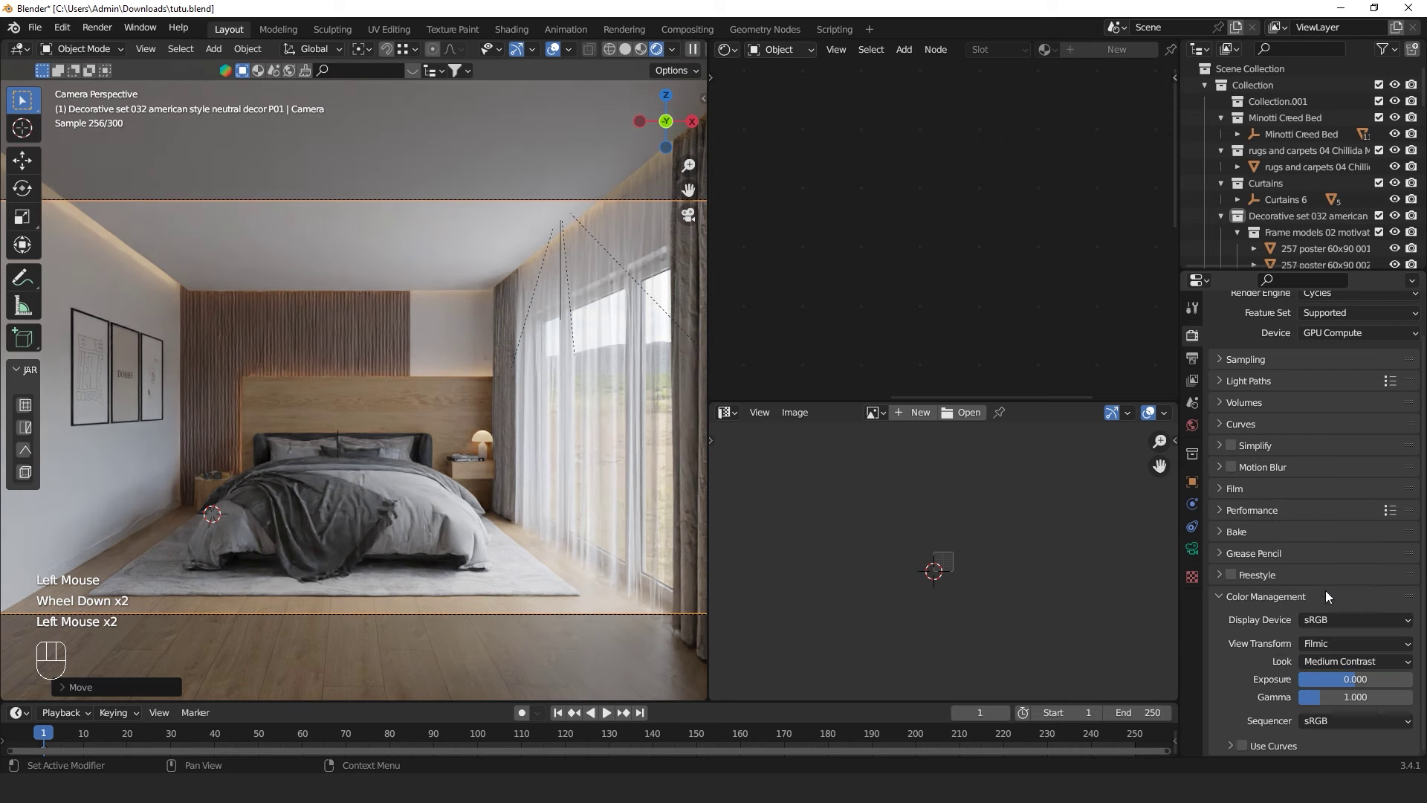
Set the Color Management look to High Contrast
{"action": "left_click_drag", "start_coordinate": [1376, 668], "coordinate": [1341, 631]}
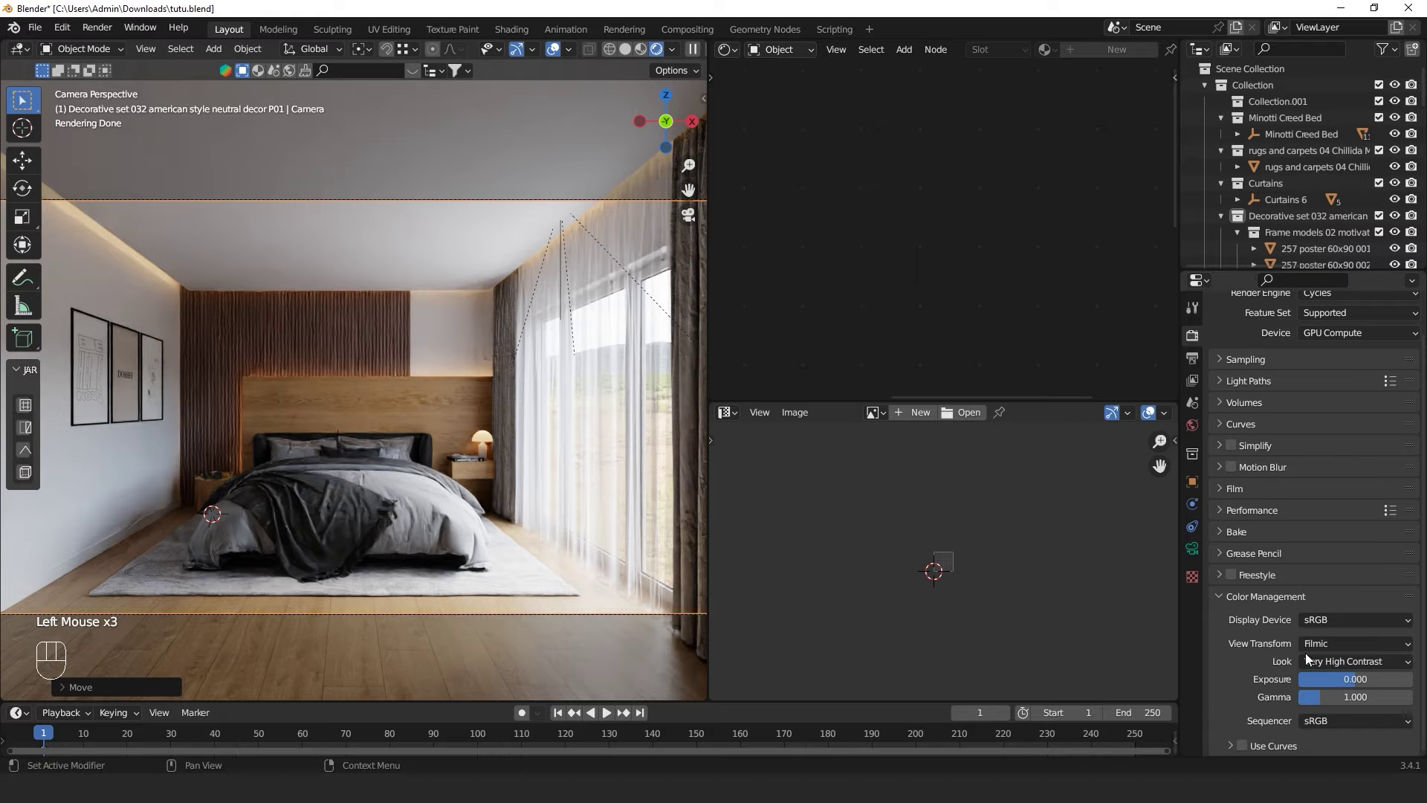
{"action": "left_click_drag", "start_coordinate": [1352, 673], "coordinate": [1333, 615]}
{"action": "scroll", "scroll_direction": "down", "scroll_amount": 3}
{"action": "scroll", "scroll_direction": "up", "scroll_amount": 3}
Nudge the camera framing, switch to Solid shading and fly the view freely around the room
{"action": "key", "text": "shift+`"}
{"action": "key", "text": "d"}
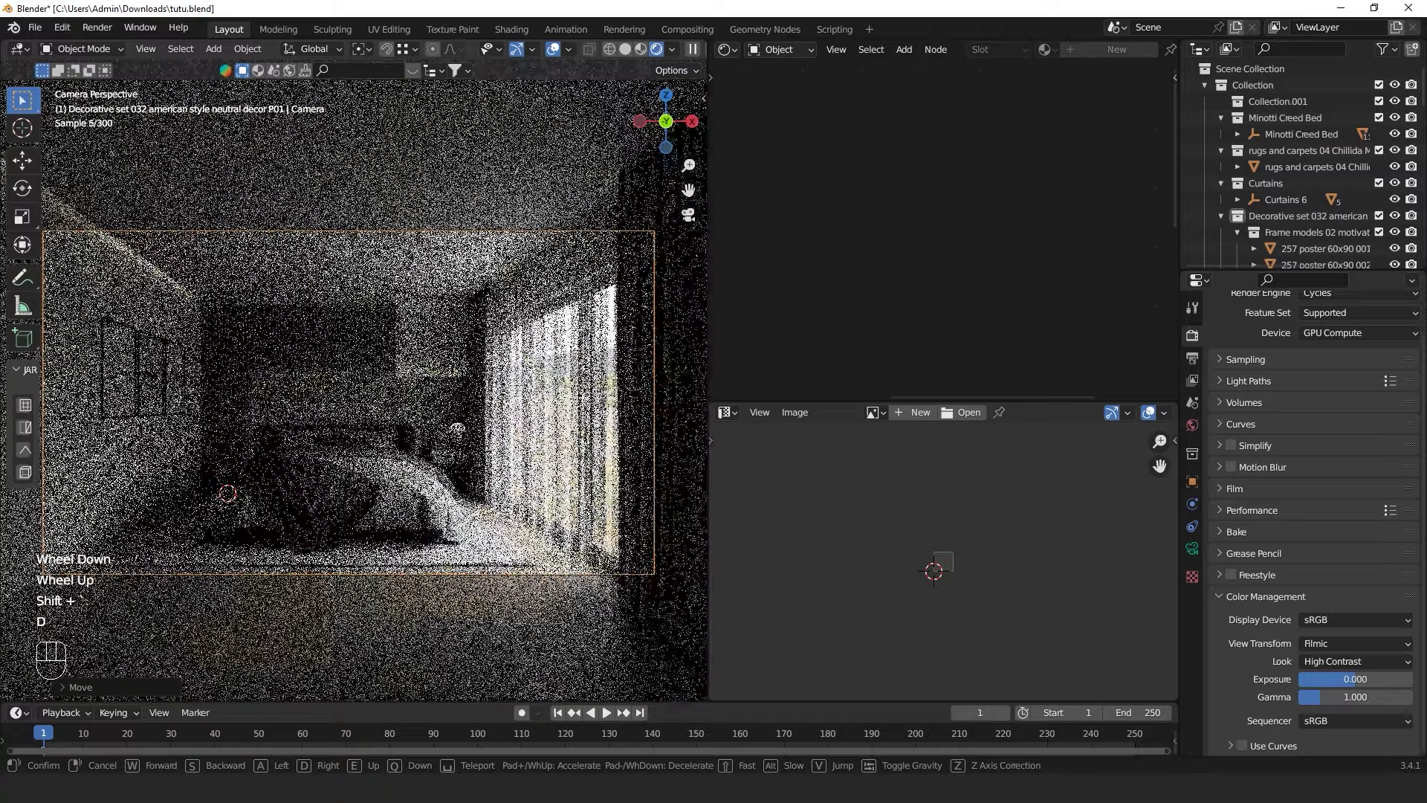
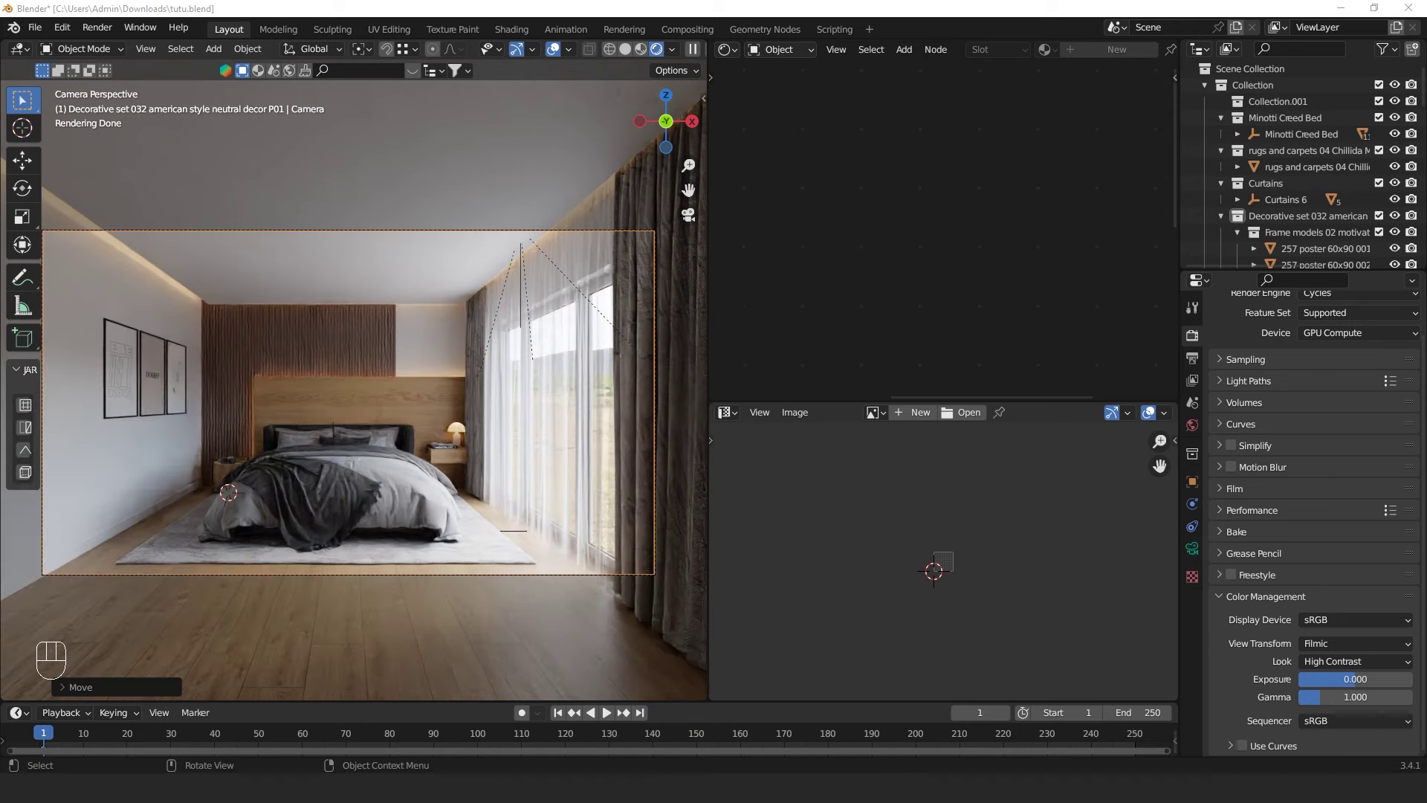
{"action": "left_click", "coordinate": [633, 53]}
{"action": "middle_click", "coordinate": [454, 353]}
{"action": "key", "text": "shift+`"}
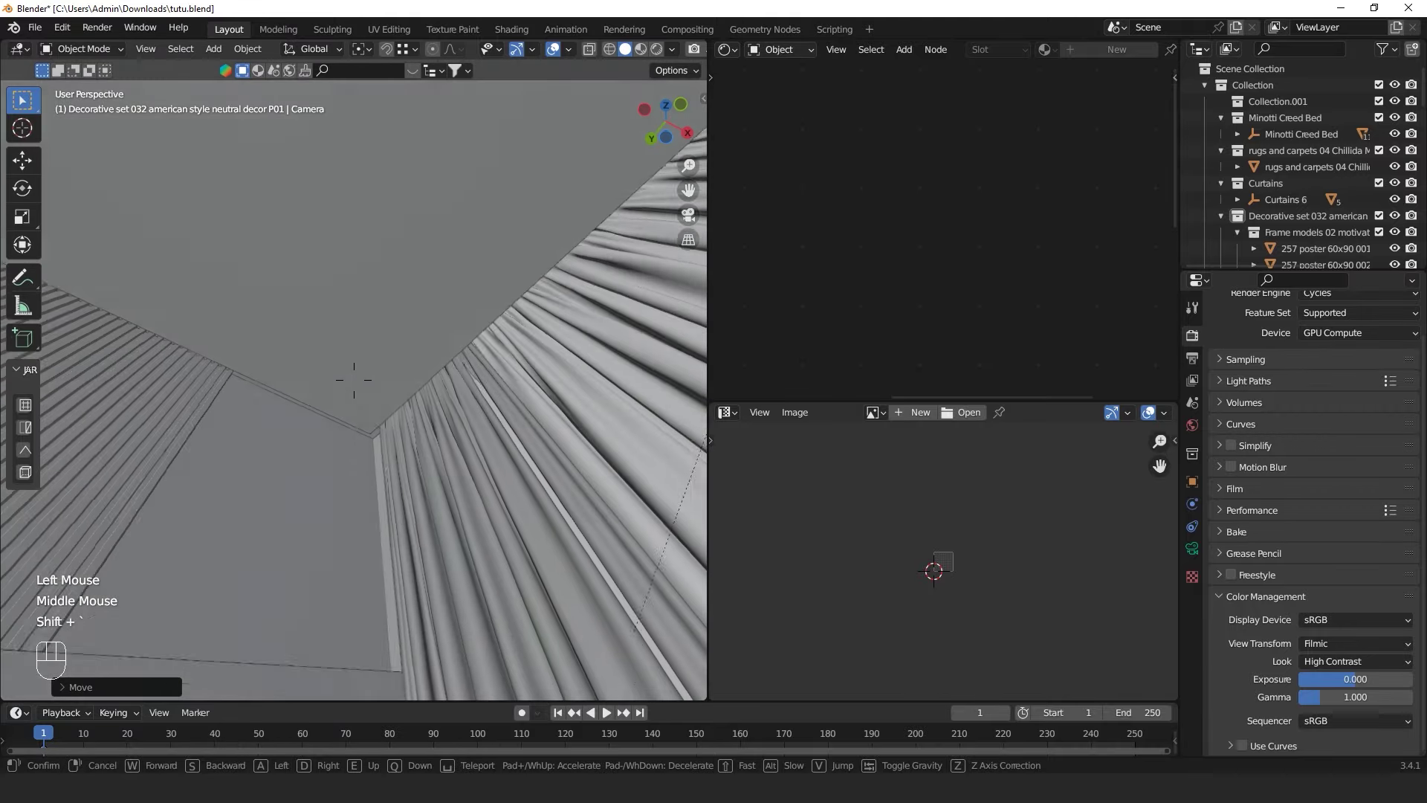
Add a cylinder mesh beside the bed as the pendant lamp shade and view it from below
{"action": "right_click", "coordinate": [362, 402]}
{"action": "key", "text": "shift+a"}
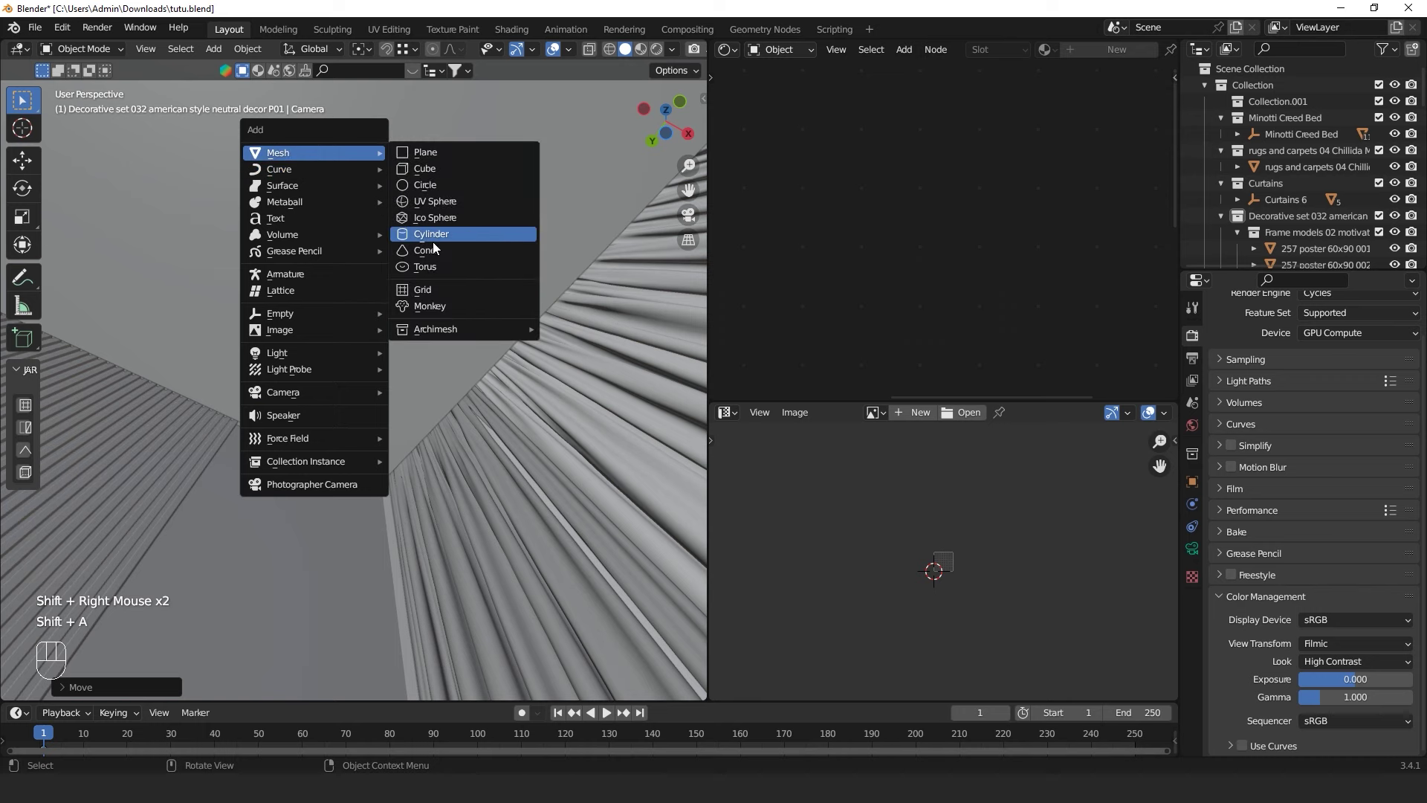
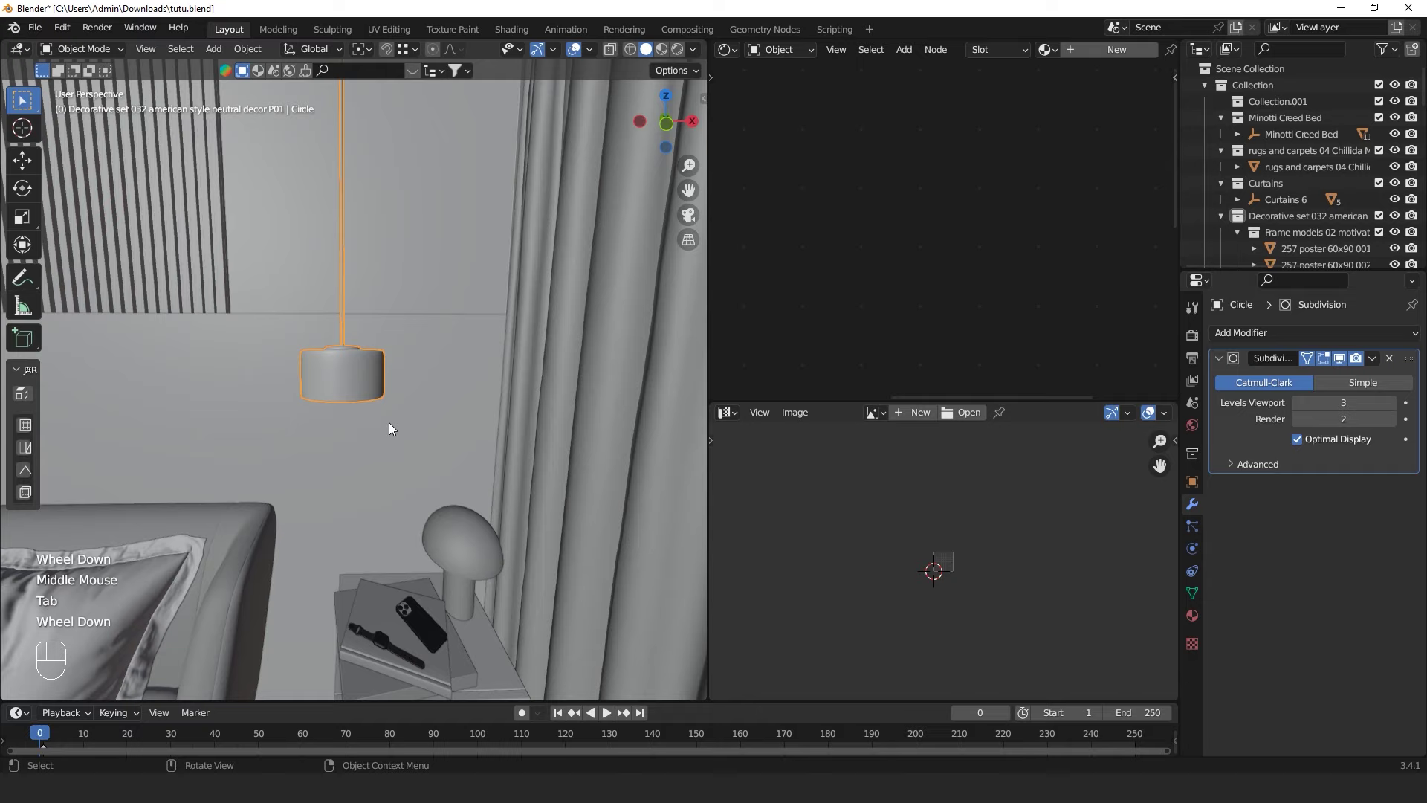
{"action": "left_click_drag", "start_coordinate": [393, 435], "coordinate": [412, 501]}
{"action": "middle_click", "coordinate": [416, 502]}
{"action": "left_click_drag", "start_coordinate": [403, 457], "coordinate": [404, 604]}
Edit the lamp mesh and start sliding an edge loop along the shade
{"action": "scroll", "scroll_direction": "up", "scroll_amount": 3}
{"action": "middle_click", "coordinate": [386, 428]}
{"action": "key", "text": "Tab"}
{"action": "key", "text": "ctrl+r"}
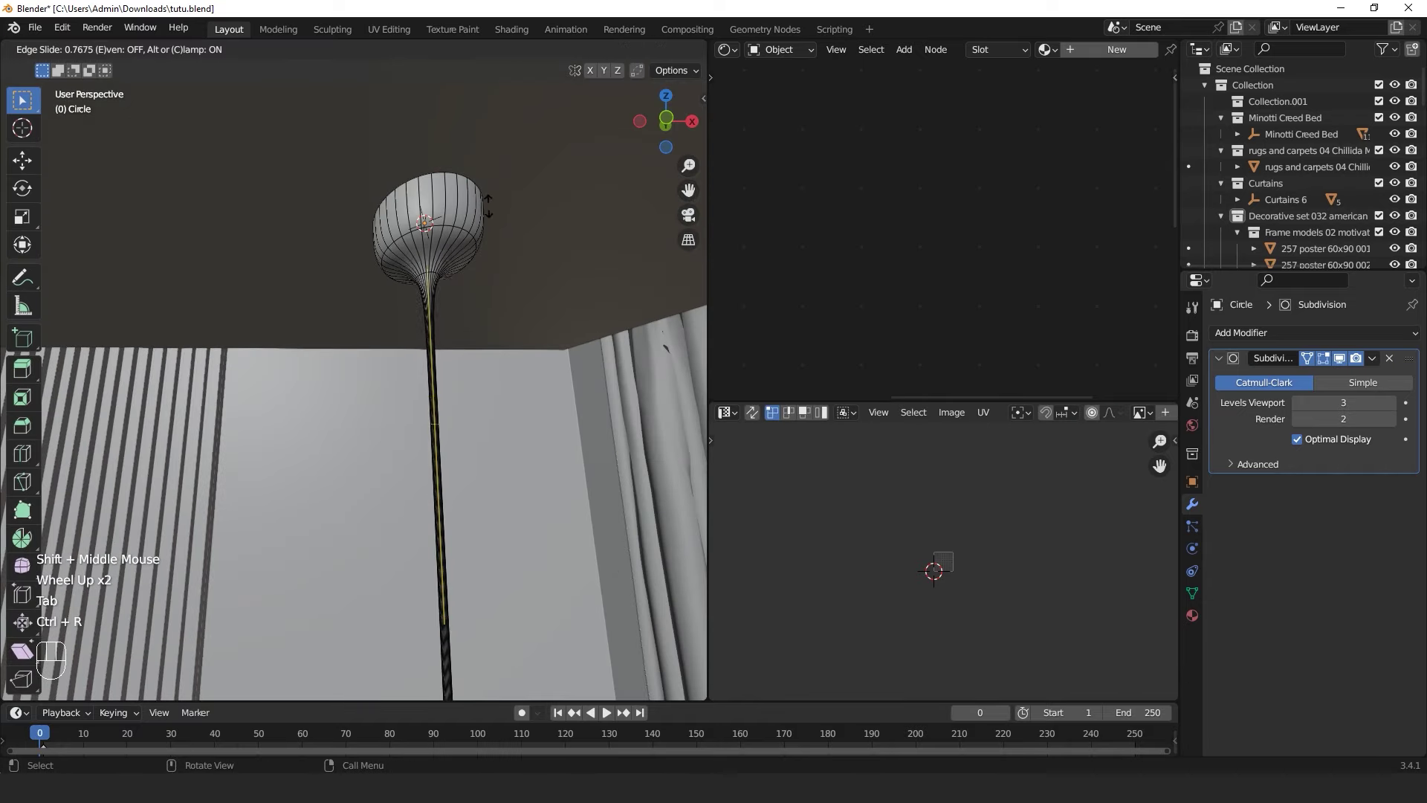
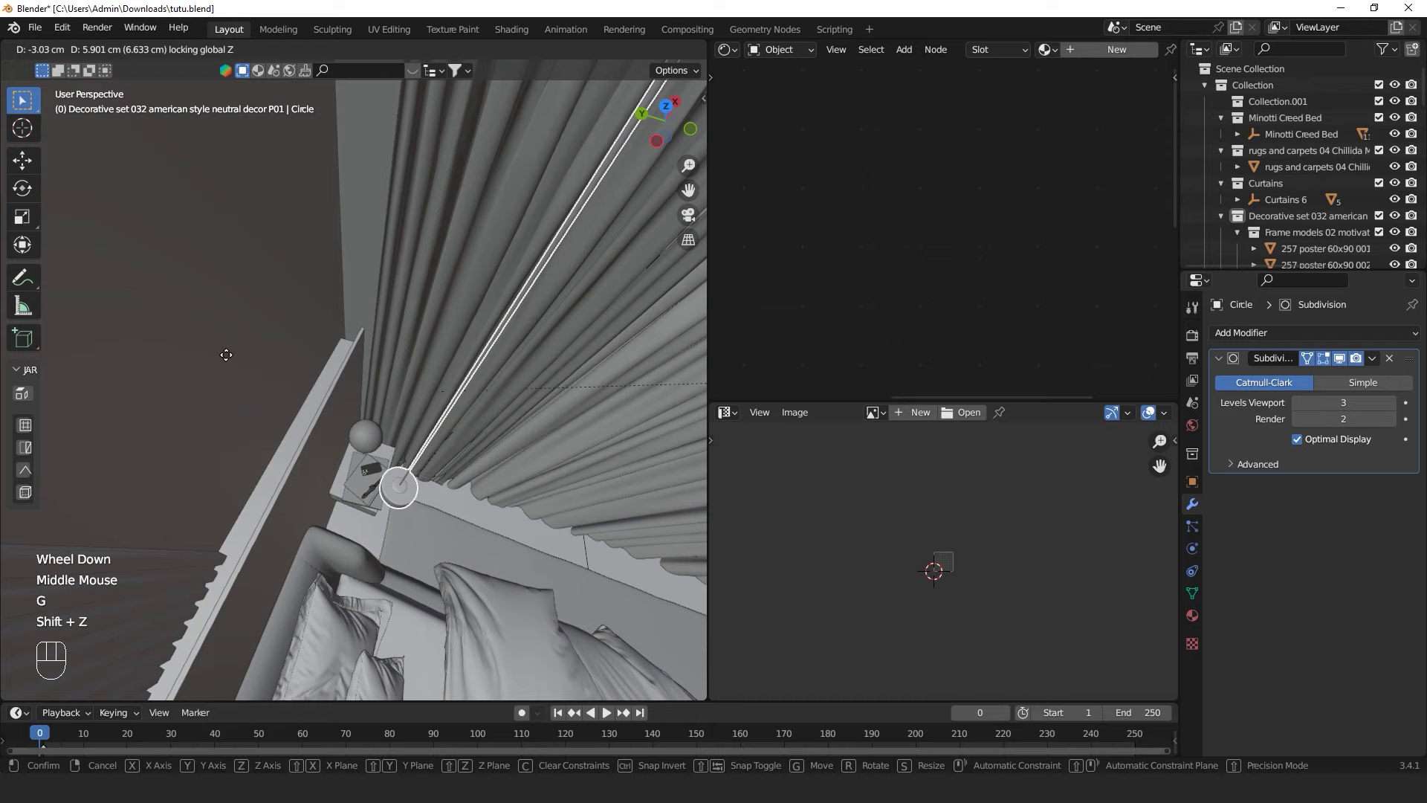
Move the lamp in top view so it hangs directly over the bedside table
{"action": "key", "text": "Escape"}
{"action": "scroll", "scroll_direction": "down", "scroll_amount": 3}
{"action": "left_click_drag", "start_coordinate": [350, 428], "coordinate": [332, 362]}
{"action": "key", "text": "KP_7"}
{"action": "key", "text": "z"}
{"action": "scroll", "scroll_direction": "up", "scroll_amount": 3}
{"action": "key", "text": "g"}
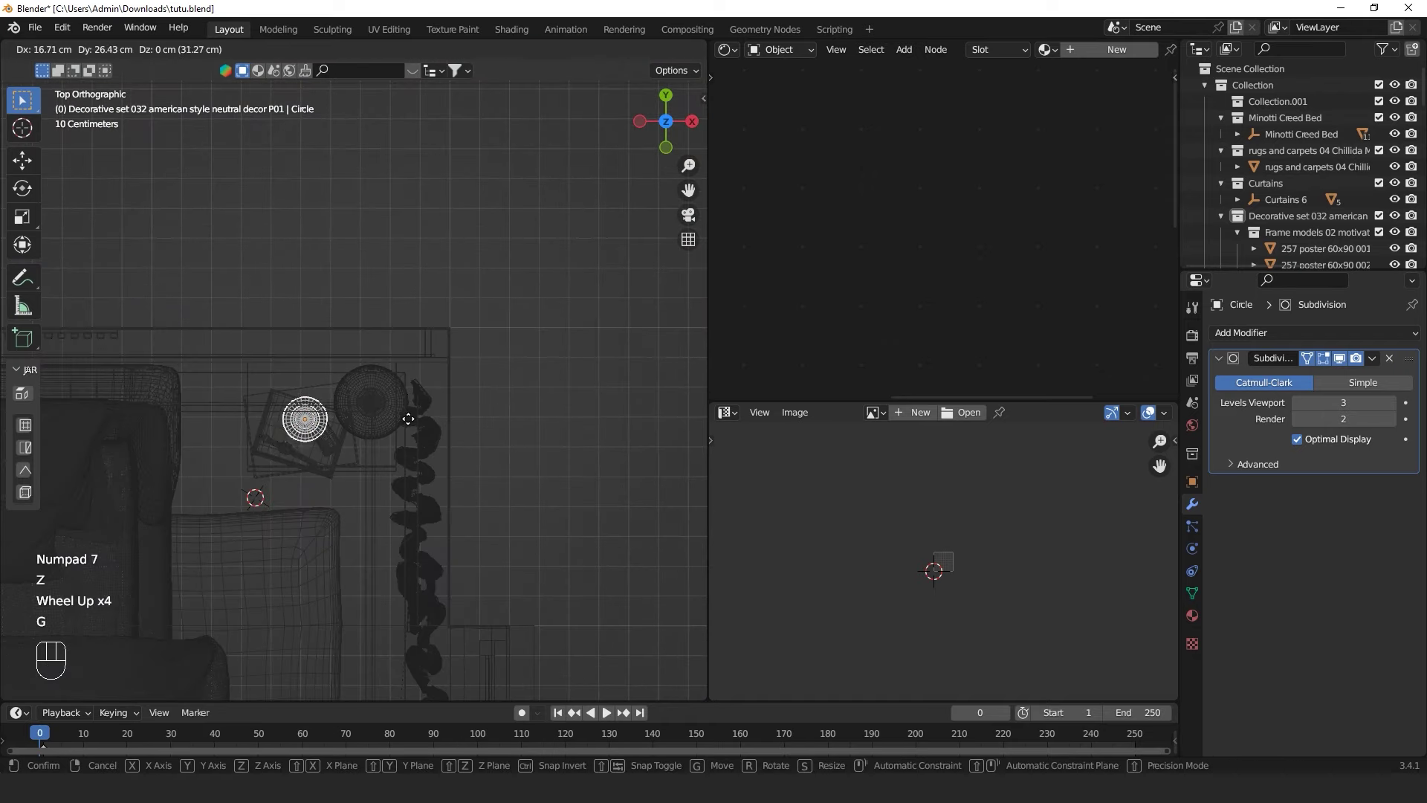
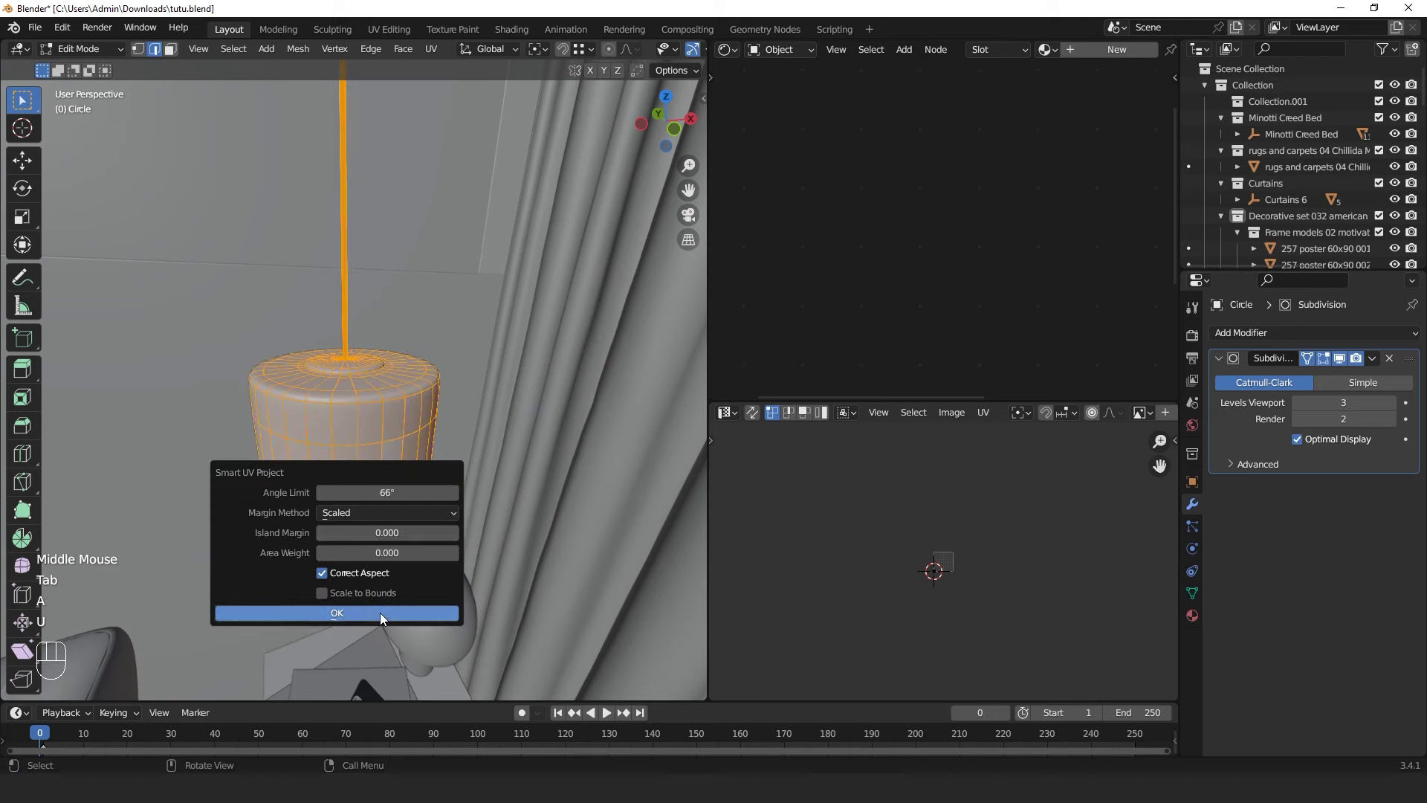
Finish the shade's Smart UV unwrap and pull the view out to see lamp and bed together
{"action": "key", "text": "Tab"}
{"action": "scroll", "scroll_direction": "down", "scroll_amount": 3}
{"action": "middle_click", "coordinate": [347, 525]}
{"action": "left_click_drag", "start_coordinate": [324, 494], "coordinate": [365, 526]}
{"action": "scroll", "scroll_direction": "up", "scroll_amount": 3}
{"action": "scroll", "scroll_direction": "down", "scroll_amount": 3}
{"action": "middle_click", "coordinate": [383, 530]}
{"action": "left_click_drag", "start_coordinate": [394, 516], "coordinate": [431, 492]}
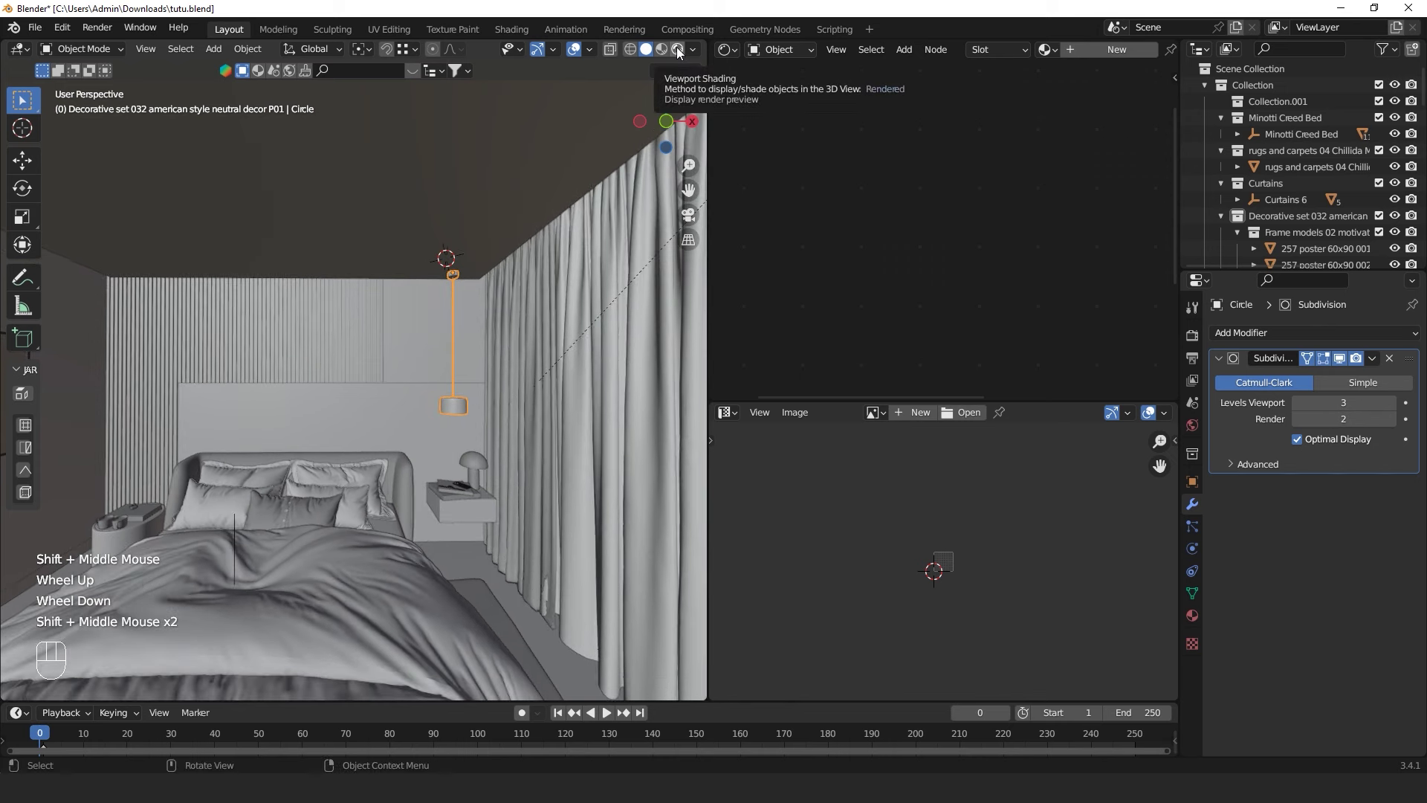
Preview the bedroom with Rendered shading from around the bed, then return to Solid
{"action": "left_click", "coordinate": [583, 230]}
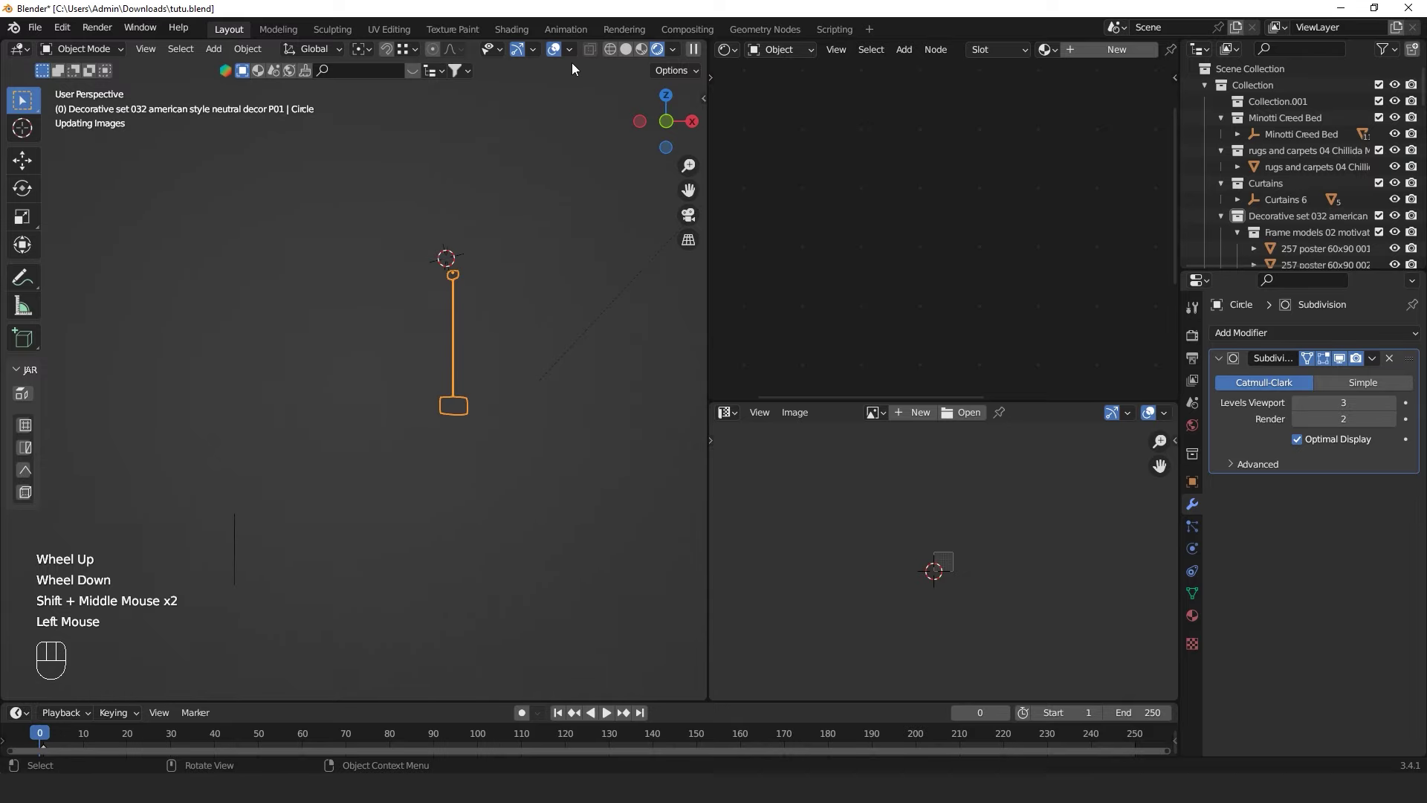
{"action": "left_click", "coordinate": [560, 57]}
{"action": "scroll", "scroll_direction": "down", "scroll_amount": 3}
{"action": "left_click_drag", "start_coordinate": [462, 356], "coordinate": [493, 332]}
{"action": "scroll", "scroll_direction": "down", "scroll_amount": 3}
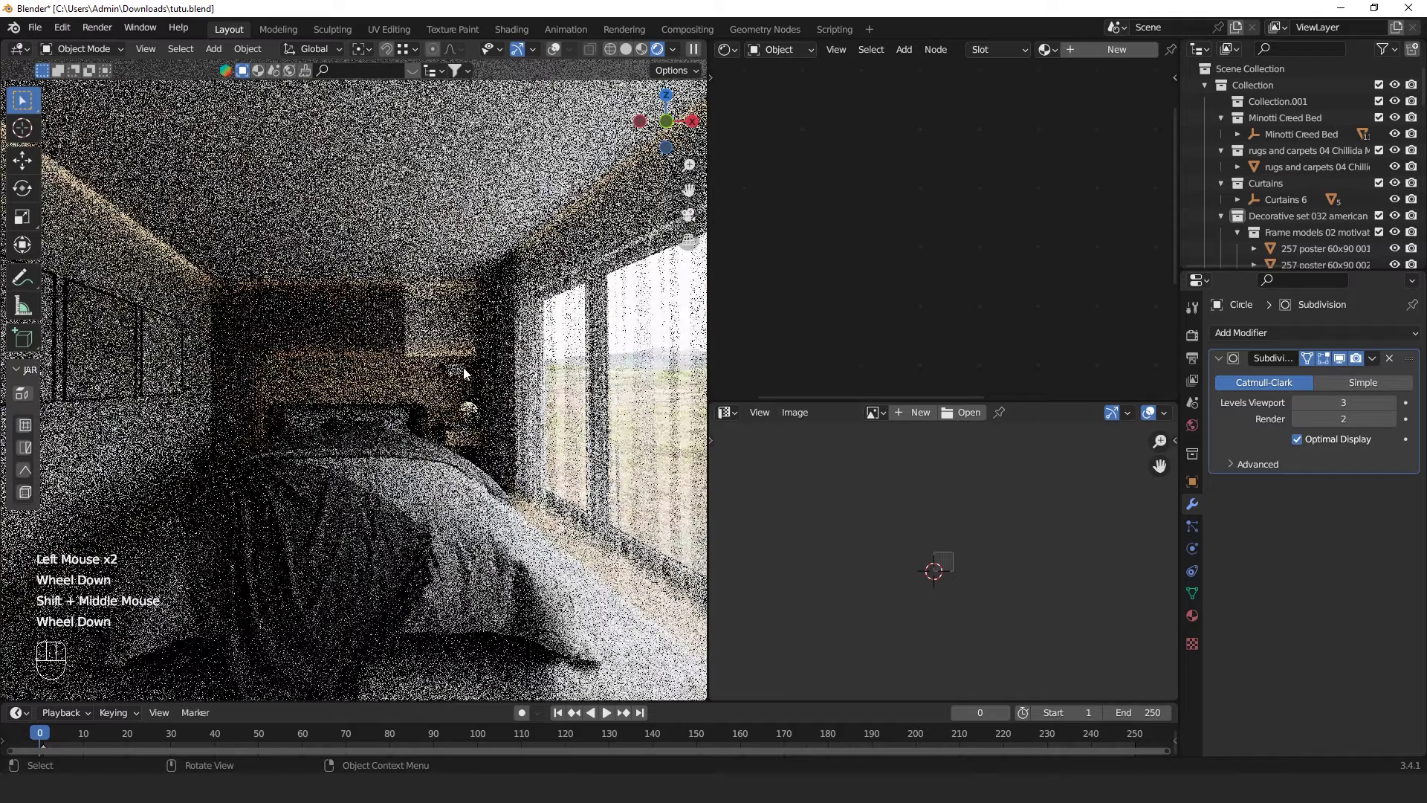
{"action": "left_click", "coordinate": [461, 374]}
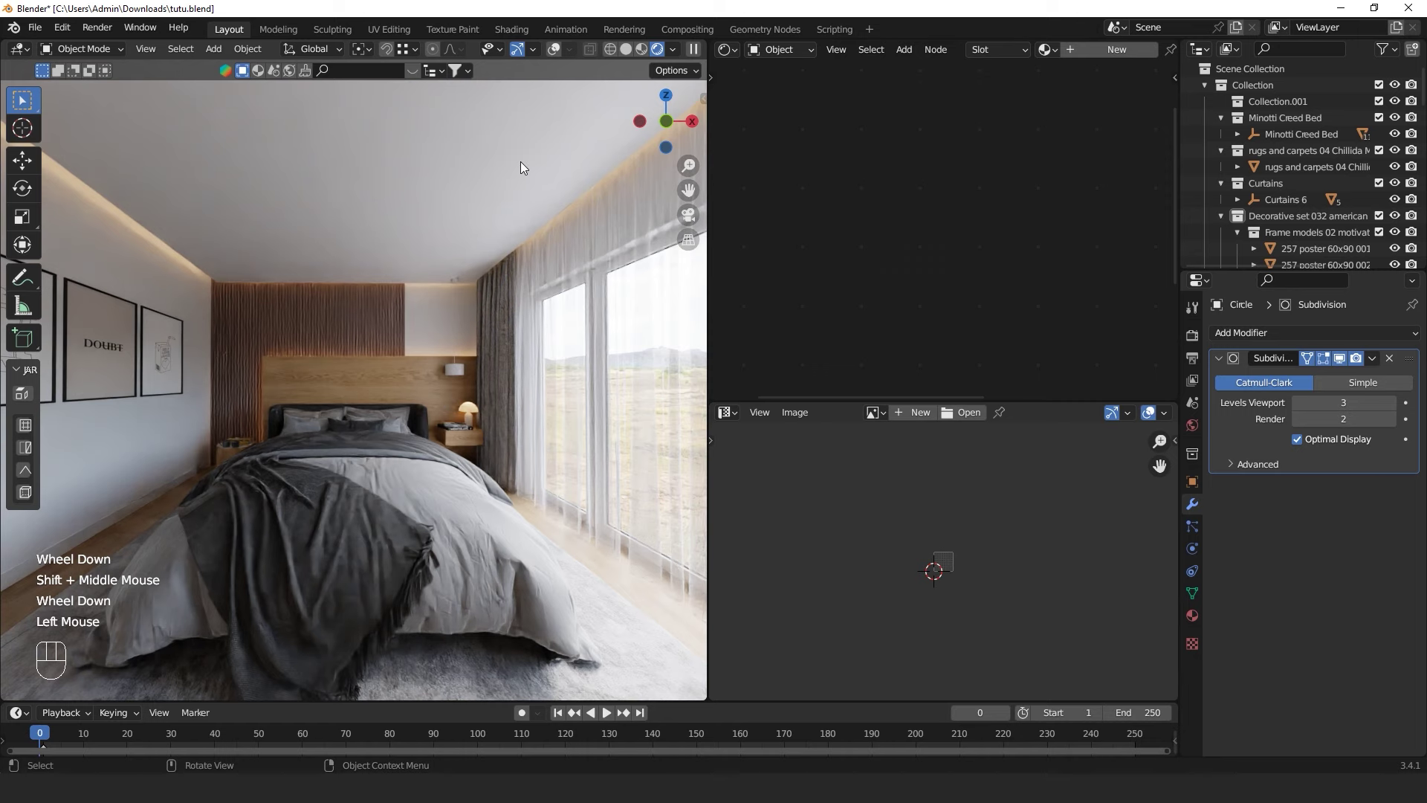
{"action": "left_click_drag", "start_coordinate": [633, 56], "coordinate": [632, 58]}
{"action": "key", "text": "shift+`"}
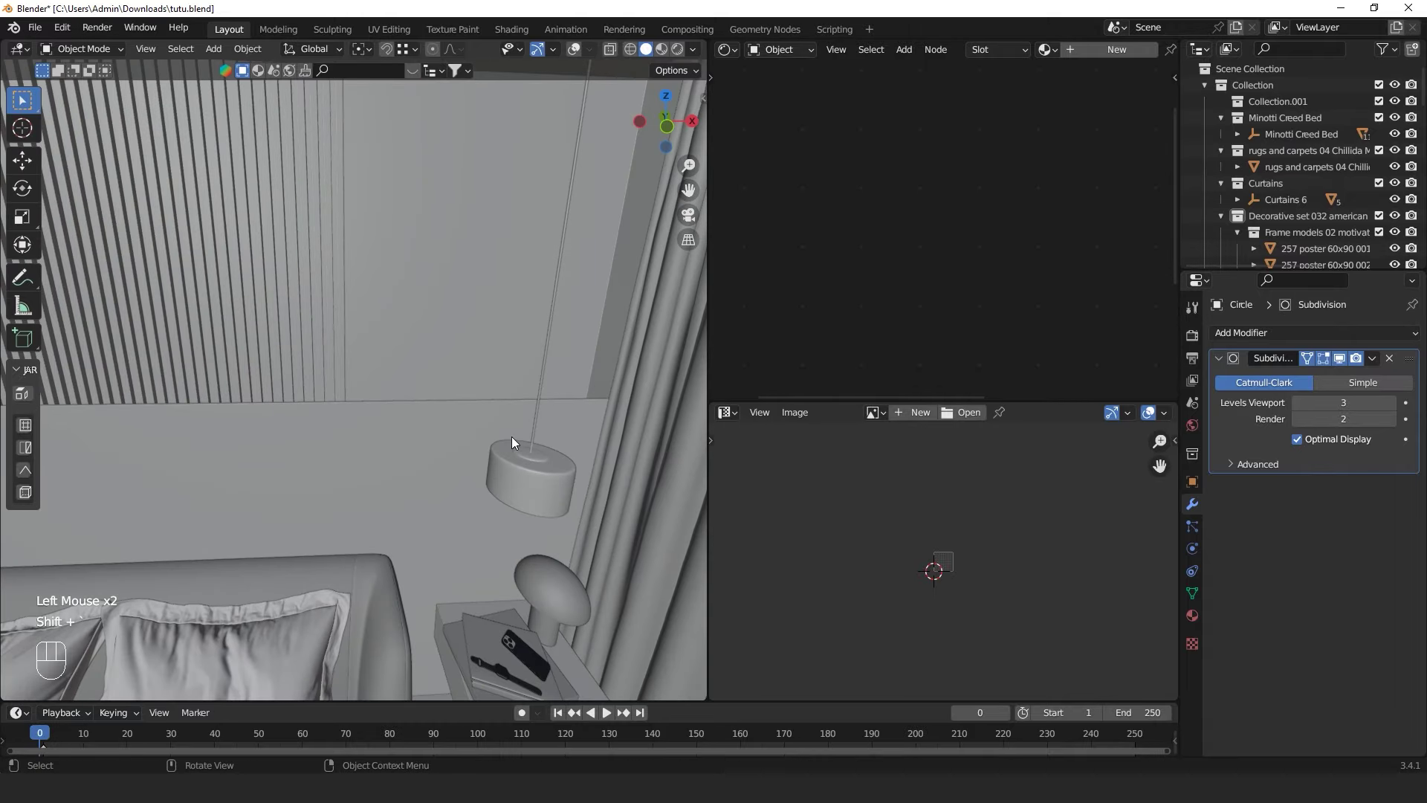
Select the pendant shade and fly the view up close to it
{"action": "left_click", "coordinate": [511, 472]}
{"action": "left_click", "coordinate": [579, 54]}
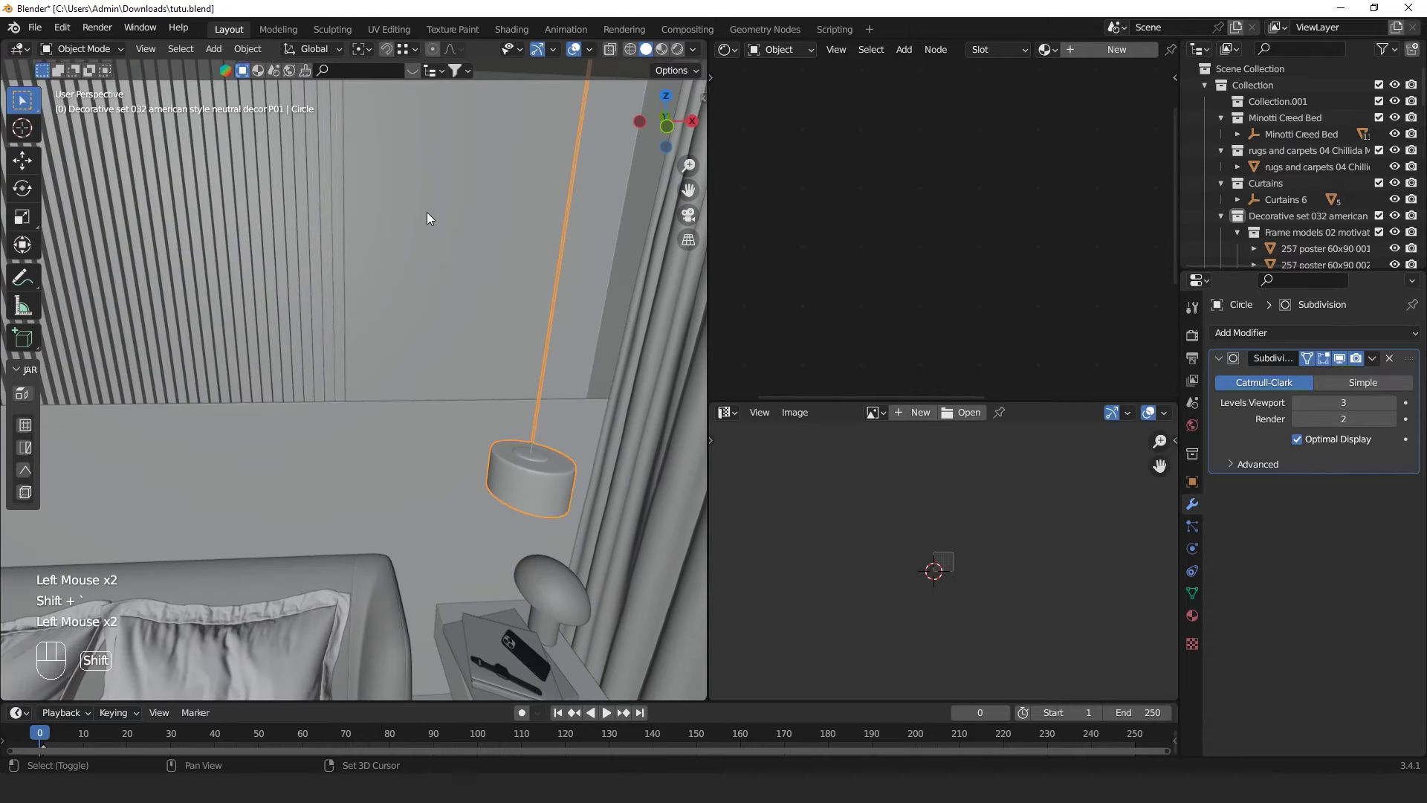
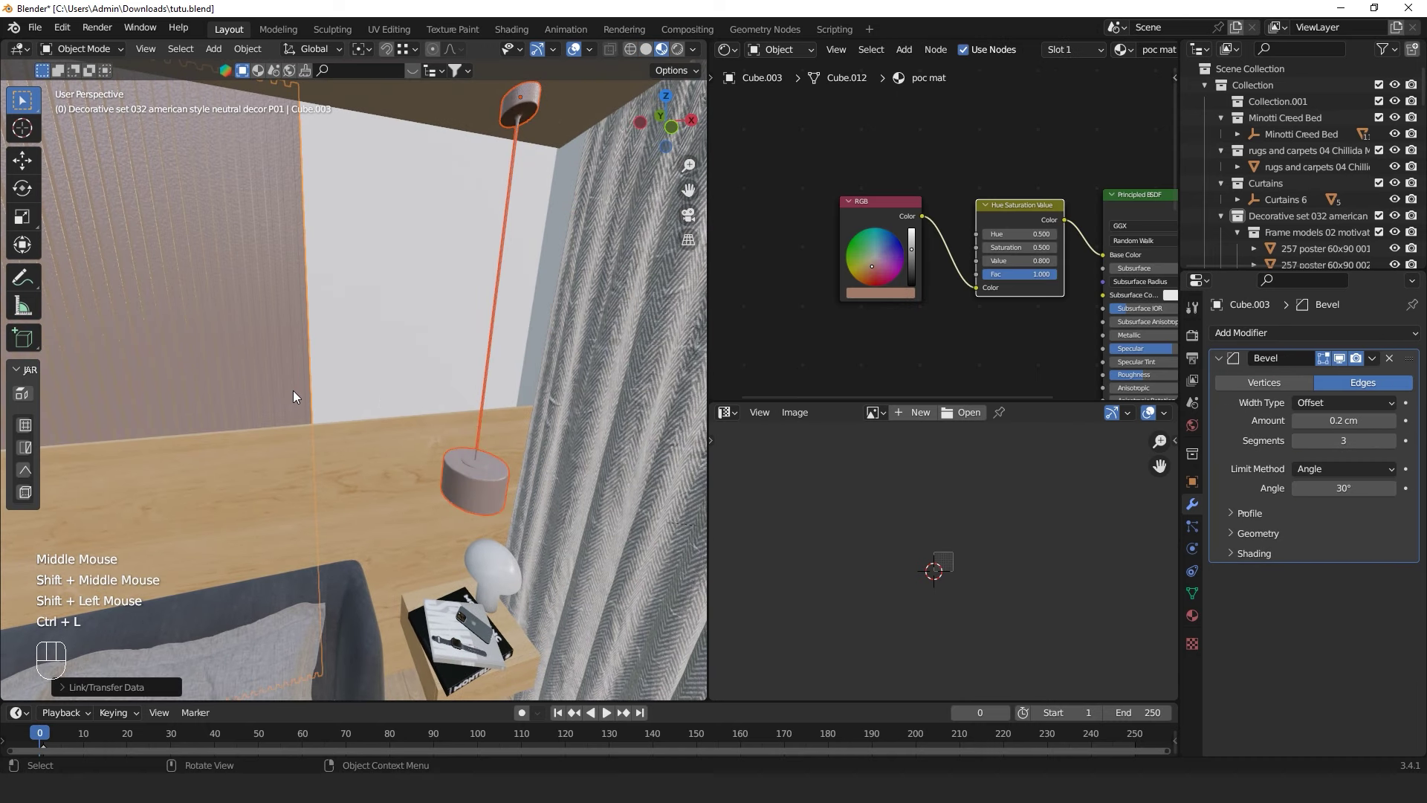
{"action": "left_click", "coordinate": [498, 465]}
{"action": "key", "text": "KP_Decimal"}
{"action": "left_click_drag", "start_coordinate": [345, 612], "coordinate": [418, 494]}
{"action": "scroll", "scroll_direction": "up", "scroll_amount": 3}
{"action": "left_click_drag", "start_coordinate": [485, 517], "coordinate": [399, 429]}
{"action": "key", "text": "shift+`"}
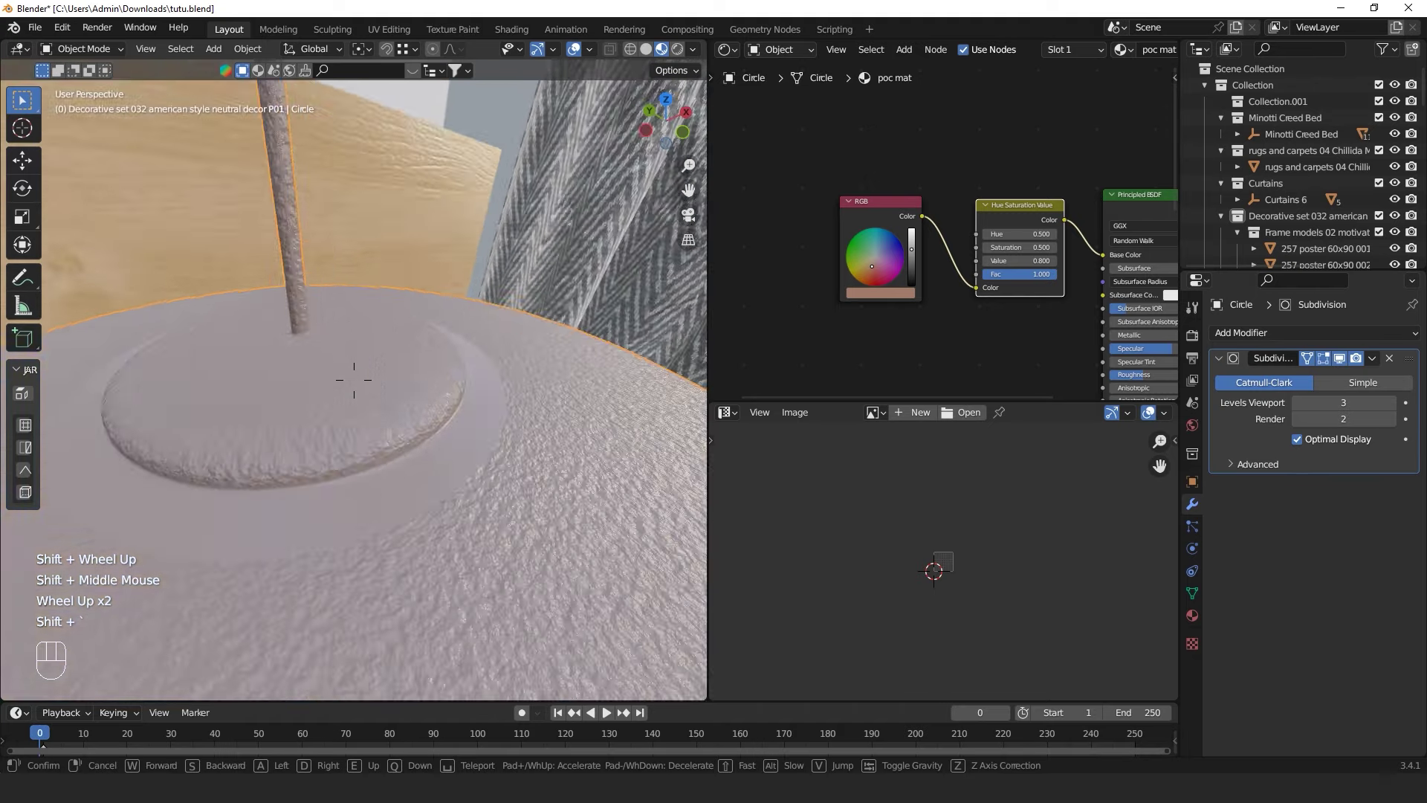
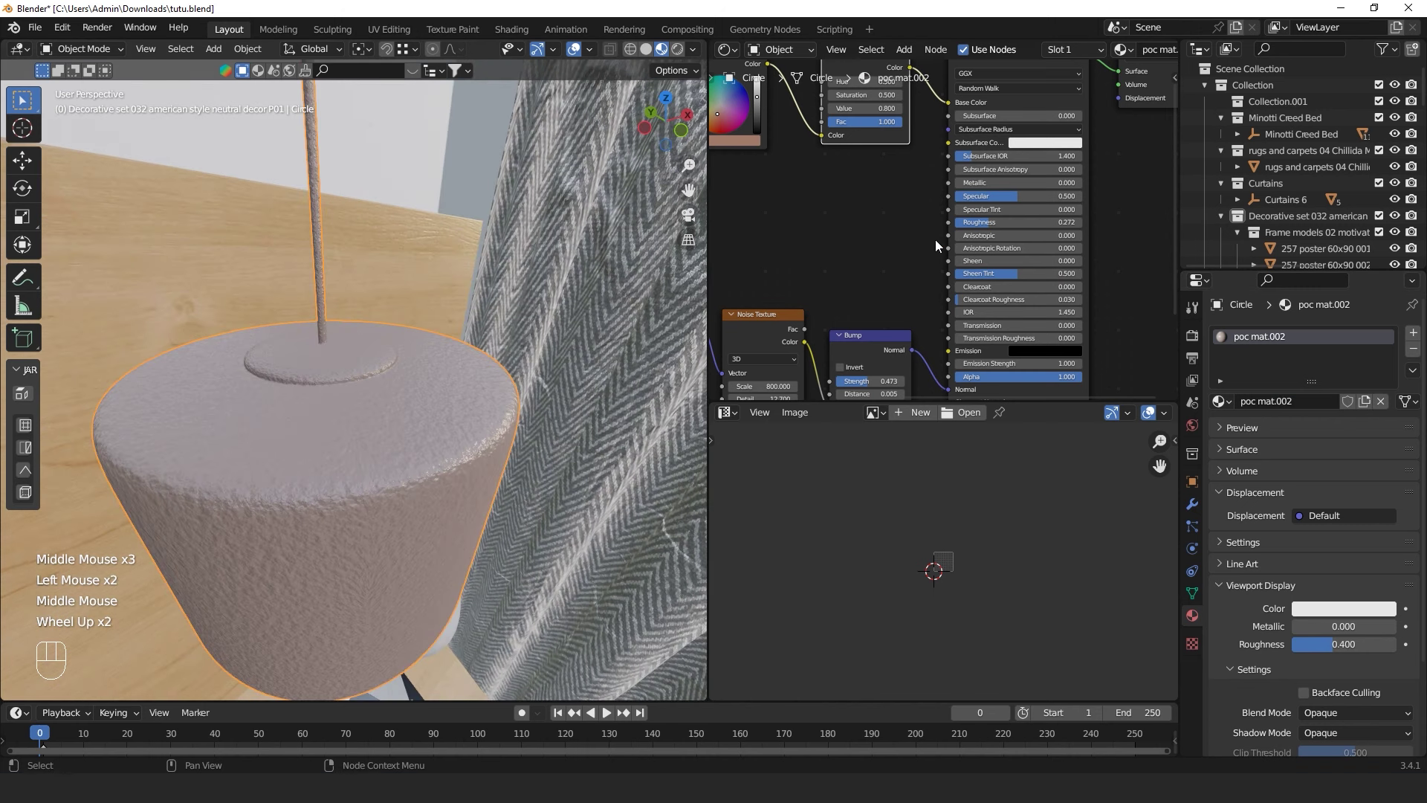
Inspect the shade material's nodes in the Shader Editor to give it a muted green colour
{"action": "scroll", "scroll_direction": "up", "scroll_amount": 3}
{"action": "left_click", "coordinate": [1074, 192]}
{"action": "middle_click", "coordinate": [1073, 192]}
{"action": "scroll", "scroll_direction": "up", "scroll_amount": 3}
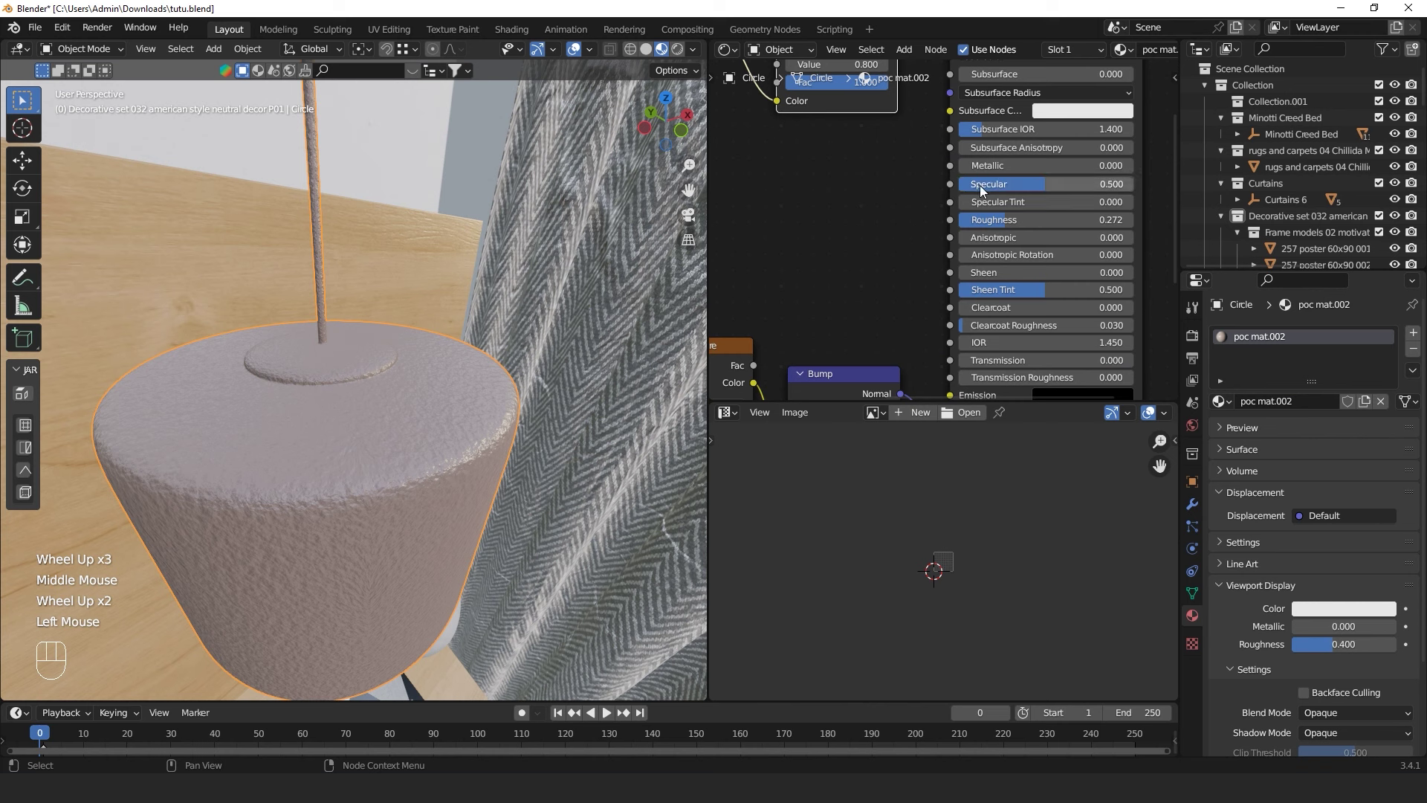
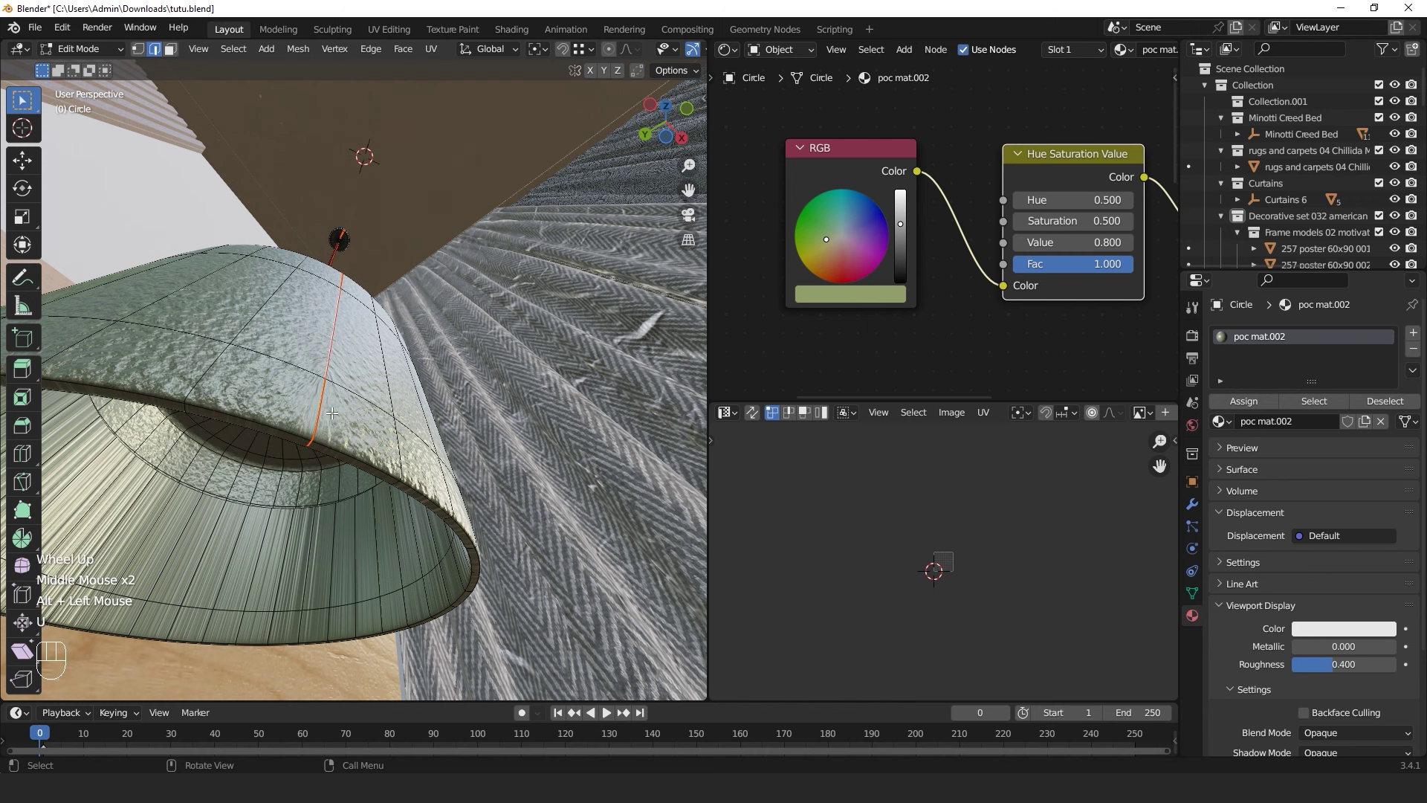
Select all the shade geometry, unwrap it and leave Edit Mode
{"action": "key", "text": "Tab"}
{"action": "key", "text": "ctrl+a"}
{"action": "key", "text": "Tab"}
{"action": "key", "text": "a"}
{"action": "key", "text": "u"}
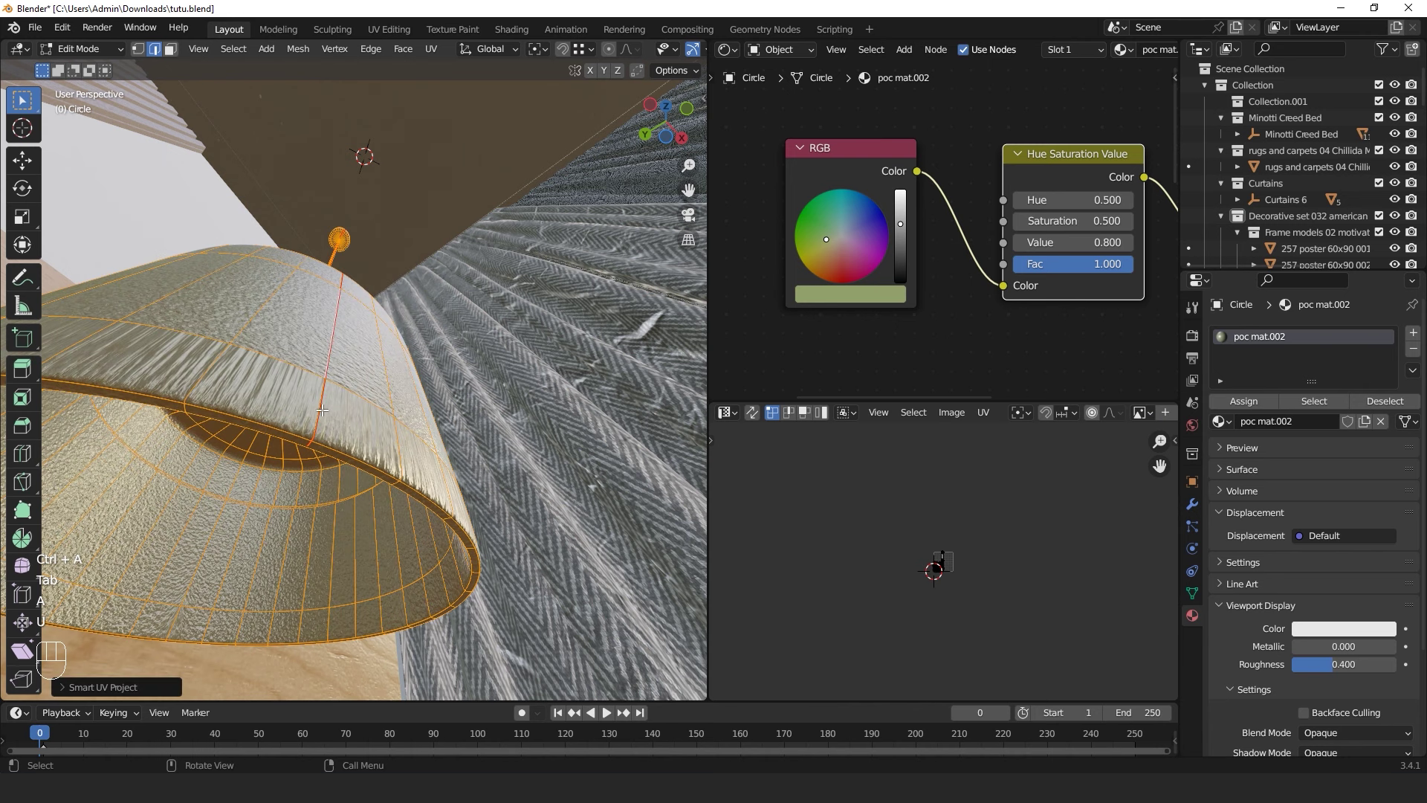
{"action": "key", "text": "Tab"}
Orbit out to frame the lamp above the bedside table and bring up the Add menu
{"action": "middle_click", "coordinate": [354, 403]}
{"action": "right_click", "coordinate": [278, 391]}
{"action": "key", "text": "shift+a"}
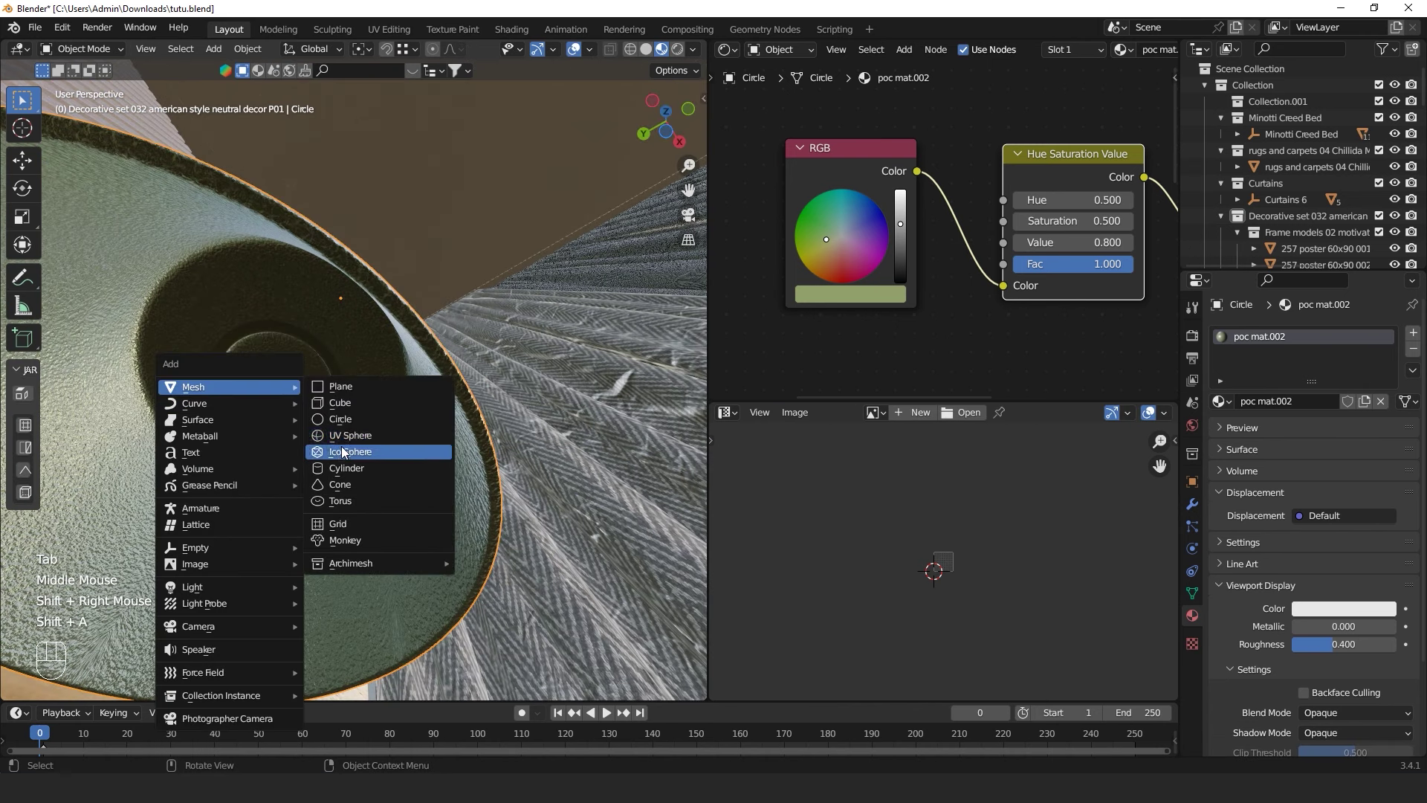
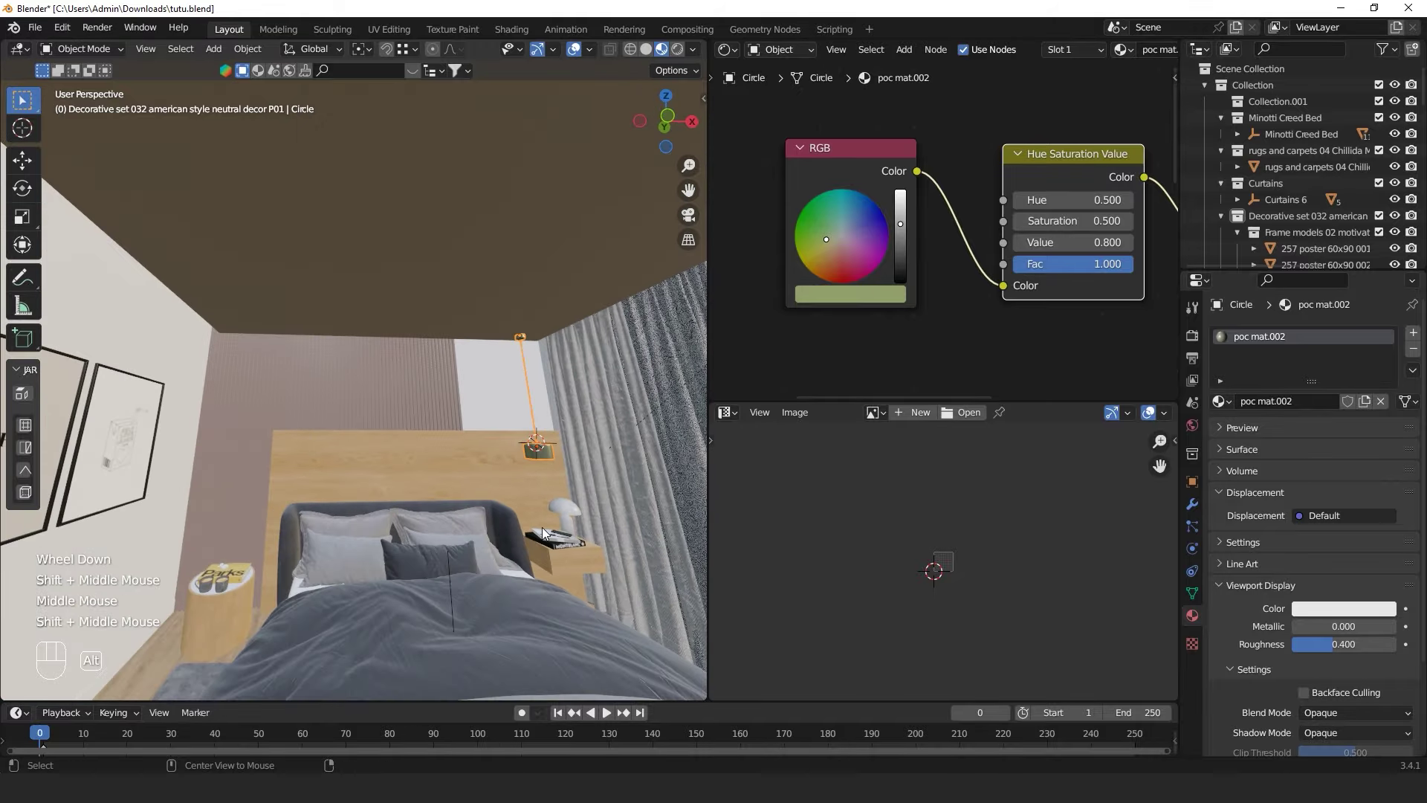
Duplicate the pendant lamp across the bed along X and look through the camera
{"action": "key", "text": "alt+d"}
{"action": "key", "text": "x"}
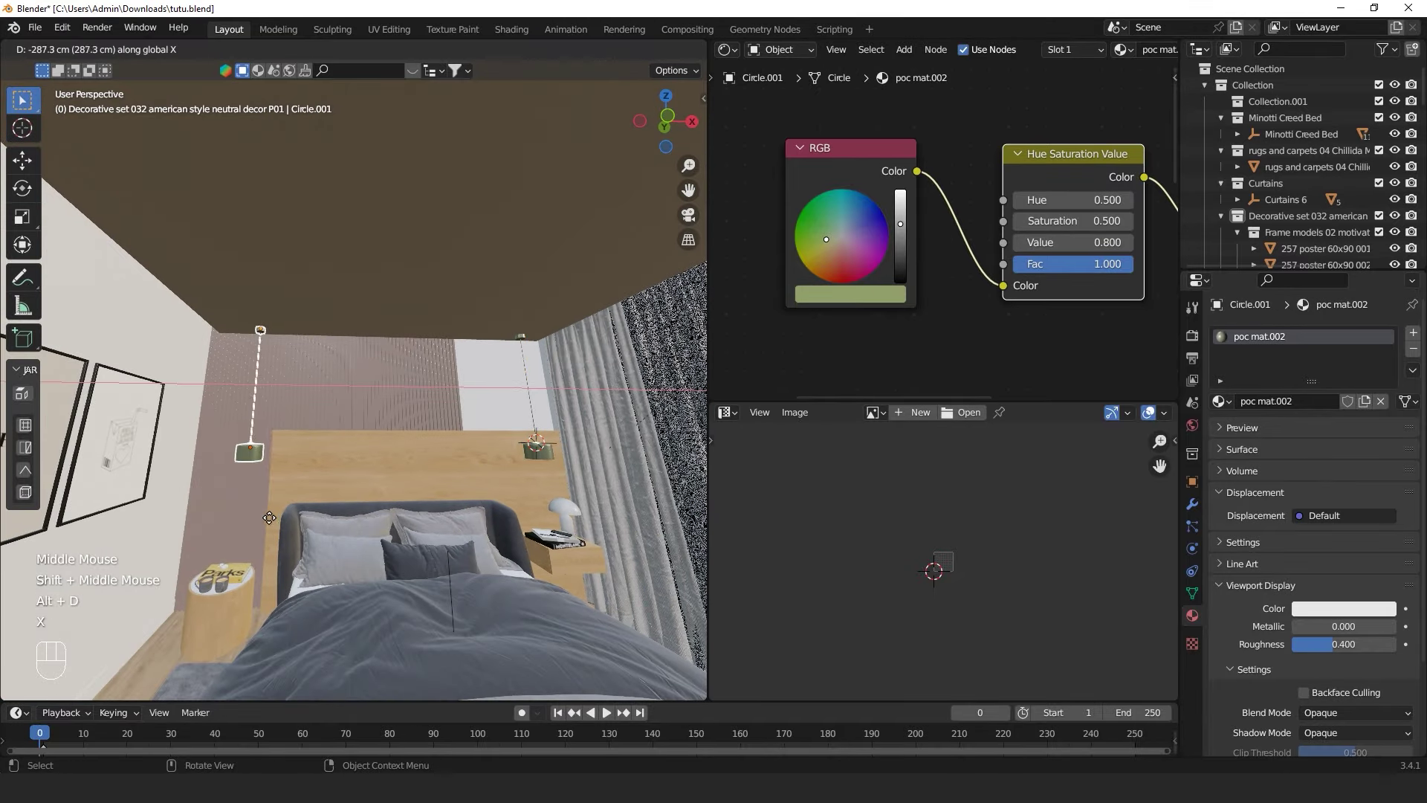
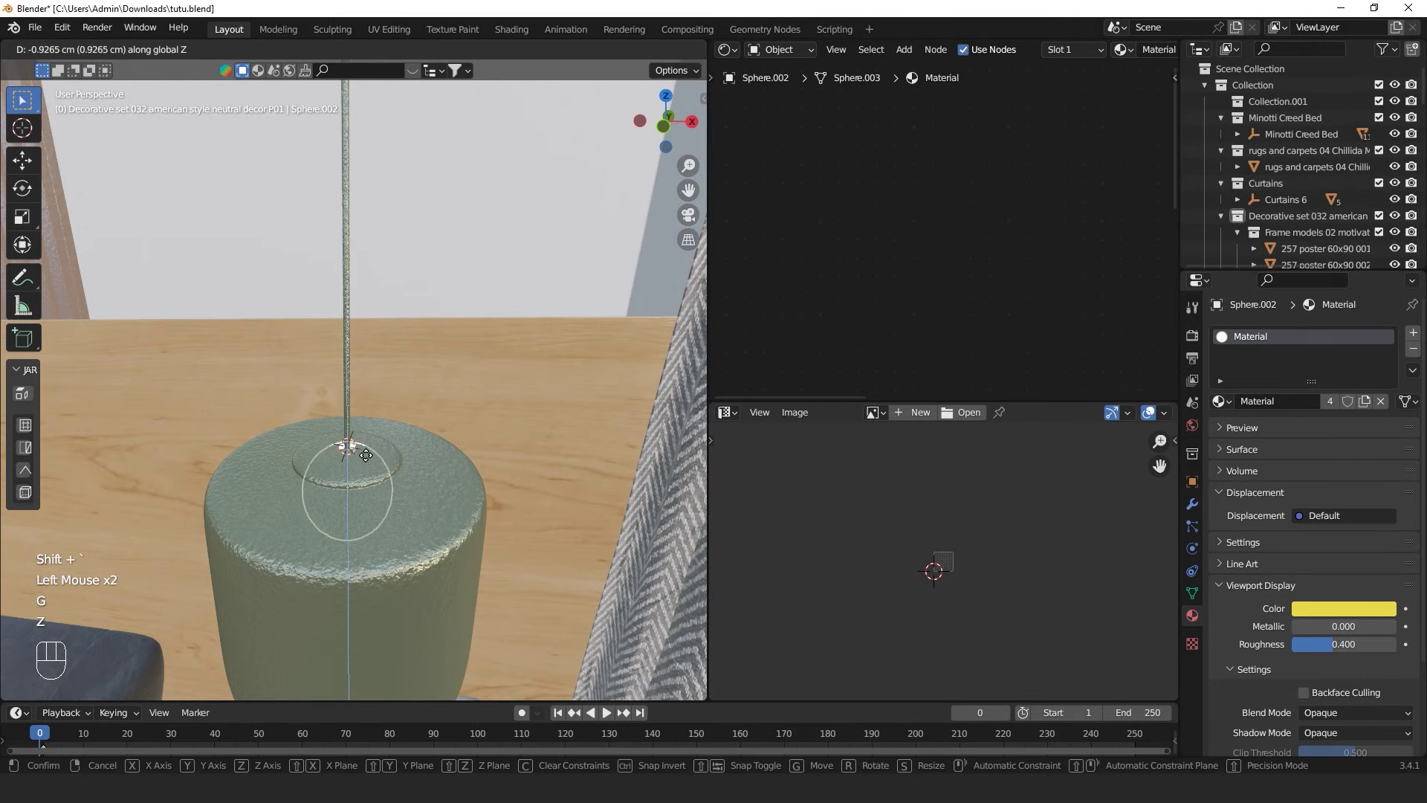
{"action": "left_click", "coordinate": [369, 476]}
{"action": "key", "text": "KP_0"}
{"action": "scroll", "scroll_direction": "down", "scroll_amount": 3}
Save tutu.blend and preview the camera view with Rendered shading
{"action": "key", "text": "ctrl+s"}
{"action": "middle_click", "coordinate": [433, 476]}
{"action": "scroll", "scroll_direction": "up", "scroll_amount": 3}
{"action": "key", "text": "ctrl+s"}
{"action": "left_click", "coordinate": [623, 167]}
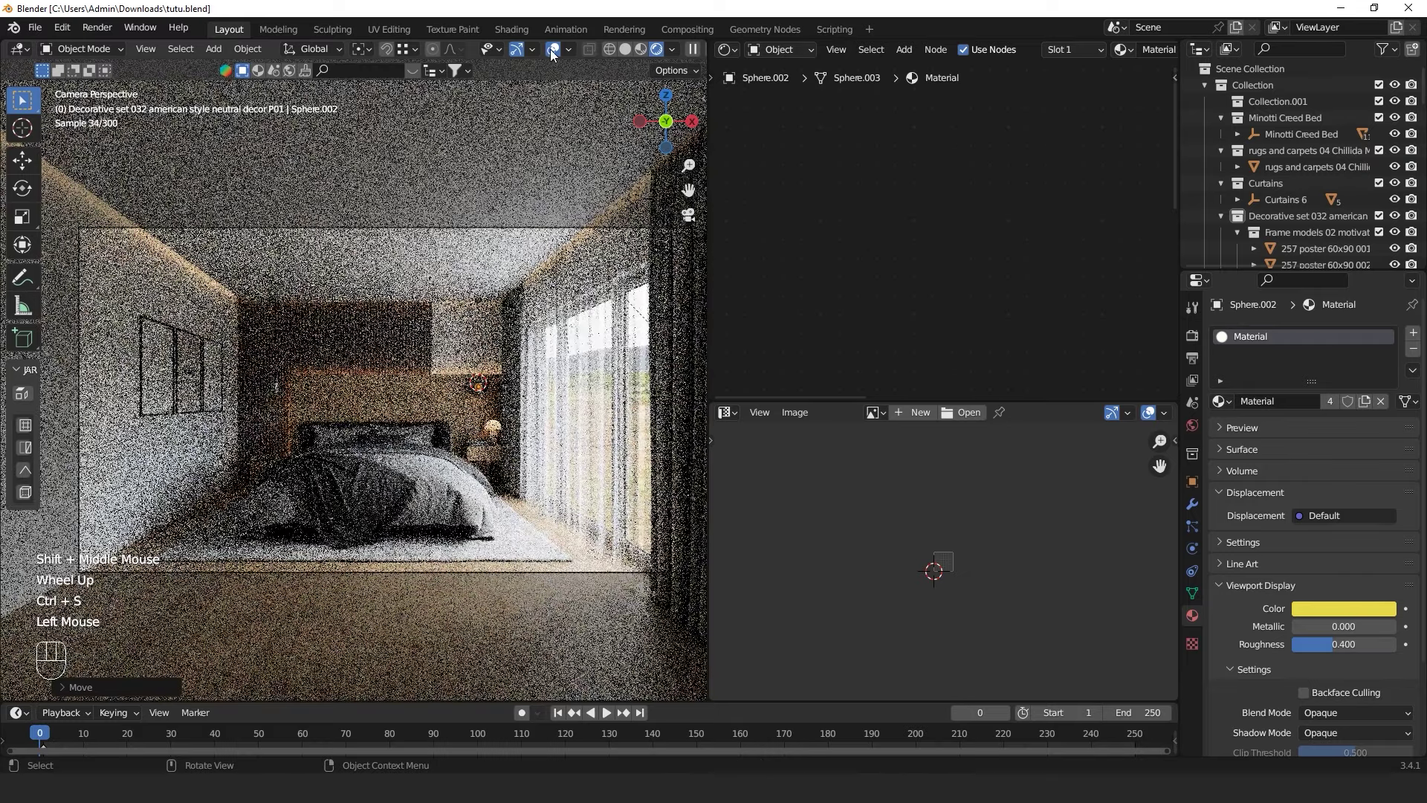
Maximise the viewport to review the render with both lamps, then return to Solid shading
{"action": "left_click", "coordinate": [555, 55]}
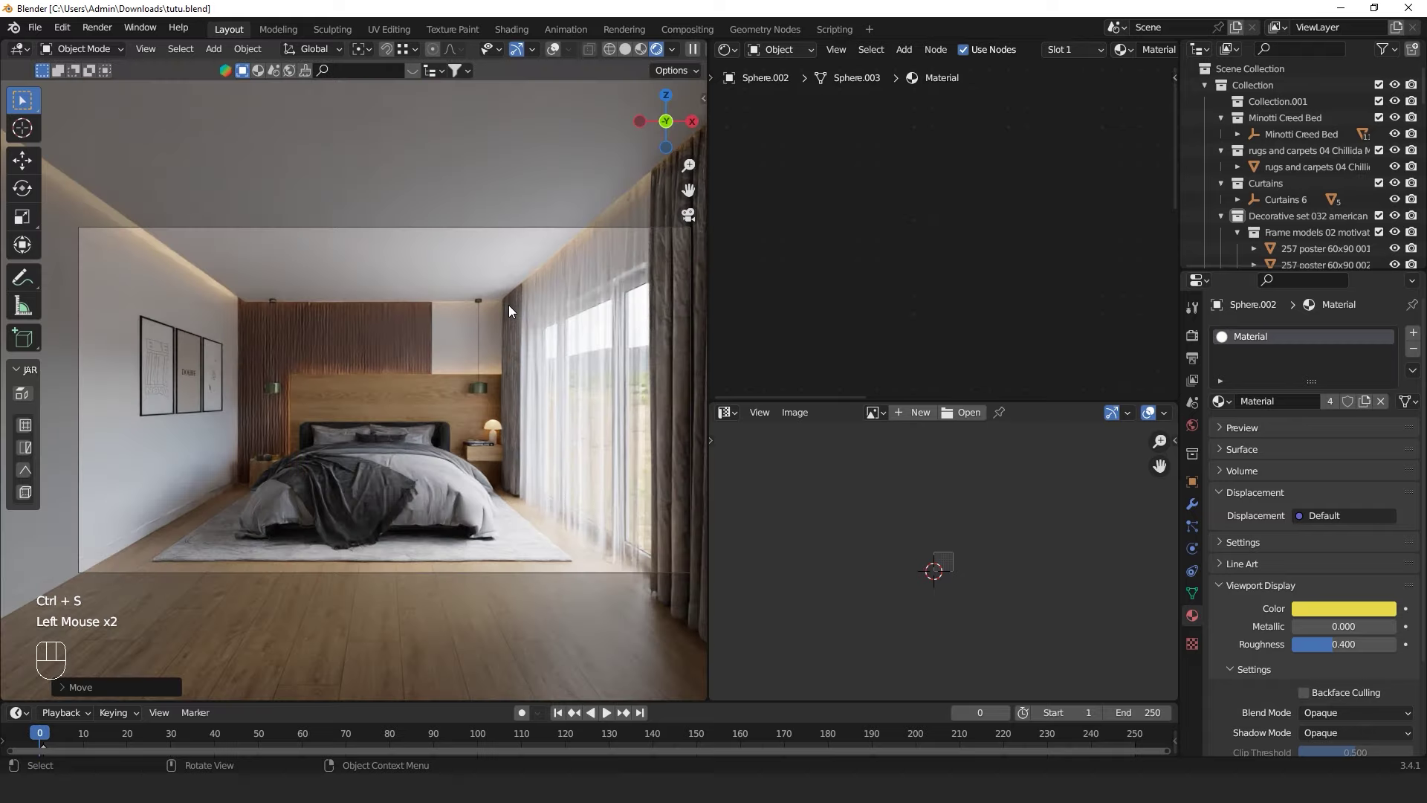
{"action": "key", "text": "ctrl+space"}
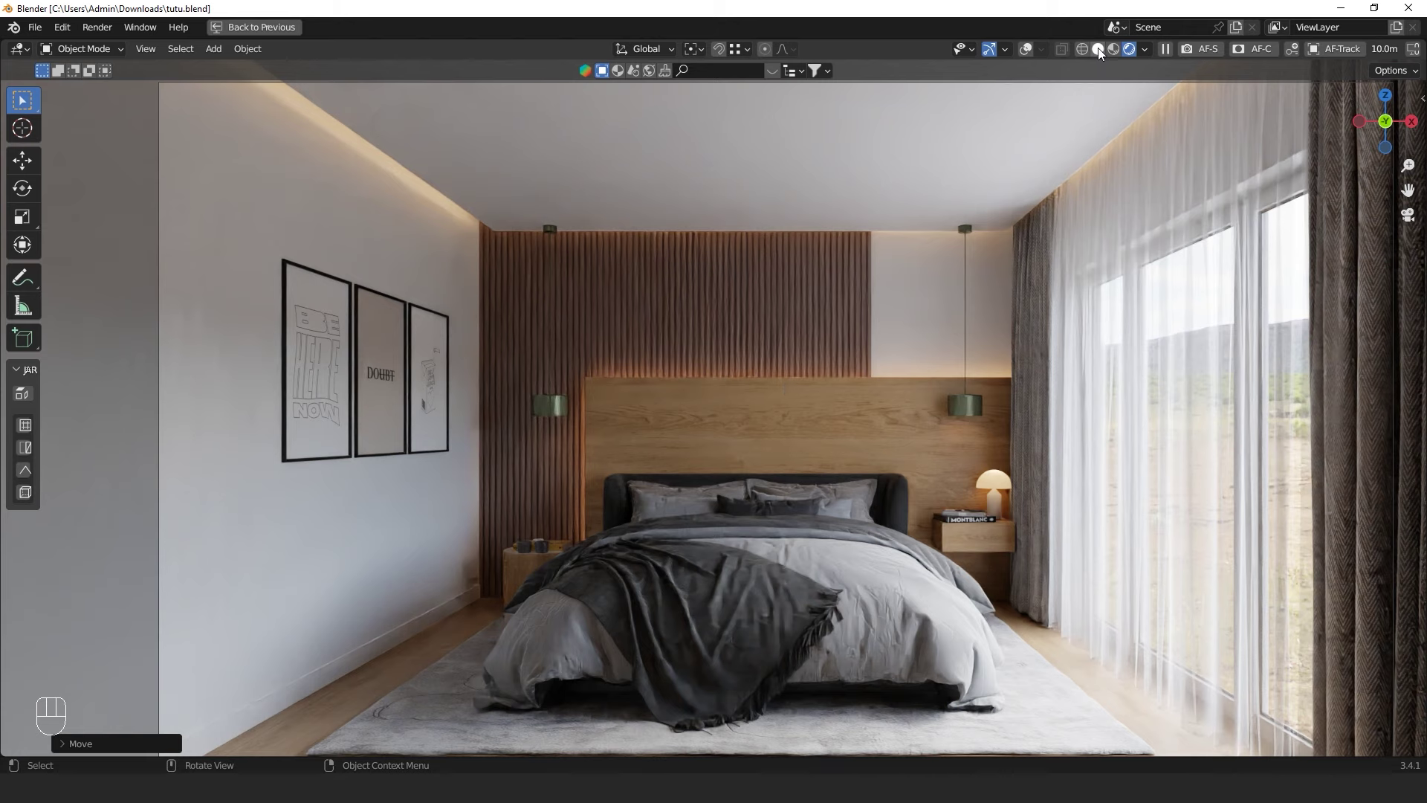
{"action": "left_click", "coordinate": [1099, 54]}
{"action": "scroll", "scroll_direction": "down", "scroll_amount": 3}
Leave the camera view and restore the normal multi-panel layout
{"action": "middle_click", "coordinate": [821, 374]}
{"action": "scroll", "scroll_direction": "up", "scroll_amount": 3}
{"action": "key", "text": "shift+`"}
{"action": "key", "text": "ctrl+space"}
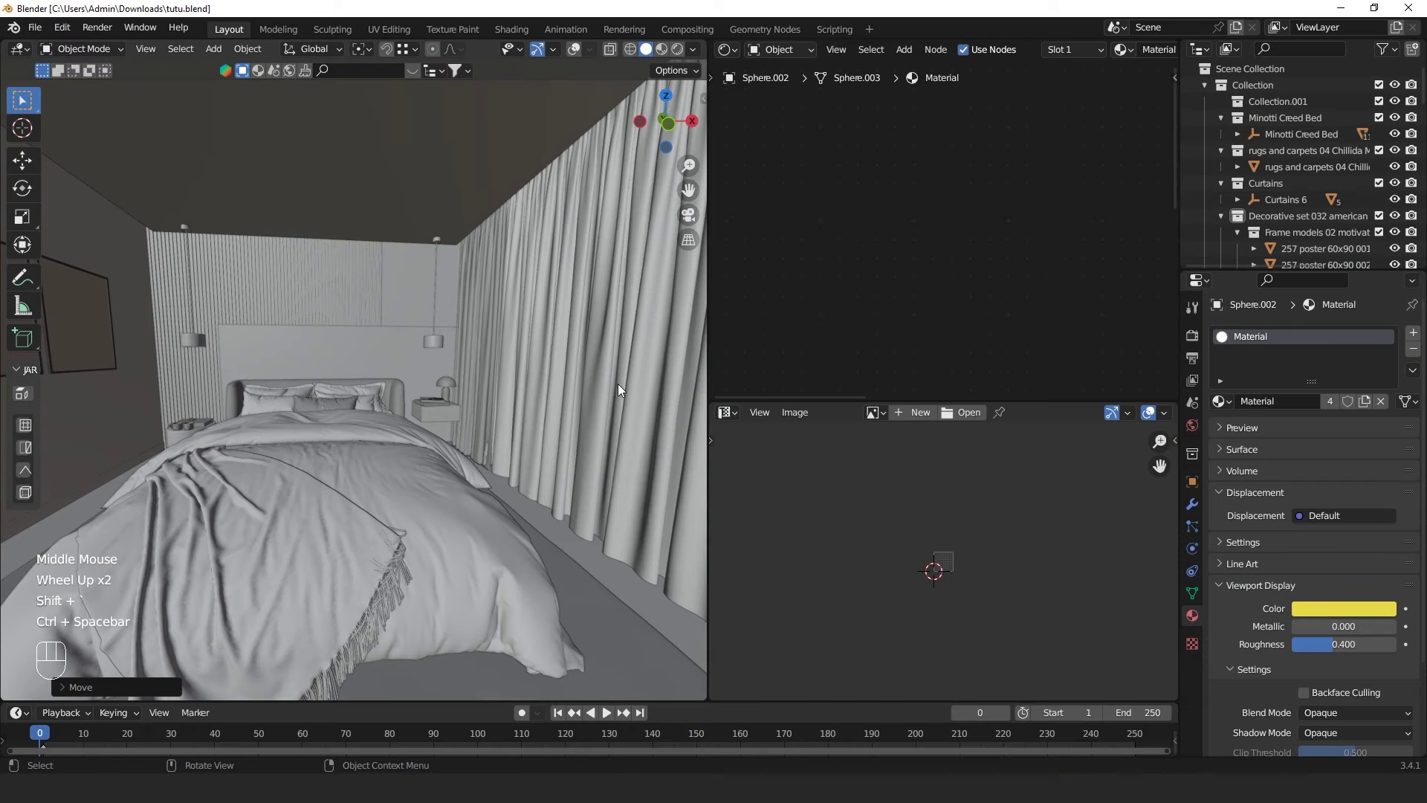
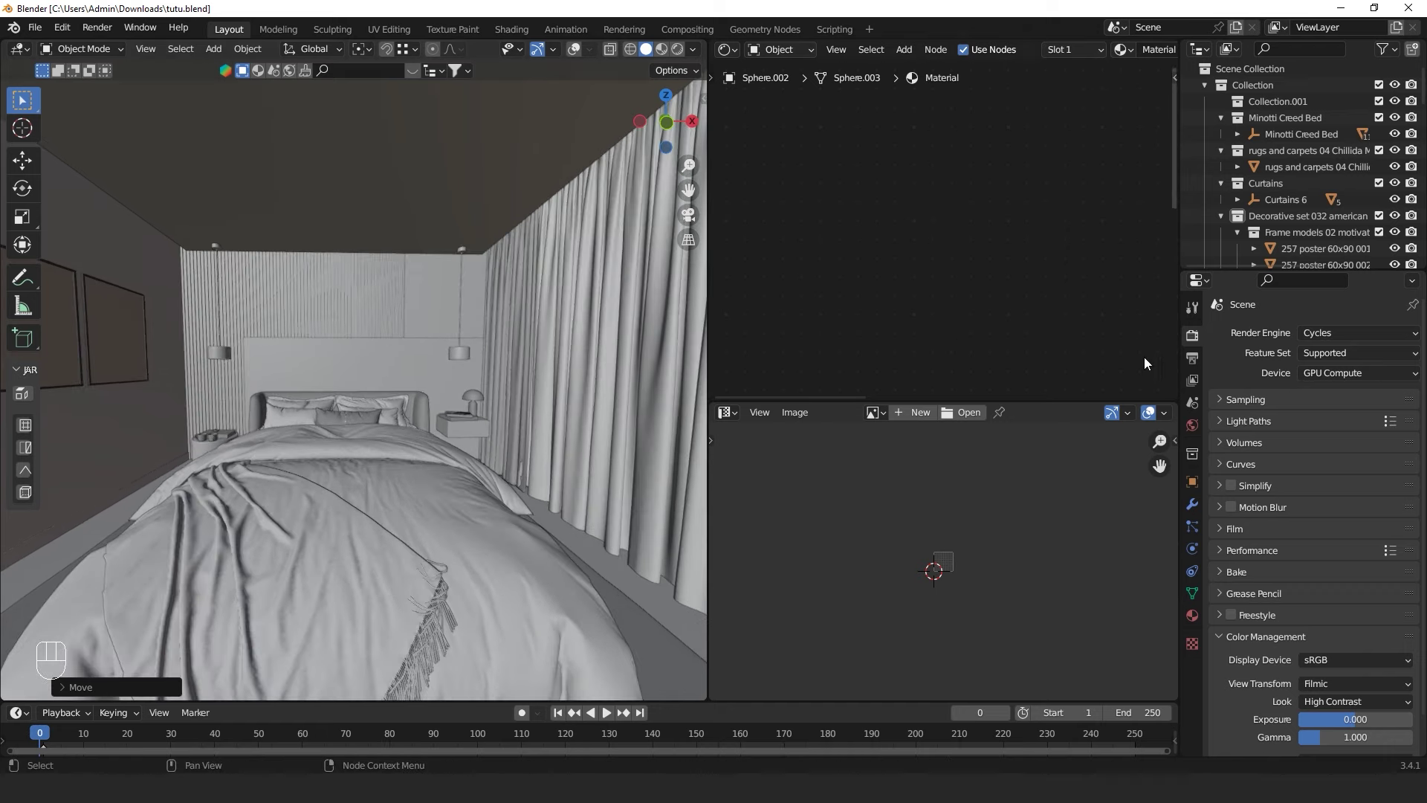
Lower the final render Max Samples to 256 in the Sampling settings
{"action": "left_click", "coordinate": [1227, 402]}
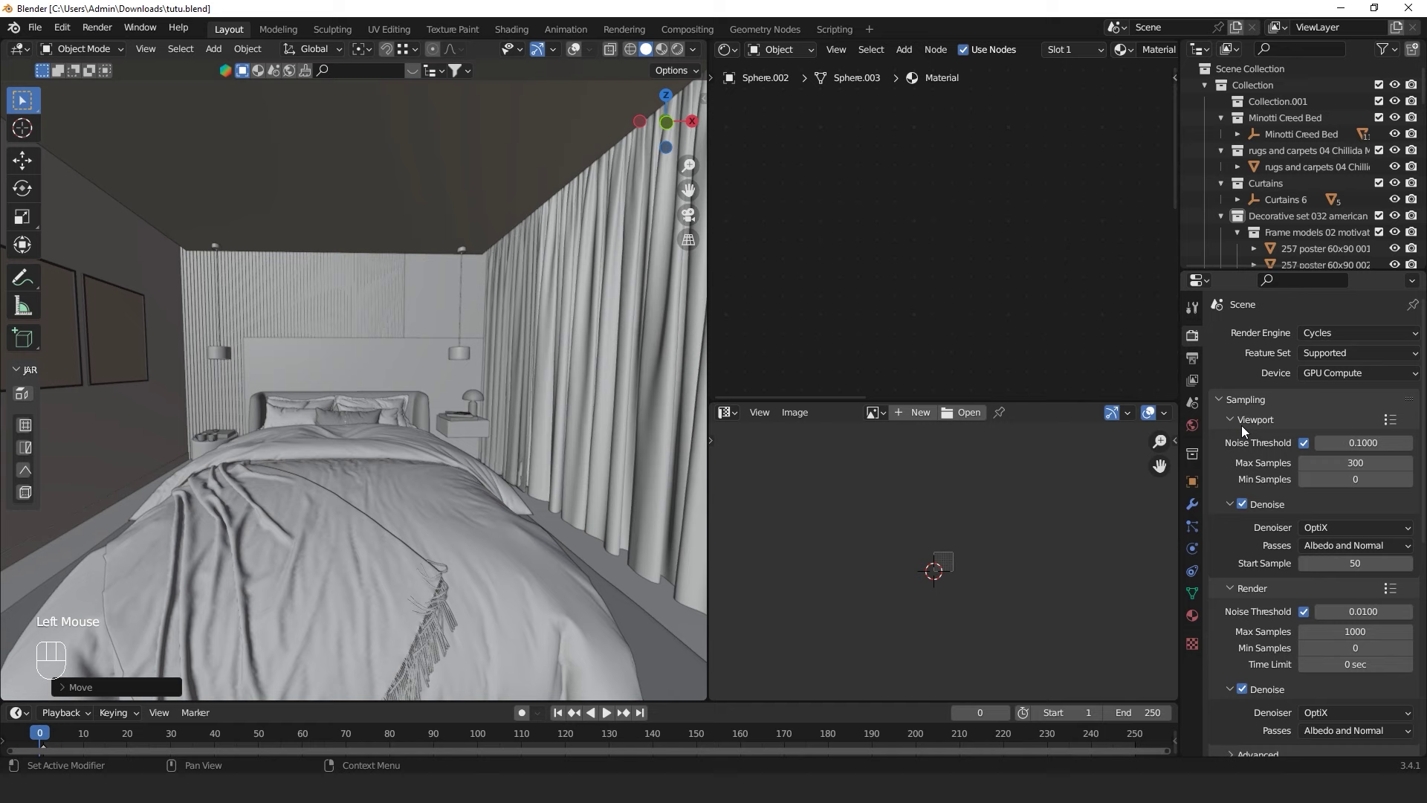
{"action": "left_click", "coordinate": [1227, 426]}
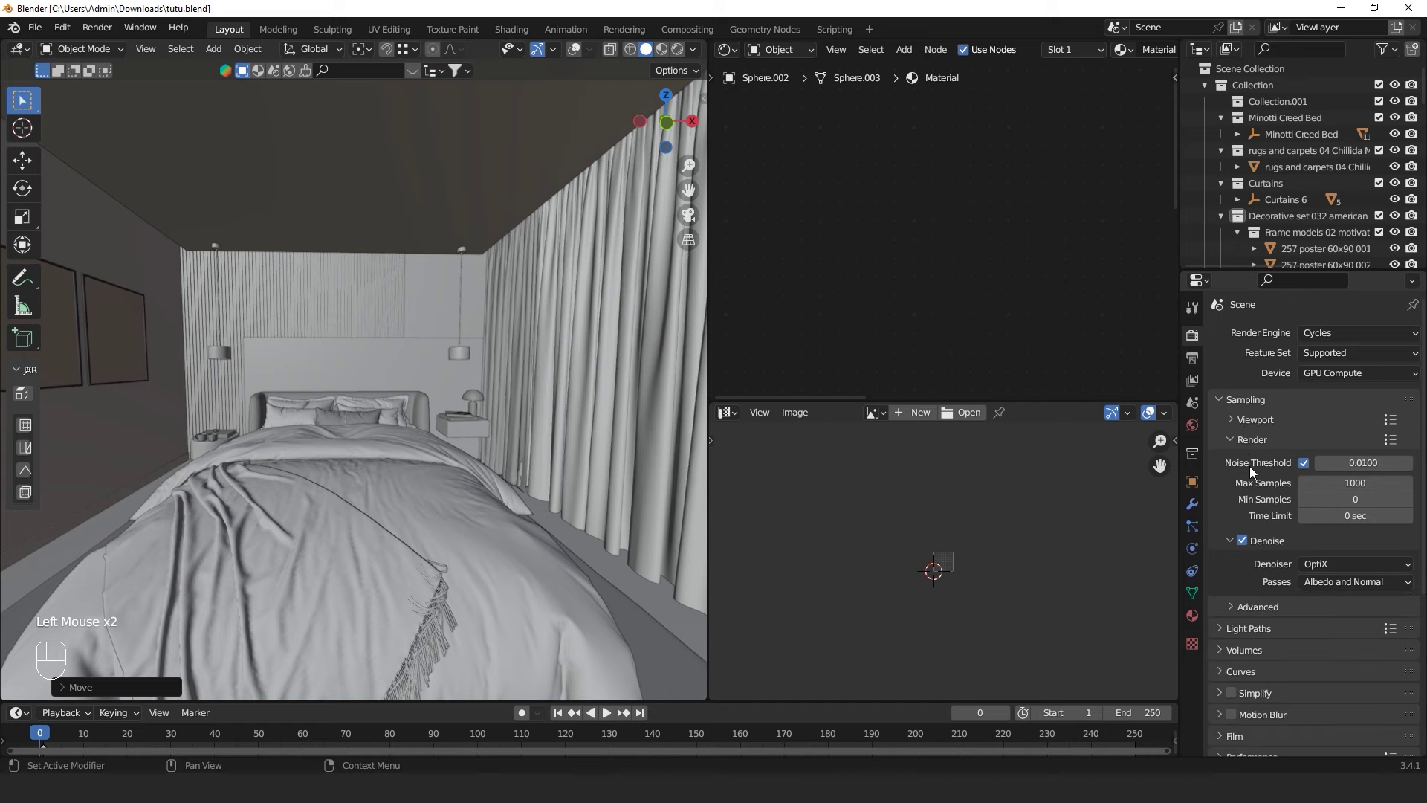
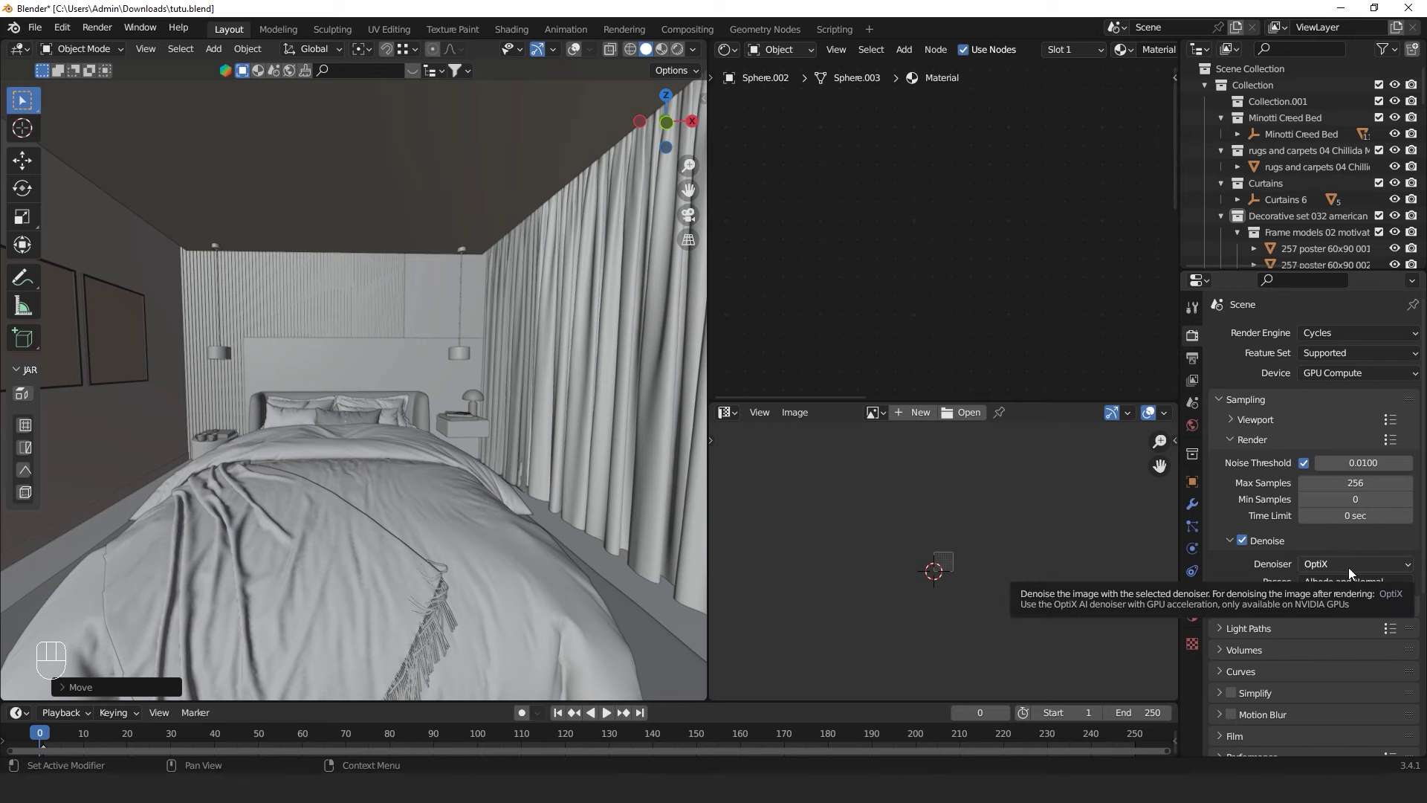
{"action": "left_click", "coordinate": [1352, 573]}
{"action": "left_click_drag", "start_coordinate": [1344, 588], "coordinate": [1341, 643]}
{"action": "left_click_drag", "start_coordinate": [67, 34], "coordinate": [117, 258]}
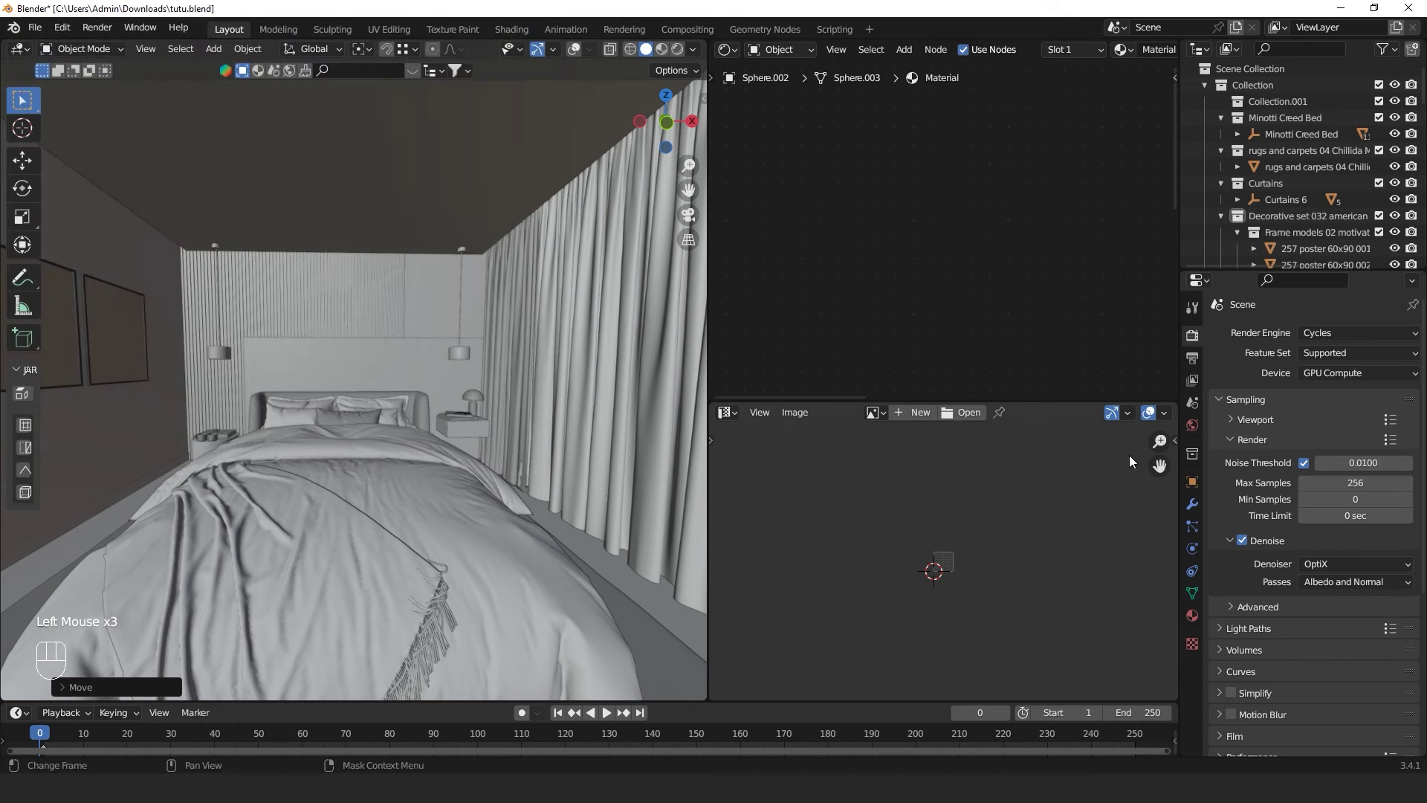
Cut the Light Paths diffuse bounces to 4, leaving total 30 and glossy 4
{"action": "left_click", "coordinate": [1227, 400]}
{"action": "left_click", "coordinate": [1242, 422]}
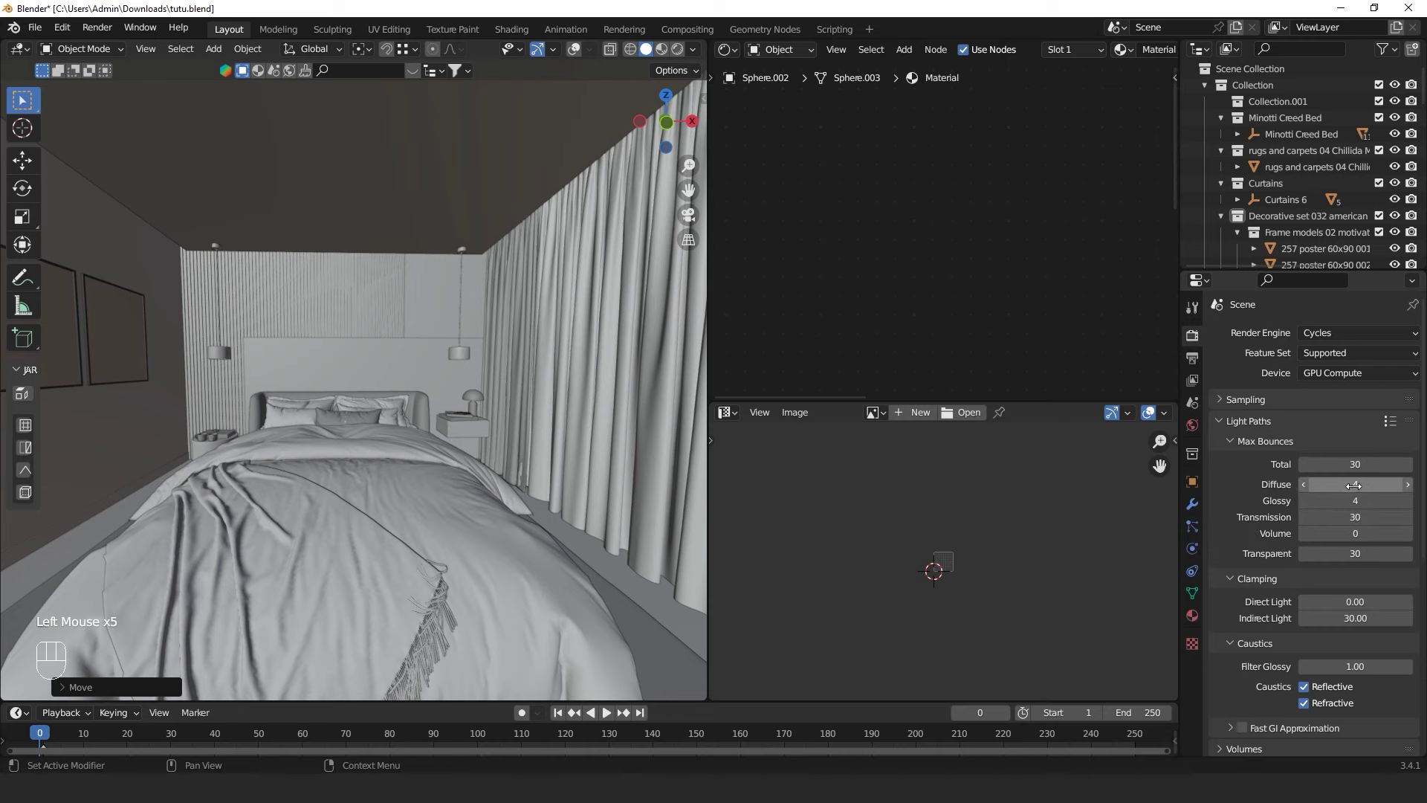
{"action": "scroll", "scroll_direction": "down", "scroll_amount": 3}
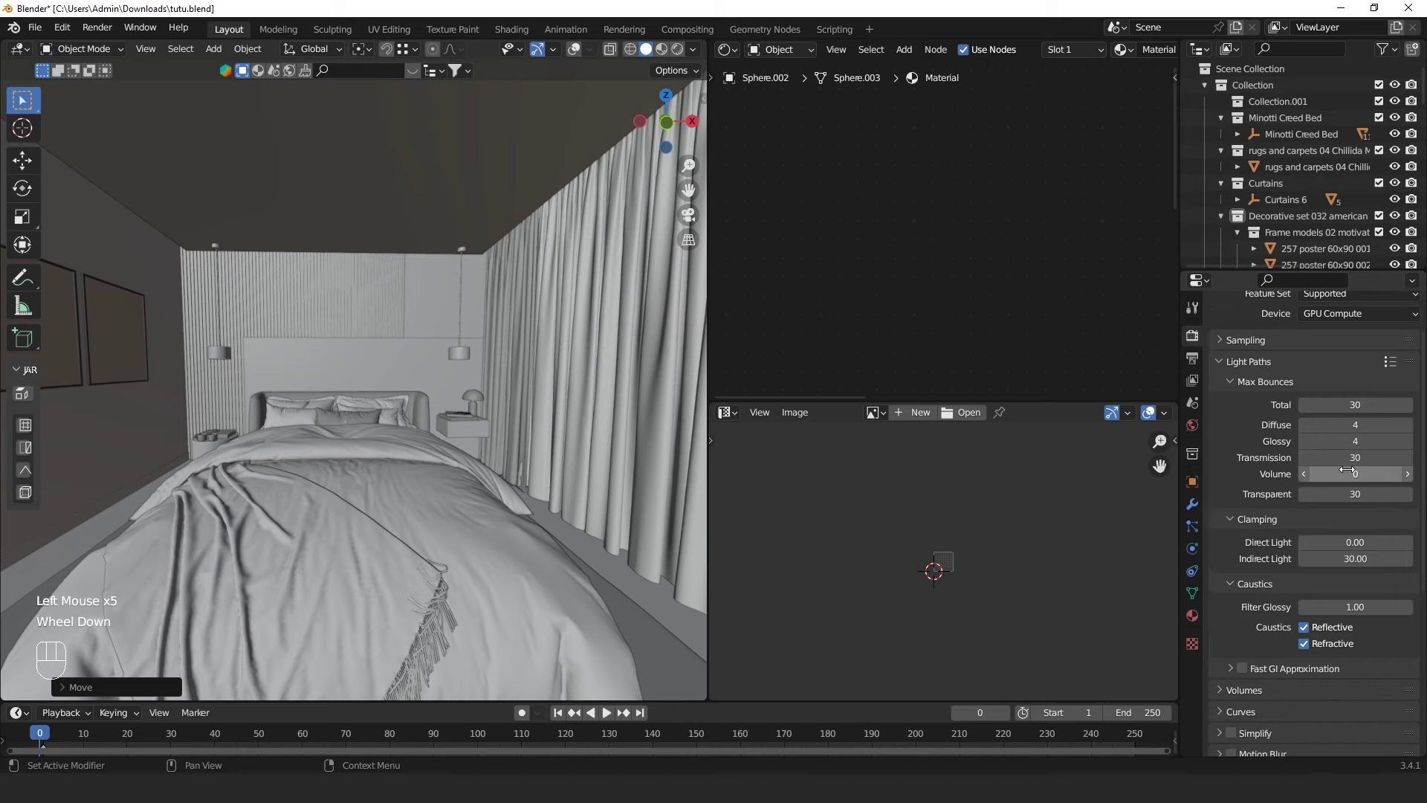
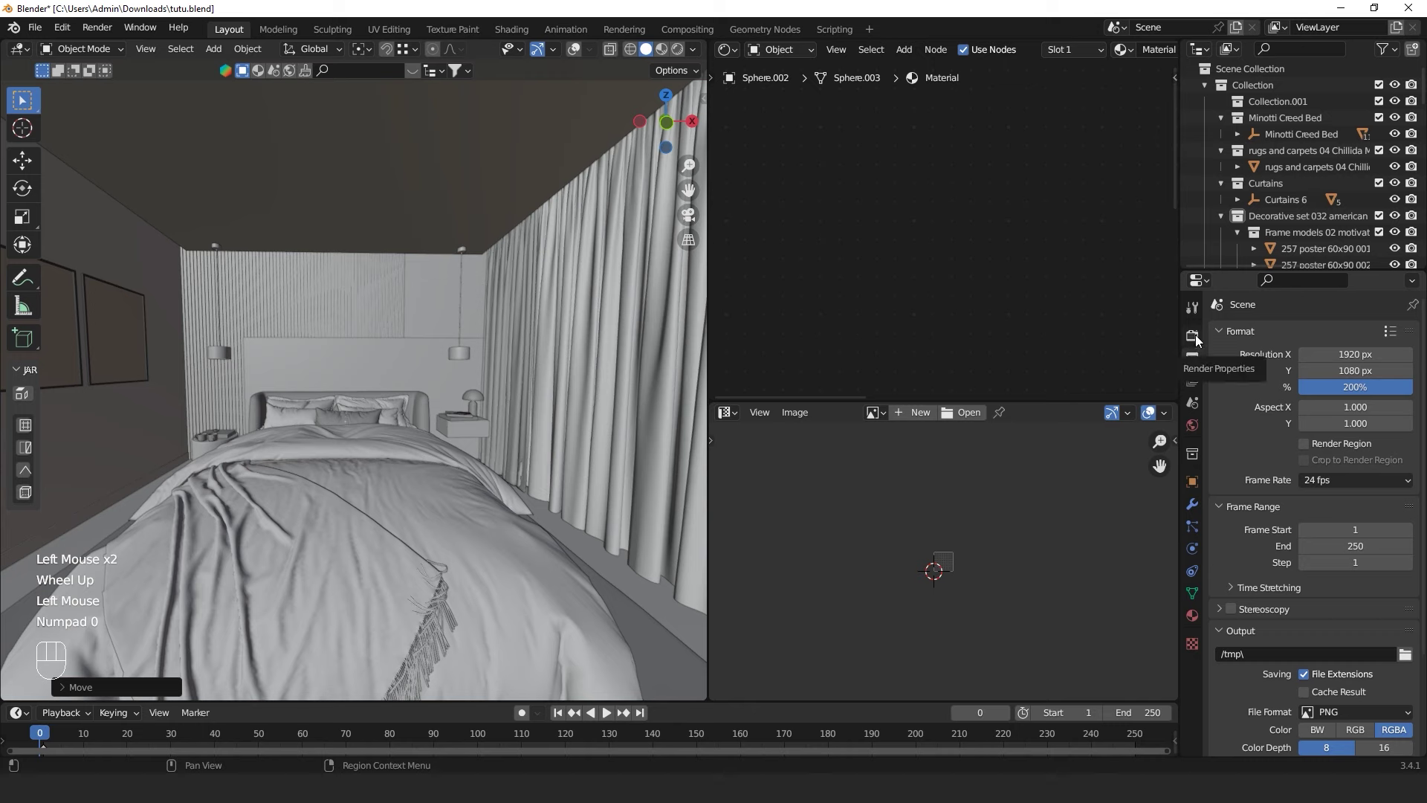
Review the Performance options in Render Properties without changing them
{"action": "left_click", "coordinate": [1199, 341]}
{"action": "scroll", "scroll_direction": "down", "scroll_amount": 3}
{"action": "left_click", "coordinate": [1274, 516]}
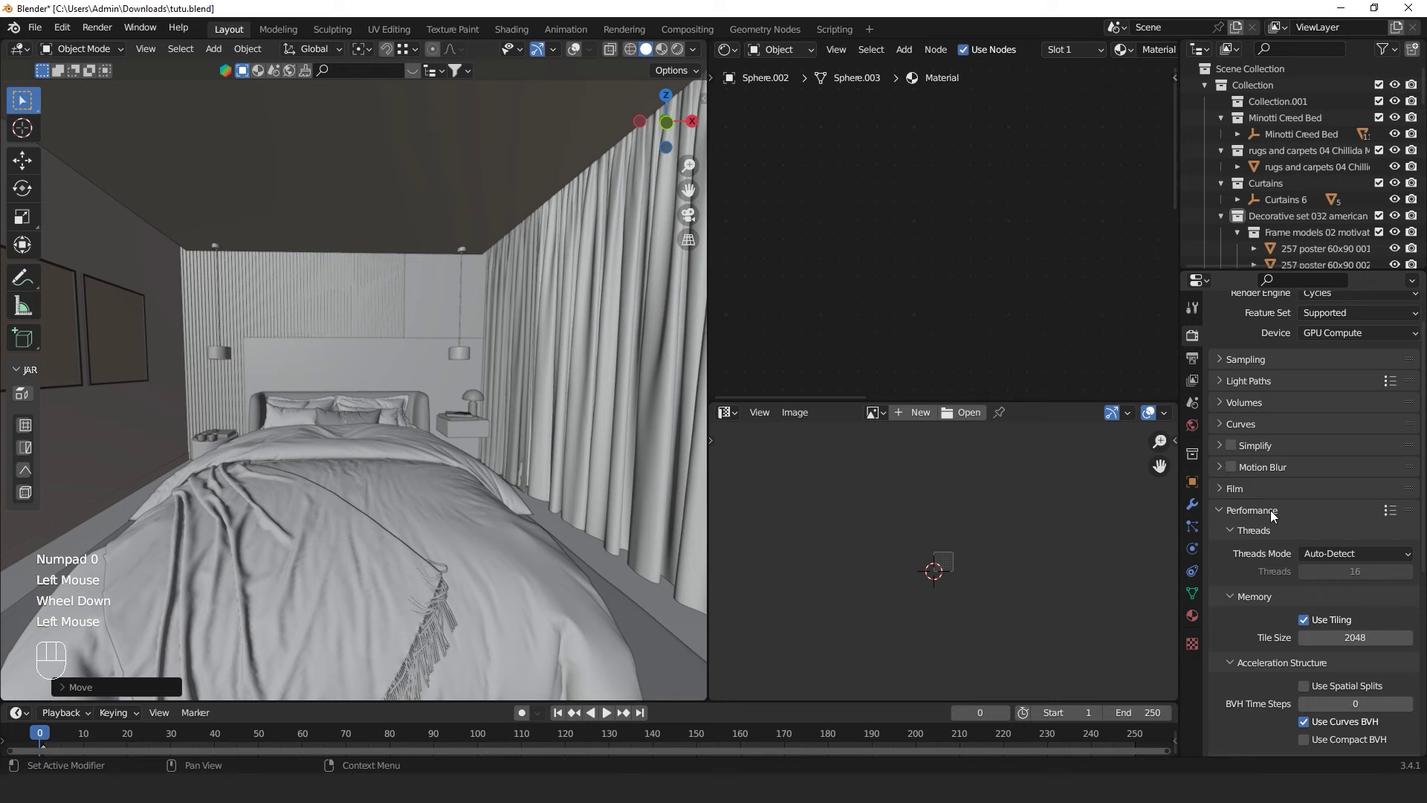
{"action": "left_click", "coordinate": [1274, 516]}
{"action": "left_click", "coordinate": [1231, 487]}
{"action": "left_click", "coordinate": [1231, 487]}
{"action": "scroll", "scroll_direction": "down", "scroll_amount": 3}
Try scene Simplify on, leave it switched off, and collapse the settings panels
{"action": "left_click", "coordinate": [1221, 449]}
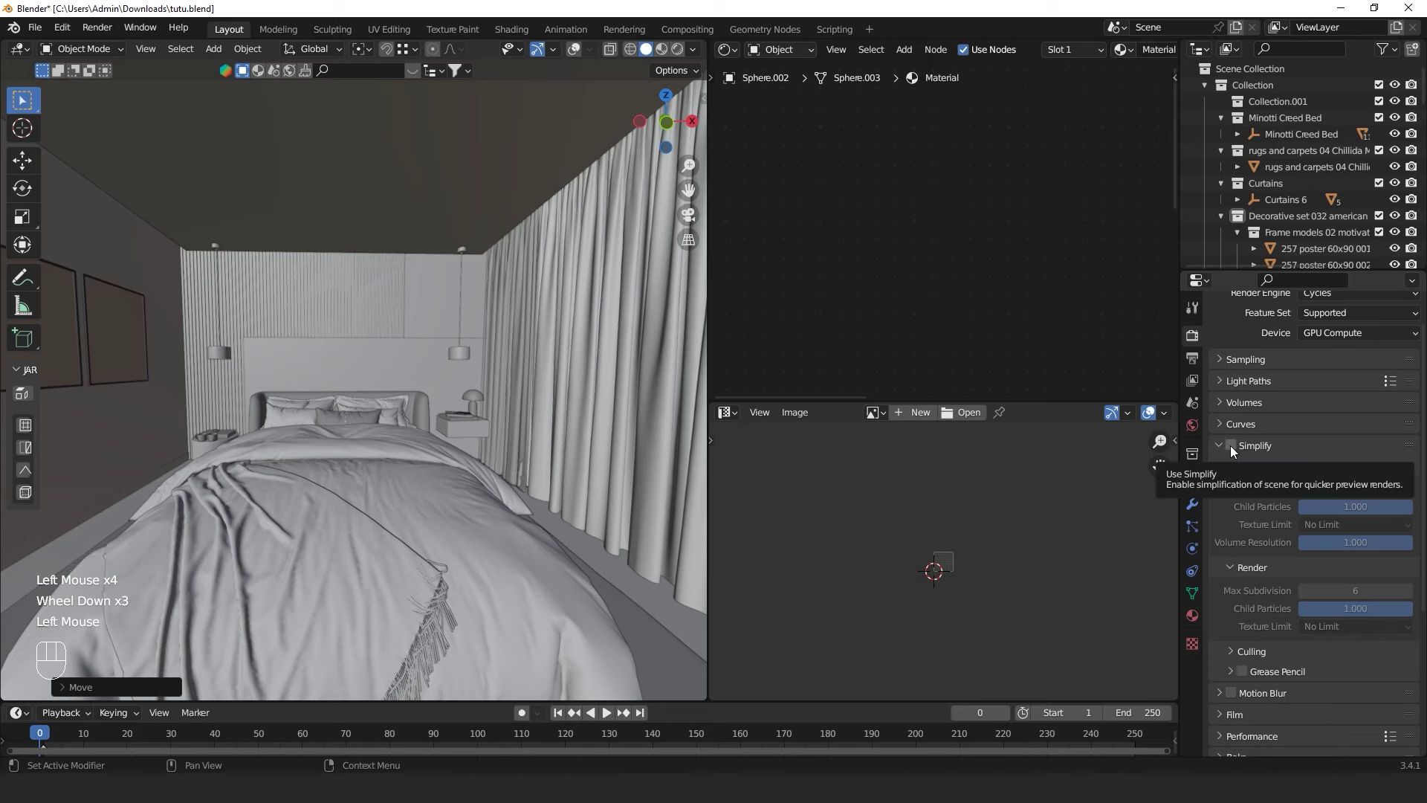
{"action": "left_click", "coordinate": [1232, 451]}
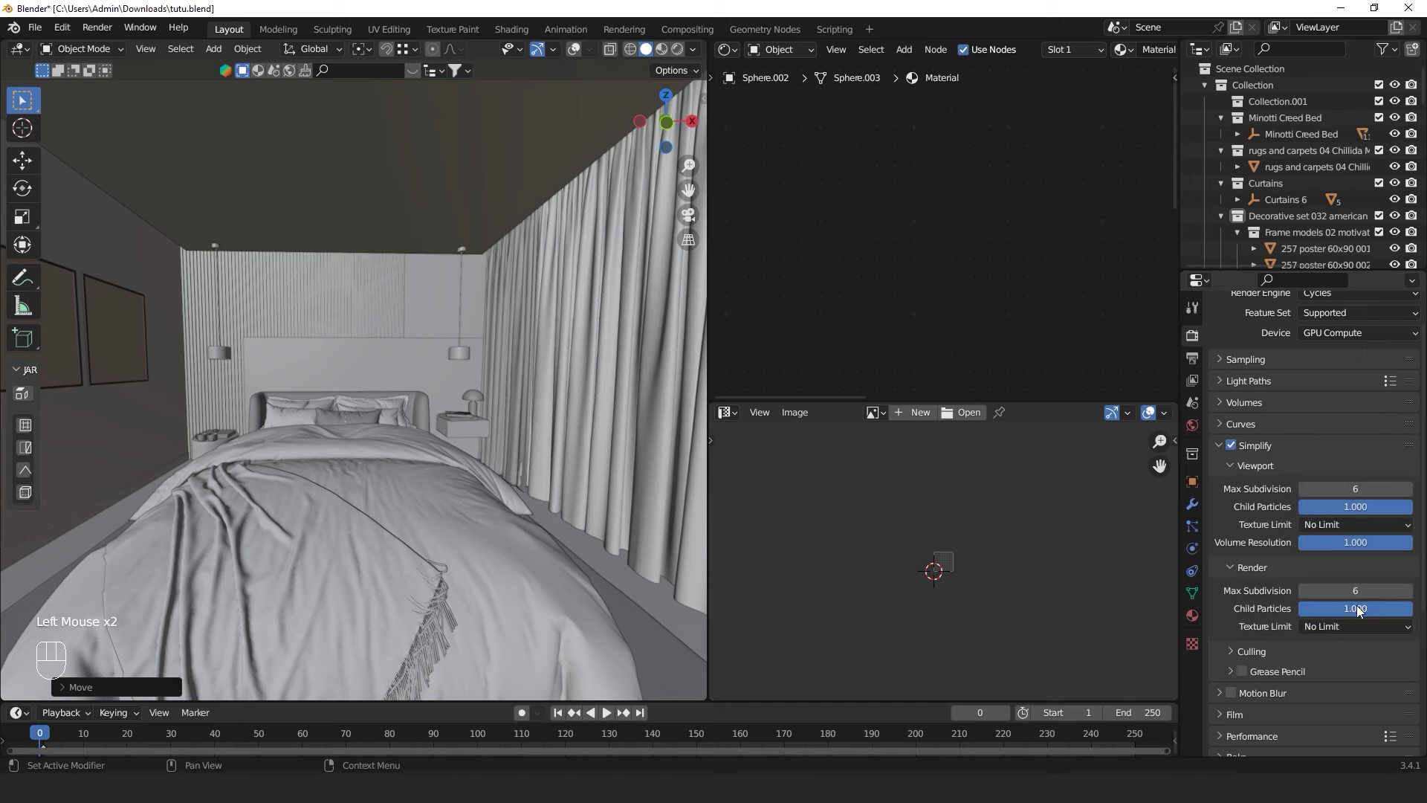
{"action": "left_click", "coordinate": [1236, 452]}
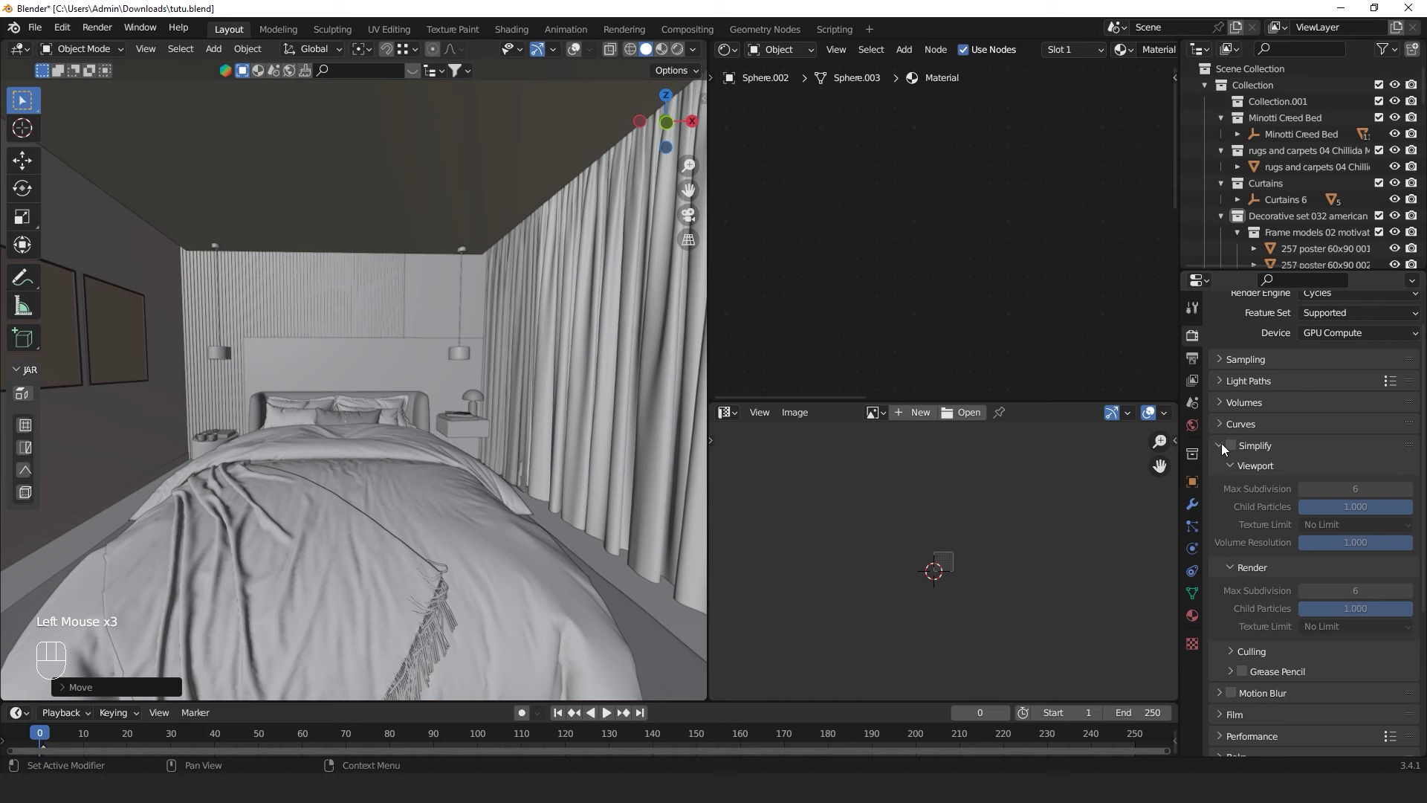
{"action": "left_click", "coordinate": [1224, 450]}
{"action": "left_click", "coordinate": [1230, 409]}
{"action": "left_click", "coordinate": [1229, 409]}
{"action": "left_click", "coordinate": [1229, 392]}
{"action": "left_click", "coordinate": [1230, 386]}
{"action": "left_click", "coordinate": [1229, 362]}
{"action": "left_click", "coordinate": [1228, 361]}
Orbit the room view to look over the bedroom scene
{"action": "scroll", "scroll_direction": "up", "scroll_amount": 3}
{"action": "scroll", "scroll_direction": "down", "scroll_amount": 3}
{"action": "middle_click", "coordinate": [333, 367]}
{"action": "scroll", "scroll_direction": "up", "scroll_amount": 3}
{"action": "middle_click", "coordinate": [340, 378]}
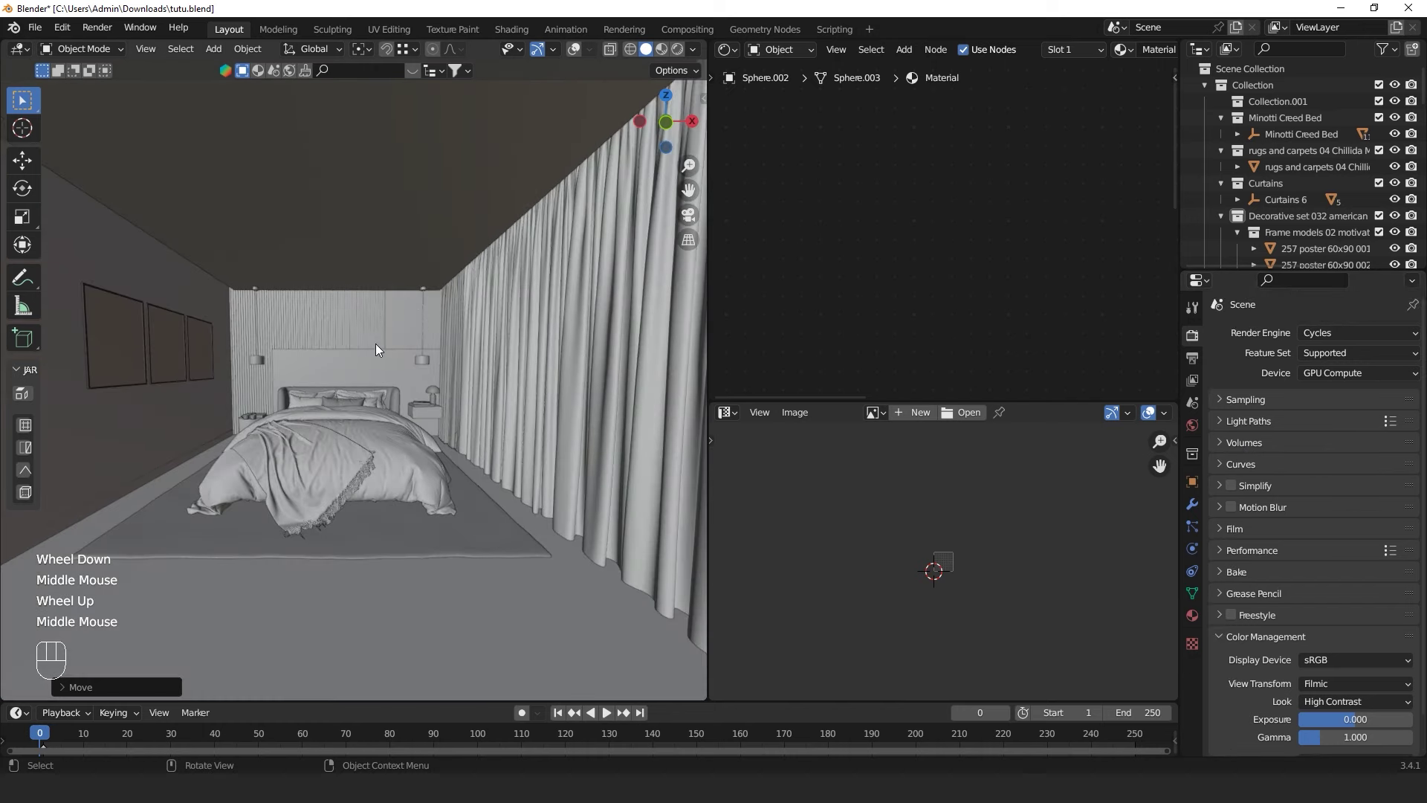
Look through the scene camera and switch the preview to Rendered shading
{"action": "middle_click", "coordinate": [542, 217]}
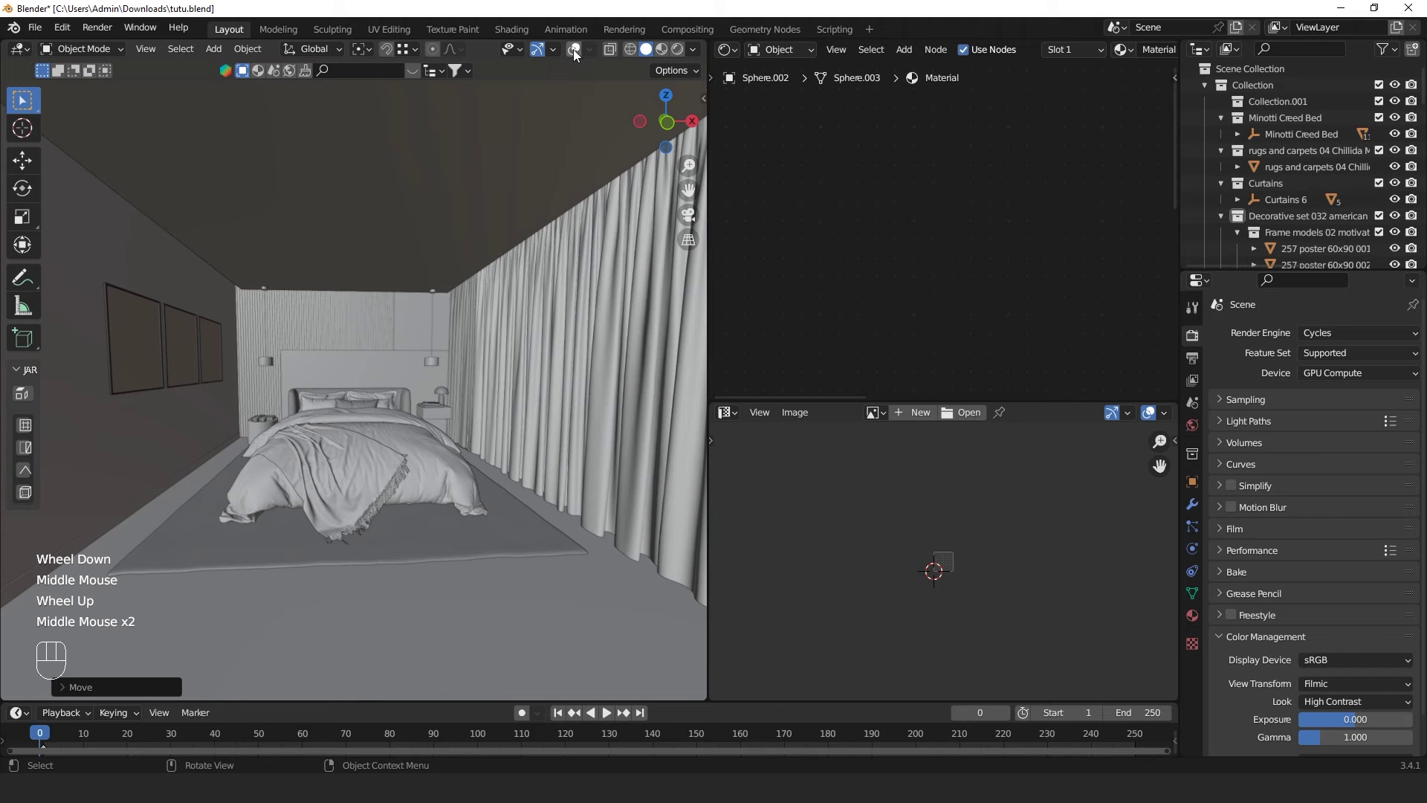
{"action": "key", "text": "KP_0"}
{"action": "scroll", "scroll_direction": "up", "scroll_amount": 3}
{"action": "scroll", "scroll_direction": "down", "scroll_amount": 3}
{"action": "scroll", "scroll_direction": "down", "scroll_amount": 3}
{"action": "key", "text": "shift+`"}
{"action": "left_click", "coordinate": [509, 378]}
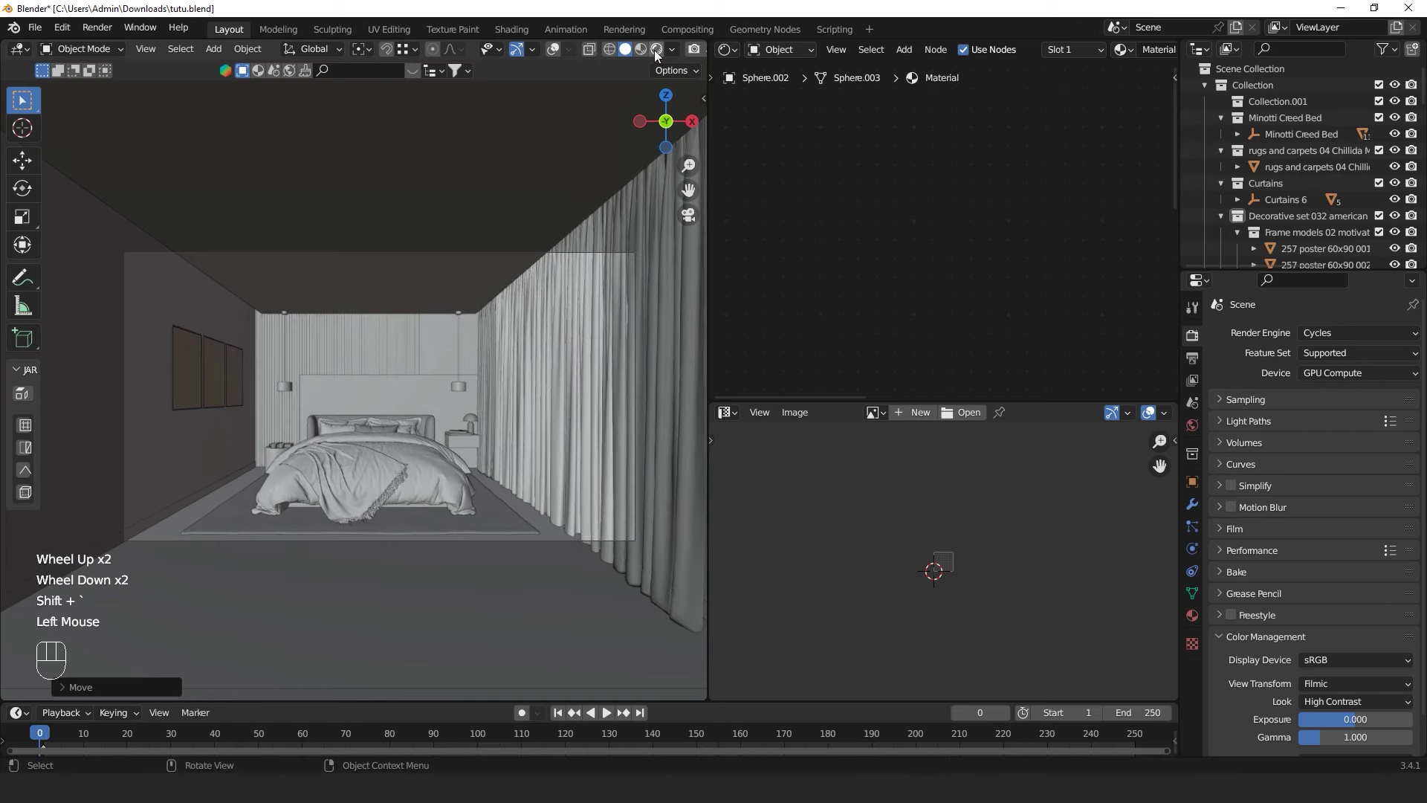
{"action": "left_click", "coordinate": [614, 211]}
Outline the camera frame as the render region and save Tutu.blend
{"action": "left_click_drag", "start_coordinate": [531, 376], "coordinate": [522, 419]}
{"action": "scroll", "scroll_direction": "up", "scroll_amount": 3}
{"action": "middle_click", "coordinate": [524, 411]}
{"action": "key", "text": "ctrl+s"}
{"action": "middle_click", "coordinate": [526, 386]}
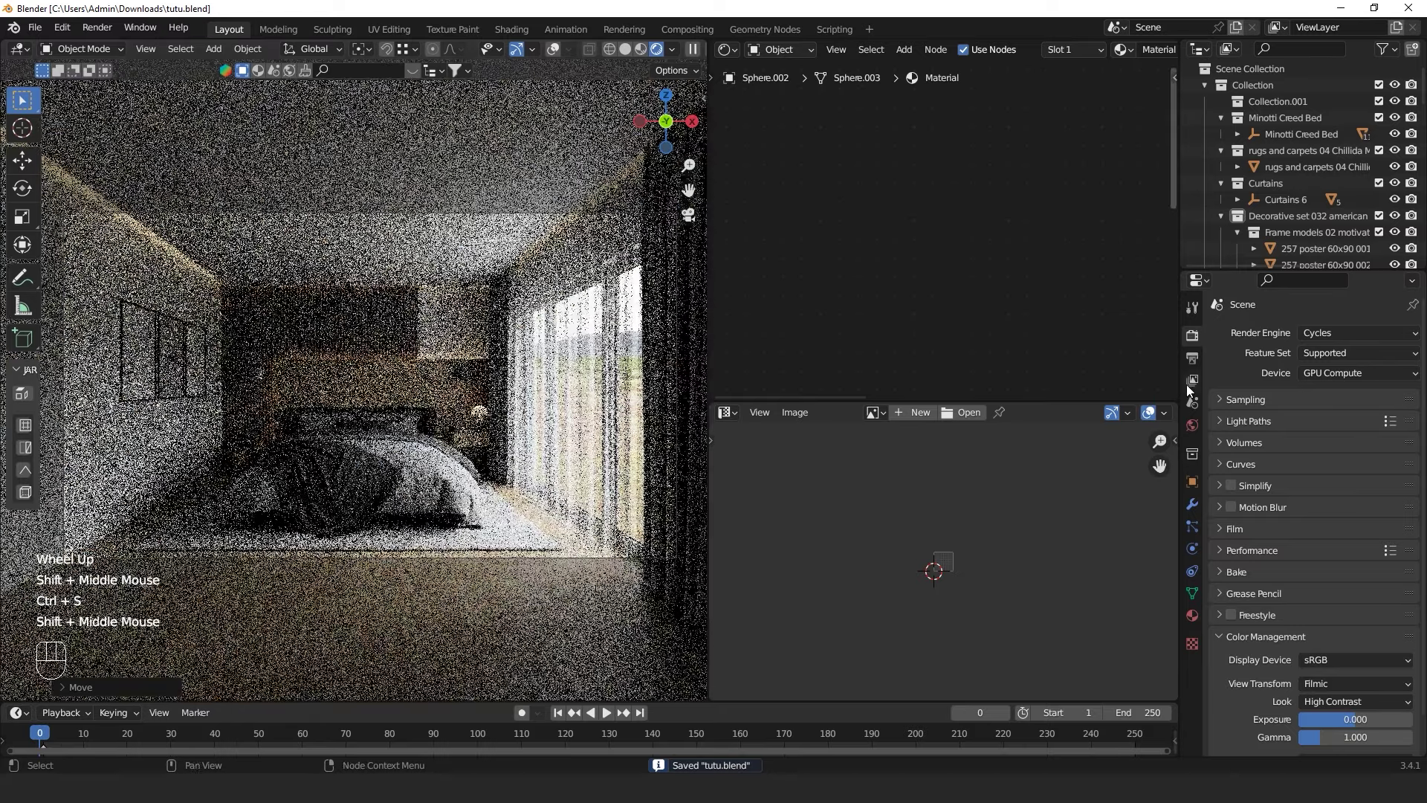